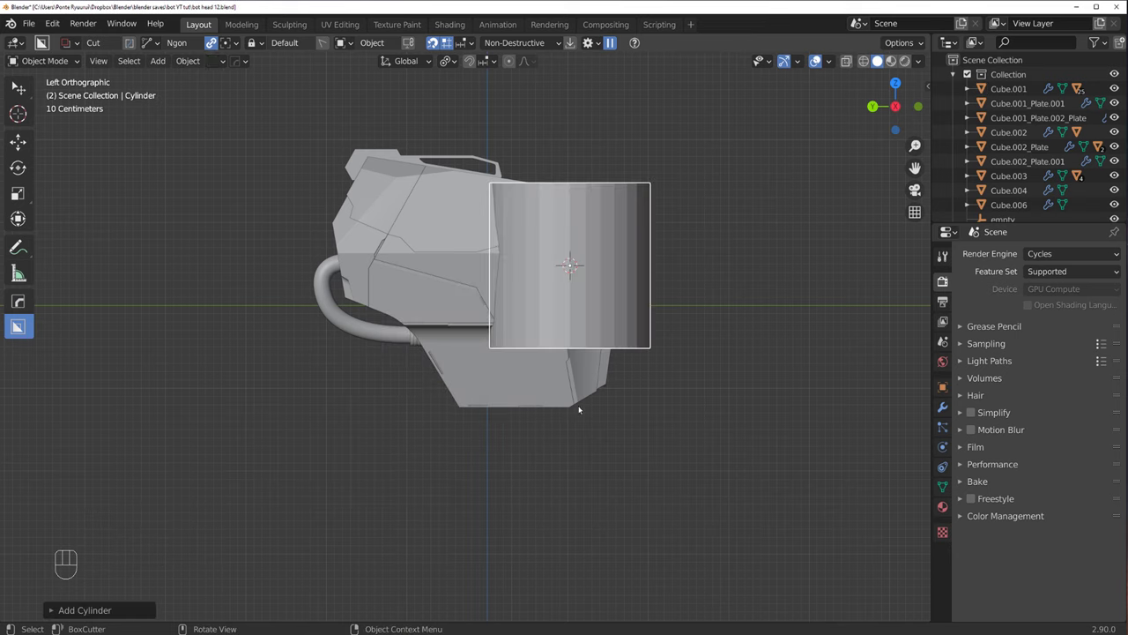
Step: Rotate the large cylinder 90° so its round cap faces the side of the head
left_click_drag(495, 314, 511, 294)
left_click_drag(485, 298, 500, 295)
middle_click(546, 297)
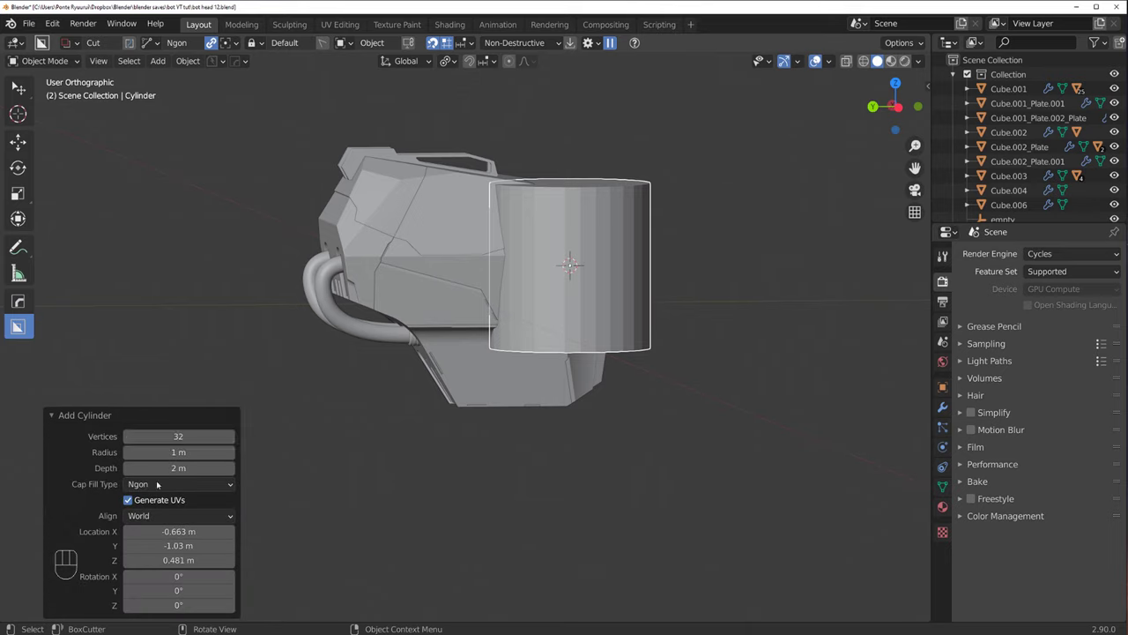
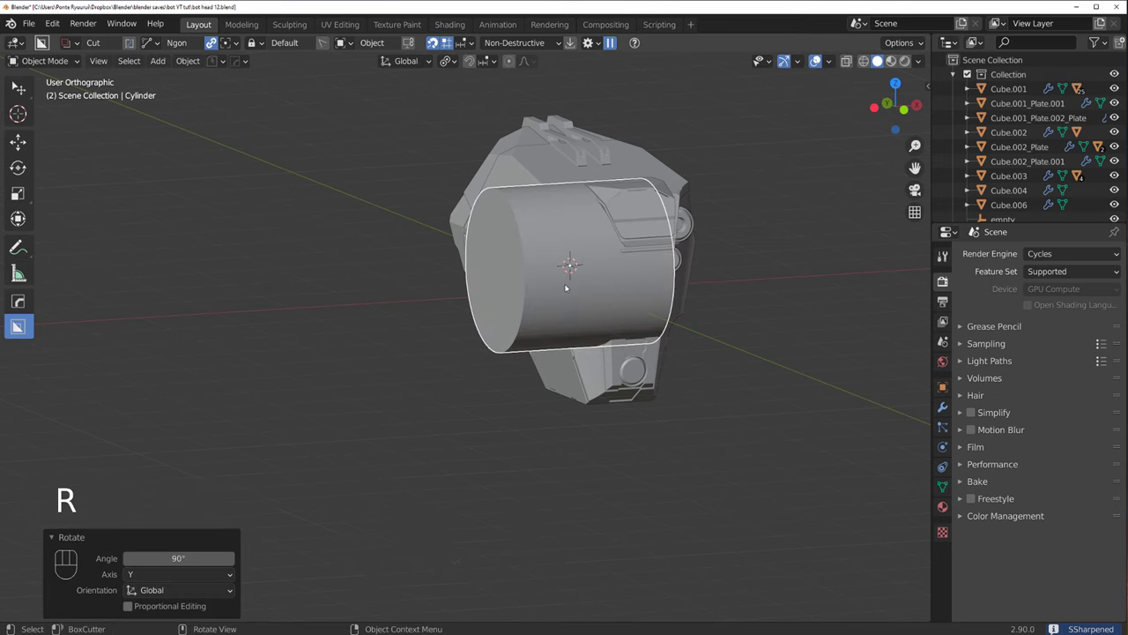
key("`")
left_click(537, 255)
key("shift+s")
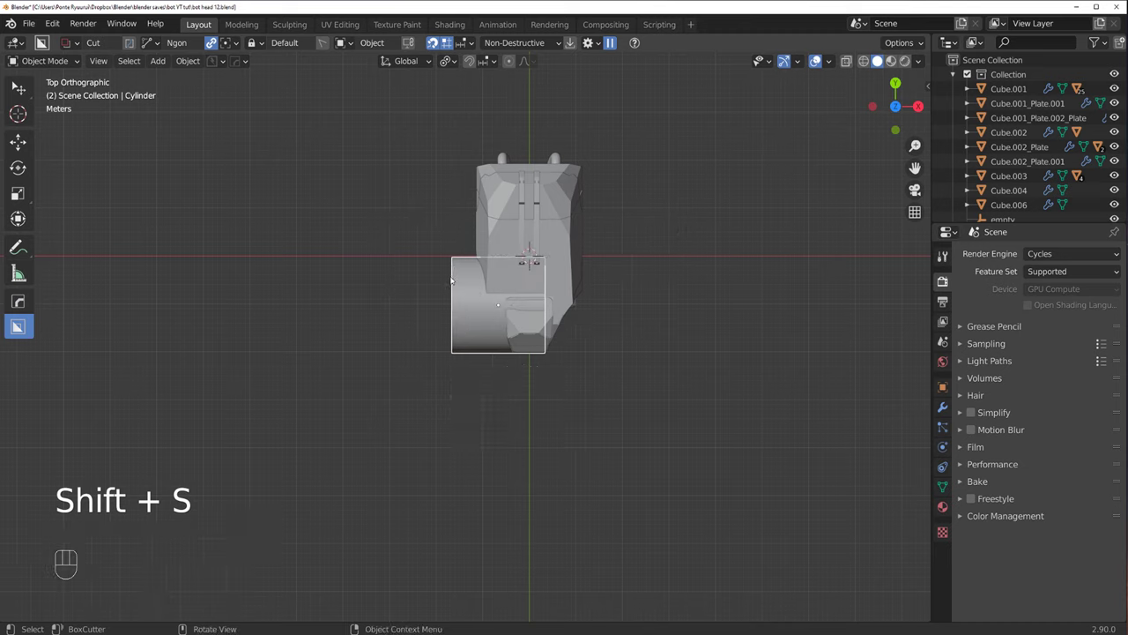
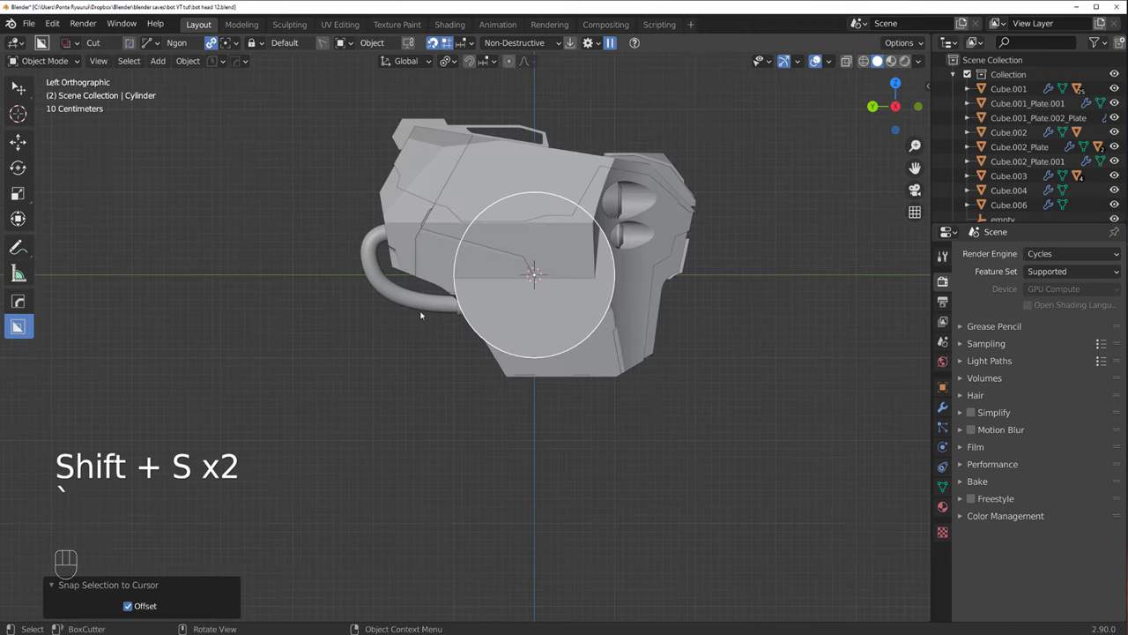
Step: Move the cylinder downward and shrink it beneath the head
key("g")
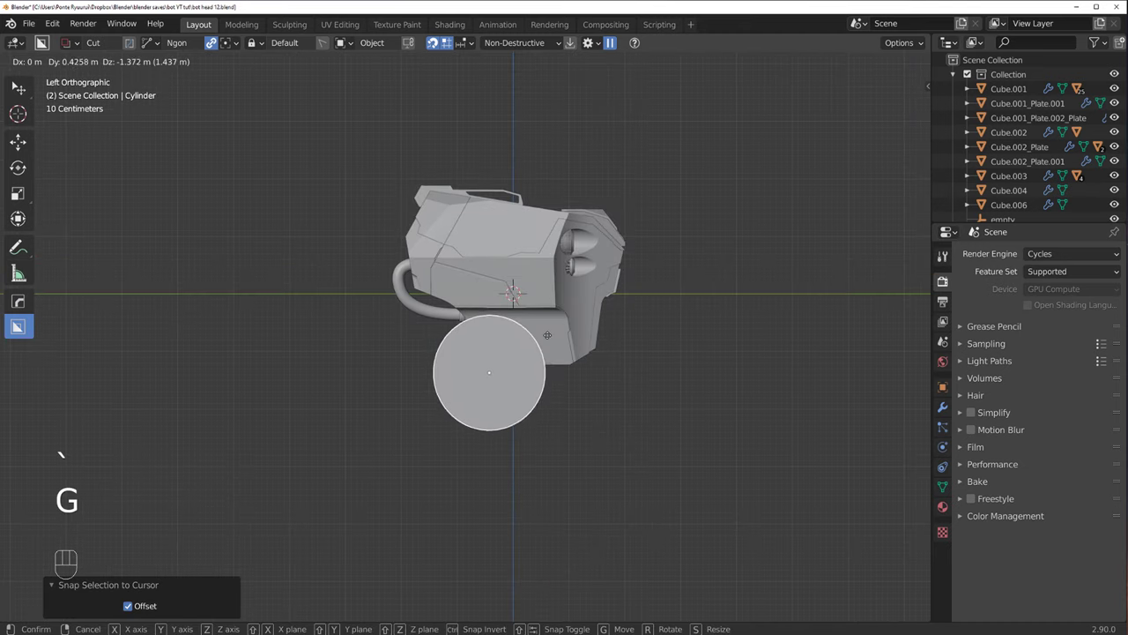
key("s")
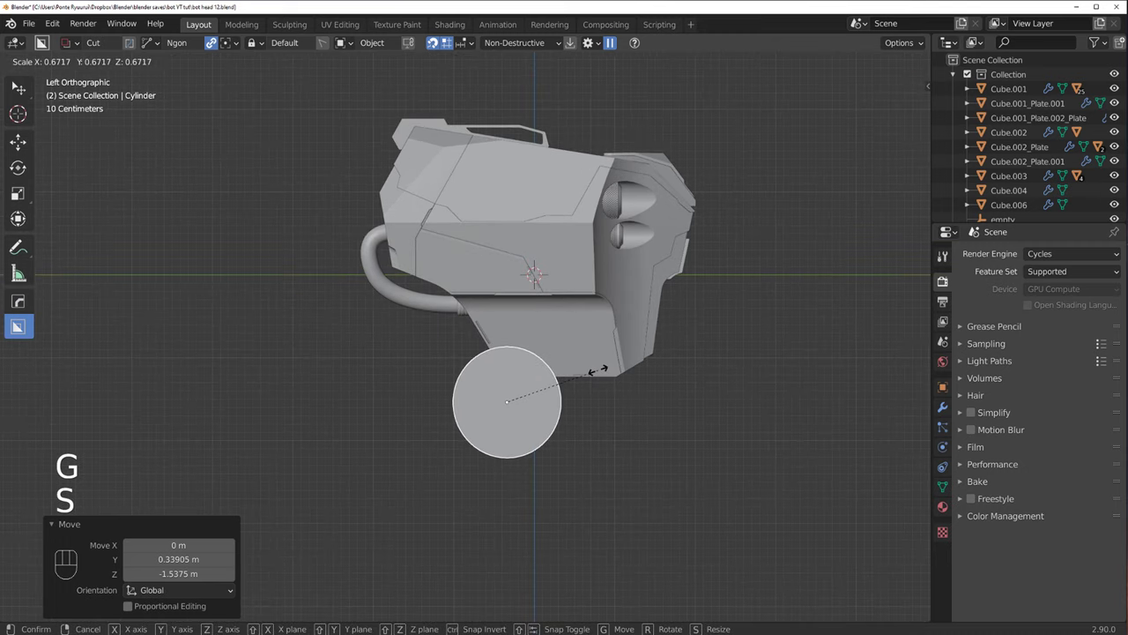
left_click_drag(537, 374, 595, 390)
key("r")
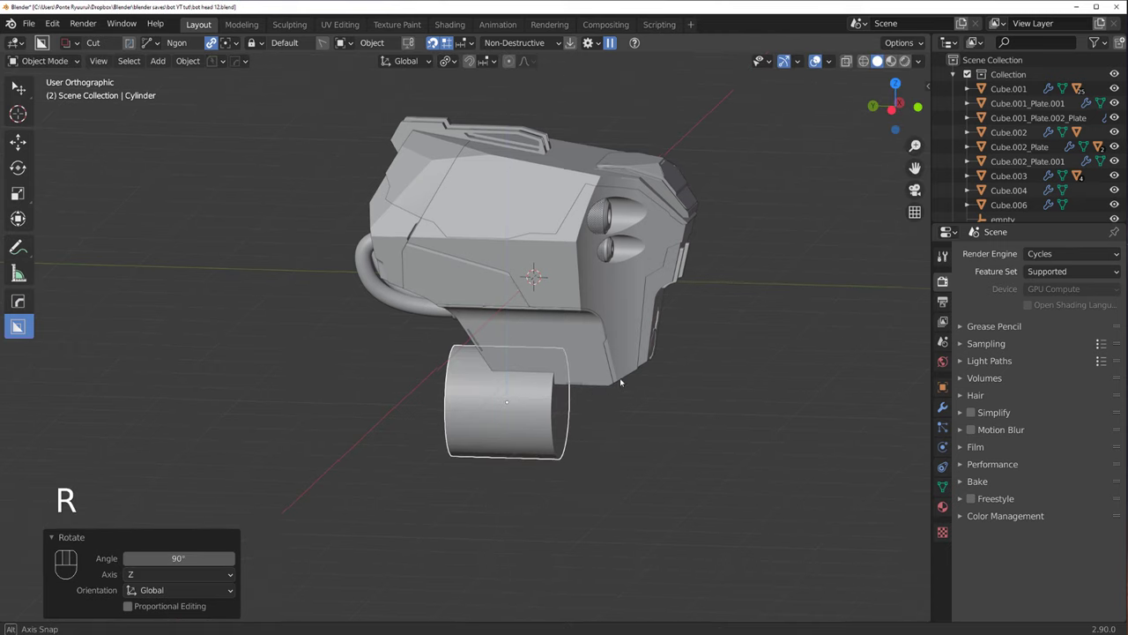
left_click_drag(564, 346, 557, 348)
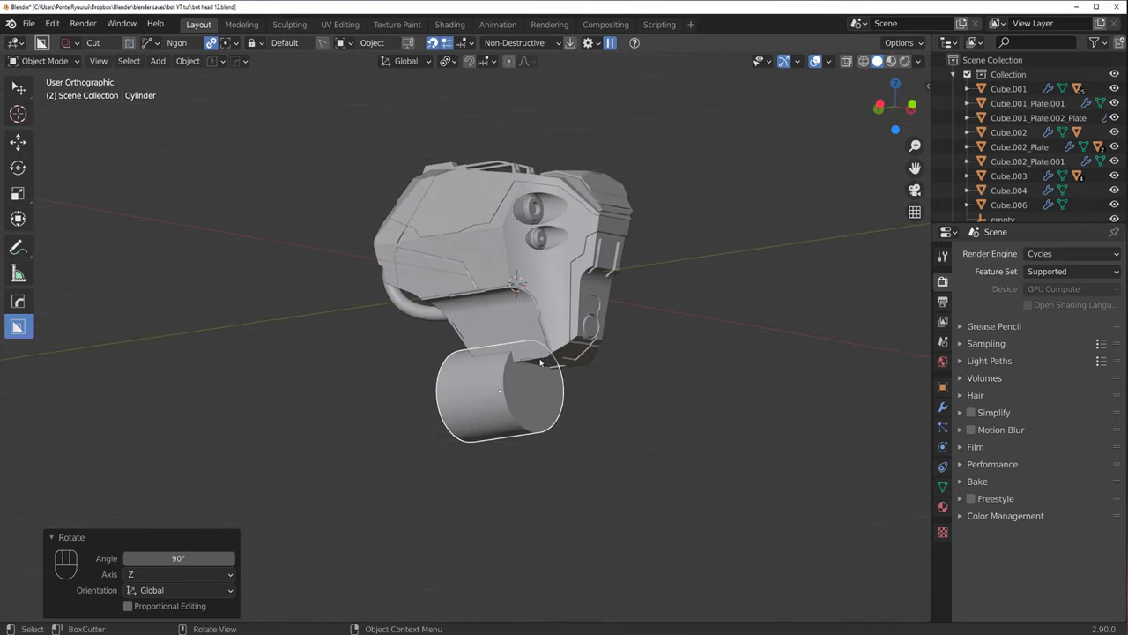
Step: Duplicate the cylinder, turn the copy a quarter turn around X and resize it as a trial
key("shift+d")
key("r")
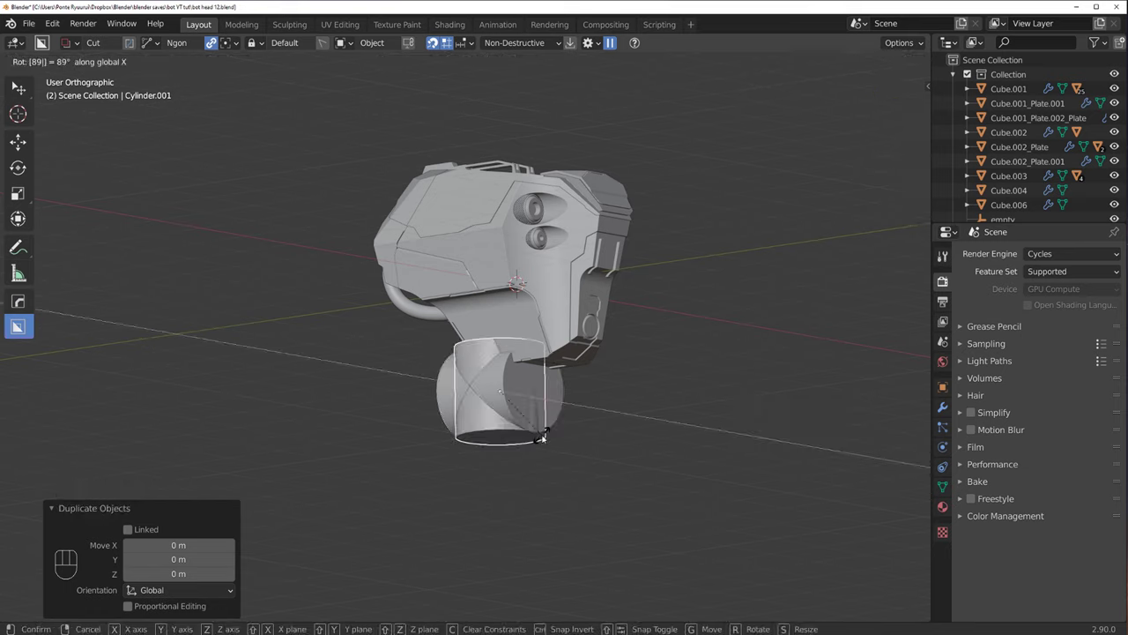
key("s")
left_click(623, 421)
key("s")
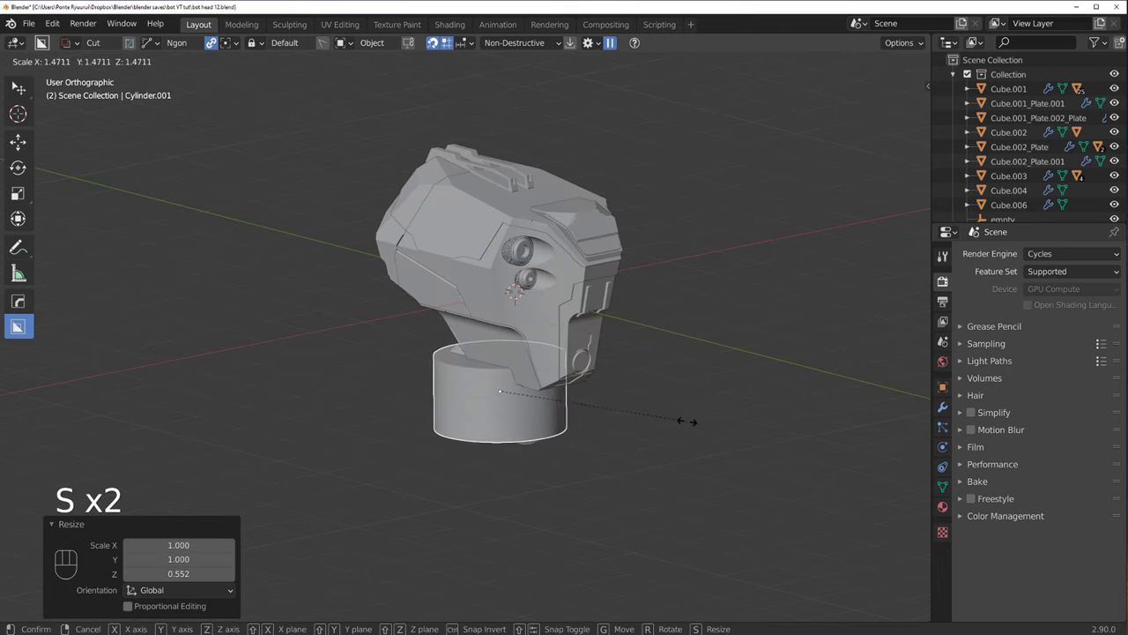
key("s")
key("g")
left_click_drag(541, 405, 624, 385)
key("s")
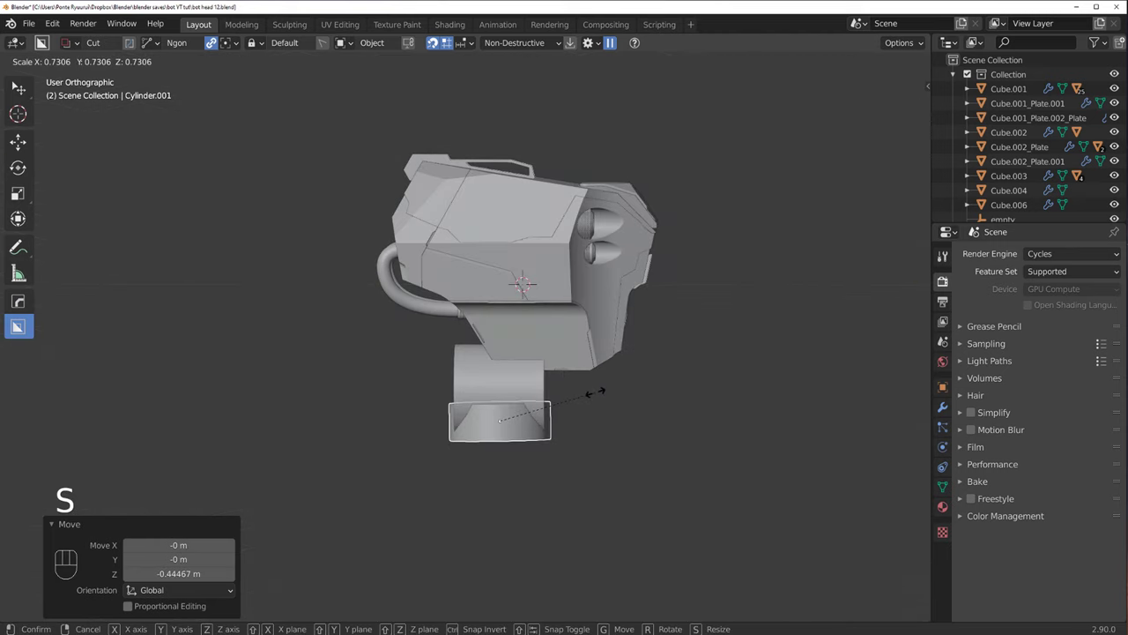
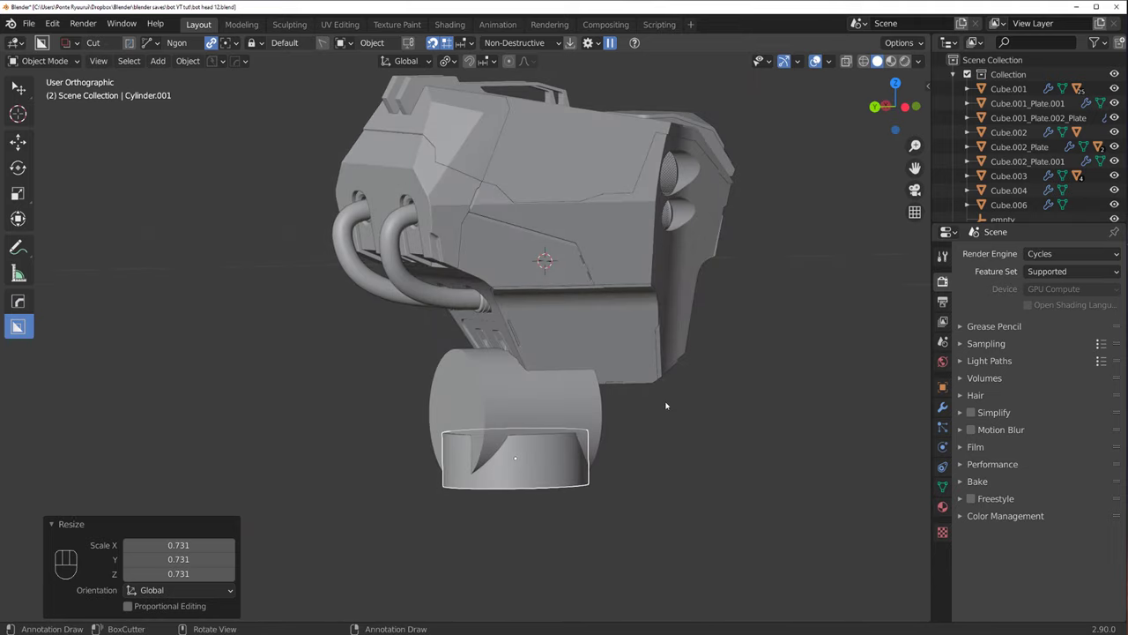
Step: Delete the trial cylinder copy and return to the left side view
key("x")
left_click_drag(539, 350, 578, 344)
middle_click(531, 351)
key("`")
key("`")
key("`")
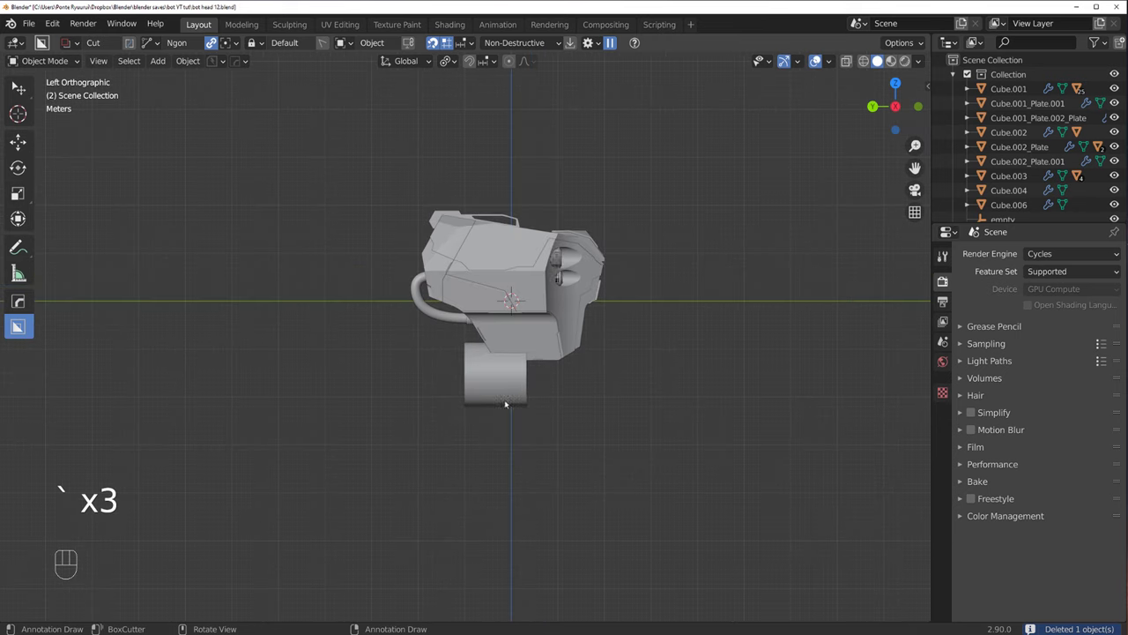
Step: Resize the cylinder and raise it under the head, then bring up the Add menu for a new mesh
key("g")
key("s")
middle_click(476, 323)
key("s")
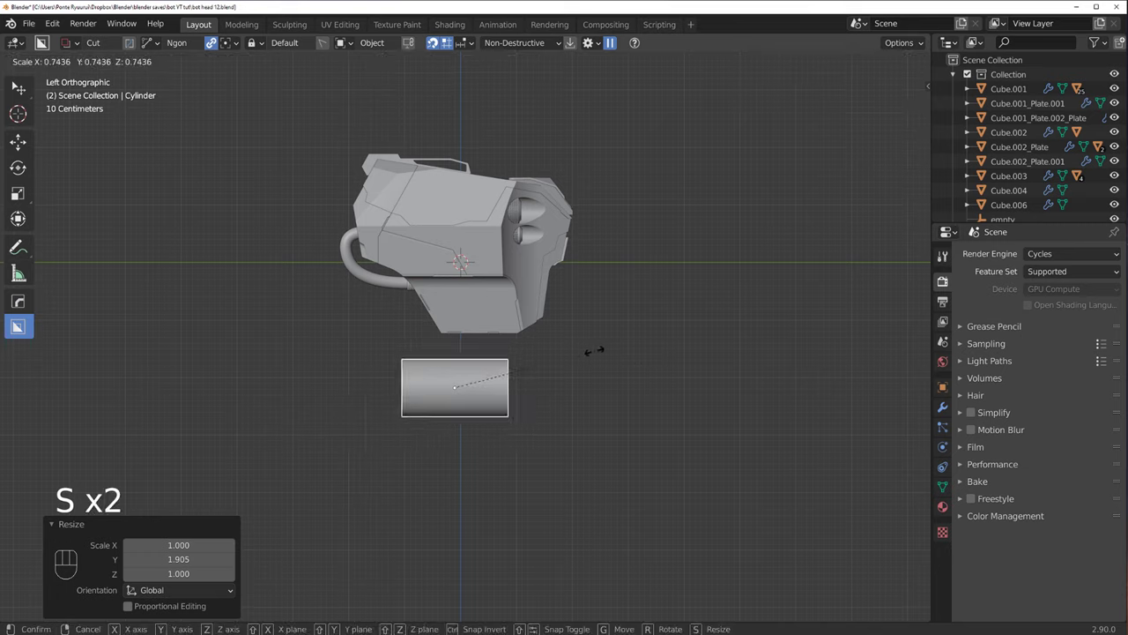
key("g")
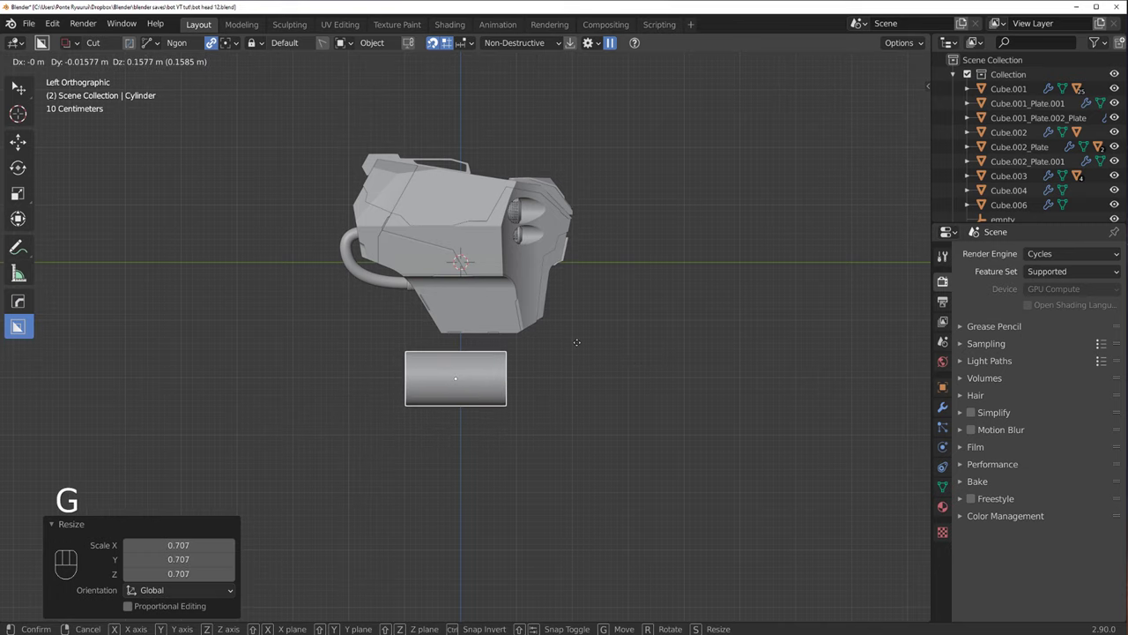
left_click_drag(418, 323, 495, 333)
key("`")
key("shift+a")
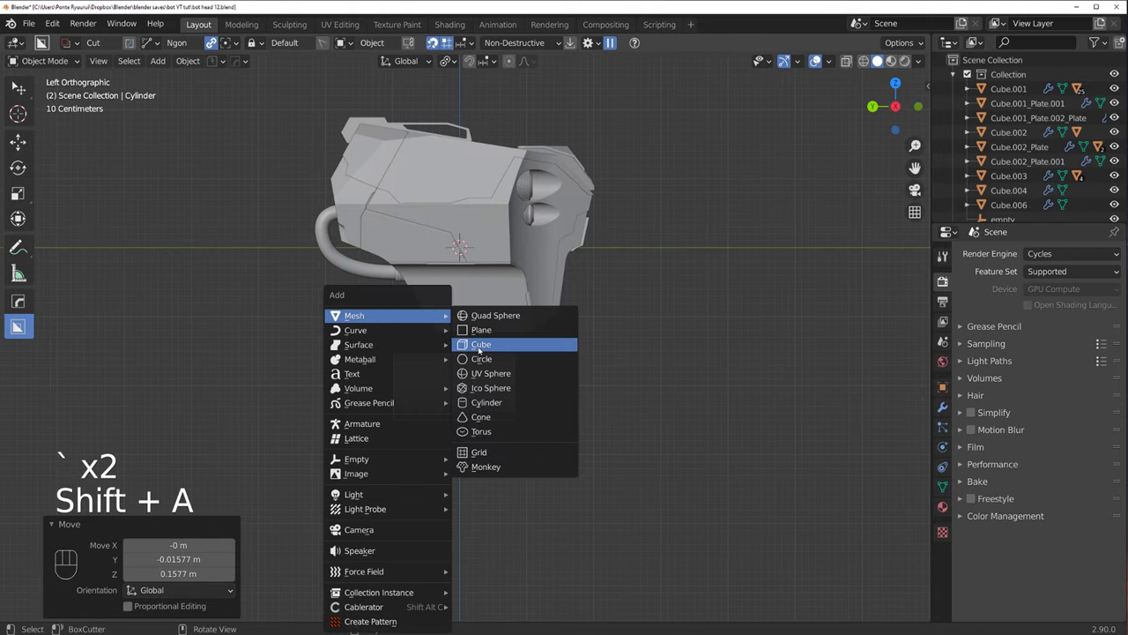
Step: Add a cube, flatten it along Y and drop it below the head as a narrow block
key("s")
key("s")
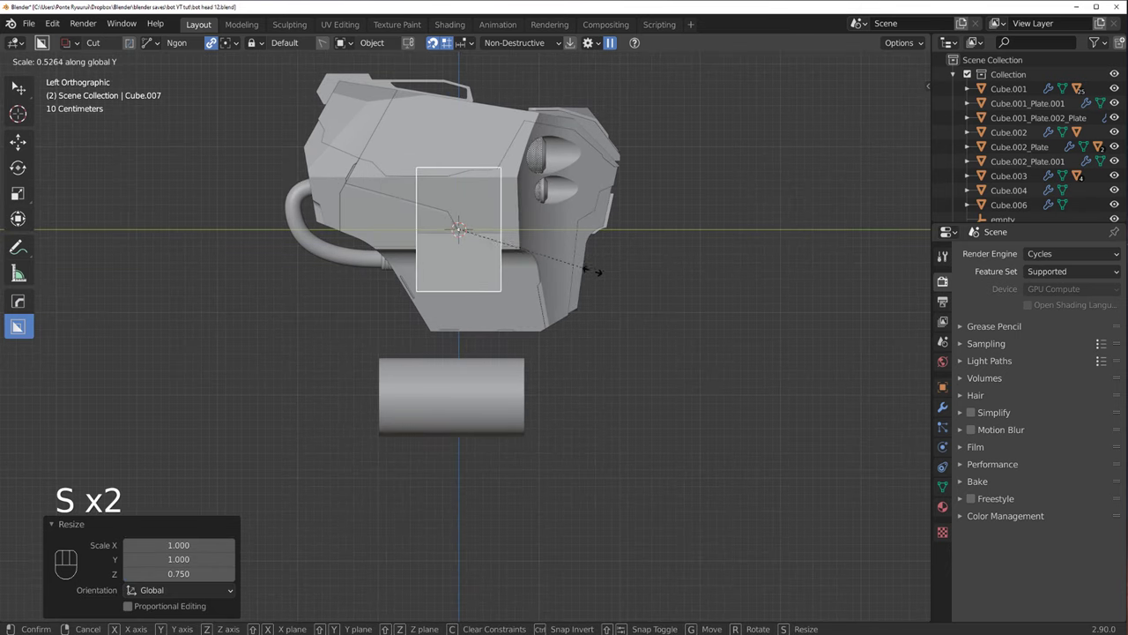
key("g")
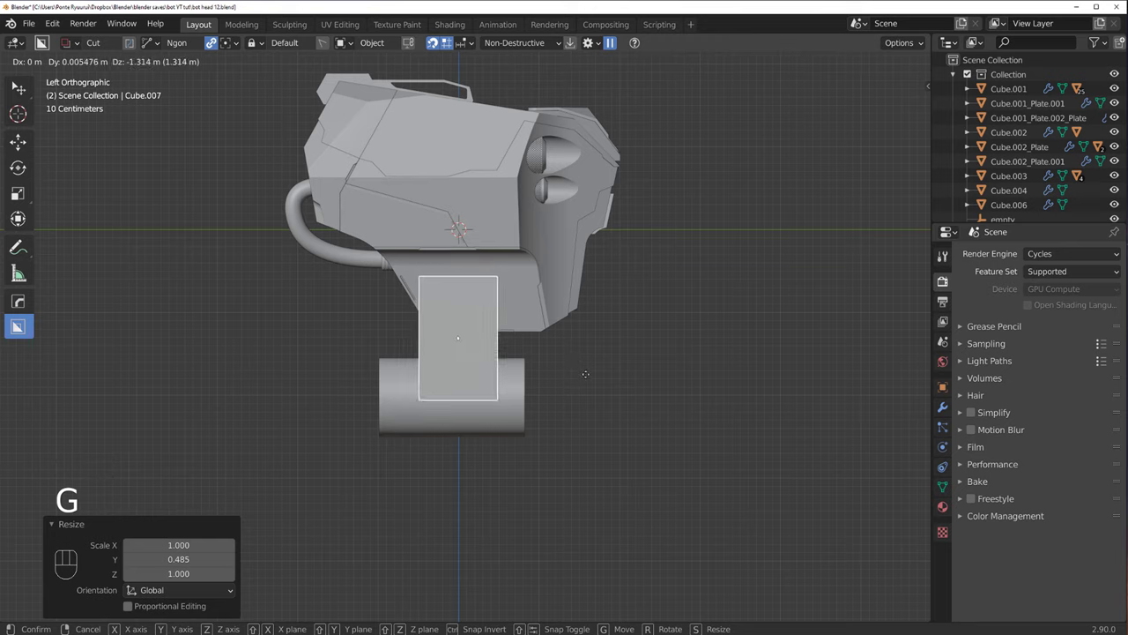
key("s")
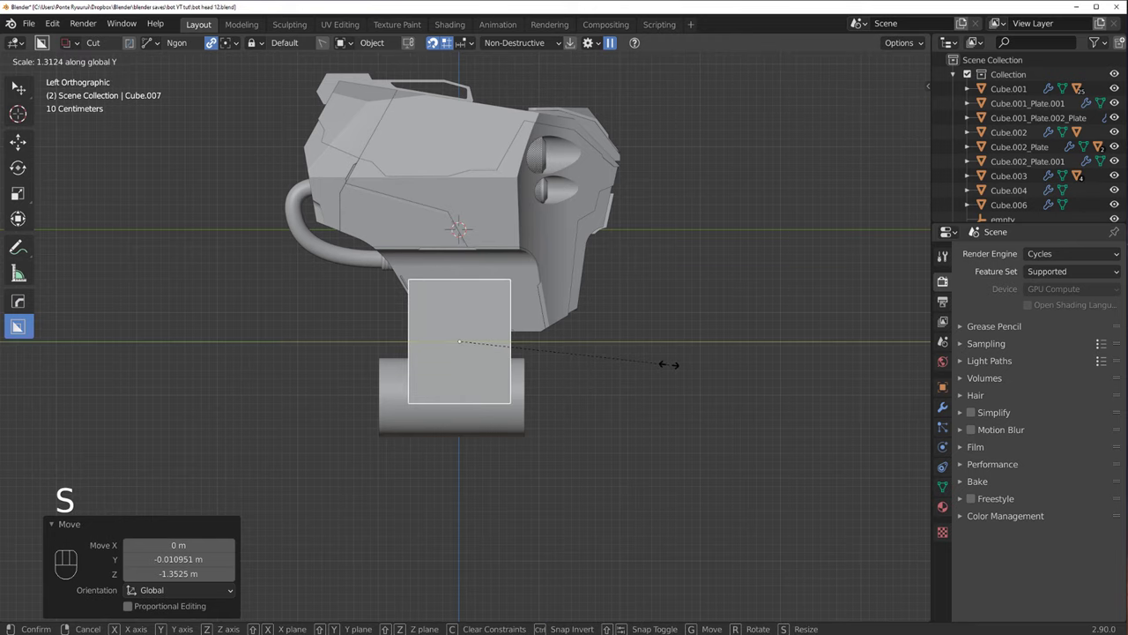
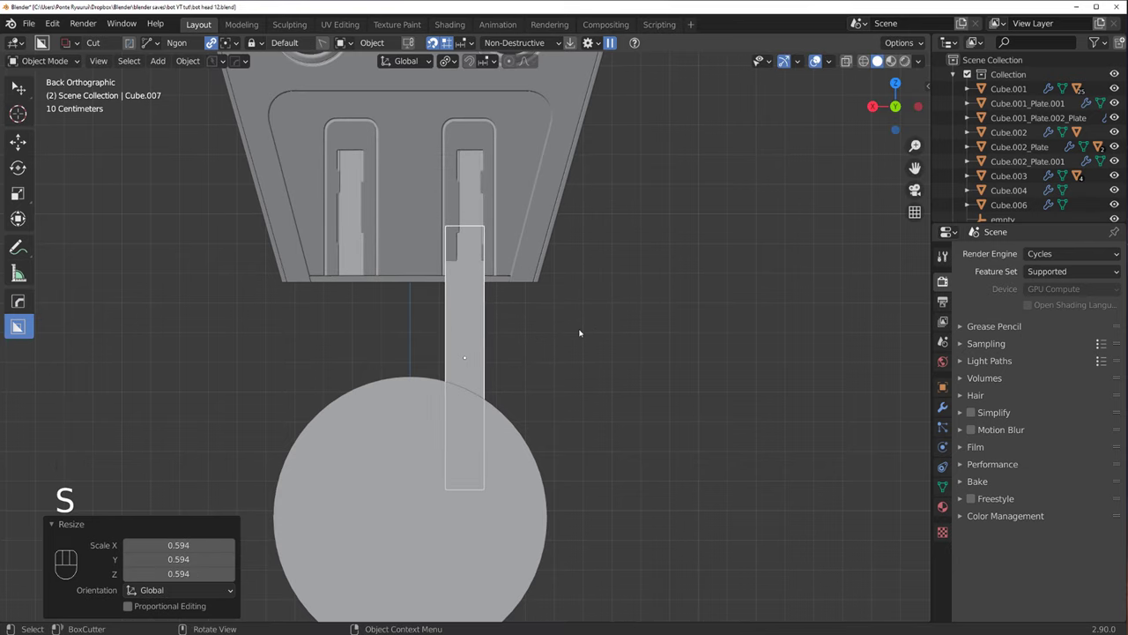
Step: Fit the narrow block into the right-hand slot of the lower back panel
key("g")
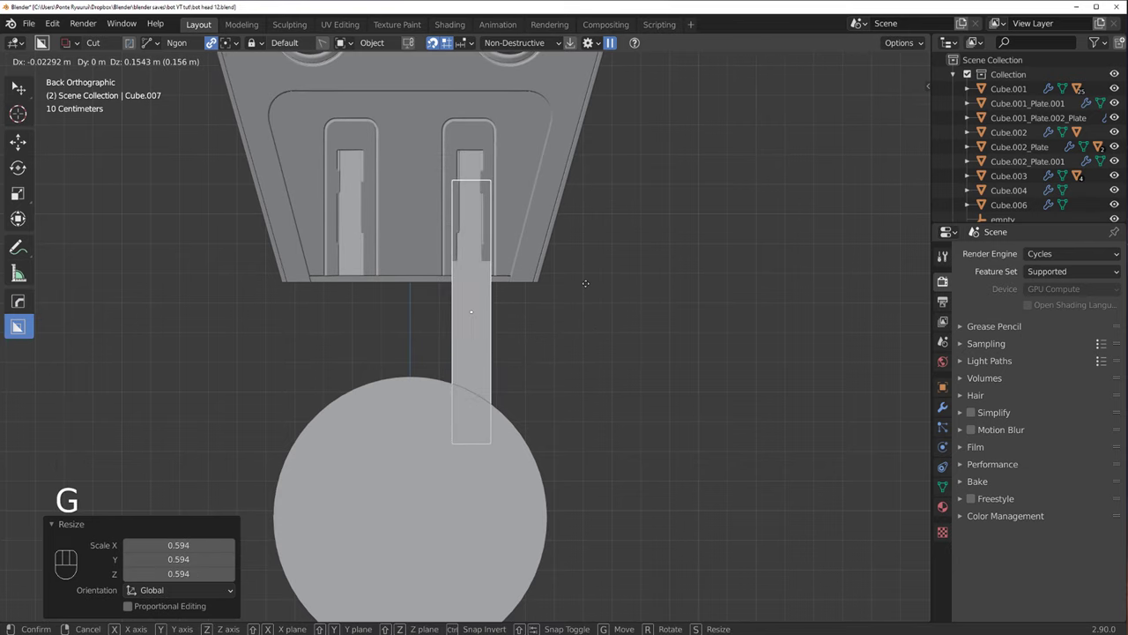
key("s")
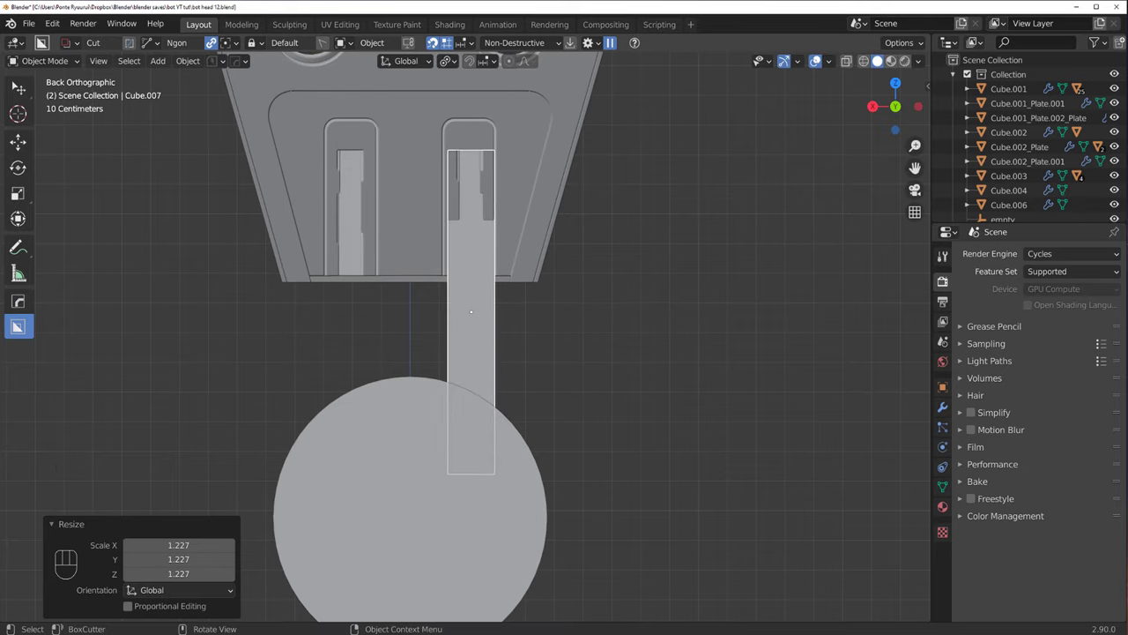
key("g")
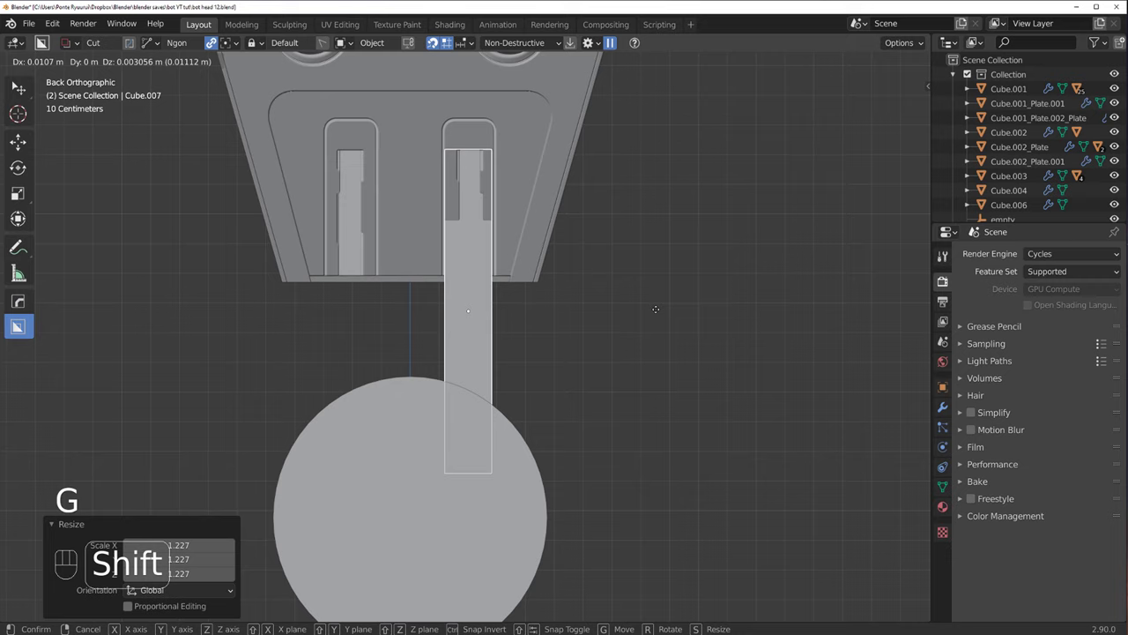
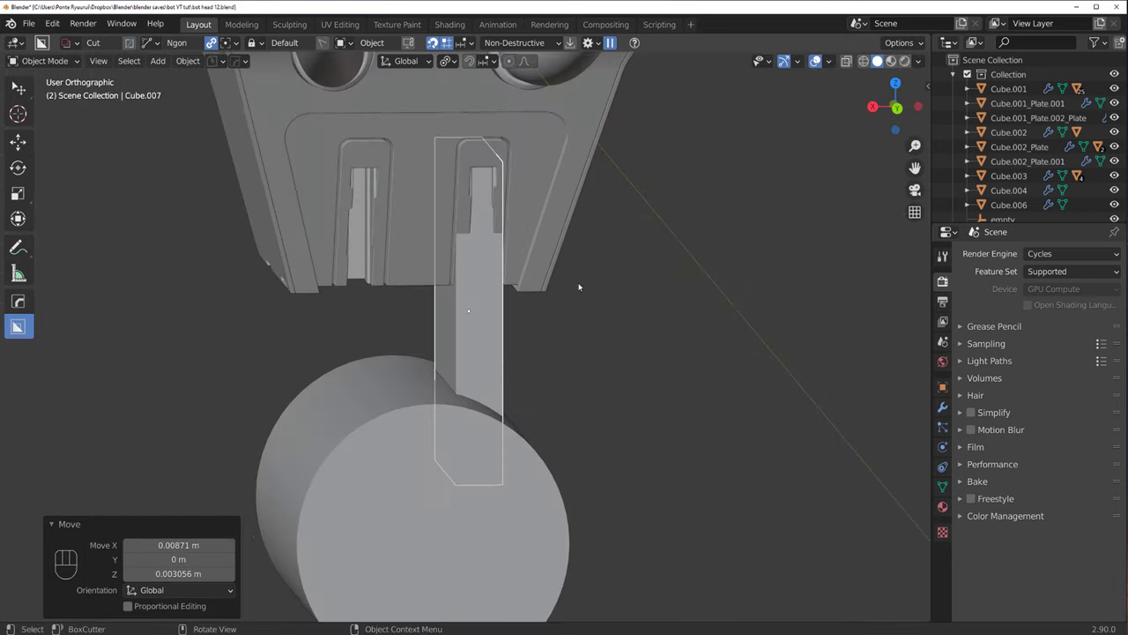
key("`")
key("`")
key("`")
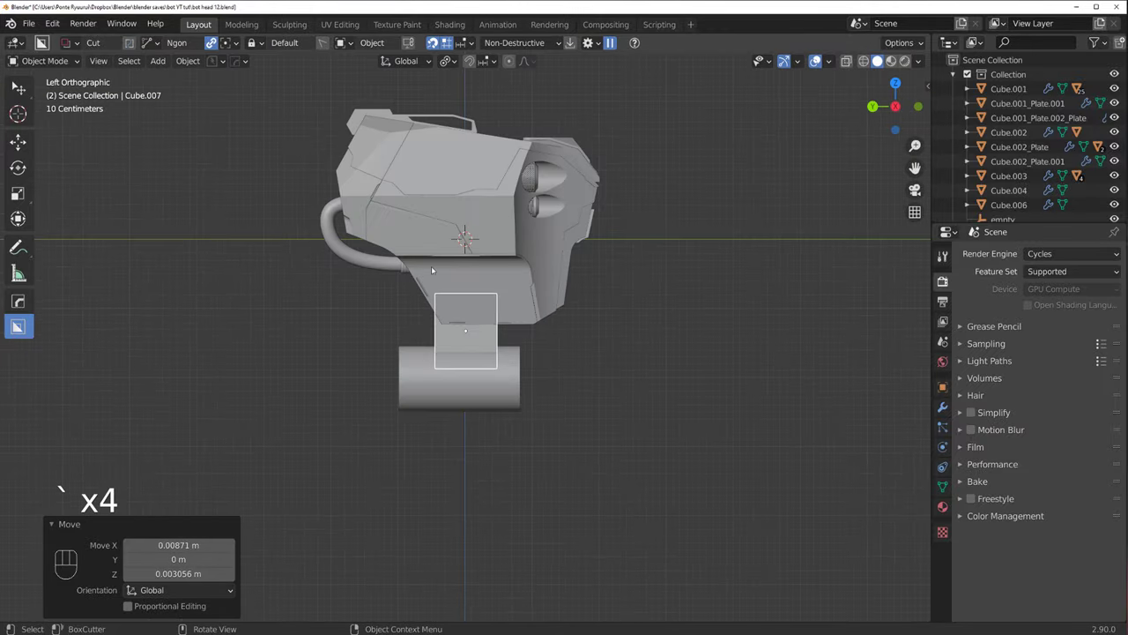
Step: View the head from behind and select the cylinder below it
left_click_drag(362, 270, 508, 266)
key("`")
key("`")
key("`")
key("`")
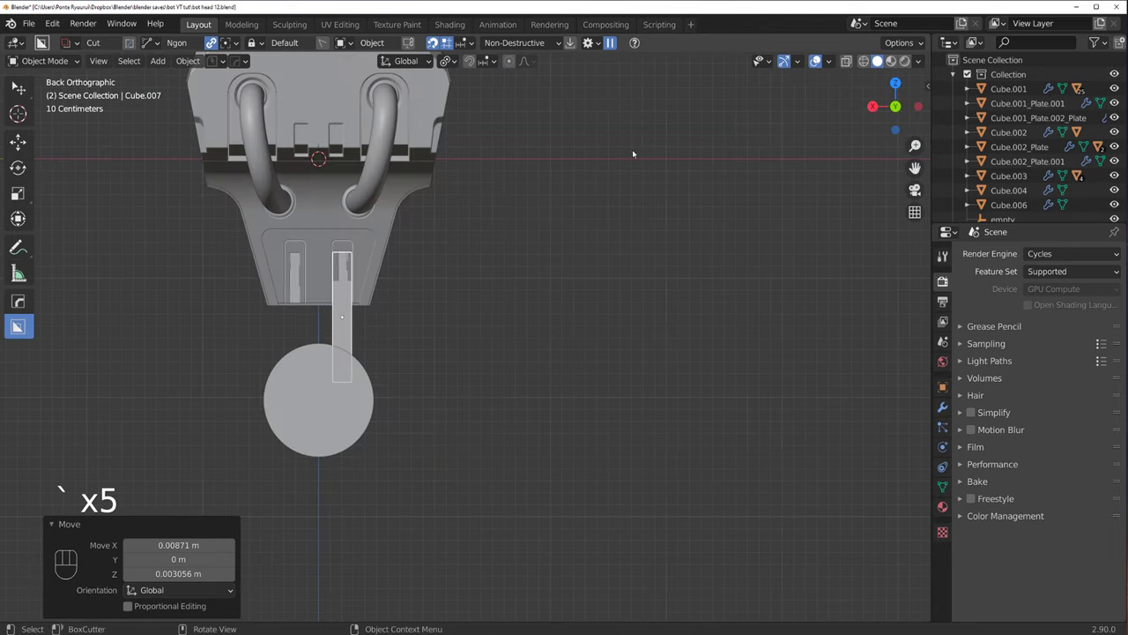
left_click_drag(665, 257, 569, 332)
left_click(489, 372)
Step: Adjust the cylinder's size and position beneath the back-slot block, checking from front and left
key("s")
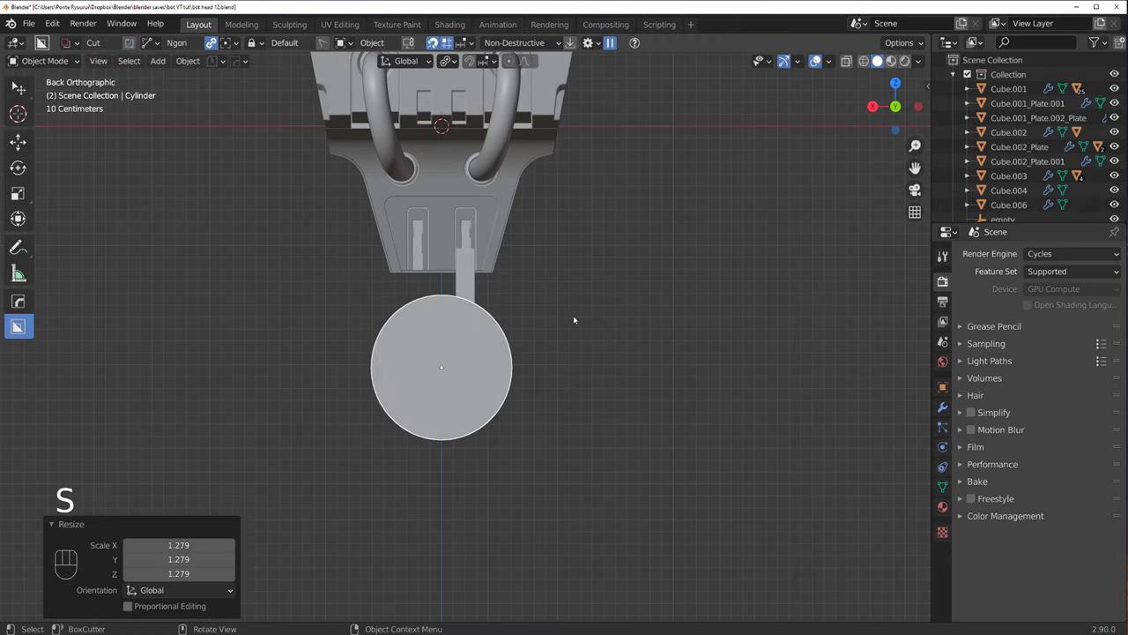
left_click(476, 253)
left_click(471, 290)
key("alt+x")
left_click(544, 404)
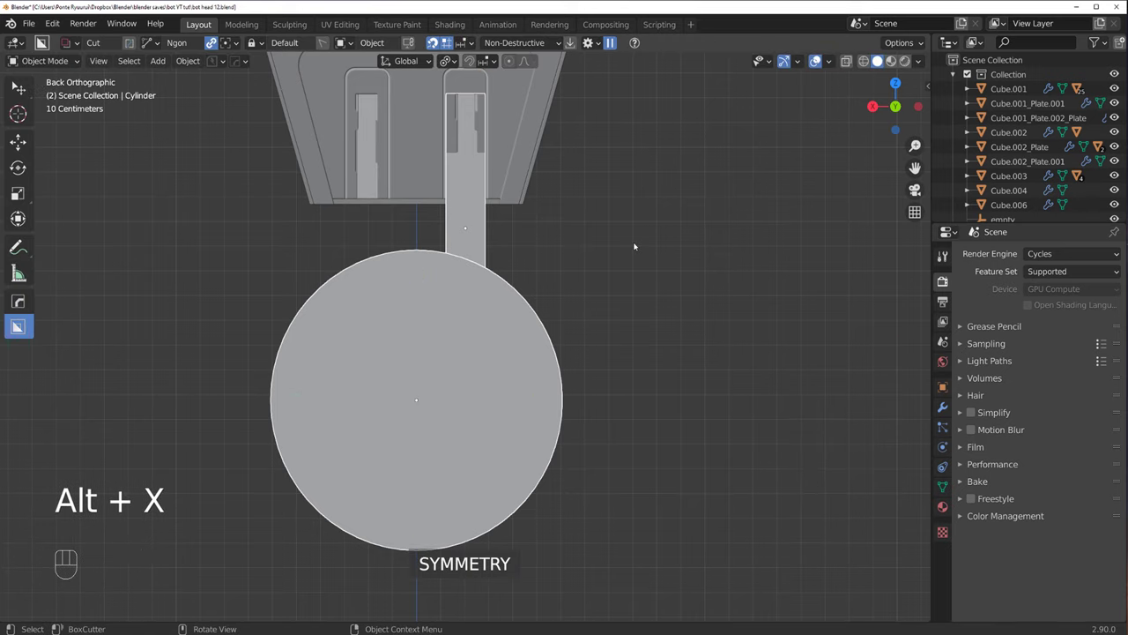
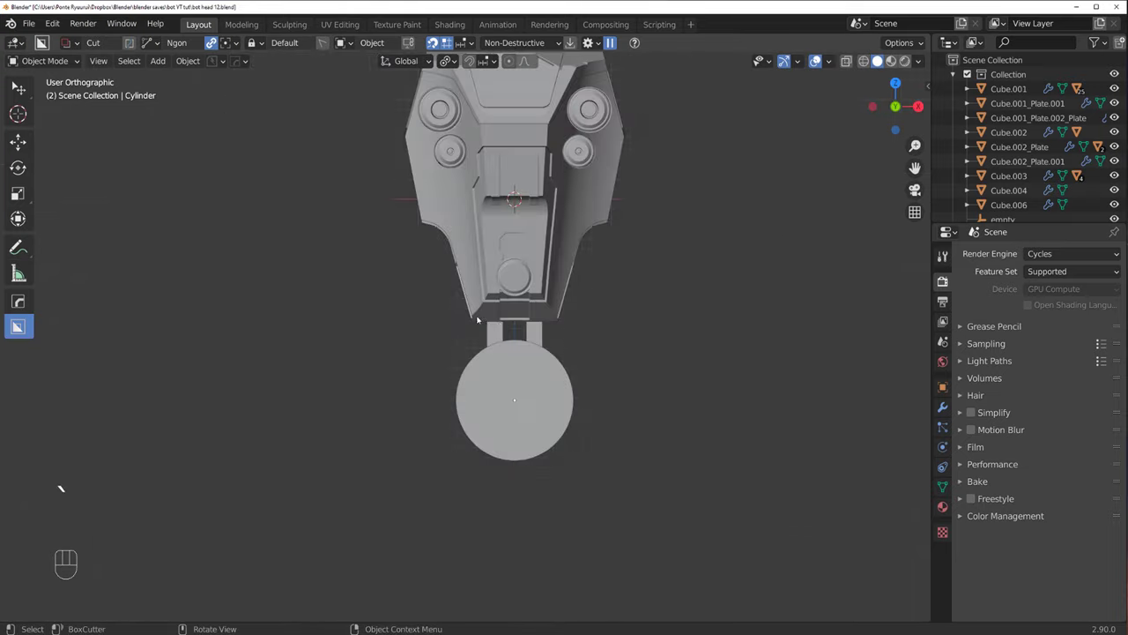
key("`")
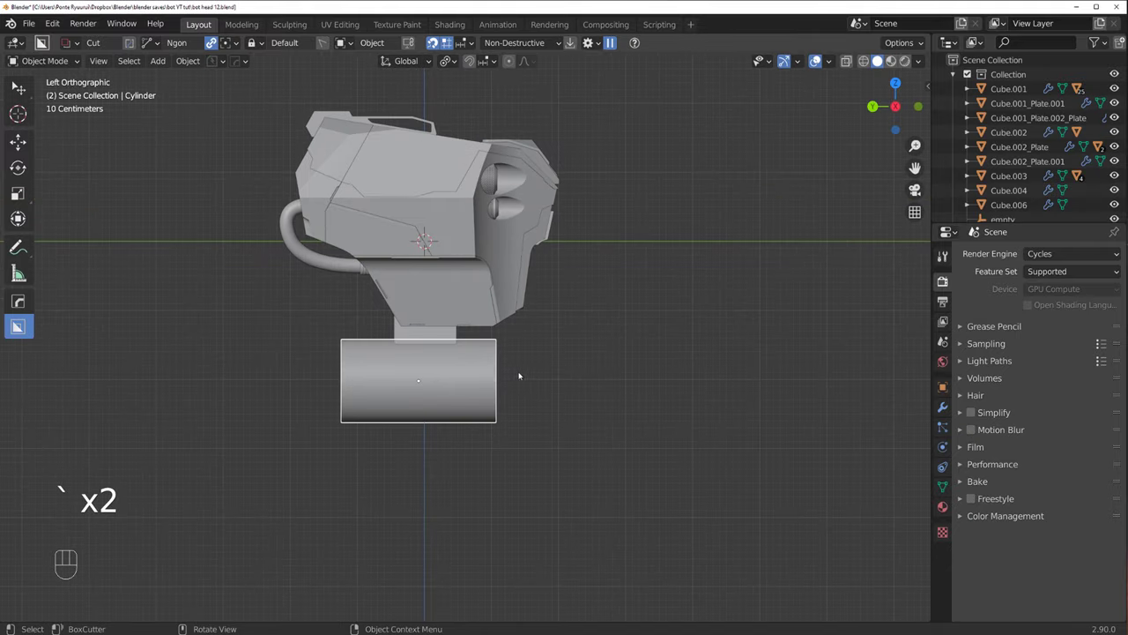
Step: Add a cube, drop it under the neck connector and narrow it along X as a base block
left_click_drag(513, 355, 557, 352)
key("shift+a")
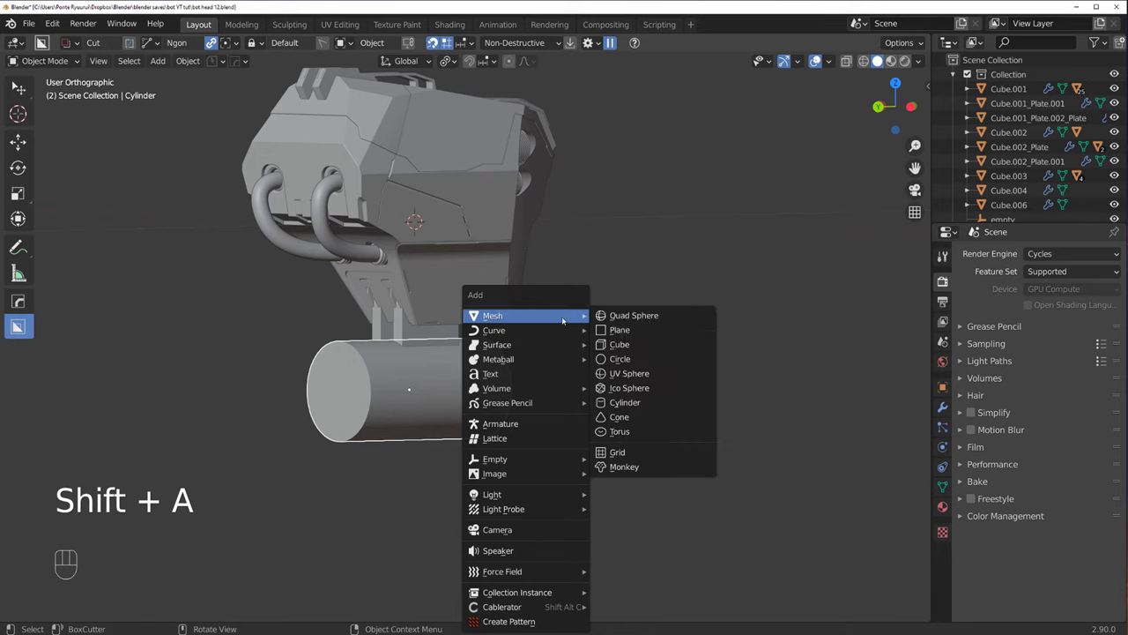
key("g")
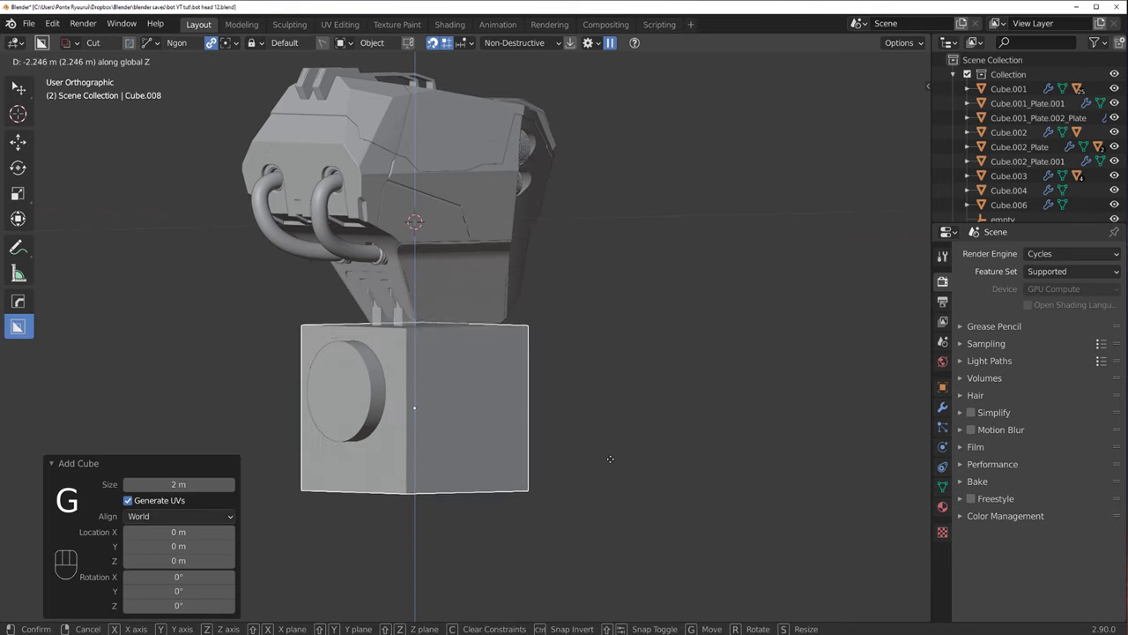
key("s")
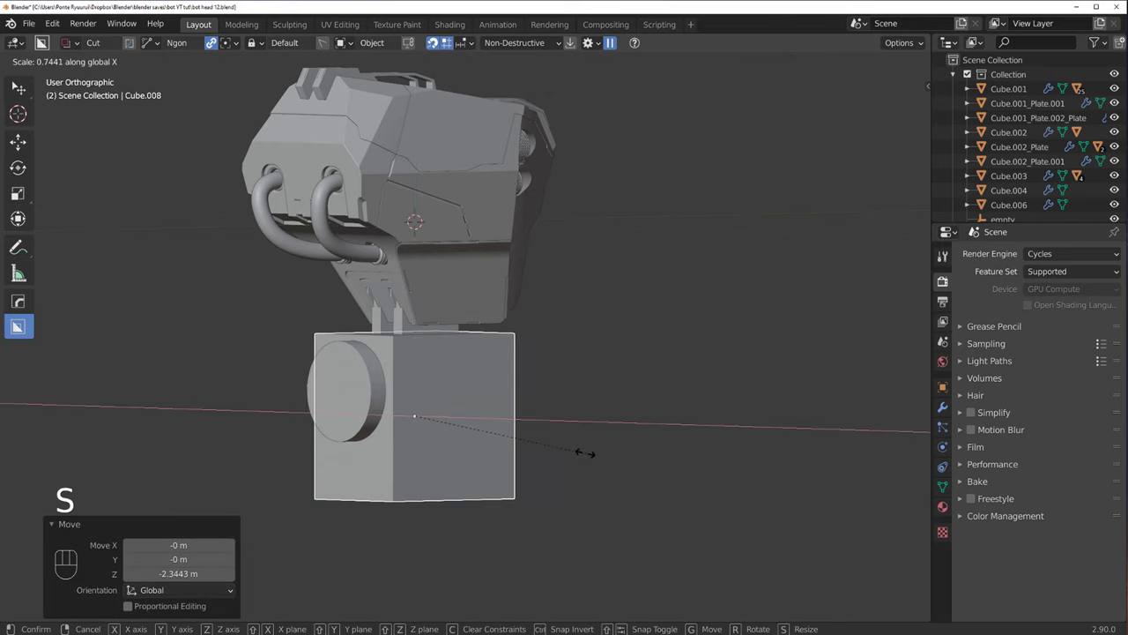
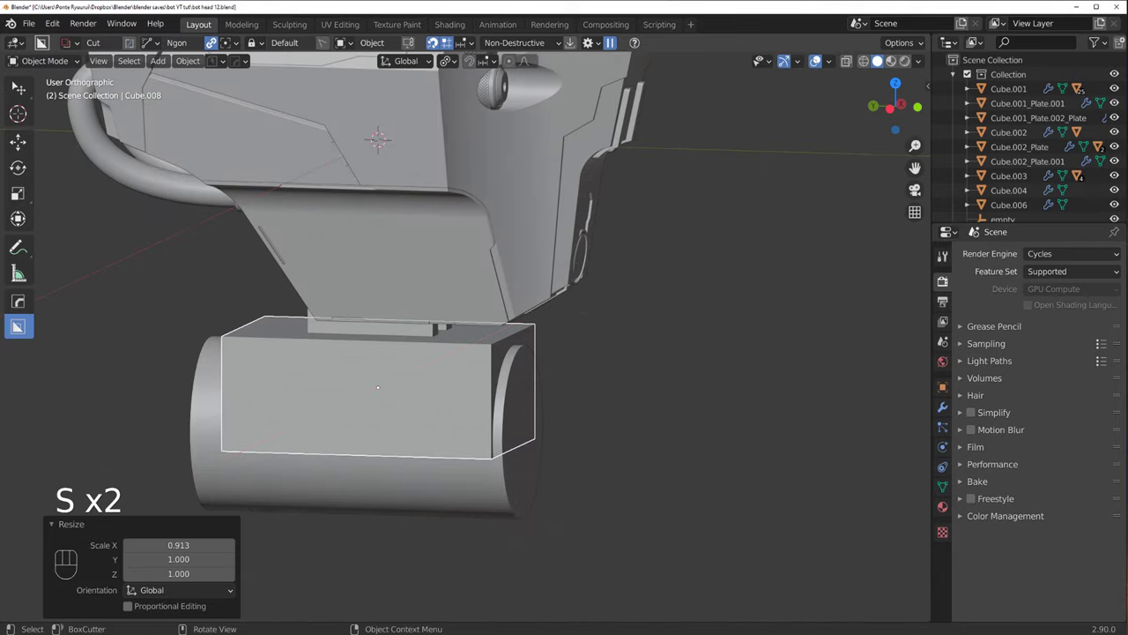
Step: Cut a BoxCutter triangle off the first lower corner of the neck connector
key("`")
middle_click(549, 293)
left_click(490, 299)
left_click_drag(505, 286, 463, 359)
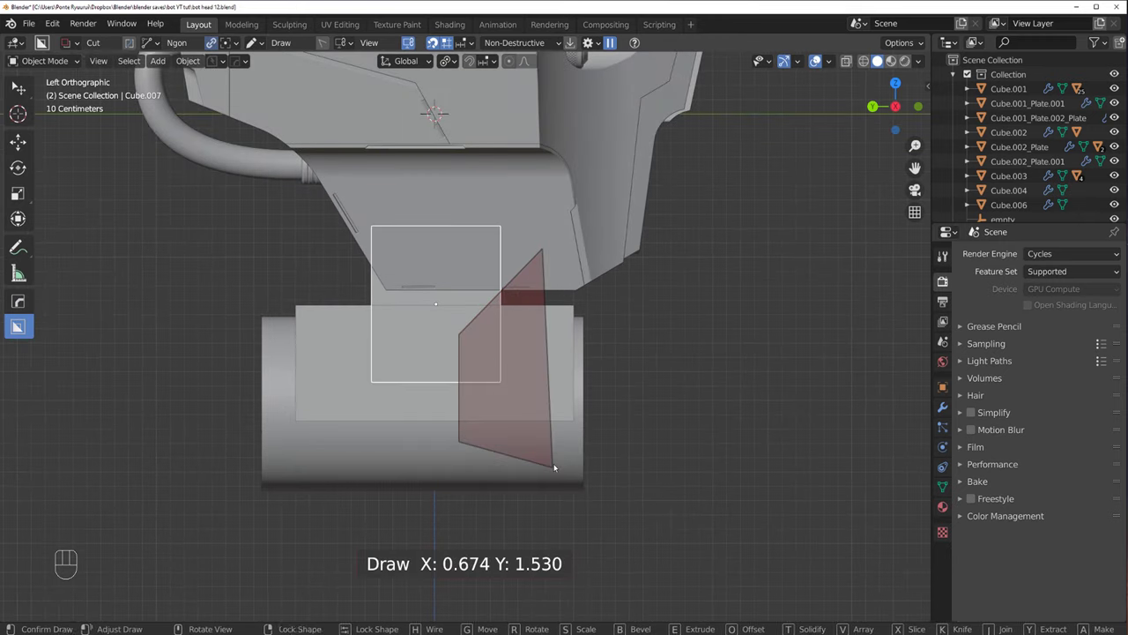
left_click(559, 463)
left_click(400, 301)
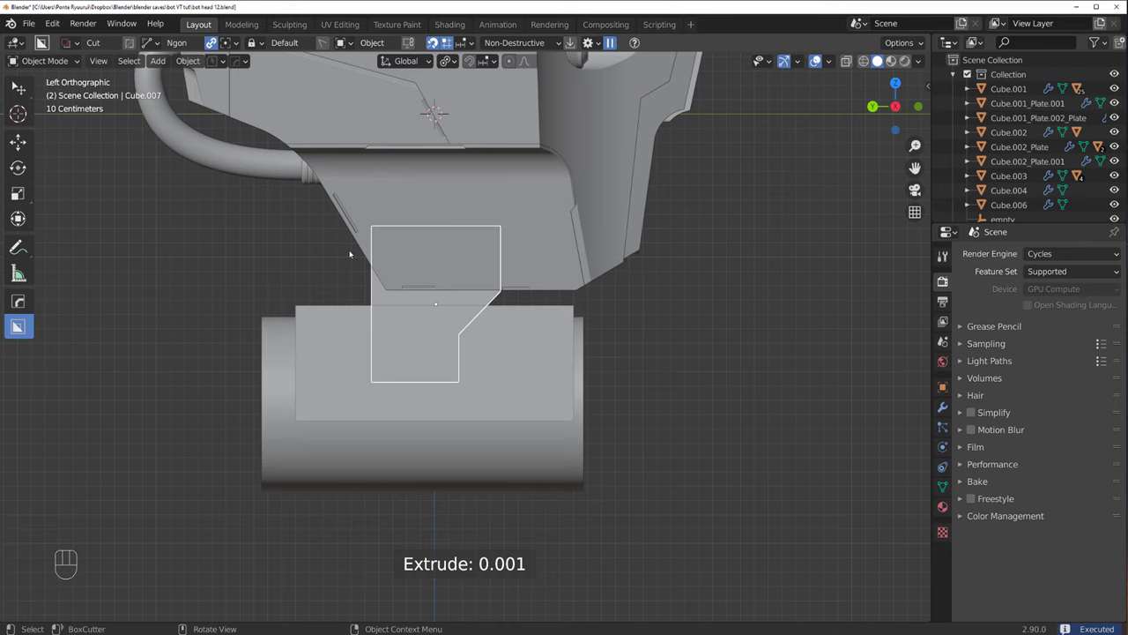
Step: Cut the second lower corner off the connector so it tapers toward the base
left_click_drag(357, 245, 394, 292)
left_click_drag(372, 277, 398, 319)
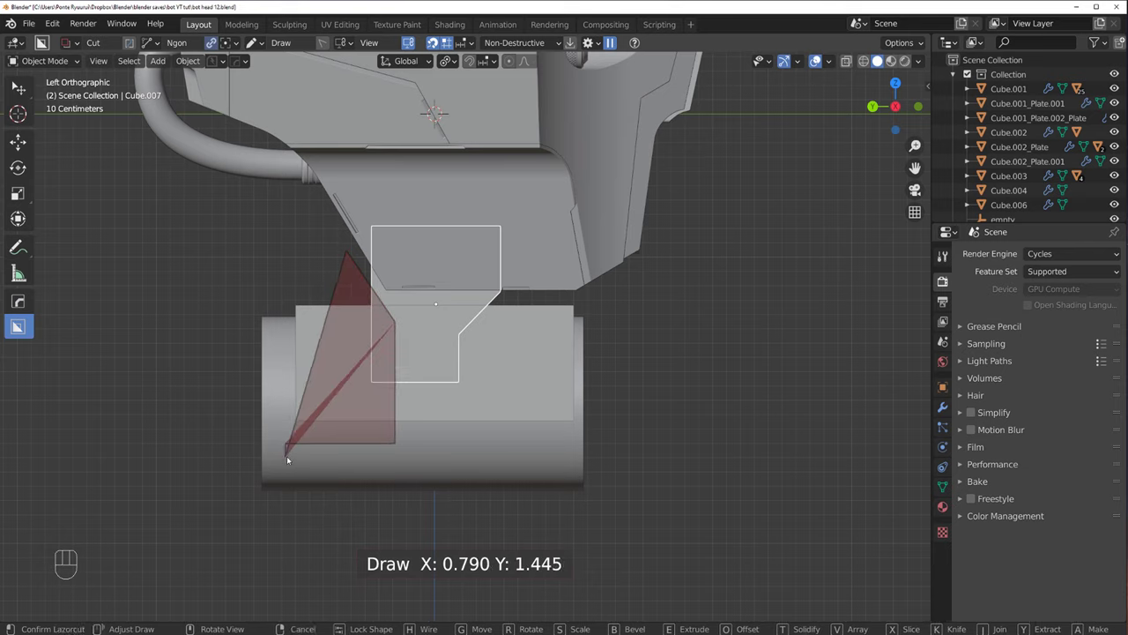
left_click_drag(386, 367, 343, 359)
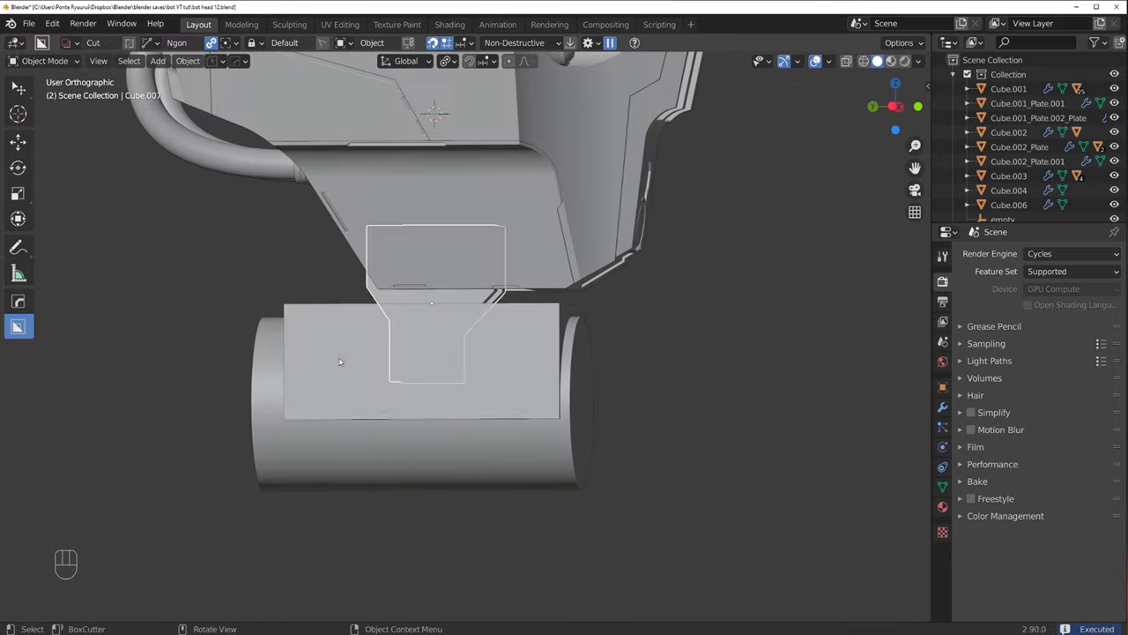
key("`")
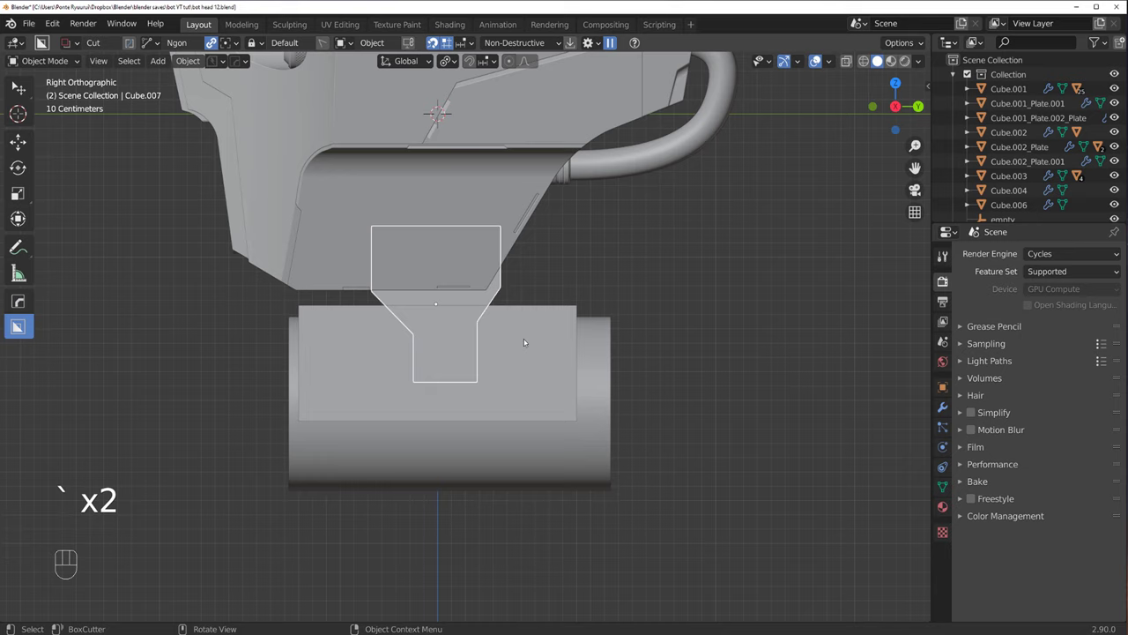
Step: Cut a triangular corner off the base box beneath the connector
left_click(414, 360)
left_click_drag(365, 325, 402, 494)
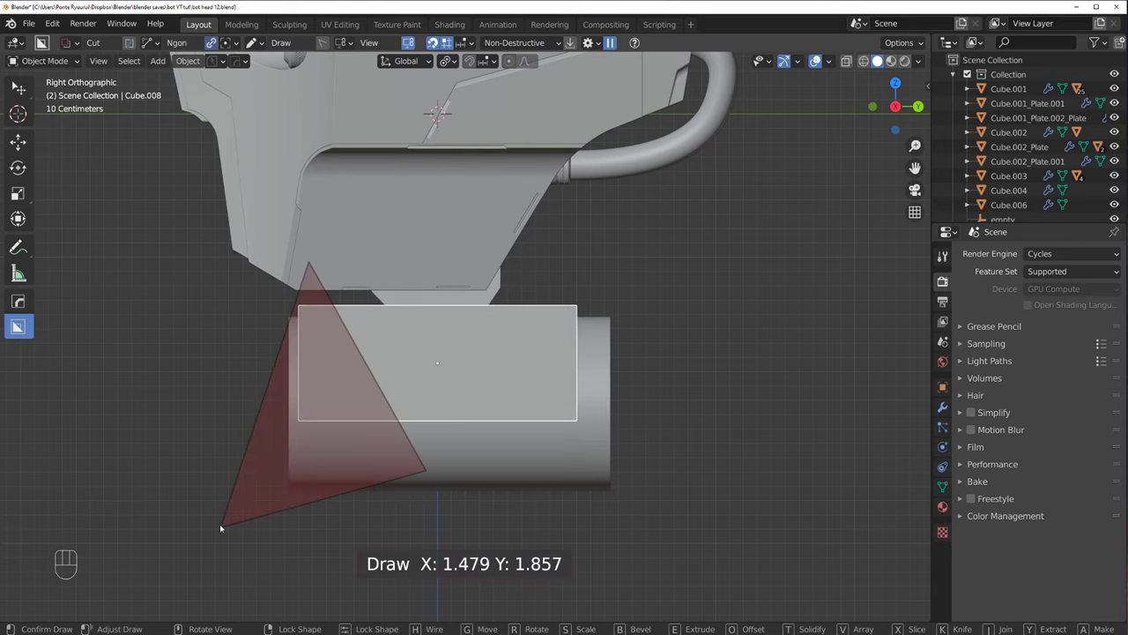
left_click_drag(358, 271, 252, 391)
left_click(310, 375)
left_click_drag(305, 352, 296, 310)
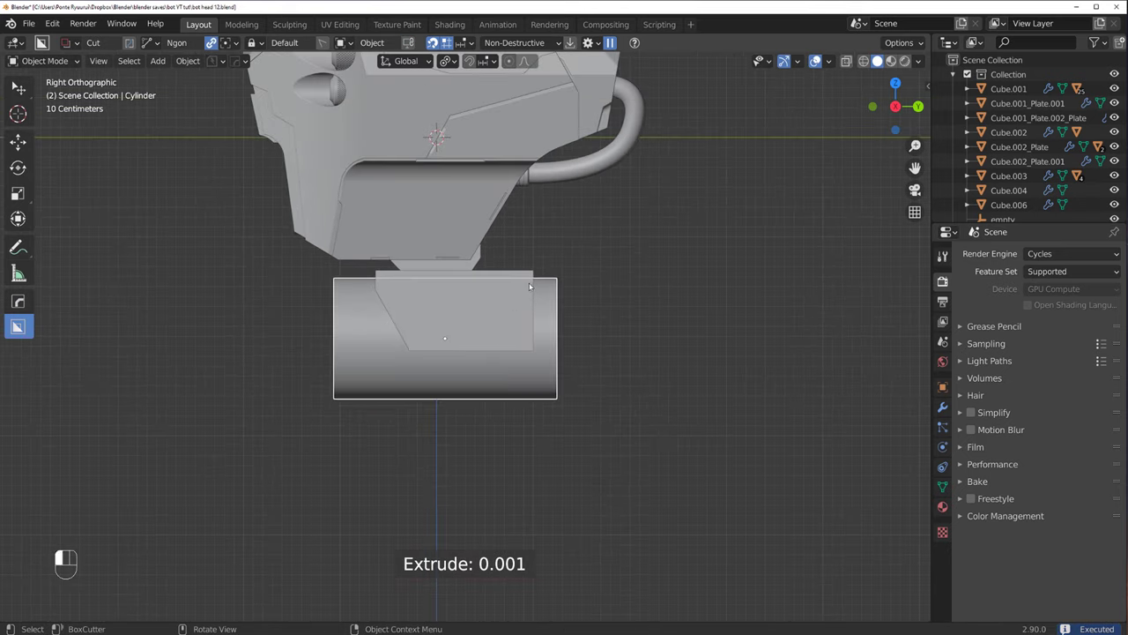
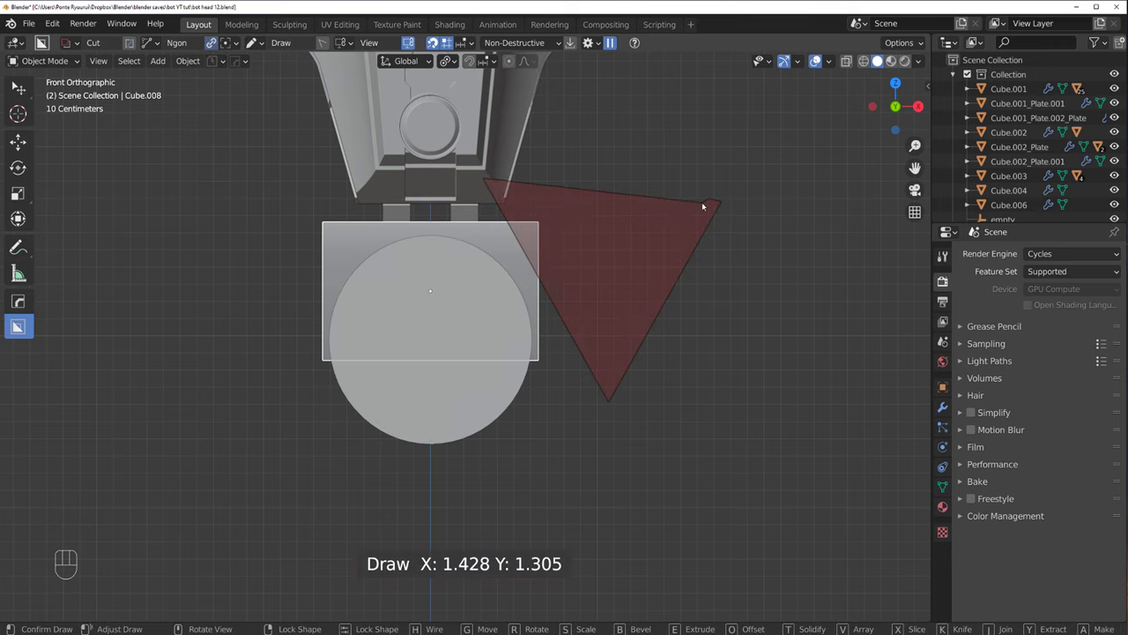
Step: Chamfer both top corners of the base block with a mirrored BoxCutter triangle
left_click(684, 204)
key("alt+x")
left_click_drag(559, 295, 575, 284)
left_click(517, 305)
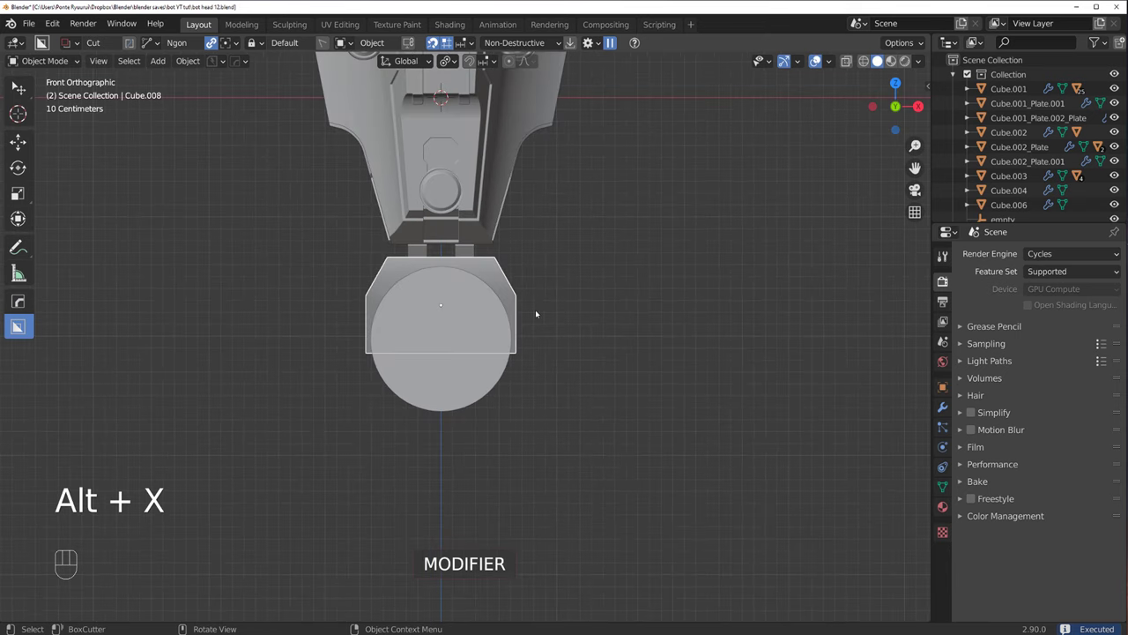
Step: Start and abandon an extra cut near the base
left_click_drag(539, 312, 506, 334)
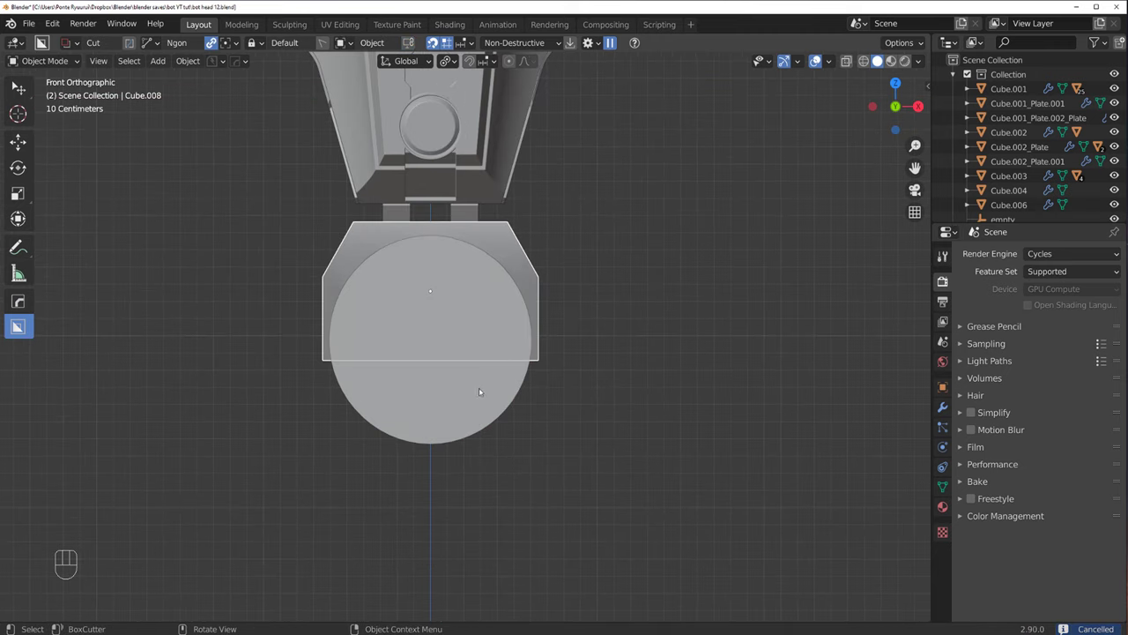
left_click_drag(507, 344, 495, 394)
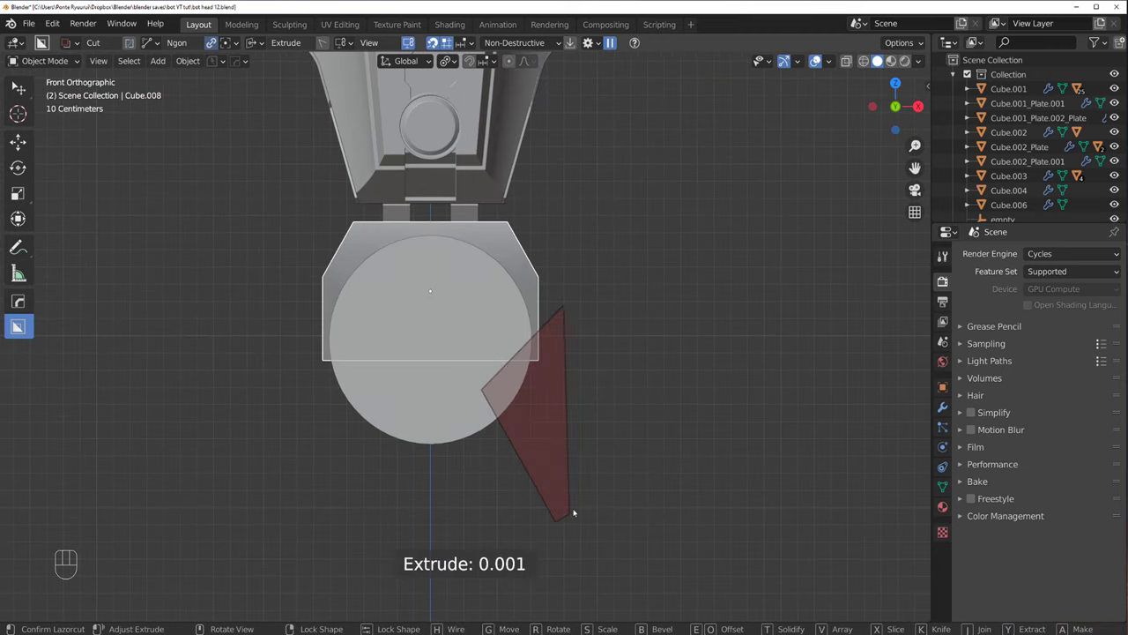
left_click(661, 378)
left_click(503, 390)
left_click_drag(485, 379, 634, 373)
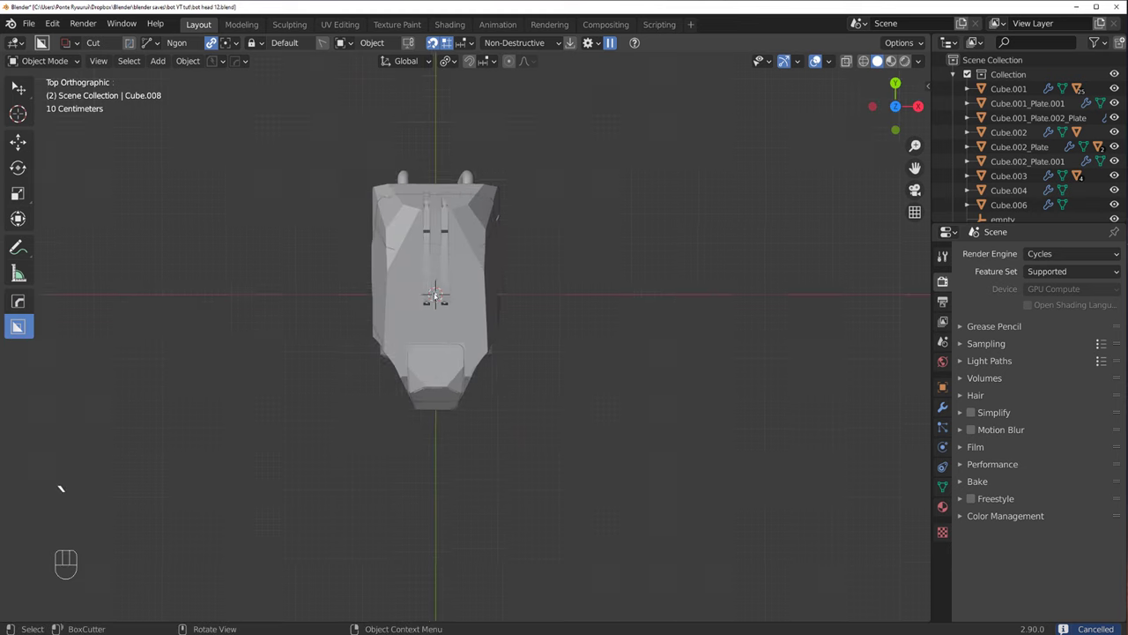
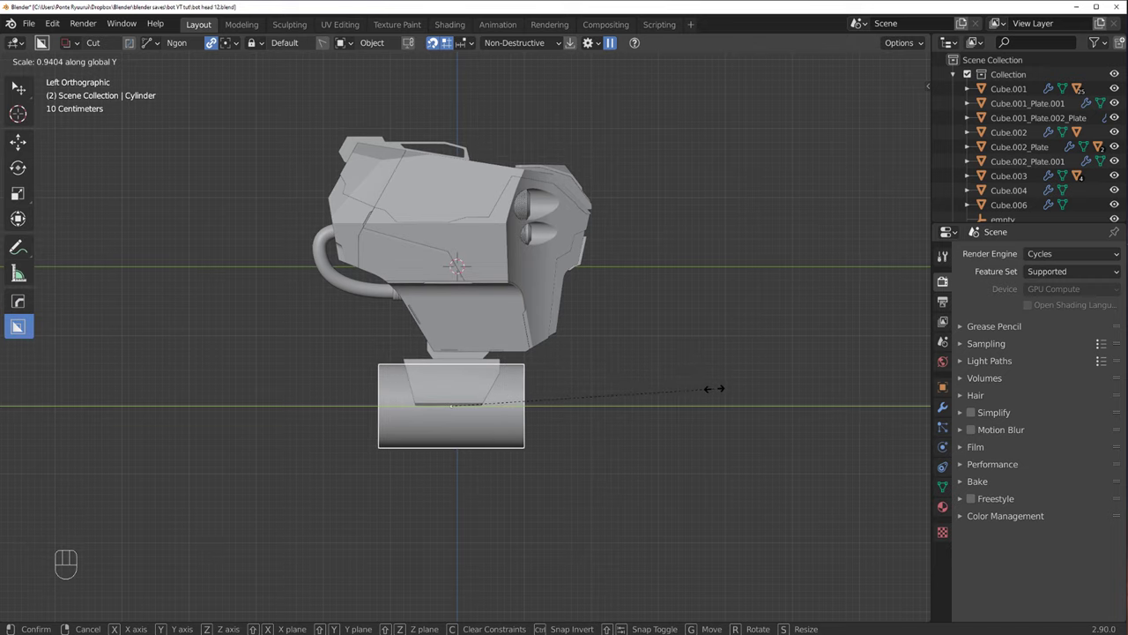
Step: Bring the sideways base cylinder into front view and shorten it slightly along Y
middle_click(532, 311)
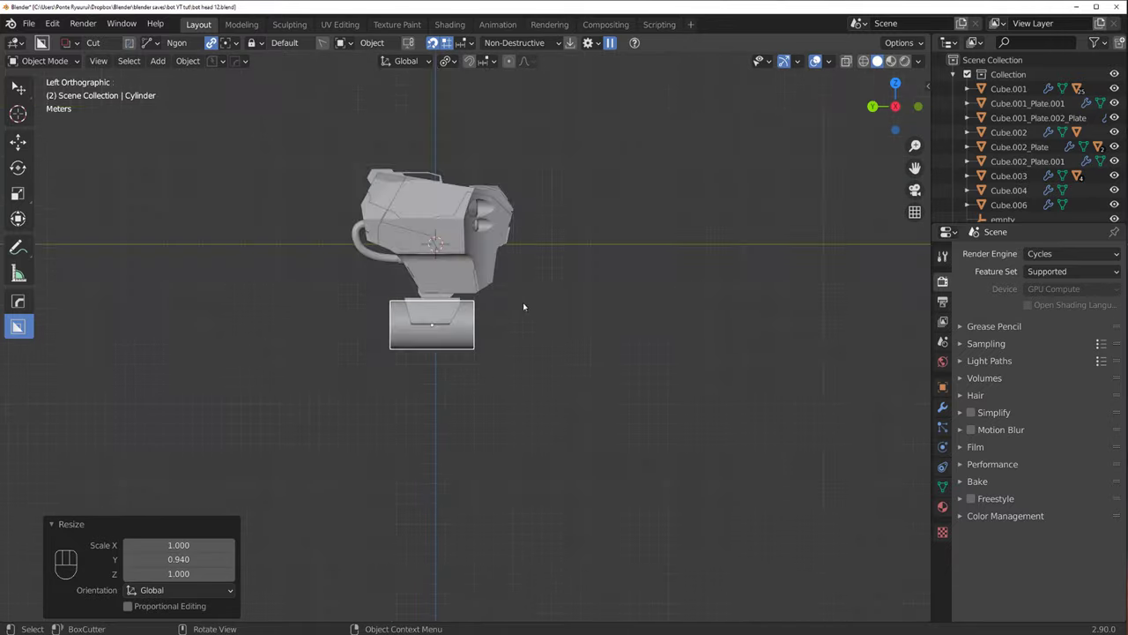
left_click_drag(599, 306, 535, 304)
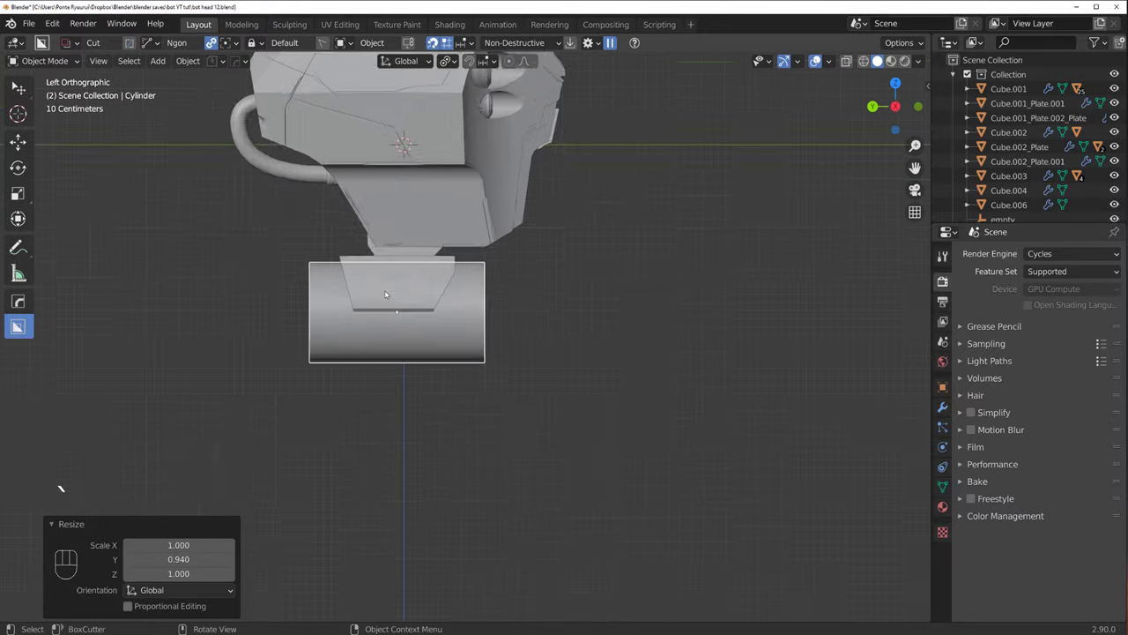
left_click_drag(411, 301, 312, 267)
key("`")
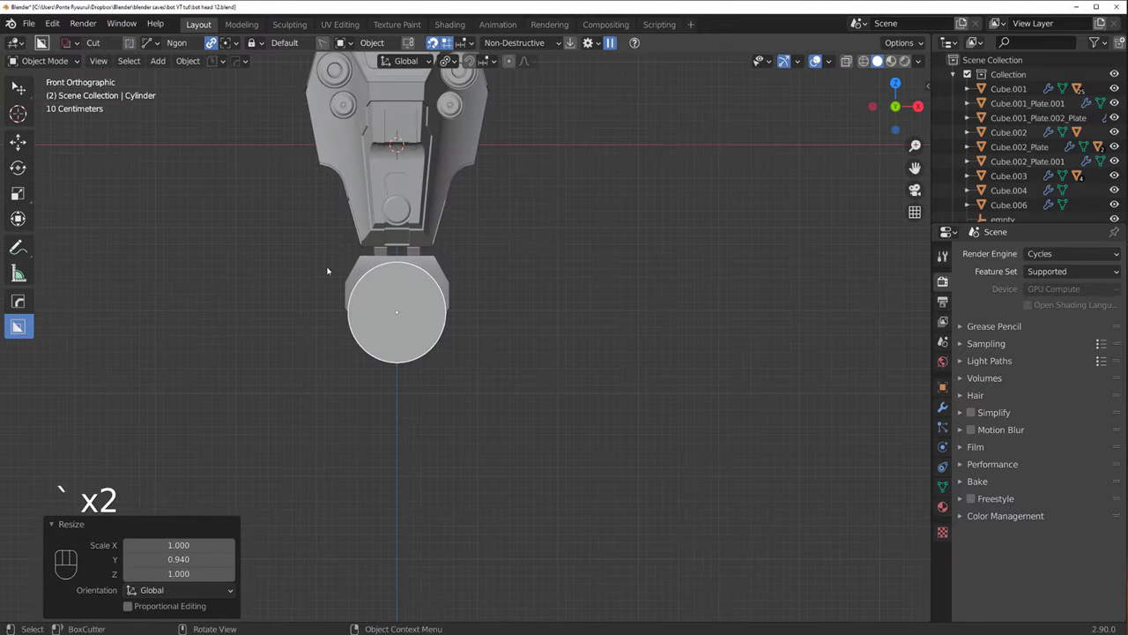
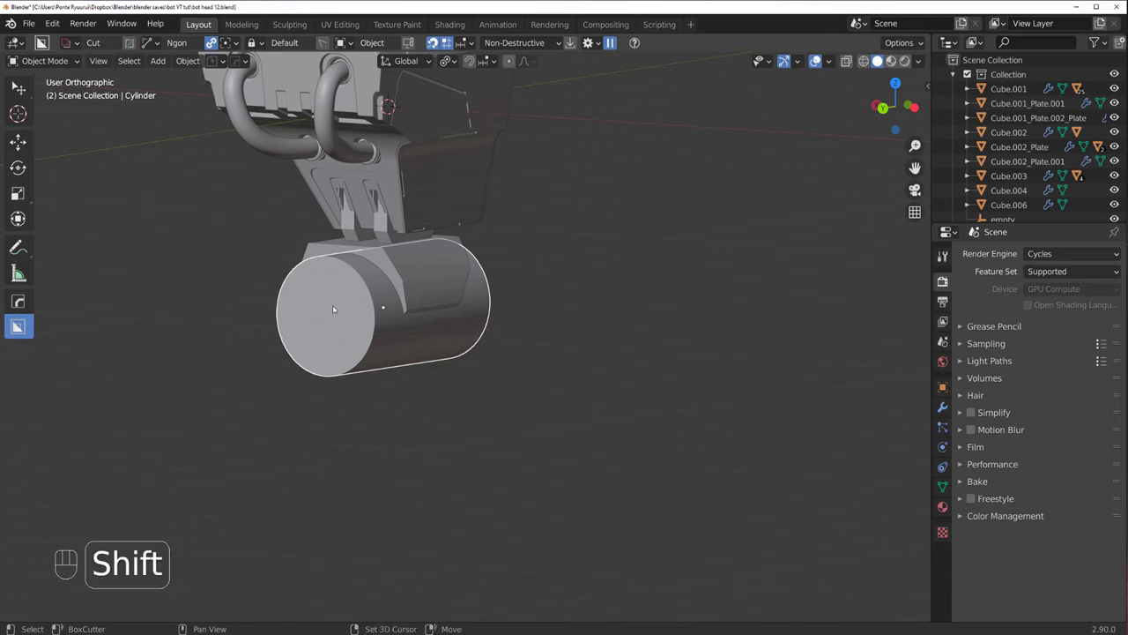
Step: Choose BoxCutter's Circle shape and cut a circular inset ring into the cylinder's end face
key("shift+v")
left_click_drag(312, 236, 355, 308)
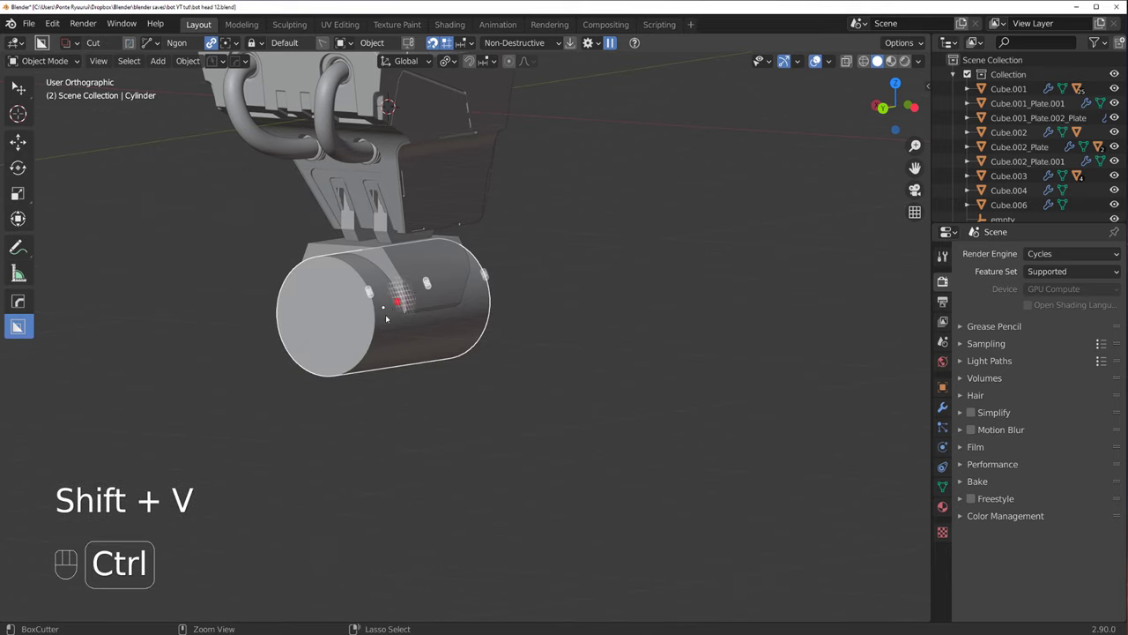
key("d")
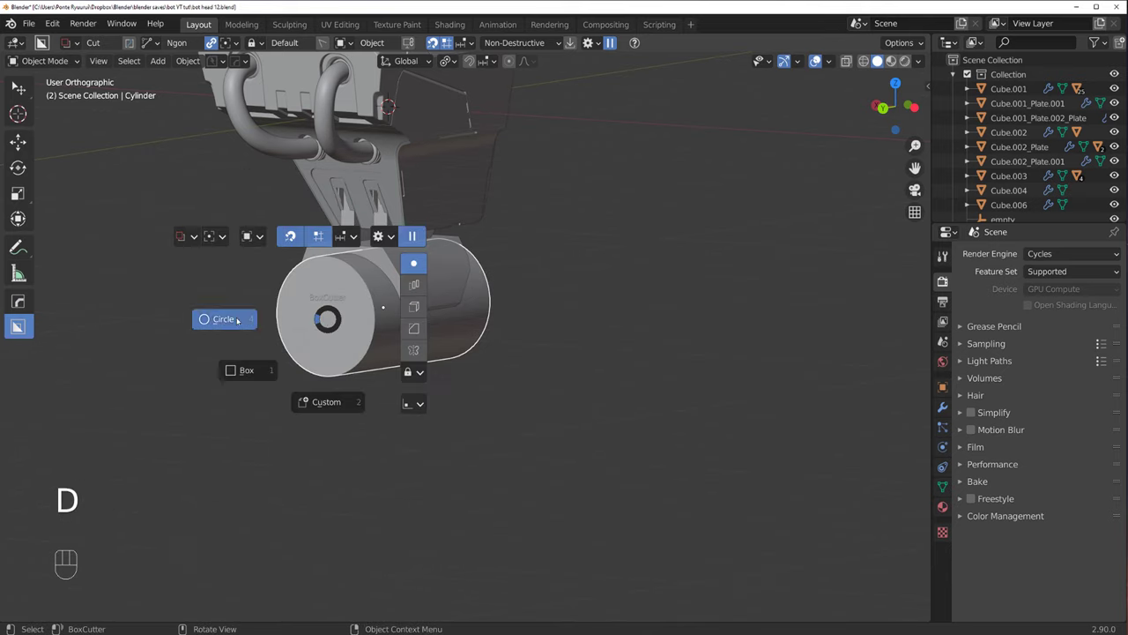
left_click_drag(382, 324, 471, 331)
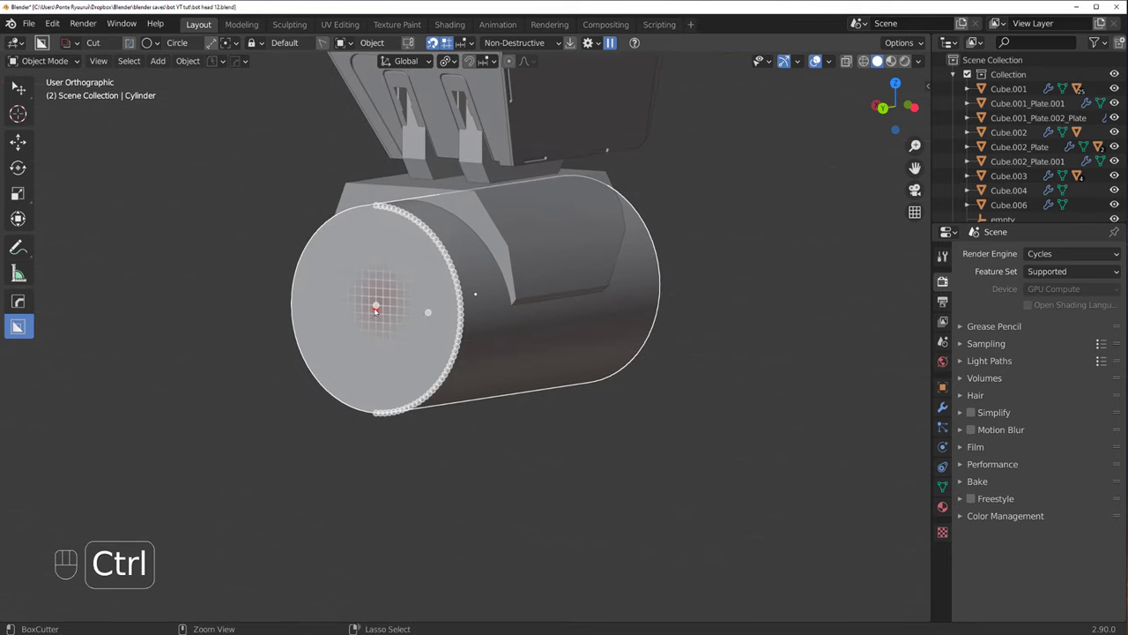
left_click_drag(379, 310, 795, 259)
left_click_drag(602, 266, 460, 253)
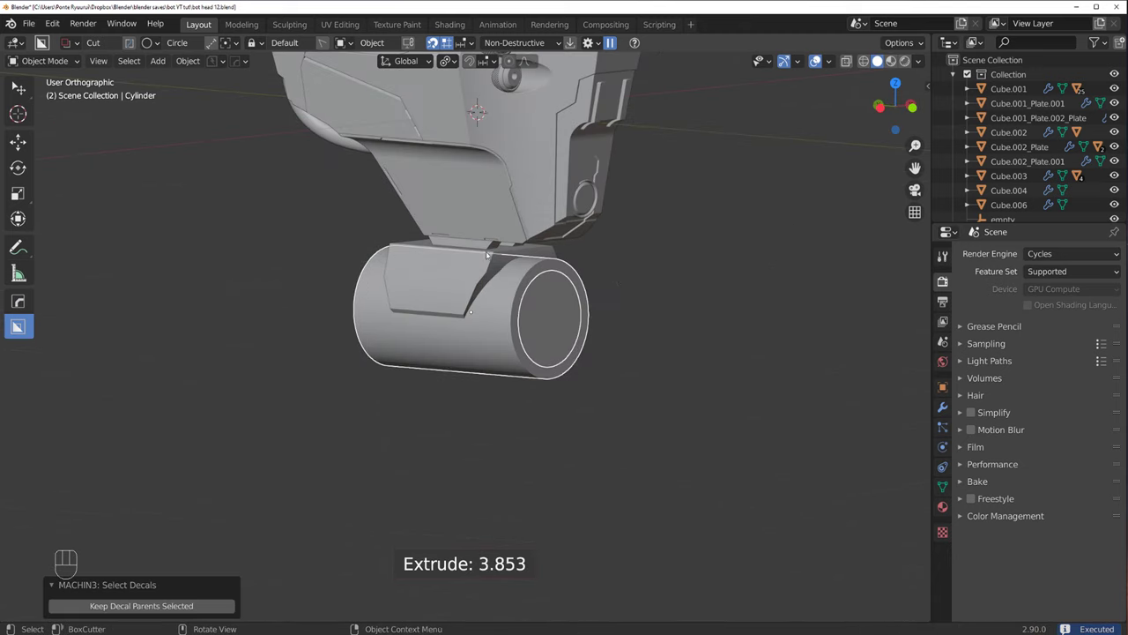
Step: Slice a thin angled notch through the plate on the base cylinder with Lazorcut
left_click(633, 272)
left_click_drag(506, 302, 474, 232)
left_click(597, 312)
left_click_drag(556, 257, 550, 286)
key("d")
left_click_drag(549, 261, 532, 346)
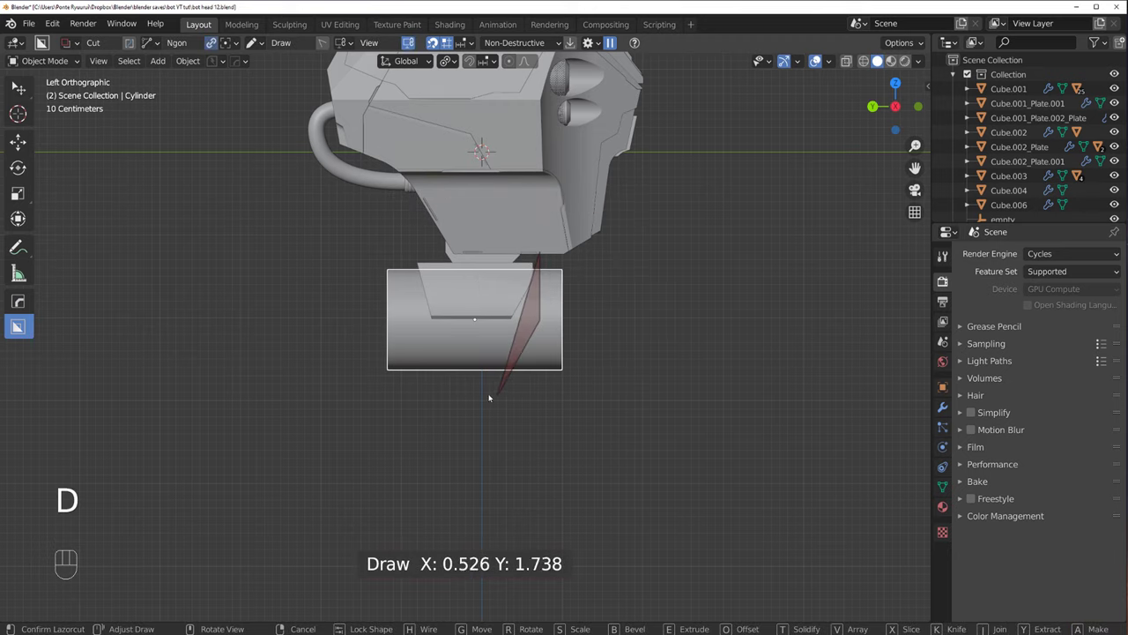
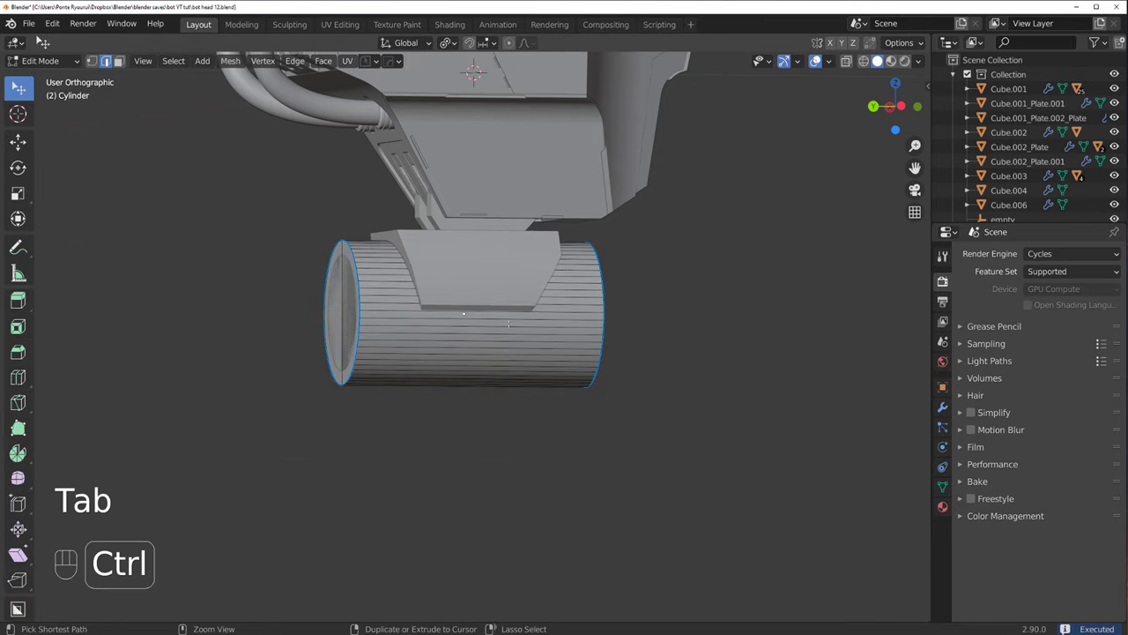
Step: Leave Edit Mode, orbit to the base's side and bring up the HOps Q menu
key("ctrl+r")
key("Tab")
left_click_drag(632, 204, 644, 286)
middle_click(617, 285)
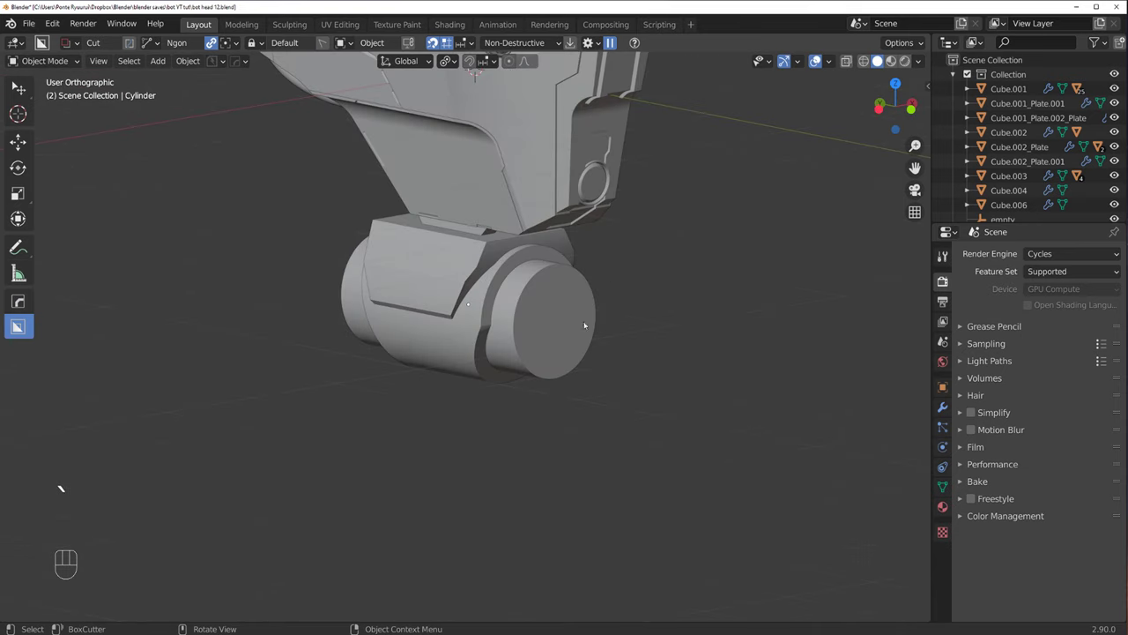
key("Tab")
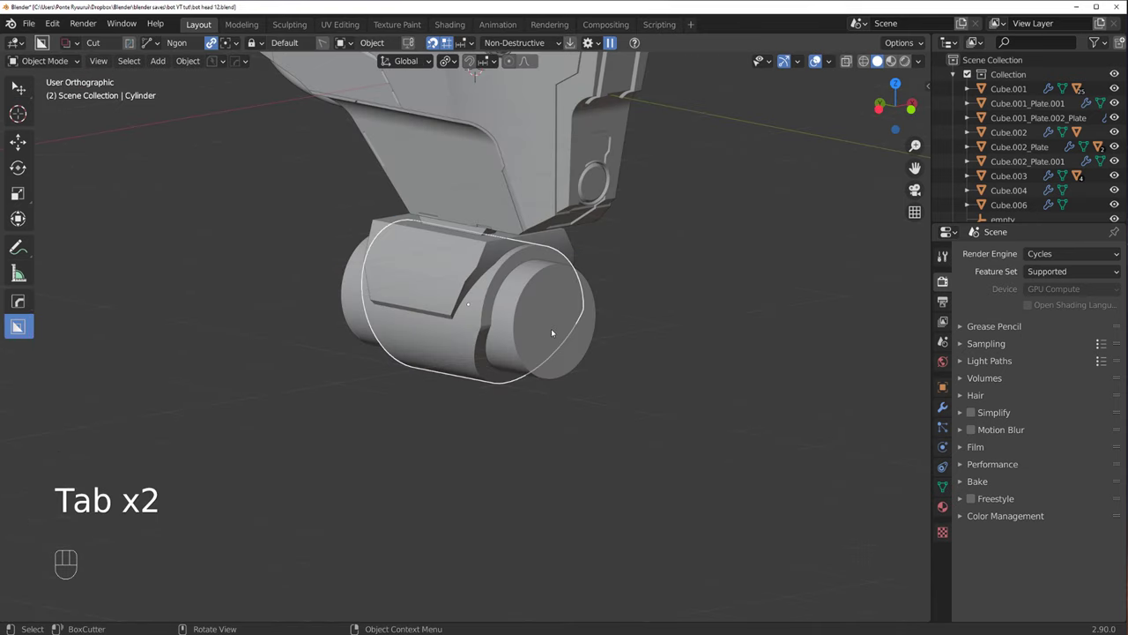
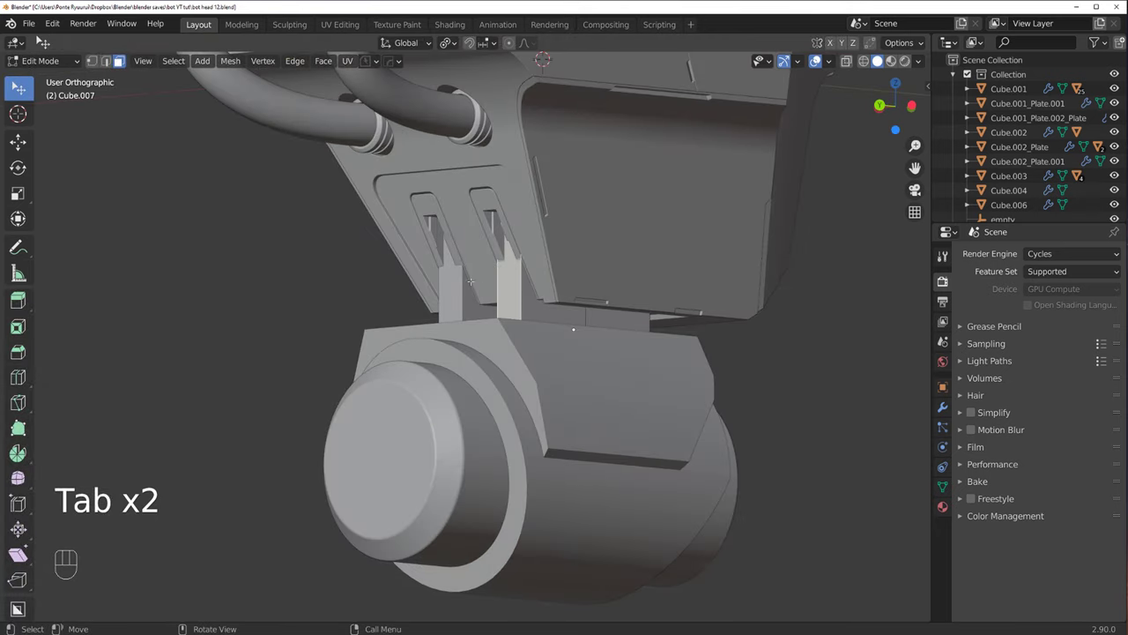
Step: Lazorcut an angled chamfer off the neck plate's corner in side orthographic view
key("g")
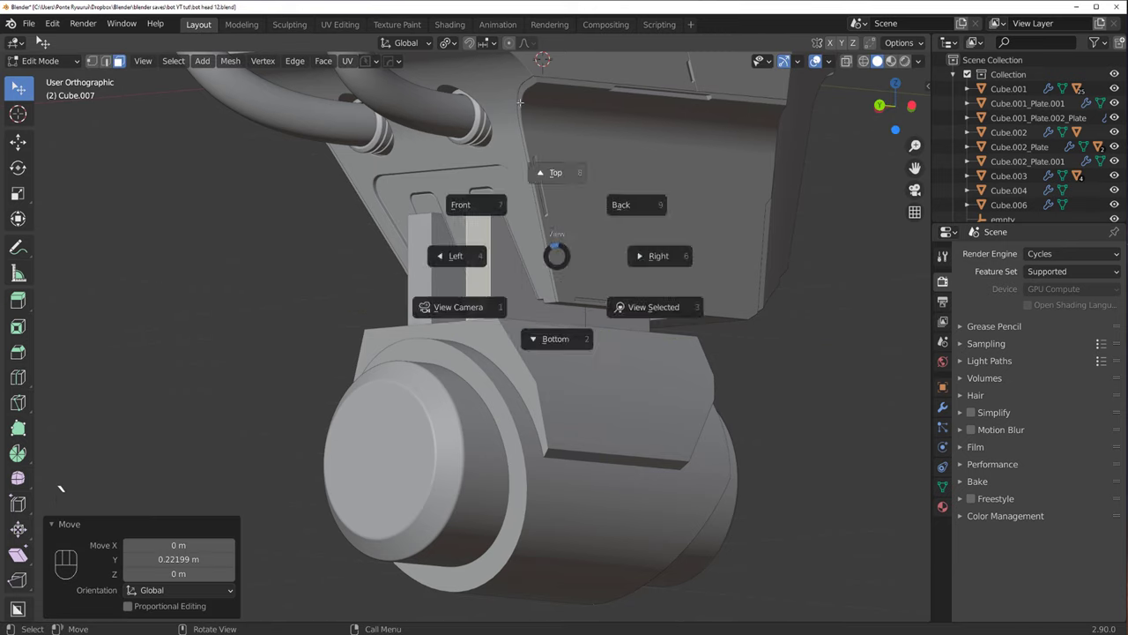
key("`")
key("Tab")
left_click(521, 185)
left_click_drag(488, 205, 550, 326)
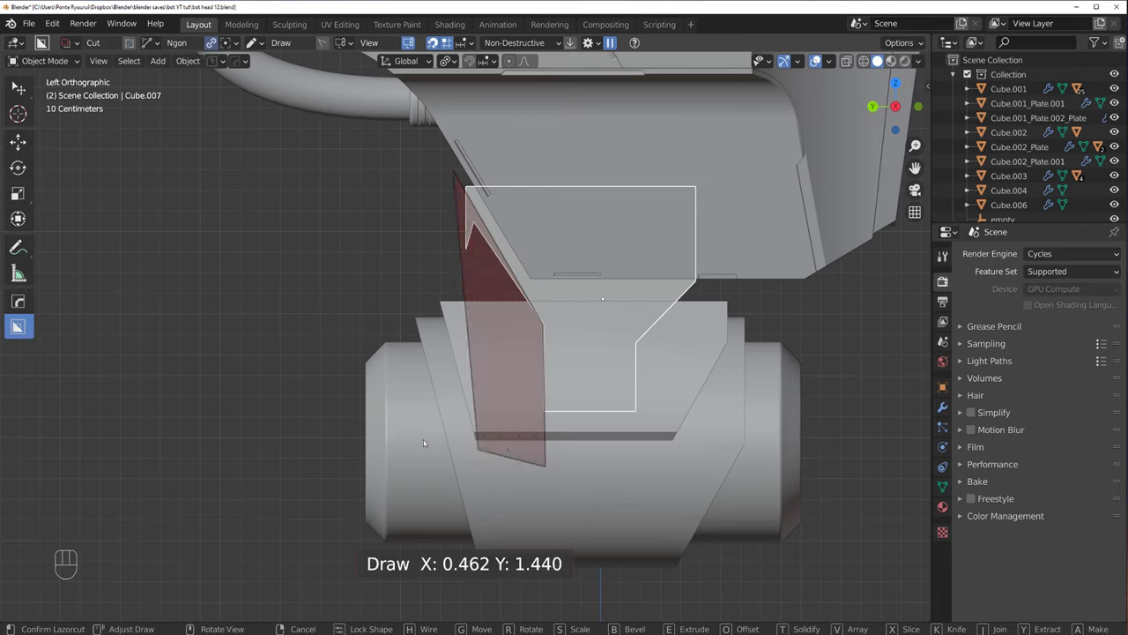
left_click(395, 433)
Step: View the neck from the other side and draw the matching triangular corner cut
left_click_drag(480, 320, 548, 290)
left_click(520, 264)
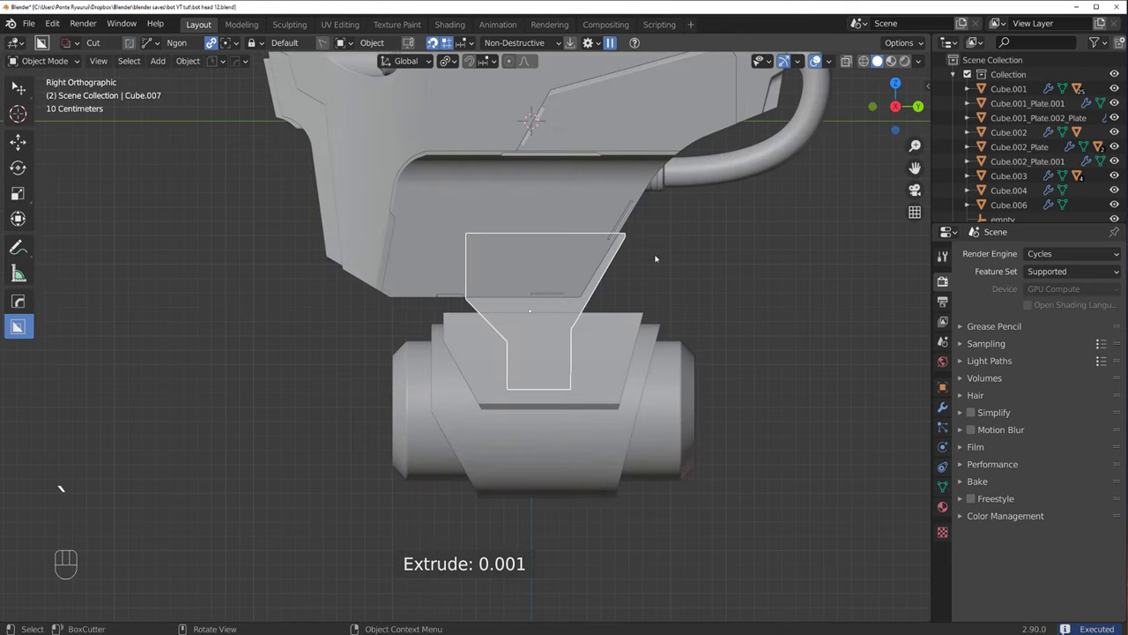
left_click_drag(646, 263, 708, 268)
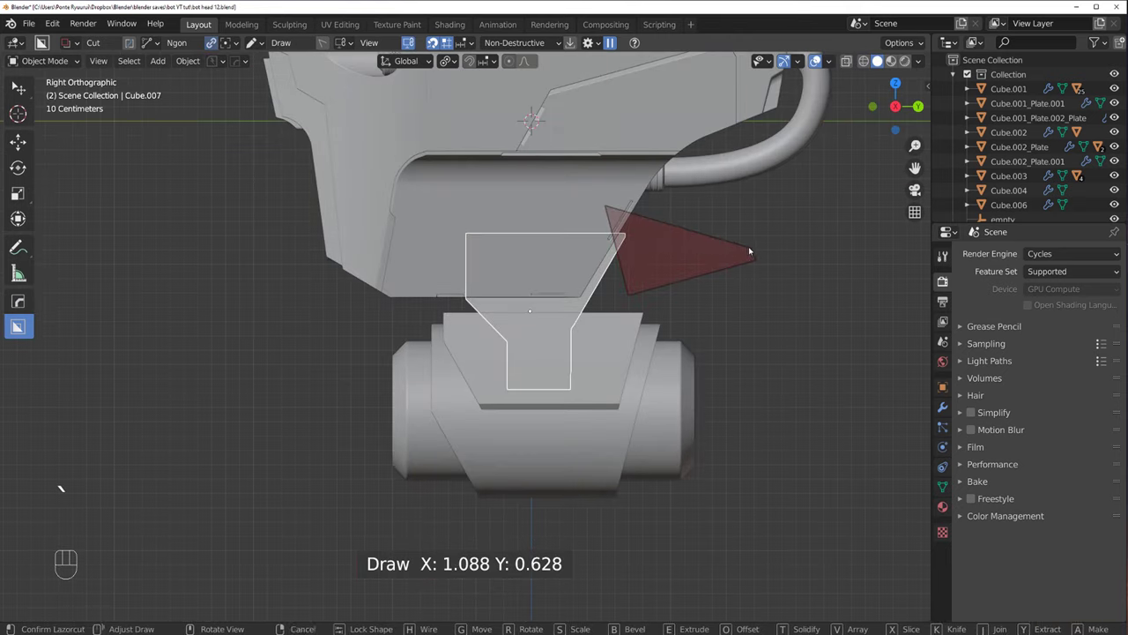
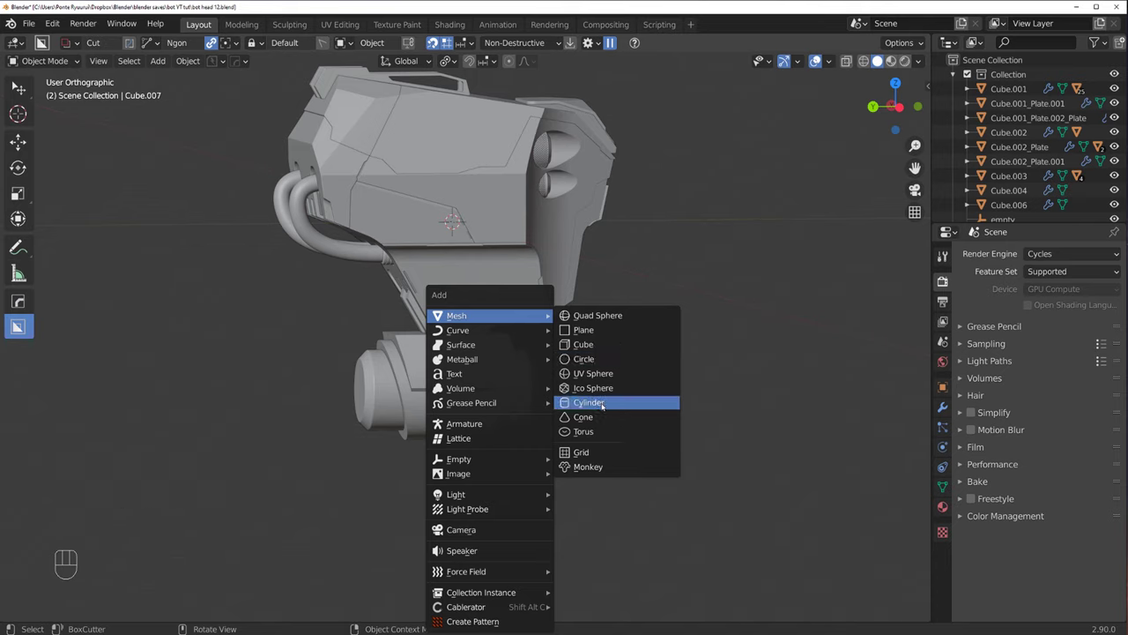
Step: Add a cylinder and lower it along Z to sit as a collar under the neck
key("s")
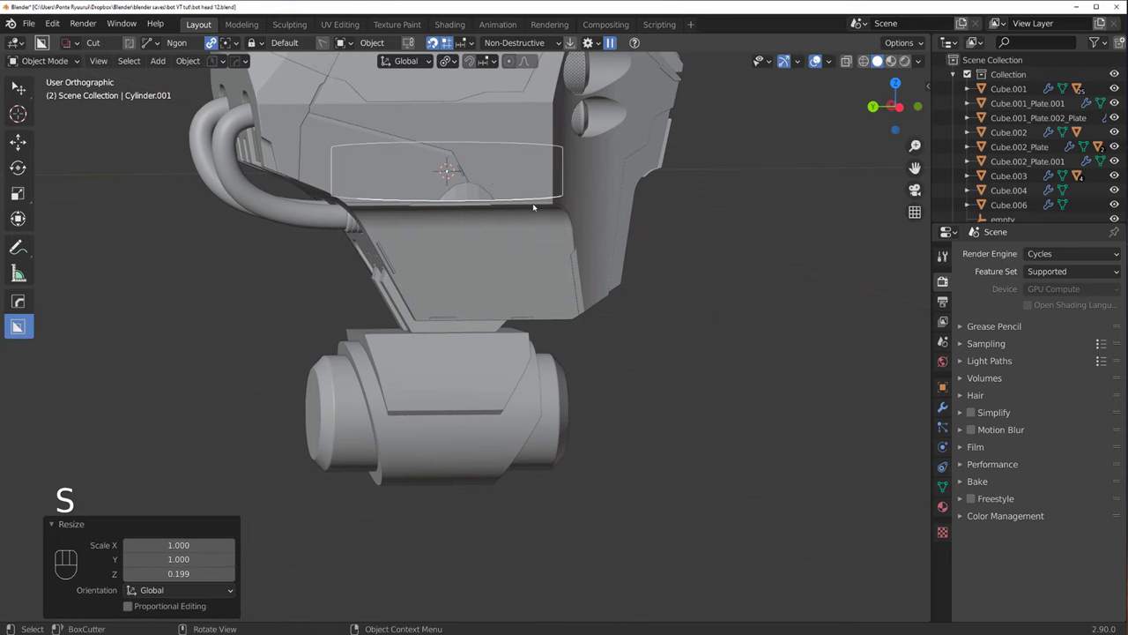
key("g")
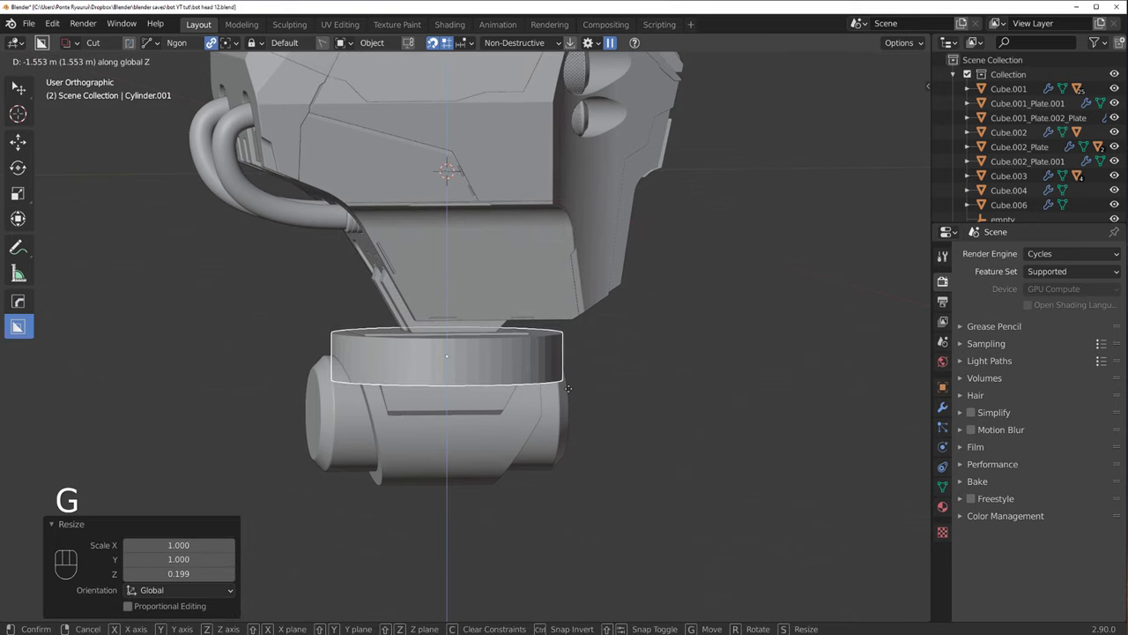
key("s")
key("g")
key("q")
key("q")
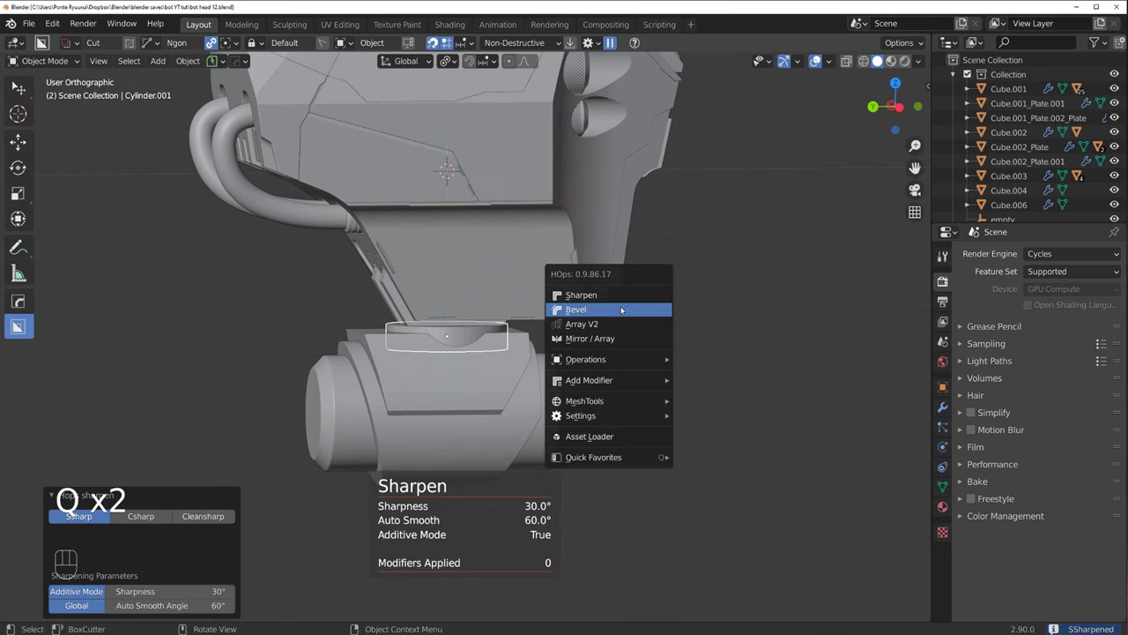
Step: Bevel the collar, widen it without changing height, and add horizontal loop-cut rings
left_click_drag(575, 327, 656, 326)
key("s")
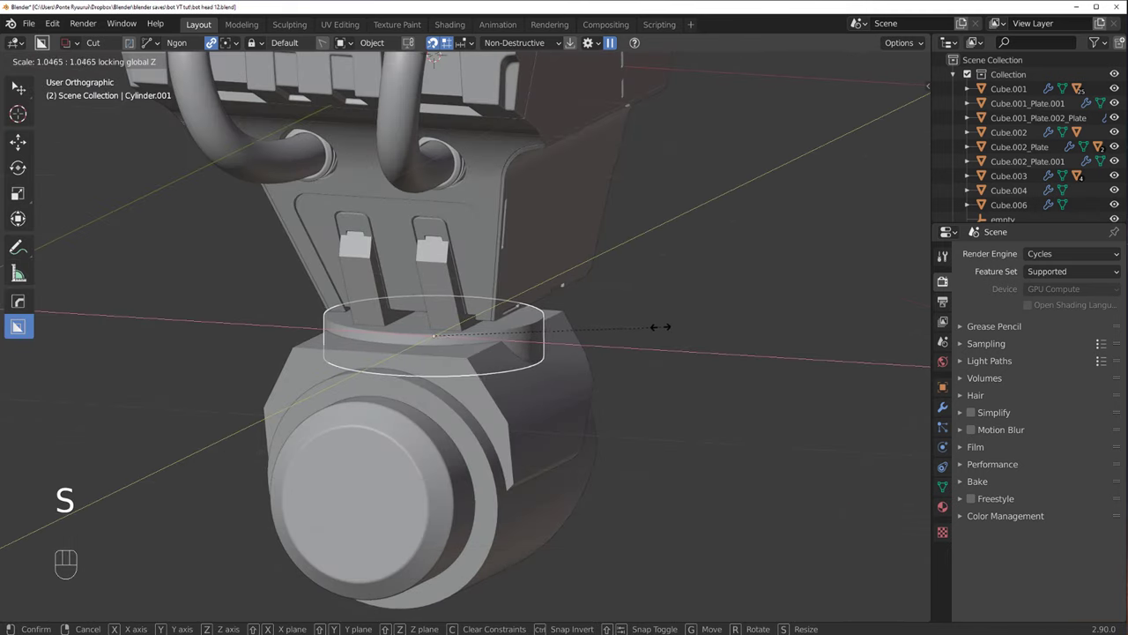
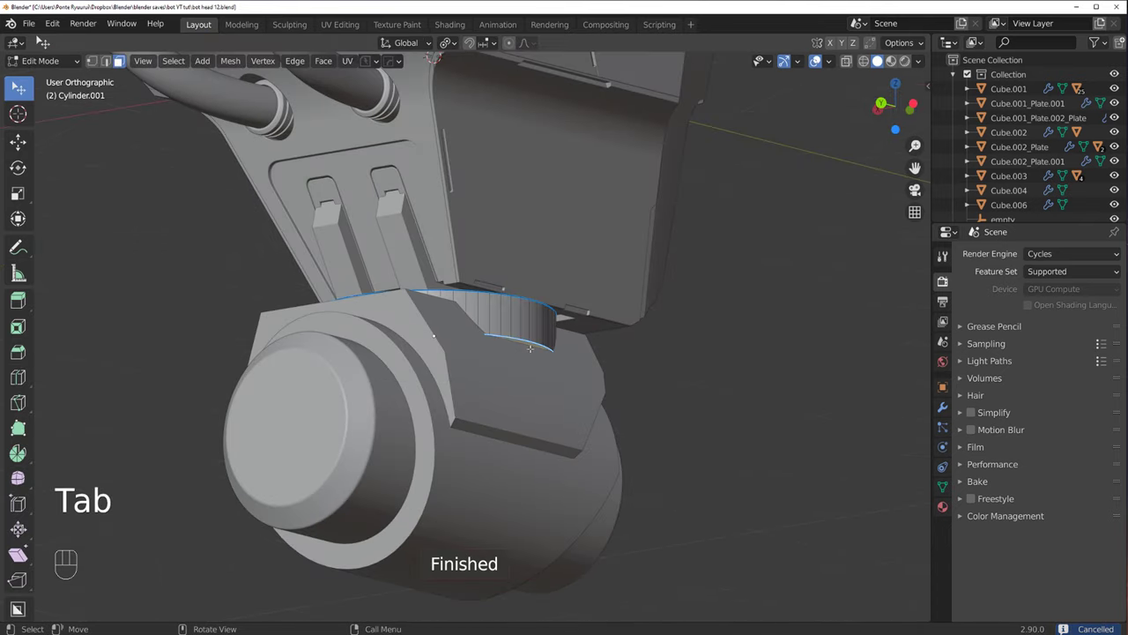
key("g")
key("Tab")
key("ctrl+r")
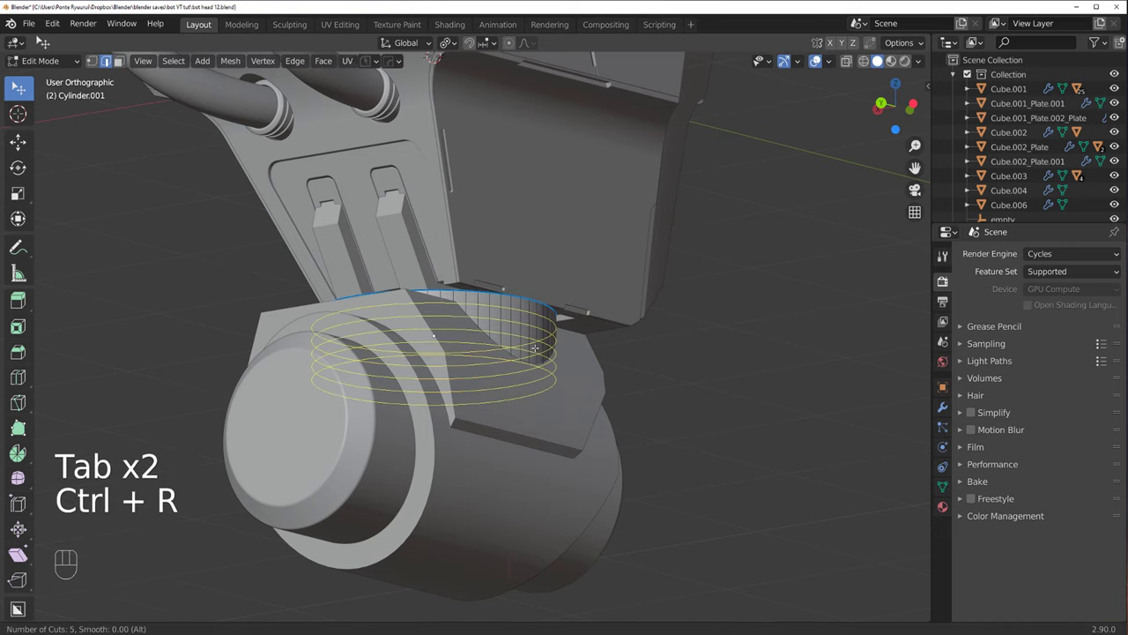
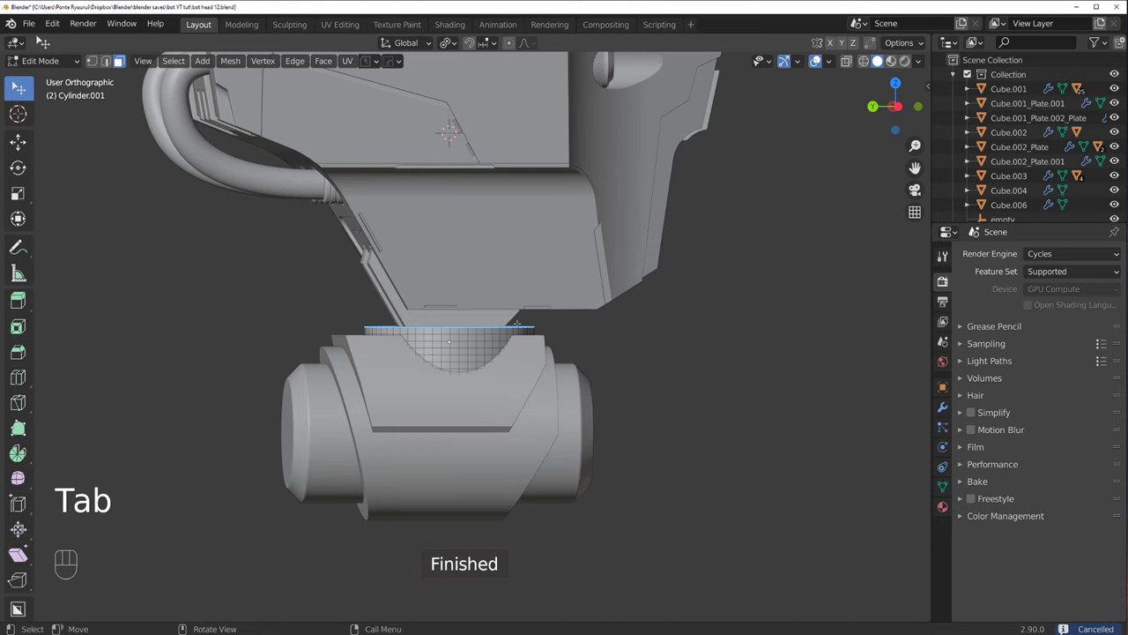
key("g")
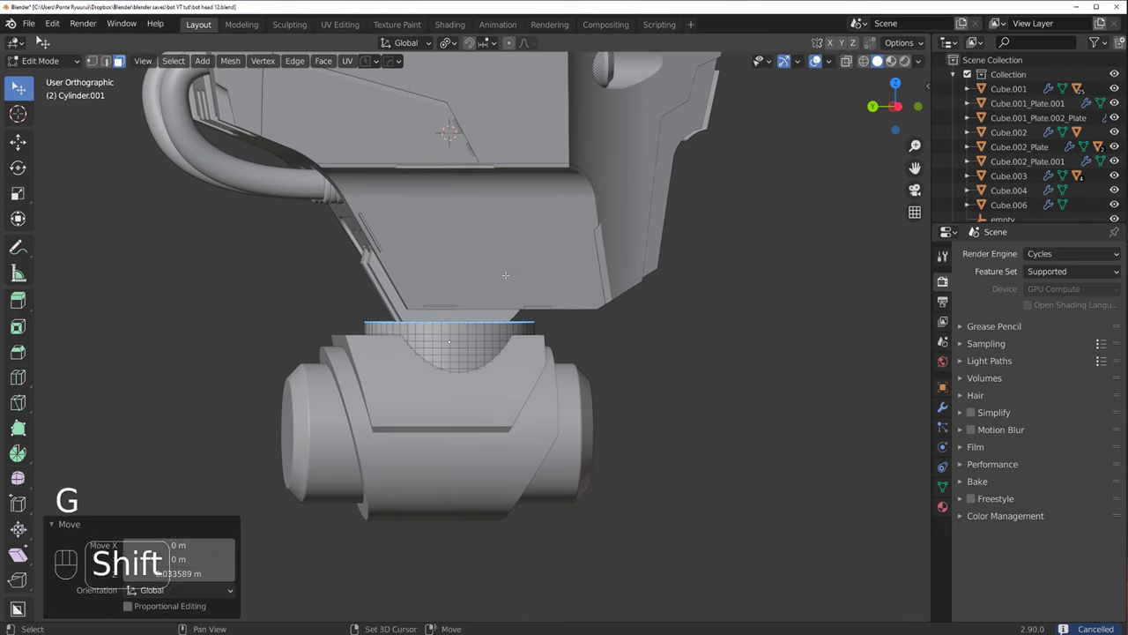
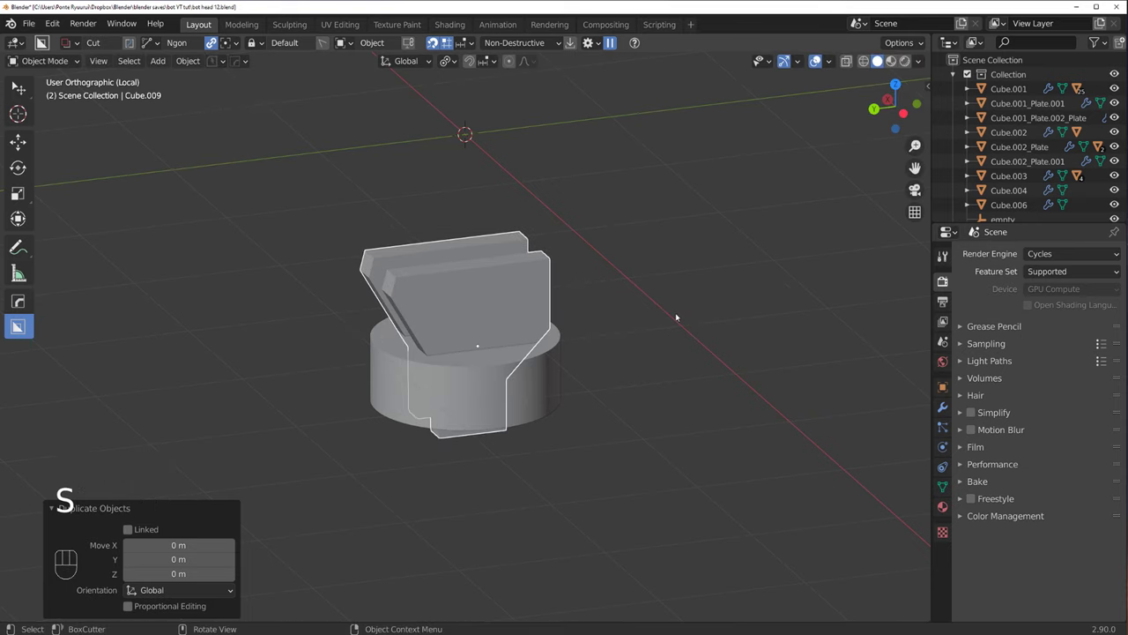
Step: Reveal the slot cutter boxes and stretch them deeper along Y through the neck plate
key("q")
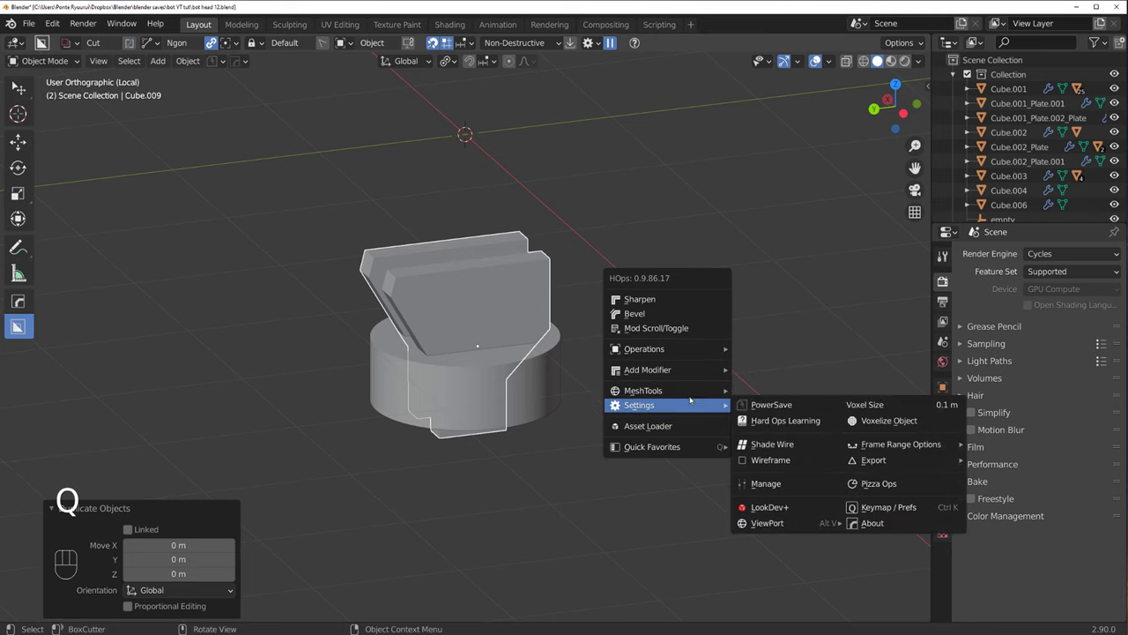
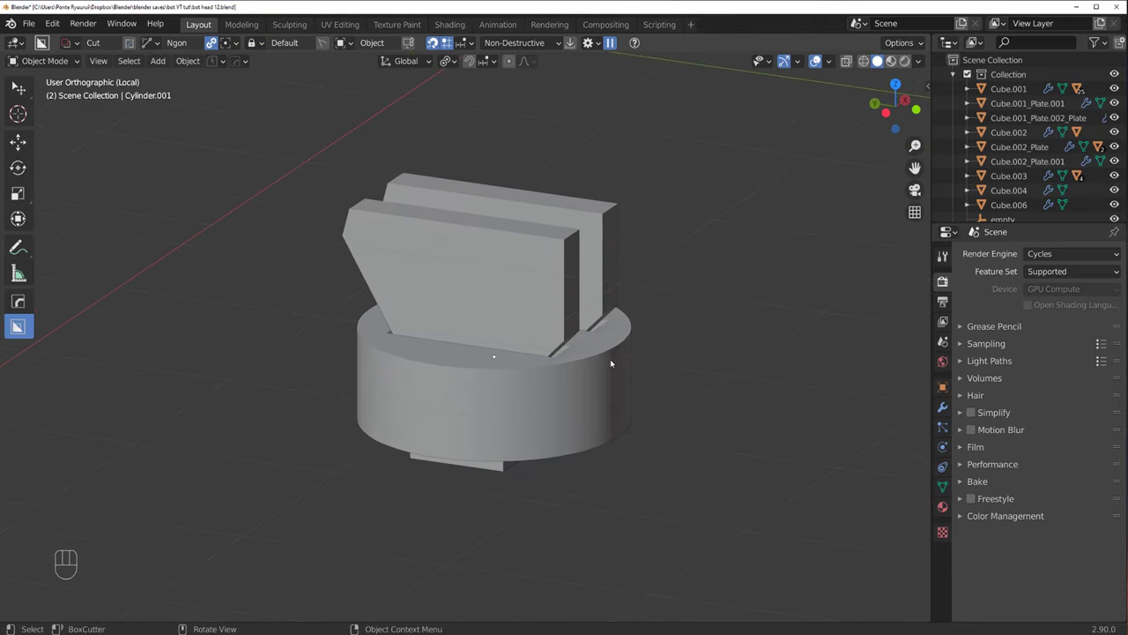
key("q")
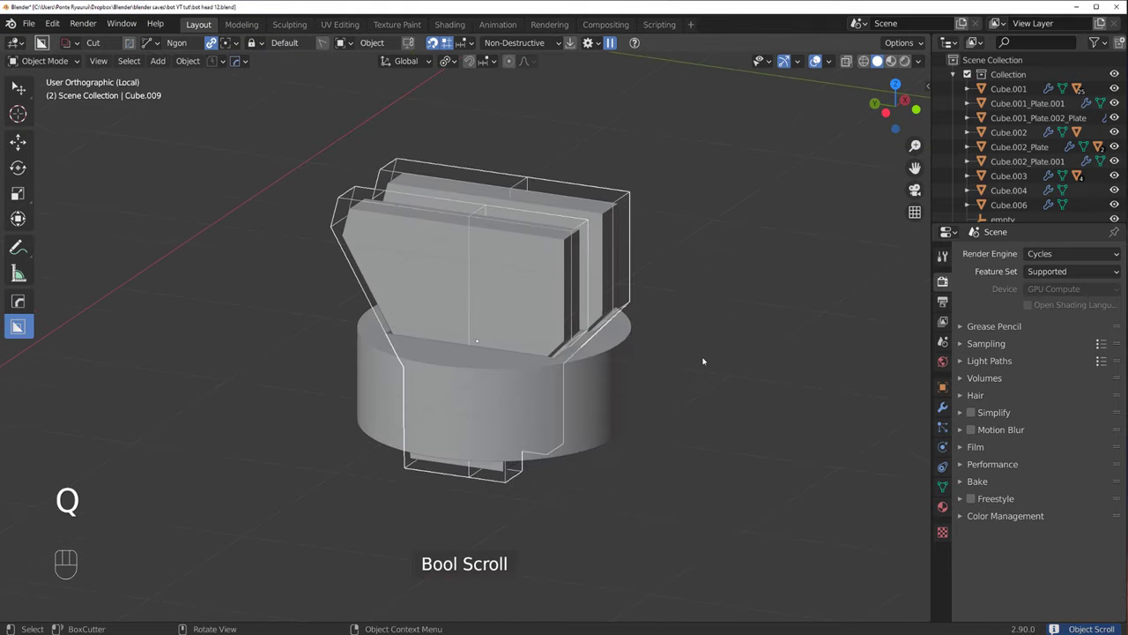
key("s")
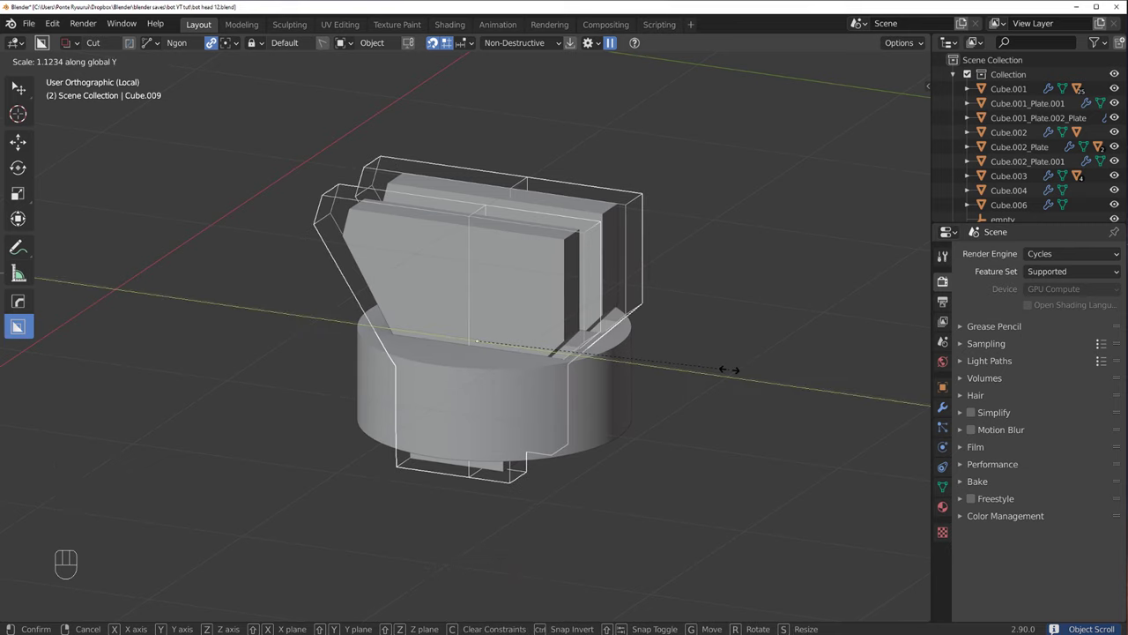
left_click_drag(632, 415, 615, 392)
key("s")
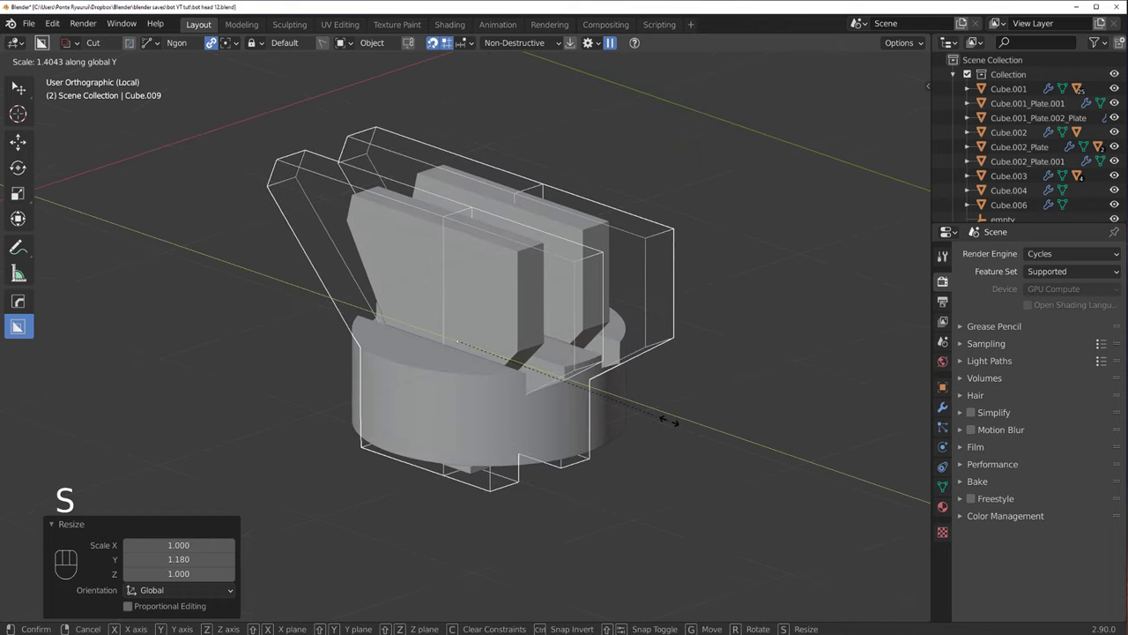
Step: Line up a front view of the slots and lower the cutters along Z into the collar
left_click_drag(527, 397, 516, 370)
left_click_drag(526, 370, 550, 363)
left_click_drag(524, 368, 471, 337)
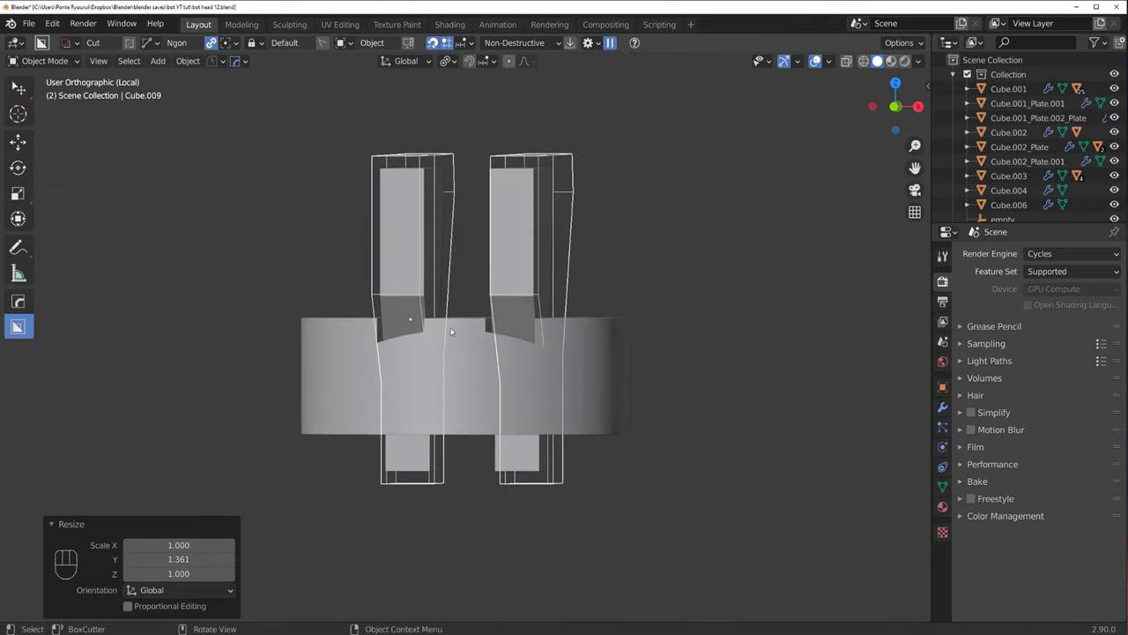
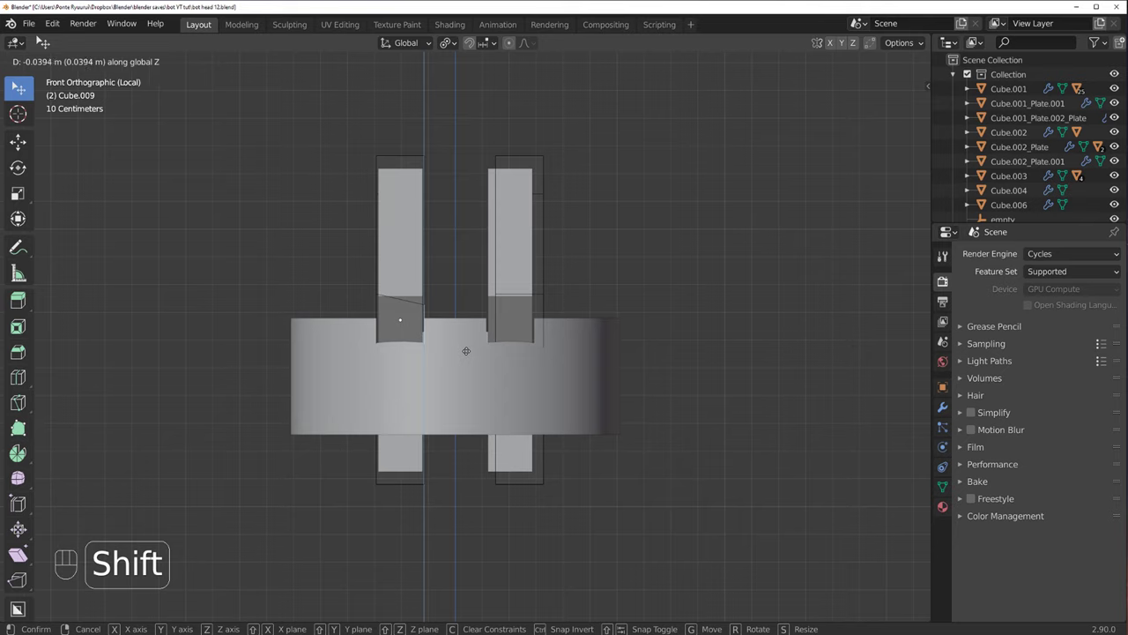
key("Tab")
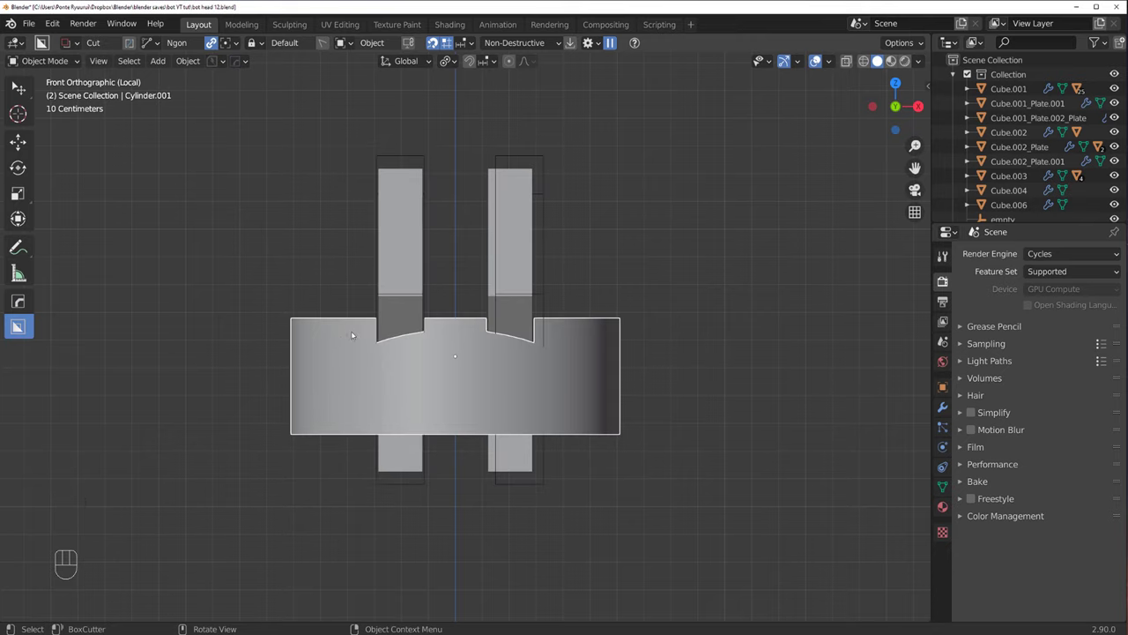
Step: Box-cut away the collar's curved top between the two slots, leaving flat blocks
key("d")
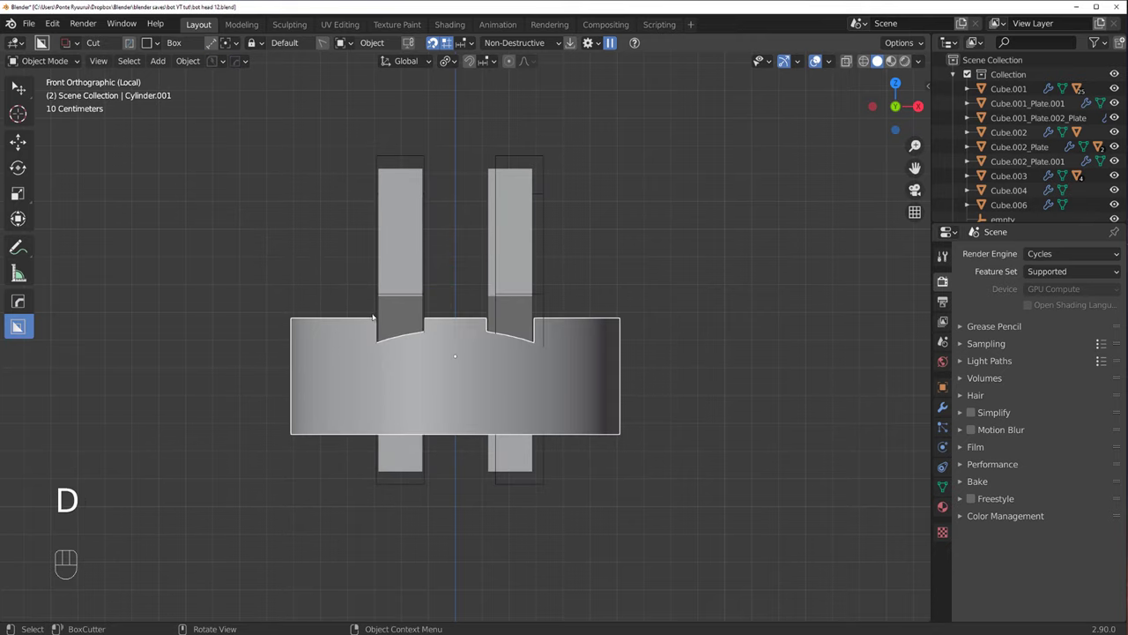
left_click_drag(386, 335, 430, 350)
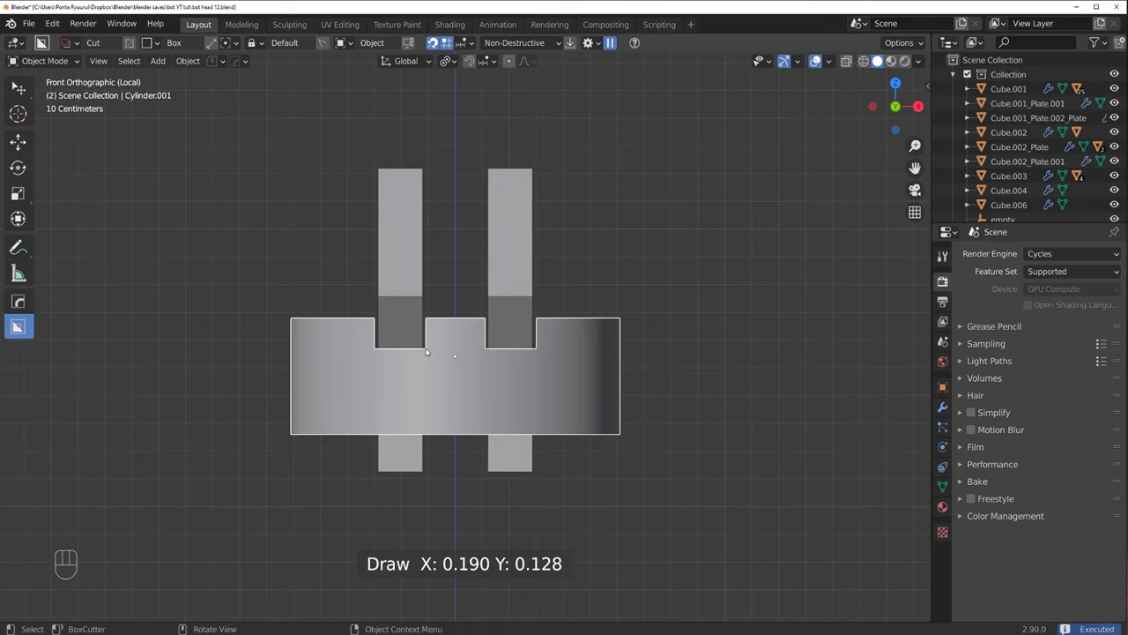
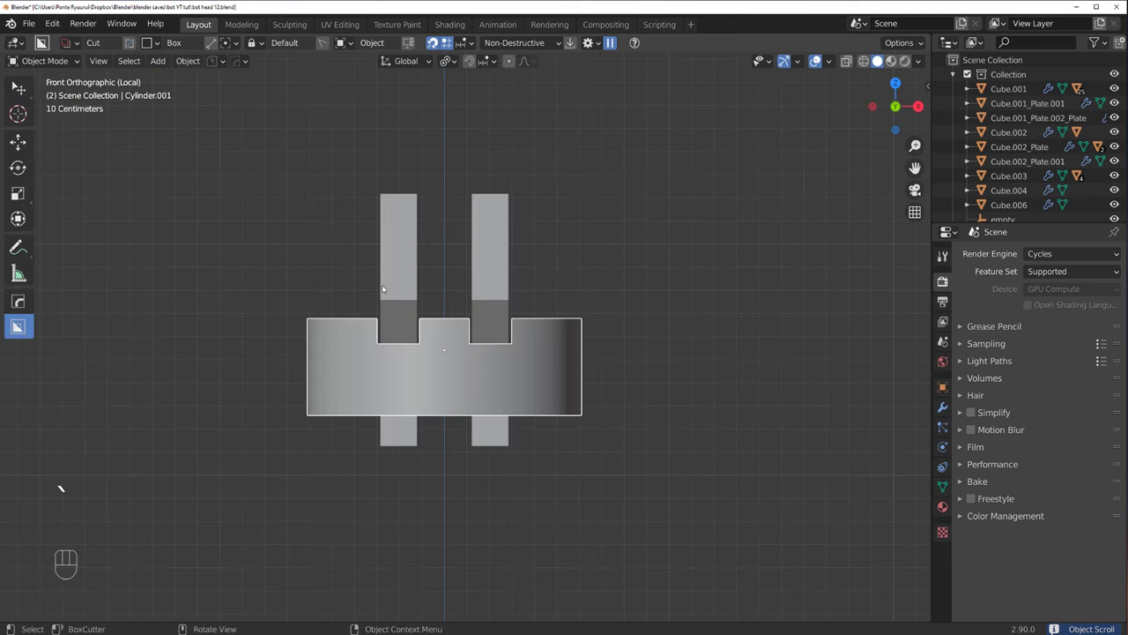
Step: In side view, box-select the cutter's left-side vertices and move them along Y
key("q")
left_click_drag(475, 335, 366, 293)
key("`")
key("`")
key("`")
key("q")
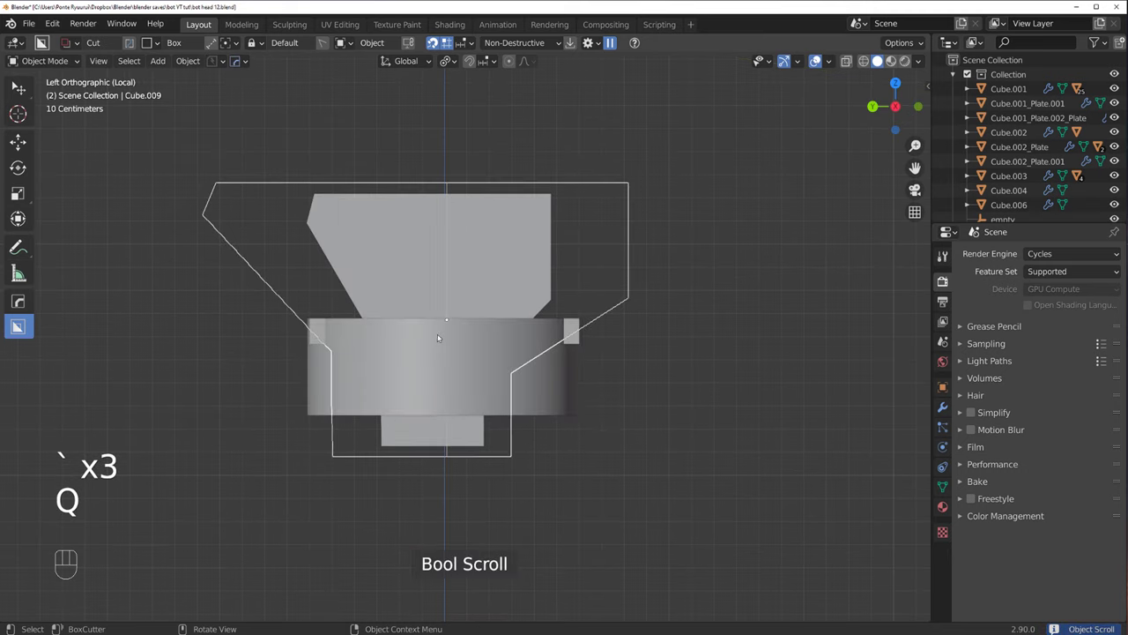
key("Tab")
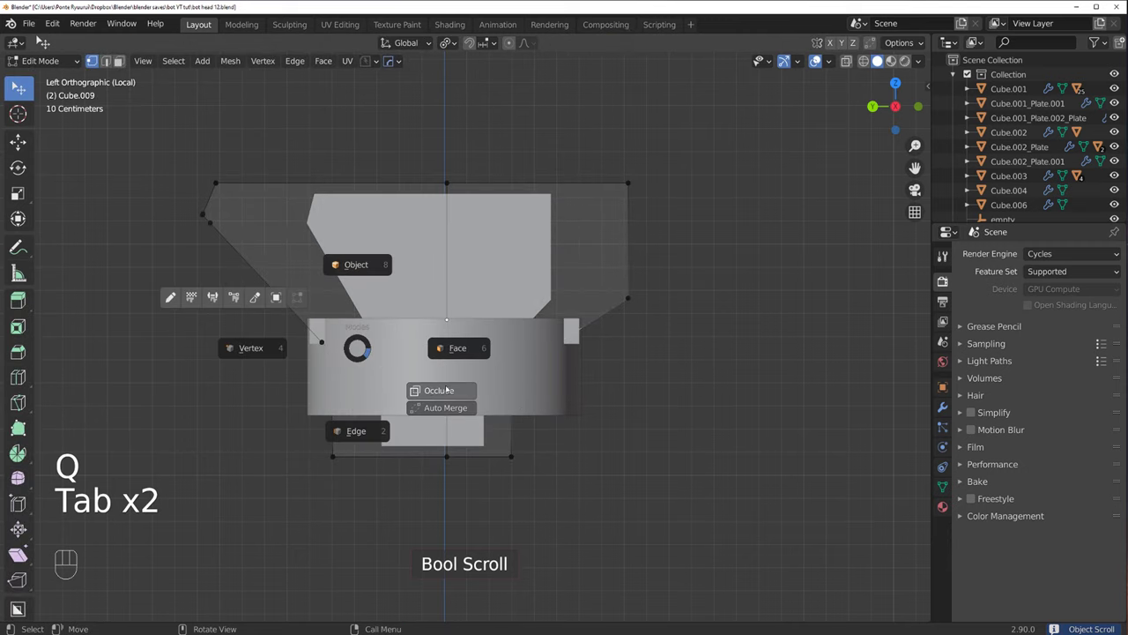
key("b")
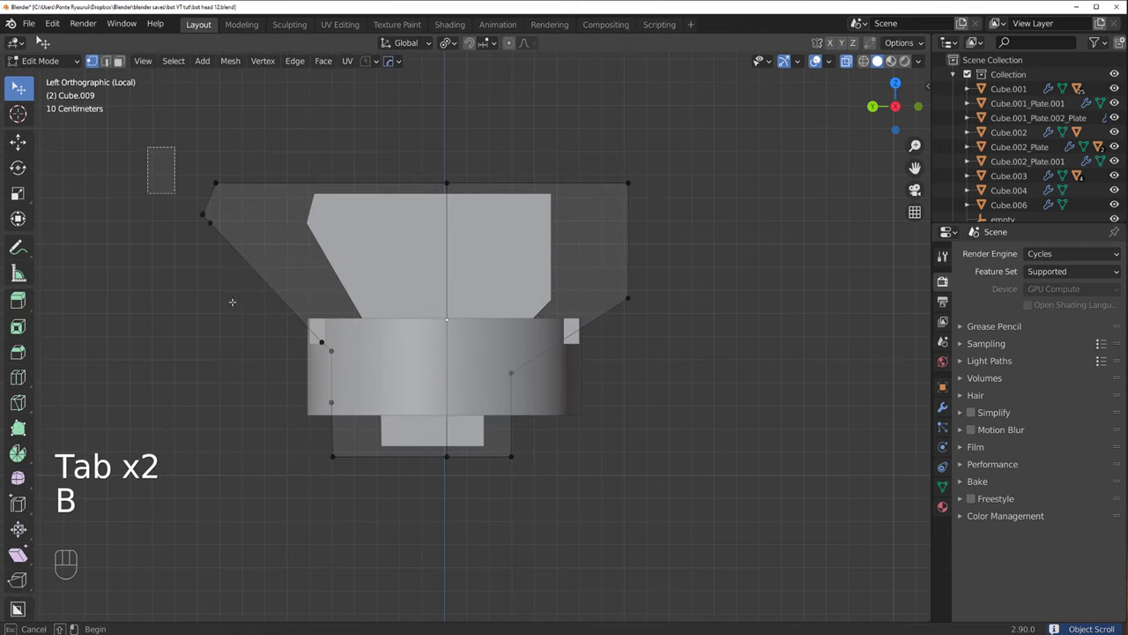
key("g")
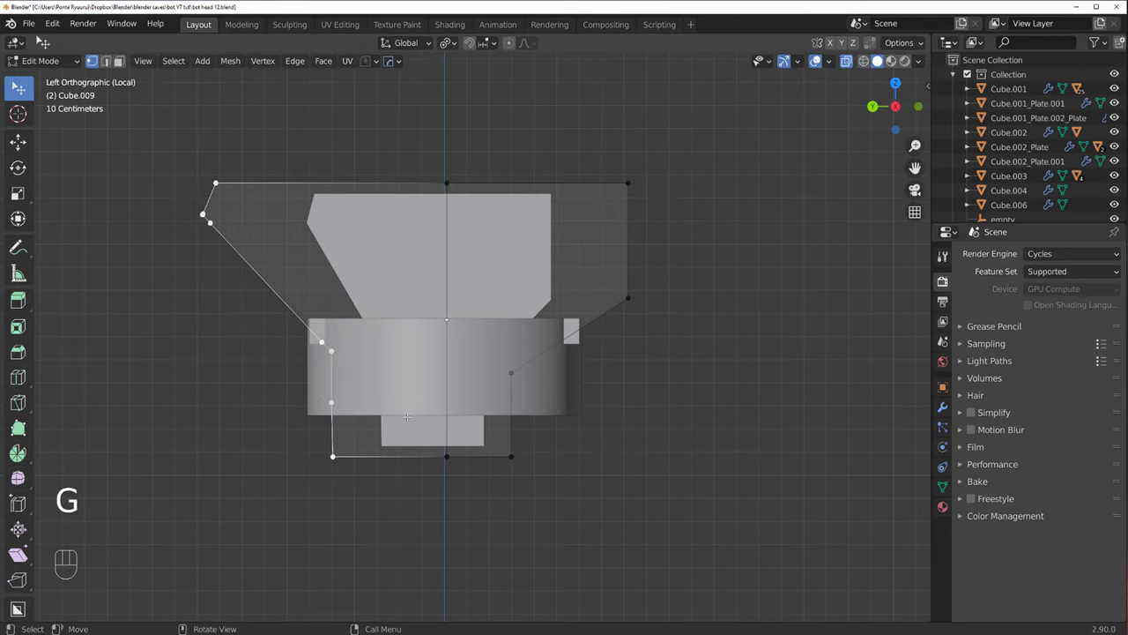
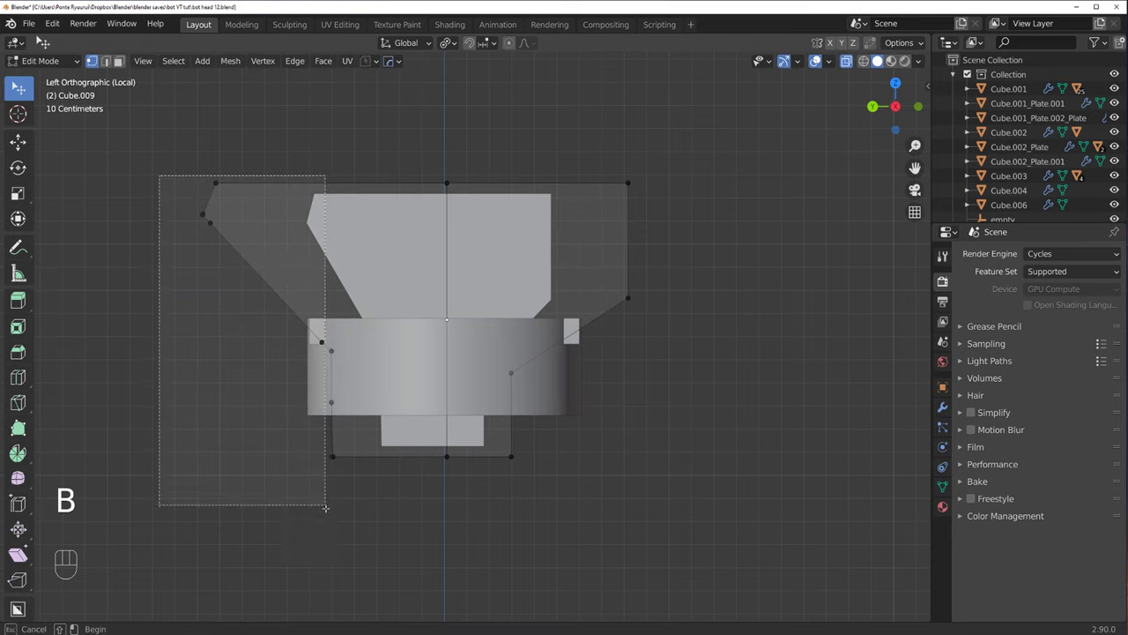
key("g")
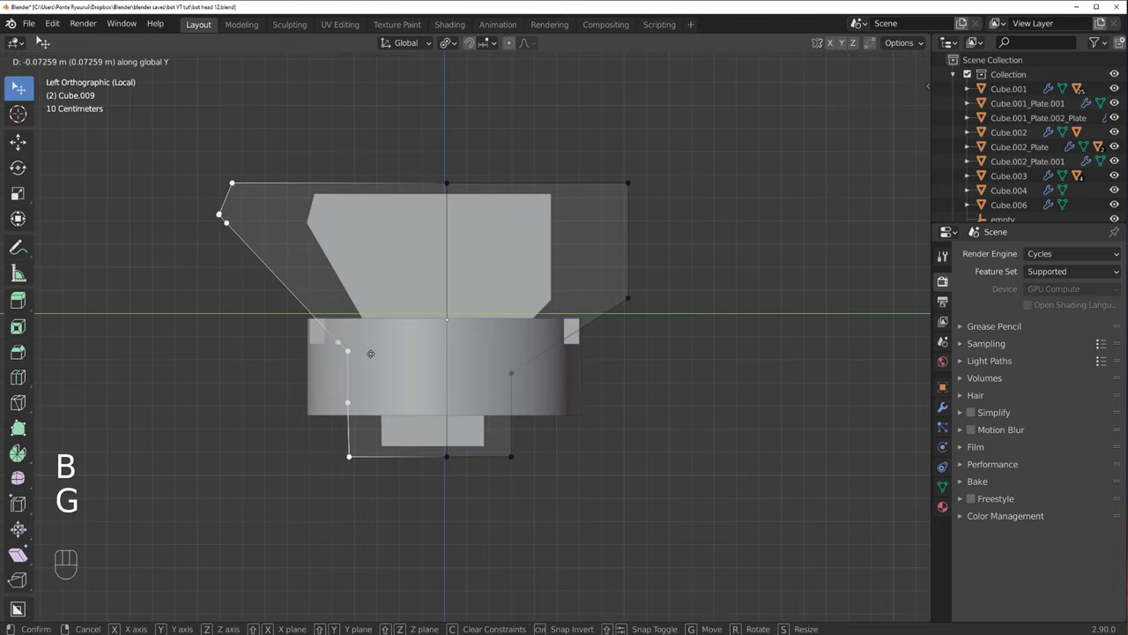
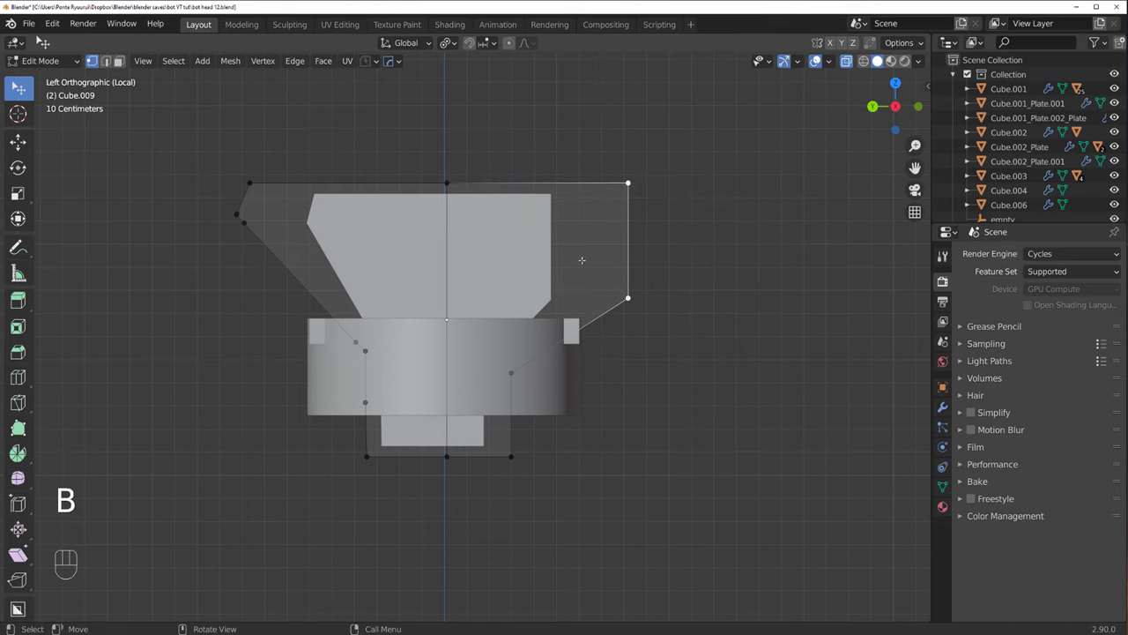
Step: Slide the cutter's other side vertices along Y to widen it and return to Object Mode
key("b")
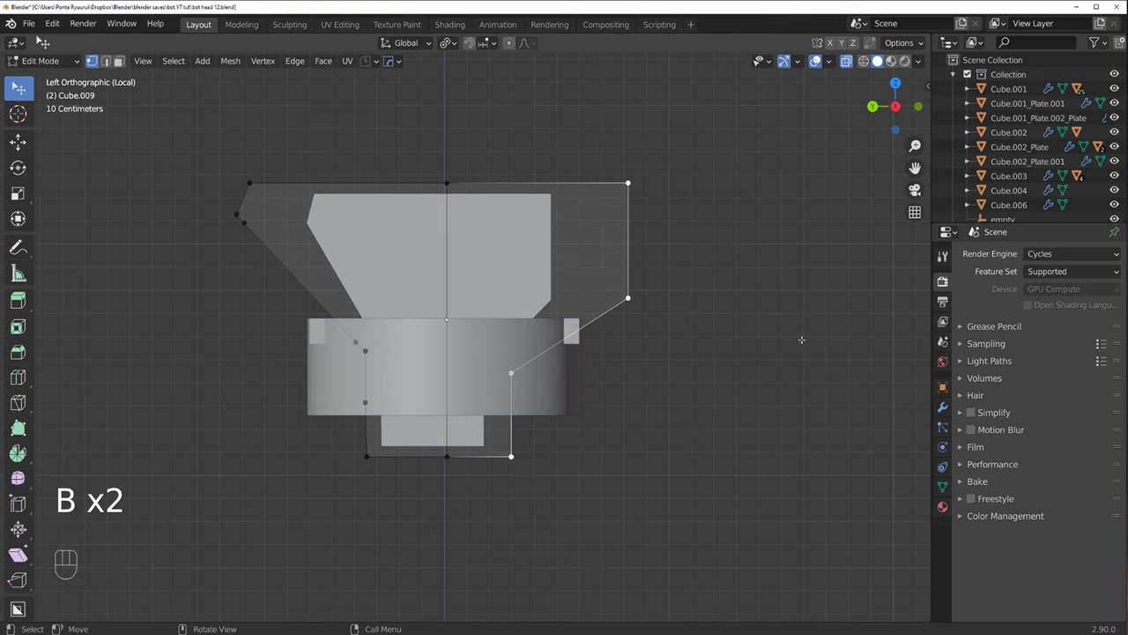
key("g")
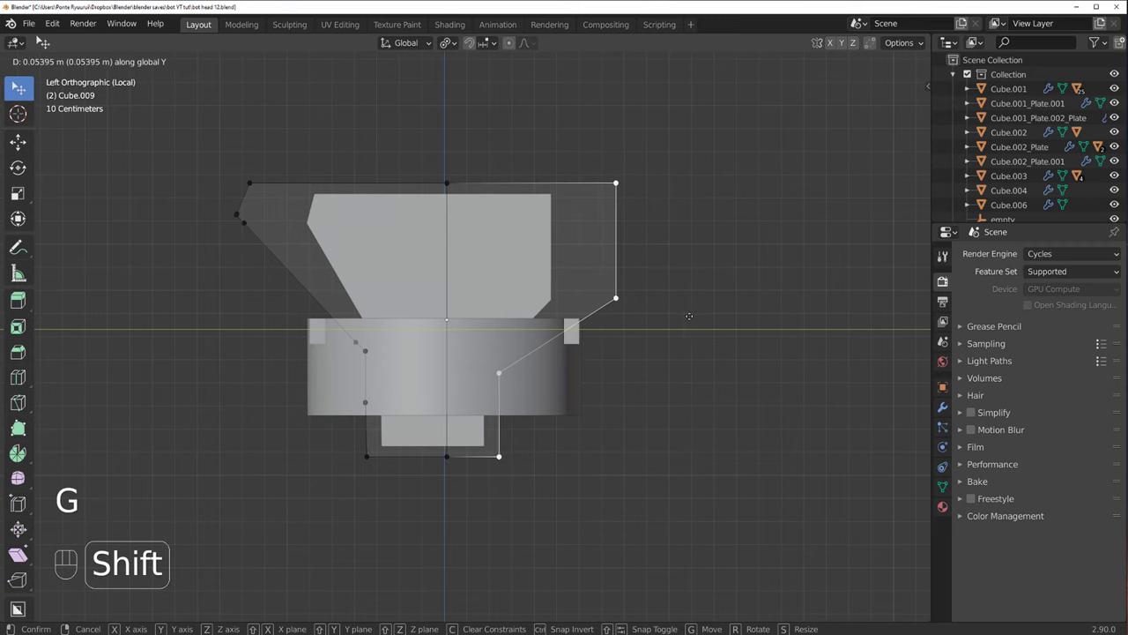
key("Tab")
left_click_drag(695, 280, 647, 339)
left_click_drag(538, 374, 480, 427)
key("q")
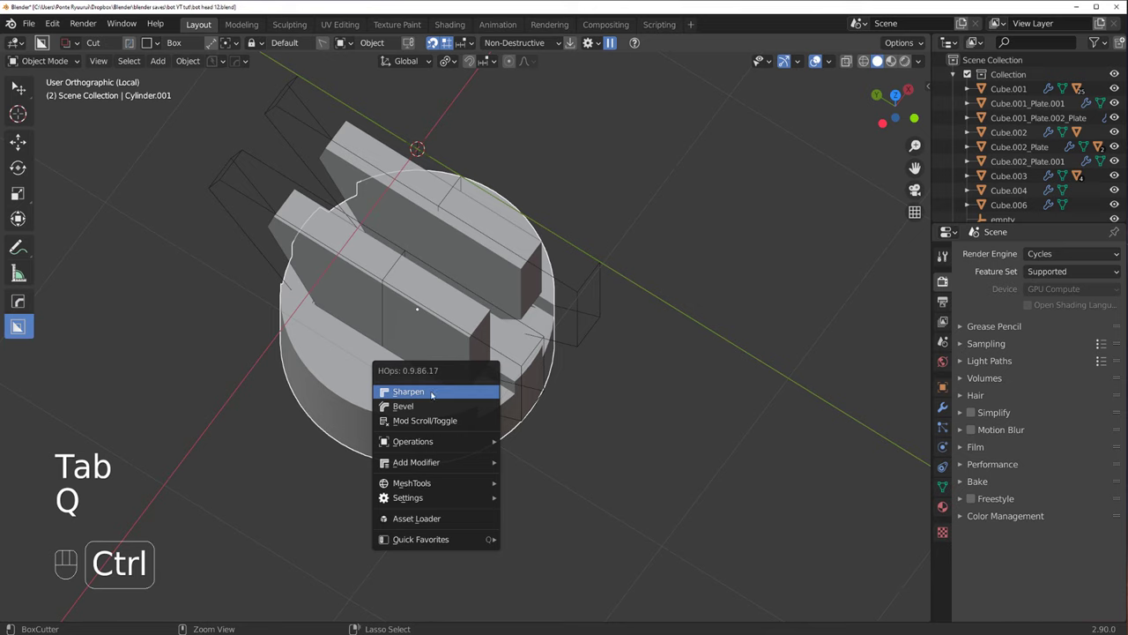
Step: Orbit under the head, select slot slice Slice.005 and move it along Z
key("/")
left_click_drag(580, 329, 736, 300)
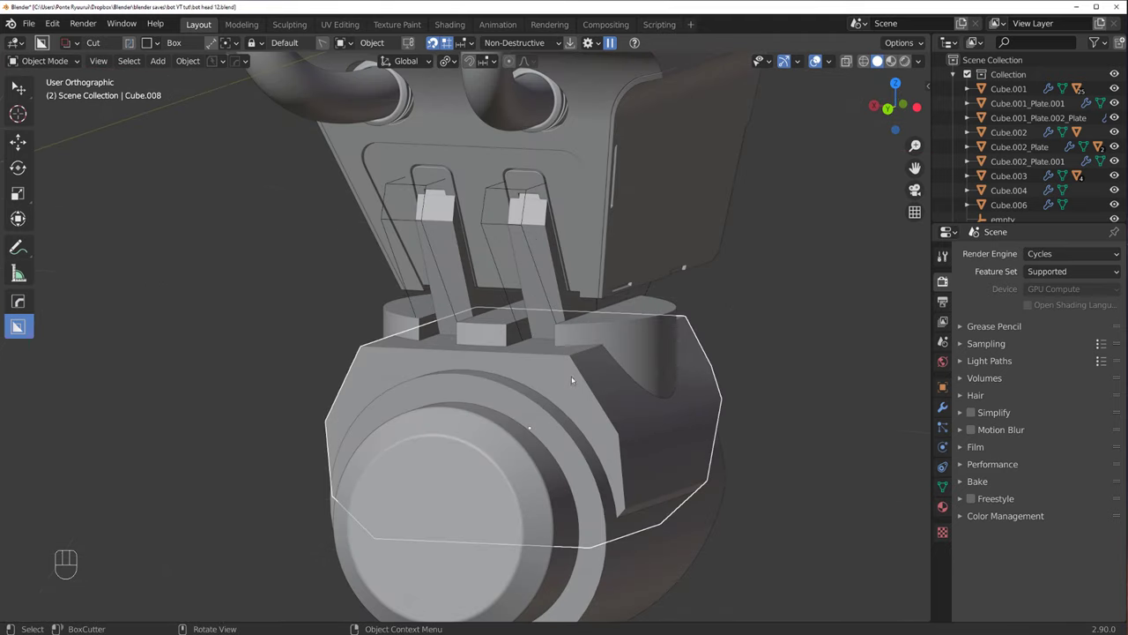
left_click_drag(554, 305, 539, 266)
left_click(481, 380)
key("g")
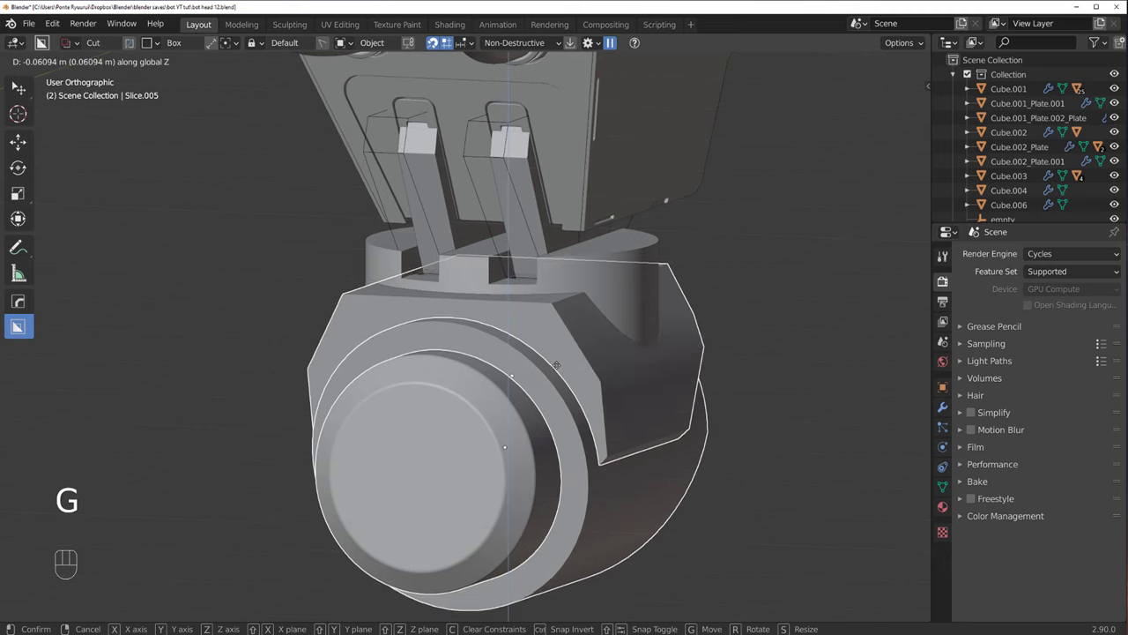
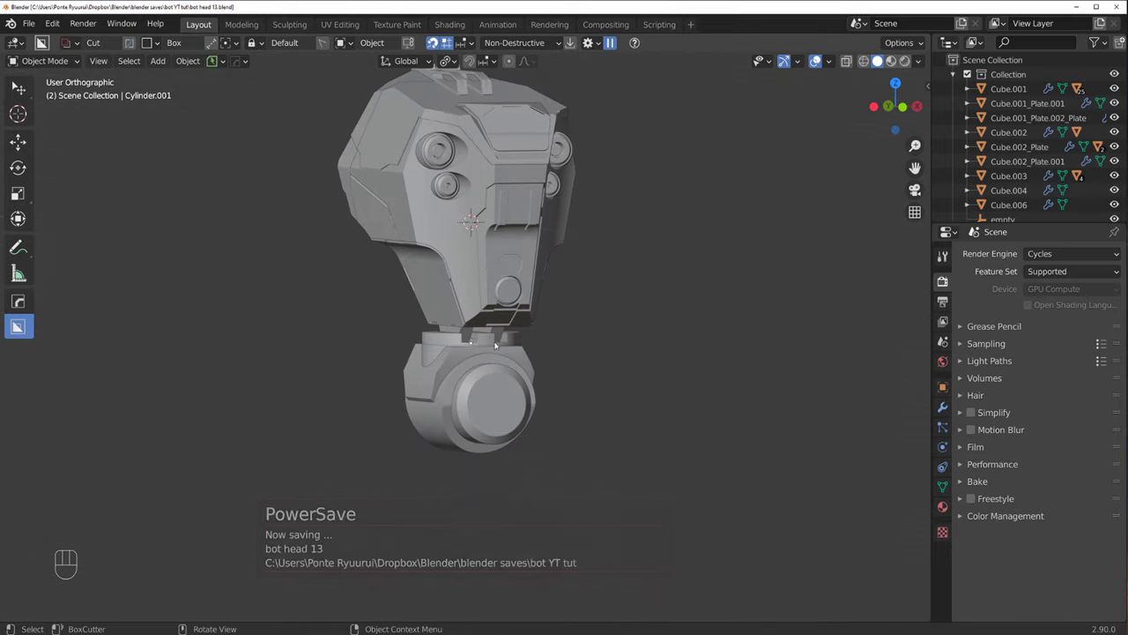
Step: Orbit to the head's underside and push the sliced chin panel out along its normal
key("KP_5")
left_click_drag(508, 343, 465, 342)
middle_click(494, 341)
key("shift+`")
middle_click(479, 363)
middle_click(436, 382)
key("Tab")
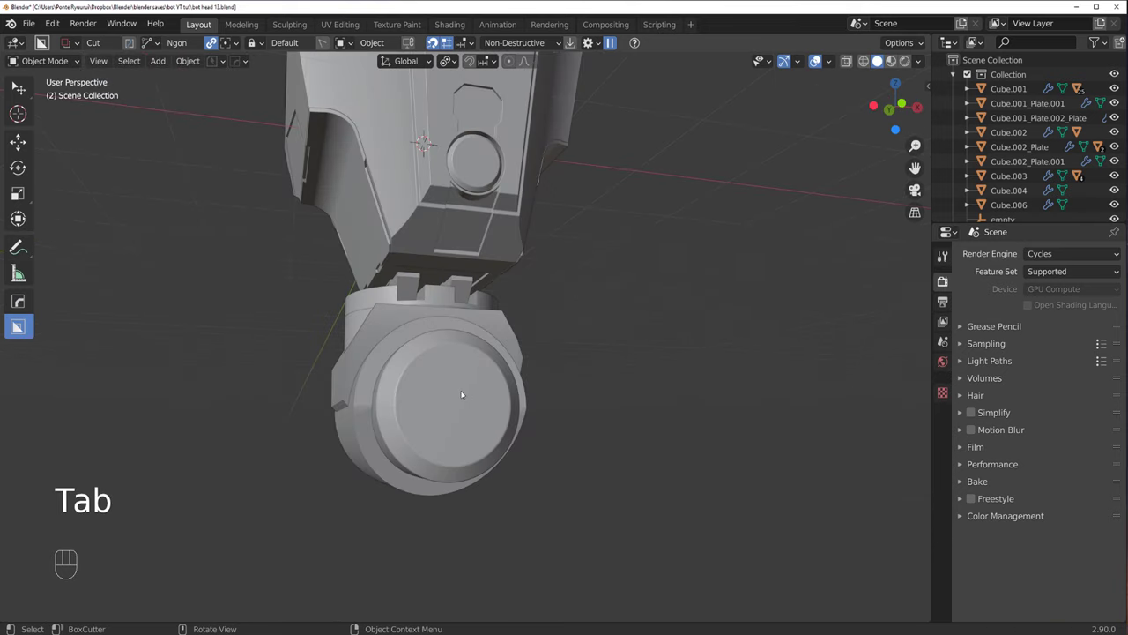
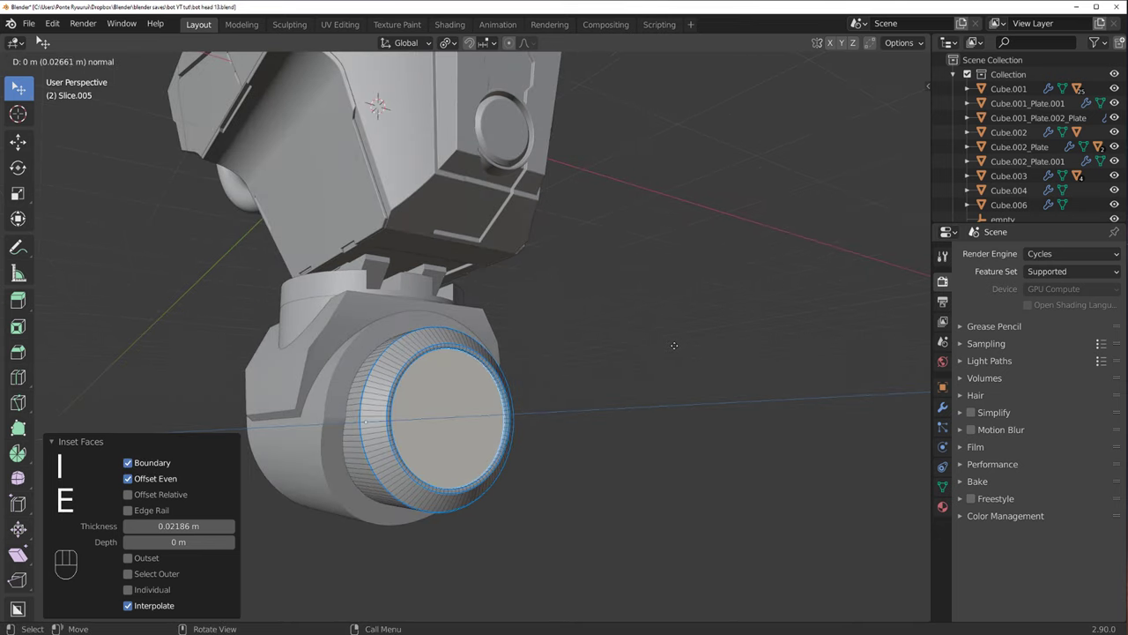
Step: Inset the chin panel's faces and scale it down to about 0.95
key("i")
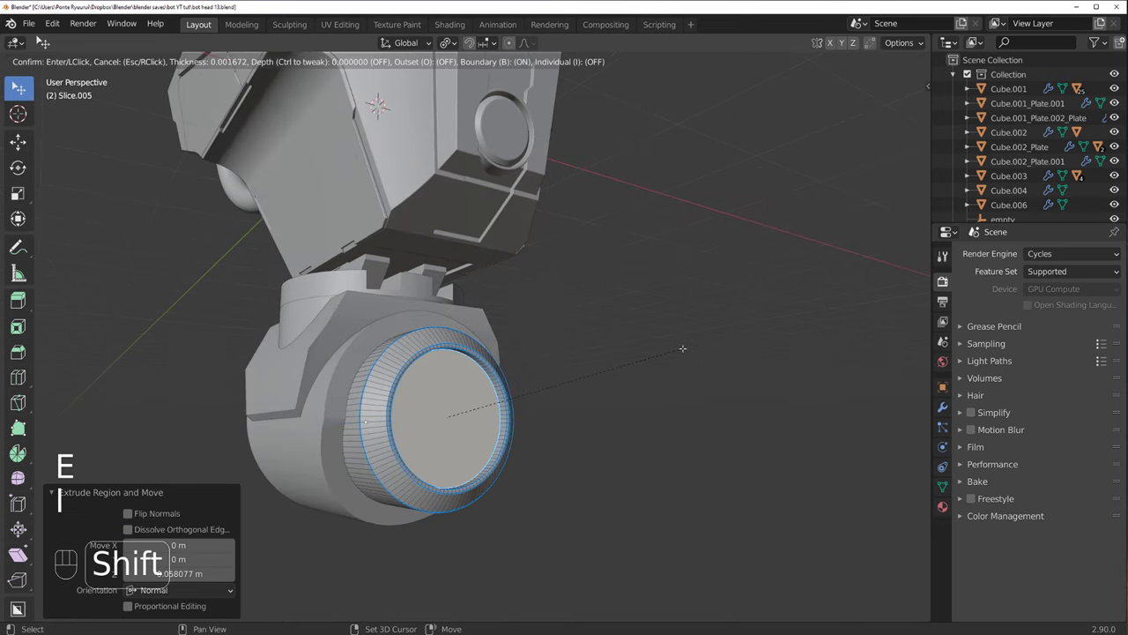
key("e")
key("s")
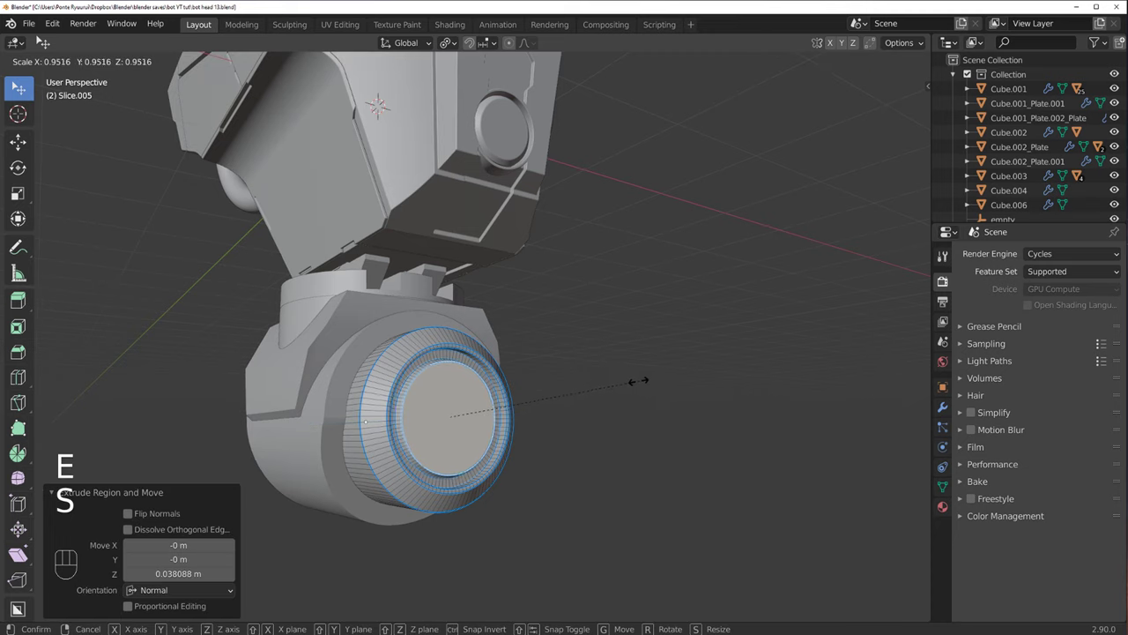
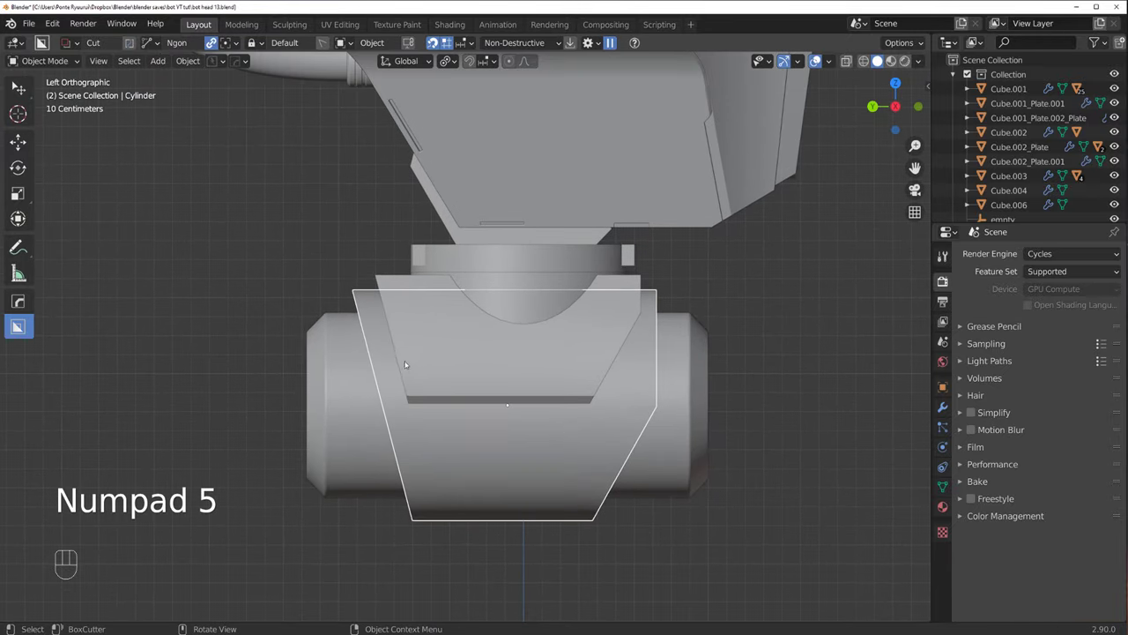
Step: Draw an angled Ngon cutter over the pod's right end and give it depth through the cylinder
left_click_drag(400, 346, 344, 270)
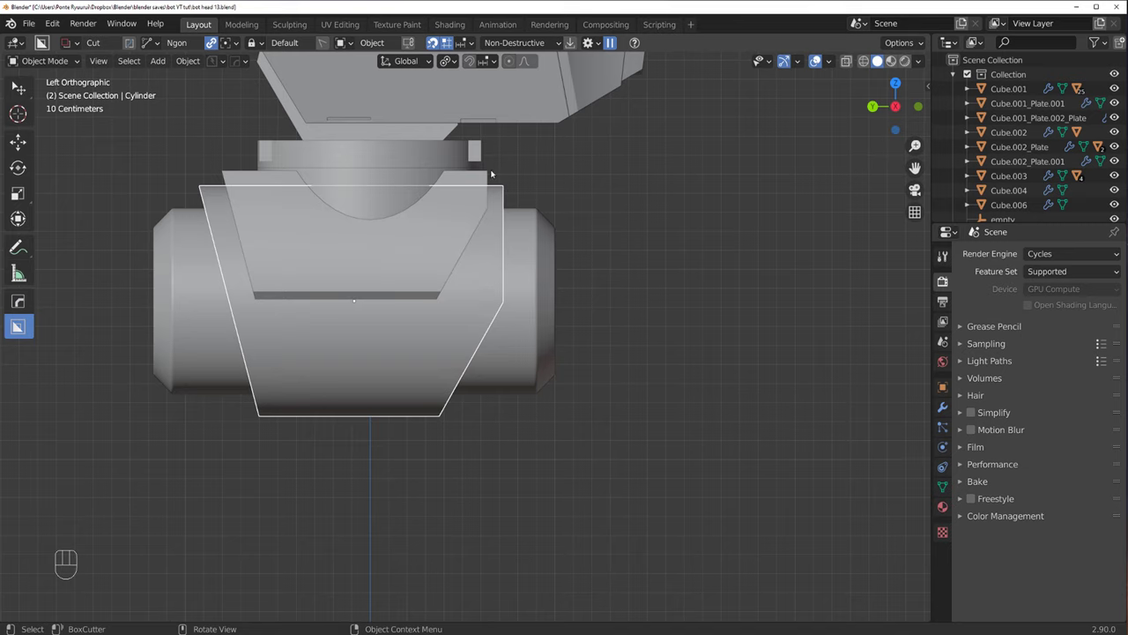
left_click_drag(497, 181, 485, 307)
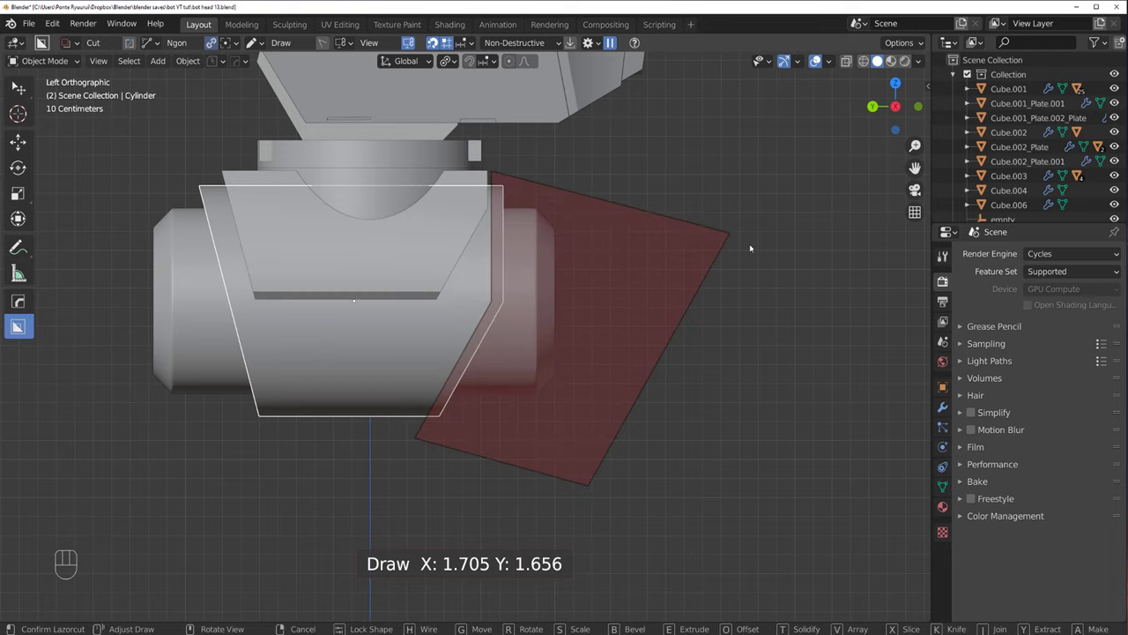
left_click_drag(753, 246, 714, 280)
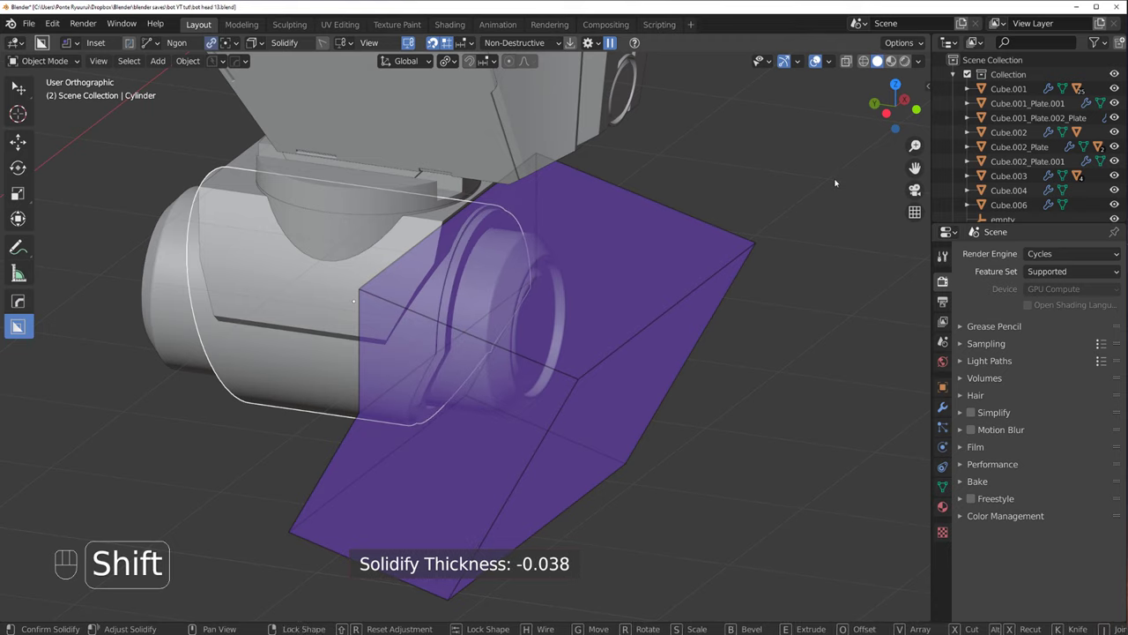
left_click_drag(537, 326, 504, 376)
Step: Adjust the resulting inset ring's thickness with HardOps and check the whole pod
middle_click(566, 246)
key("q")
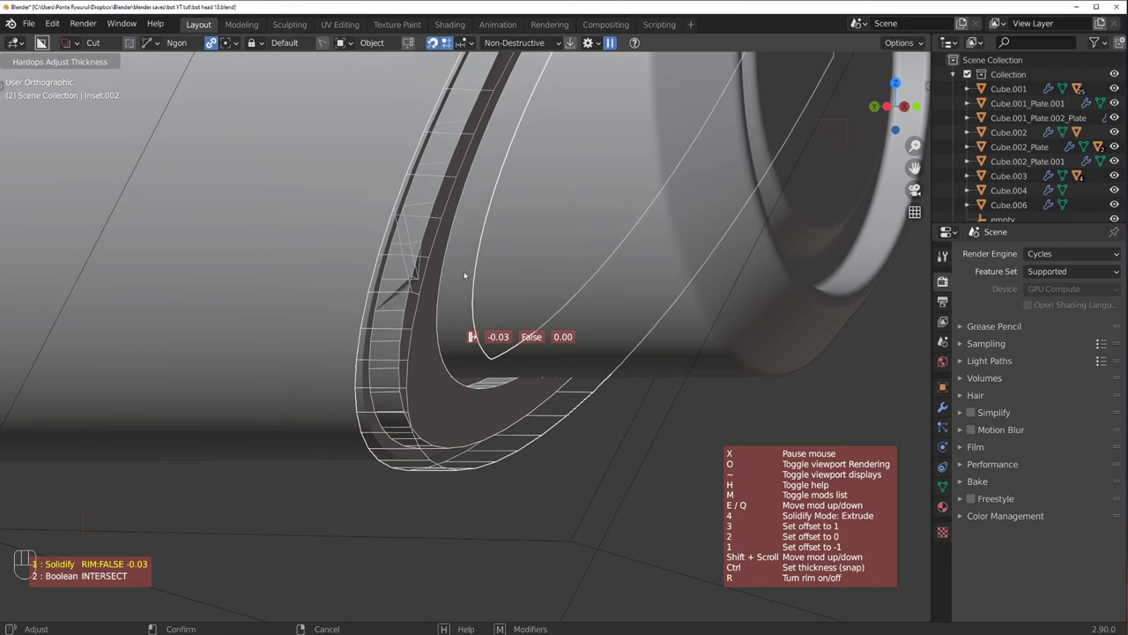
left_click_drag(453, 262, 489, 256)
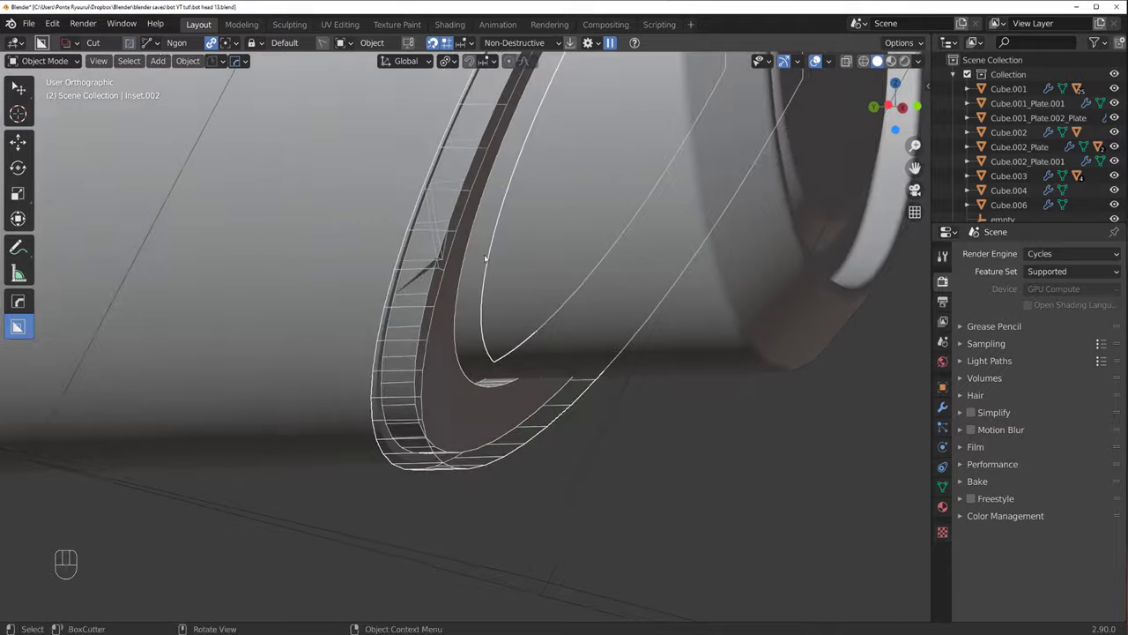
left_click_drag(619, 282, 688, 283)
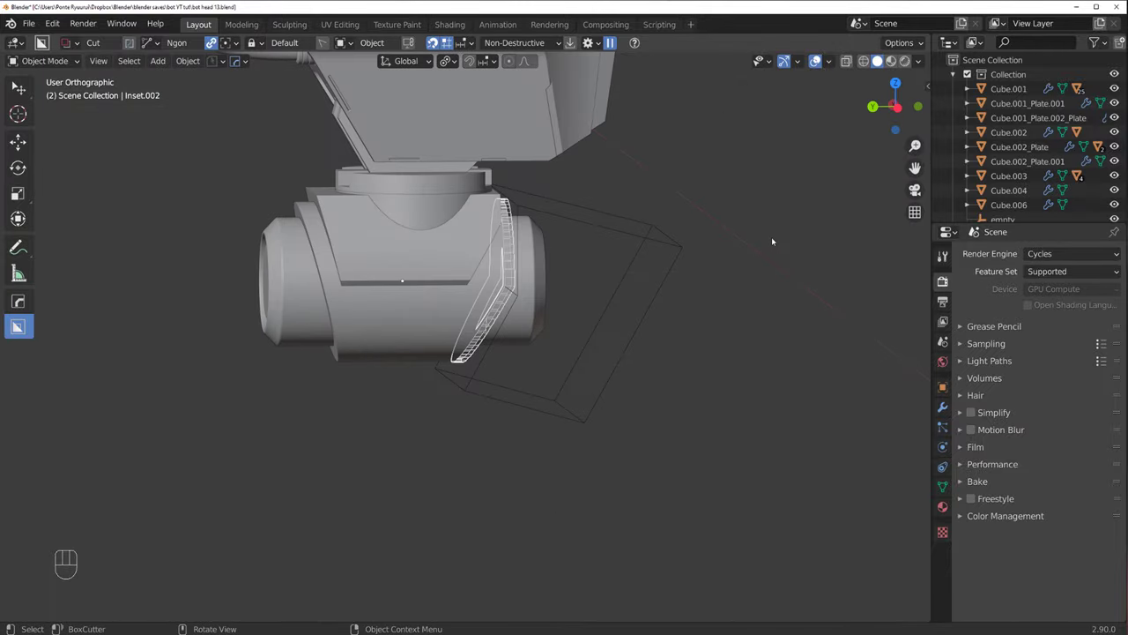
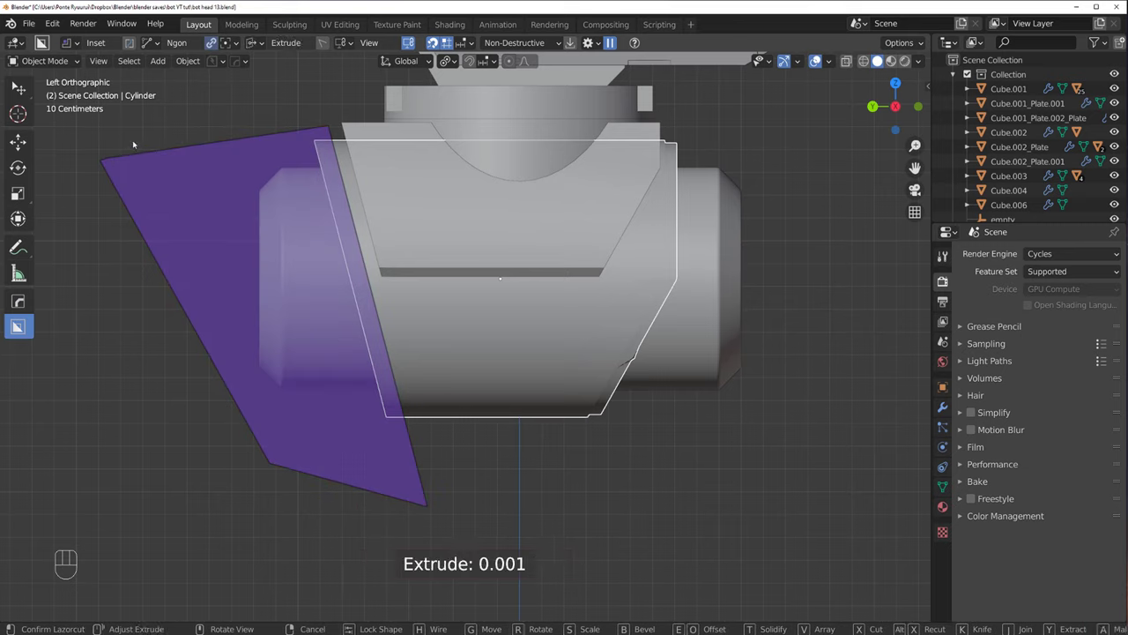
Step: Undo the stray cutter, then cut a matching angled inset band into the pod's left side
key("ctrl+z")
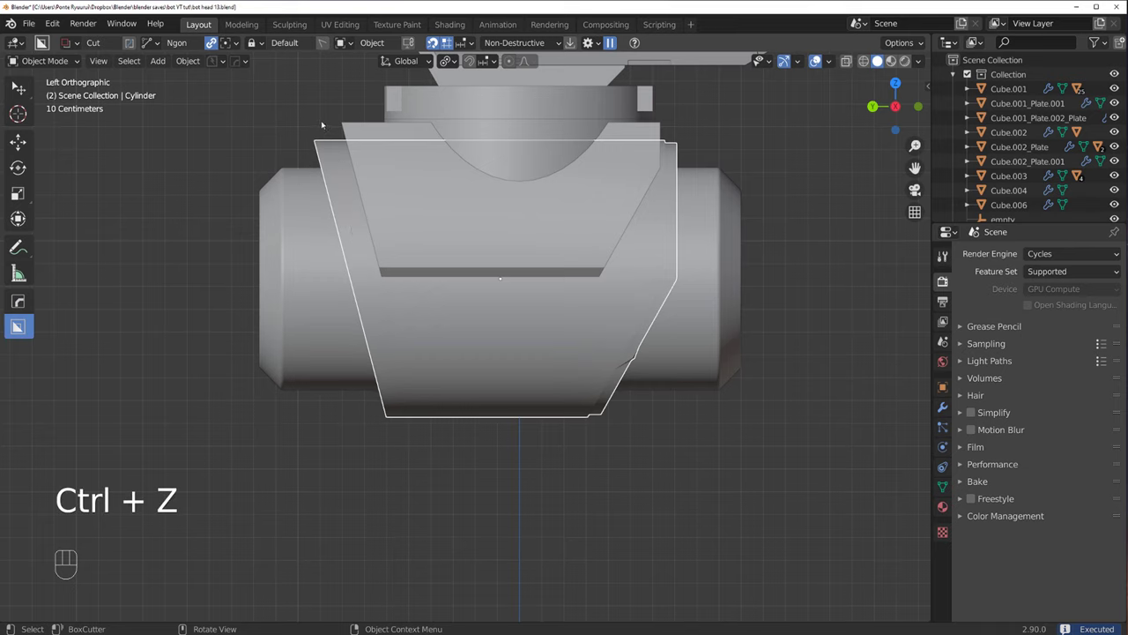
left_click_drag(337, 133, 408, 476)
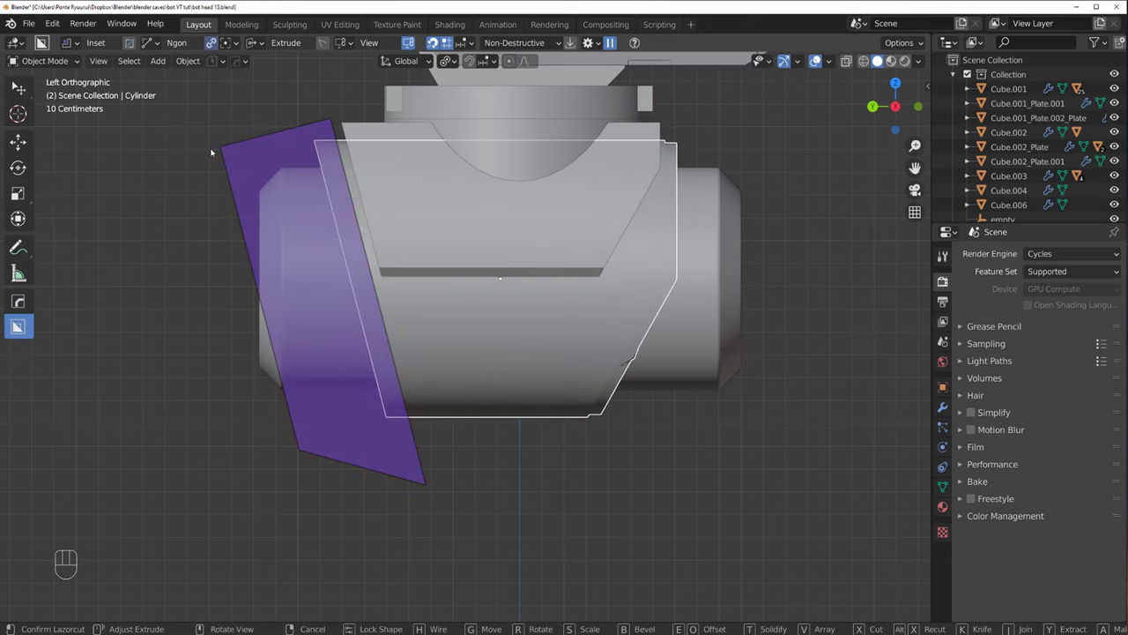
left_click_drag(262, 167, 330, 136)
left_click(329, 135)
left_click_drag(383, 200, 392, 183)
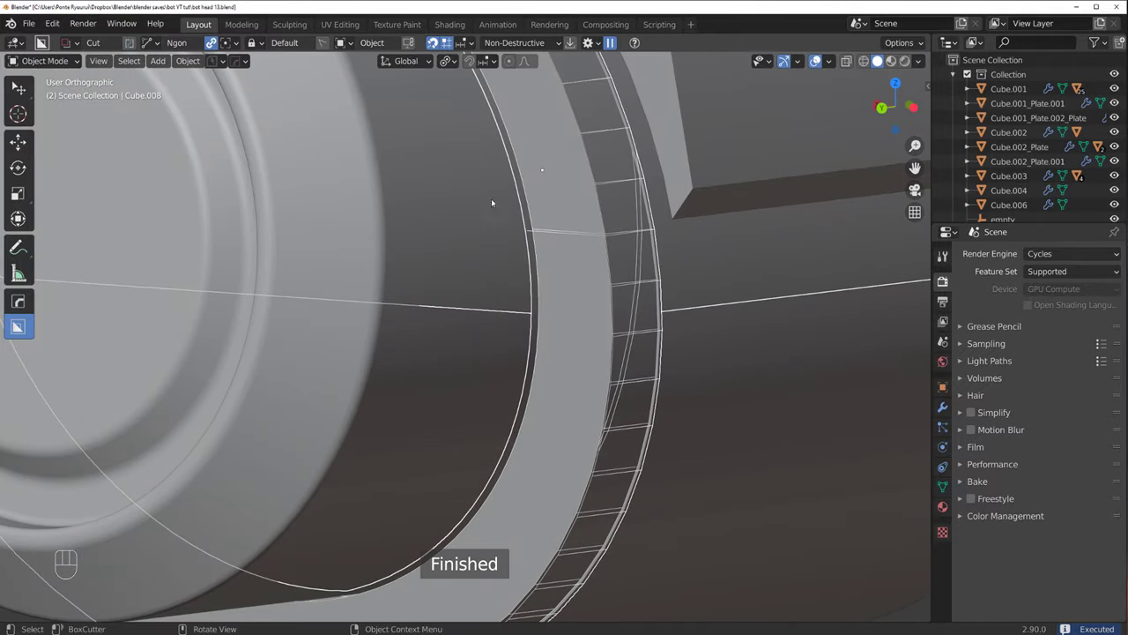
Step: Tune the left inset's thickness, bevel the slice and cylinder edges, and check the mesh
key("q")
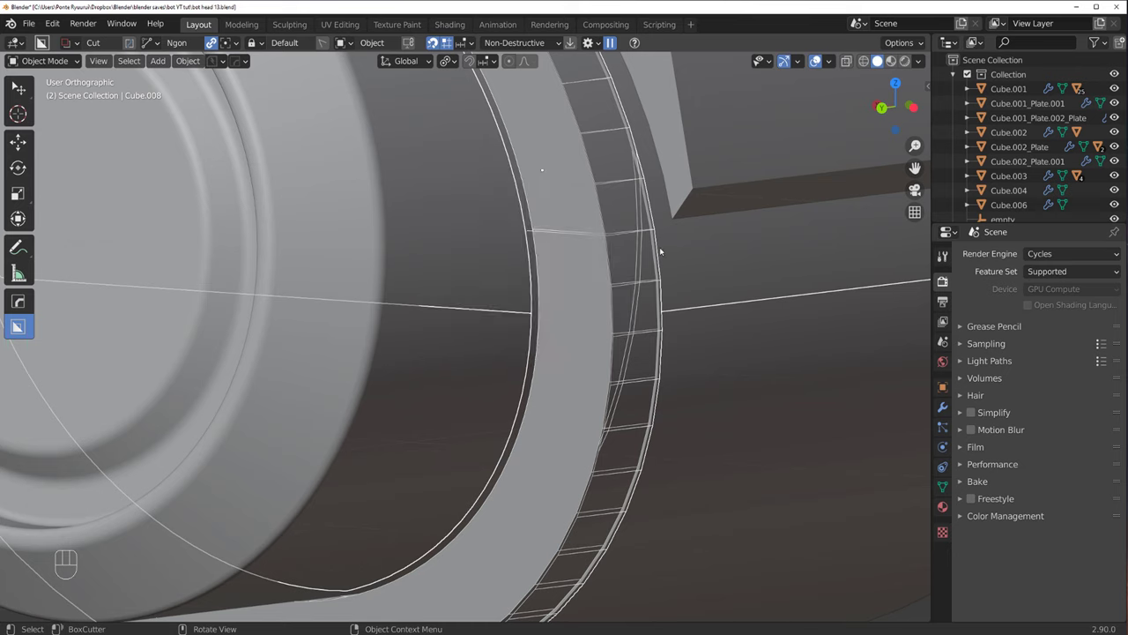
key("q")
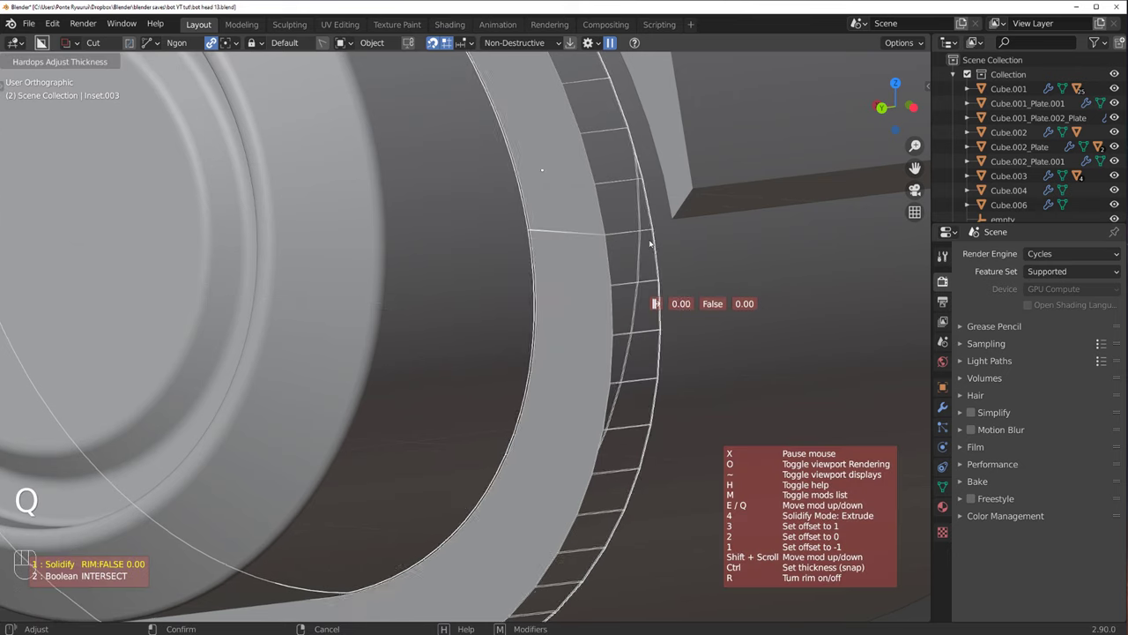
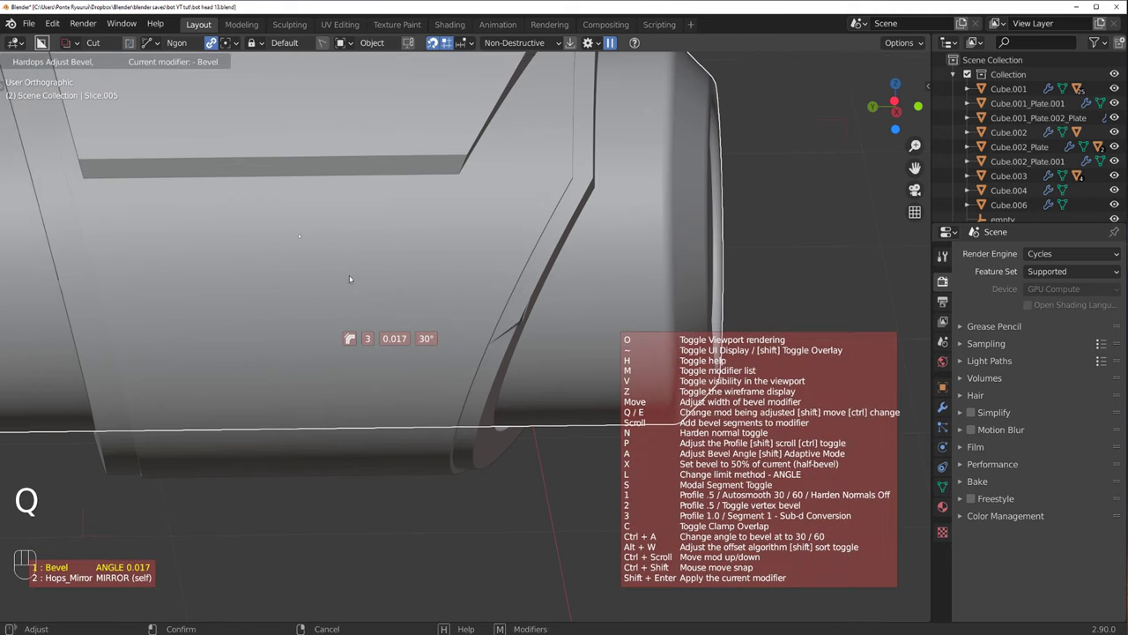
left_click(443, 248)
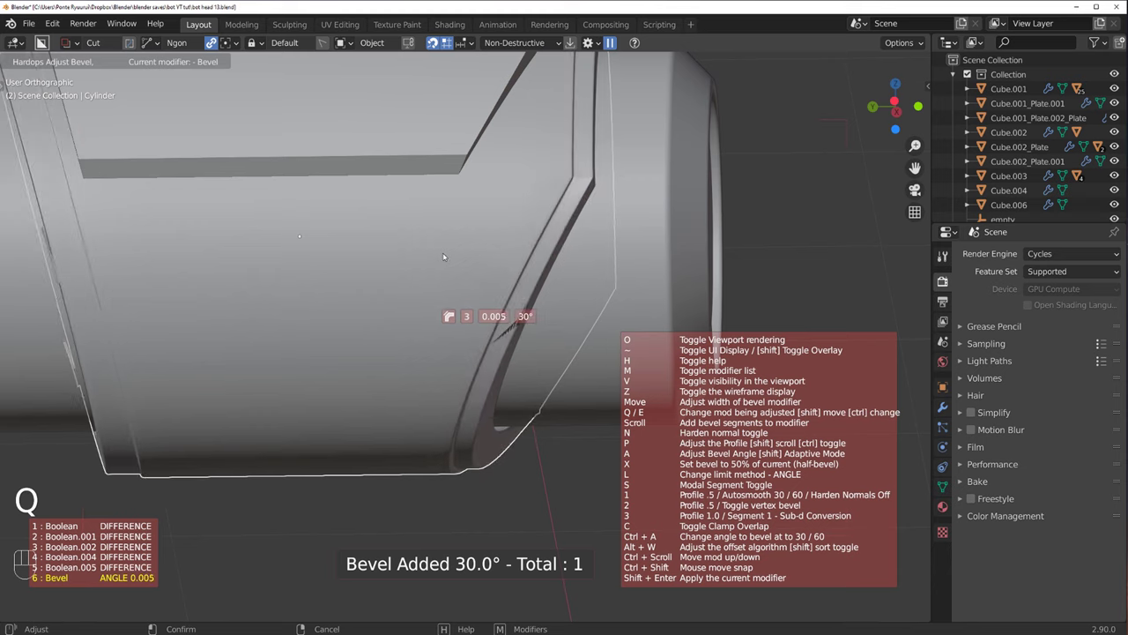
key("Tab")
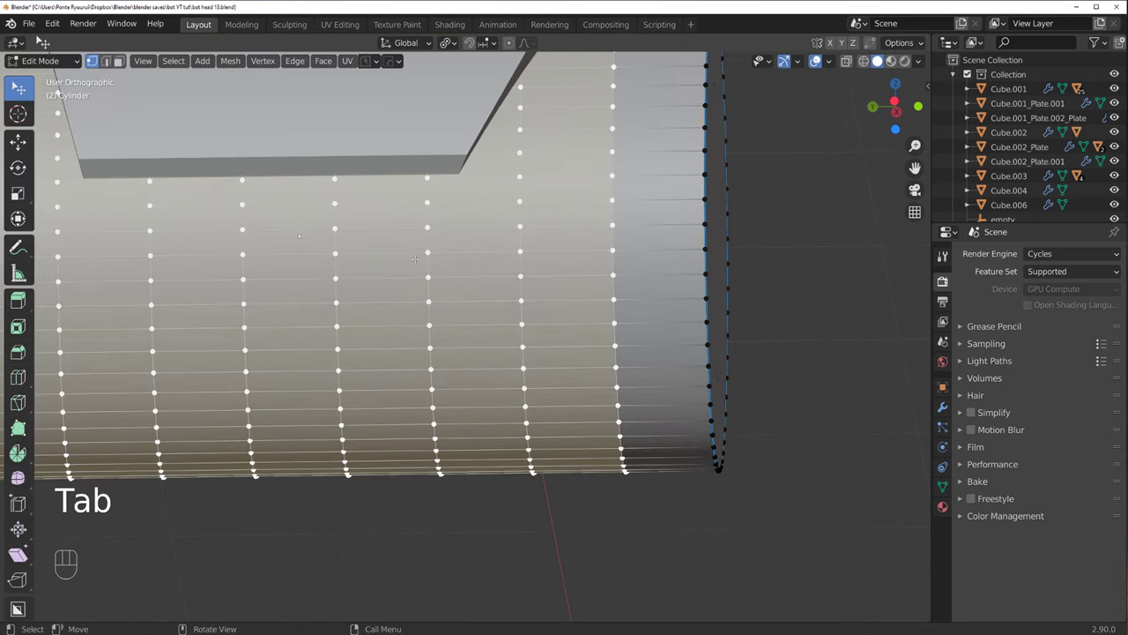
key("q")
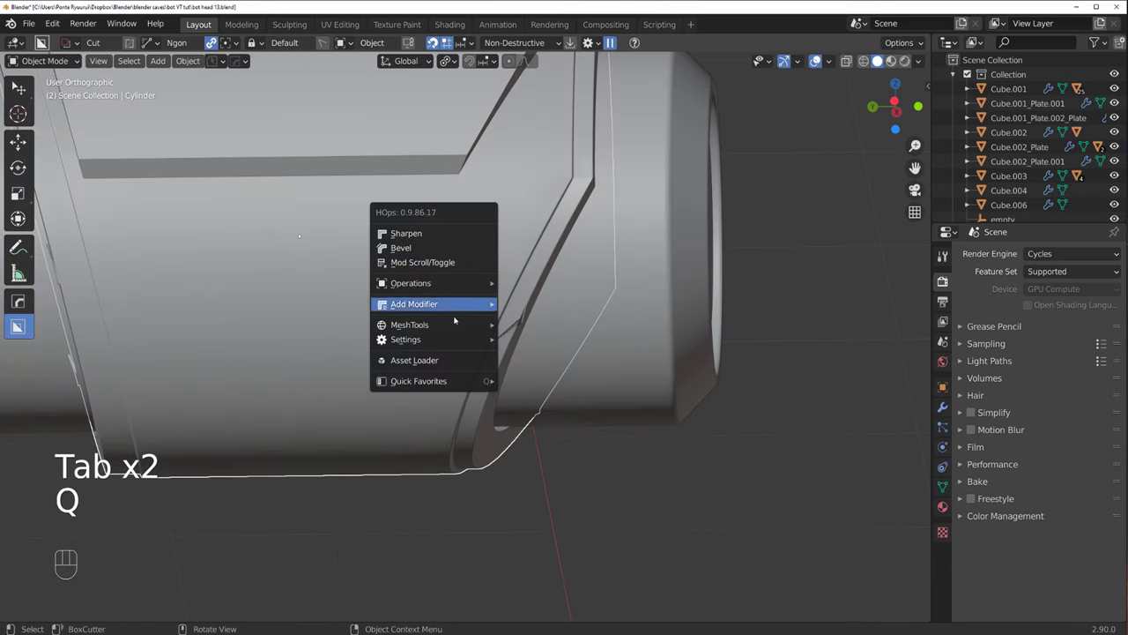
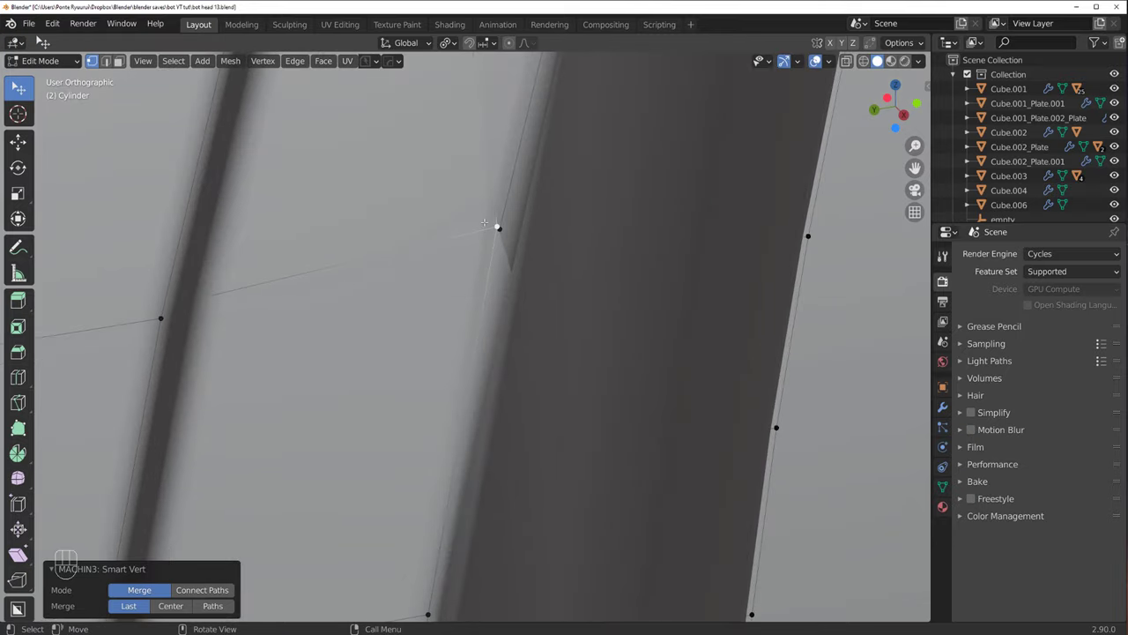
Step: Reposition the stray vertex at the cylinder pod's inset corner
key("g")
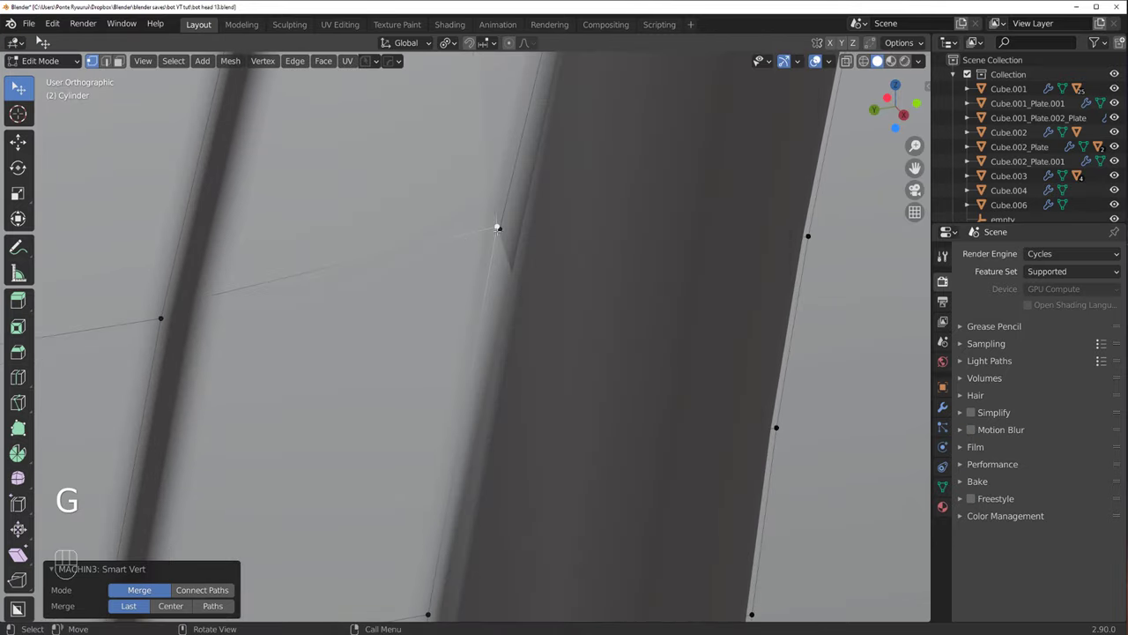
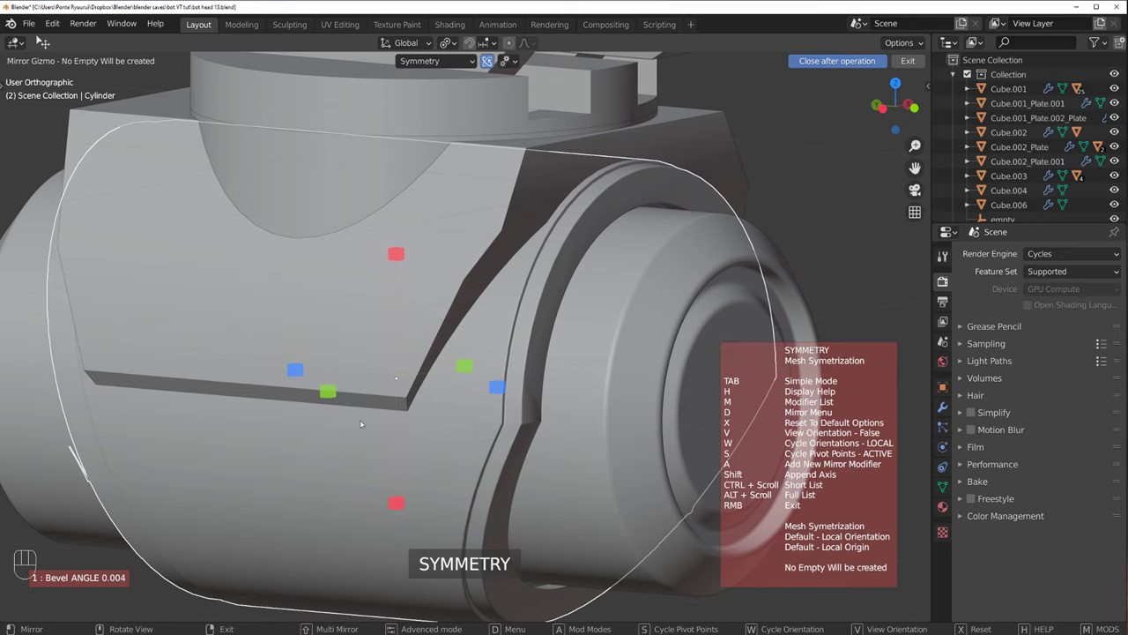
Step: Inspect the ear-pod cylinder's edge loops in Edit Mode, then run HardOps Sharpen on its hard edges
left_click(328, 397)
left_click_drag(399, 375, 404, 372)
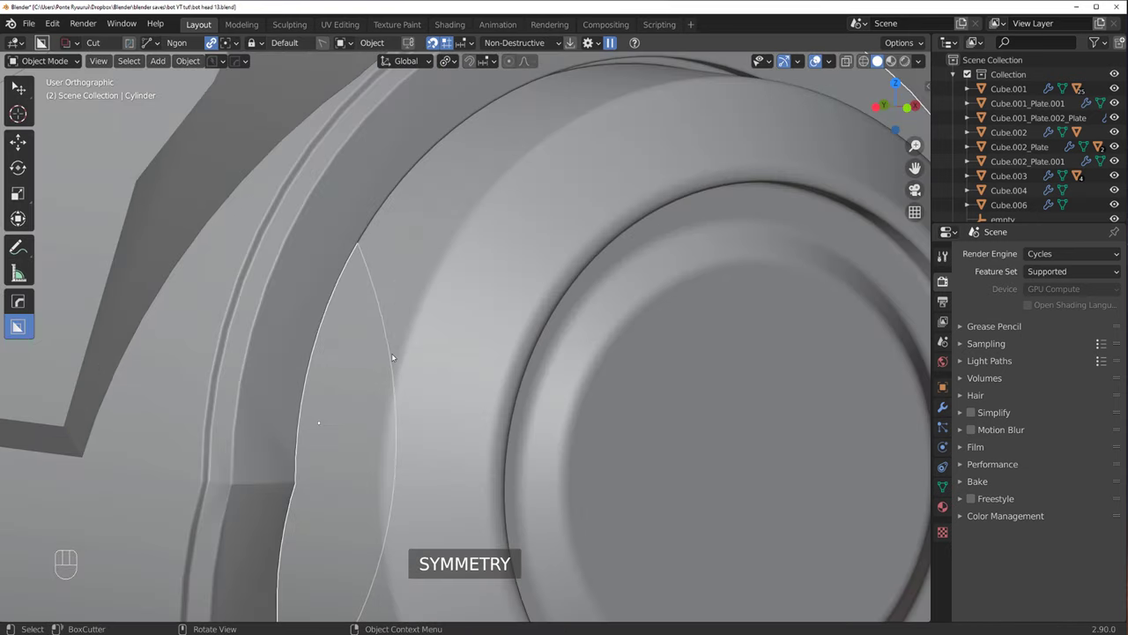
left_click_drag(388, 342, 527, 265)
key("Tab")
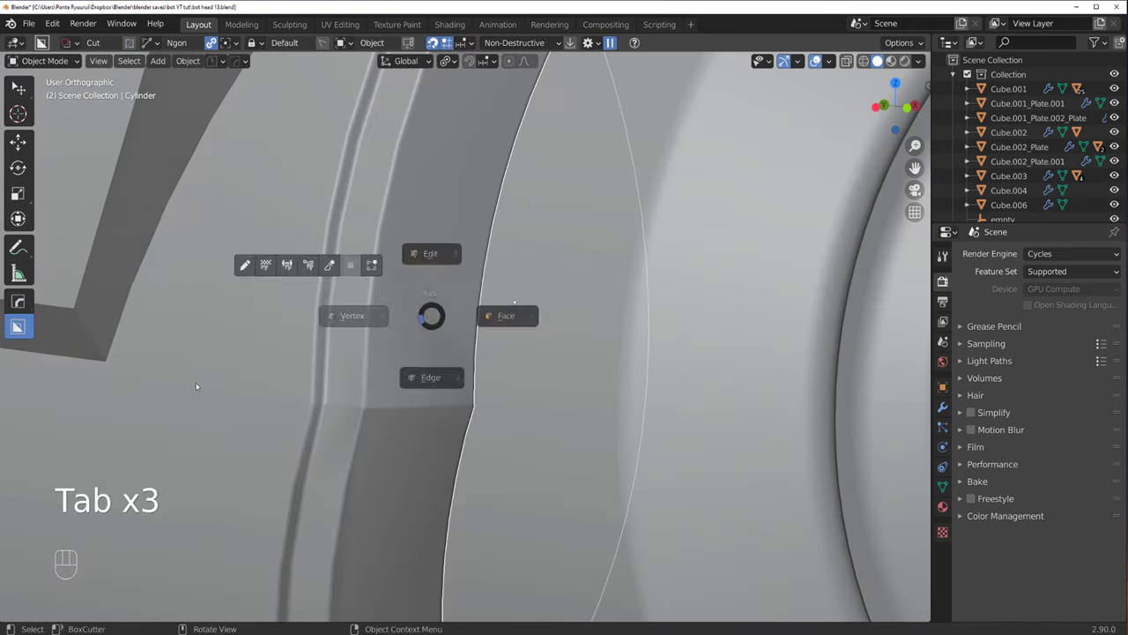
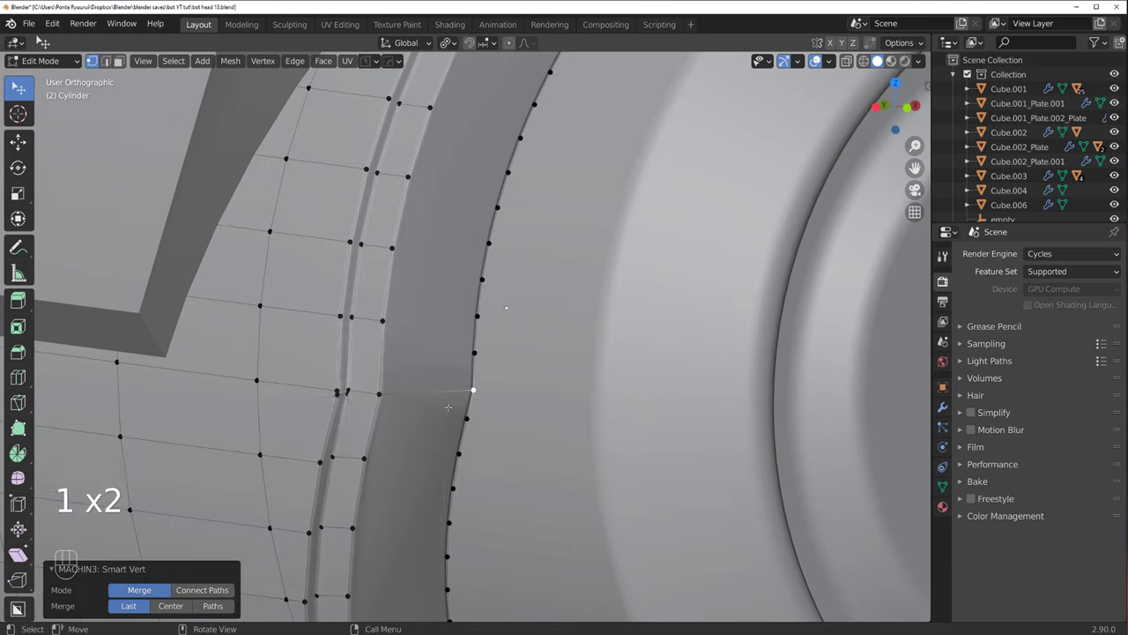
key("Tab")
key("q")
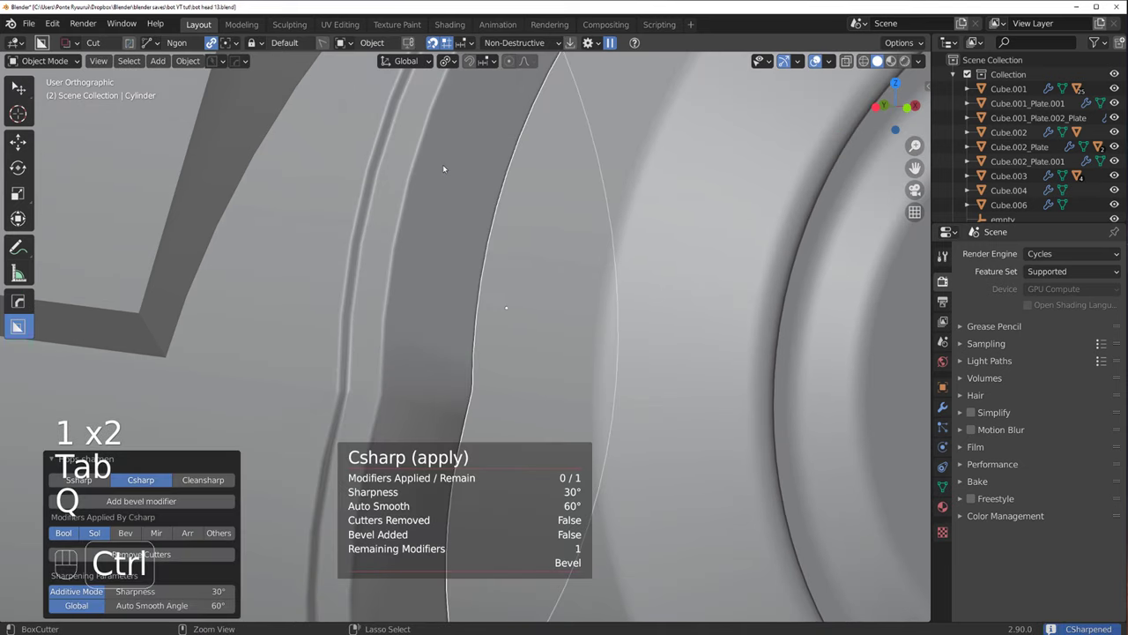
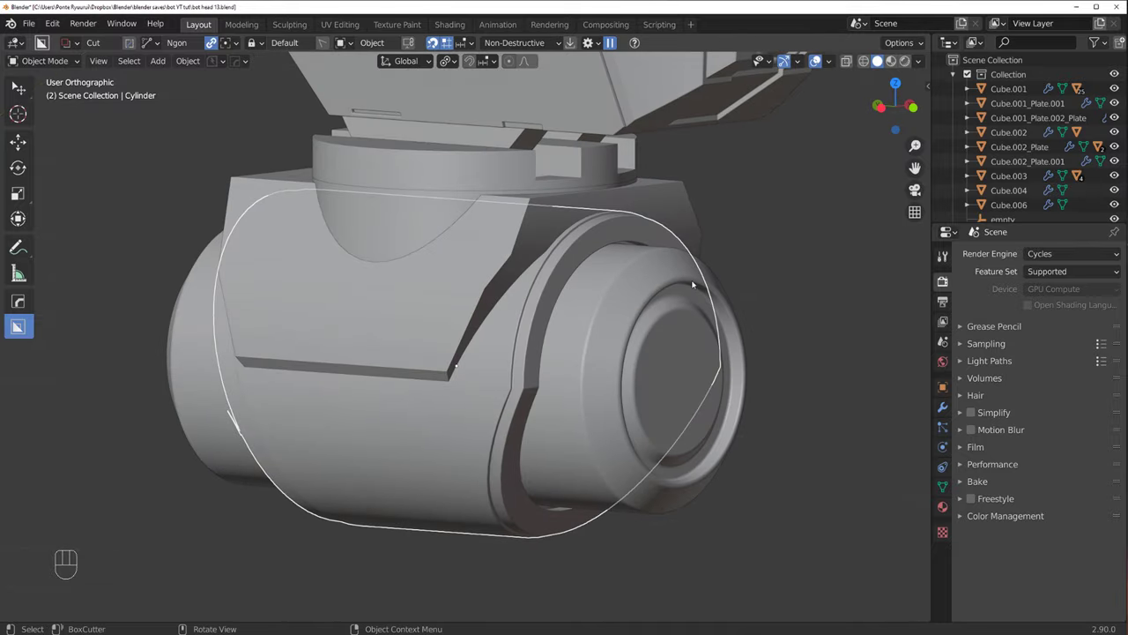
Step: Bevel the ear-pod ring and pod cylinder with small three-segment HardOps Adjust Bevels
left_click_drag(508, 284, 413, 250)
key("q")
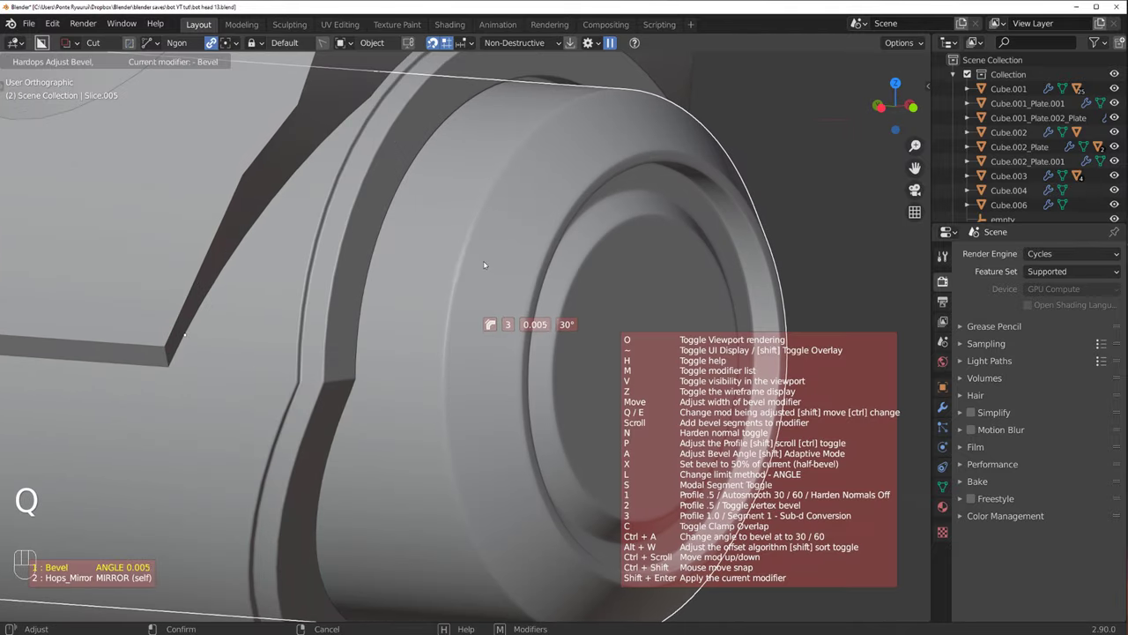
key("q")
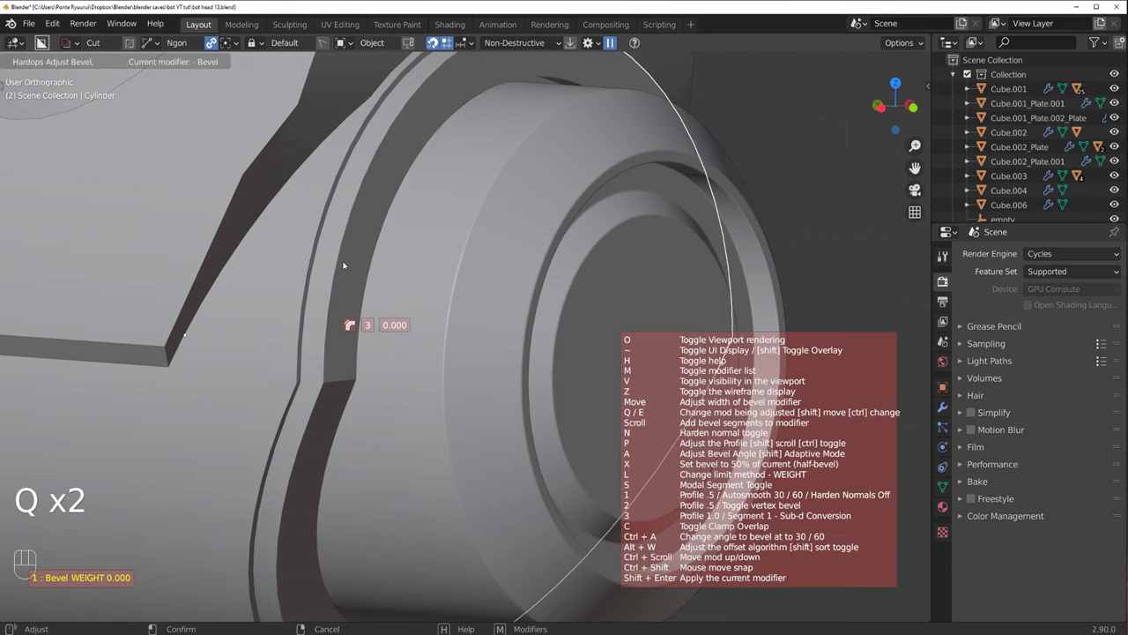
middle_click(374, 296)
left_click(404, 268)
Step: Smooth the side housing block Cube.008, apply its modifiers and review its remaining bevel settings
key("q")
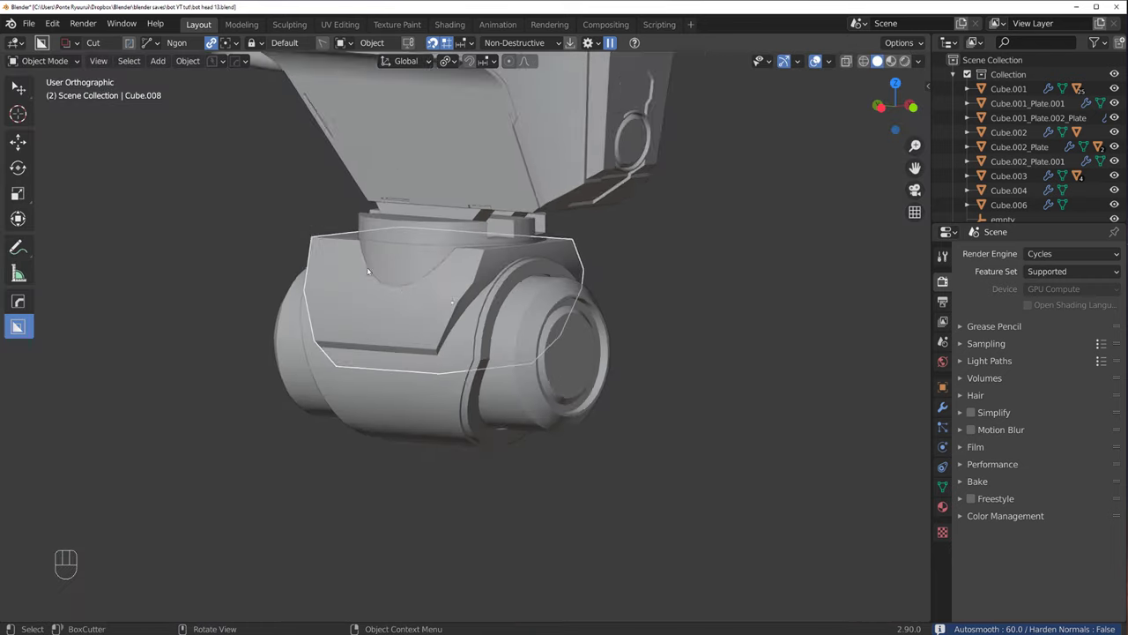
left_click_drag(421, 252, 453, 247)
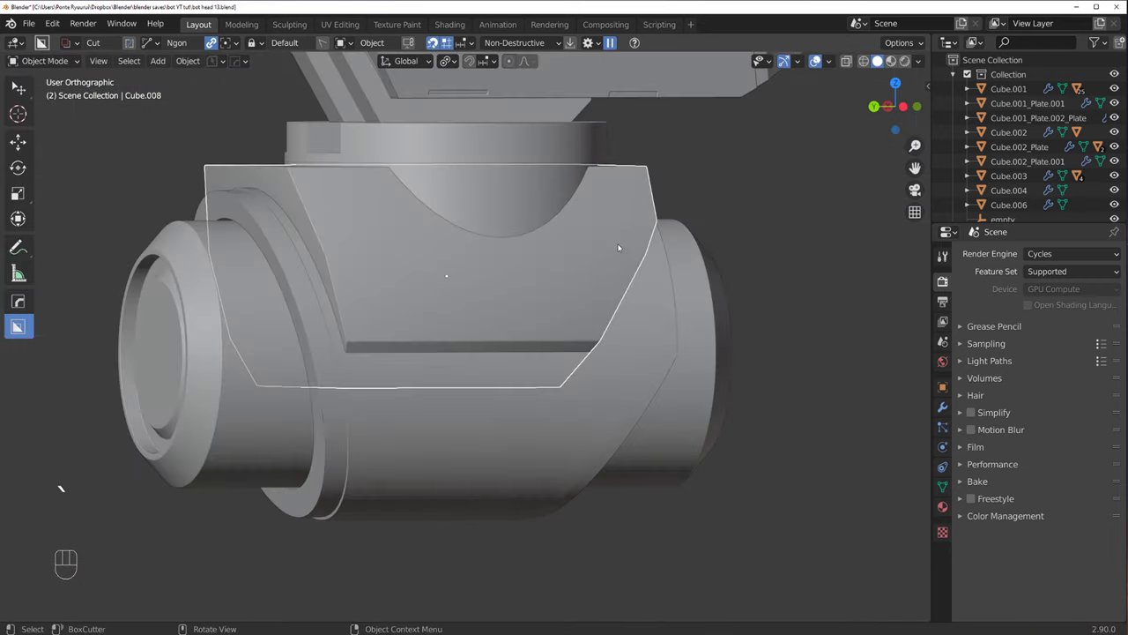
left_click_drag(576, 274, 631, 271)
key("g")
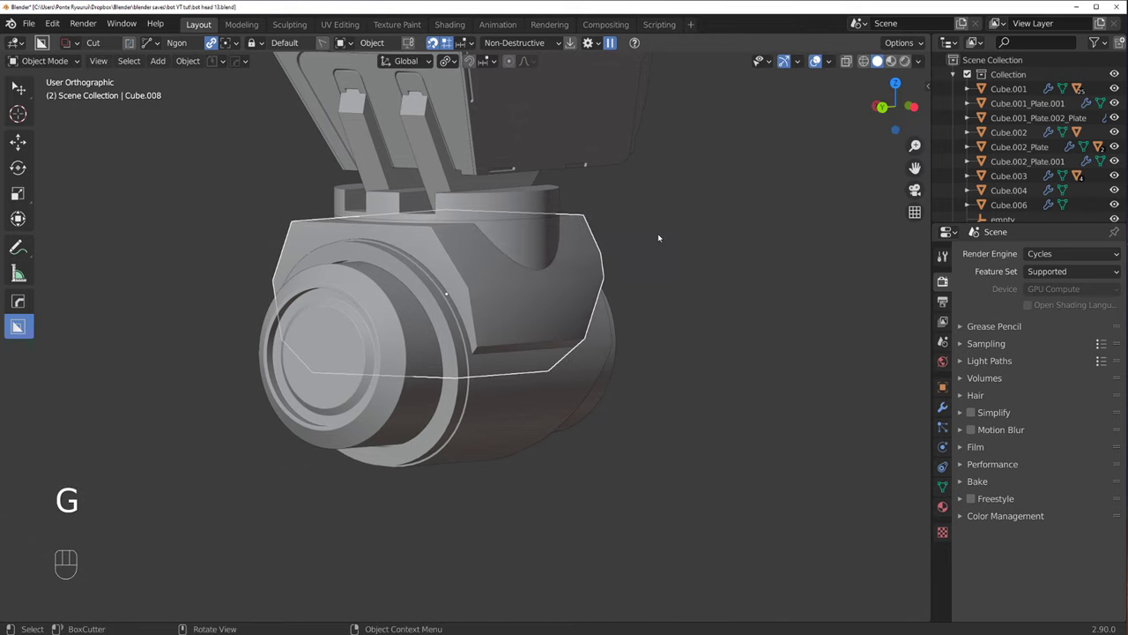
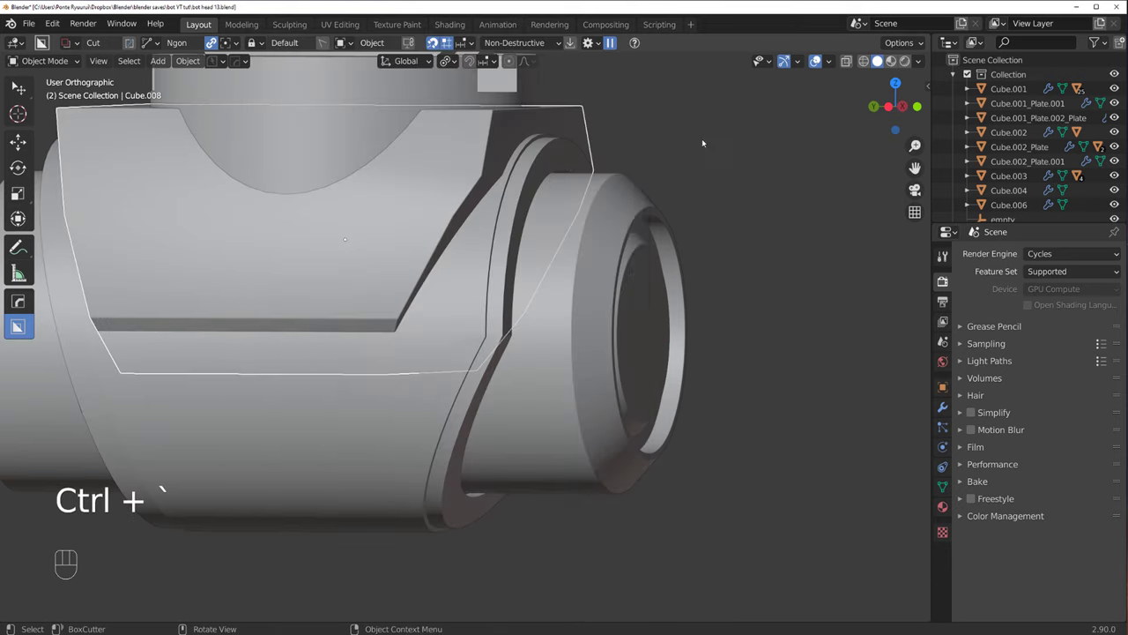
key("q")
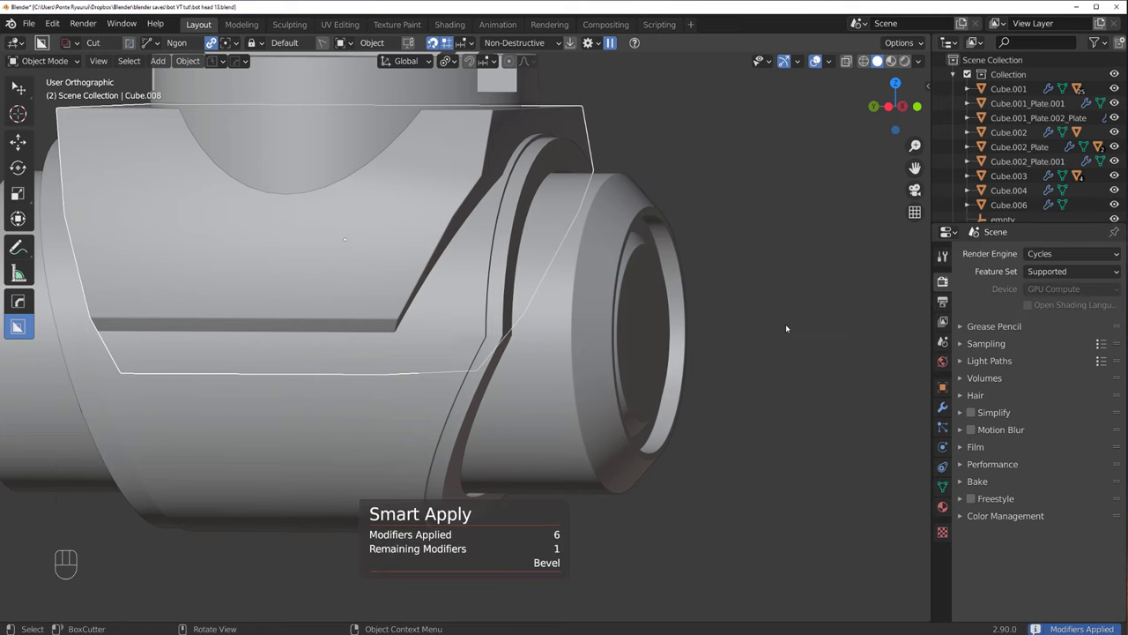
key("ctrl+`")
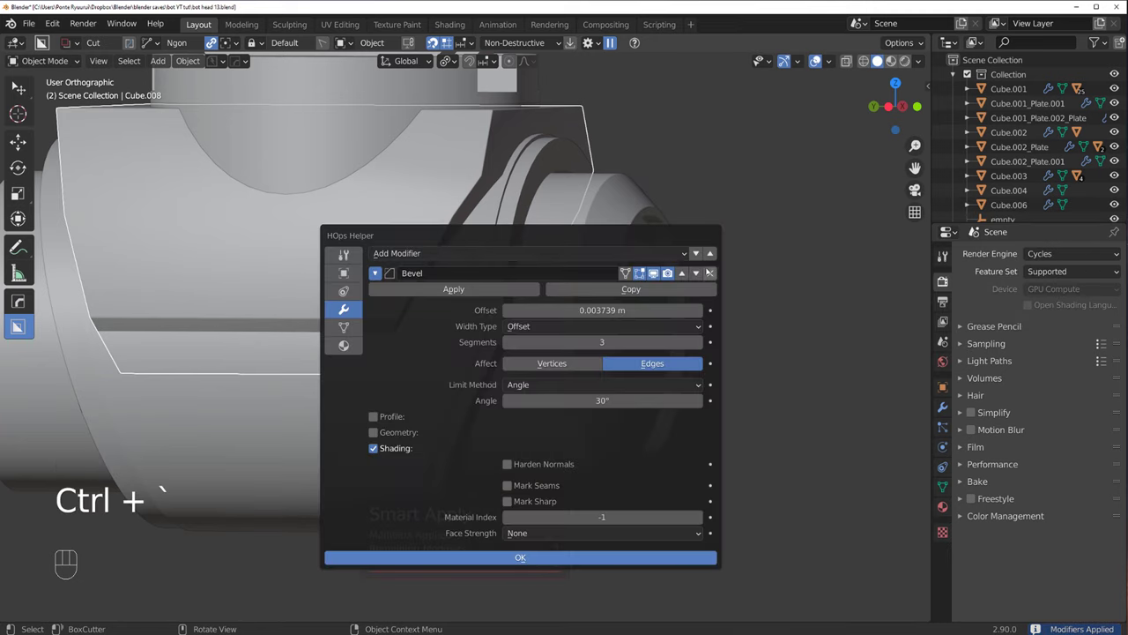
Step: Close the modifier settings and undo stray mesh edits on the housing block
left_click(451, 179)
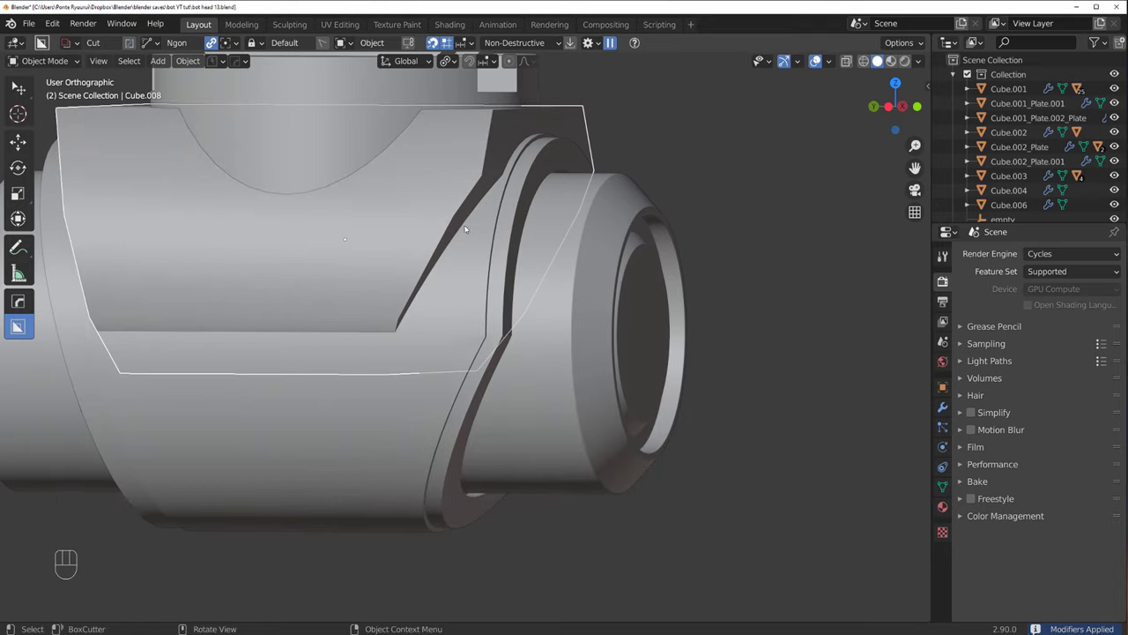
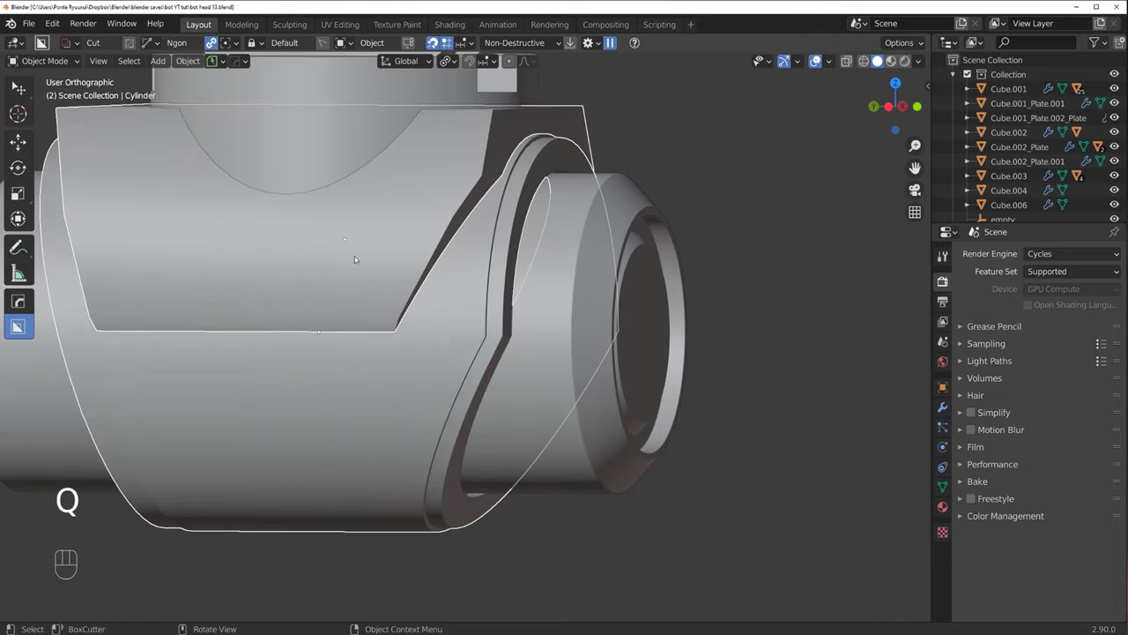
key("Tab")
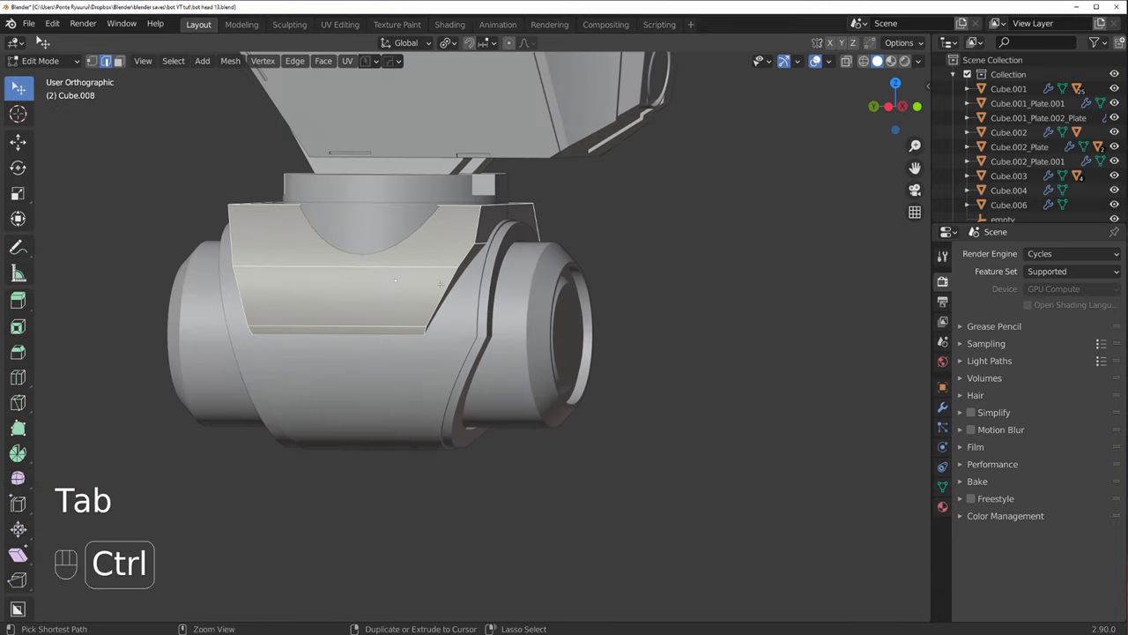
key("ctrl+z")
key("ctrl+z")
key("Tab")
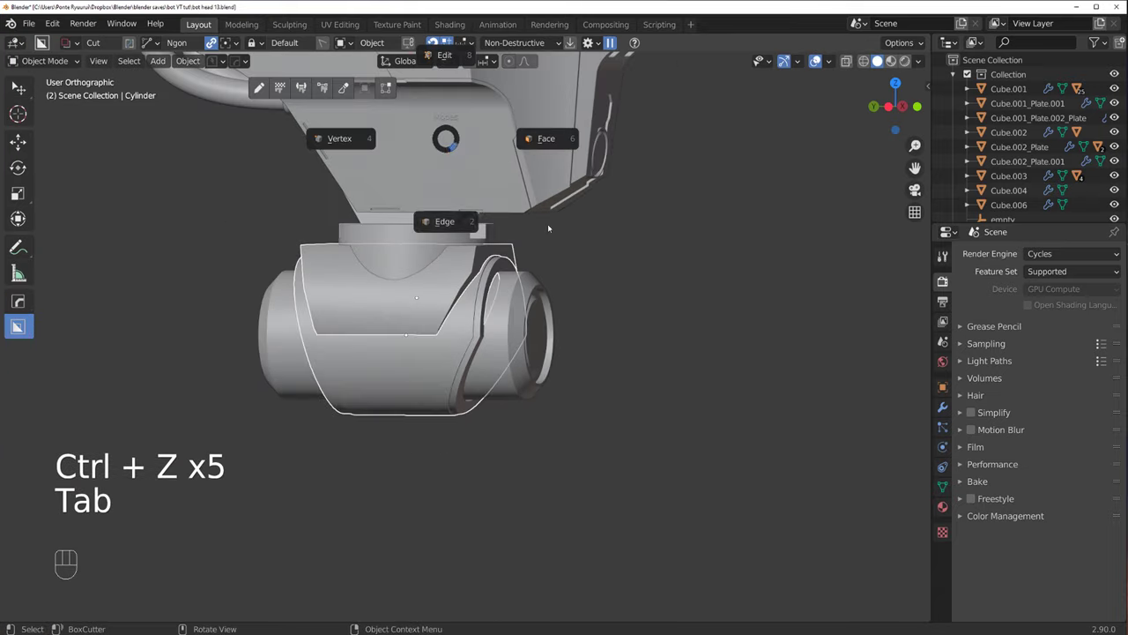
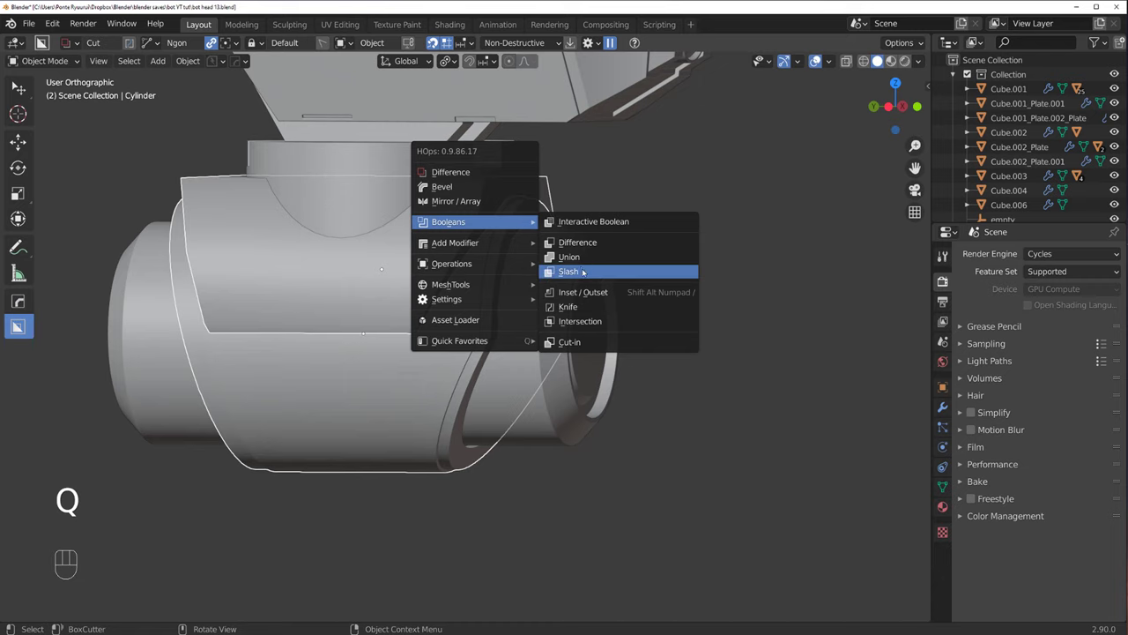
Step: Slash the housing block with the pod cylinder, isolate it in local view and sharpen the new cut edges
key("/")
key("/")
left_click(456, 280)
key("/")
middle_click(525, 289)
left_click_drag(563, 271, 576, 272)
key("q")
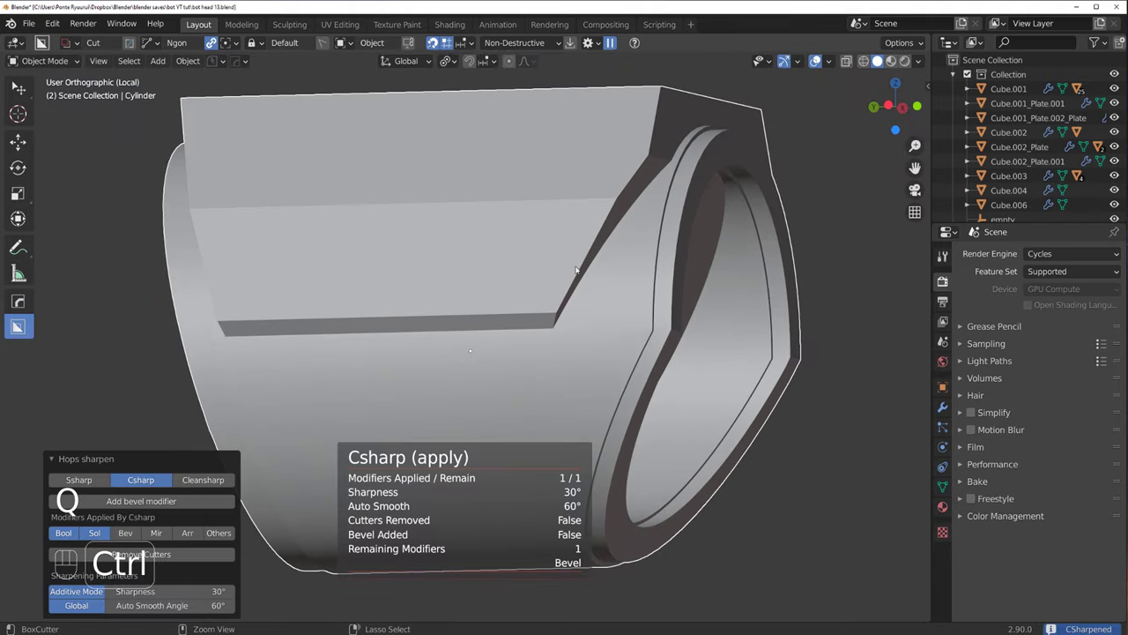
Step: Bevel the cut ring opening's edges, exit local view and inspect the pod's knurled ring
left_click_drag(562, 281, 513, 282)
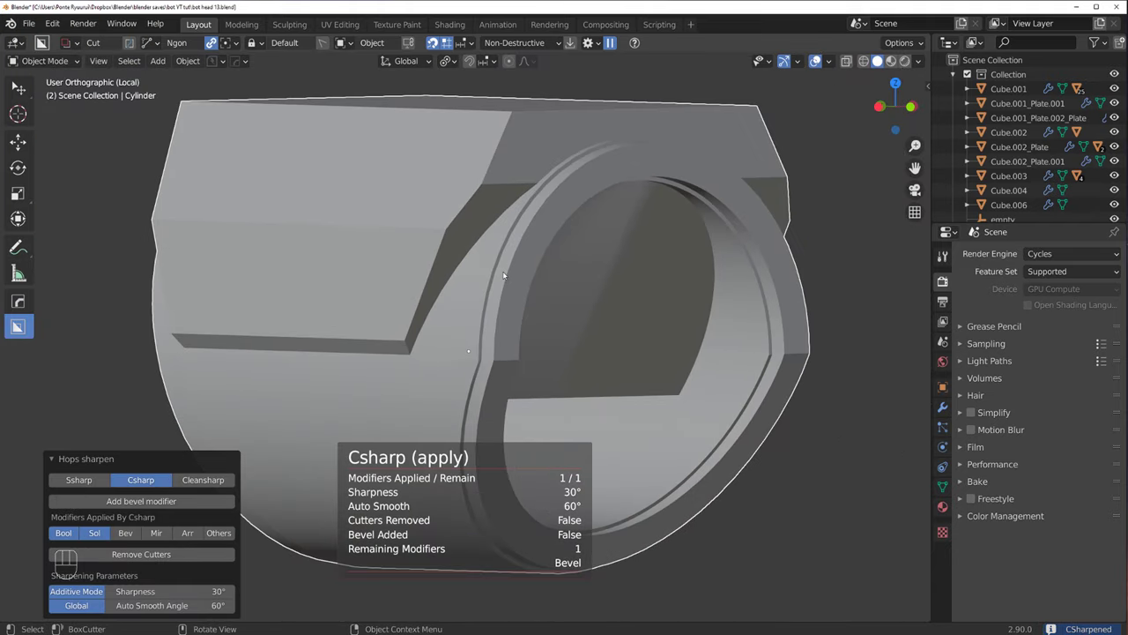
key("q")
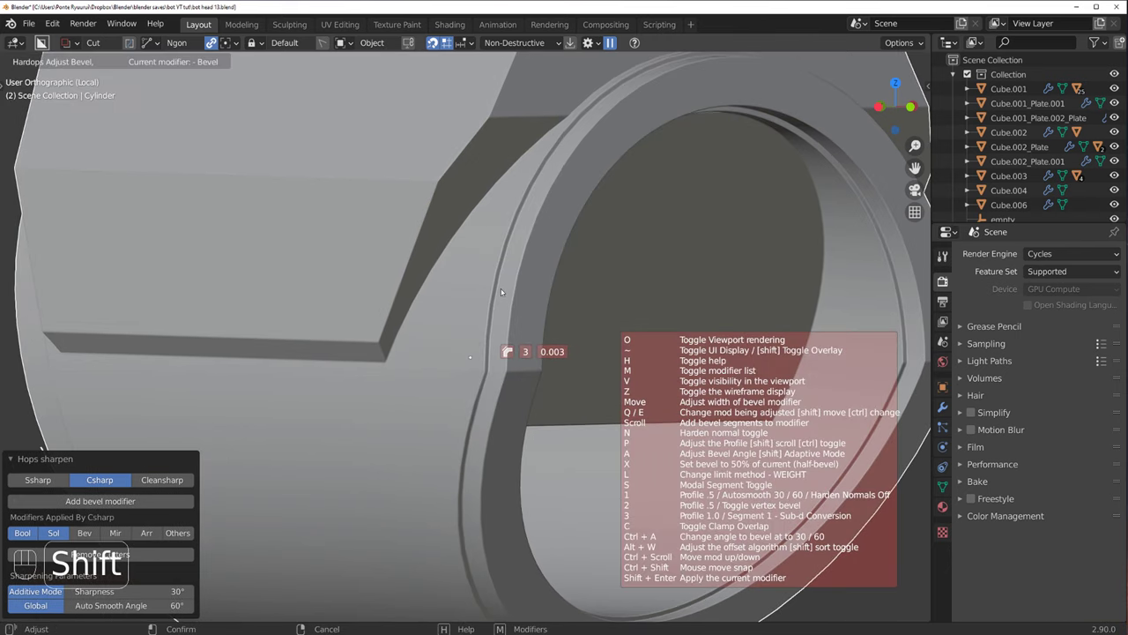
left_click_drag(475, 296, 663, 268)
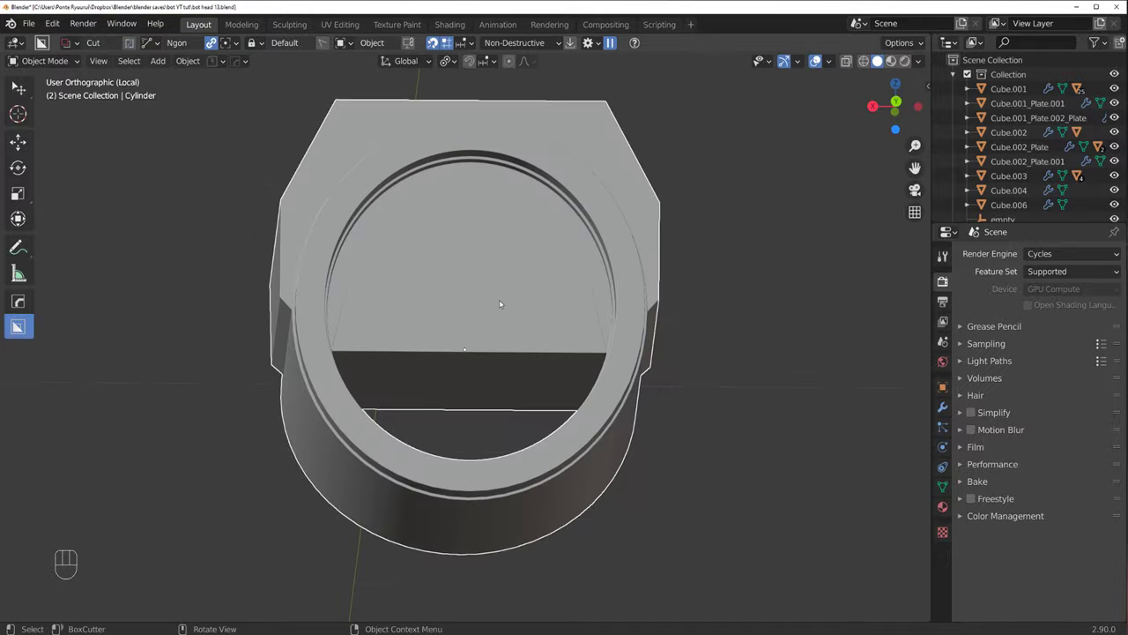
left_click_drag(460, 305, 379, 321)
key("/")
middle_click(409, 302)
left_click(650, 199)
left_click_drag(444, 251, 430, 243)
key("/")
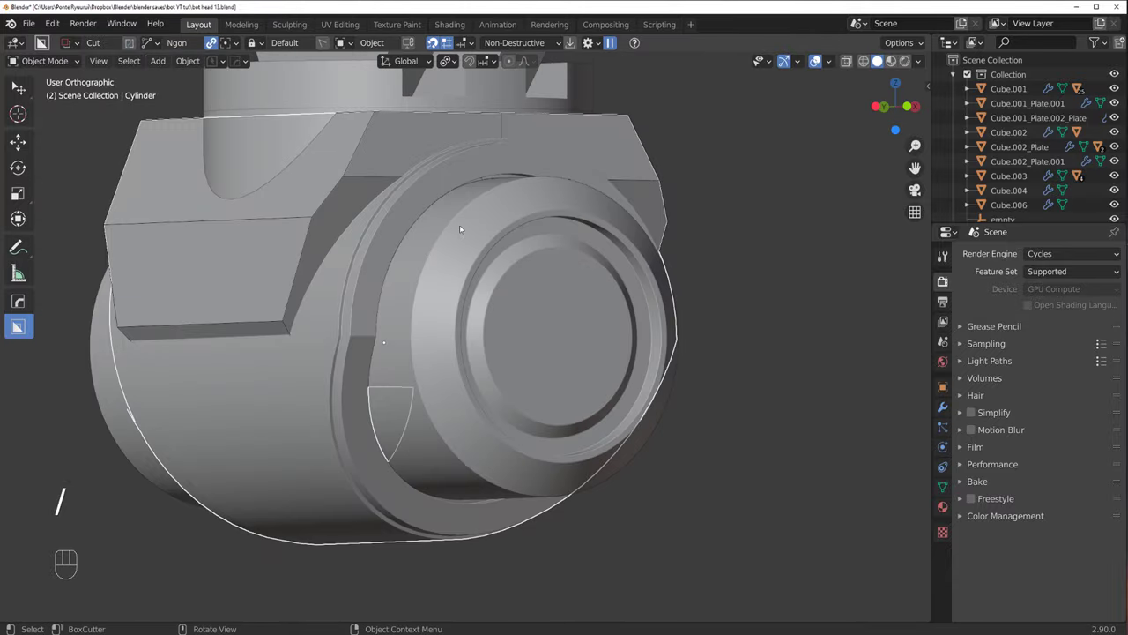
key("shift+2")
left_click_drag(408, 266, 508, 261)
key("alt+h")
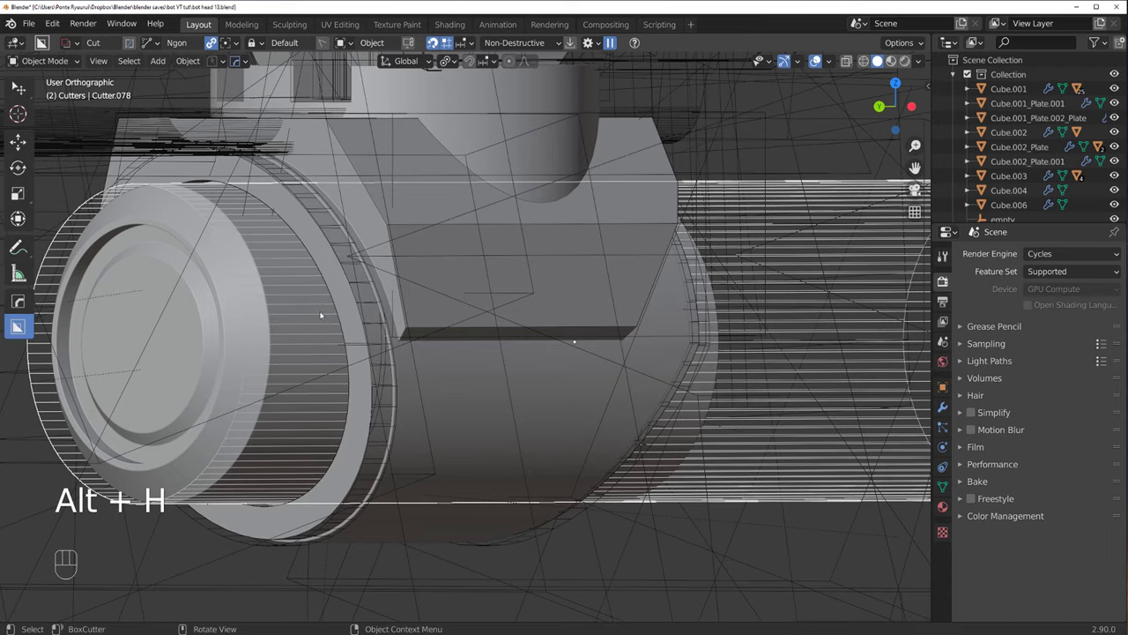
left_click(457, 274)
key("/")
left_click_drag(267, 296, 332, 267)
left_click(339, 259)
key("q")
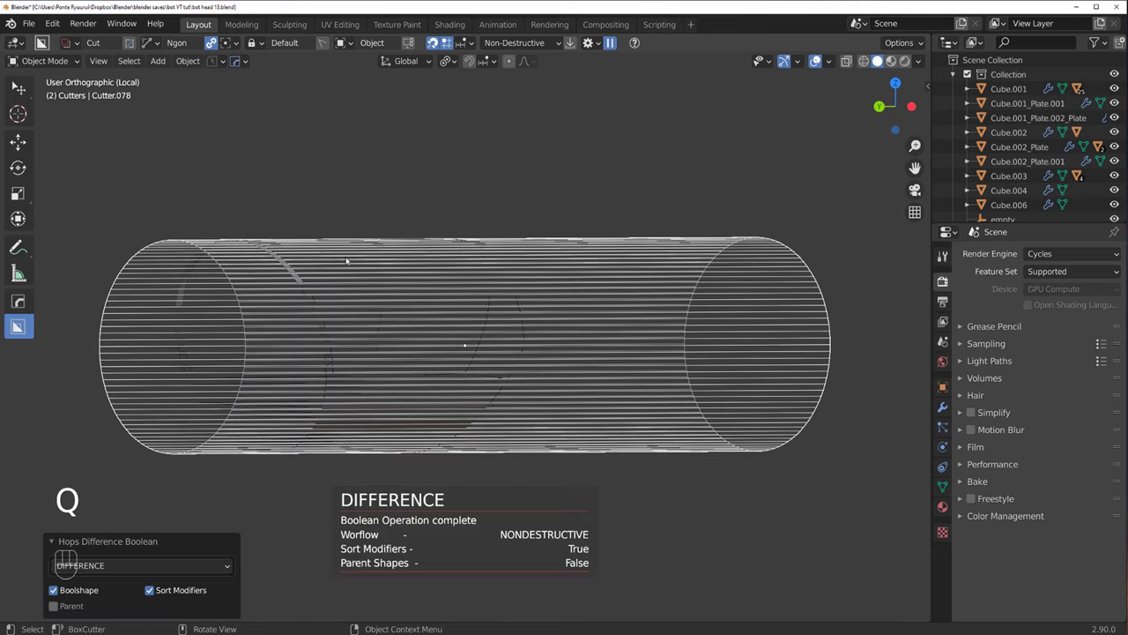
key("x")
key("s")
middle_click(521, 243)
middle_click(496, 254)
left_click_drag(479, 282, 495, 255)
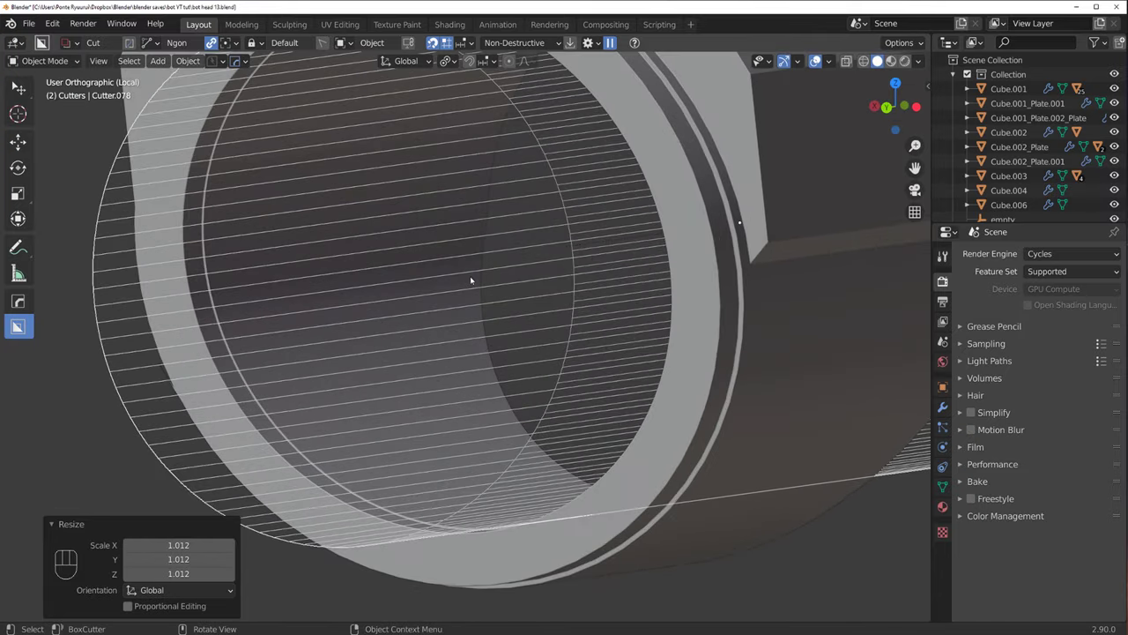
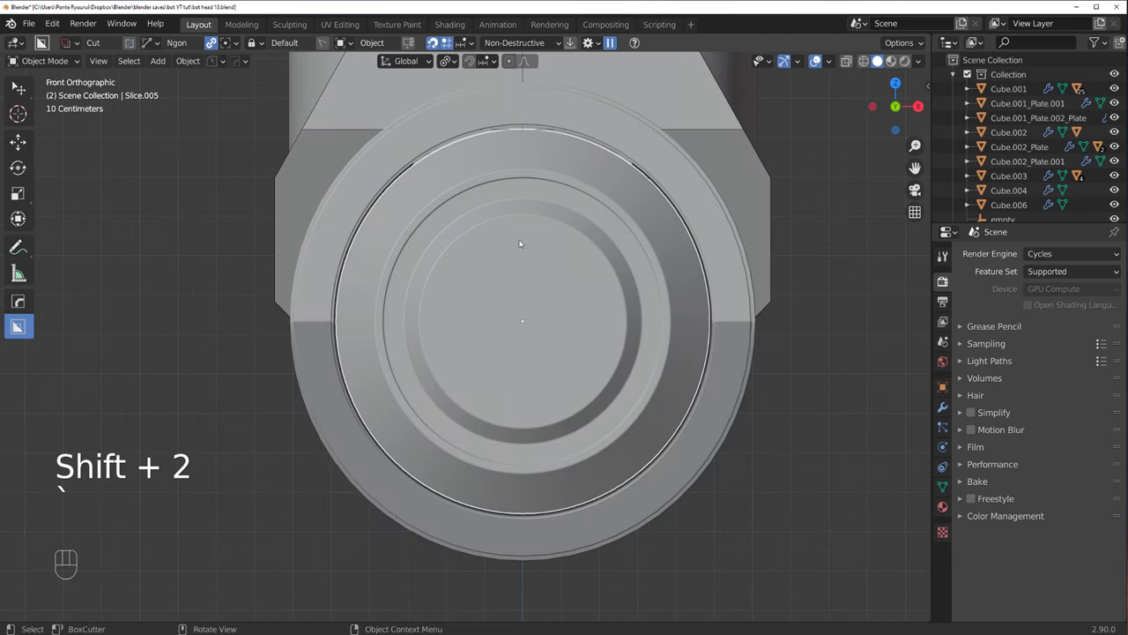
Step: Check the front view, orbit to the neck and select the Cylinder.001 neck collar ring
key("s")
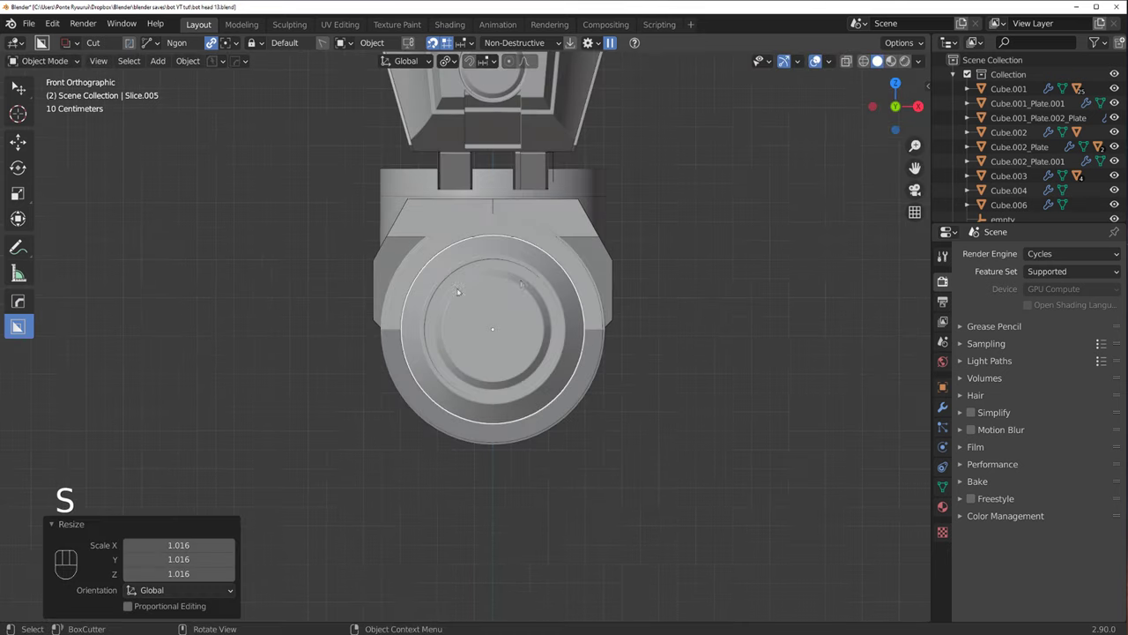
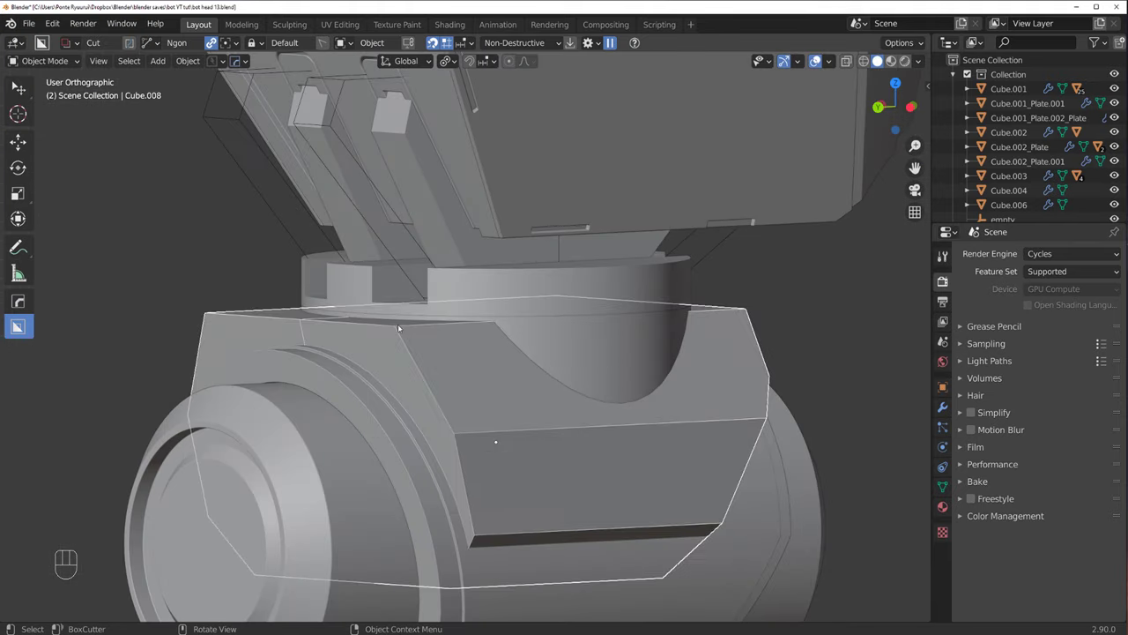
key("h")
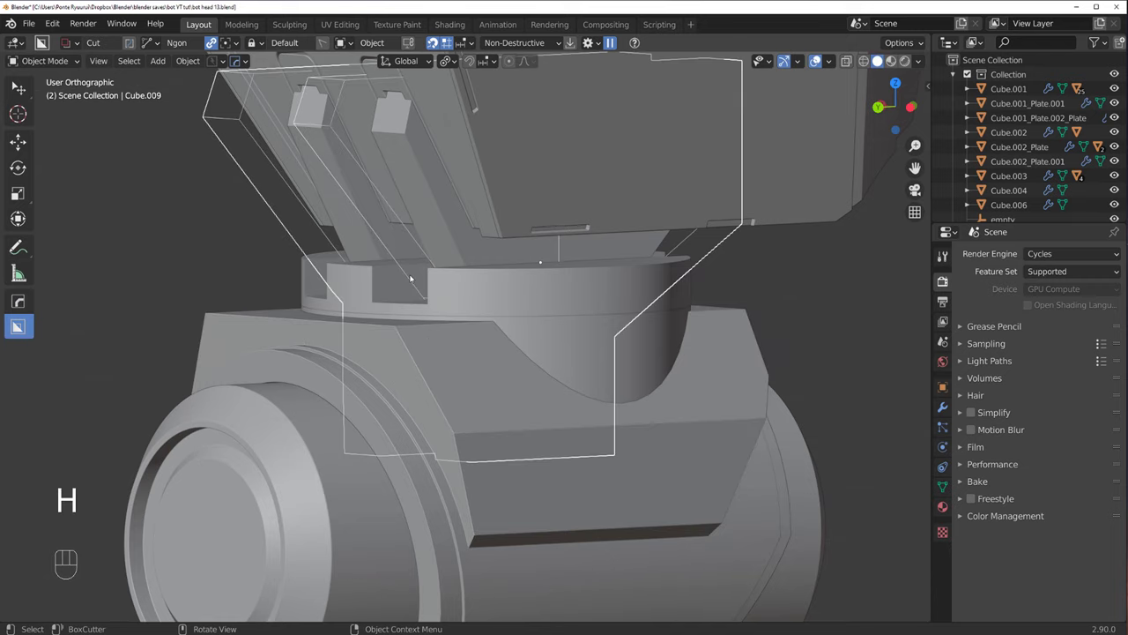
key("h")
left_click_drag(422, 312, 489, 307)
key("`")
key("`")
middle_click(580, 300)
left_click_drag(562, 315, 510, 297)
left_click_drag(538, 325, 419, 316)
left_click_drag(493, 288, 515, 288)
left_click(456, 282)
Step: Bevel the neck collar rim, then select the slotted cap Slice.006 and apply its cut modifiers
middle_click(459, 316)
key("q")
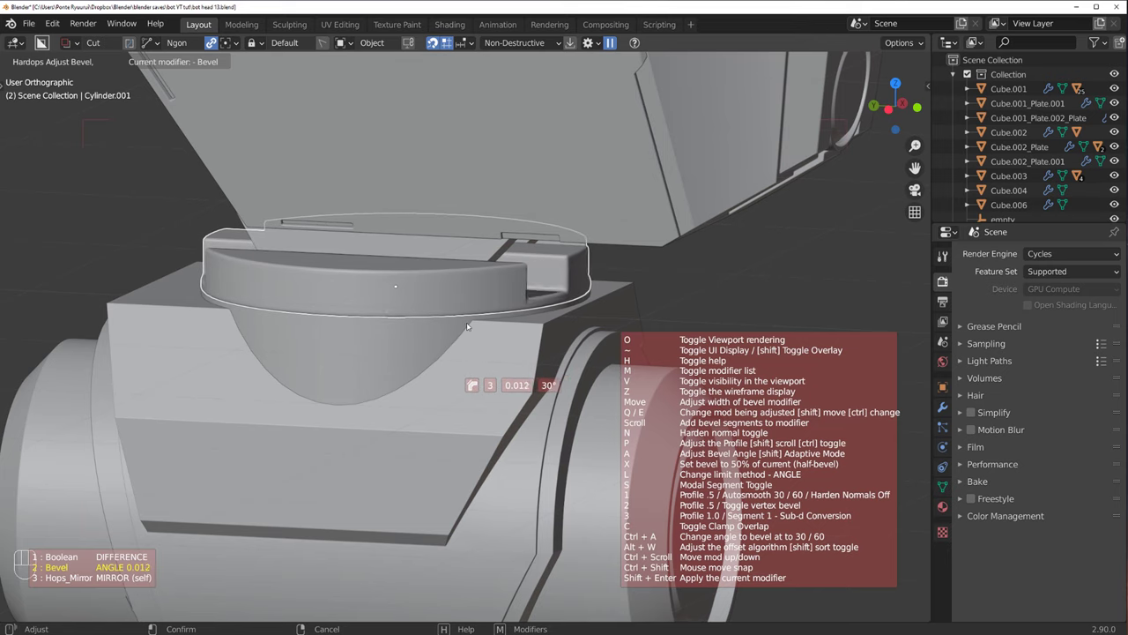
key("q")
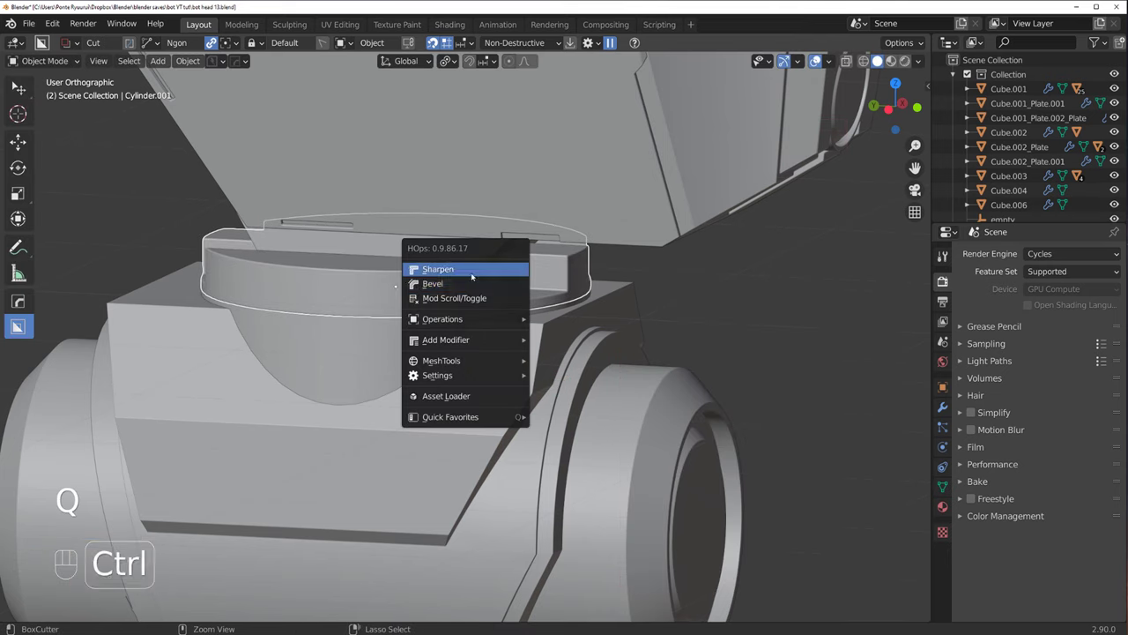
left_click(412, 328)
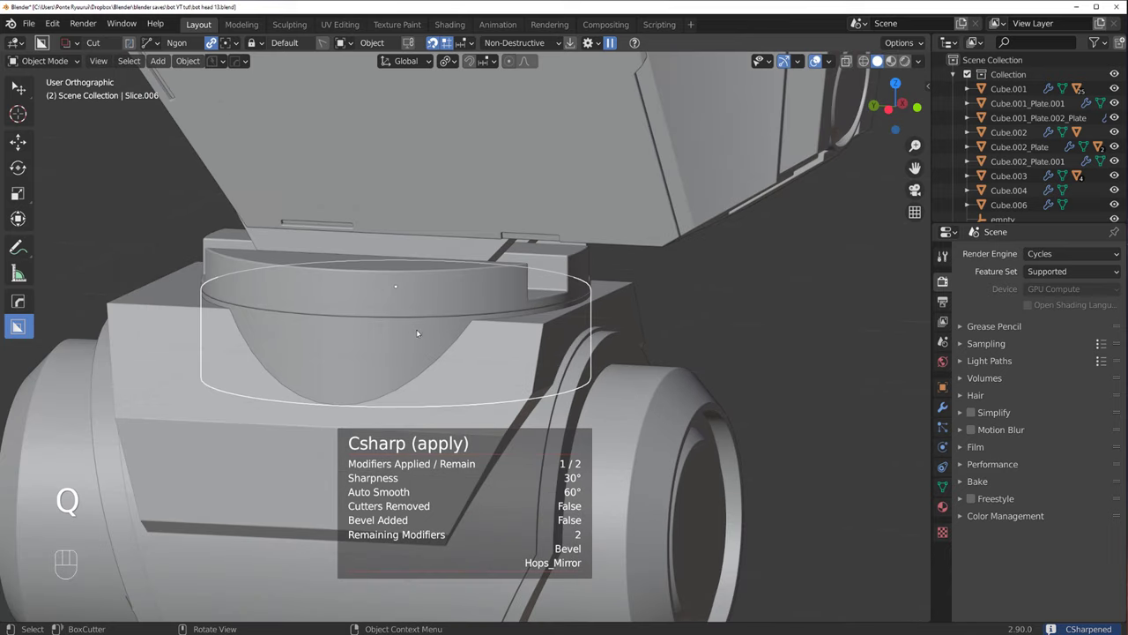
middle_click(489, 315)
key("ctrl+`")
key("q")
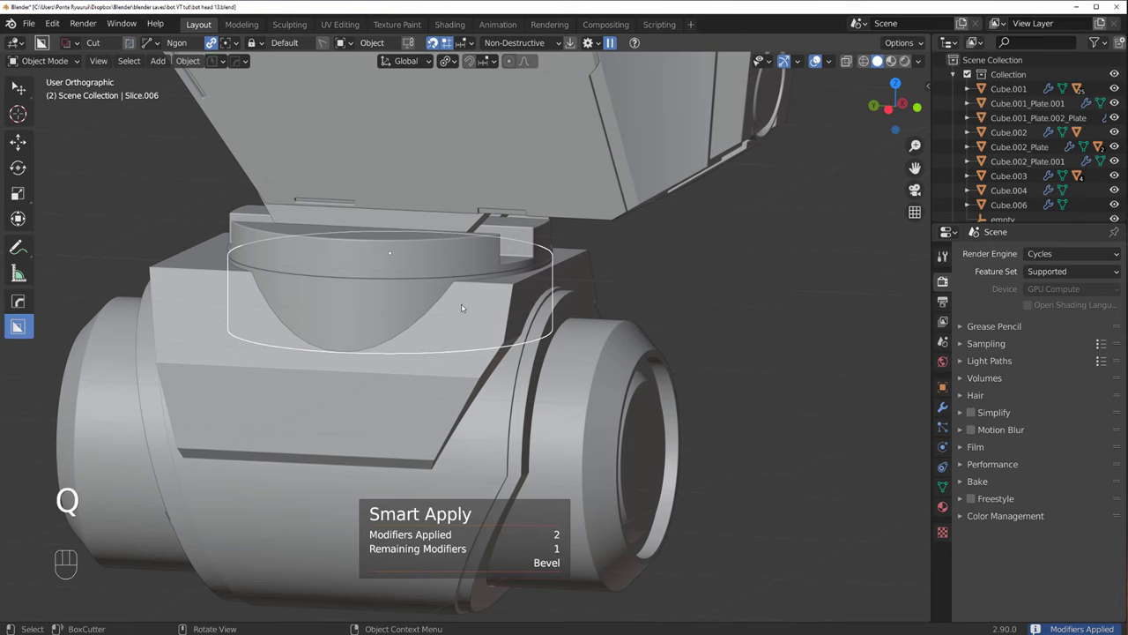
Step: Inspect the cap's slot geometry in Edit Mode and isolated in local view
left_click(396, 313)
key("Tab")
left_click(371, 440)
key("Tab")
left_click(470, 316)
key("/")
left_click_drag(504, 244, 505, 254)
left_click_drag(493, 315, 500, 296)
left_click(483, 303)
left_click(480, 300)
key("ctrl+`")
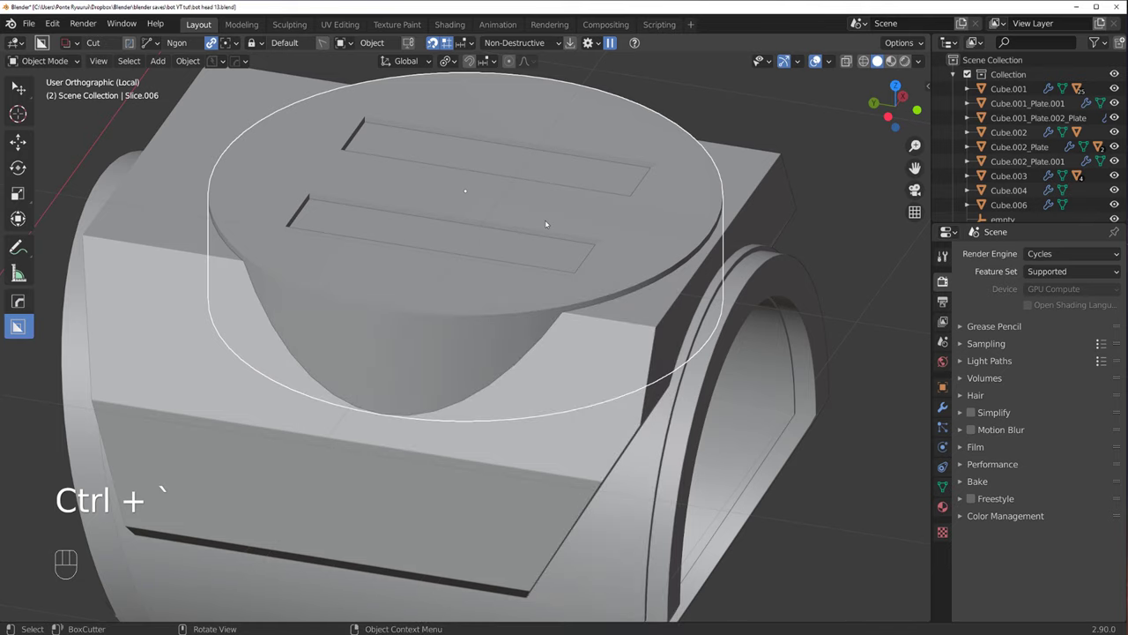
left_click_drag(454, 238, 460, 215)
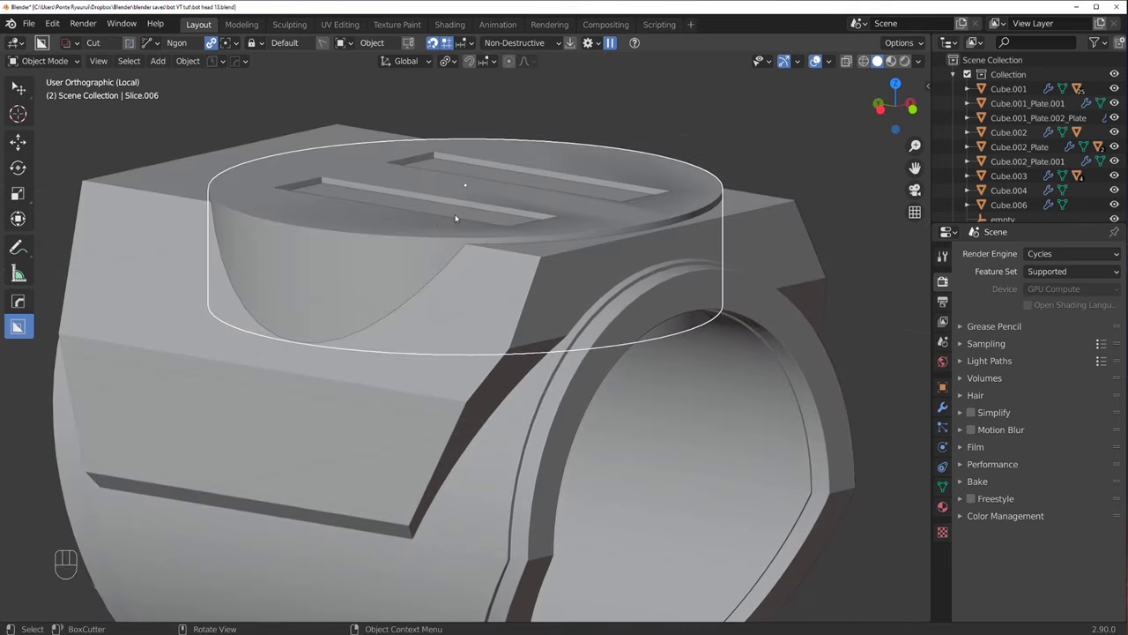
Step: Undo stray edits, select the neck Cylinder and review its bevel modifier settings
key("ctrl+z")
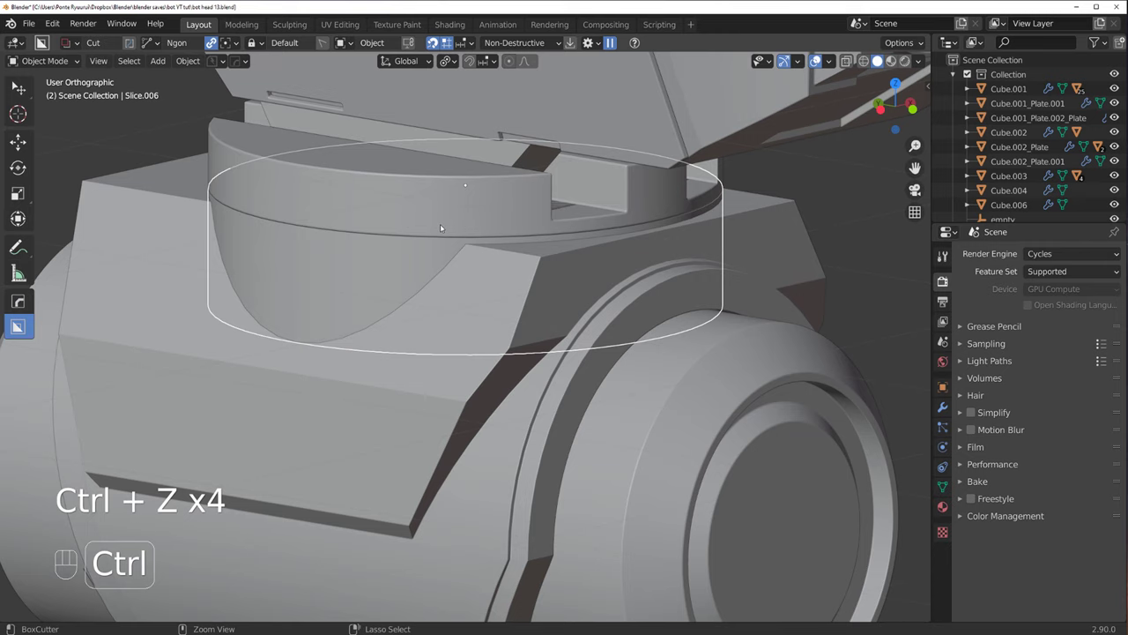
key("ctrl+z")
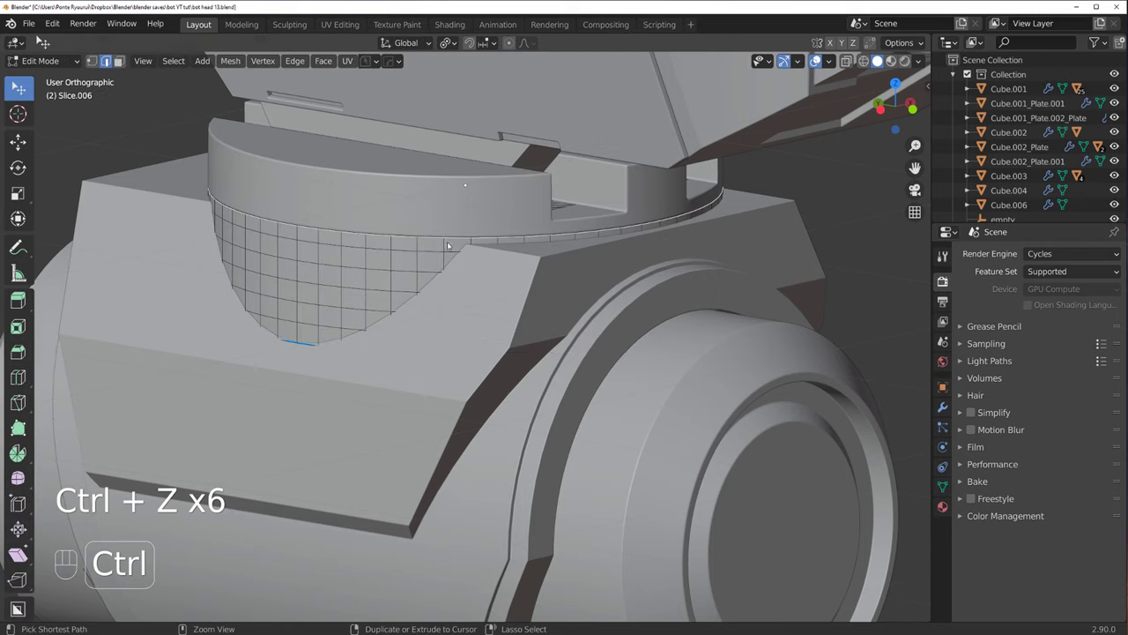
key("ctrl+z")
key("Tab")
left_click_drag(465, 223, 623, 168)
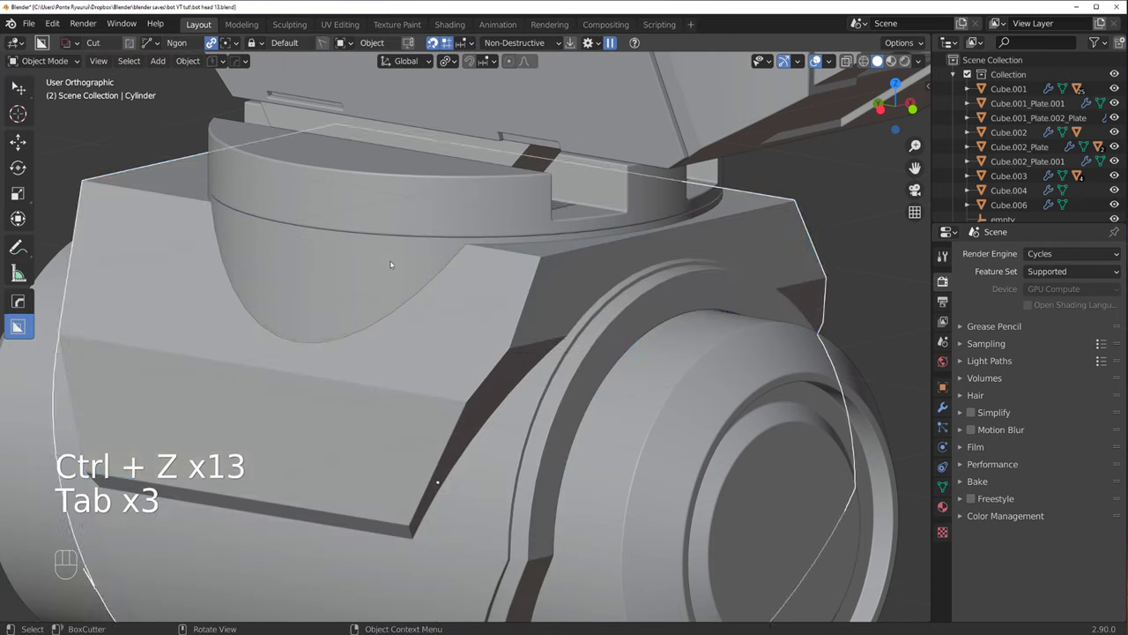
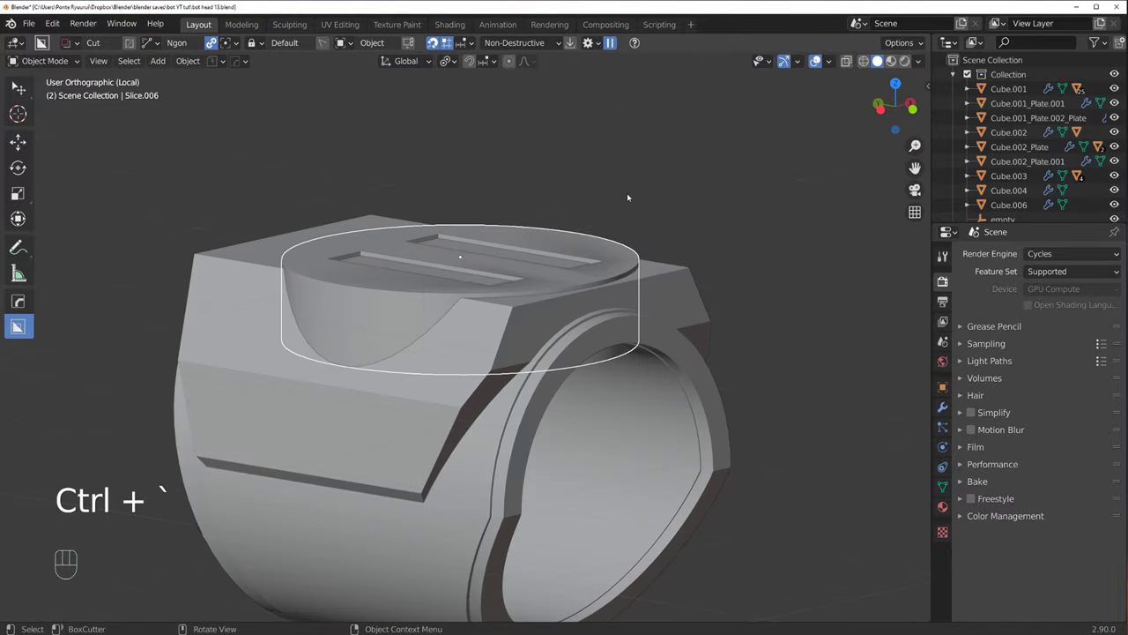
left_click_drag(447, 266, 495, 245)
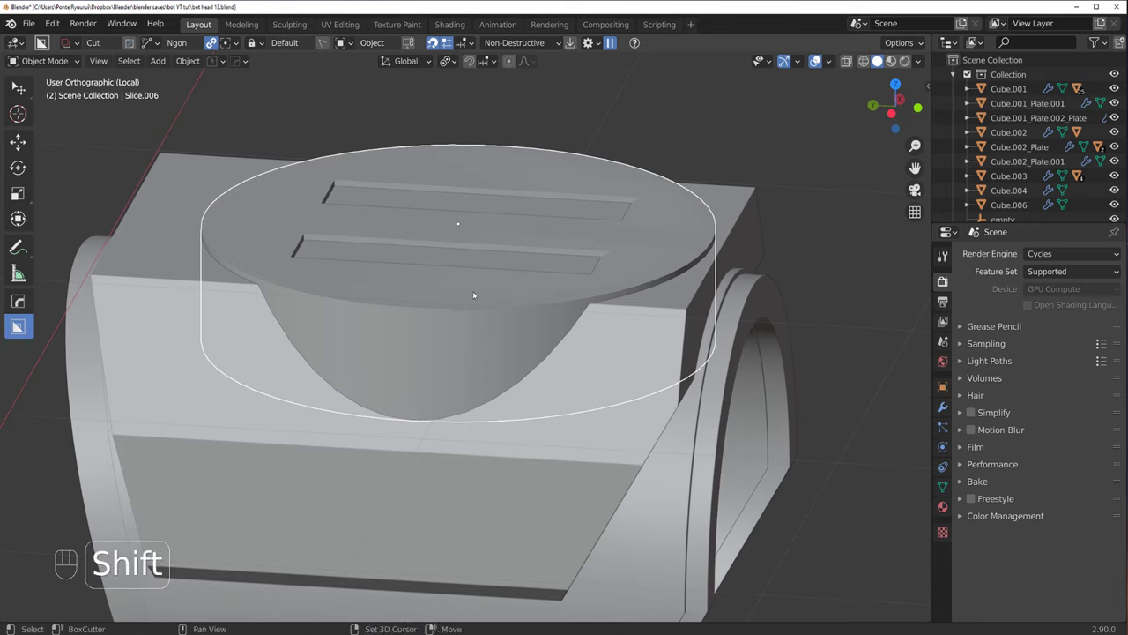
key("ctrl+`")
key("ctrl+`")
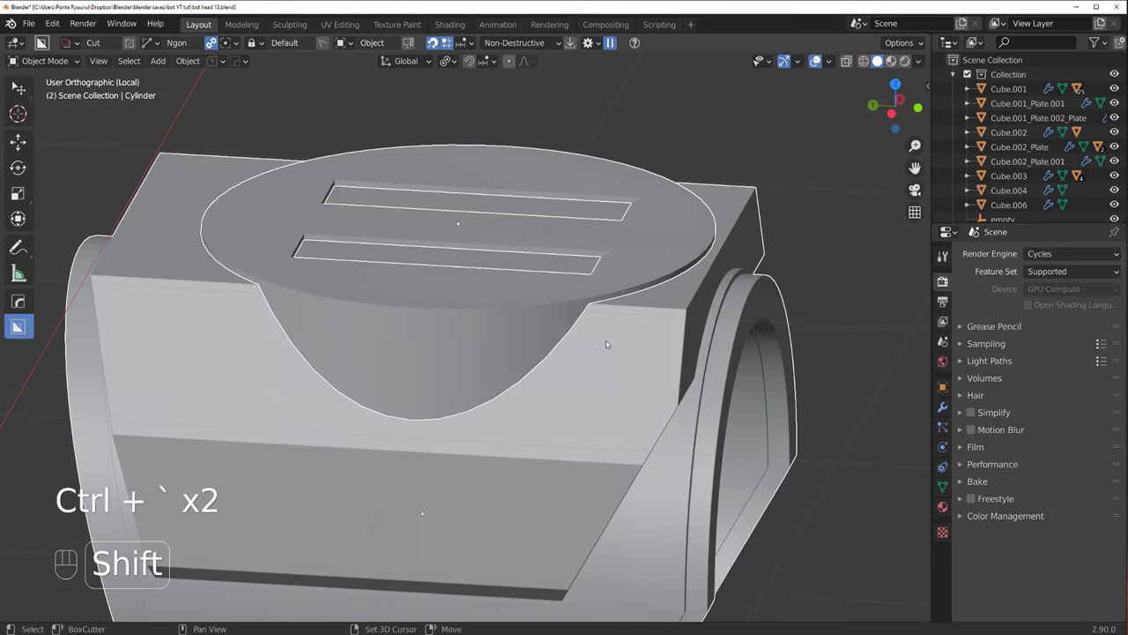
Step: Boolean the slotted cap into the neck cylinder via the HardOps Booleans menu and sharpen it
key("q")
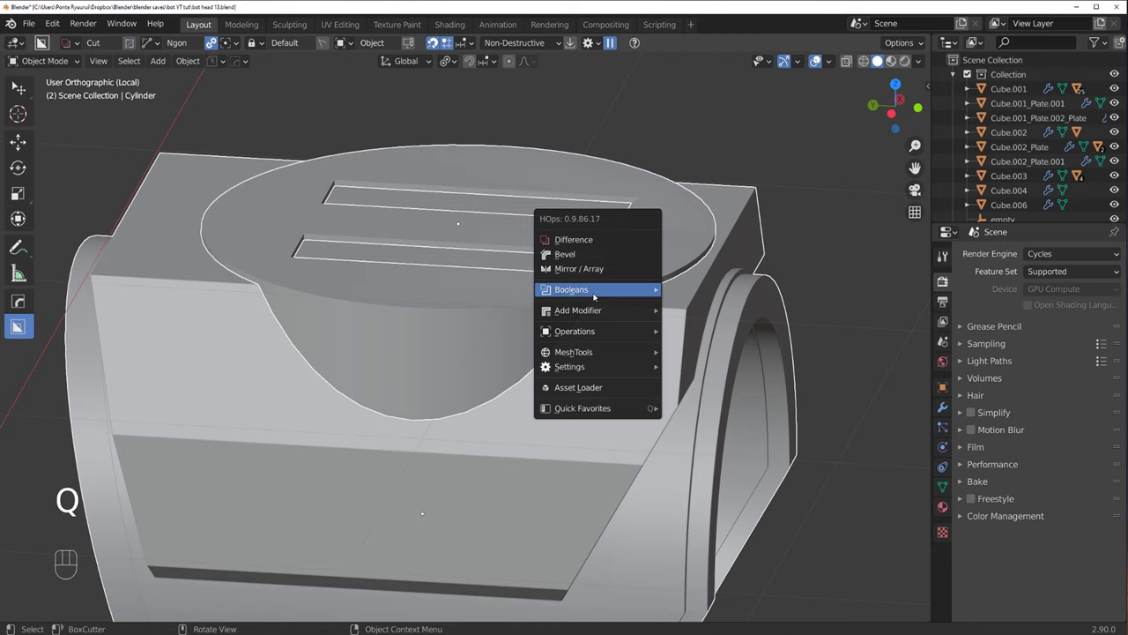
left_click(641, 330)
key("q")
left_click(572, 298)
left_click(578, 308)
key("h")
Step: Inspect the cut result and enter Edit Mode on the neck Cylinder's ringed mesh
left_click_drag(477, 317, 598, 294)
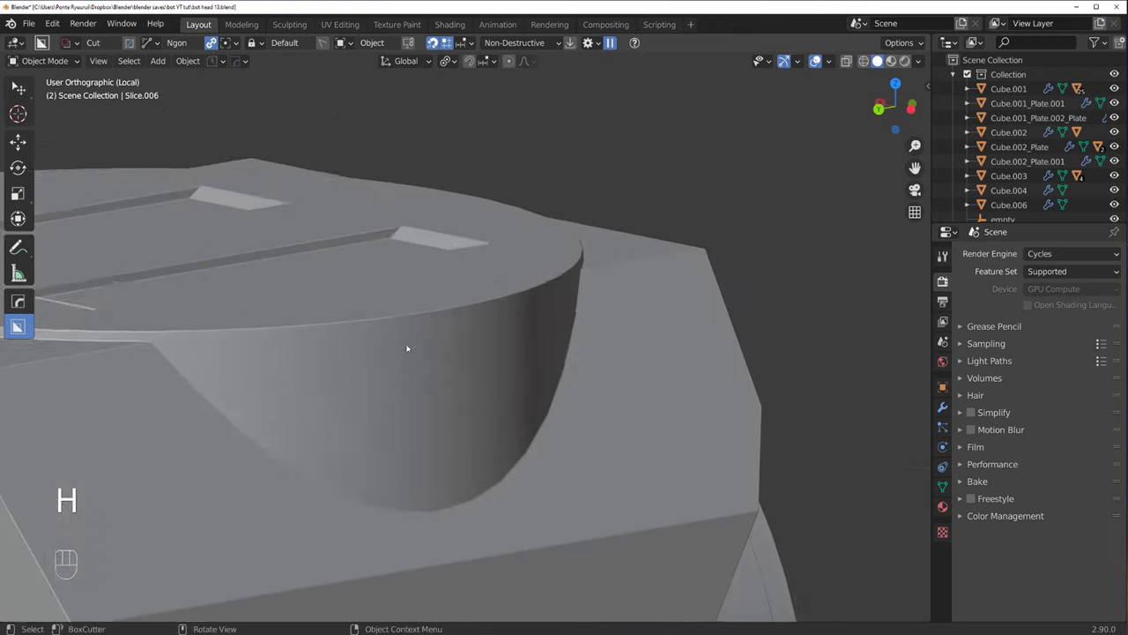
left_click(501, 270)
key("Tab")
left_click(448, 328)
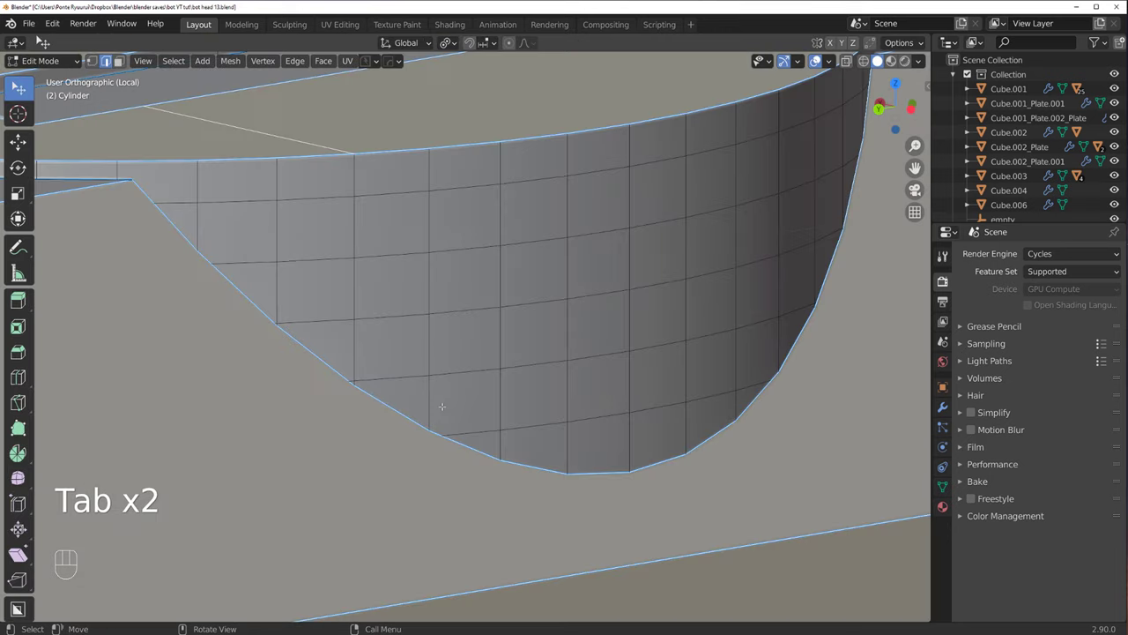
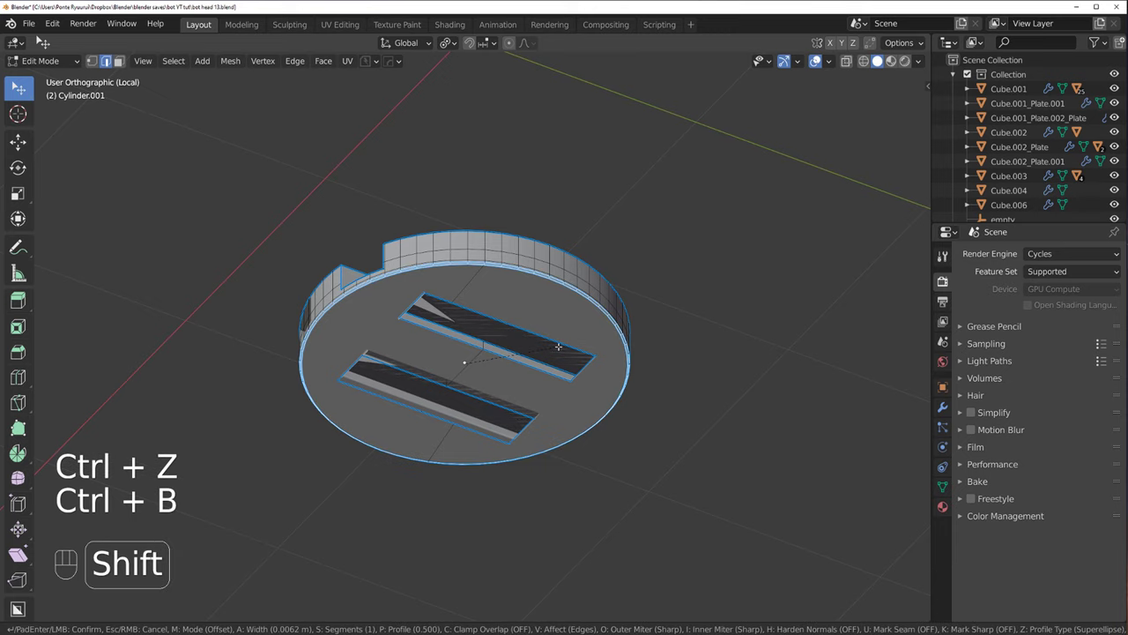
Step: Confirm the separated top ring's edge bevel and leave Edit Mode
key("Tab")
key("/")
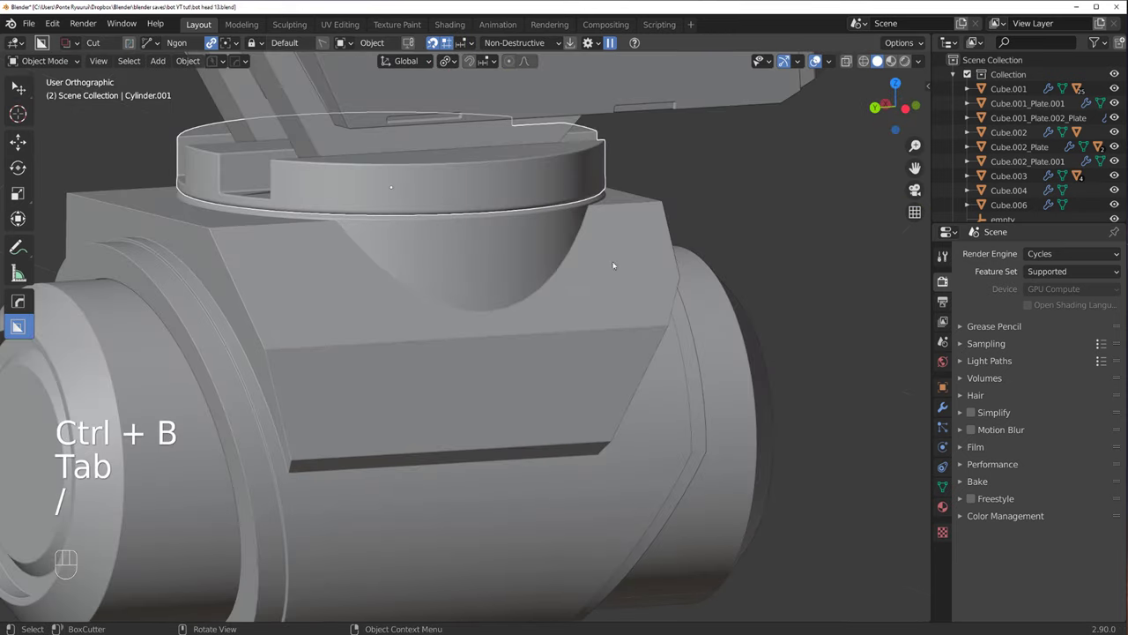
Step: Add a HardOps bevel modifier to the top ring: 3 segments, 0.002 width, 30° angle
left_click(541, 268)
left_click(545, 257)
key("q")
key("q")
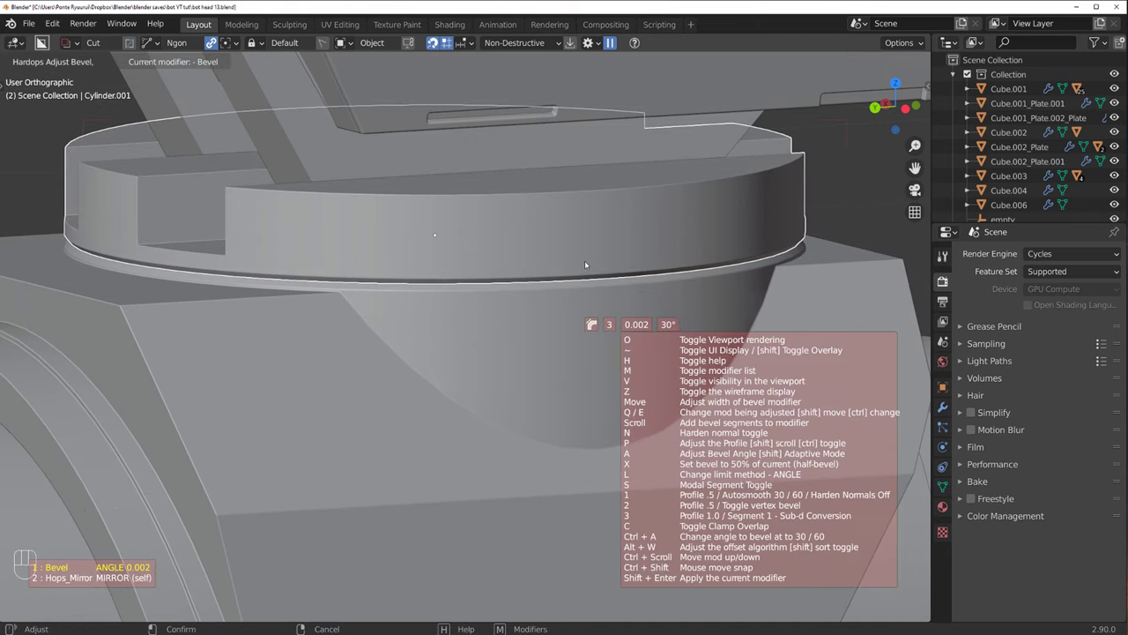
left_click_drag(502, 304, 661, 273)
left_click(731, 252)
left_click_drag(601, 289, 557, 263)
Step: Isolate the top ring in local view and enter Edit Mode on its mesh
key("/")
middle_click(587, 304)
key("Tab")
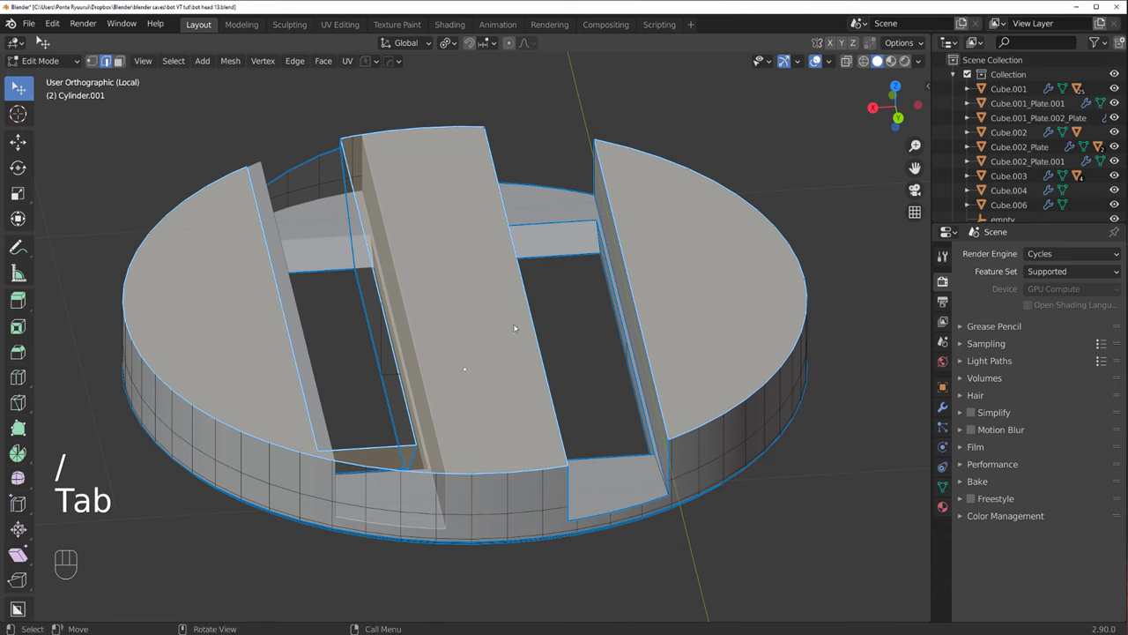
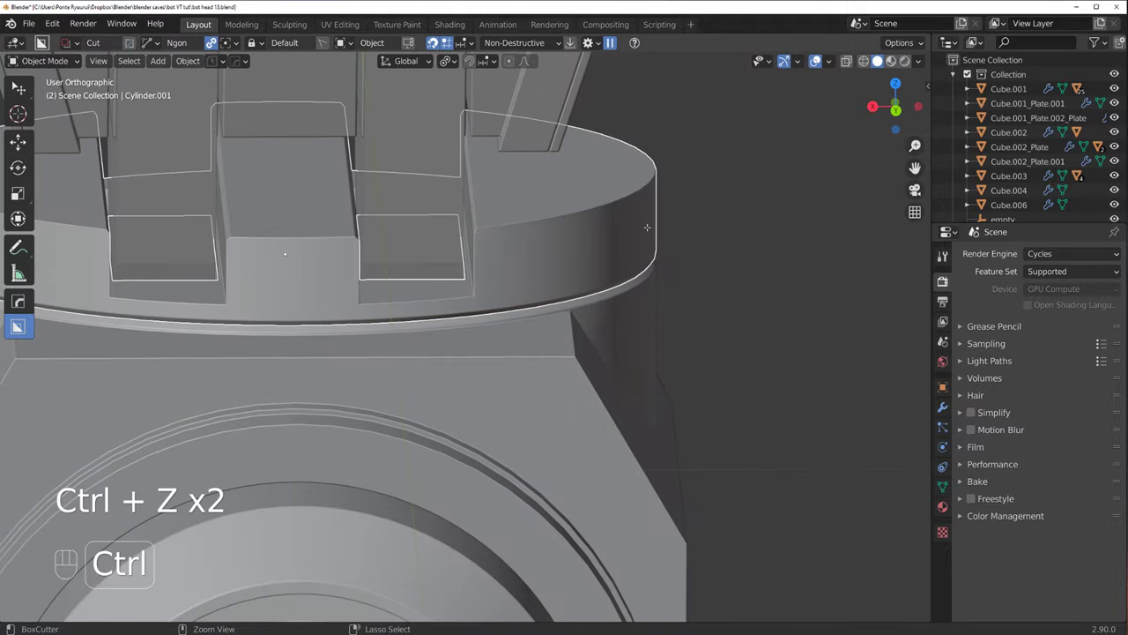
Step: Bevel the edges around the ring's raised ridges to about 0.0028 m and exit local view
key("ctrl+z")
key("ctrl+z")
key("/")
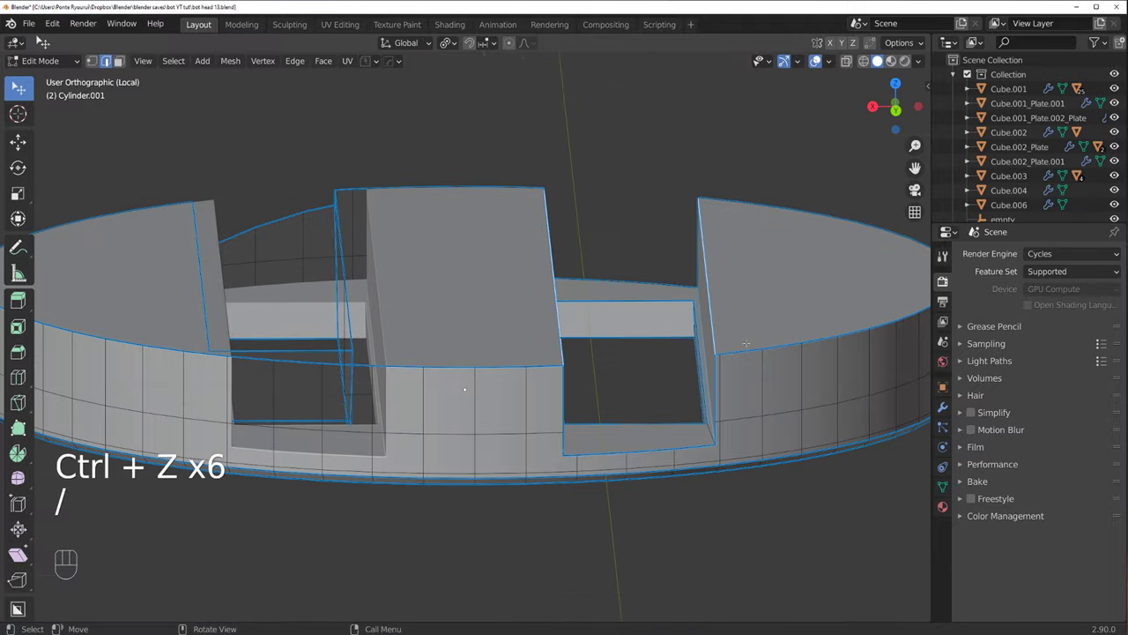
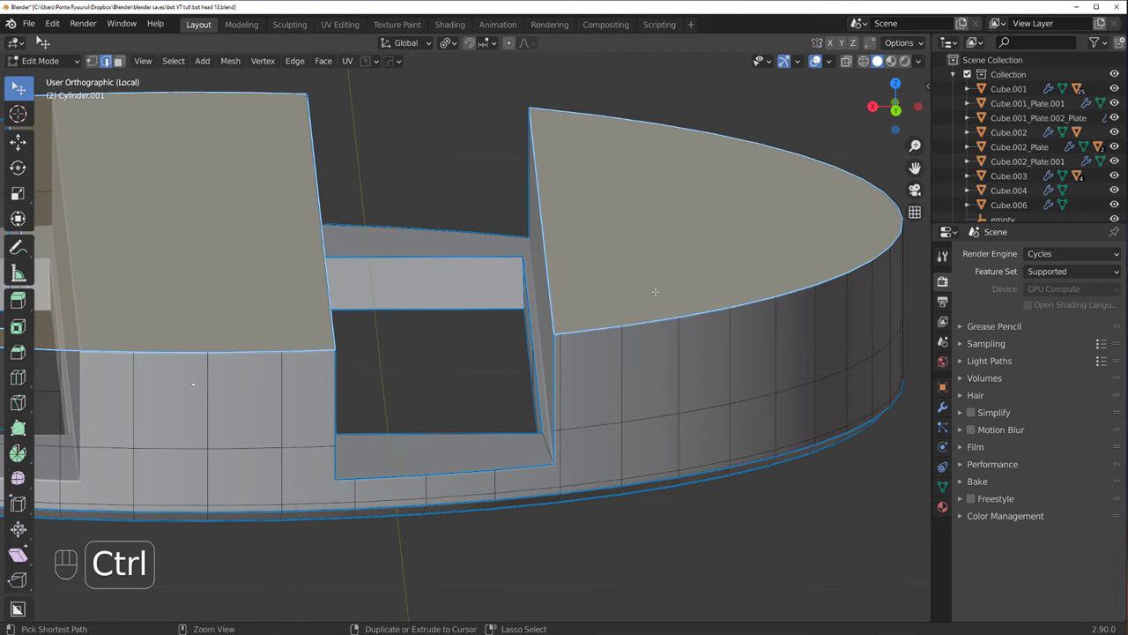
key("ctrl+b")
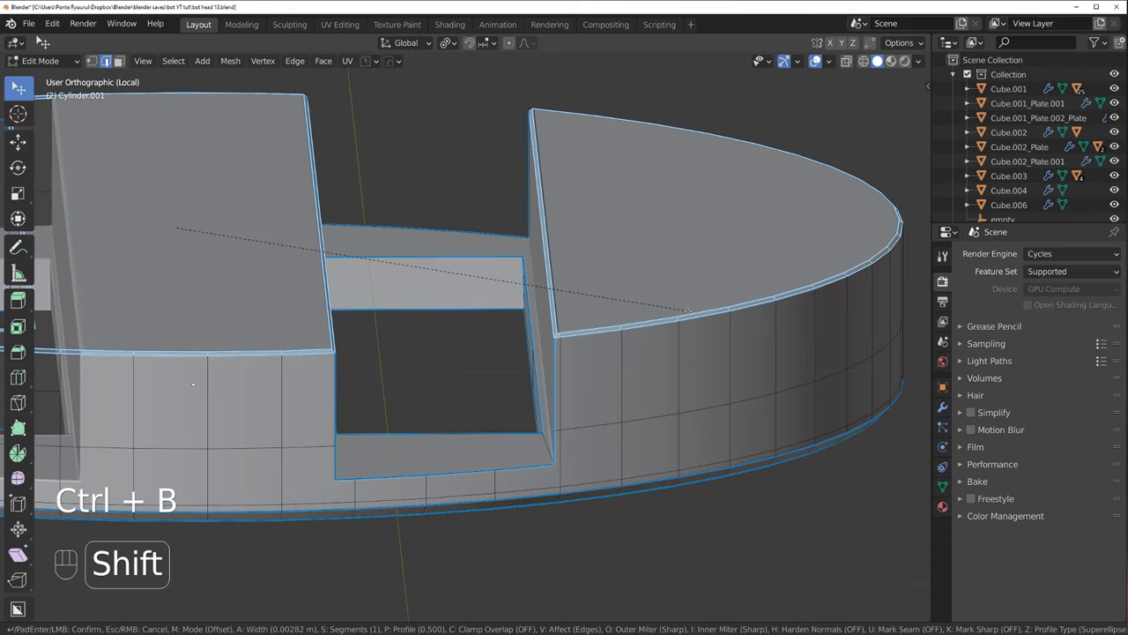
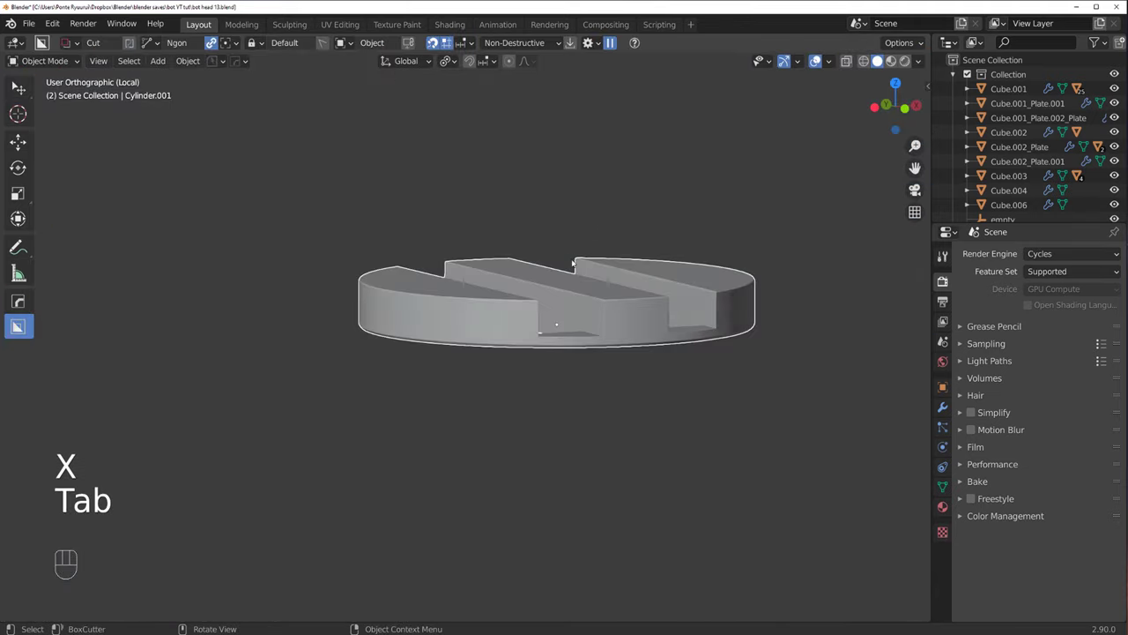
key("/")
Step: Orbit around the block beneath the neck ring to frame the next cut
left_click(619, 268)
left_click_drag(550, 294, 490, 280)
left_click_drag(555, 222, 518, 171)
left_click_drag(532, 263, 533, 262)
left_click_drag(623, 242, 613, 265)
middle_click(614, 265)
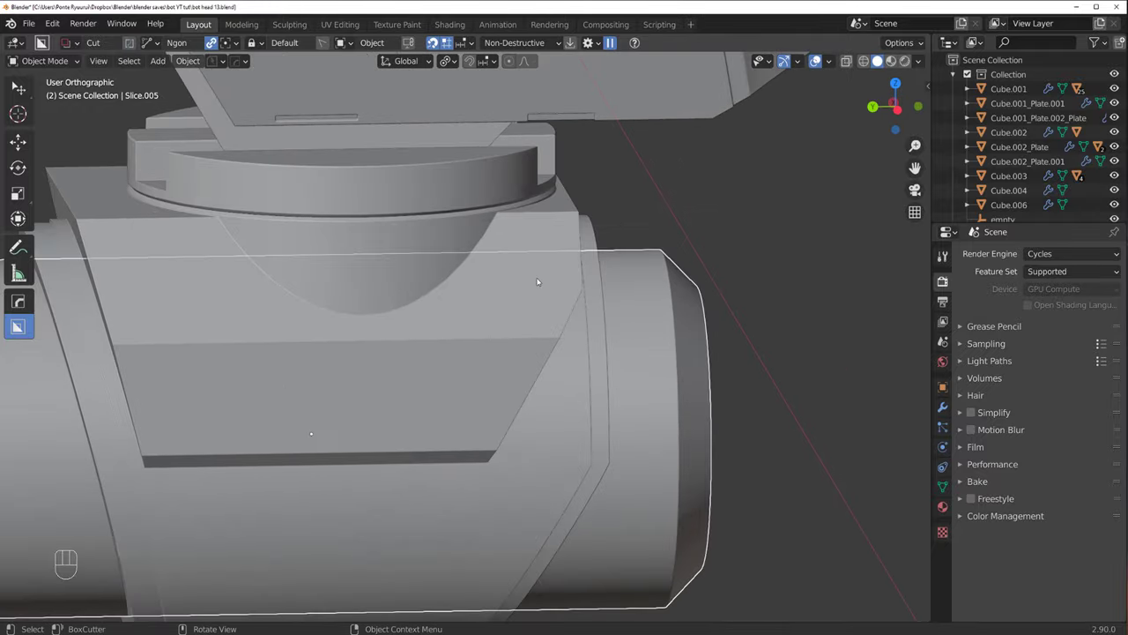
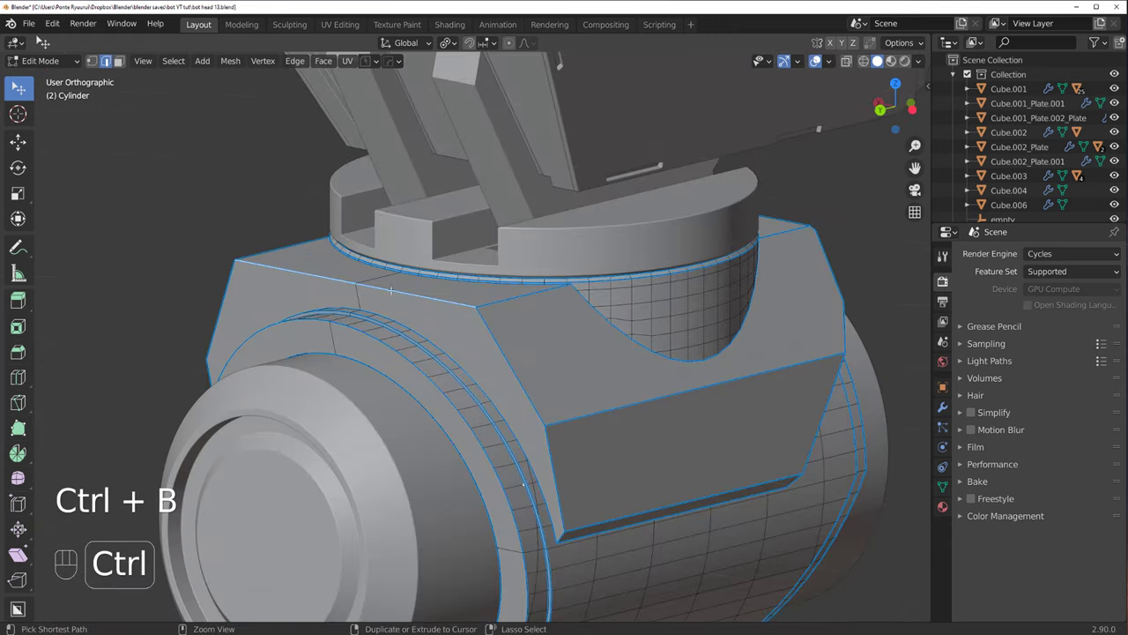
key("ctrl+b")
key("Tab")
key("`")
key("`")
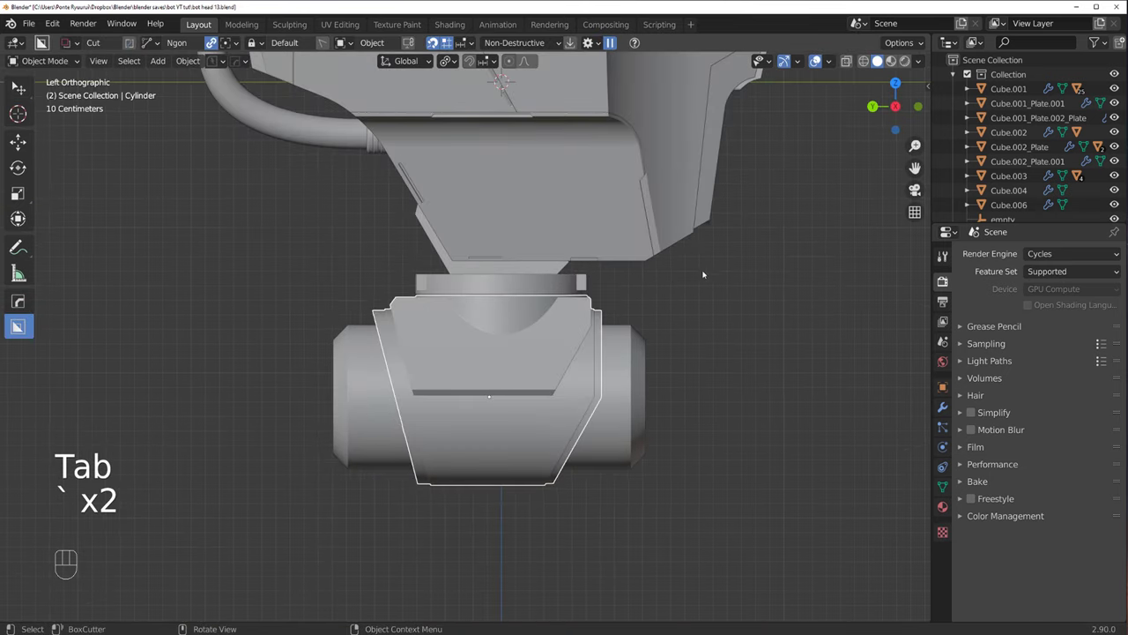
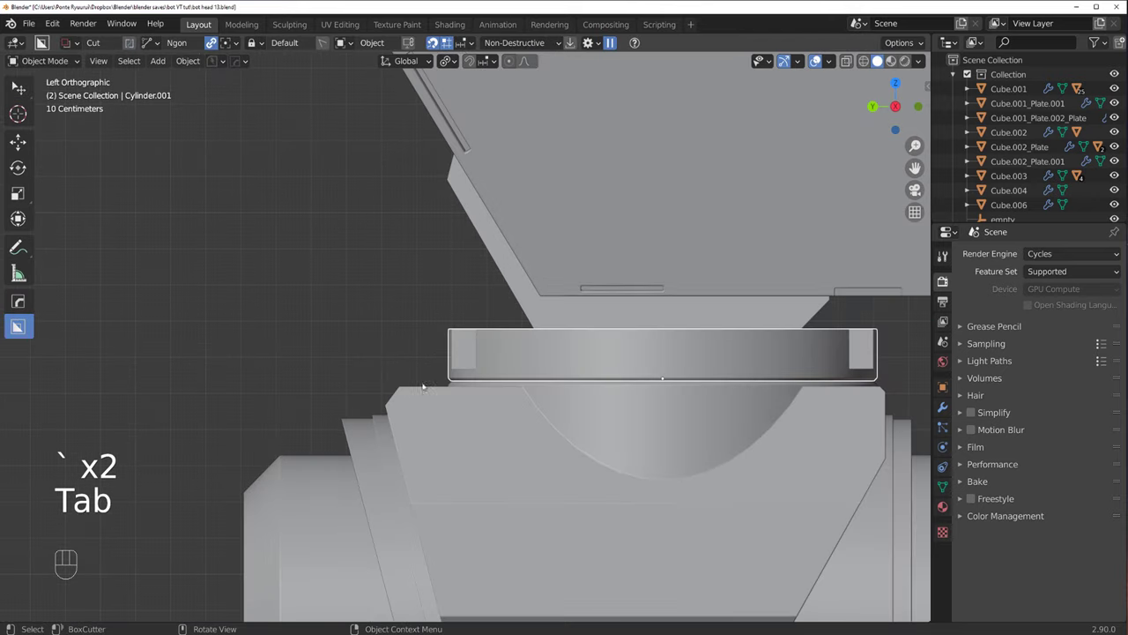
Step: Draw a triangular BoxCutter cut shape to the left of the neck ring
middle_click(407, 292)
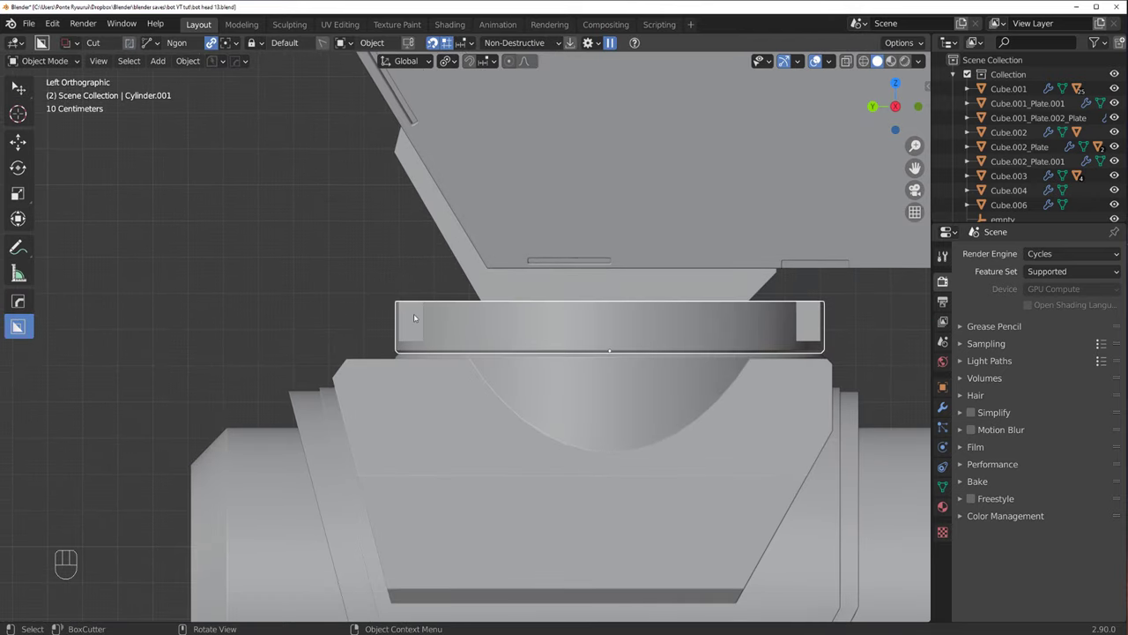
key("d")
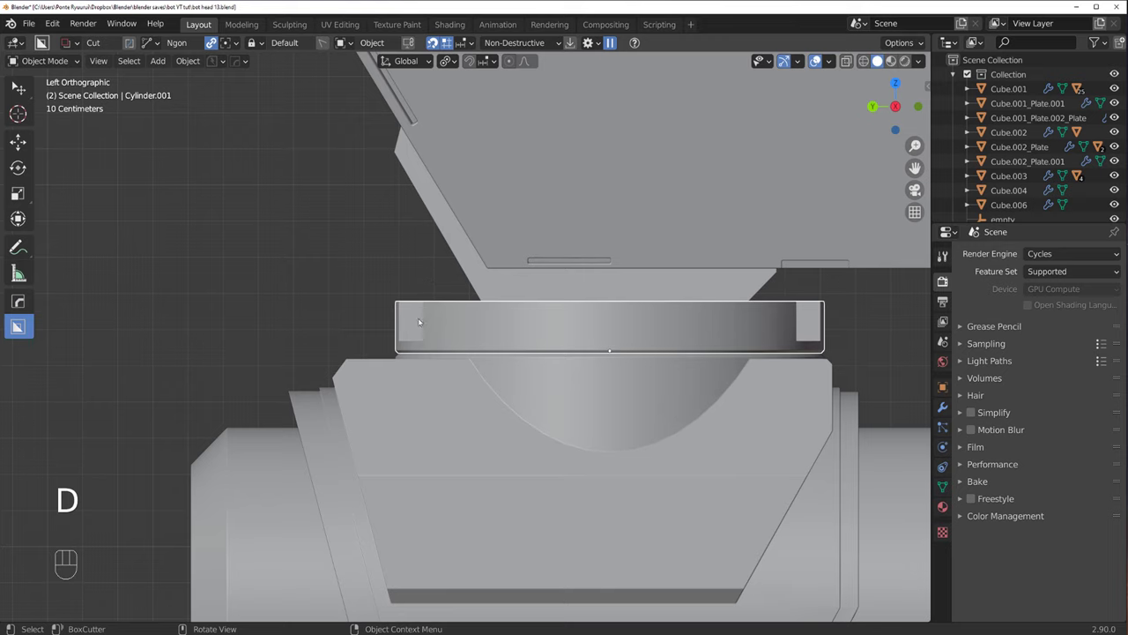
left_click_drag(389, 317, 356, 292)
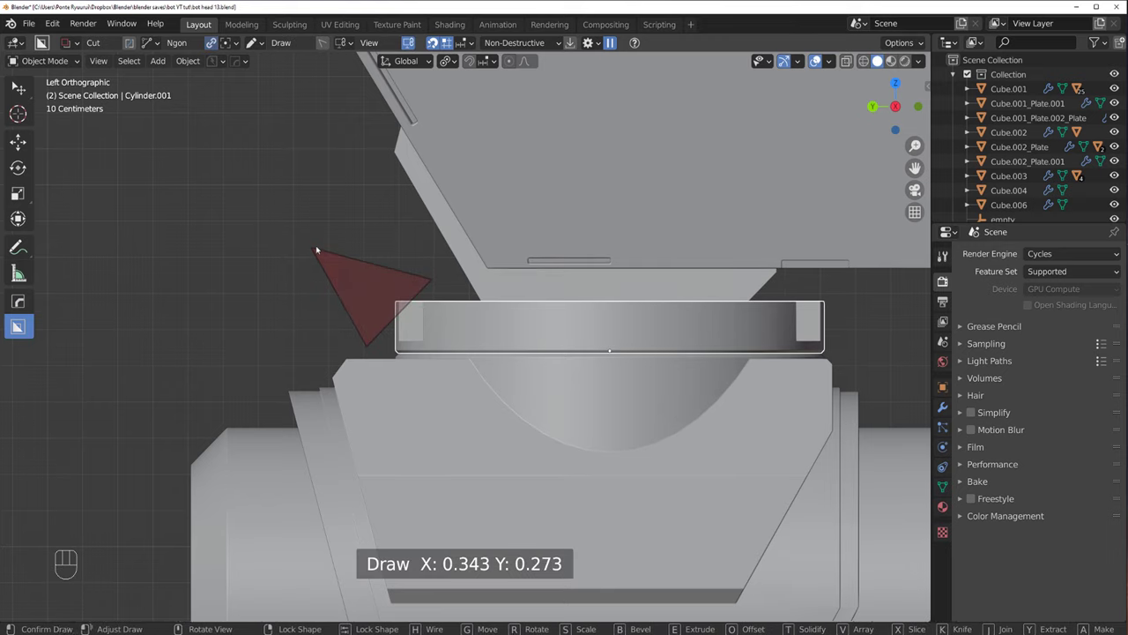
left_click_drag(401, 271, 485, 312)
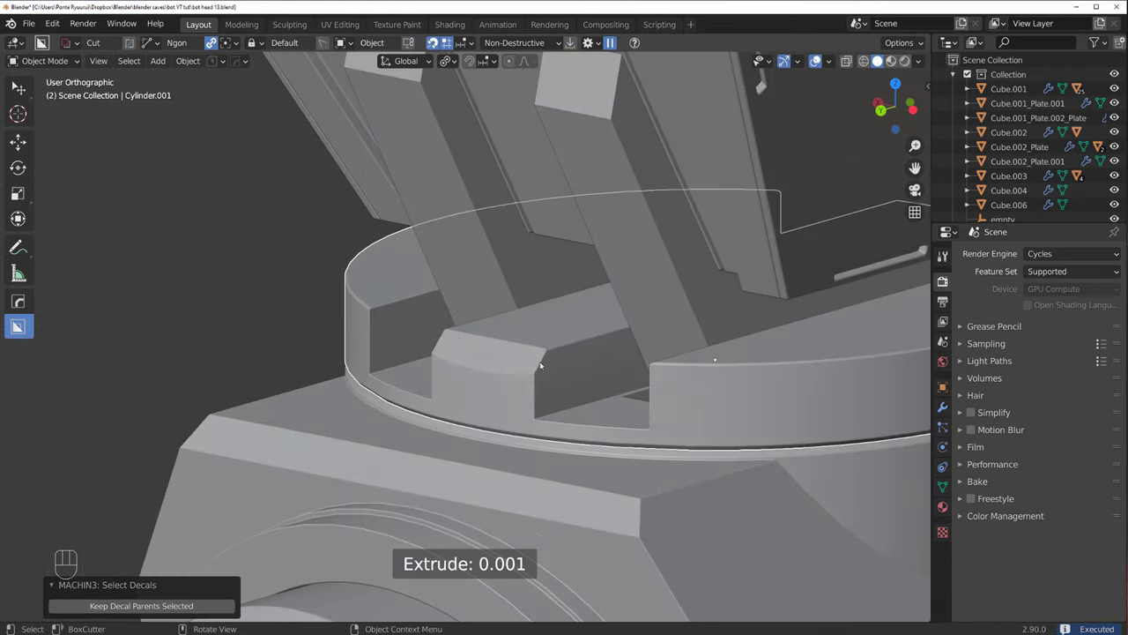
left_click(545, 361)
left_click(543, 361)
Step: Bevel Cylinder.001's end corners with the BoxCutter bevel, run CSharpen and check from a side view
key("q")
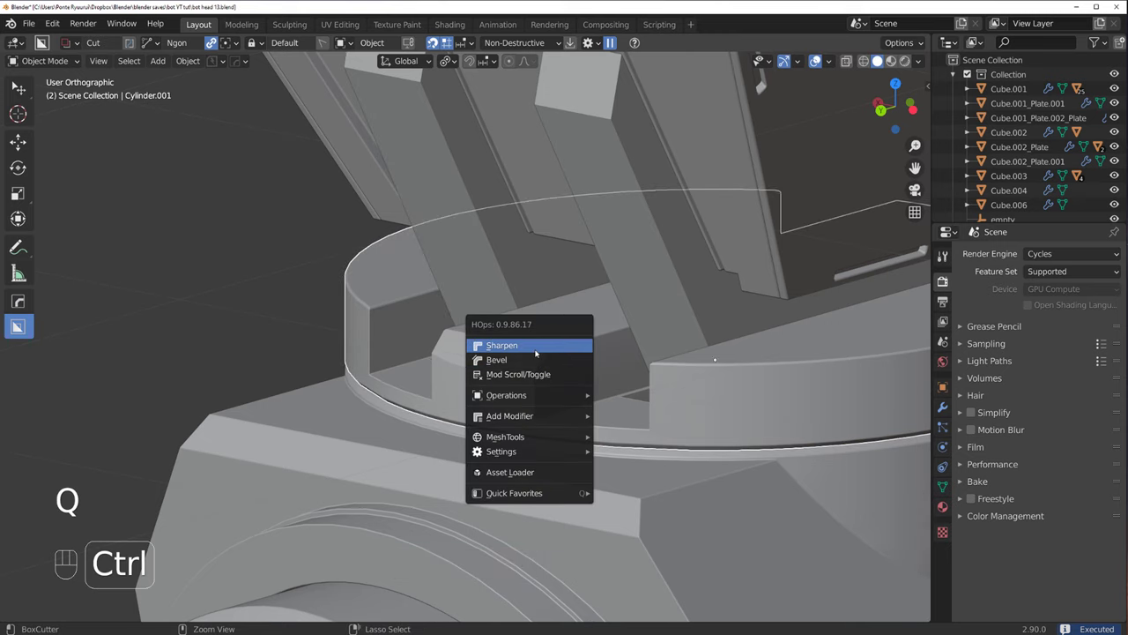
left_click_drag(577, 360, 430, 326)
key("`")
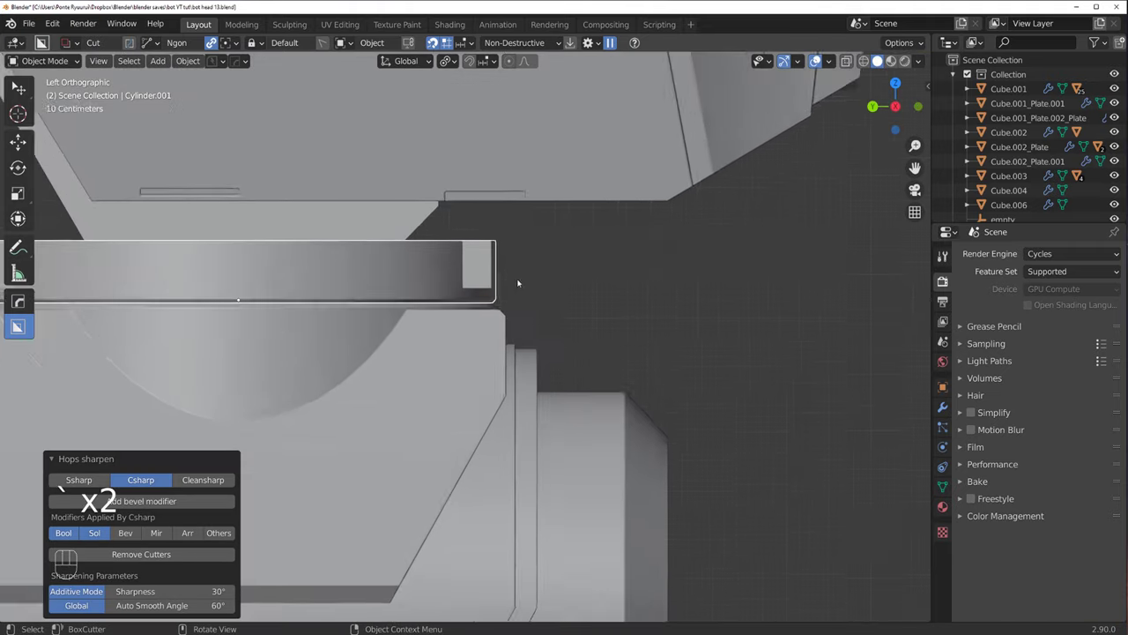
left_click(501, 248)
left_click_drag(501, 219, 578, 283)
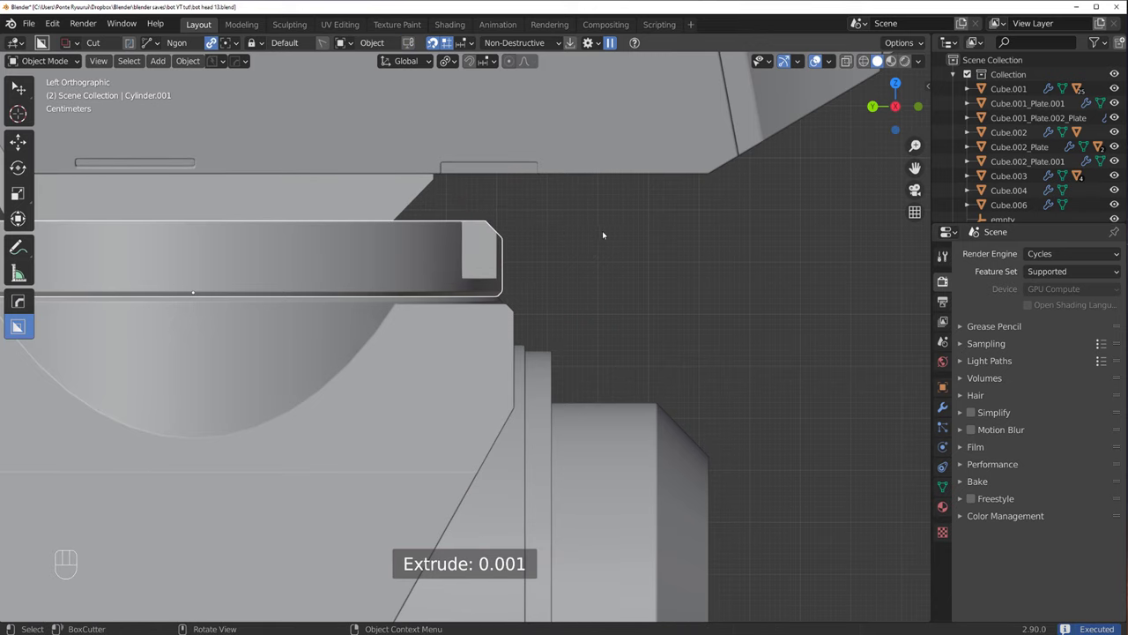
left_click(454, 321)
key("q")
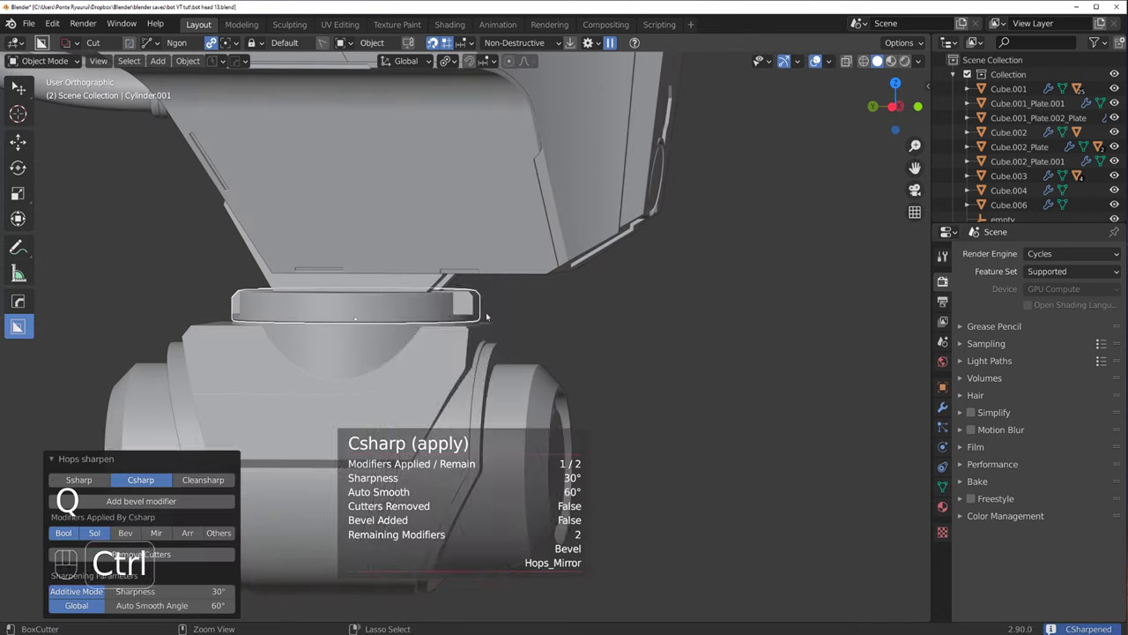
left_click_drag(424, 331, 493, 303)
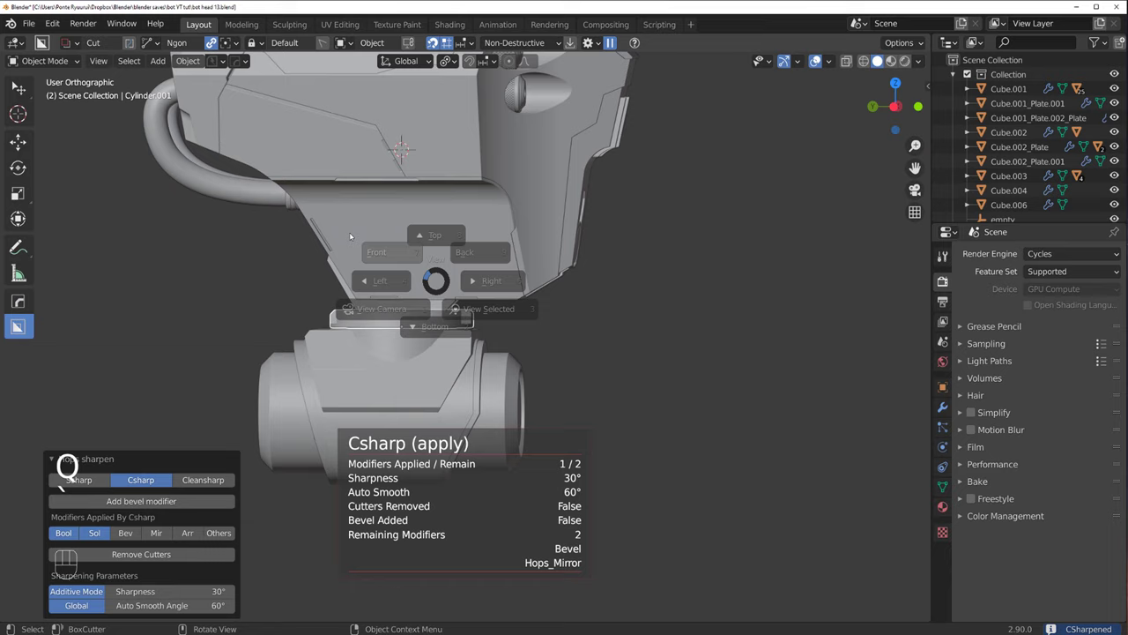
left_click_drag(420, 282, 599, 256)
middle_click(661, 393)
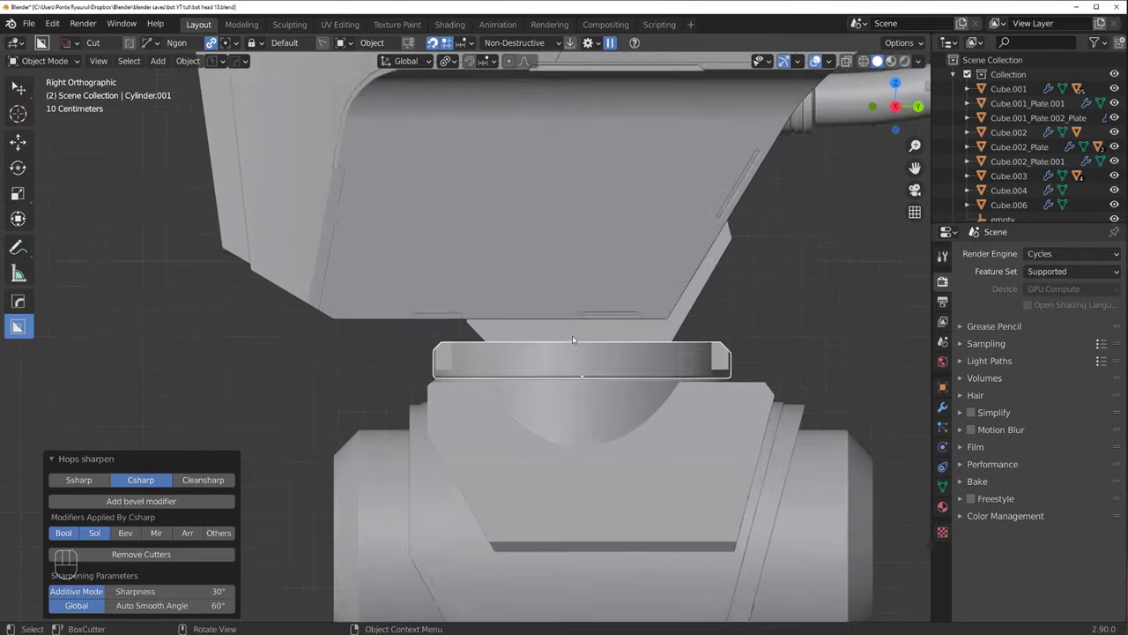
Step: Choose the Box shape in BoxCutter and draw a thin cutter (X 0.030, Y 0.385) across the lower piece
key("d")
left_click(547, 323)
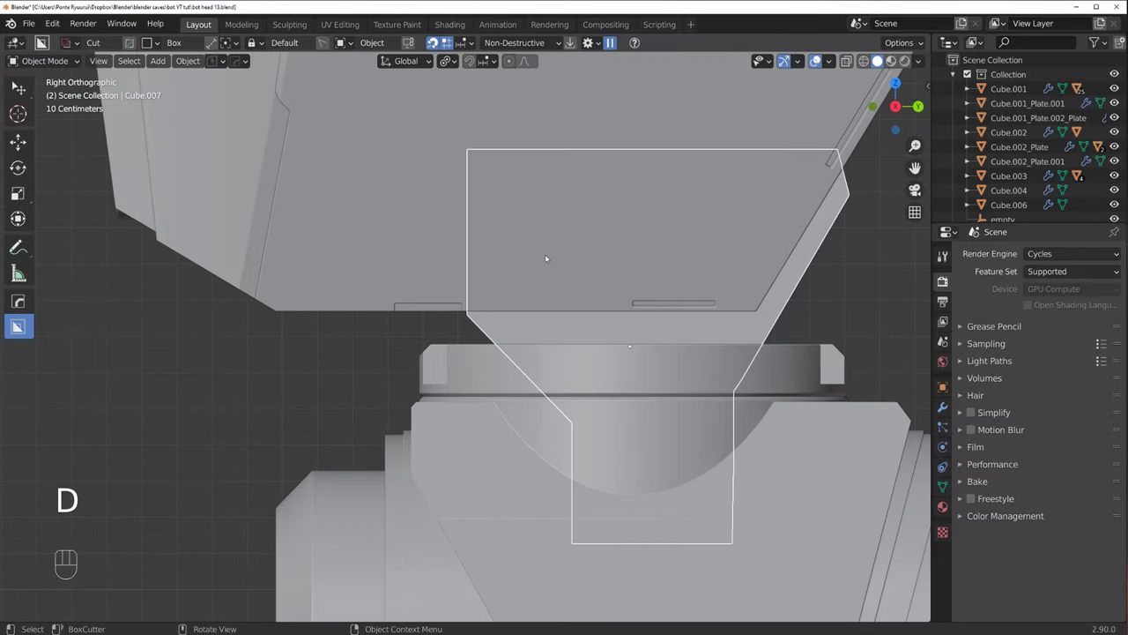
left_click_drag(566, 345, 637, 337)
left_click(512, 327)
left_click_drag(518, 345, 504, 382)
type("Draw  X: 0.030 Y: 0.385")
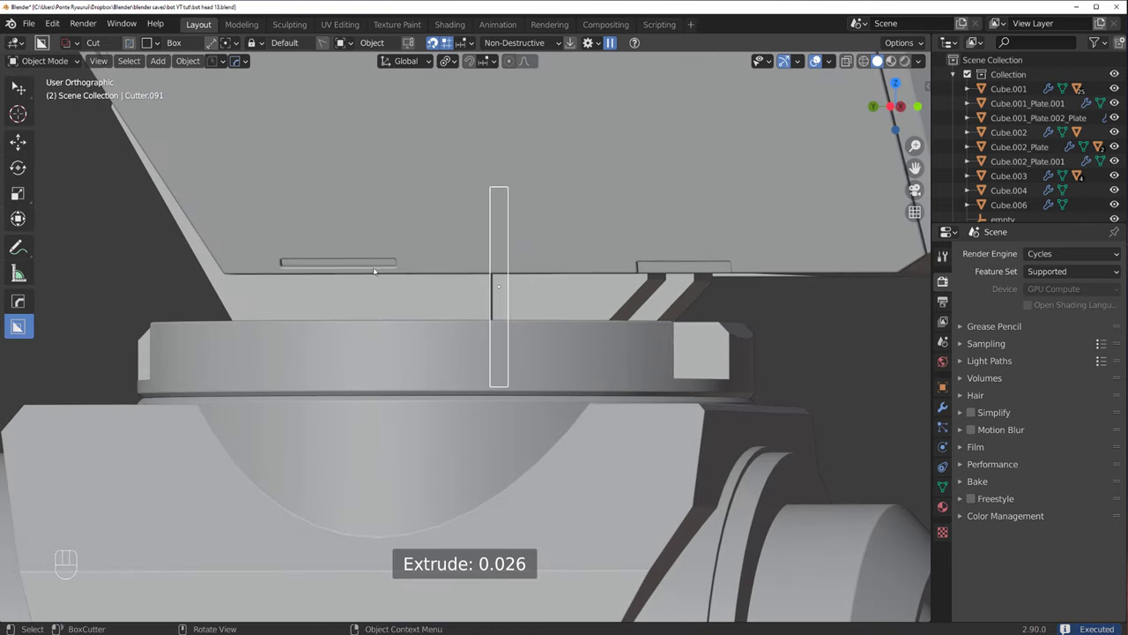
Step: Set the slot cutter's extrude depth to 0.041 into the neck connector panel
left_click_drag(388, 279, 425, 313)
left_click_drag(417, 305, 379, 259)
left_click(375, 293)
left_click_drag(390, 278, 388, 377)
left_click_drag(418, 291, 414, 350)
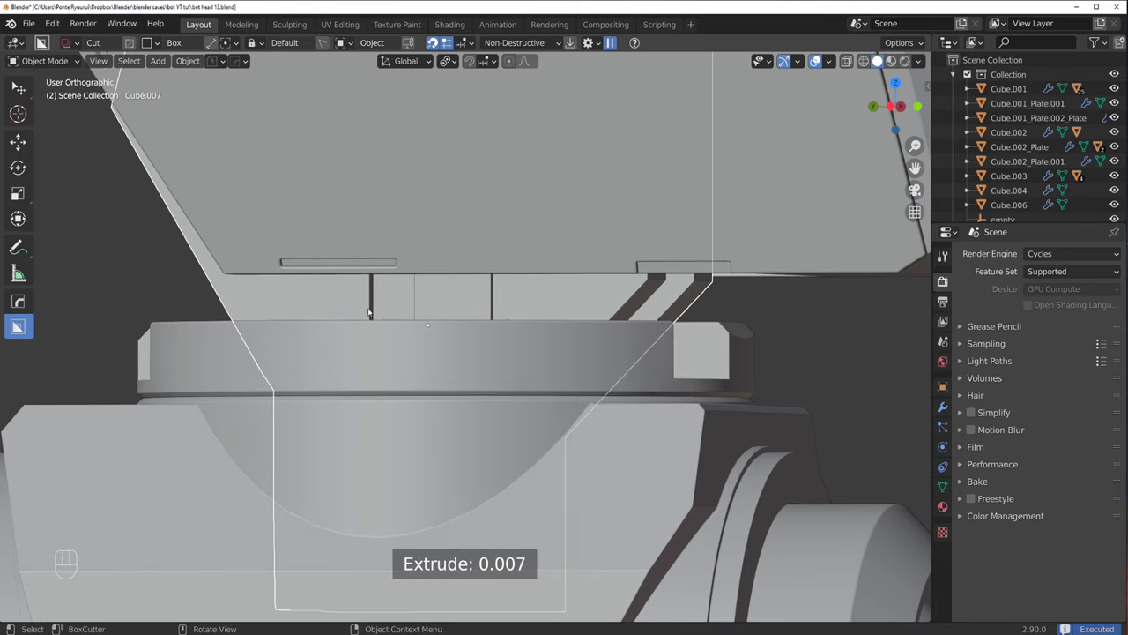
Step: Undo and redraw the thin slot cut, then check it from below the head
key("ctrl+z")
left_click_drag(329, 235, 351, 334)
left_click_drag(364, 329, 372, 378)
left_click_drag(454, 374, 419, 349)
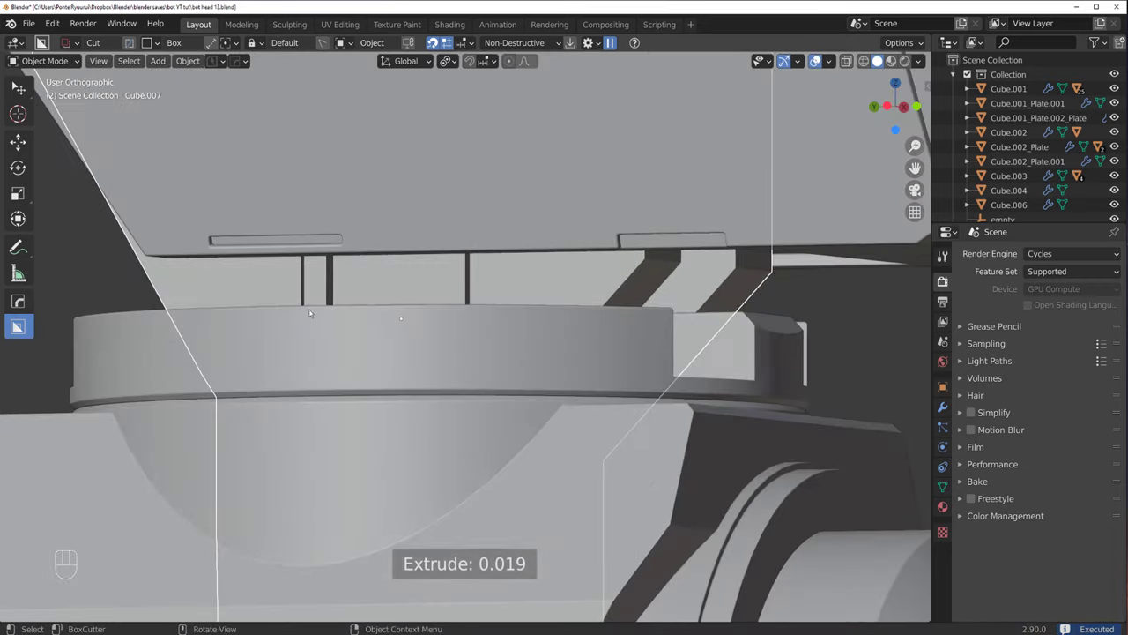
left_click_drag(210, 287, 139, 340)
left_click_drag(360, 367, 610, 356)
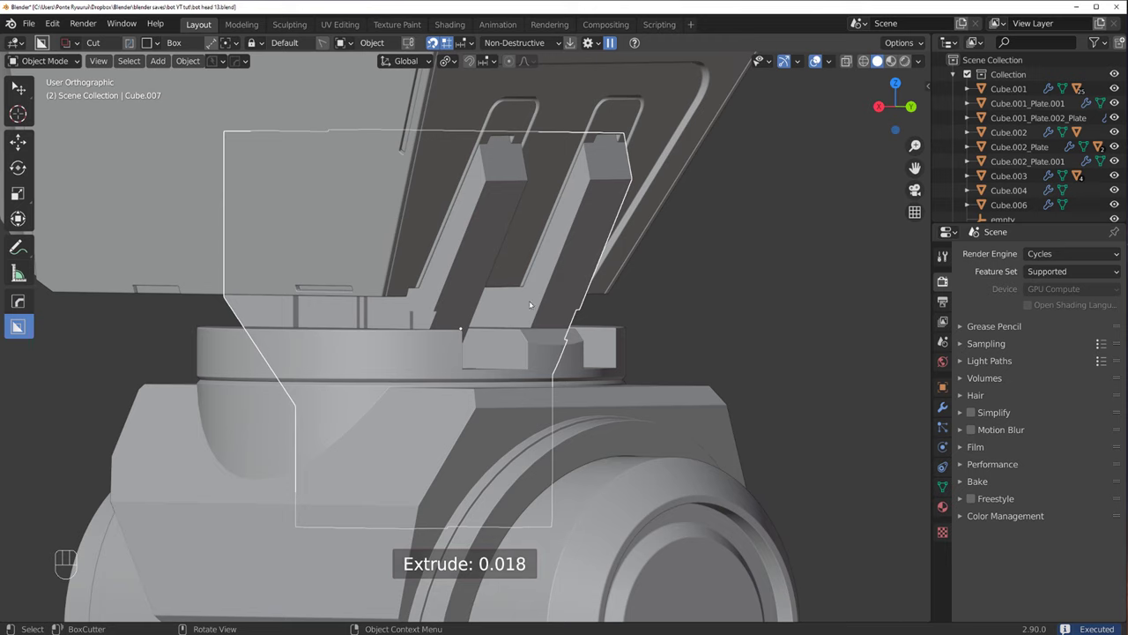
Step: Undo the last cut and orbit up under the head to view the two slots
left_click_drag(507, 321, 573, 359)
key("ctrl+z")
left_click_drag(485, 367, 482, 346)
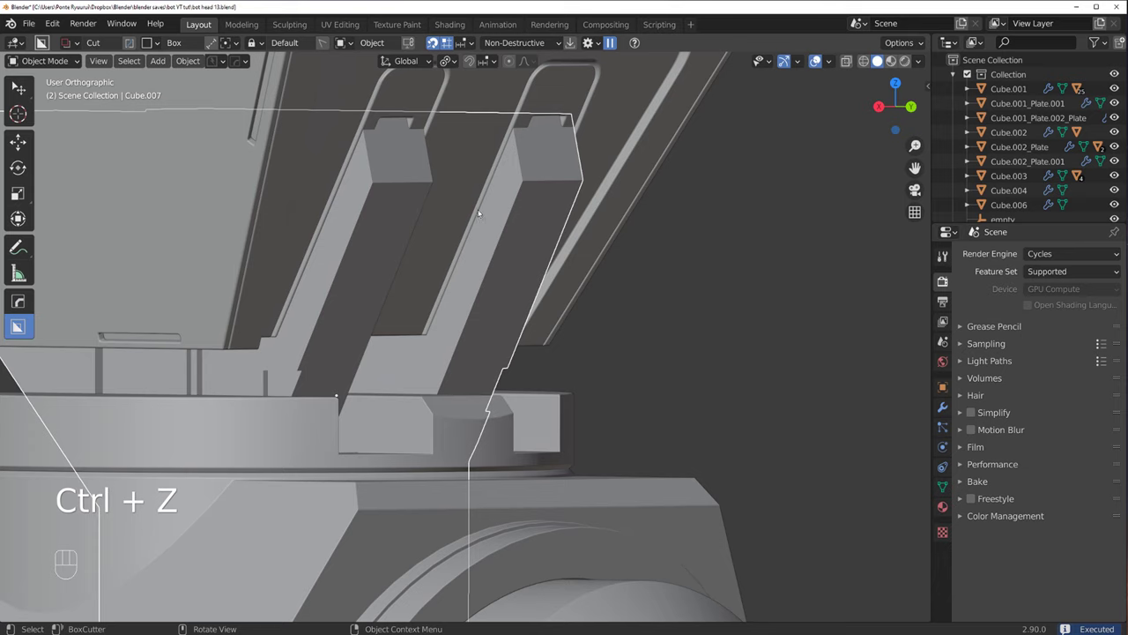
left_click_drag(477, 228, 516, 217)
left_click_drag(467, 266, 421, 285)
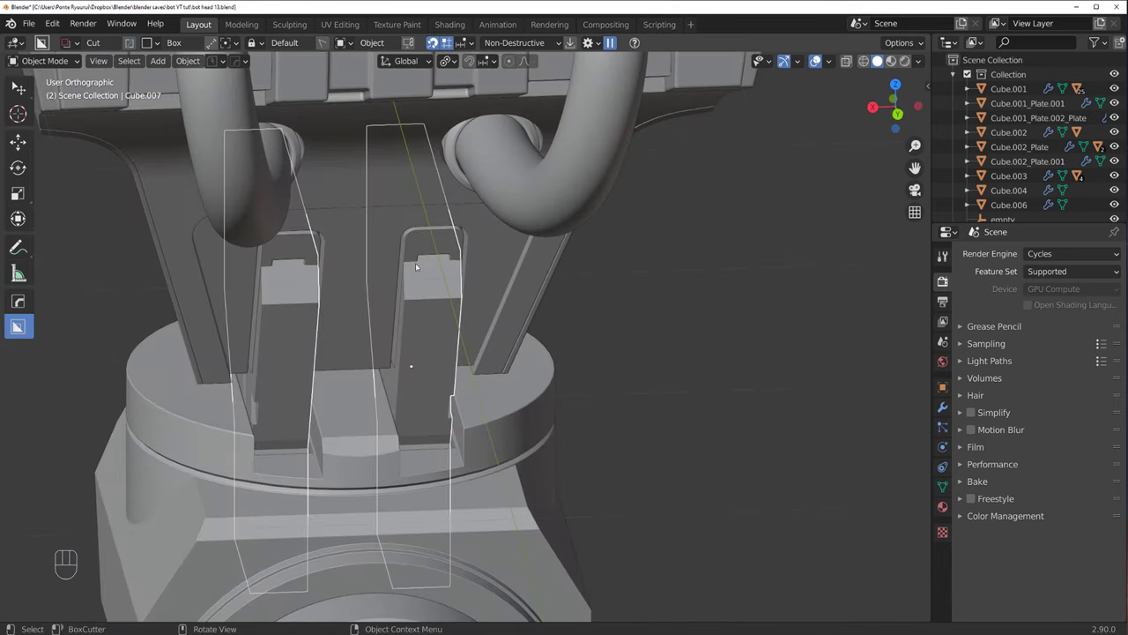
Step: Adjust the slot cutters with BoxCutter and round off their corners
left_click_drag(406, 301, 374, 426)
left_click_drag(462, 404, 402, 353)
left_click_drag(367, 204, 481, 403)
left_click_drag(469, 397, 532, 375)
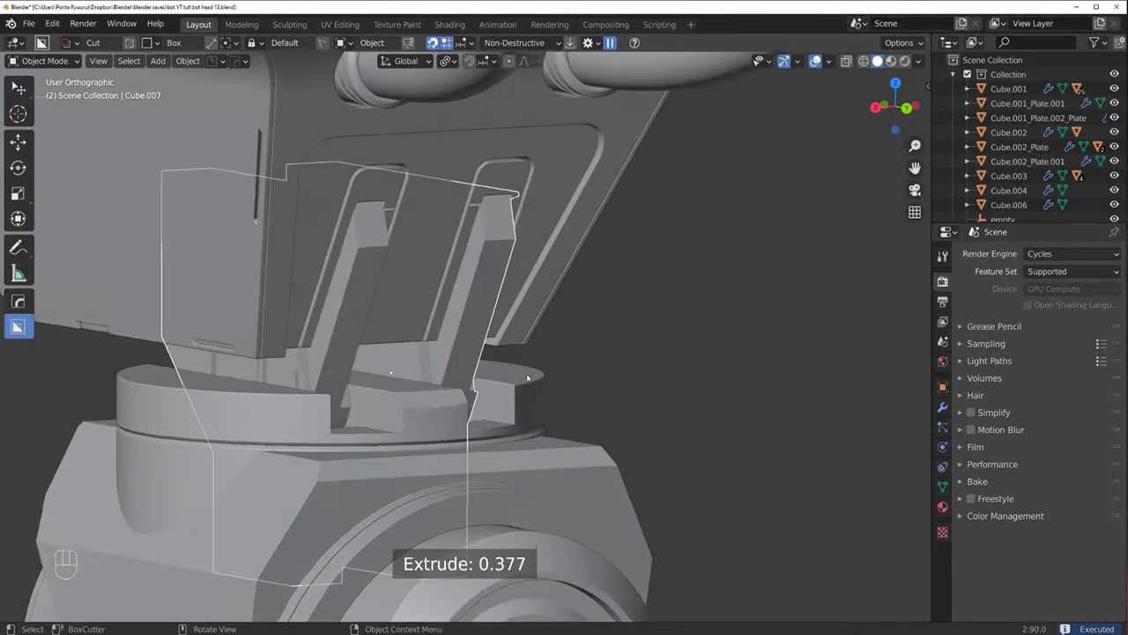
left_click_drag(530, 315, 480, 290)
Step: Switch to a straight back orthographic view of the slots
middle_click(424, 381)
left_click_drag(401, 354, 400, 342)
key("`")
key("`")
key("`")
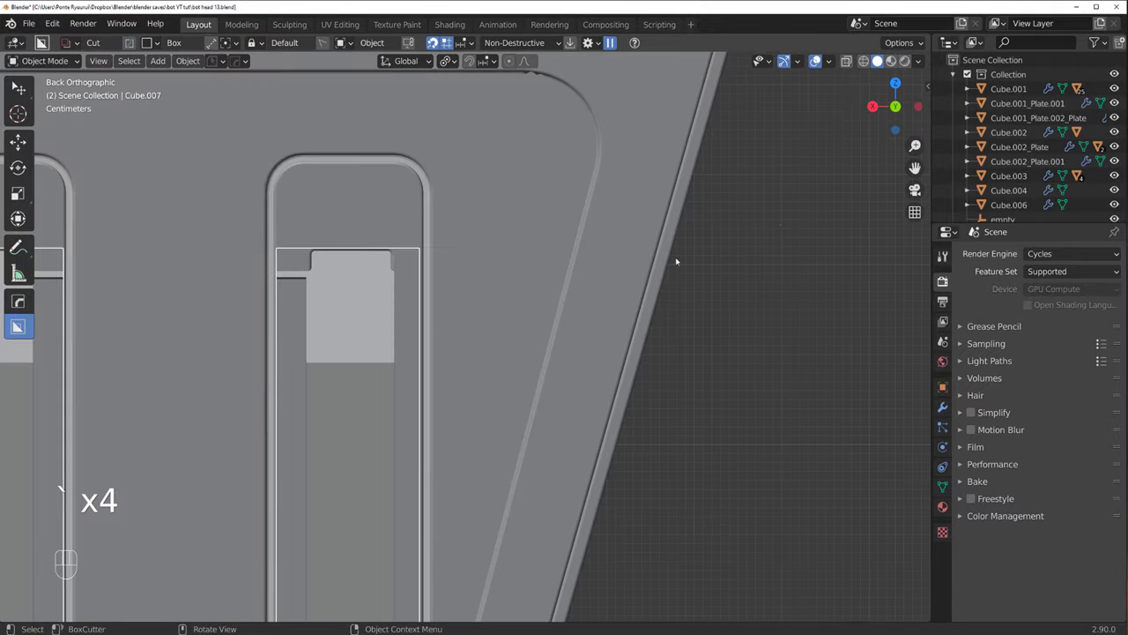
Step: Box-cut both slot inserts into plain rectangles, confirm, and return to back view
middle_click(519, 249)
left_click_drag(402, 183, 361, 374)
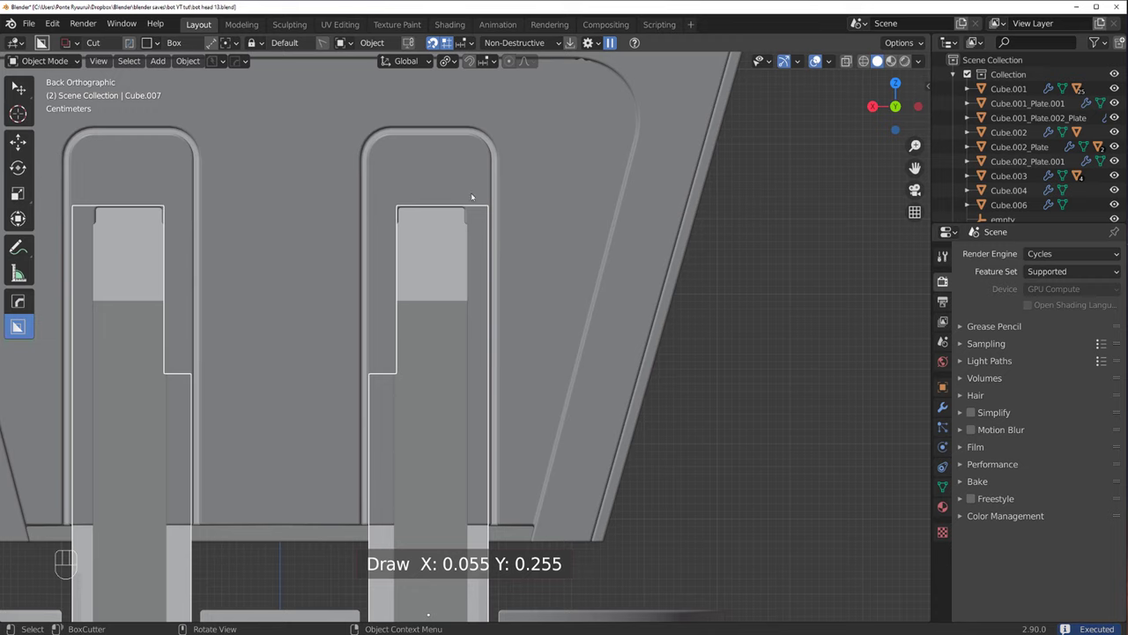
left_click_drag(476, 204, 534, 392)
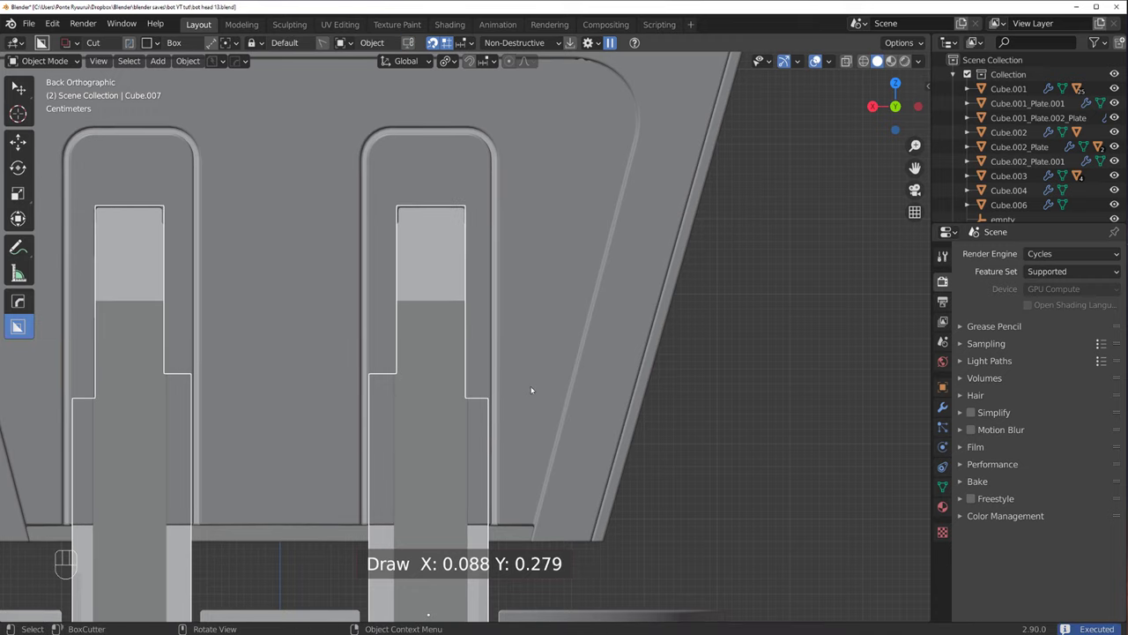
left_click(624, 357)
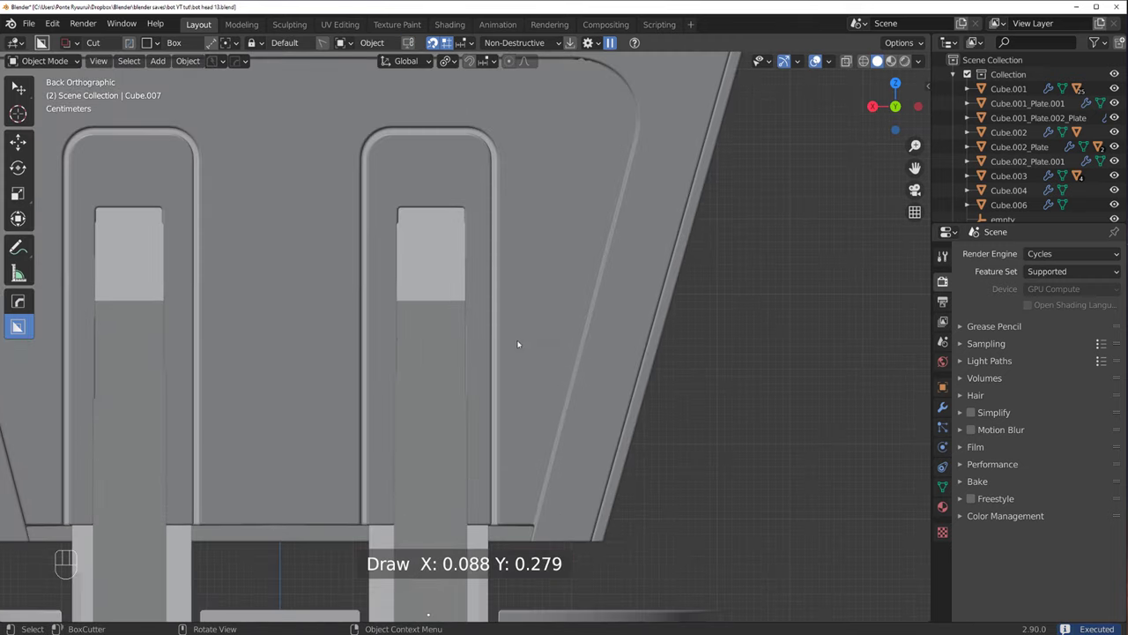
left_click_drag(488, 337, 524, 322)
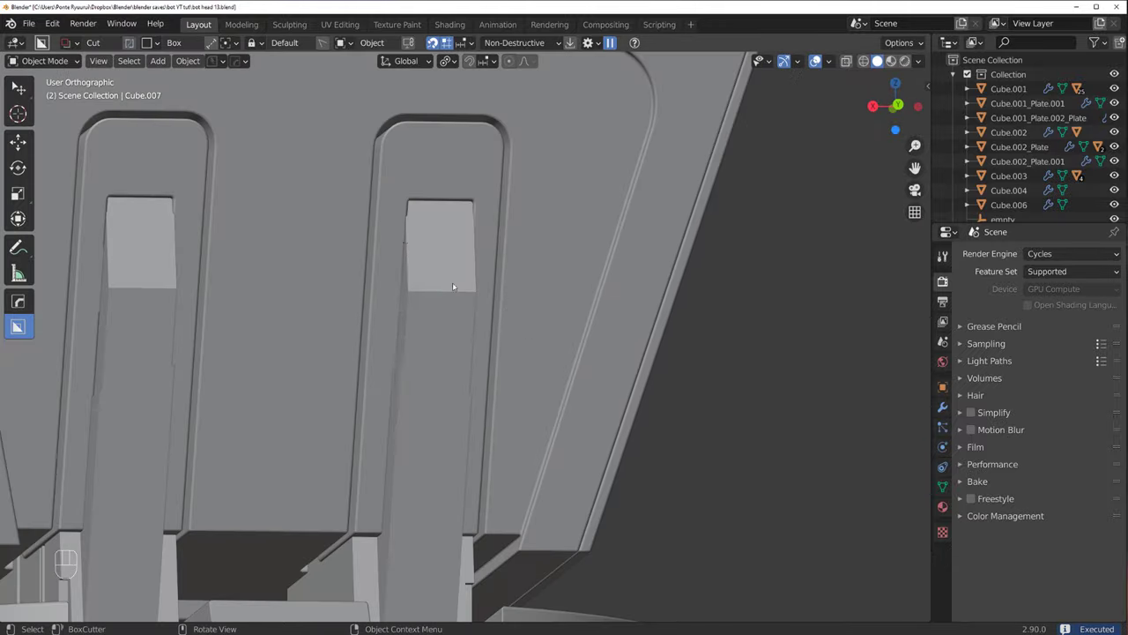
key("`")
Step: Cut small side notches into both inserts and zoom out to see both slots
left_click(427, 228)
left_click_drag(396, 224, 390, 347)
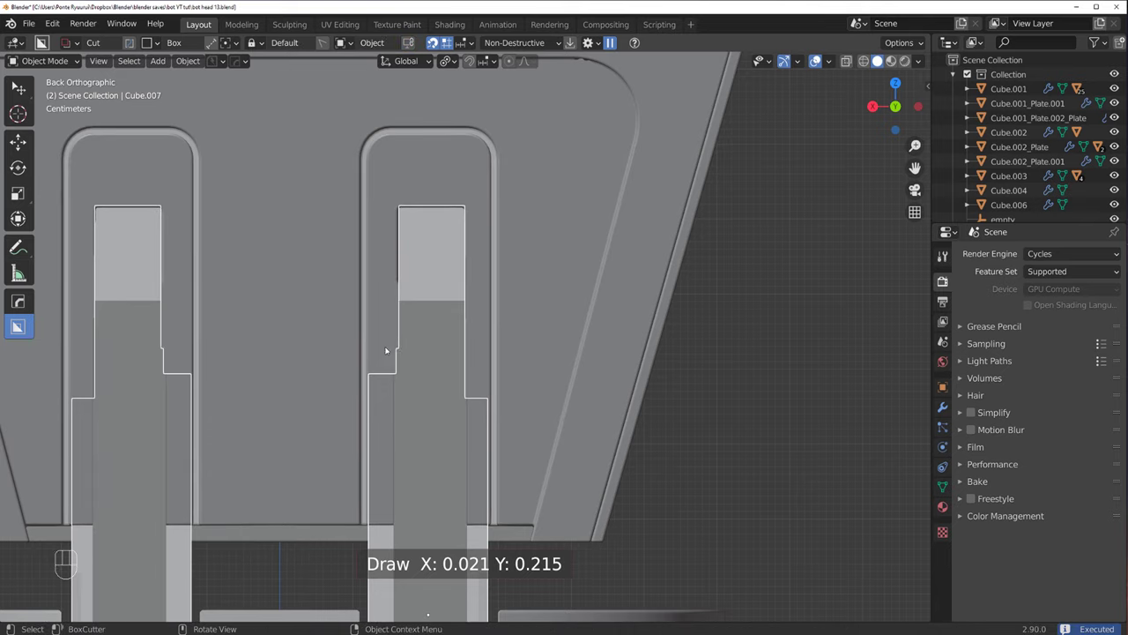
left_click_drag(474, 277, 487, 335)
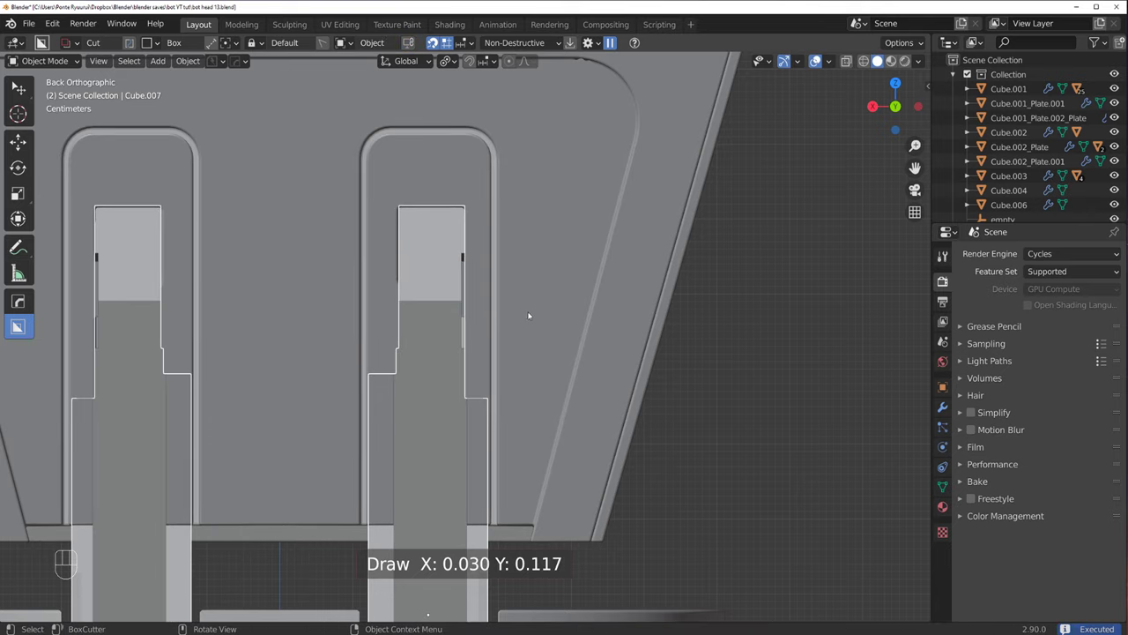
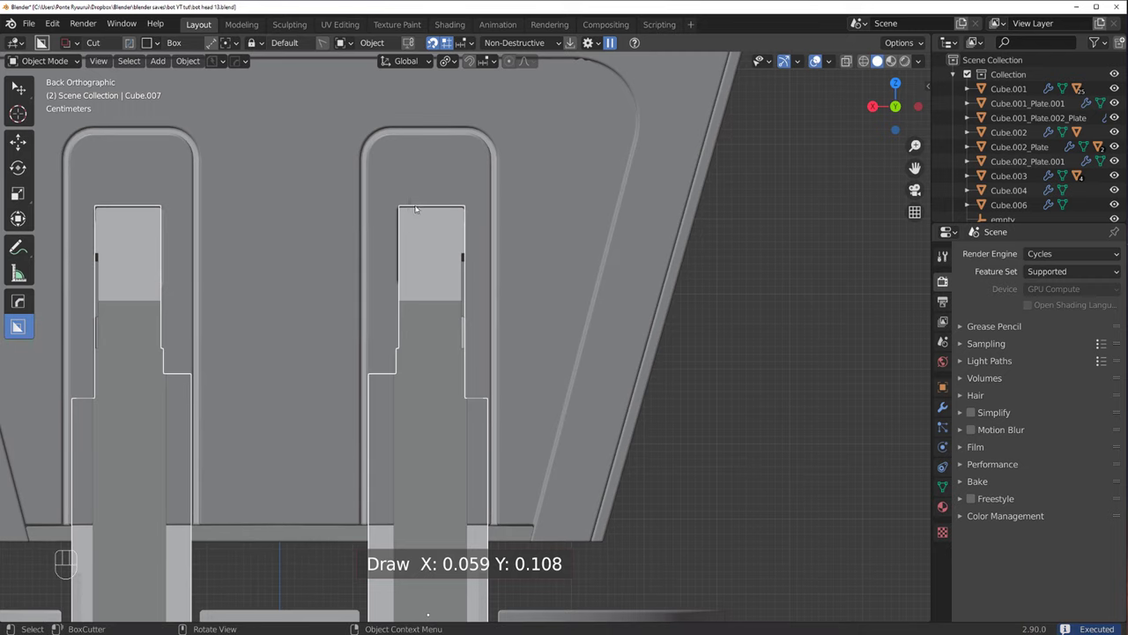
left_click_drag(404, 230, 384, 250)
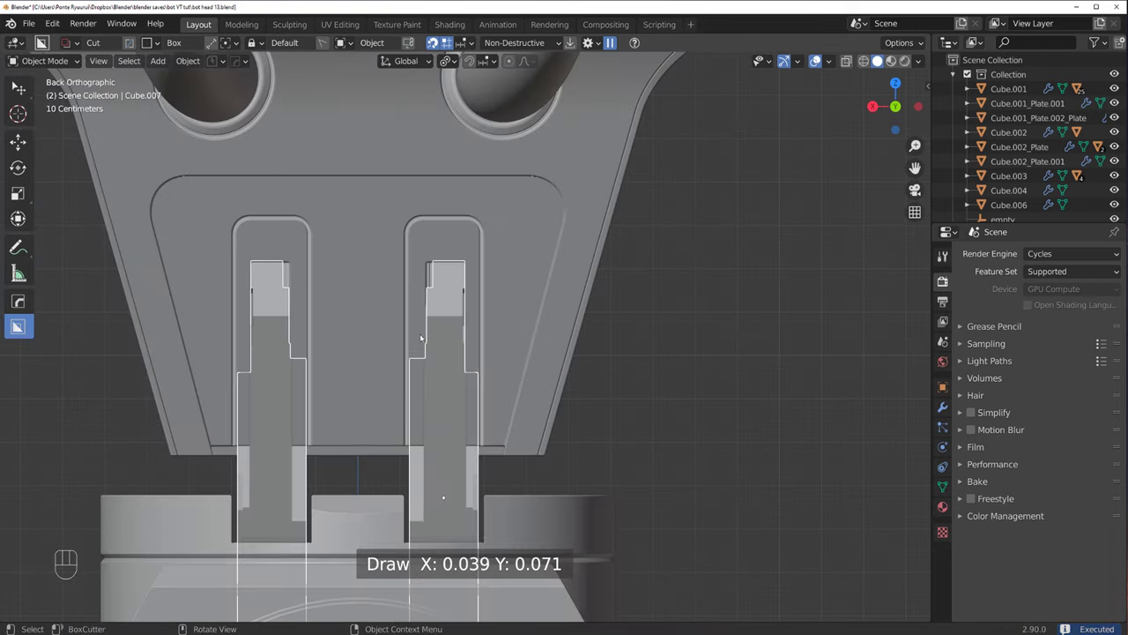
left_click_drag(436, 373, 403, 437)
left_click_drag(430, 345, 411, 274)
left_click_drag(425, 275, 426, 263)
Step: Undo and redraw the notch cut on a slot insert from another angle
key("ctrl+z")
key("`")
key("`")
left_click_drag(351, 280, 320, 214)
left_click_drag(340, 219, 295, 326)
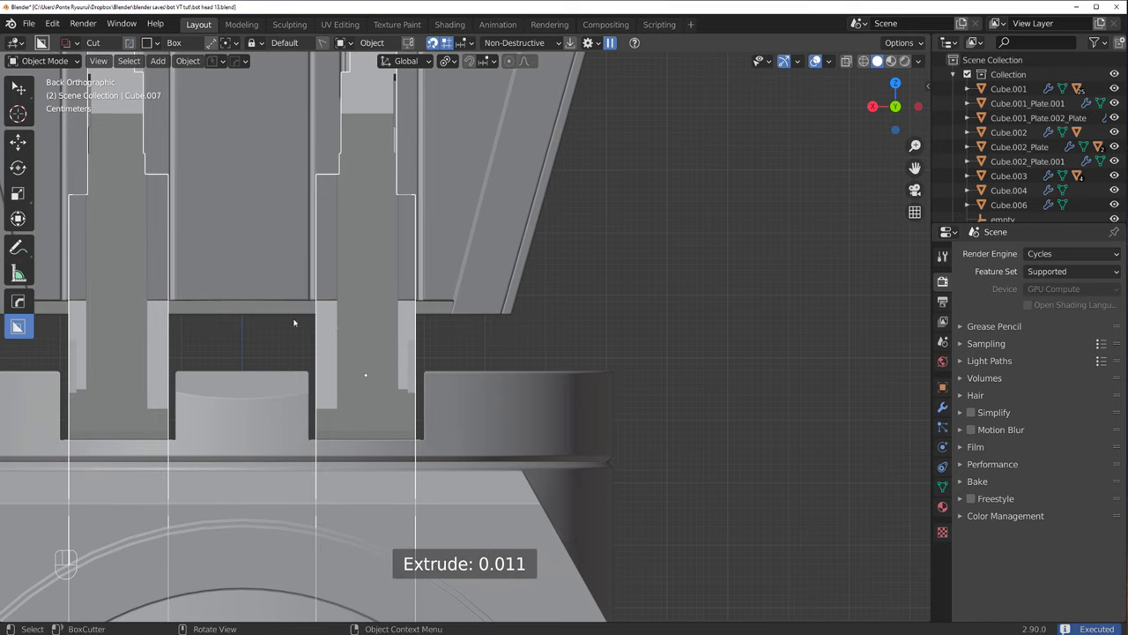
left_click_drag(346, 230, 304, 321)
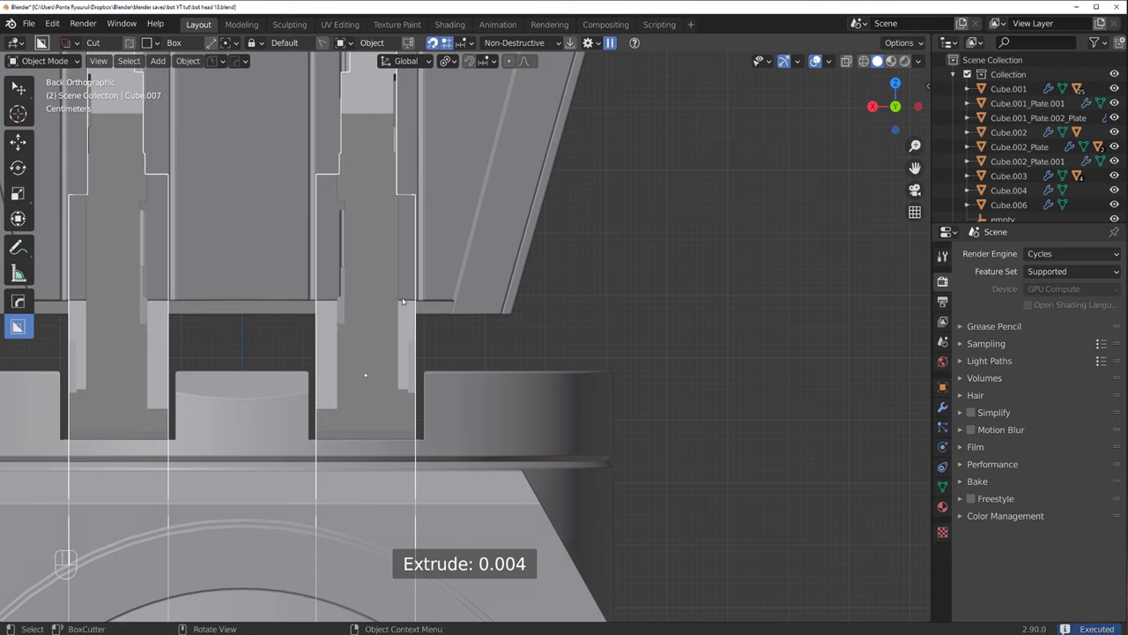
left_click_drag(568, 286, 558, 276)
Step: Undo the notch again and switch to a straight side view of the head
key("ctrl+z")
key("`")
key("`")
key("`")
key("`")
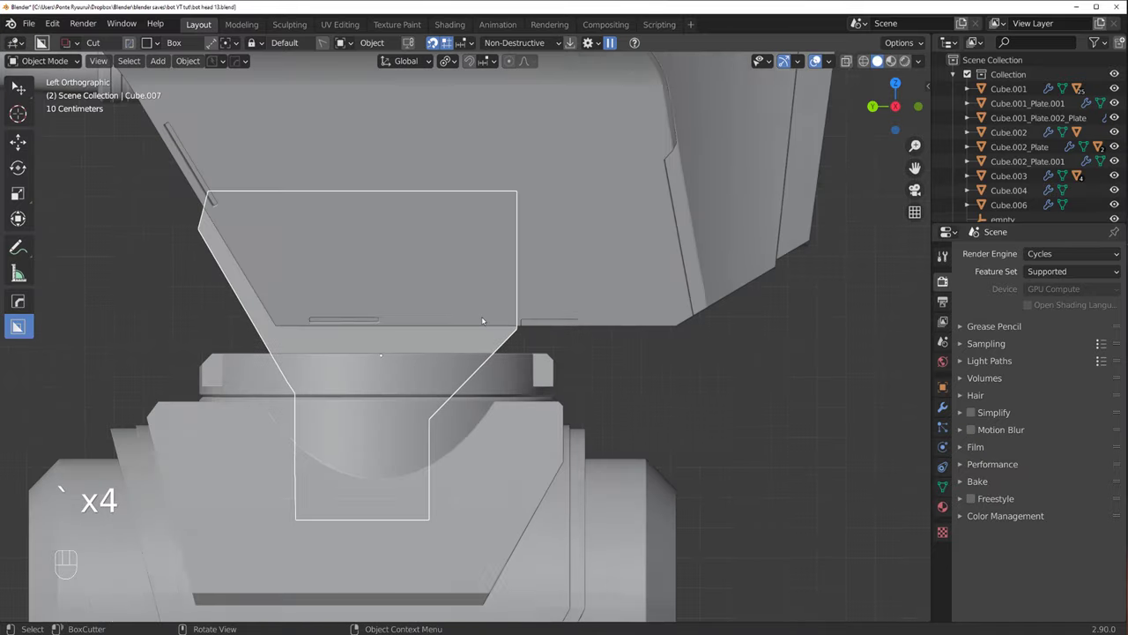
Step: Go to back view and orbit up under the slots to inspect them
middle_click(513, 345)
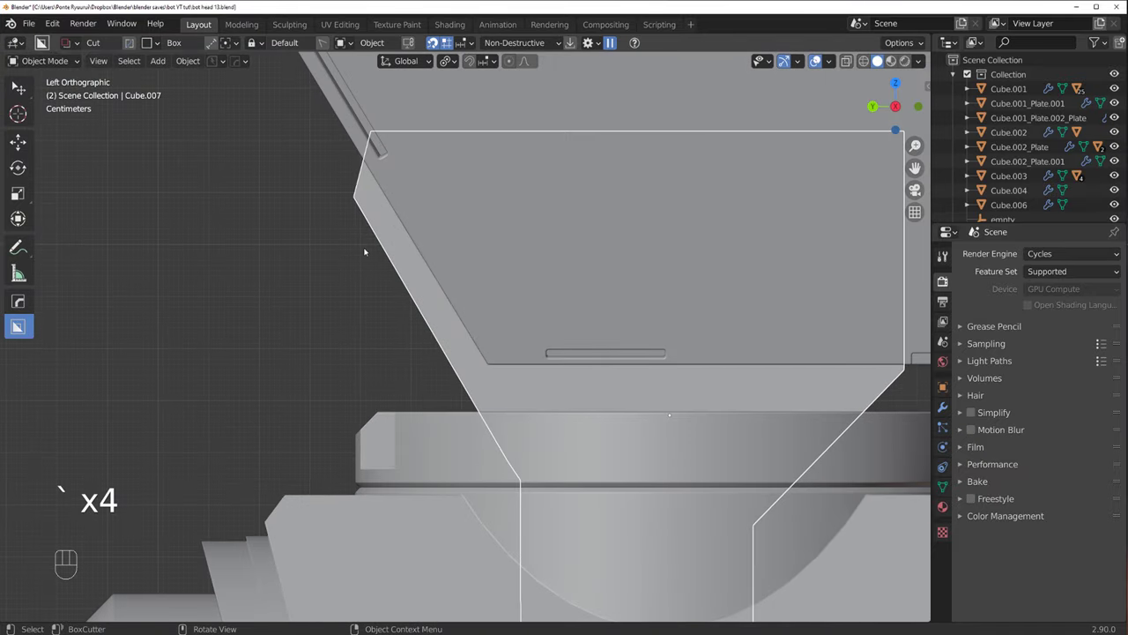
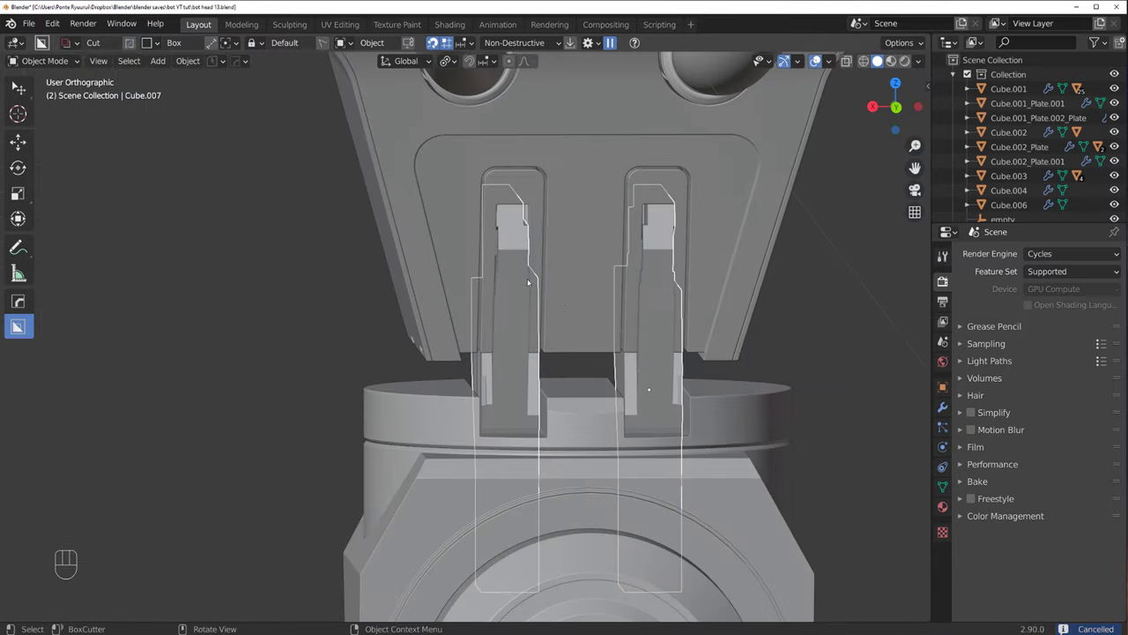
key("`")
key("`")
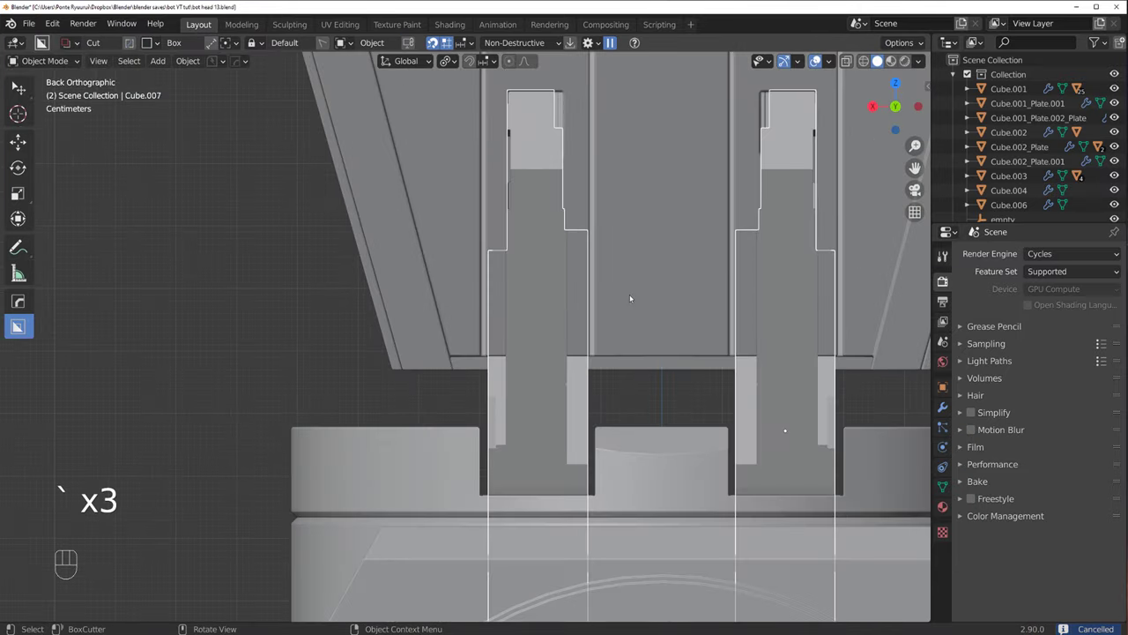
left_click_drag(522, 291, 456, 283)
middle_click(654, 283)
middle_click(538, 253)
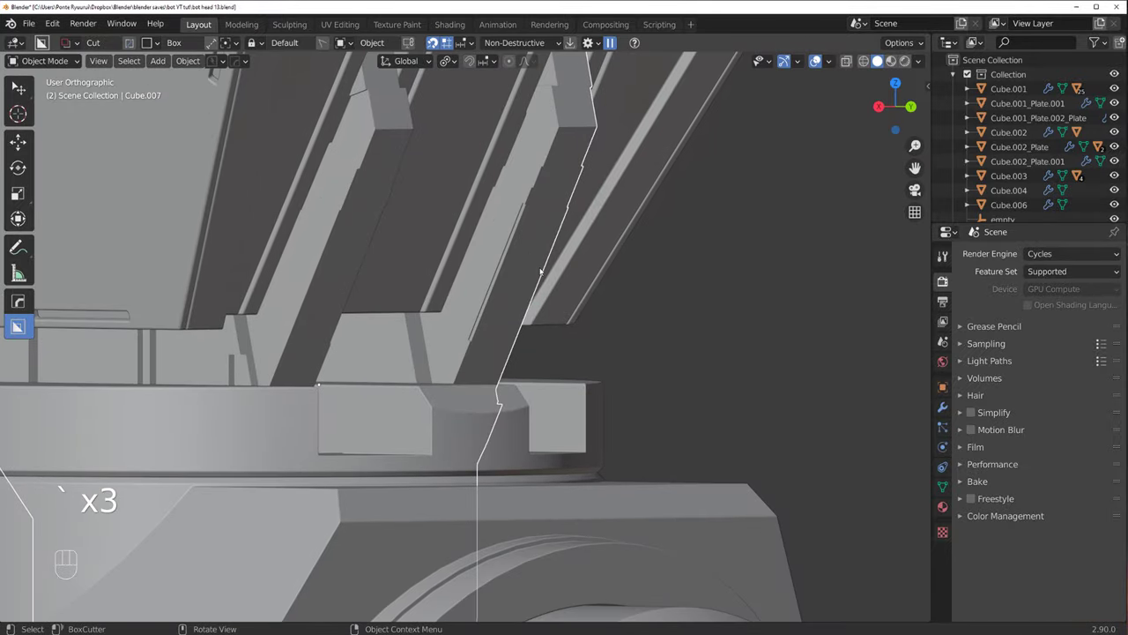
Step: Align the view and orbit around the head panels to check the slot cuts
key("shift+v")
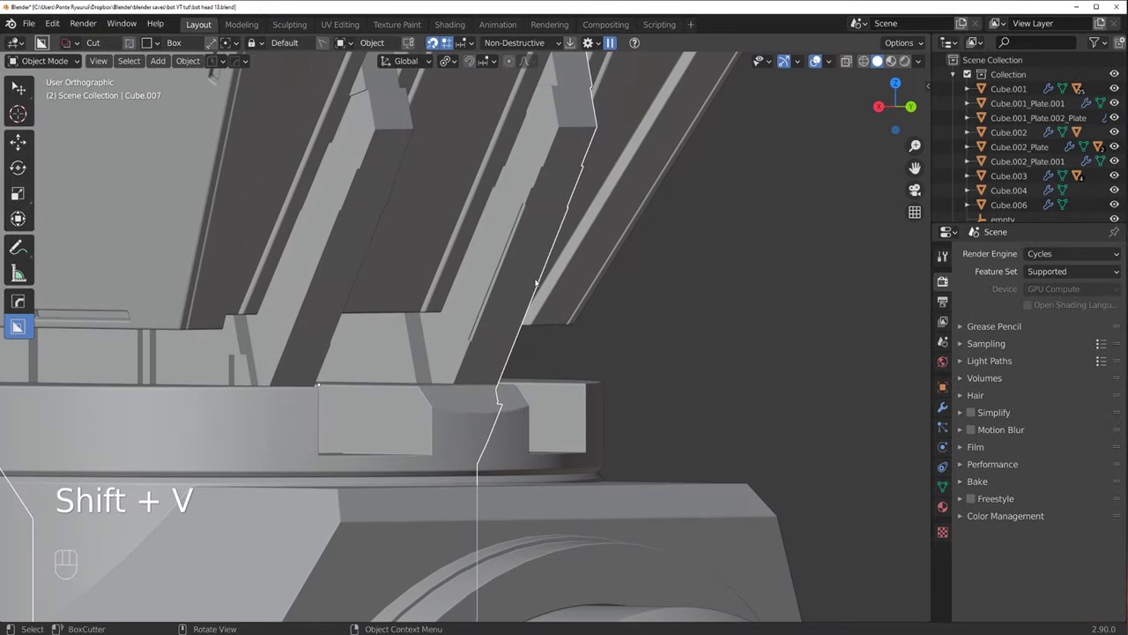
left_click_drag(506, 283, 548, 143)
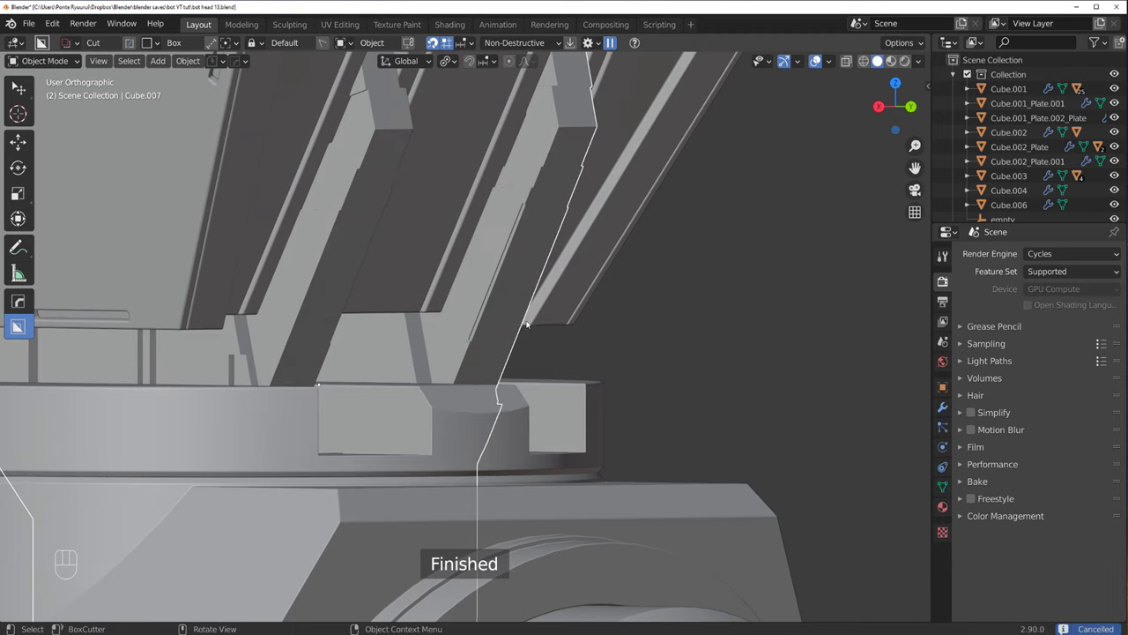
left_click_drag(515, 341, 536, 229)
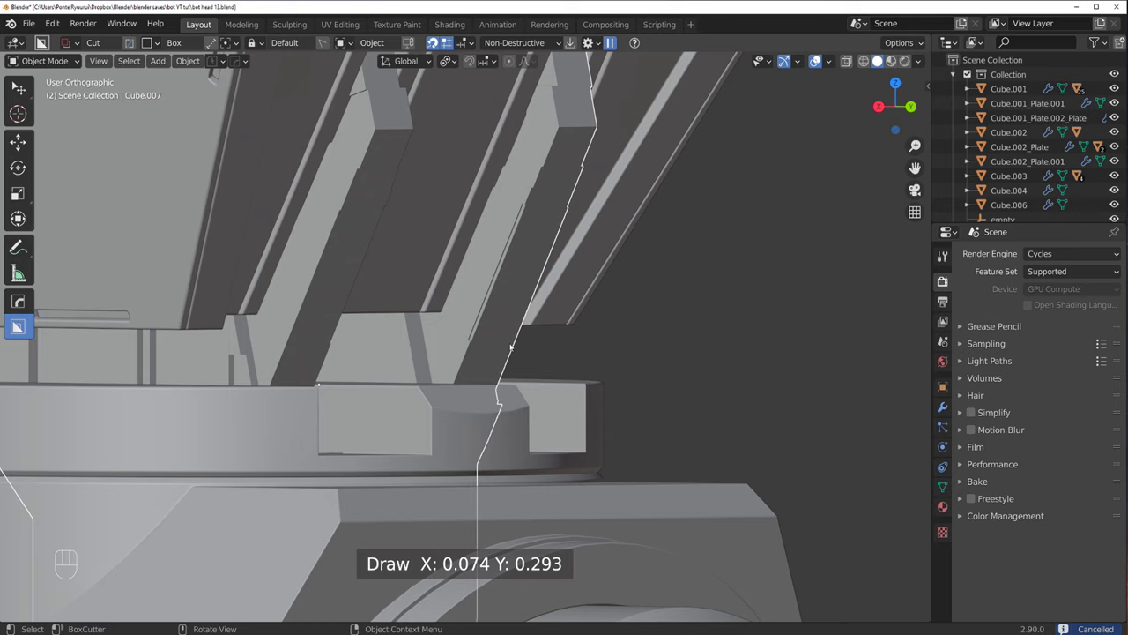
left_click_drag(509, 344, 530, 200)
left_click(484, 206)
left_click_drag(510, 315, 386, 280)
Step: Select Cube.007, isolate it in Local View and orbit onto its slot edges
key("q")
left_click(397, 252)
key("/")
left_click_drag(418, 343, 426, 392)
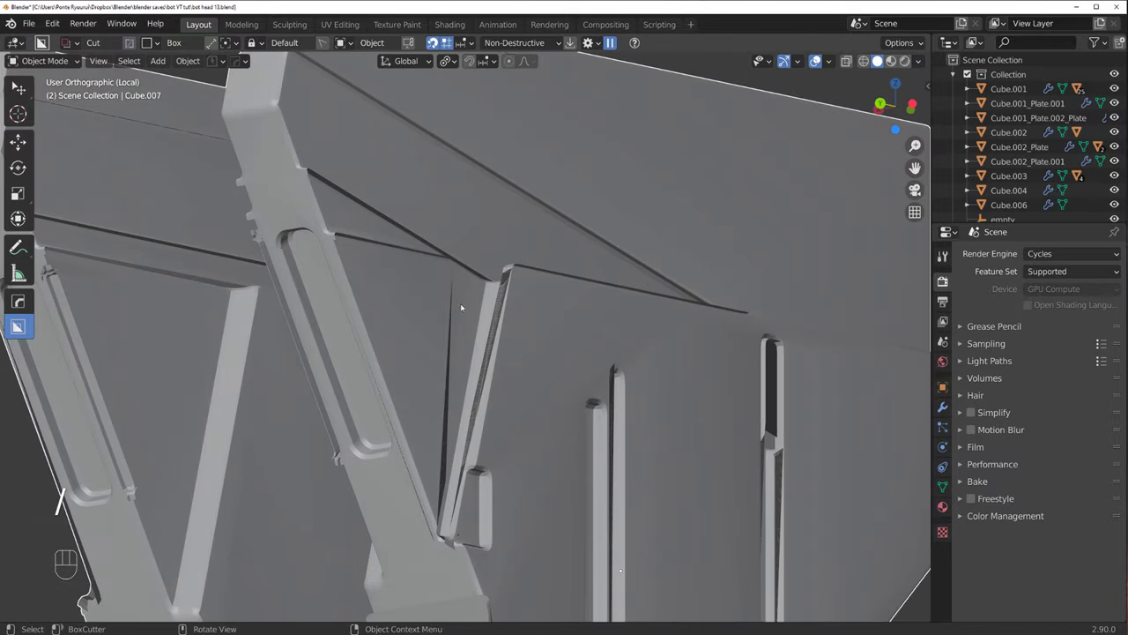
Step: Check the panel's face orientation overlay, then apply all its modifiers via HardOps Operations
key("q")
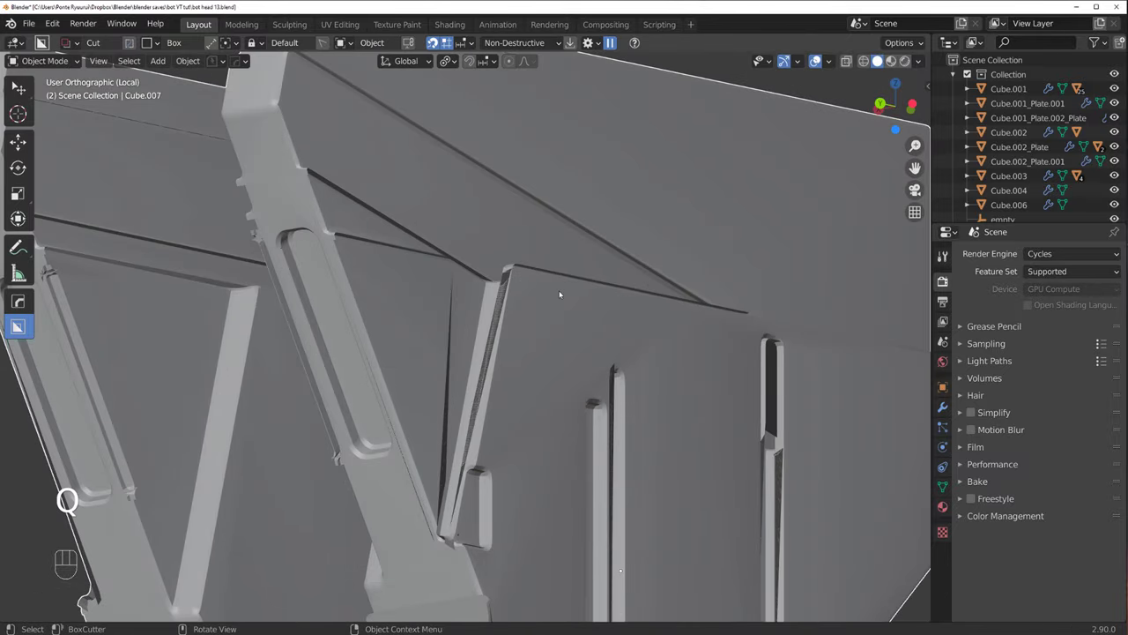
key("alt+v")
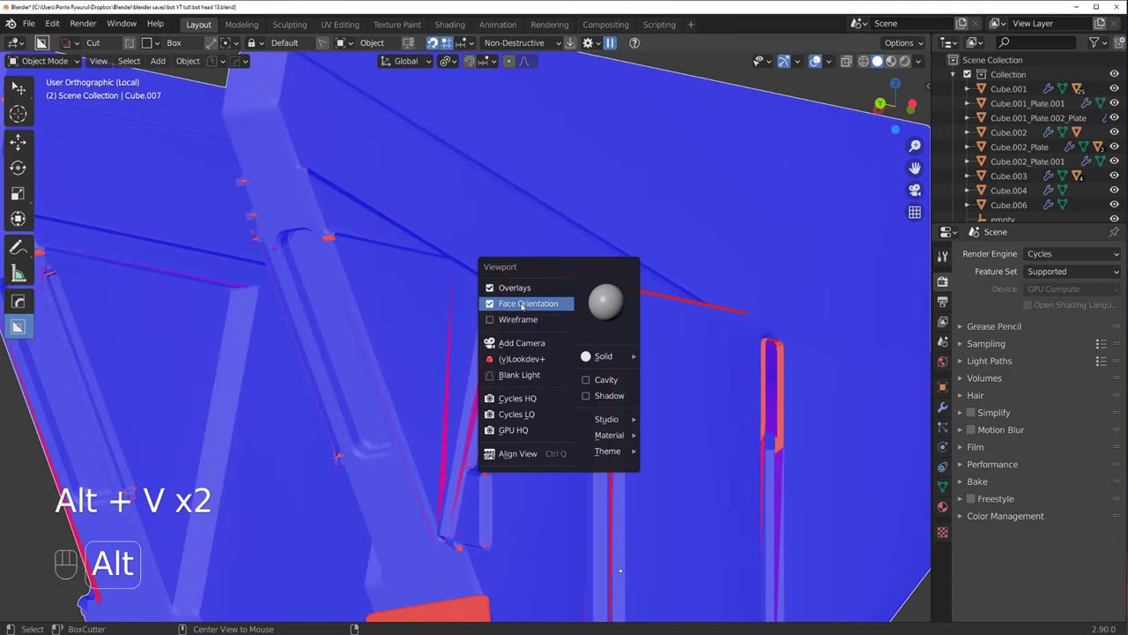
key("q")
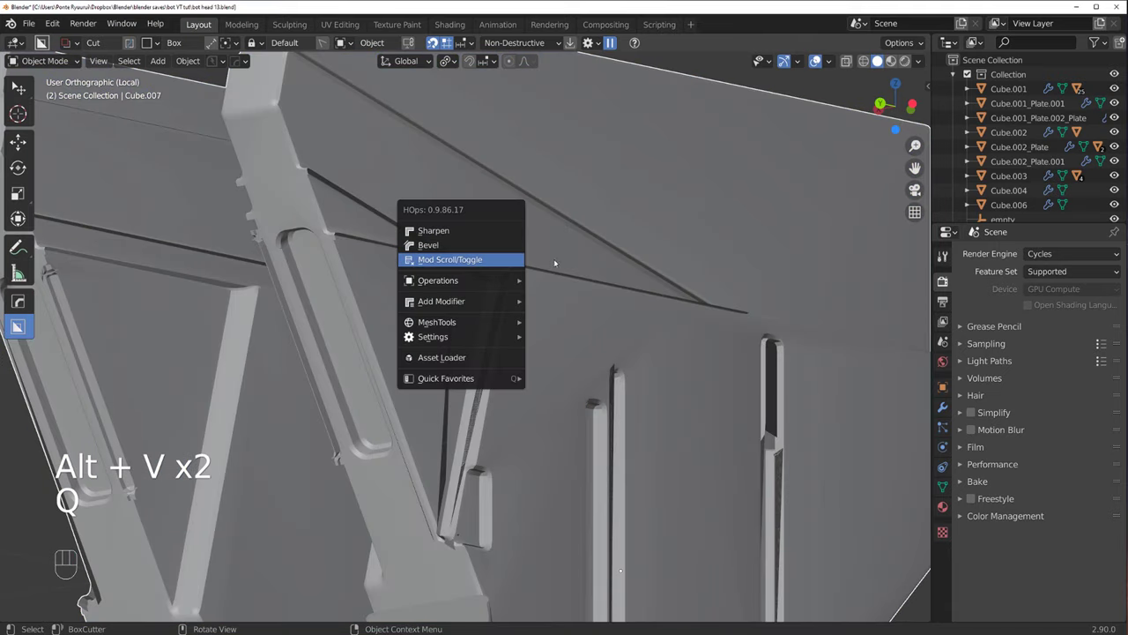
key("Tab")
key("q")
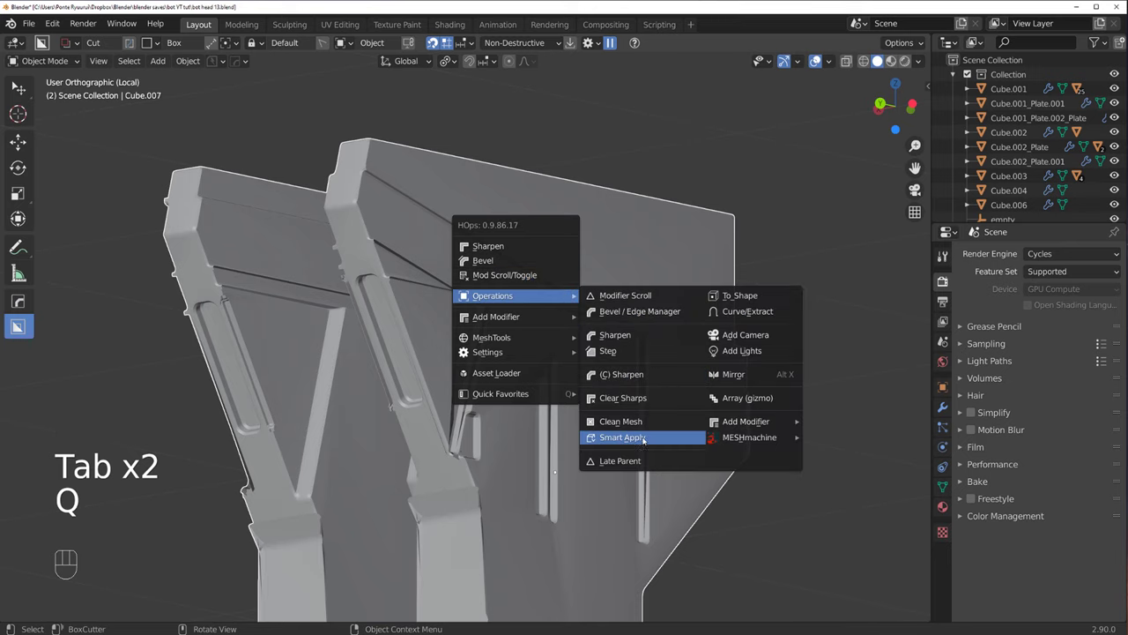
key("q")
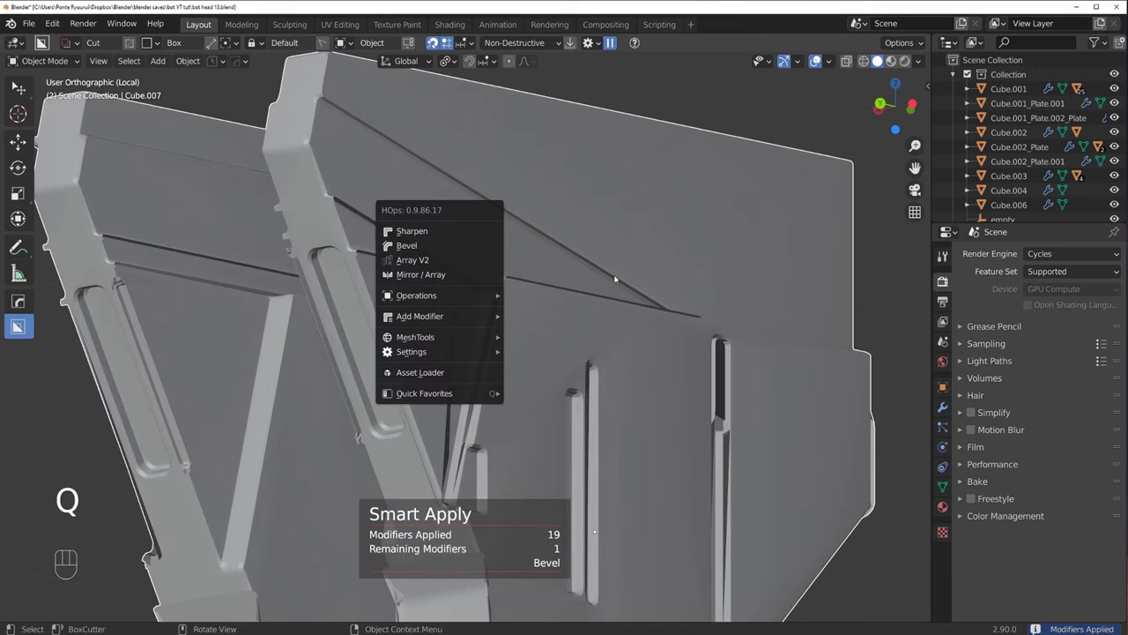
Step: Inspect the applied mesh, return to object mode and zoom onto the slot corner
key("Tab")
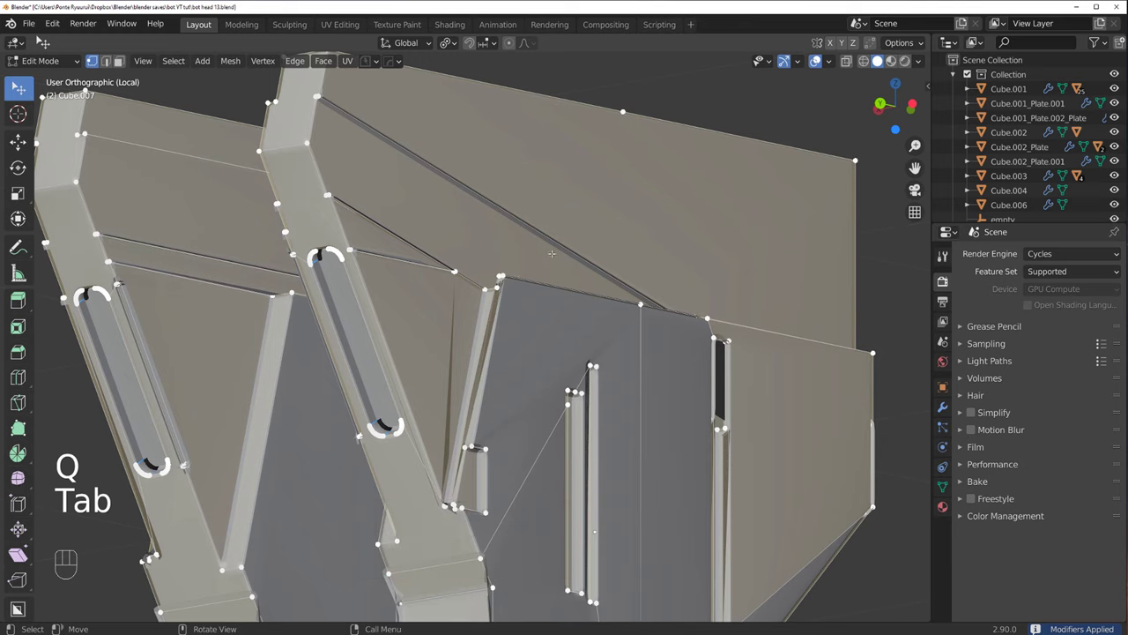
key("3")
key("Tab")
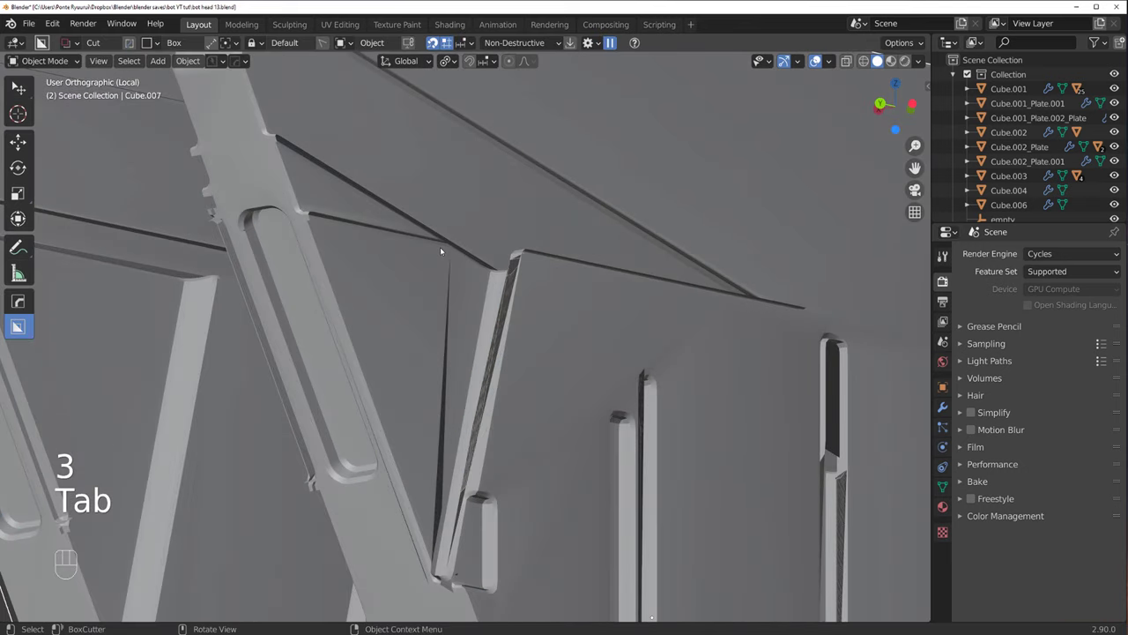
key("s")
key("alt+v")
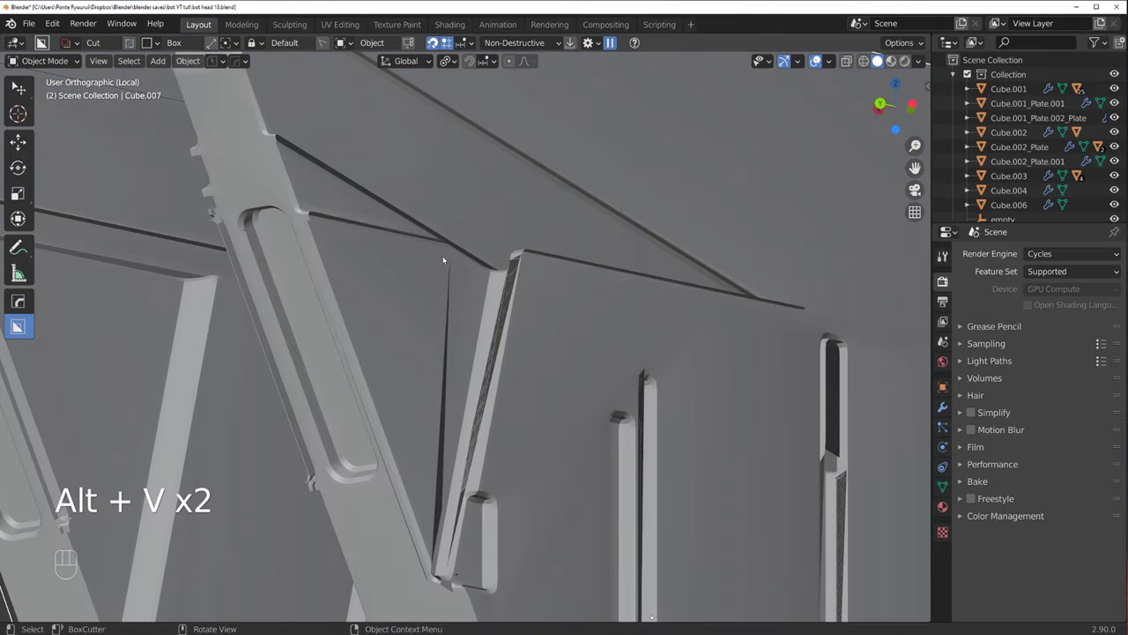
left_click_drag(363, 239, 504, 335)
Step: Add a HOps bevel (3 segments, 0.001, 30°) with weighted normals and exit Local View
key("q")
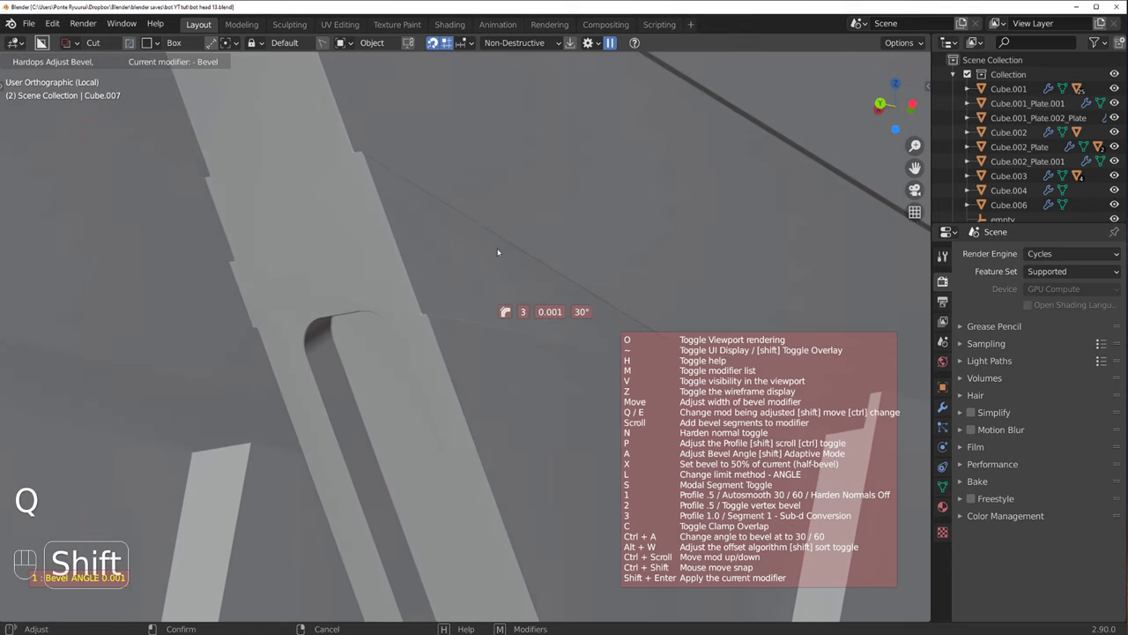
key("q")
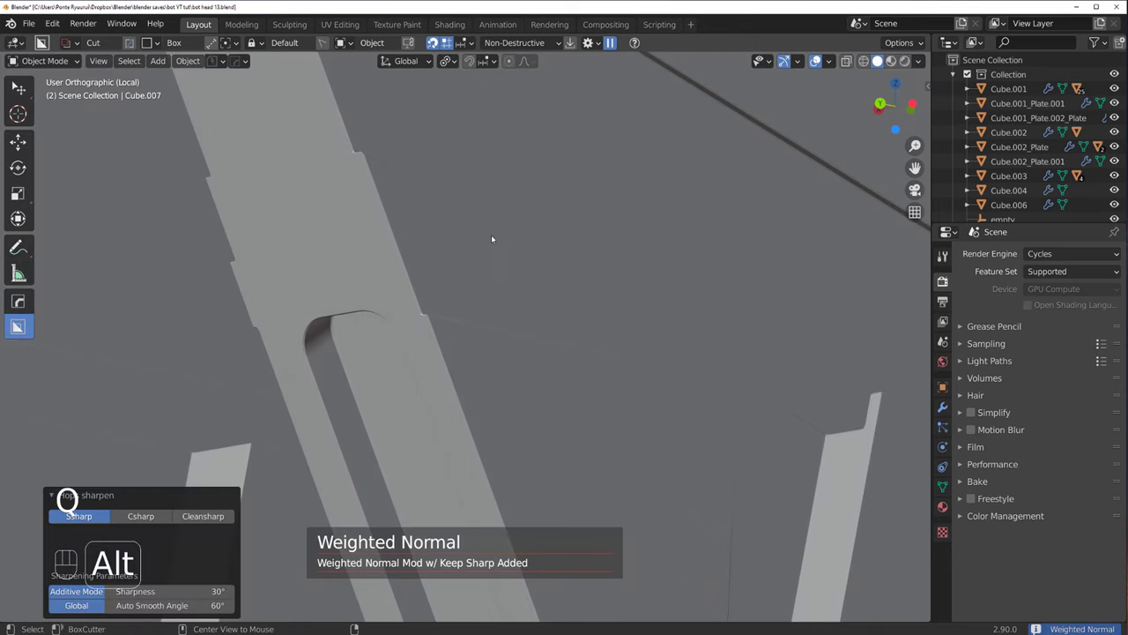
key("/")
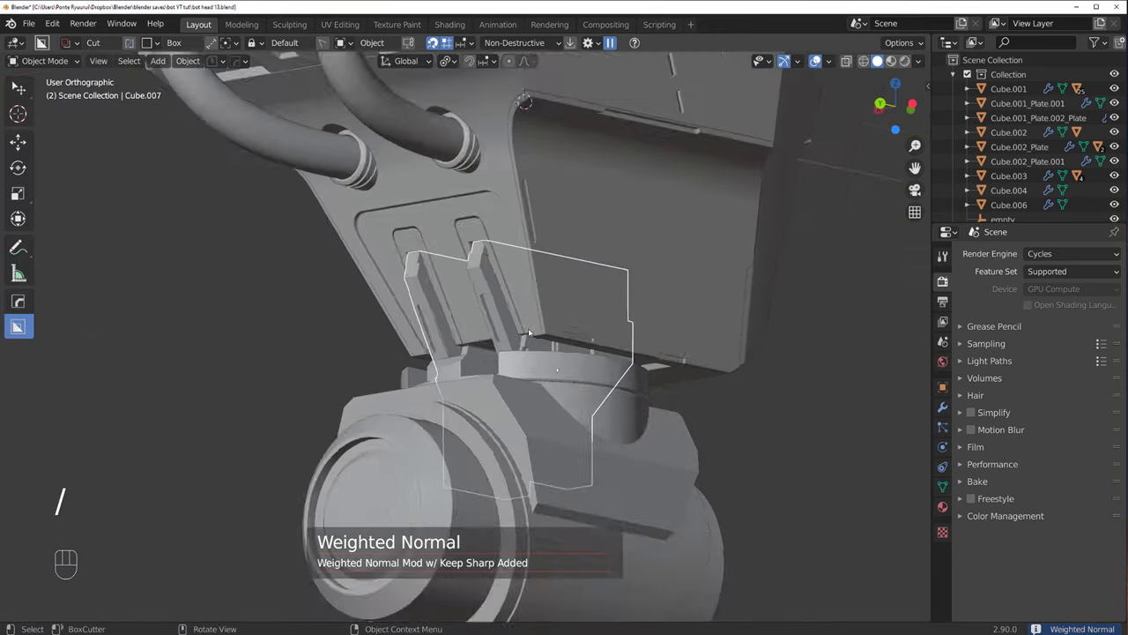
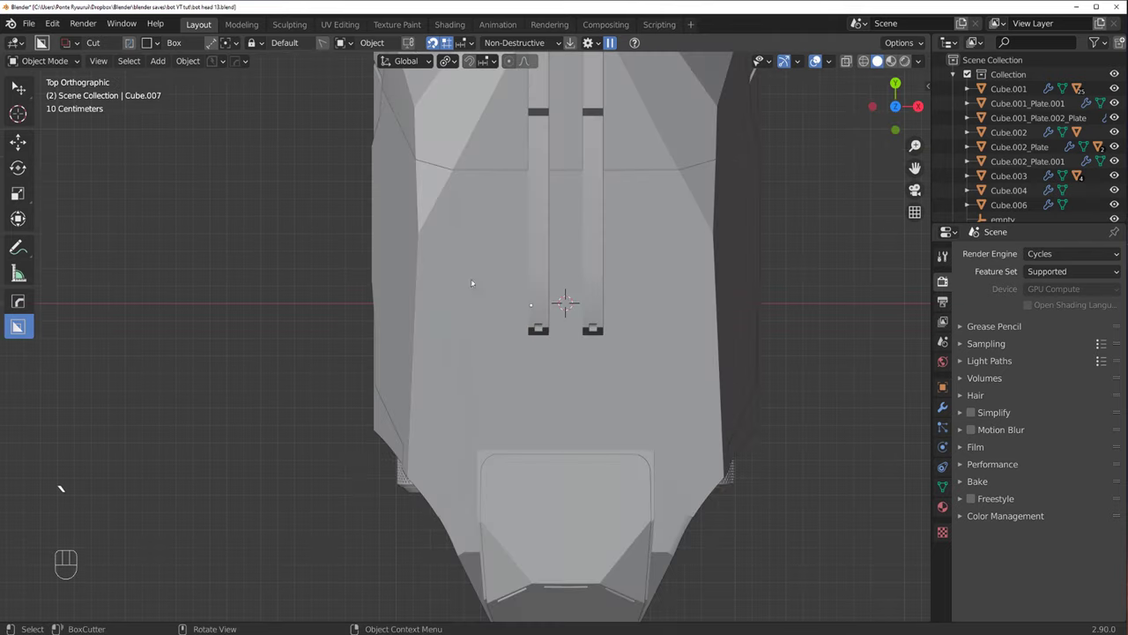
Step: Orbit around the robot head toward the cylindrical ear pod
left_click_drag(492, 302, 587, 194)
left_click_drag(464, 393, 464, 414)
left_click_drag(490, 337, 472, 213)
left_click_drag(483, 305, 455, 234)
middle_click(475, 239)
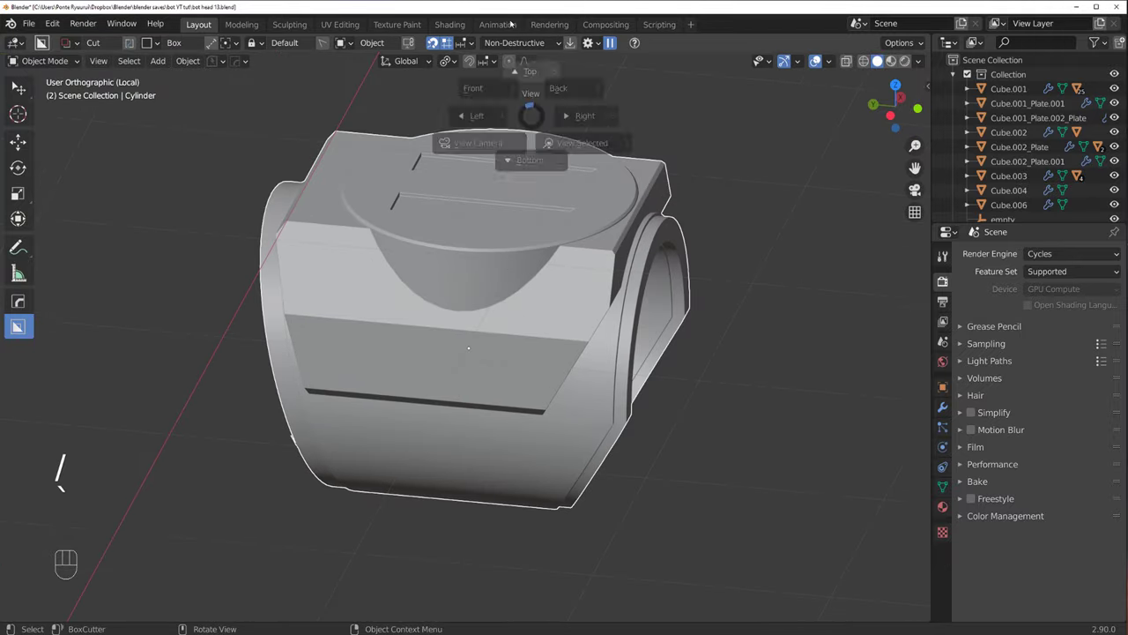
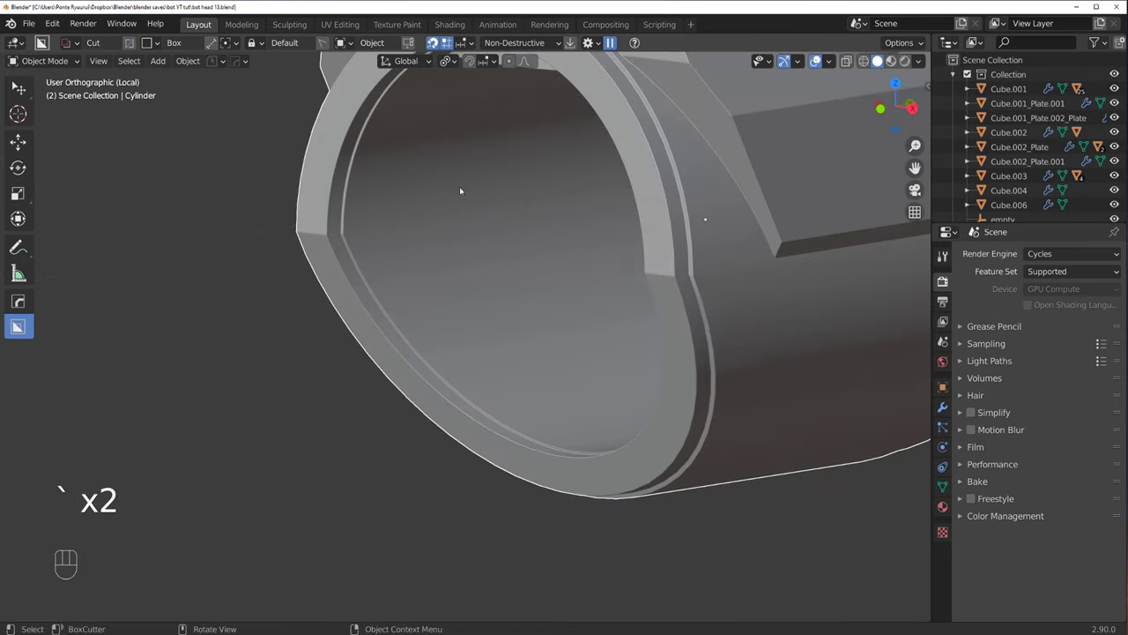
Step: From top view, draw a small view-aligned BoxCutter circle near the pod rim and extrude it into a rod
key("`")
middle_click(517, 210)
key("d")
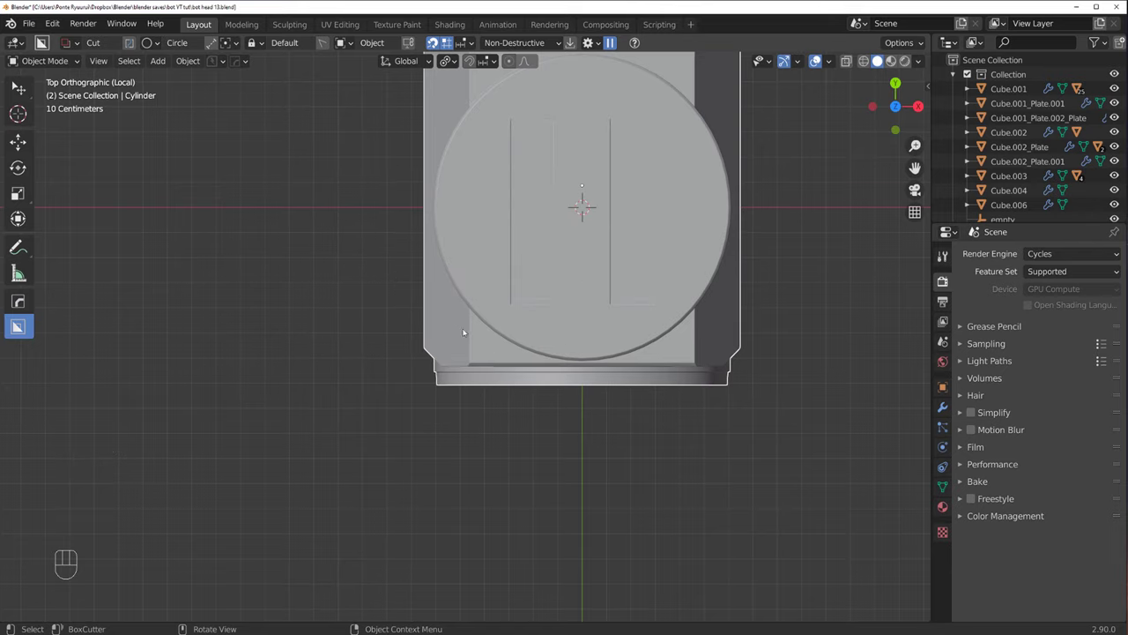
key("shift+v")
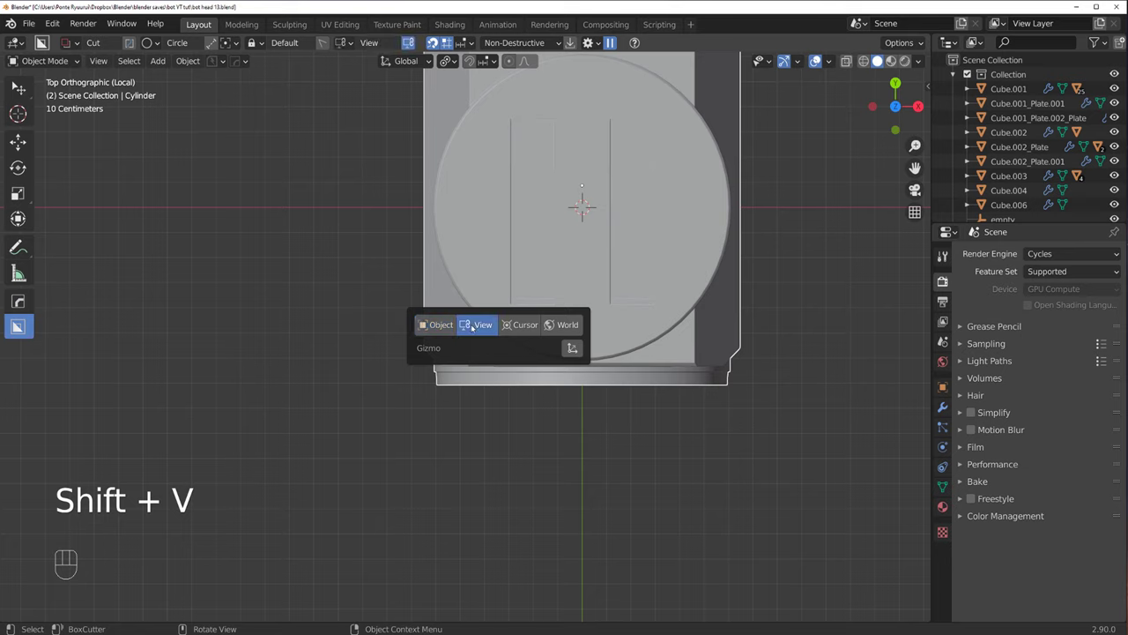
left_click_drag(462, 330, 450, 41)
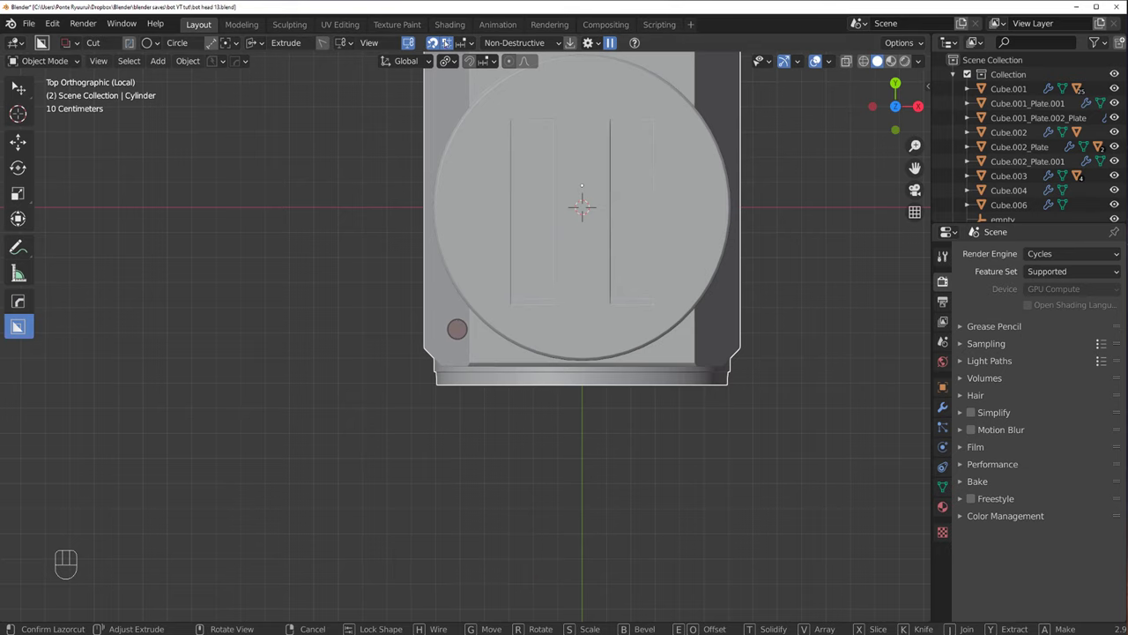
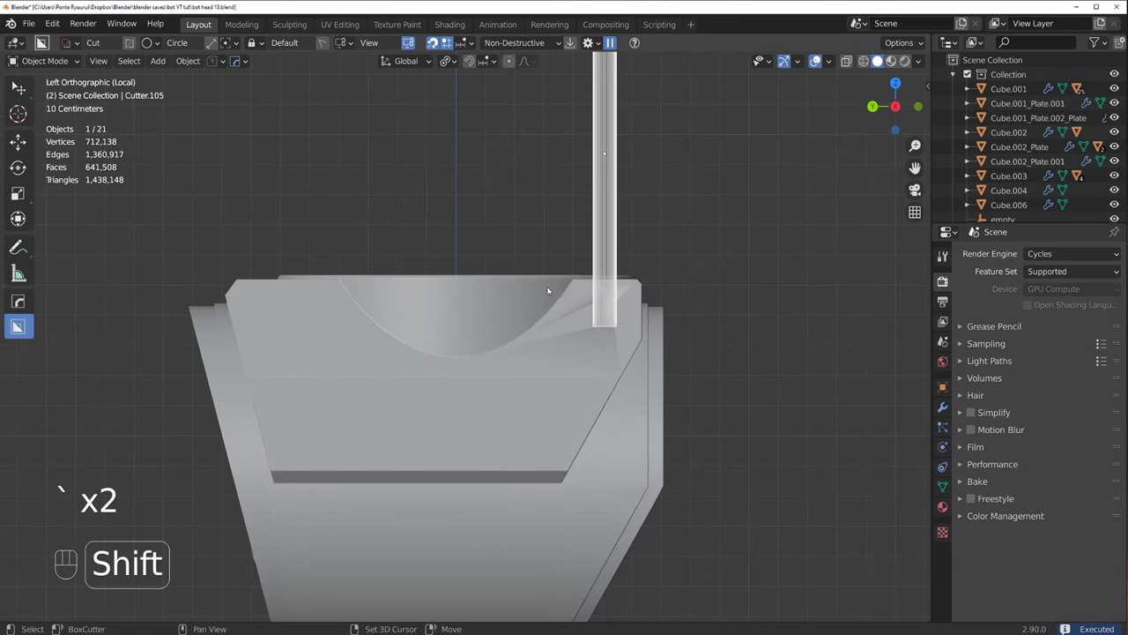
Step: In Edit Mode, duplicate the cutter rod's geometry along X so two rods stand over the pod
key("Tab")
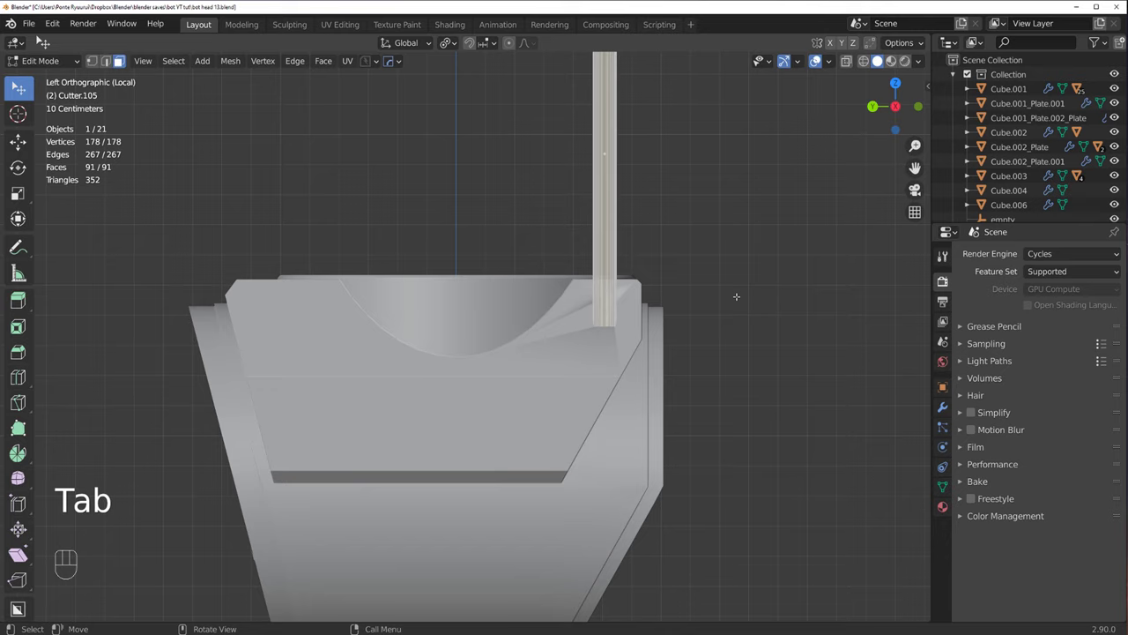
key("a")
key("shift+d")
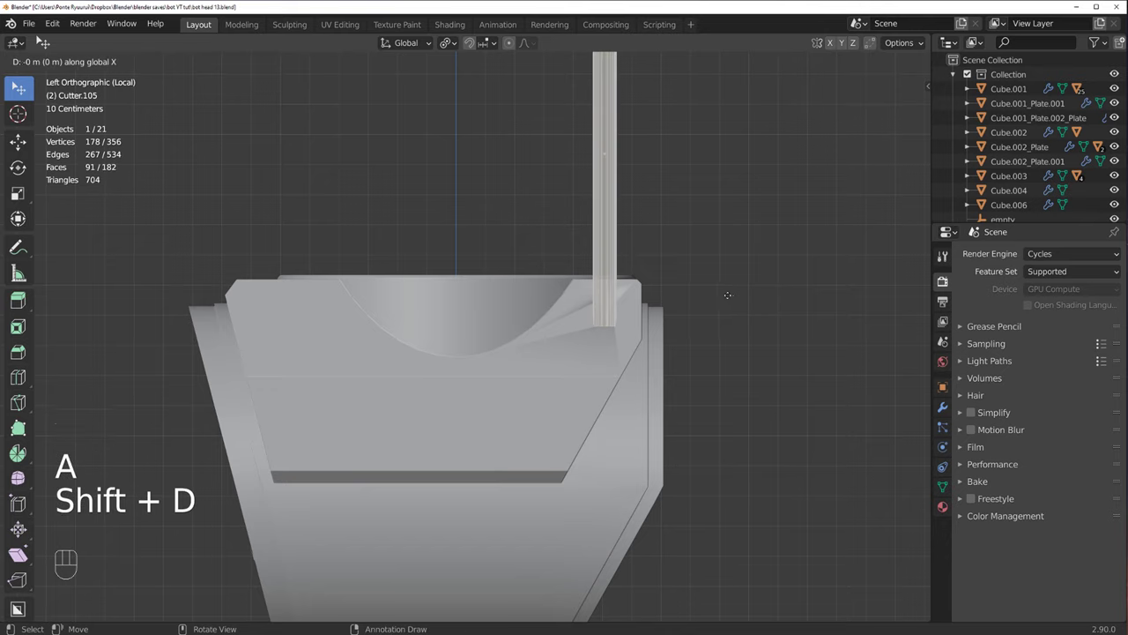
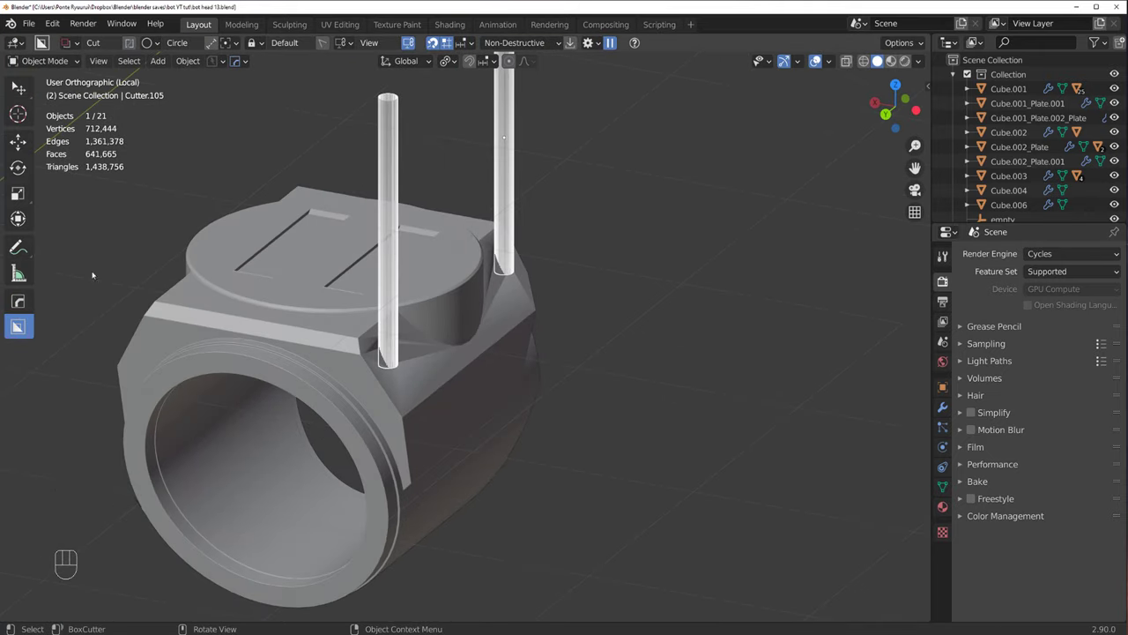
middle_click(326, 234)
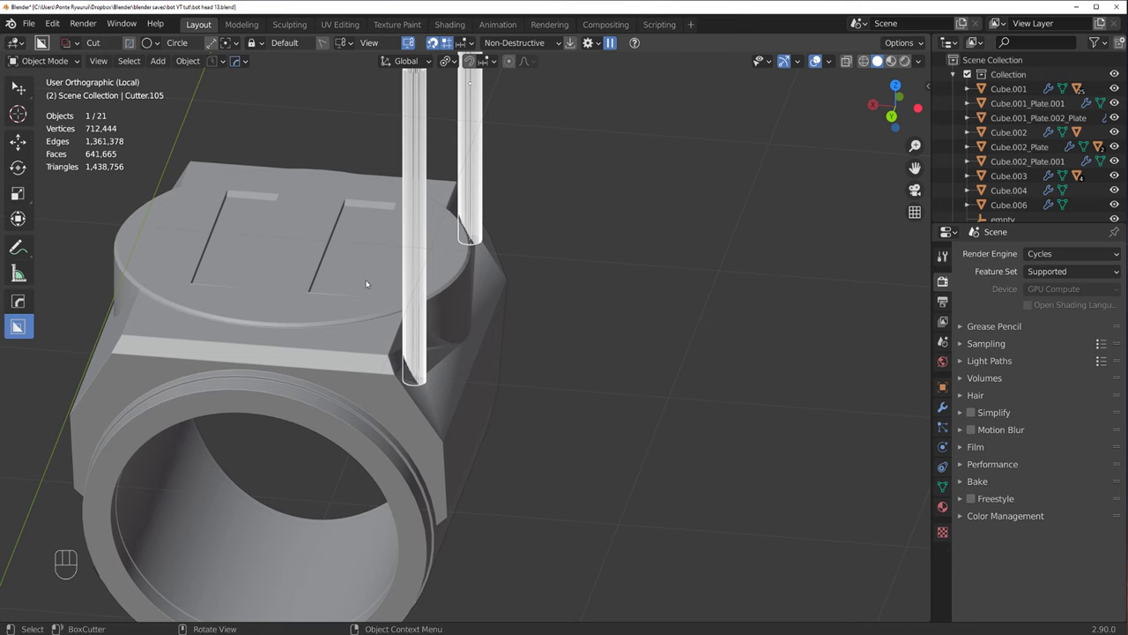
Step: Add the ear pod to the selection and start HOps Mirror on the cutter
key("alt+x")
left_click(316, 271)
key("alt+x")
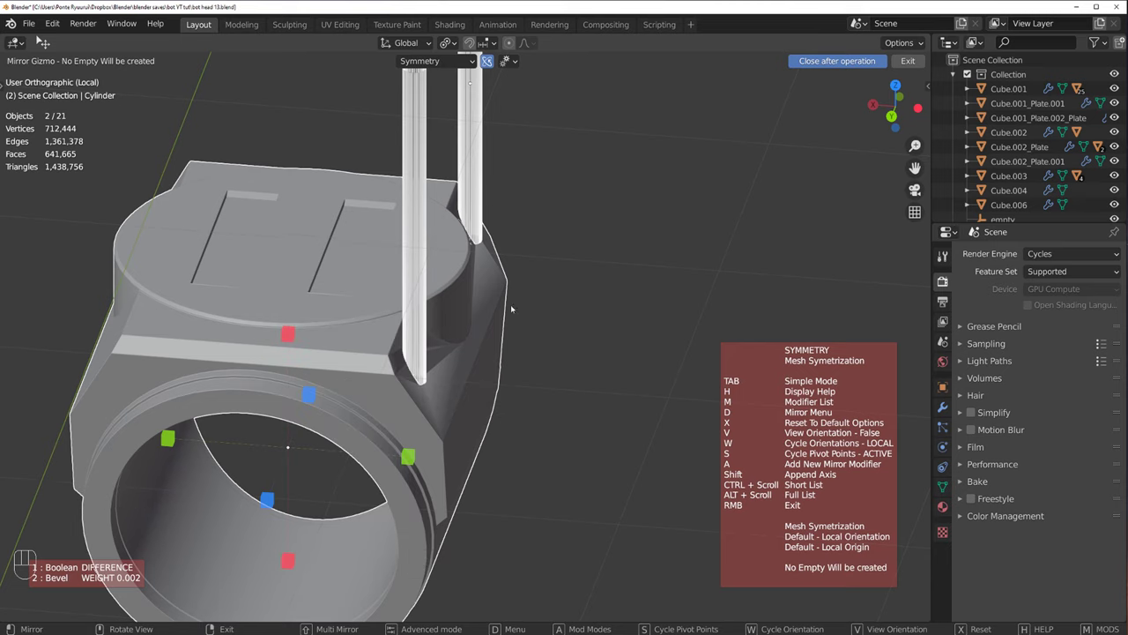
Step: Switch HOps Mirror to modifier mode and mirror the cutter rods across the pod
right_click(528, 300)
key("ctrl+z")
middle_click(444, 273)
key("alt+x")
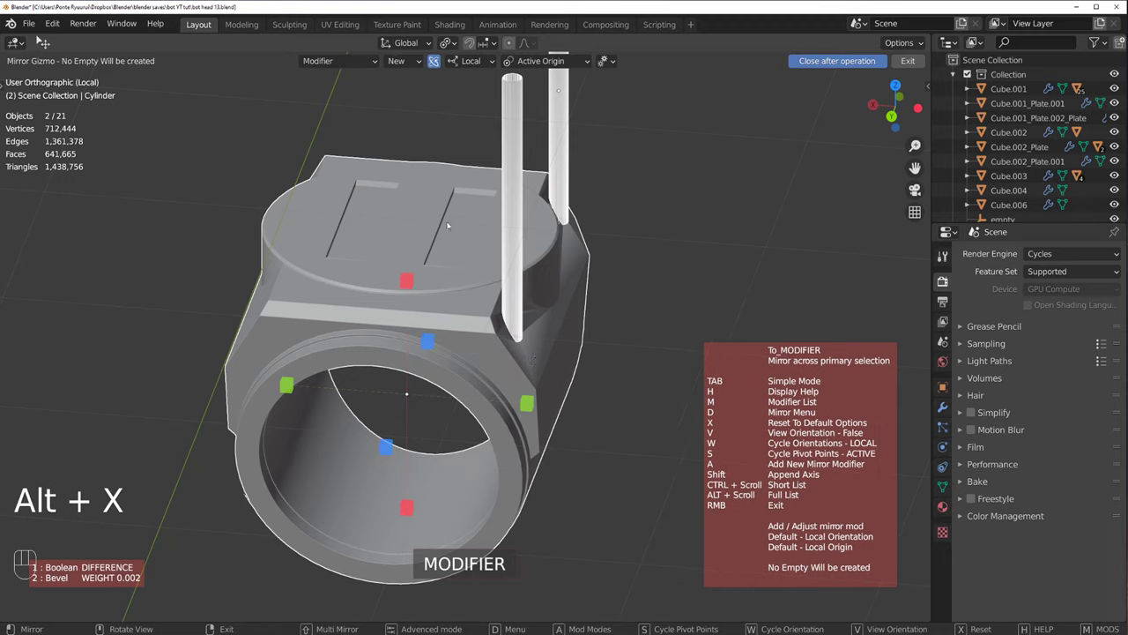
left_click(522, 398)
Step: Check the four mirrored rods around the pod and finish the mirror operation
left_click(682, 268)
left_click_drag(610, 266, 487, 249)
middle_click(365, 294)
left_click(458, 284)
key("q")
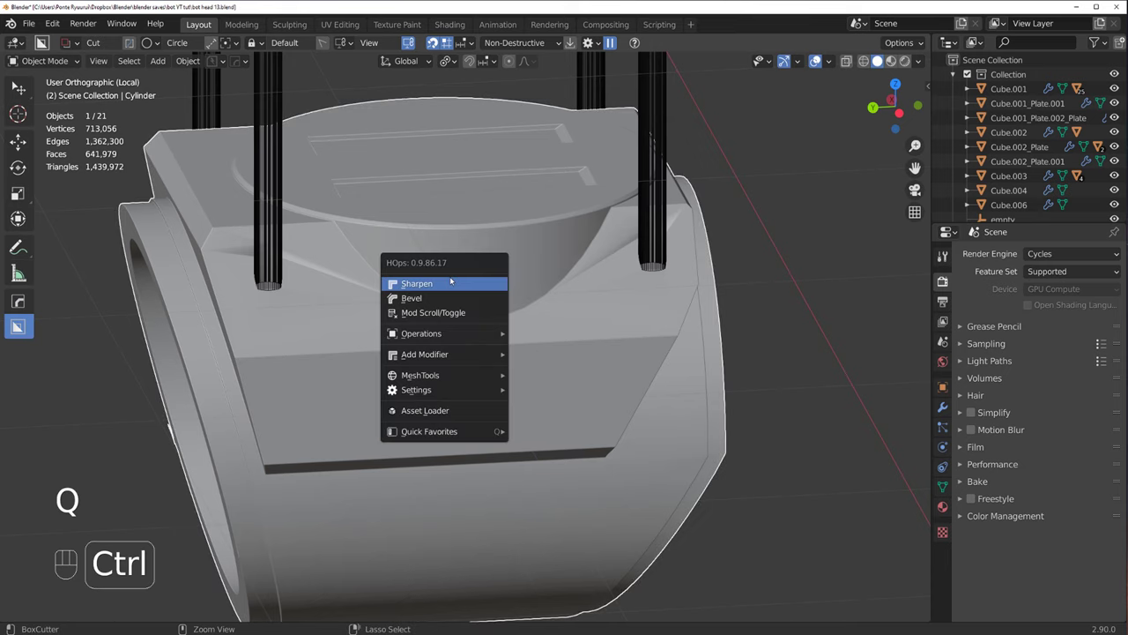
left_click_drag(477, 270, 410, 264)
Step: Select a cutter rod and start moving it down along Z
key("/")
key("ctrl+z")
left_click(380, 319)
left_click(463, 263)
key("g")
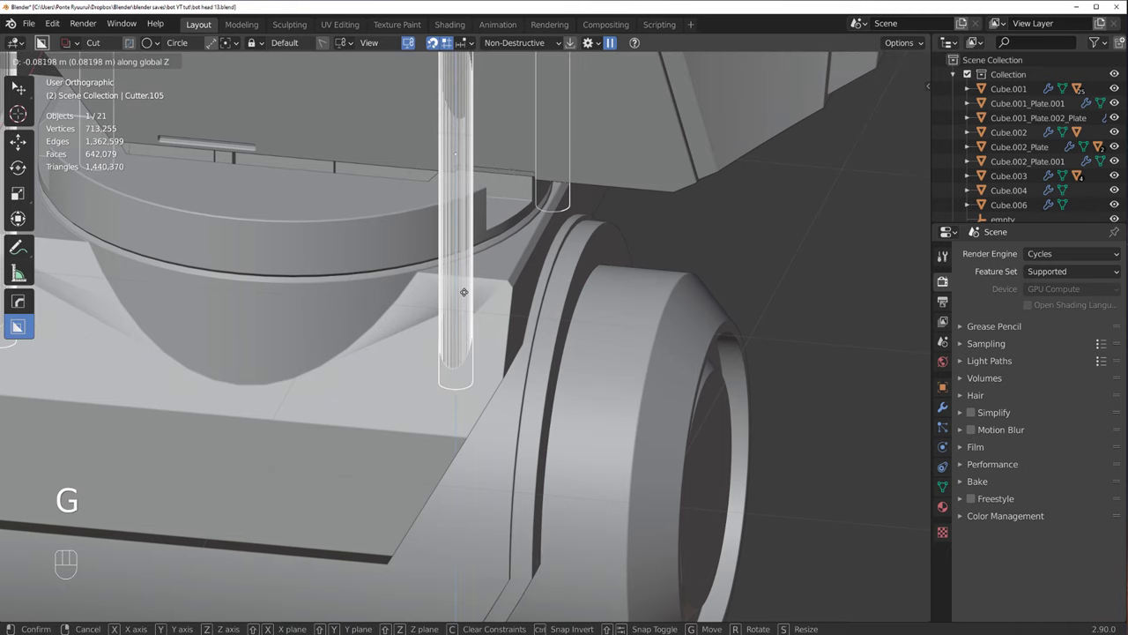
Step: Lower the cutter rods to carve grooves into the collar and bring up HardOps sharpening options
key("q")
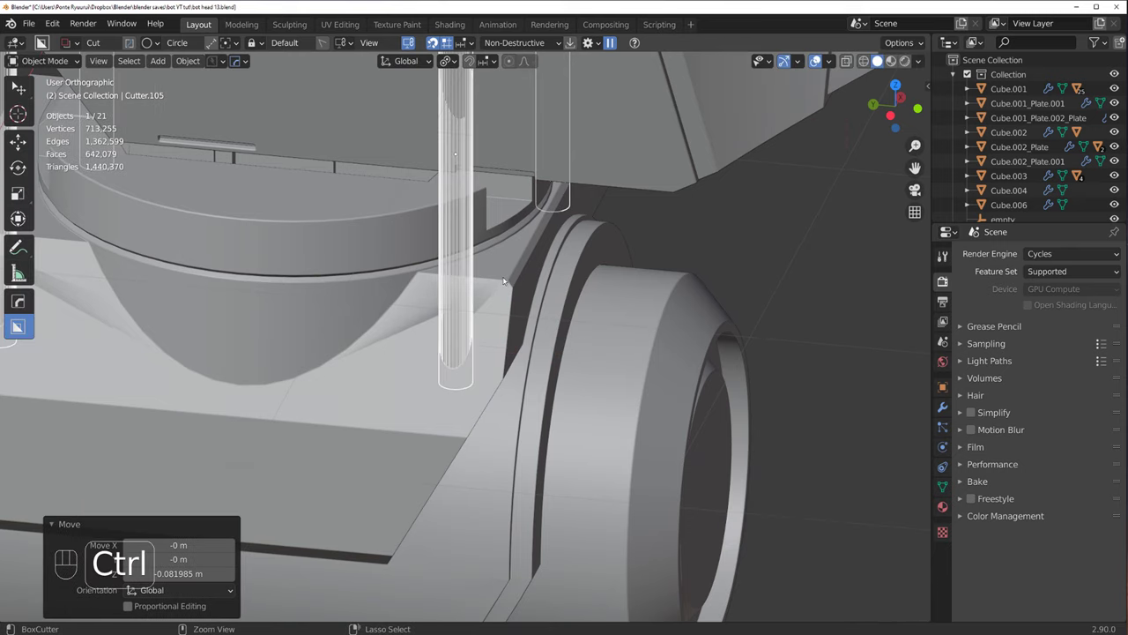
key("ctrl+z")
key("g")
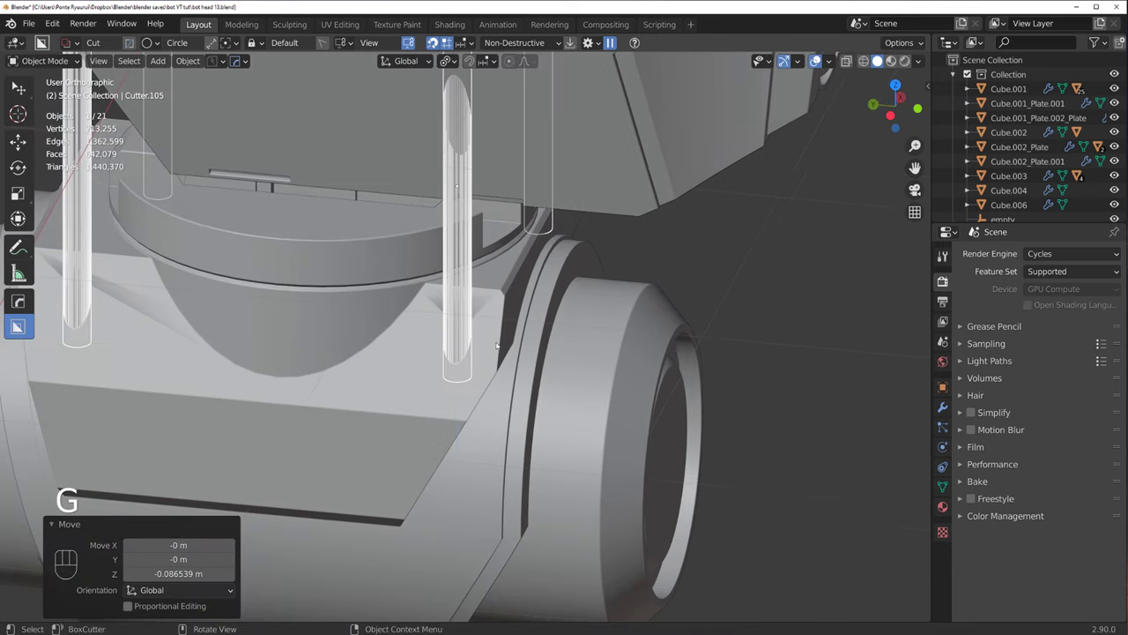
key("q")
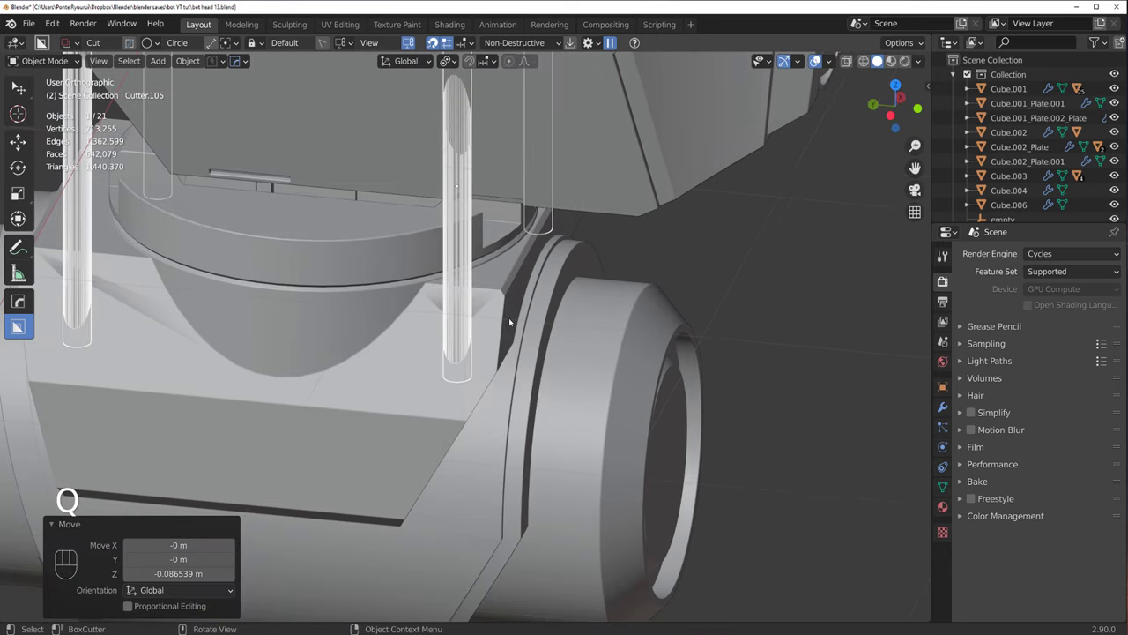
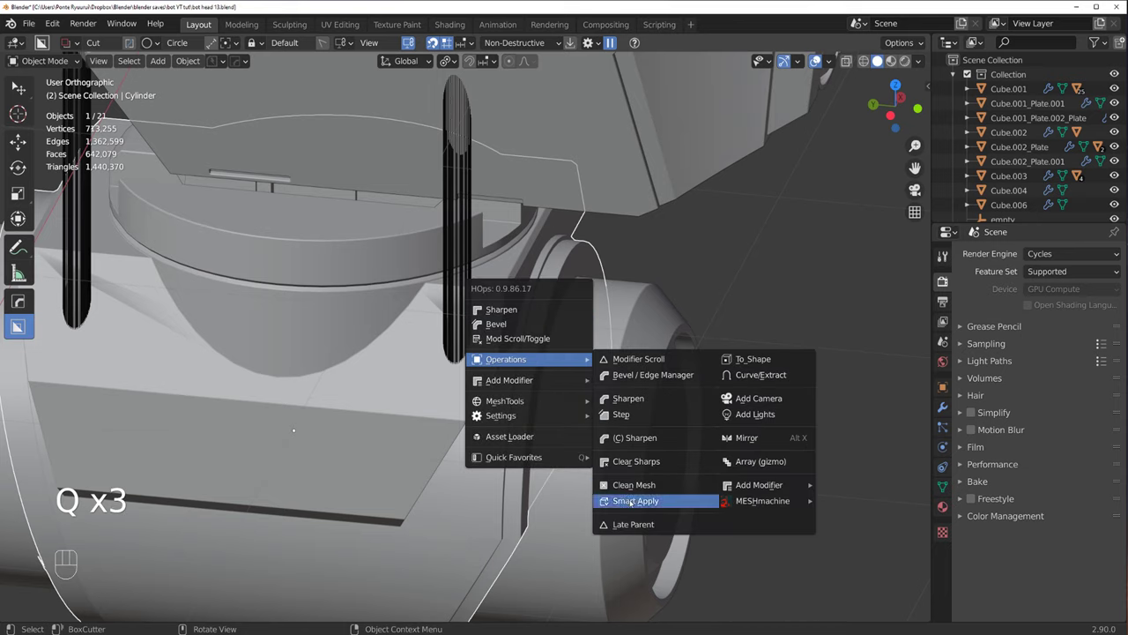
key("q")
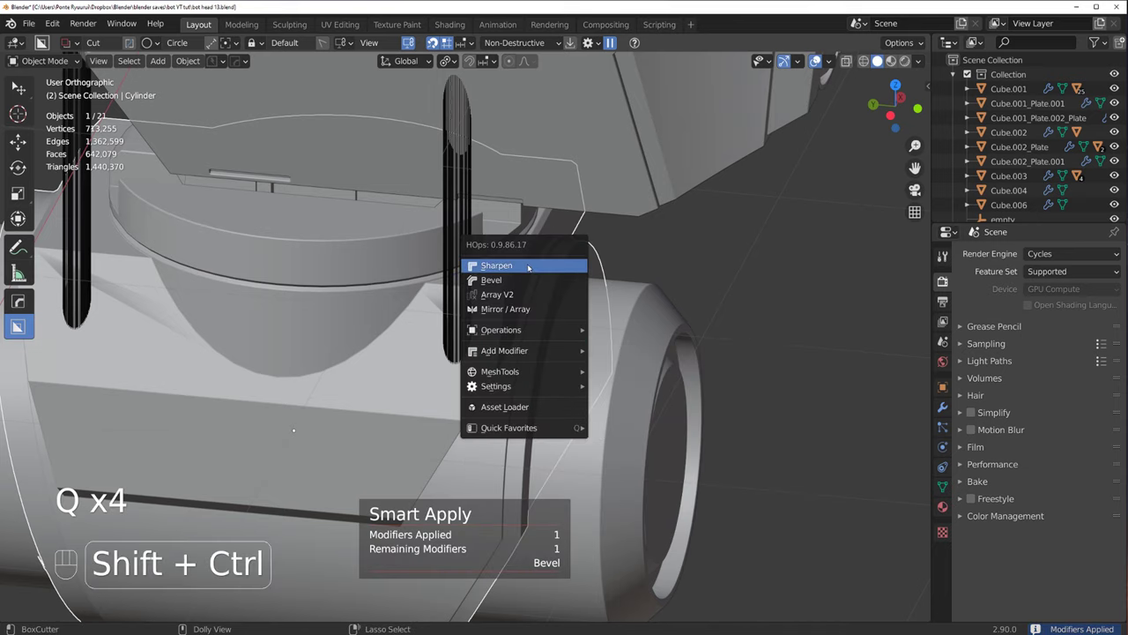
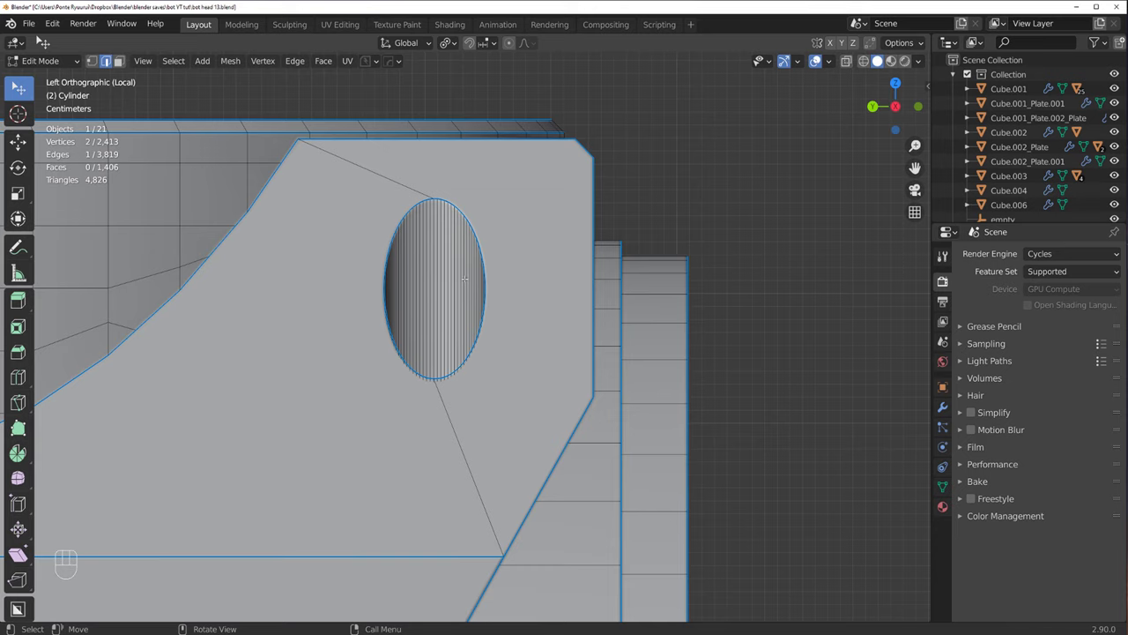
Step: Start a fine bevel on the rim of the collar's oval side hole
key("Tab")
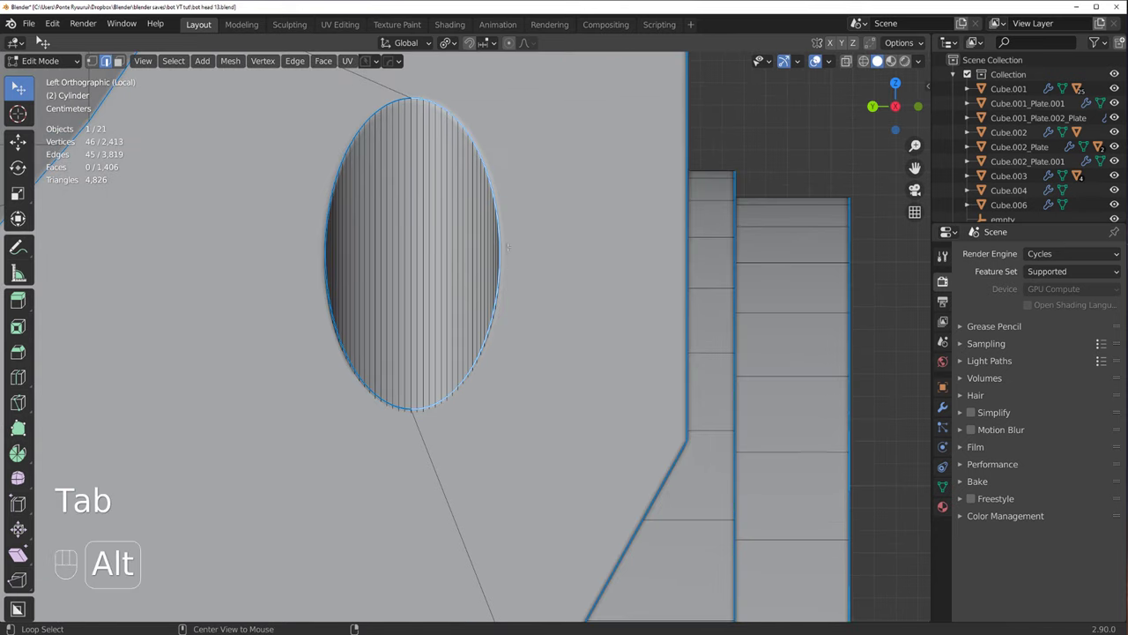
key("ctrl+b")
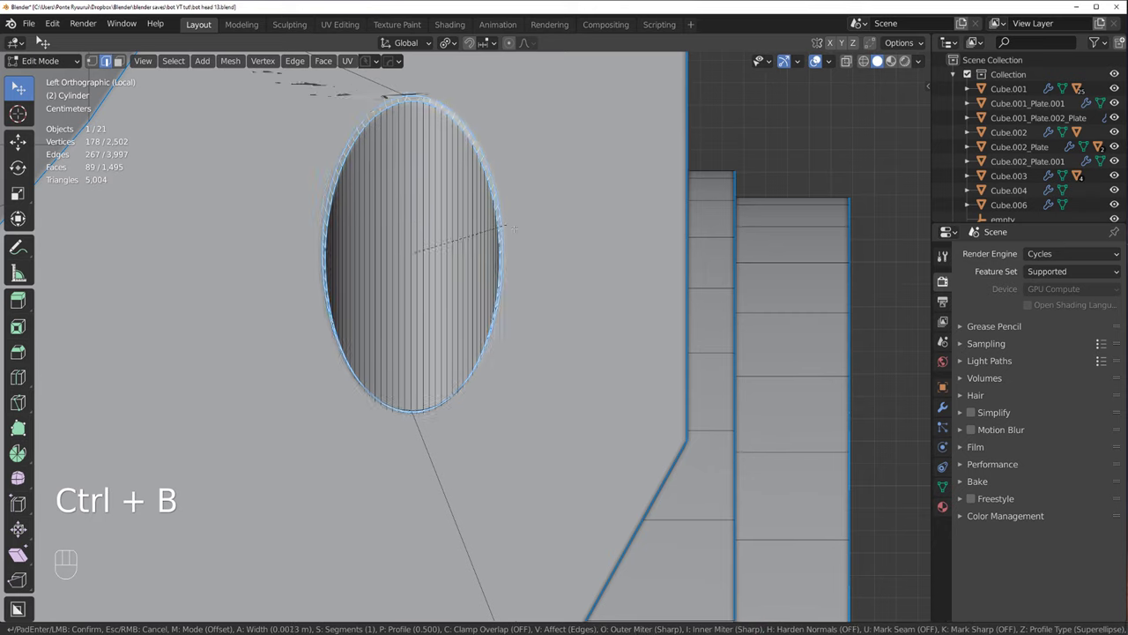
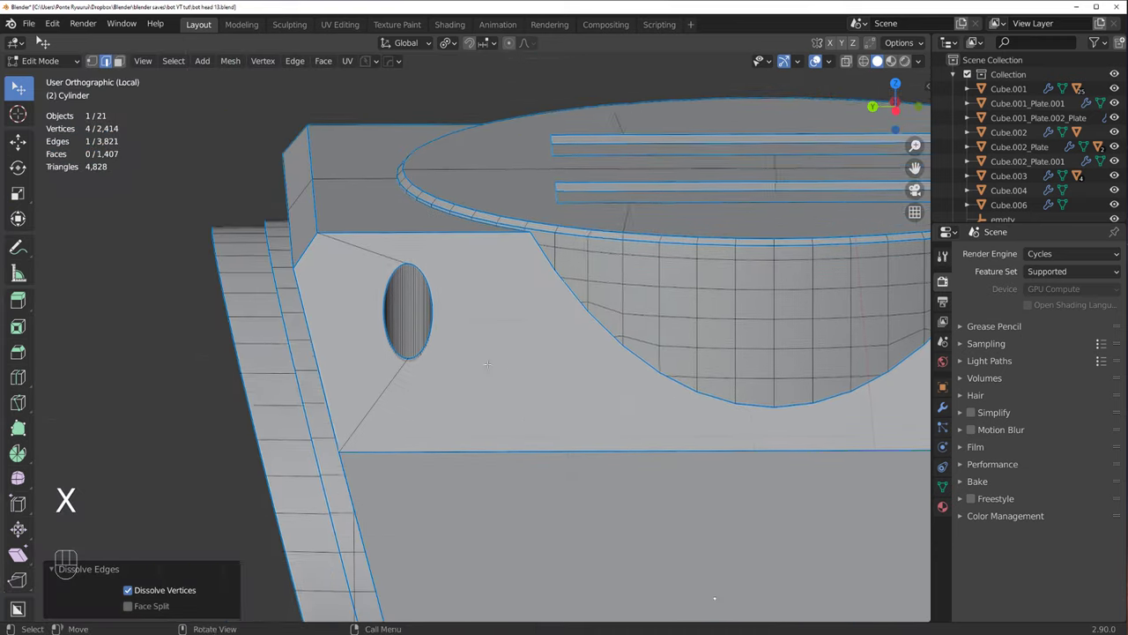
Step: Knife-cut an edge from the hole's rim vertex to the panel corner and bring up the mirror options
key("k")
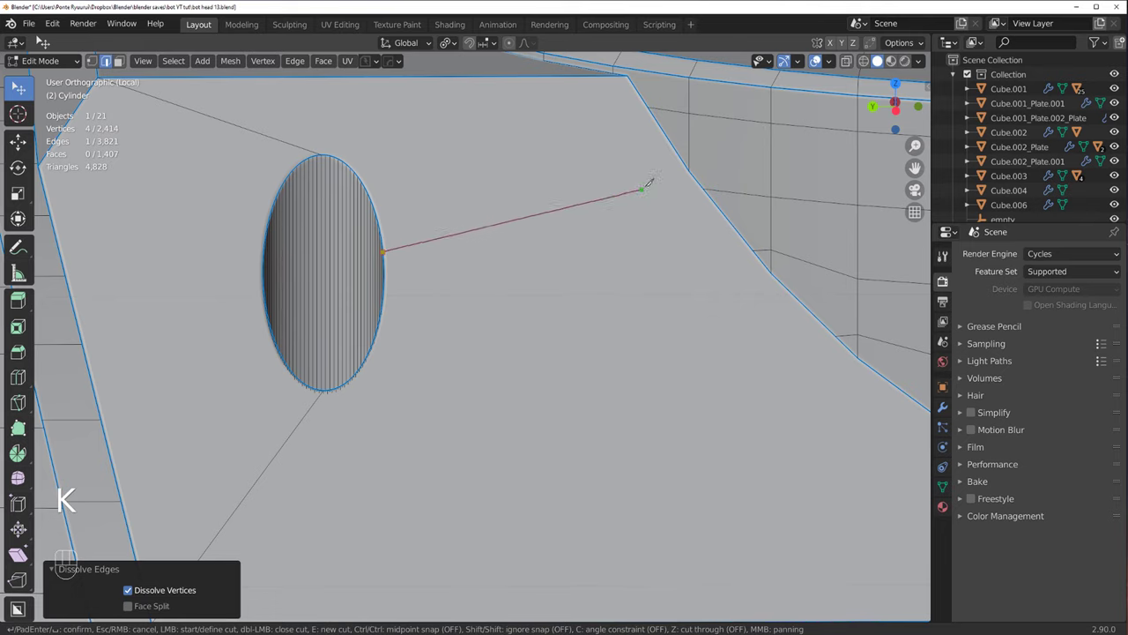
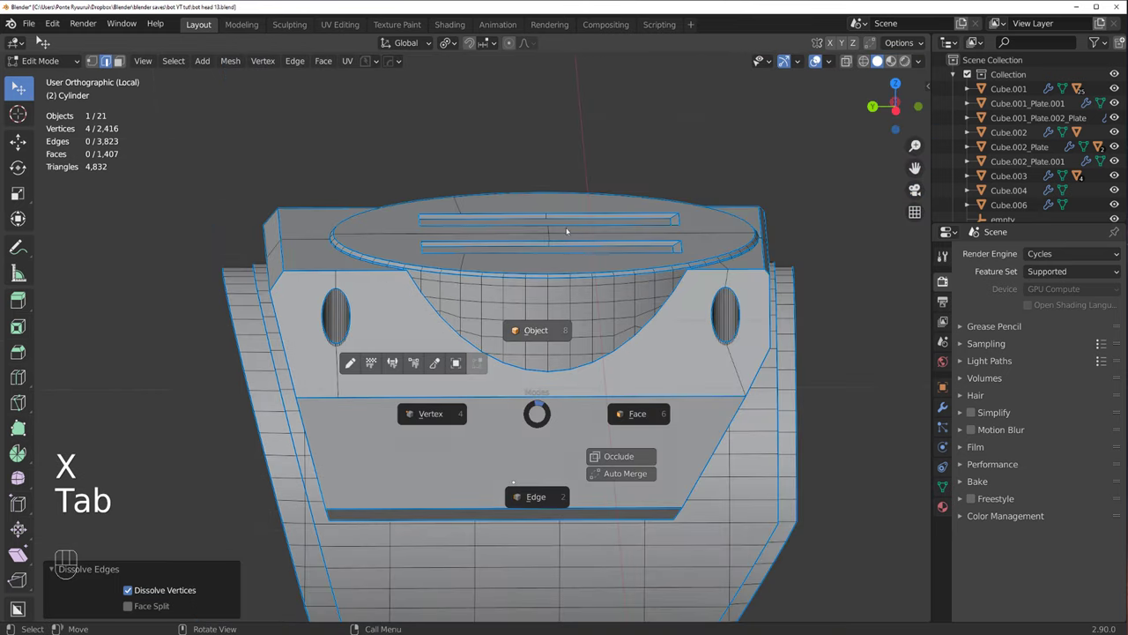
left_click_drag(522, 312, 453, 315)
key("alt+x")
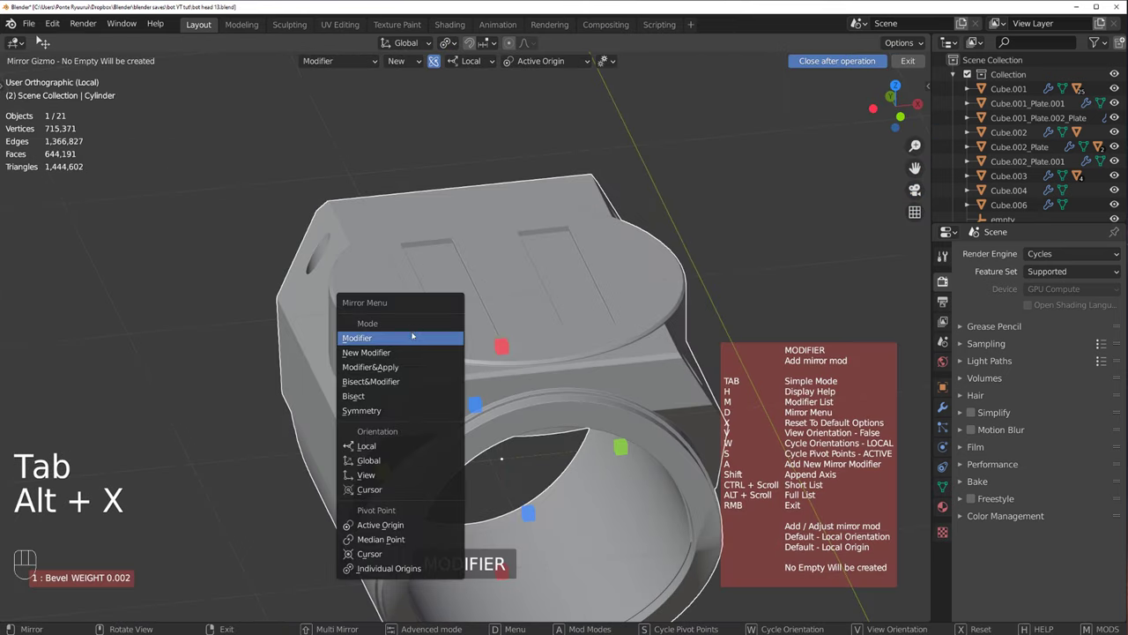
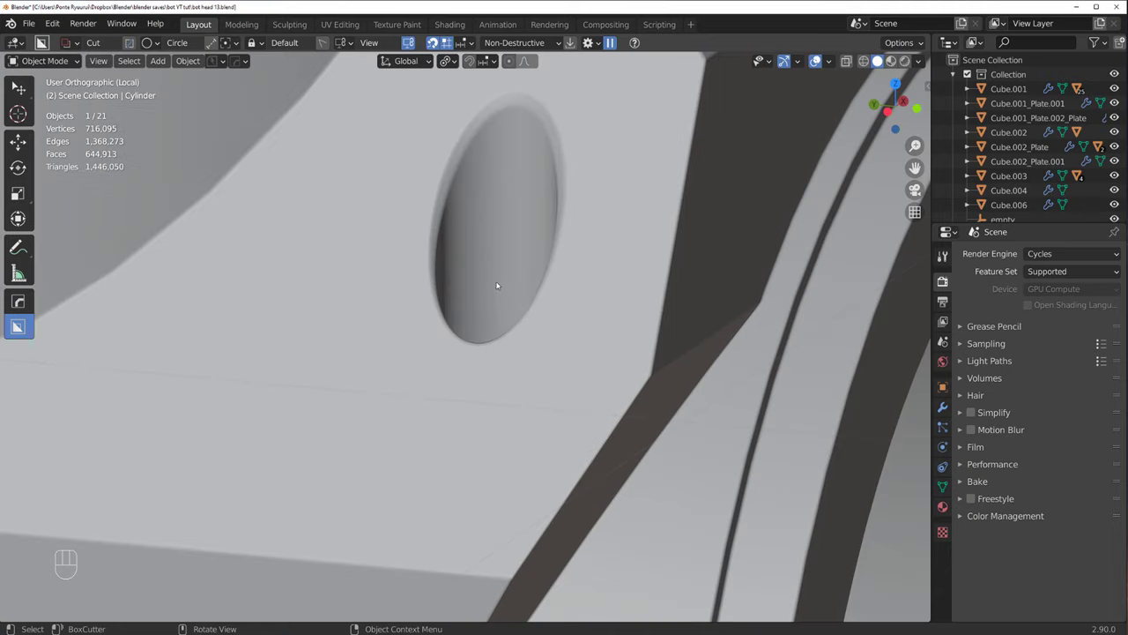
Step: Undo the last edits and refine the cylinder piece's mesh in Edit Mode
middle_click(470, 341)
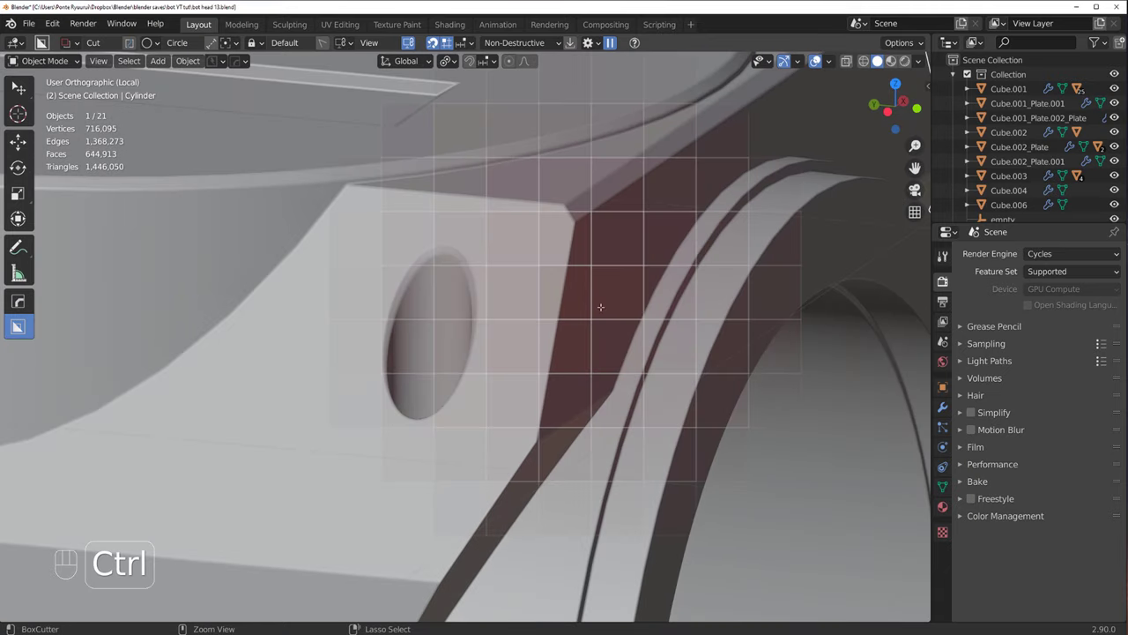
key("ctrl+z")
key("Tab")
key("Tab")
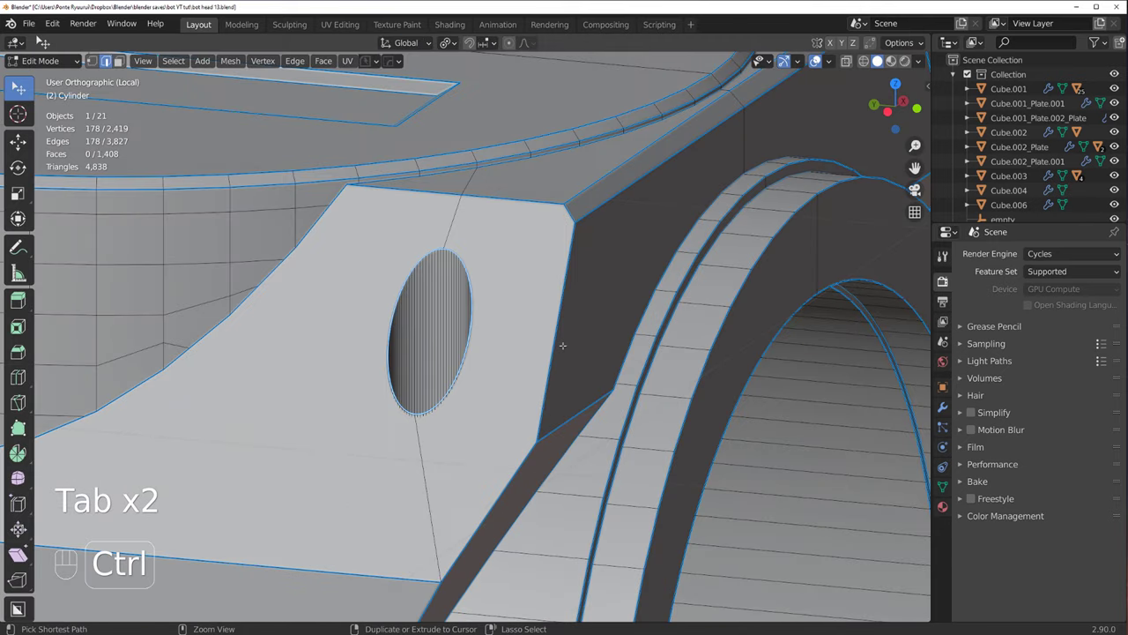
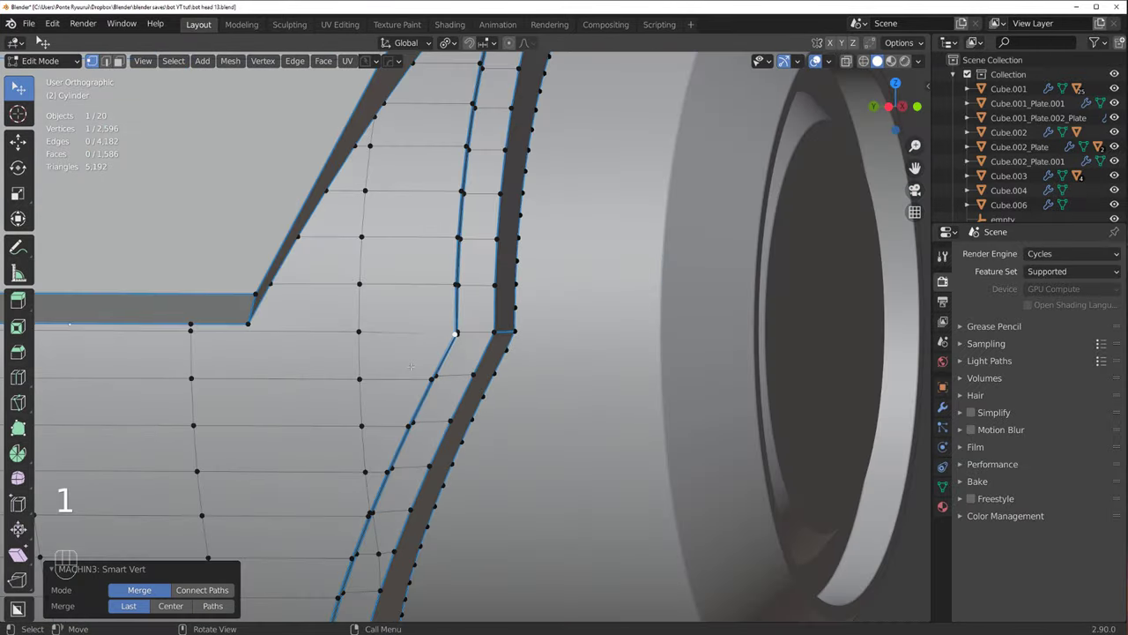
key("Tab")
Step: Symmetrize the collar so the side-hole detail matches both sides and save a new file version
middle_click(411, 350)
key("alt+x")
left_click_drag(414, 367, 590, 344)
left_click(618, 324)
left_click_drag(566, 324, 429, 323)
middle_click(436, 378)
left_click_drag(482, 380, 495, 367)
left_click_drag(247, 60, 268, 86)
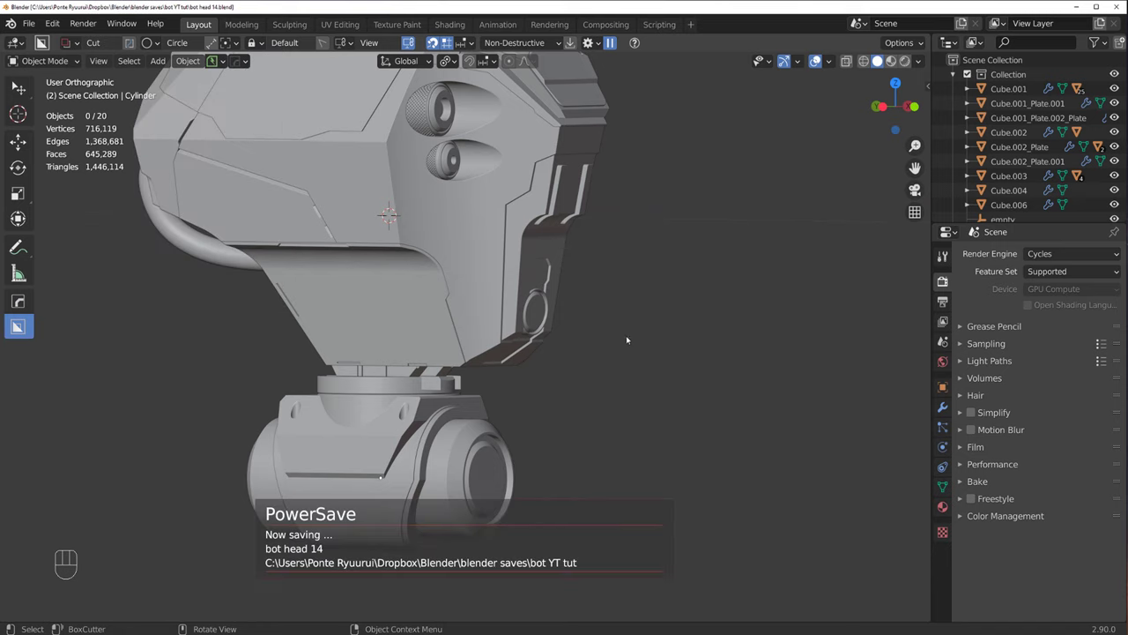
left_click_drag(532, 346, 458, 352)
left_click_drag(486, 356, 466, 333)
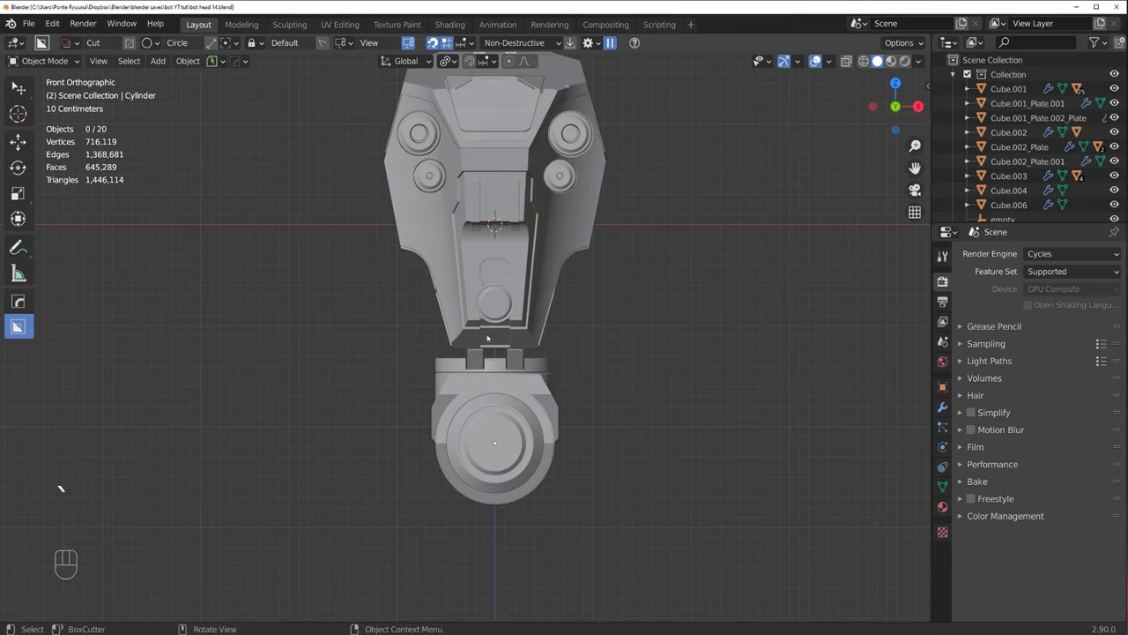
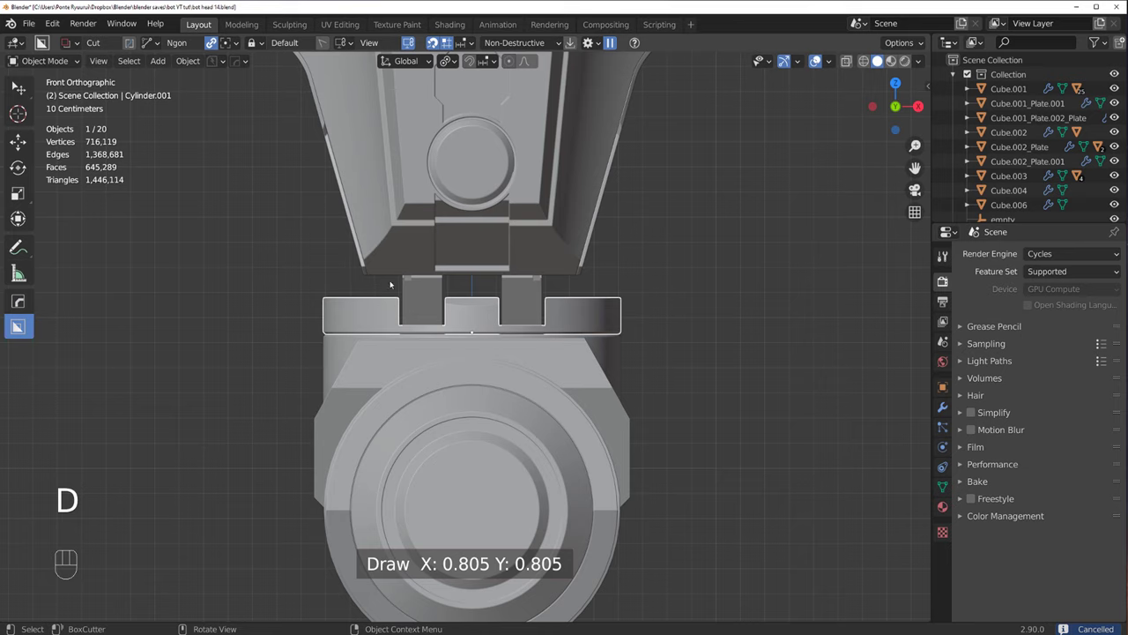
Step: Chamfer the bracket piece's top outer corners with HardOps and select the plate above it for editing
left_click_drag(349, 301, 328, 307)
left_click_drag(402, 293, 287, 305)
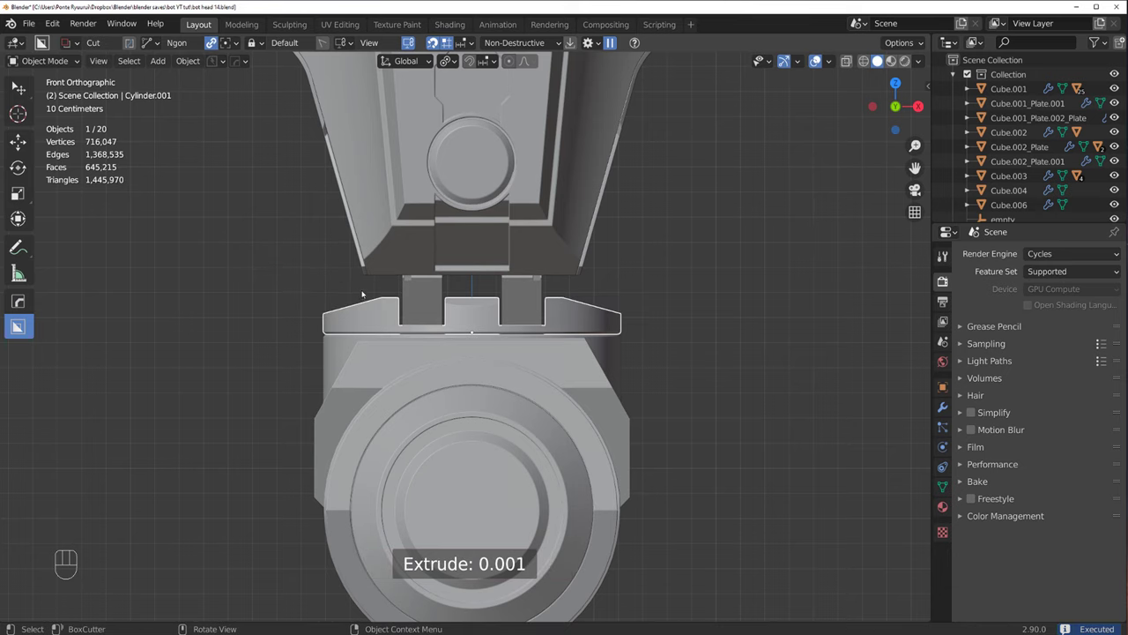
left_click_drag(393, 324, 469, 338)
key("q")
left_click_drag(494, 337, 568, 334)
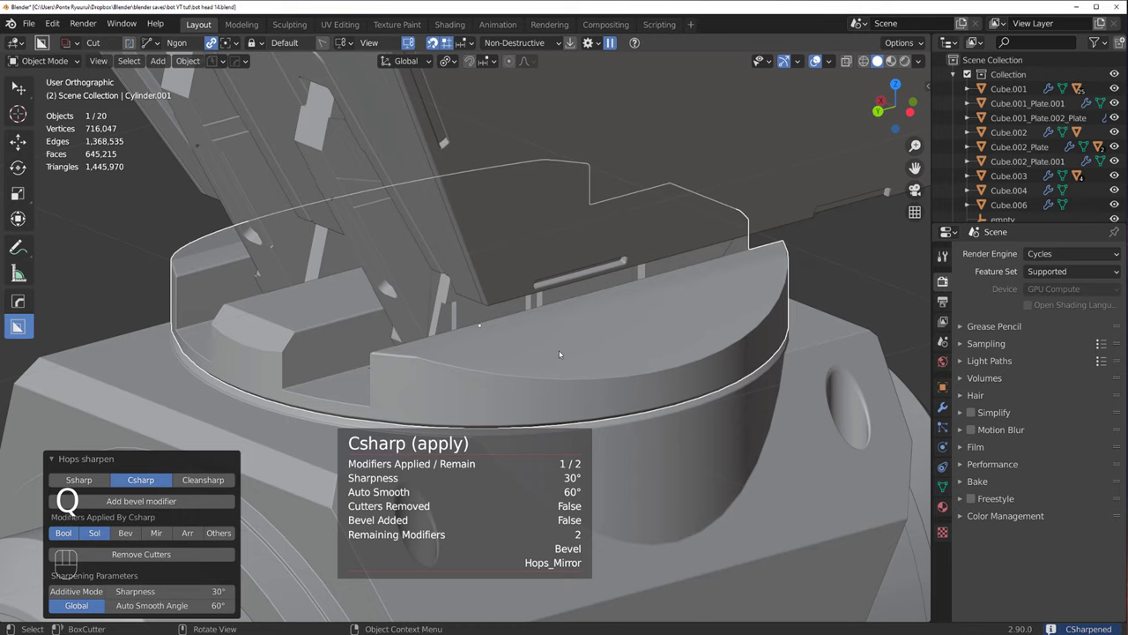
left_click(601, 359)
key("Tab")
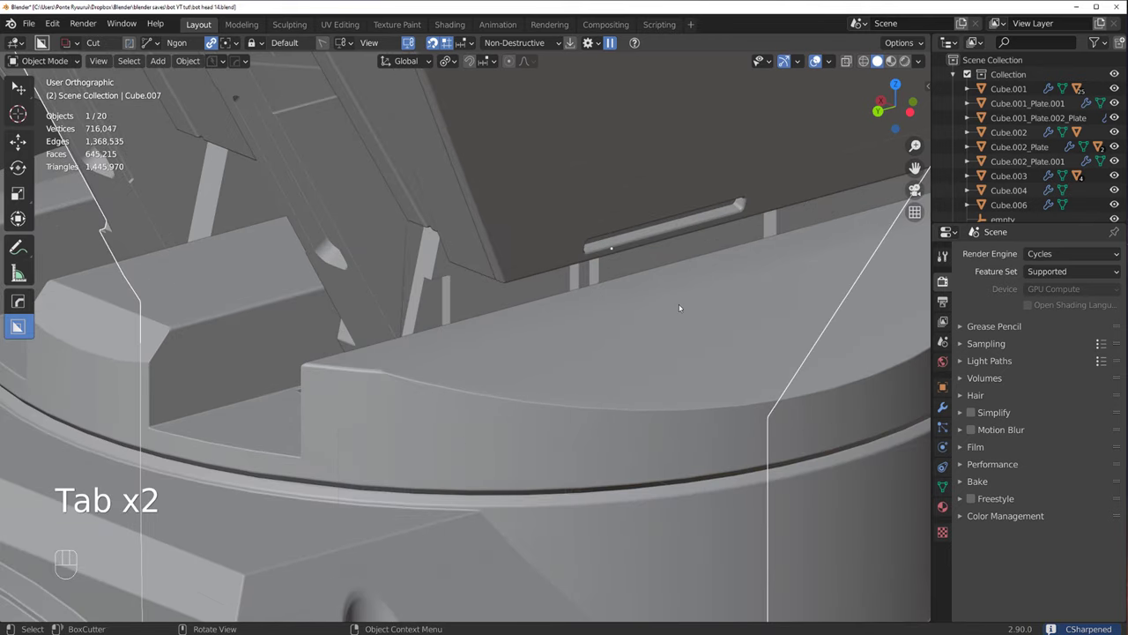
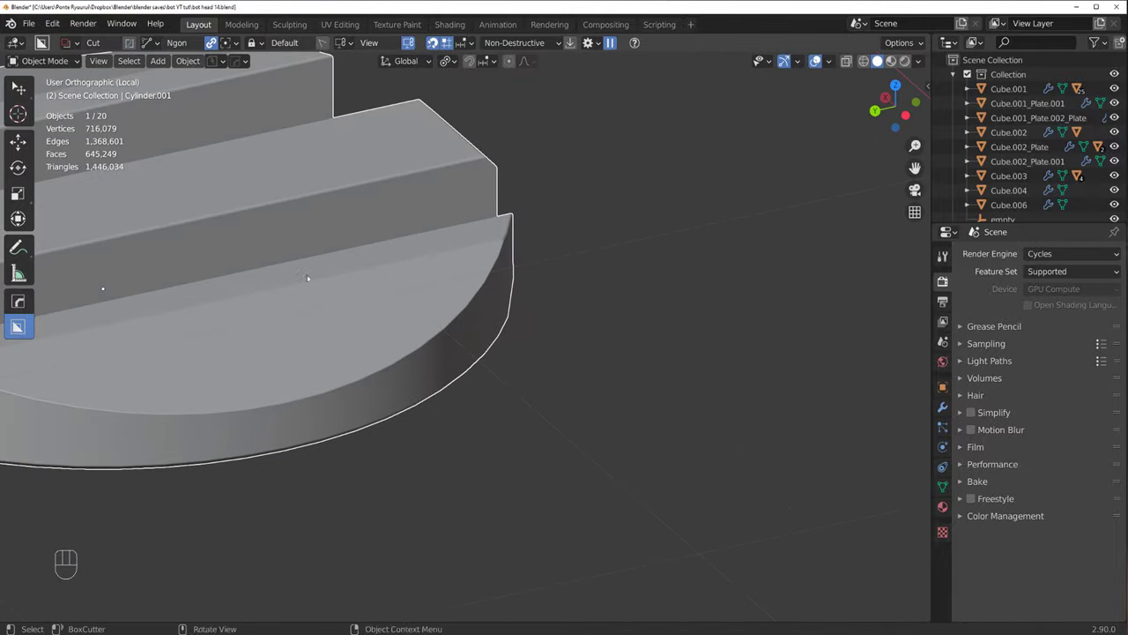
Step: Isolate the slotted neck cap ring in local view to examine it up close
middle_click(279, 305)
middle_click(489, 360)
left_click_drag(489, 397, 321, 353)
key("/")
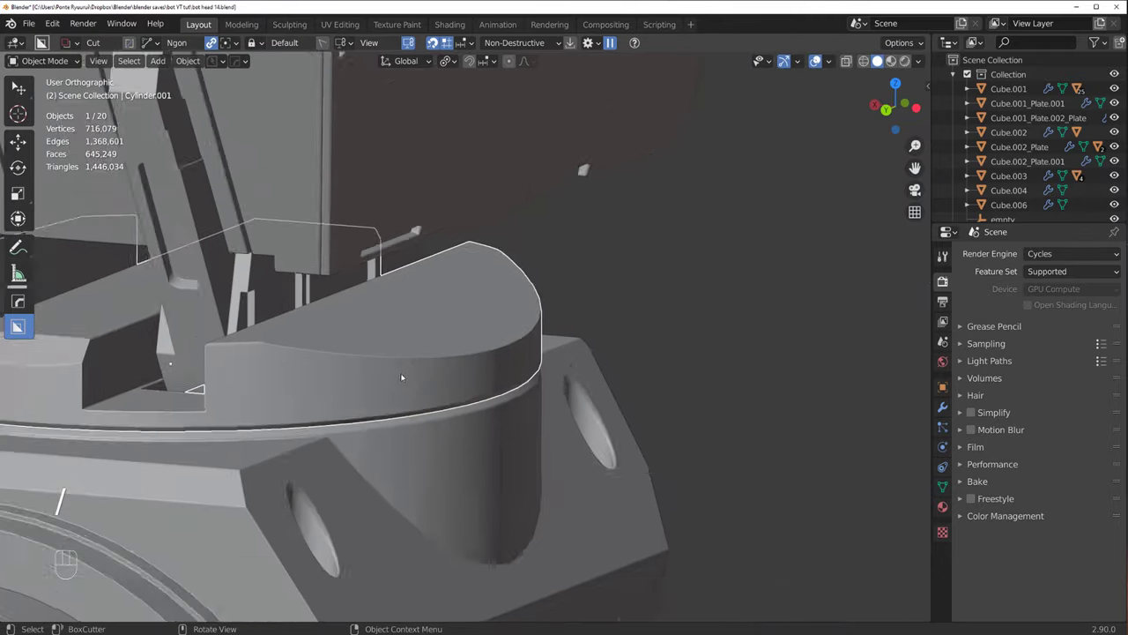
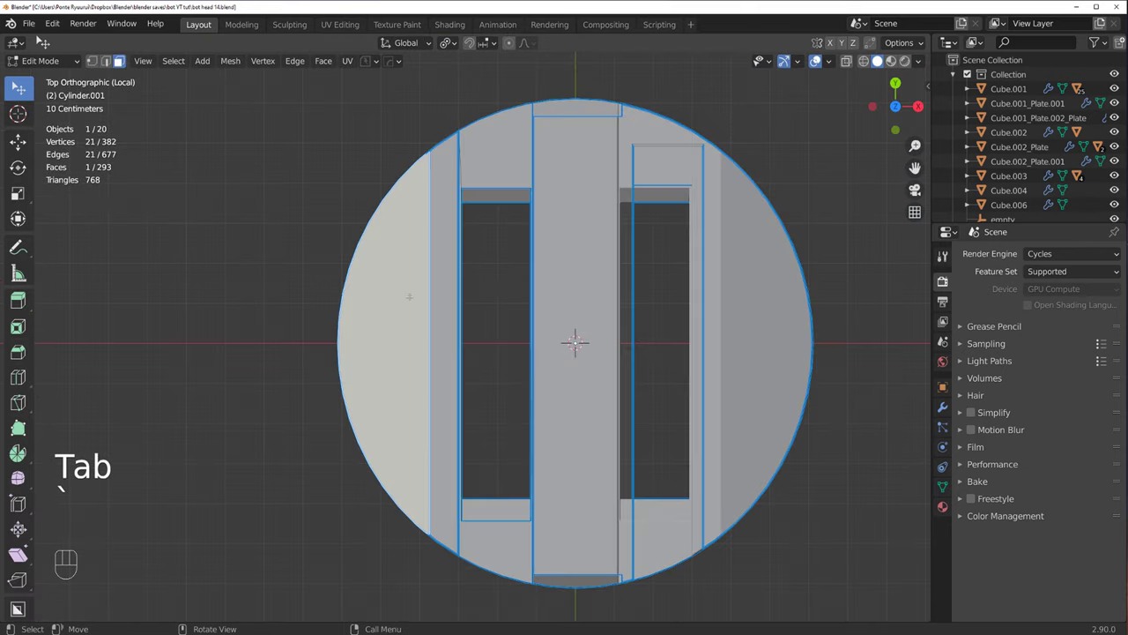
Step: BoxCutter a long round-ended slot through the bracket top, check its mesh and return to the full head
key("Tab")
key("d")
left_click_drag(385, 322, 432, 406)
left_click_drag(441, 385, 468, 241)
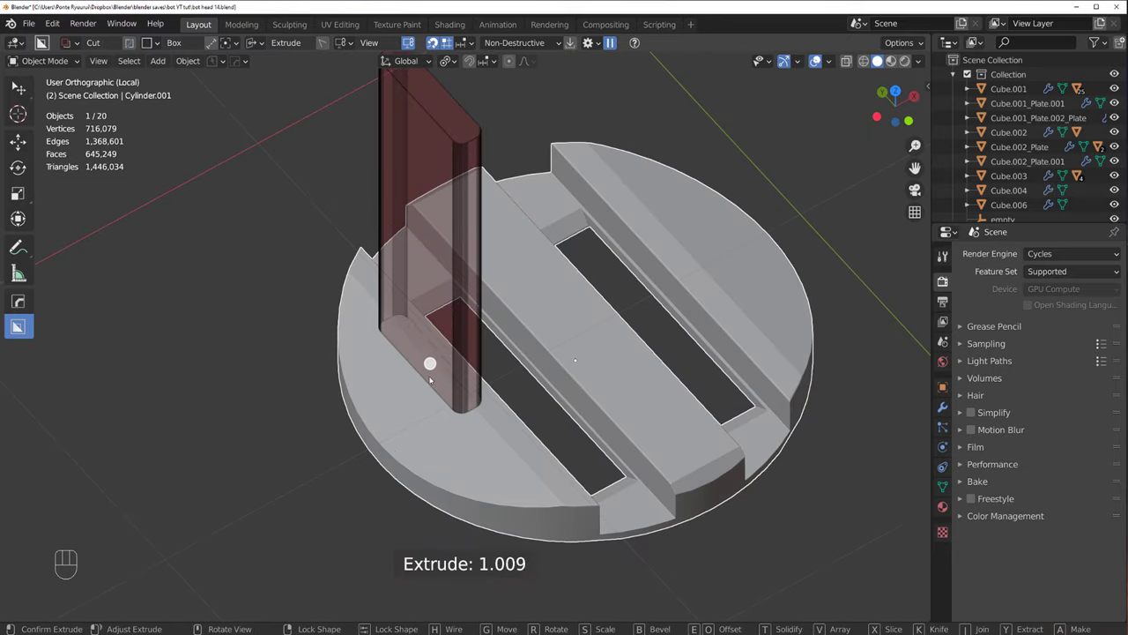
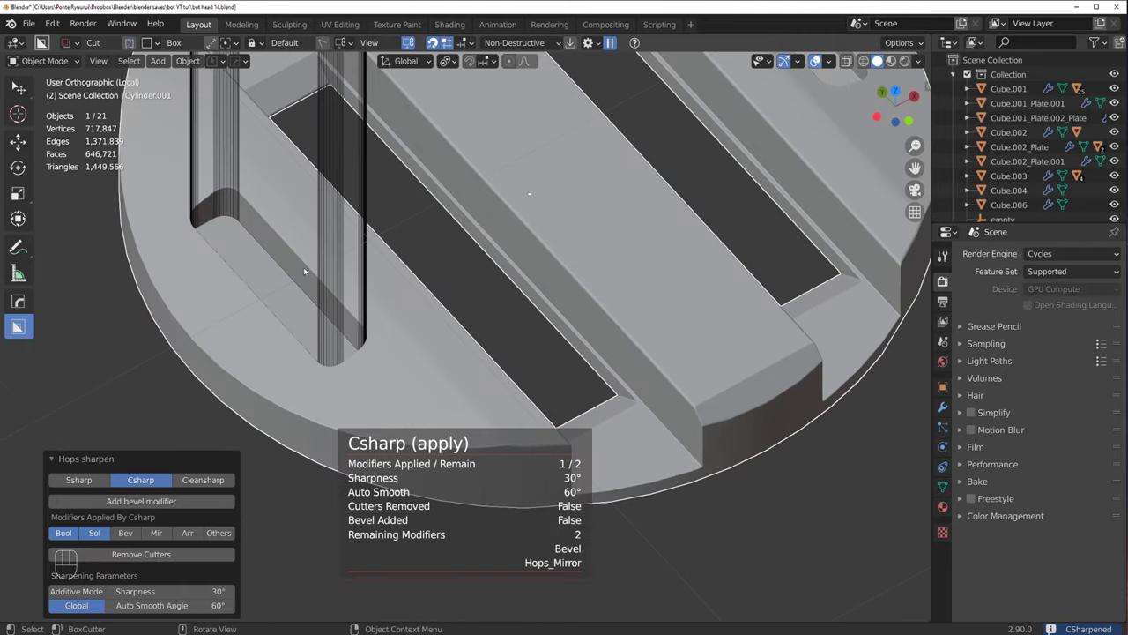
key("Tab")
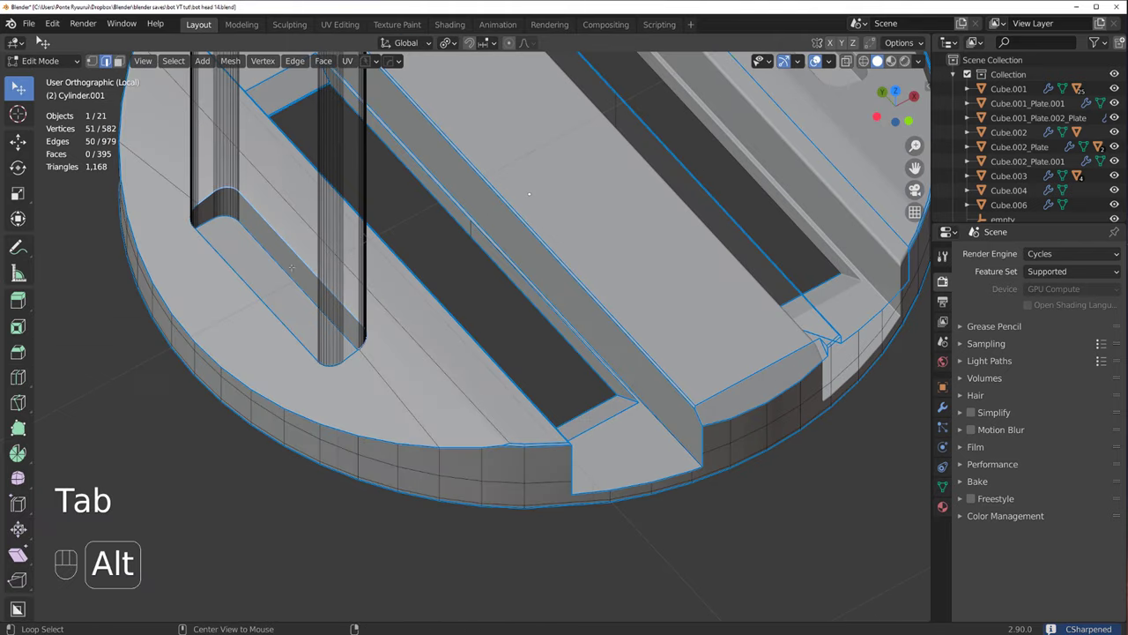
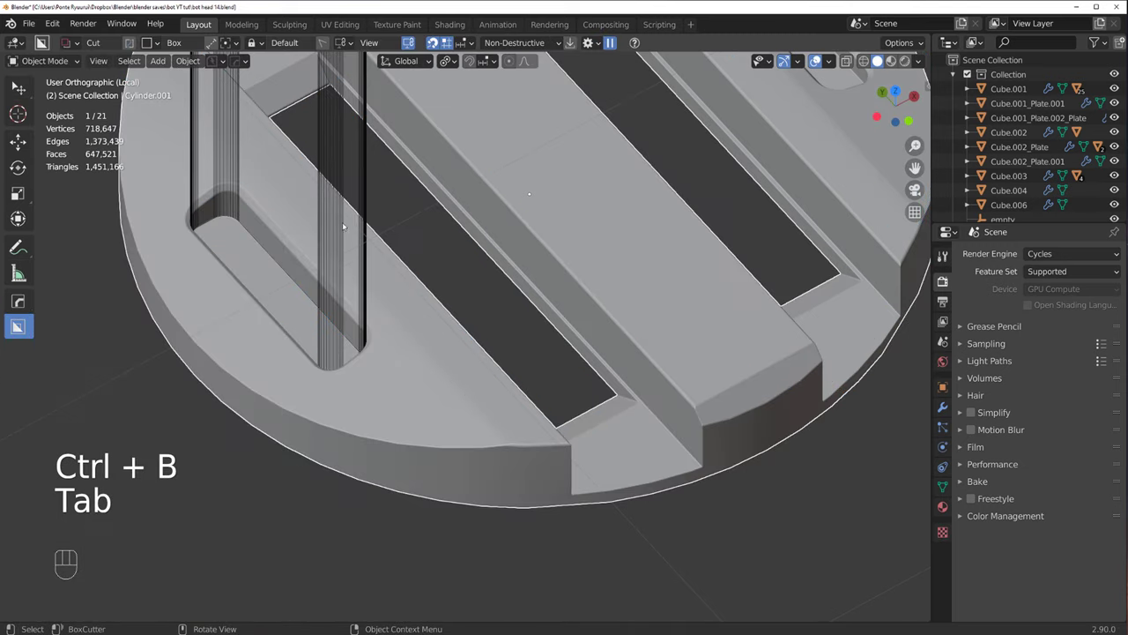
key("/")
key("shift+2")
Step: Add a cable curve via the add-on hanging between two points near the bracket slot
left_click_drag(423, 326, 455, 300)
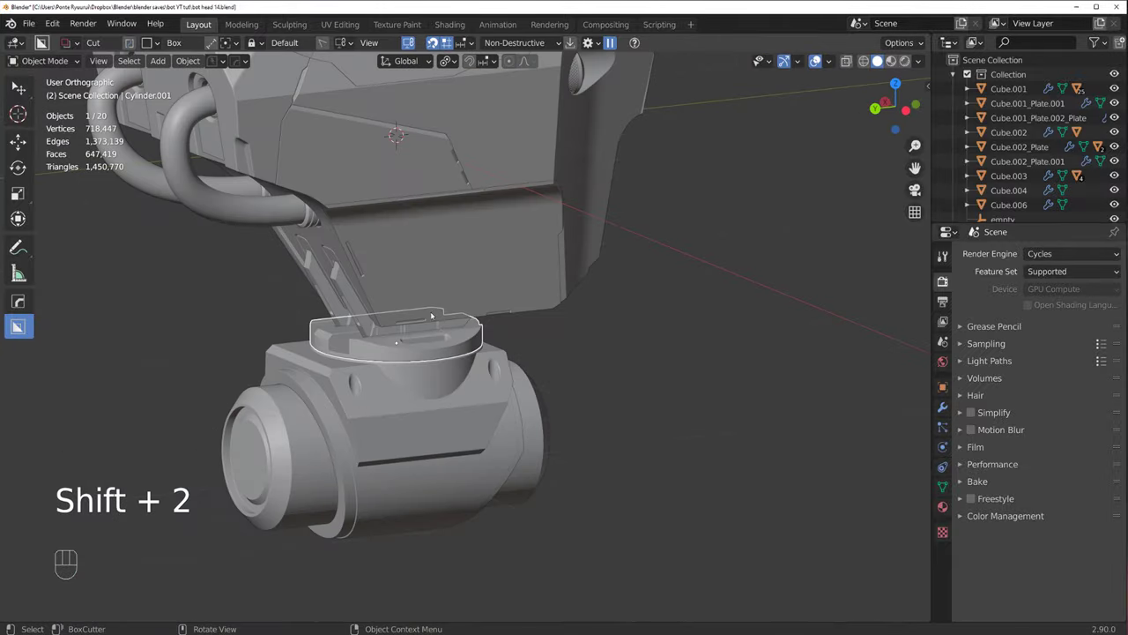
middle_click(401, 340)
left_click_drag(402, 312, 414, 283)
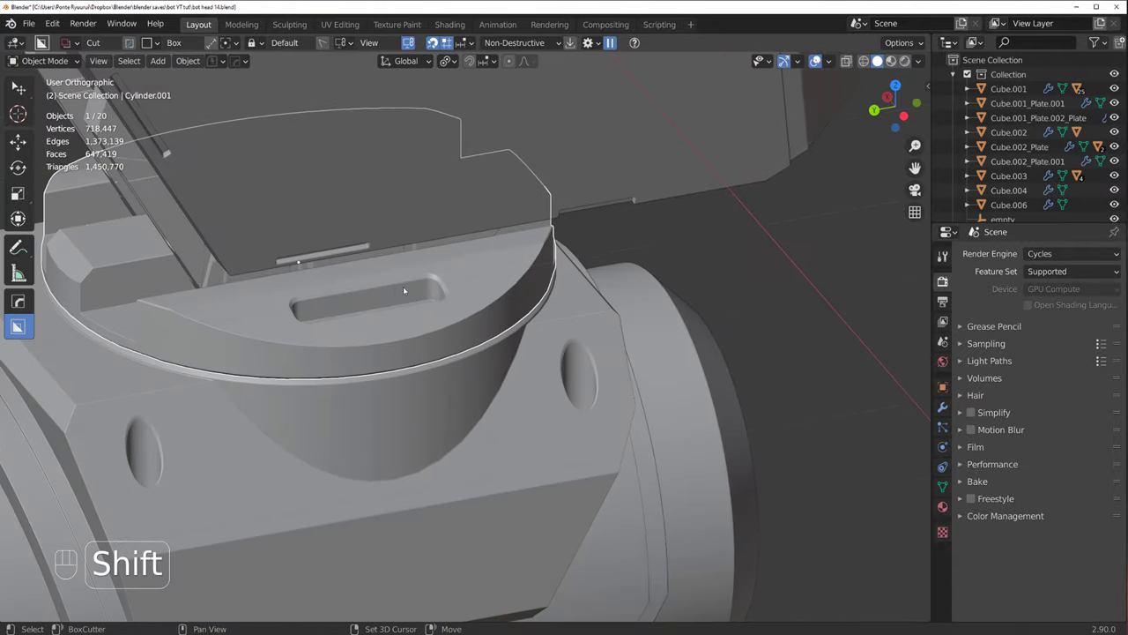
key("shift+a")
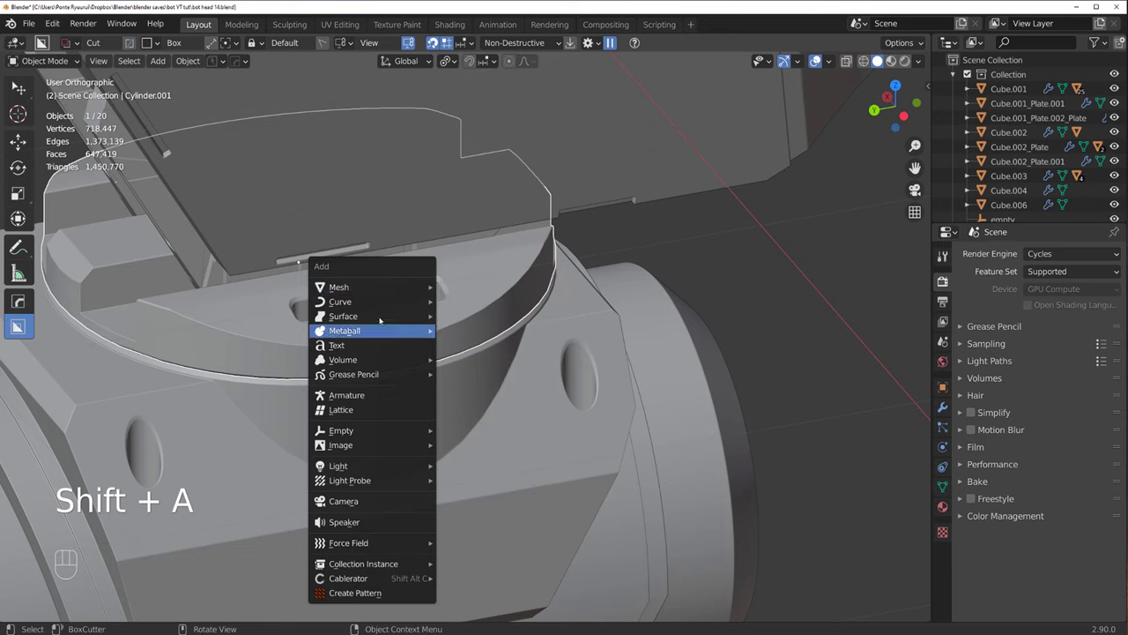
middle_click(372, 289)
middle_click(437, 337)
left_click_drag(450, 328, 485, 245)
Step: View the cable in Left Orthographic and select its top control point in curve Edit Mode
key("q")
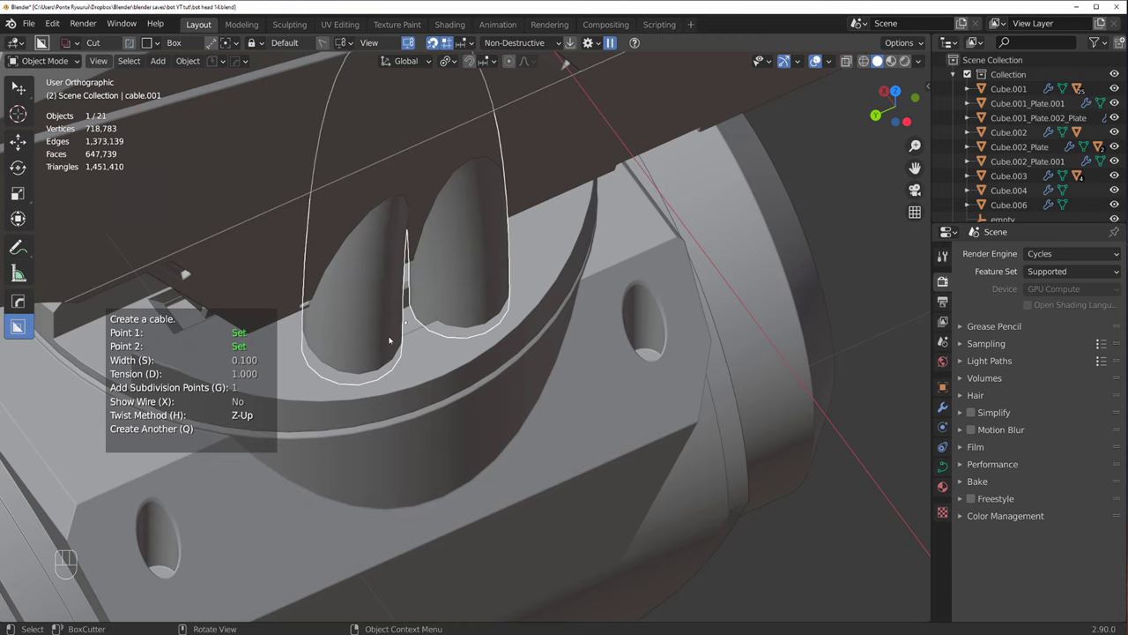
key("/")
key("/")
left_click_drag(487, 311, 479, 293)
key("`")
key("Tab")
left_click(510, 269)
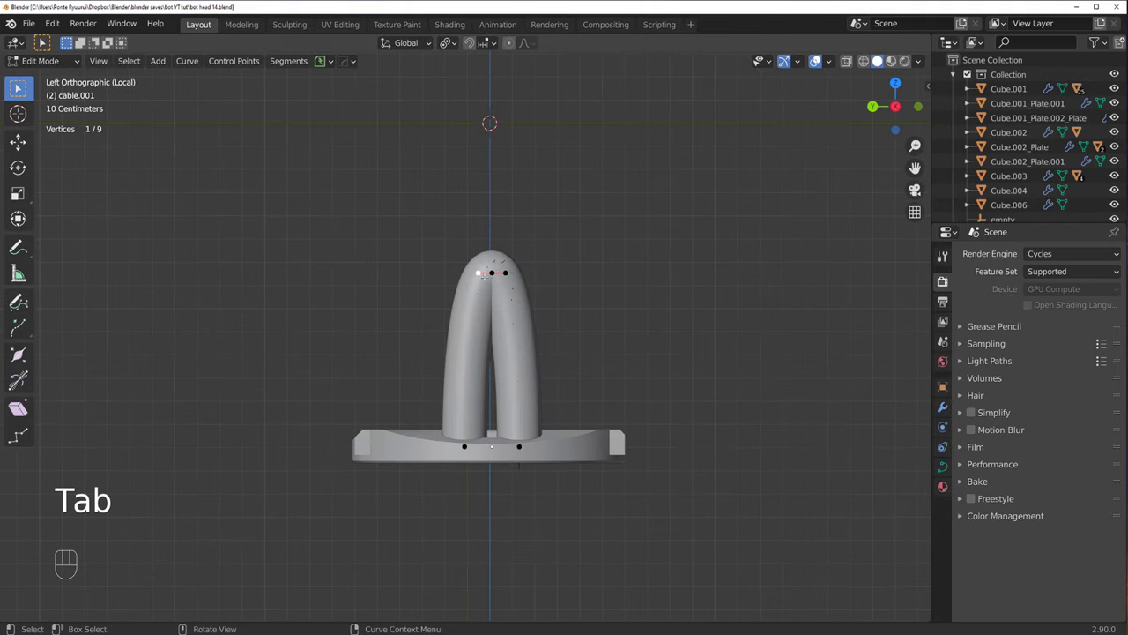
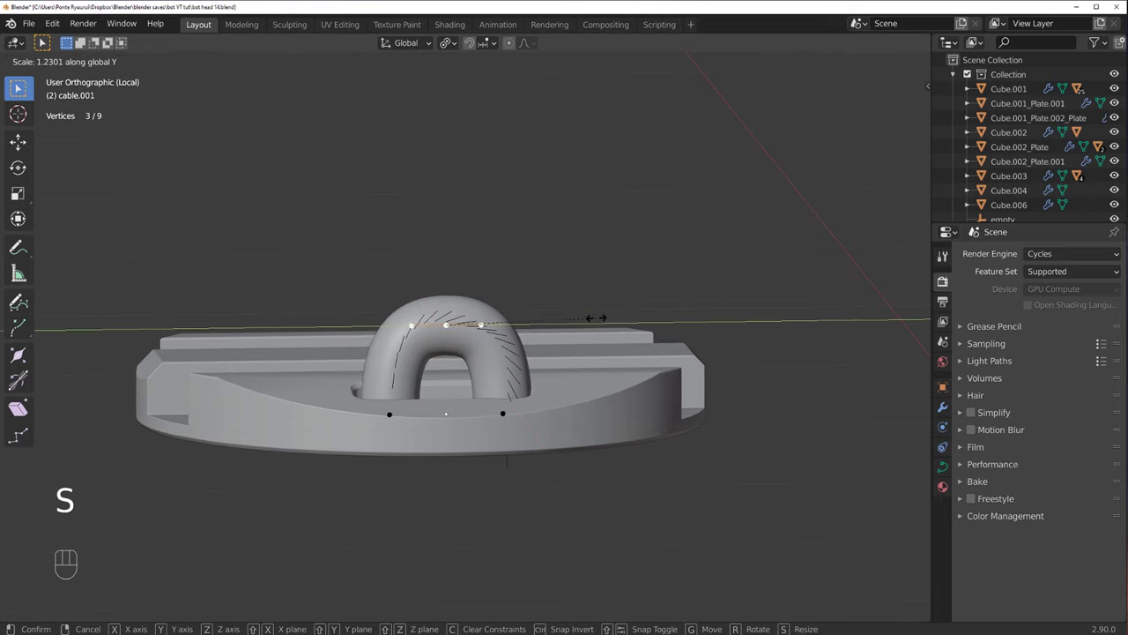
Step: Scale the cable's points along Z and the whole cable along X to tighten its loop
key("g")
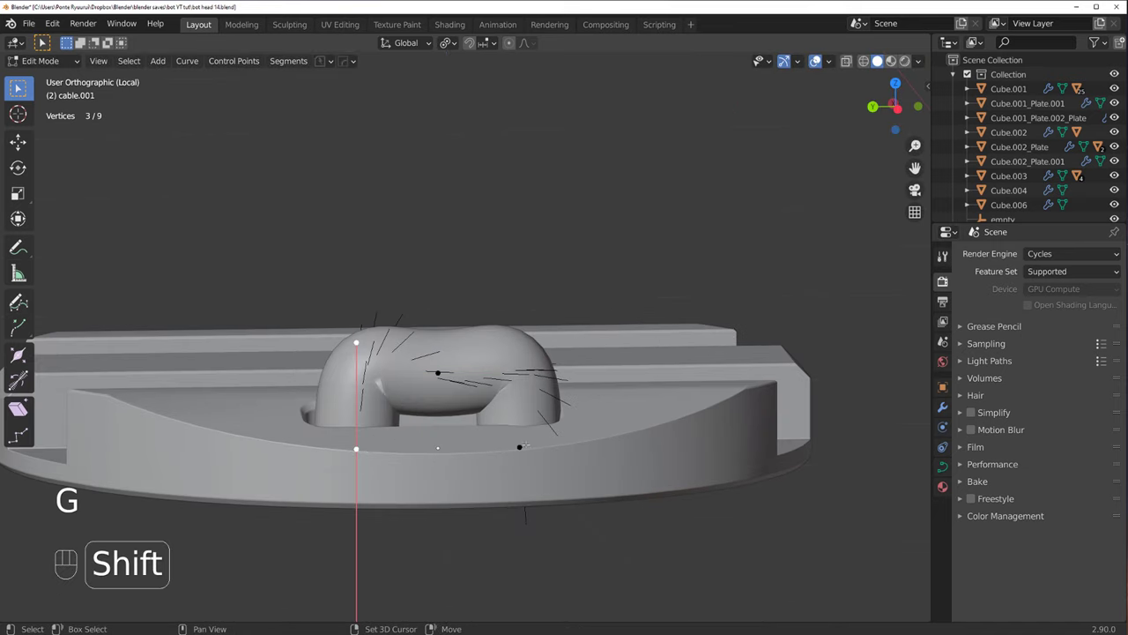
key("s")
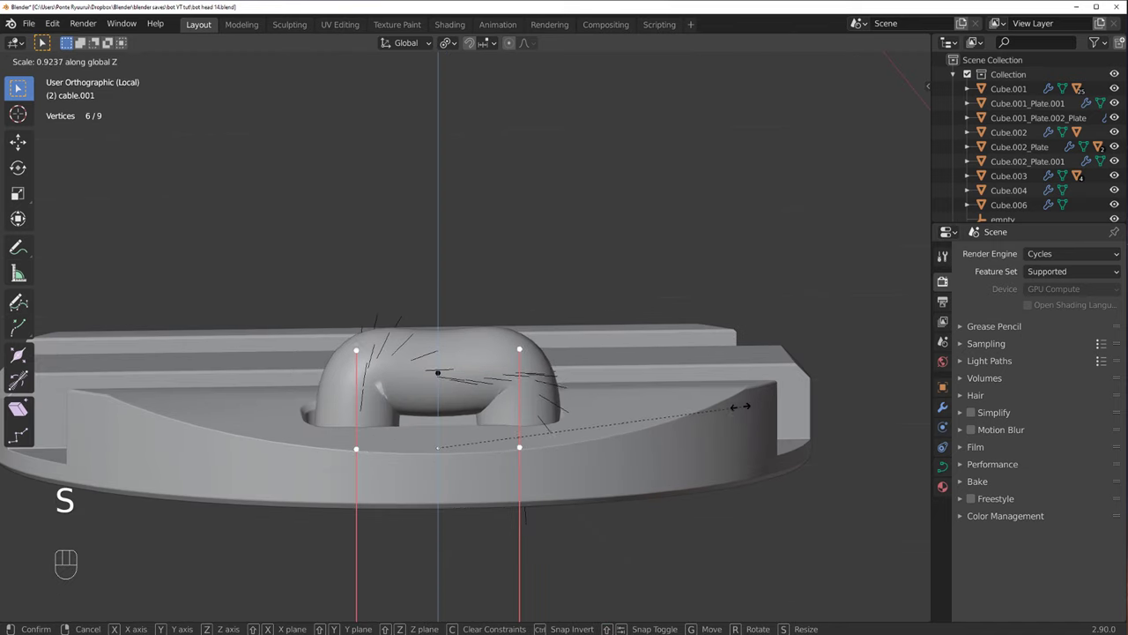
key("Tab")
key("q")
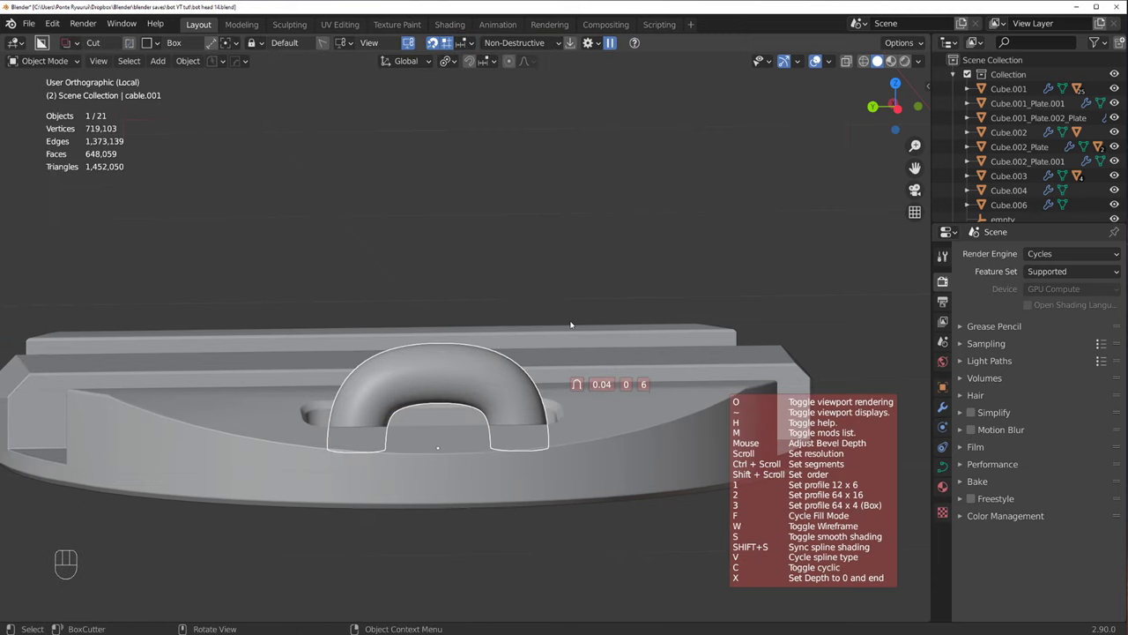
key("s")
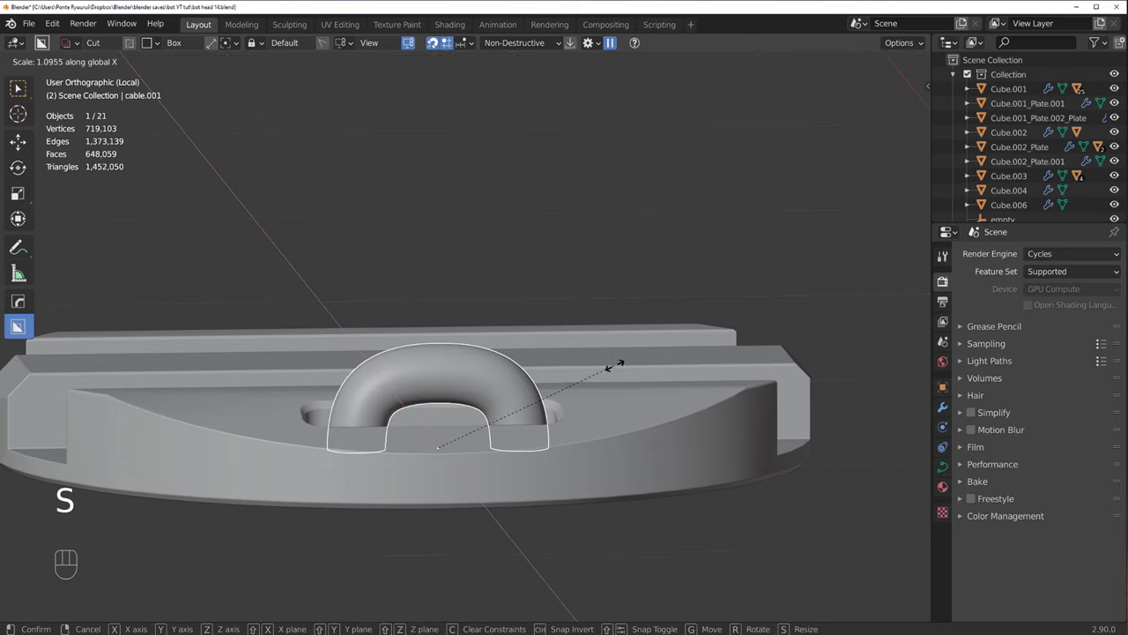
key("Tab")
Step: Move the cable points along Y so it arches over the pod's base, then check it from around the head
key("s")
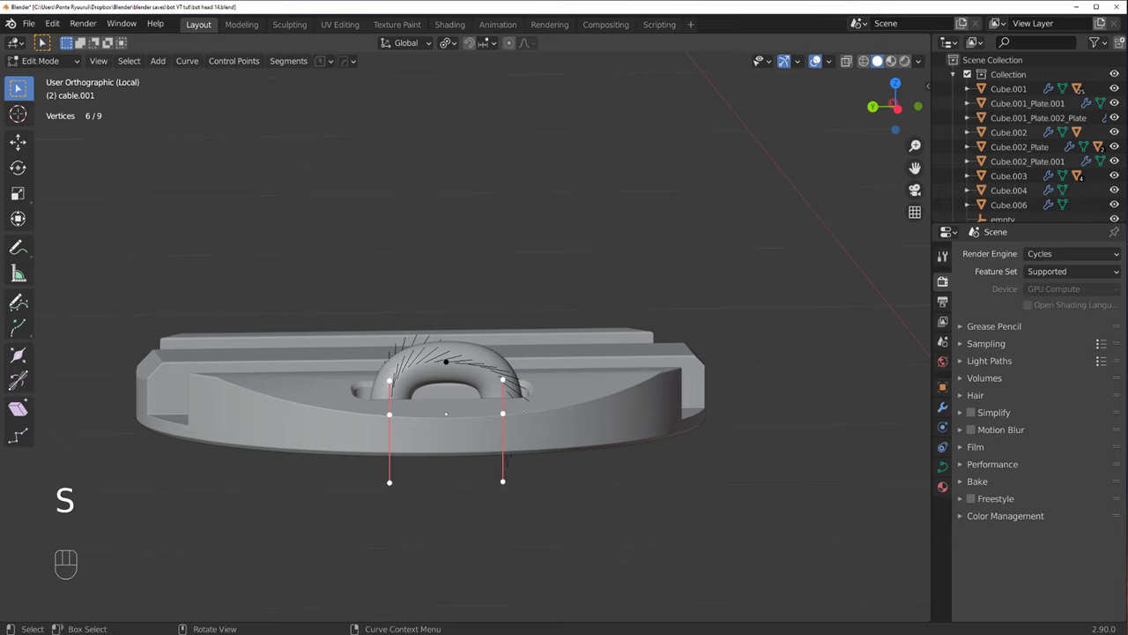
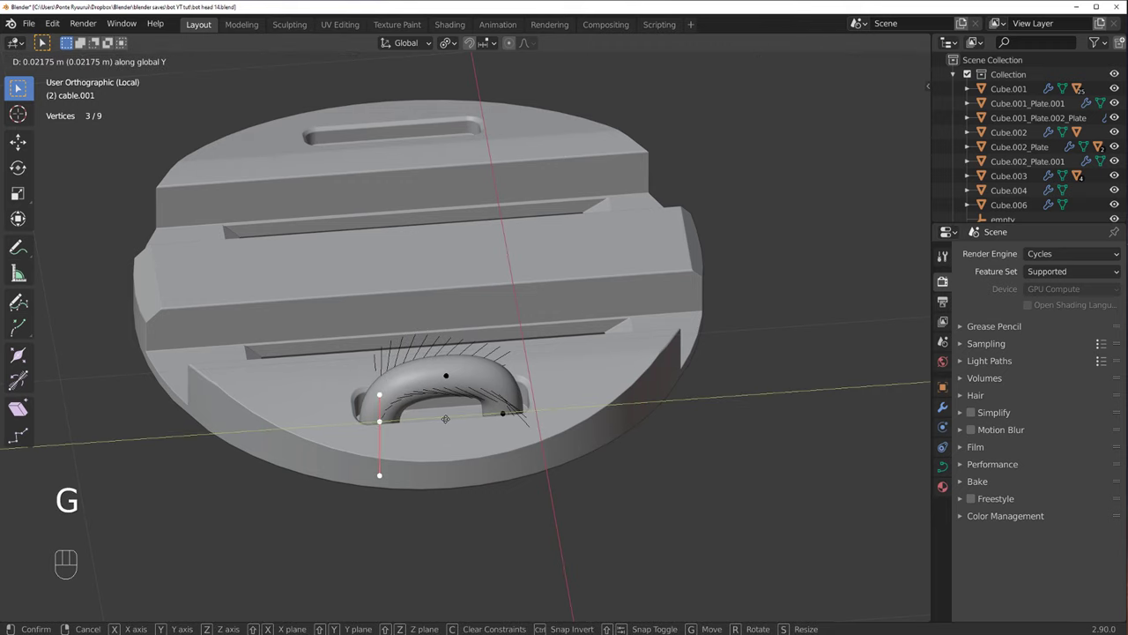
key("g")
key("Tab")
left_click_drag(478, 342, 544, 326)
key("/")
left_click_drag(518, 318, 529, 288)
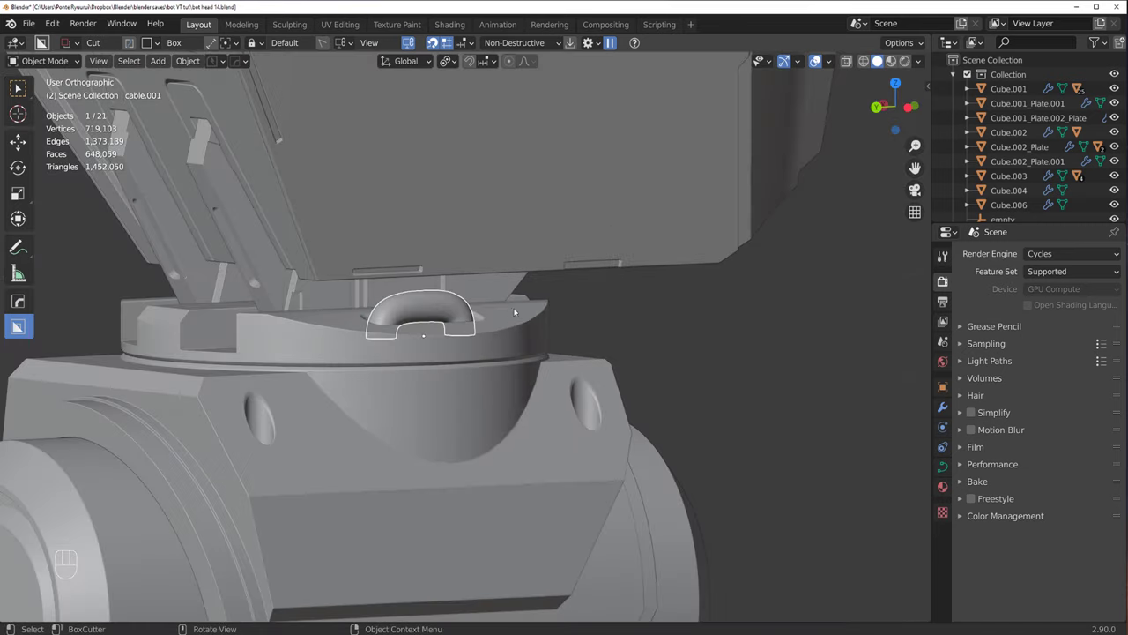
Step: Symmetrize the pod part with the Machin3 mirror and isolate the cylindrical pod base
key("alt+x")
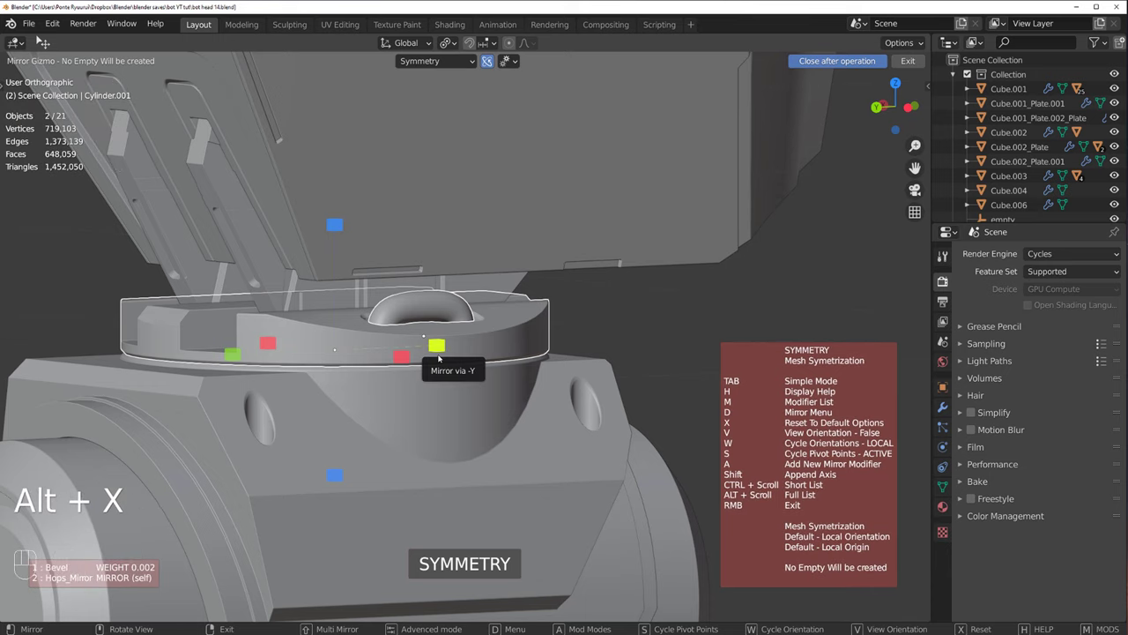
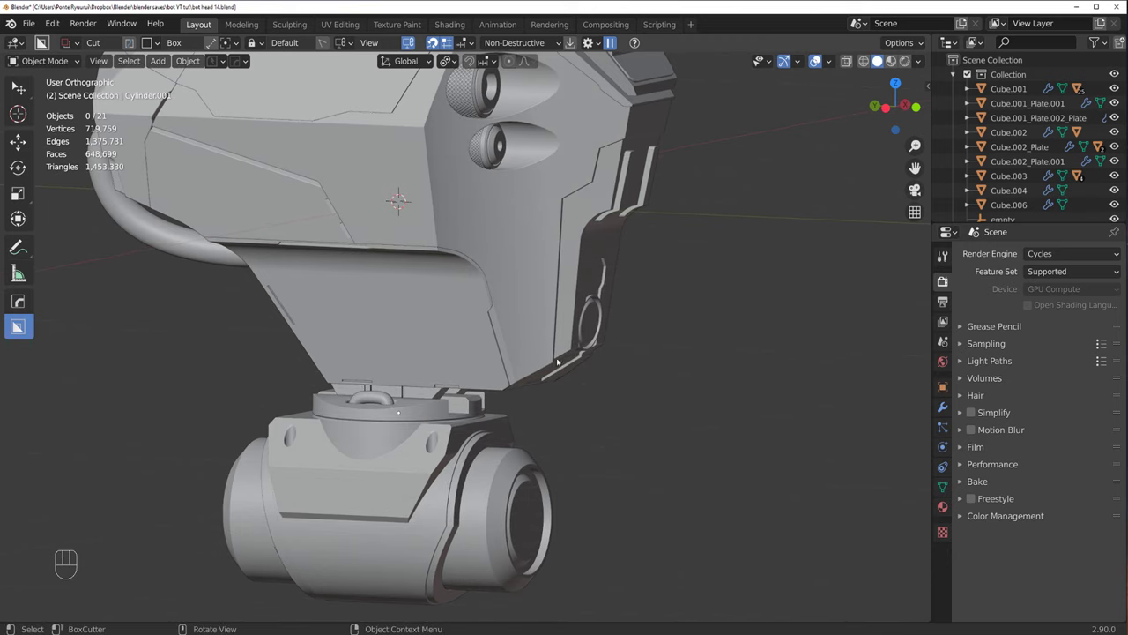
left_click_drag(380, 362, 397, 375)
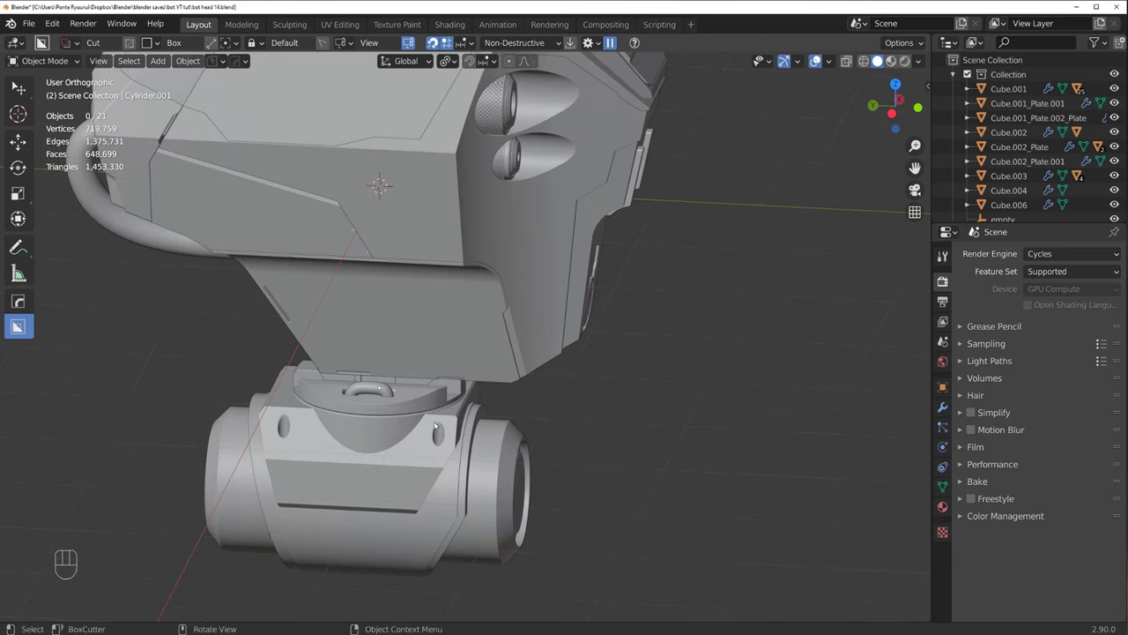
left_click(437, 471)
key("/")
left_click_drag(510, 391, 511, 416)
key("q")
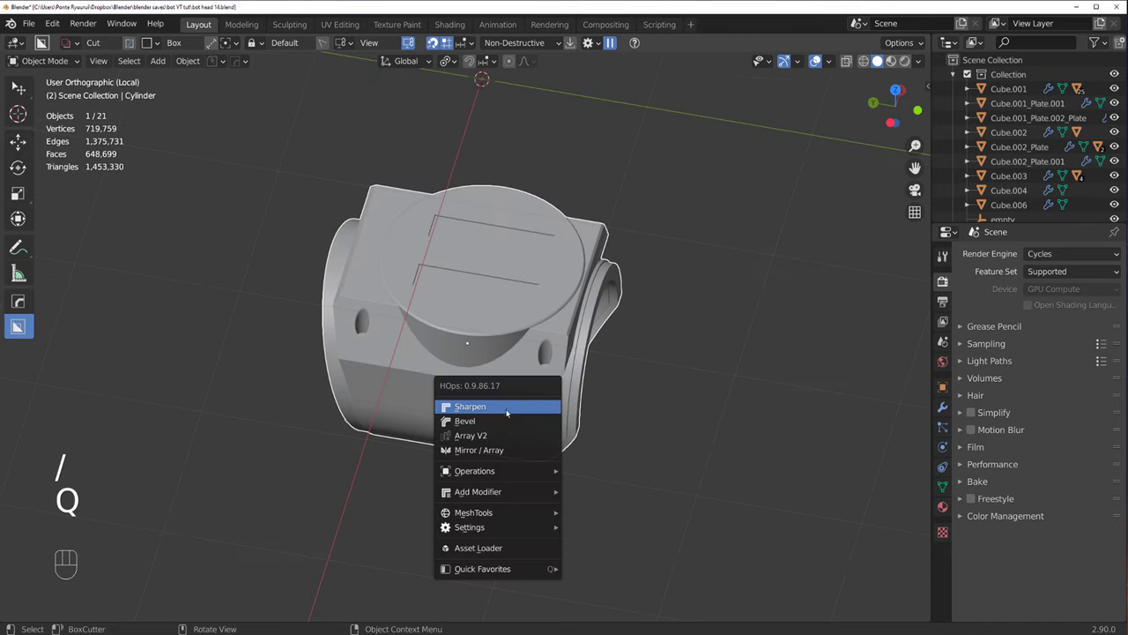
Step: Add the Basic ringholes insert from the kit-bashing library and leave local view
key("q")
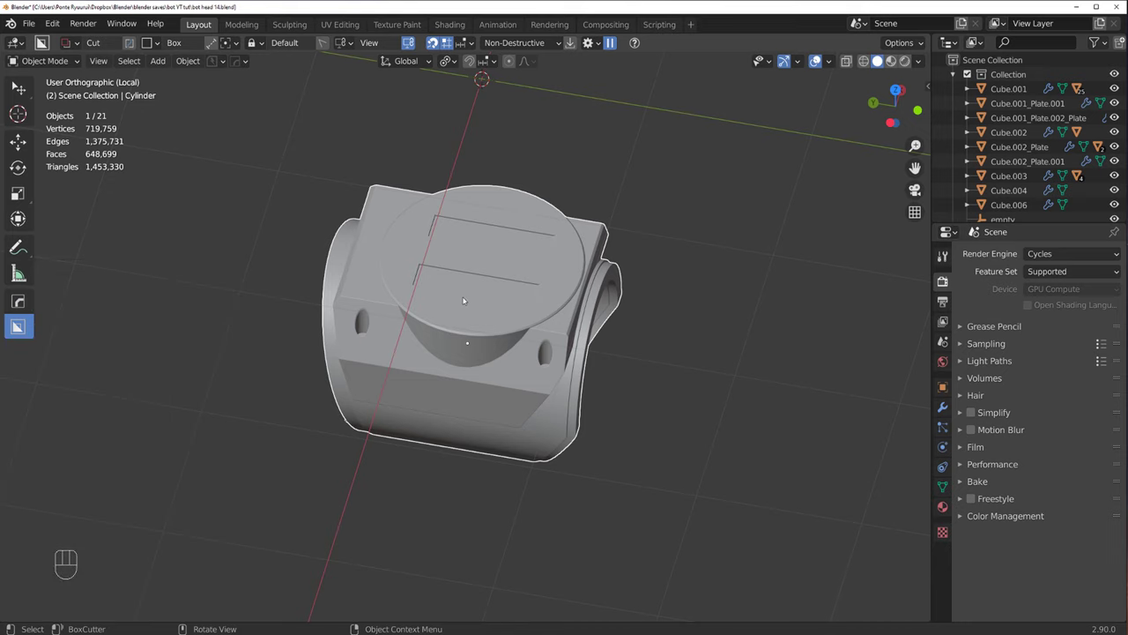
left_click(467, 298)
key("/")
key("q")
key("q")
key("q")
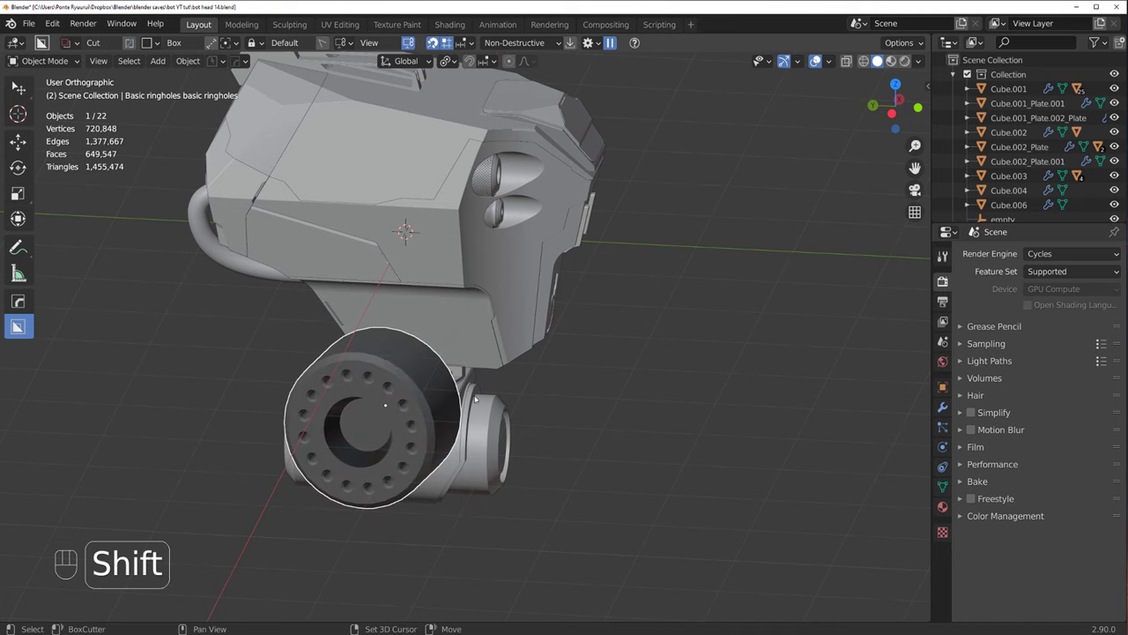
Step: Isolate the ring-of-holes insert and move it across the top view toward the pod's side socket
left_click_drag(441, 412, 391, 406)
left_click(448, 419)
key("/")
left_click(432, 335)
middle_click(404, 391)
left_click_drag(449, 384, 446, 418)
key("g")
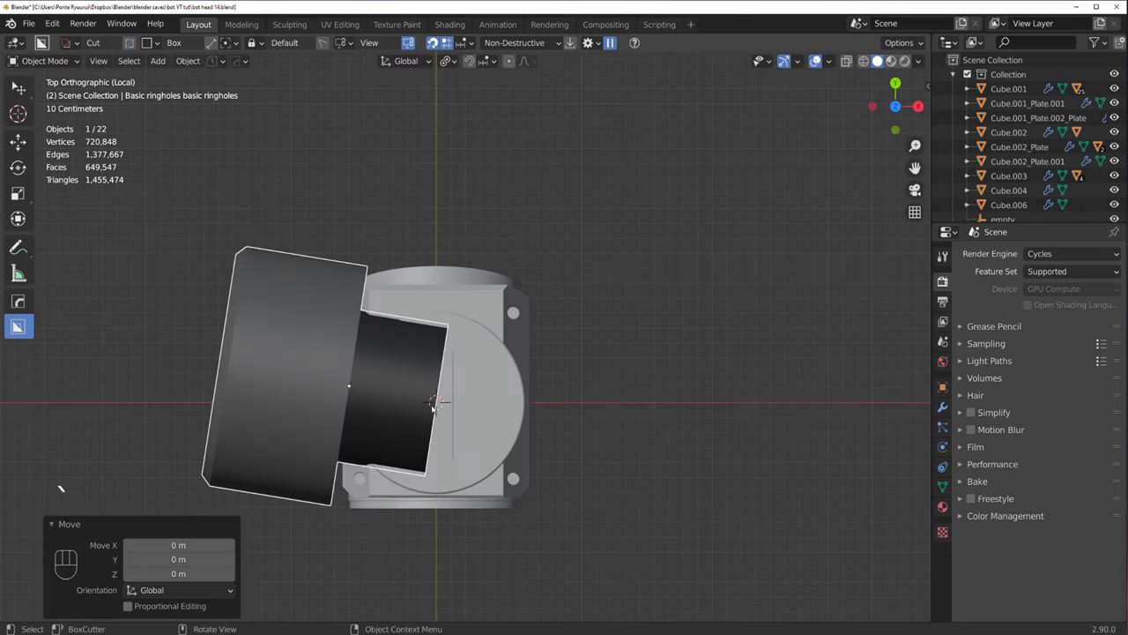
key("g")
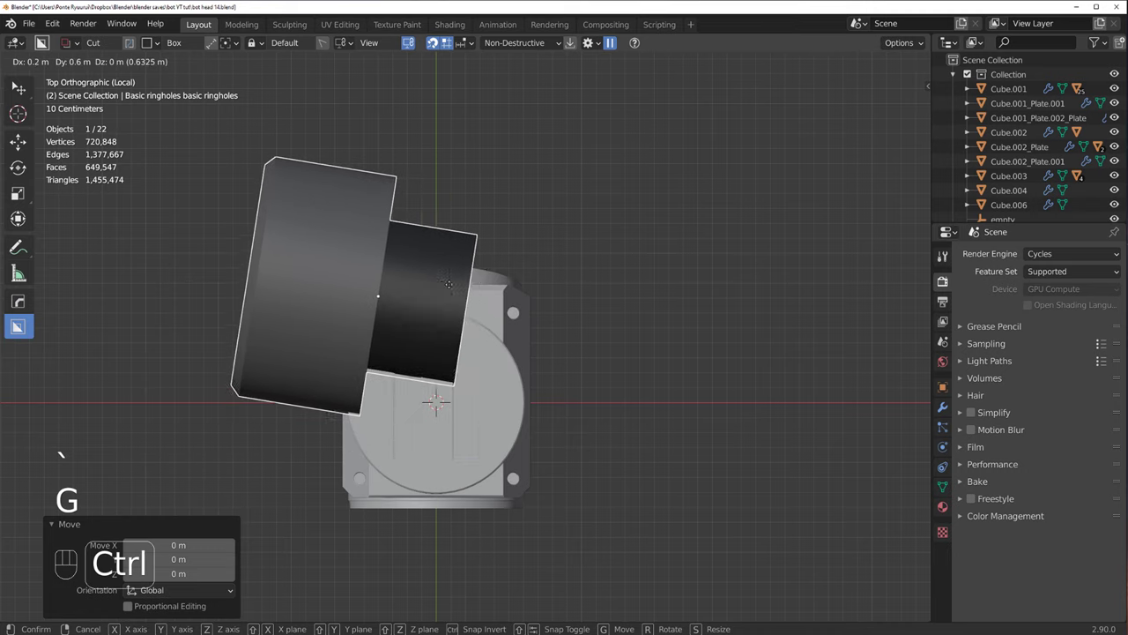
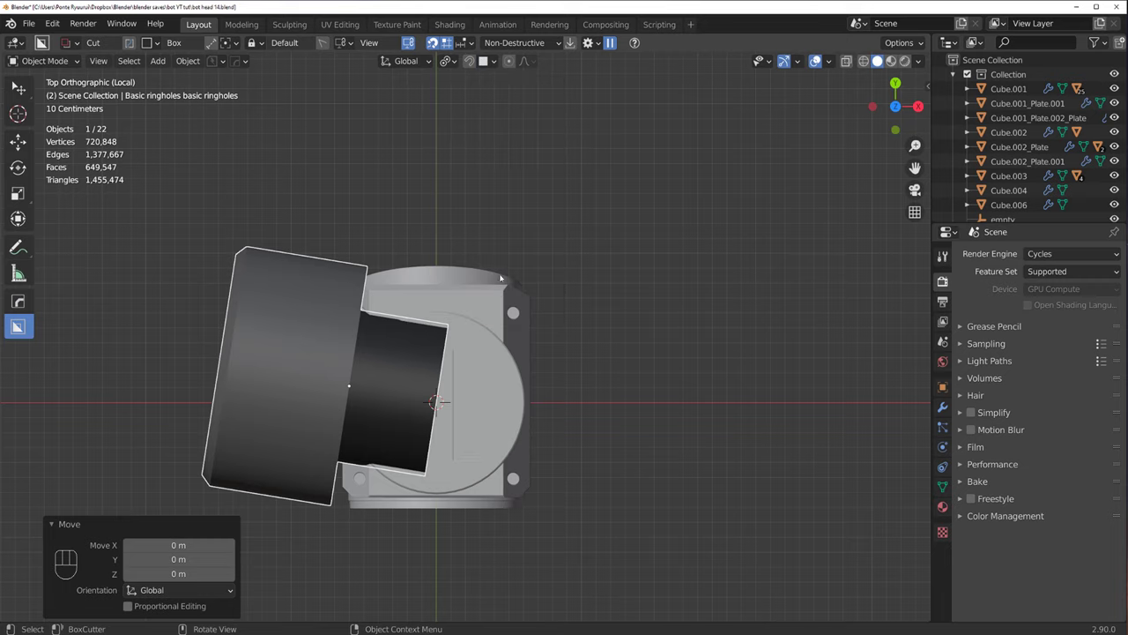
key("g")
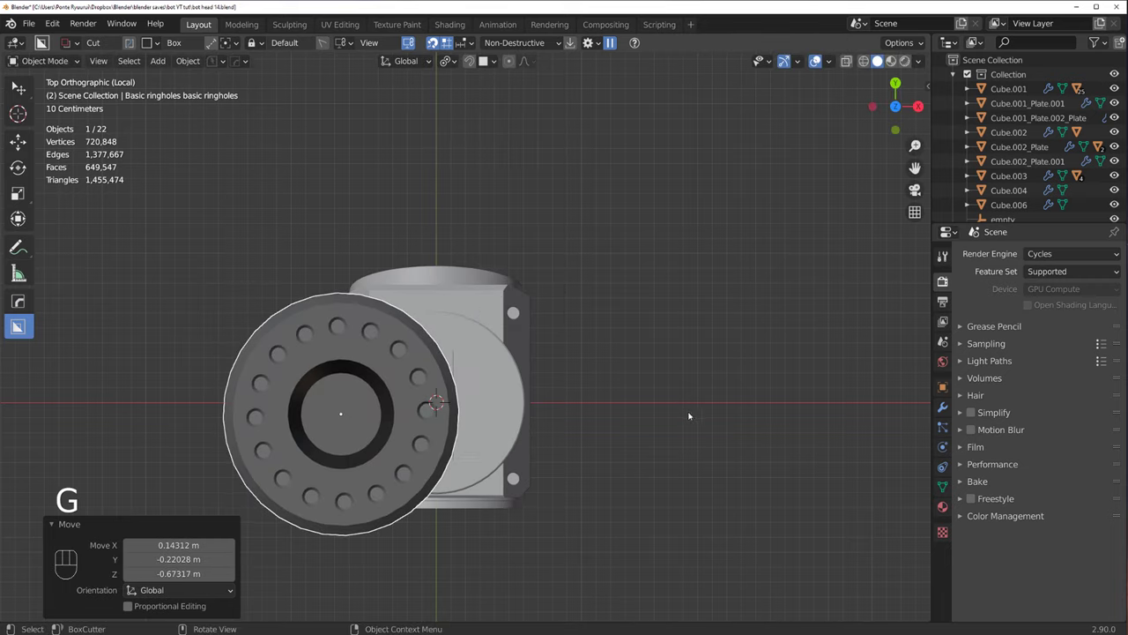
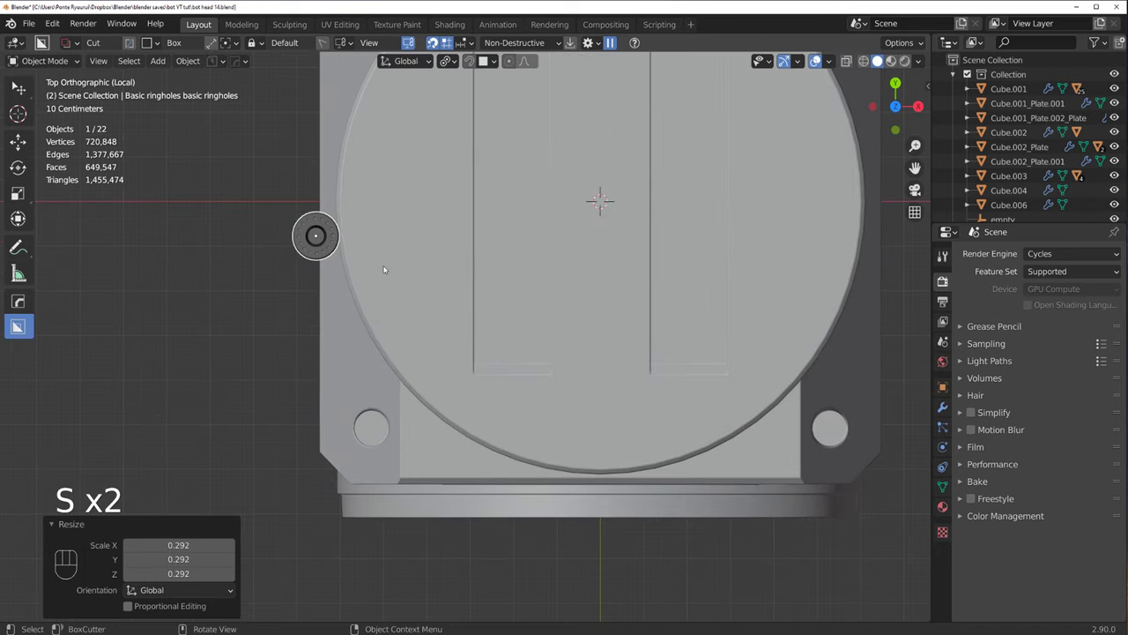
Step: Nudge and slightly enlarge the insert, then lower it along Z into the oval socket
key("g")
middle_click(527, 345)
key("s")
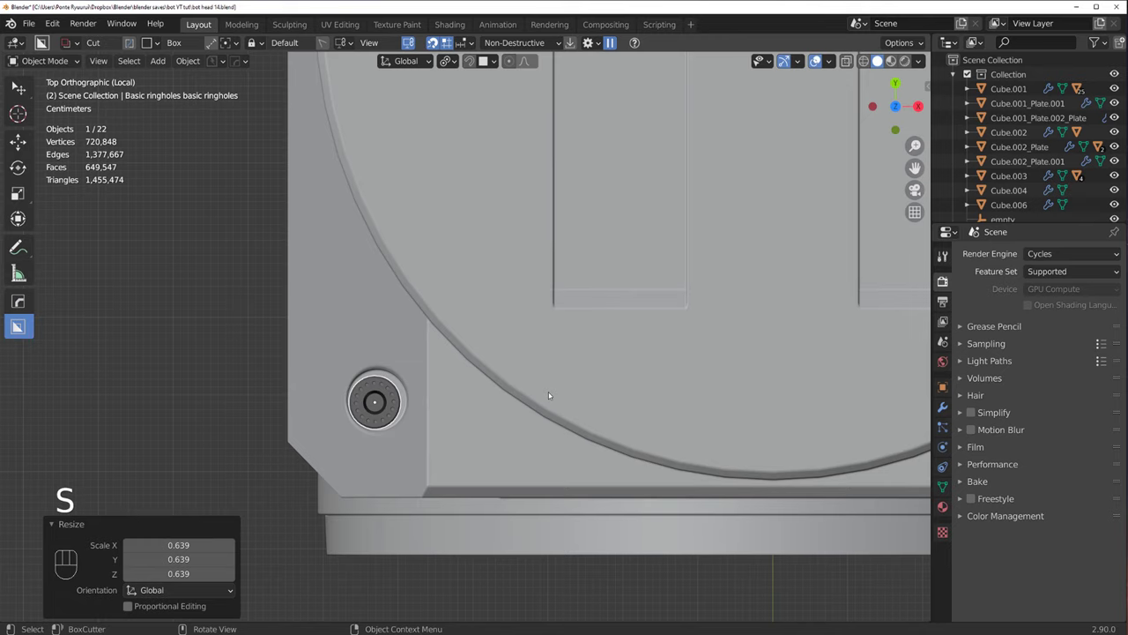
key("g")
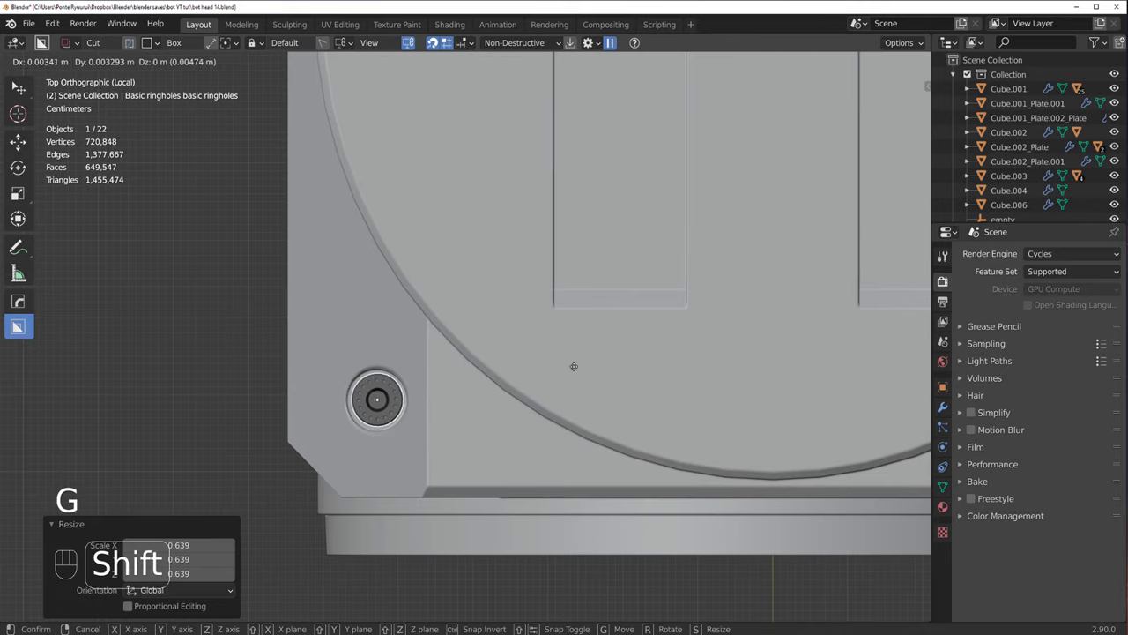
key("s")
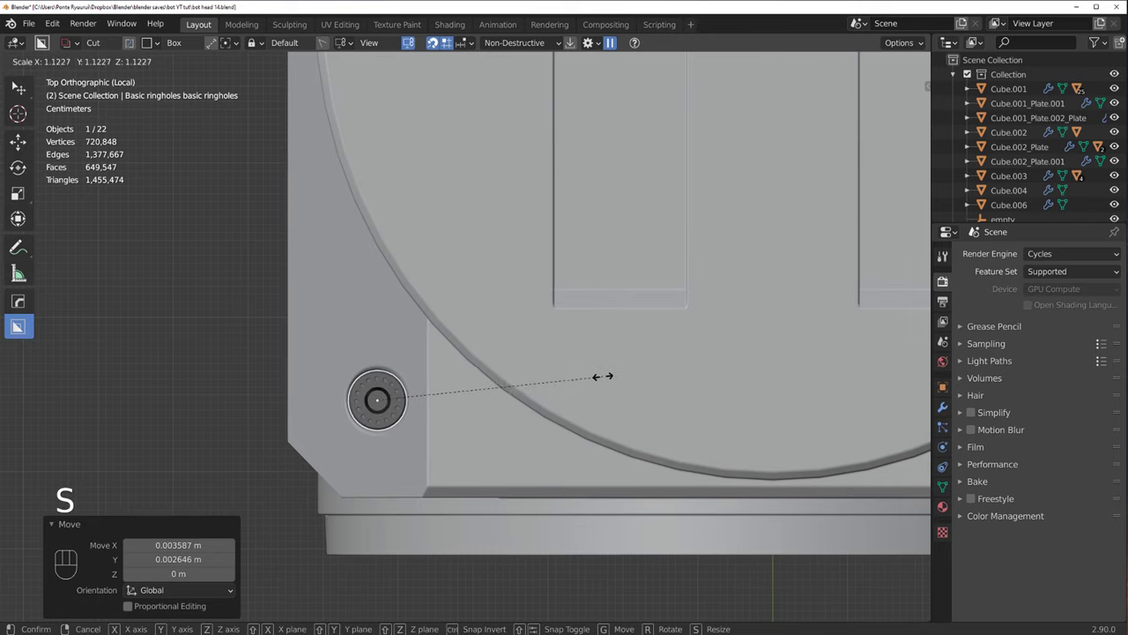
left_click_drag(536, 379, 610, 326)
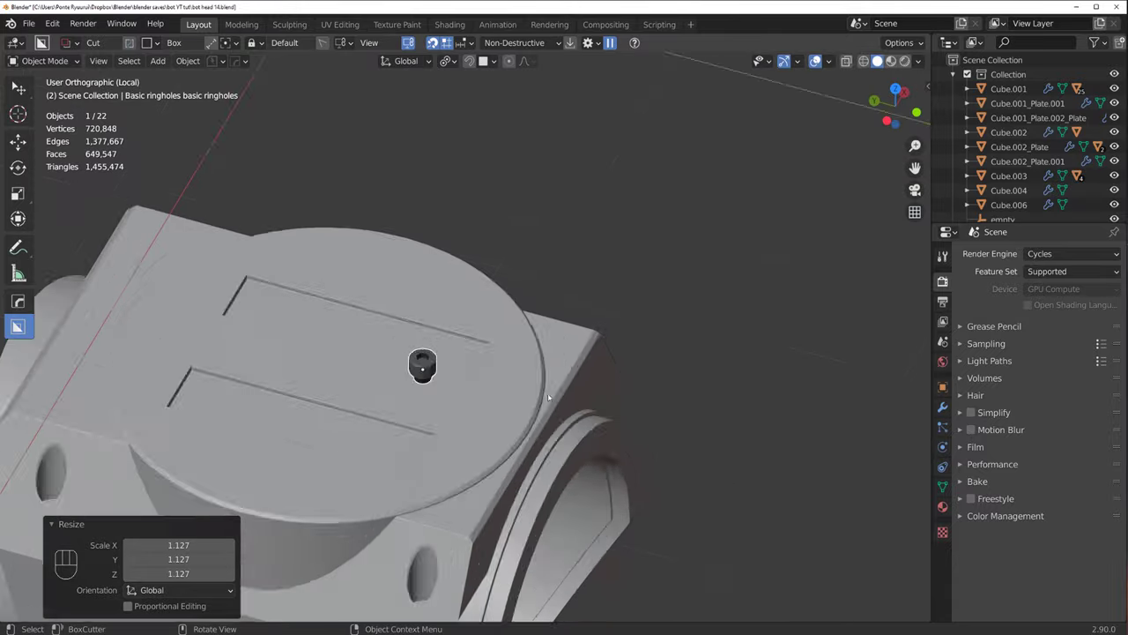
key("g")
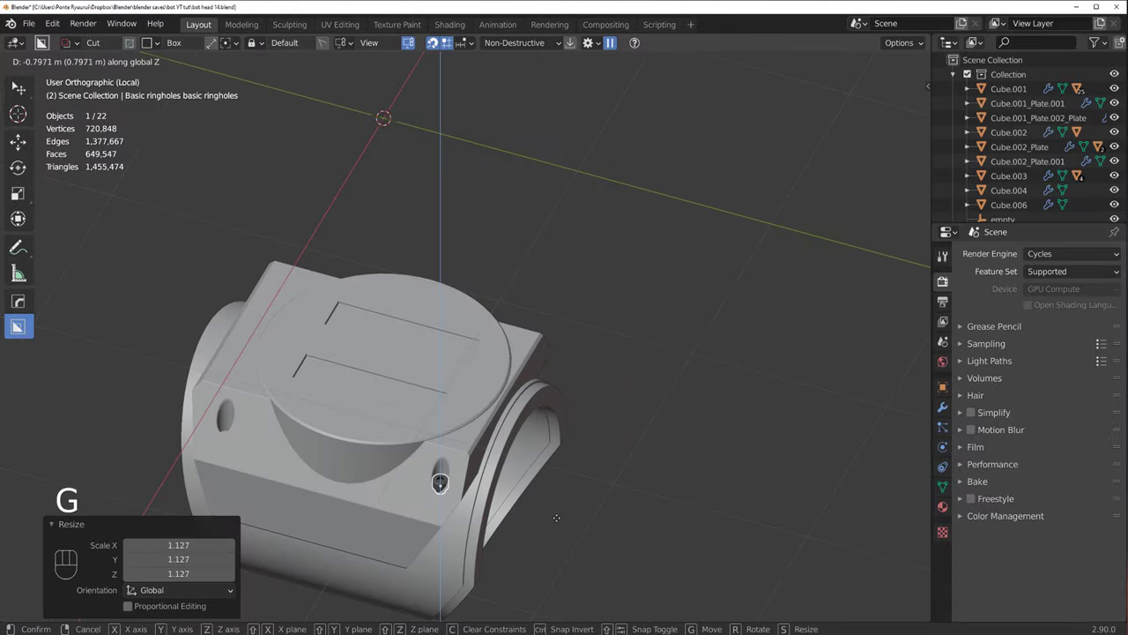
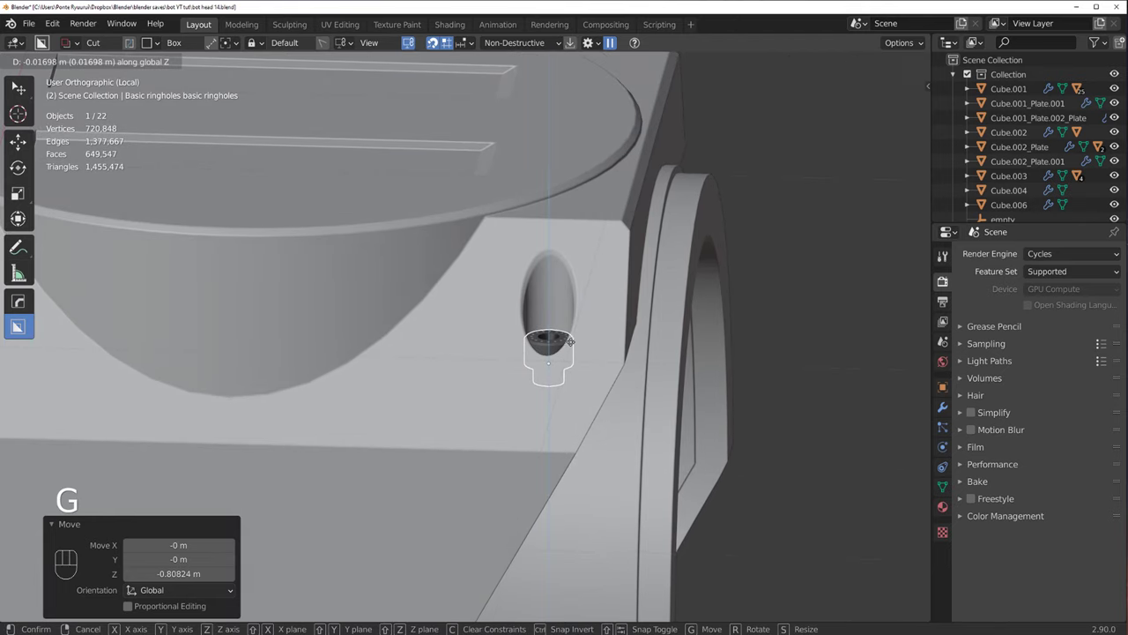
middle_click(566, 364)
Step: Mirror the ring-of-holes insert across the pod body to the opposite socket
left_click(521, 370)
key("alt+x")
left_click(567, 411)
left_click_drag(536, 381, 478, 423)
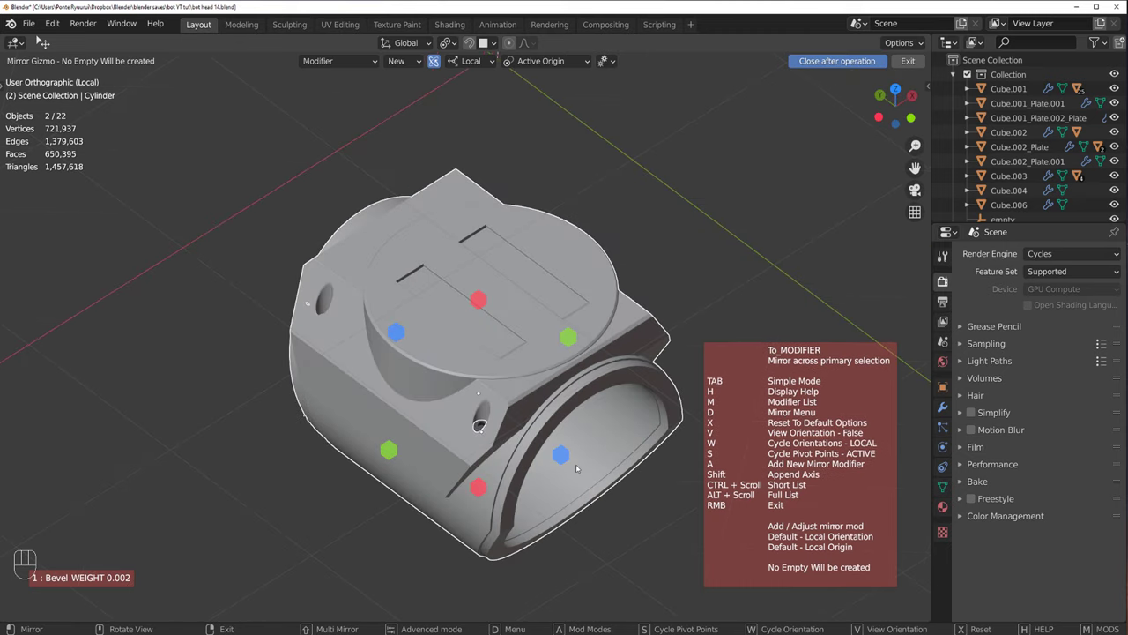
left_click(567, 457)
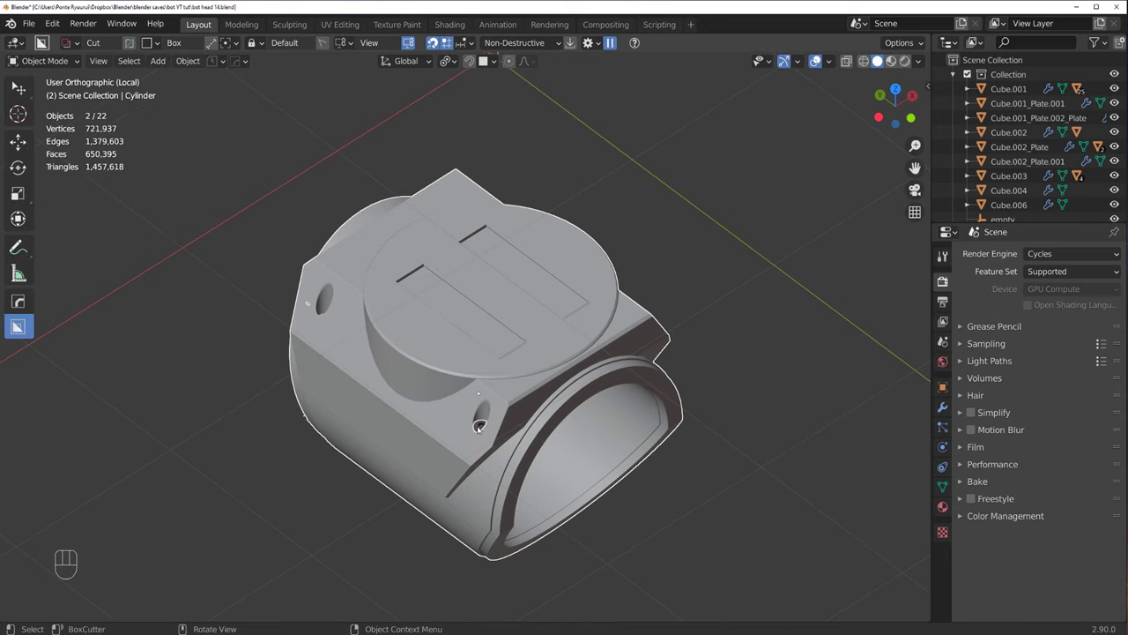
left_click_drag(483, 404, 545, 379)
Step: Duplicate the insert along Y in top view and mirror the copy so both oval sockets match
key("ctrl+`")
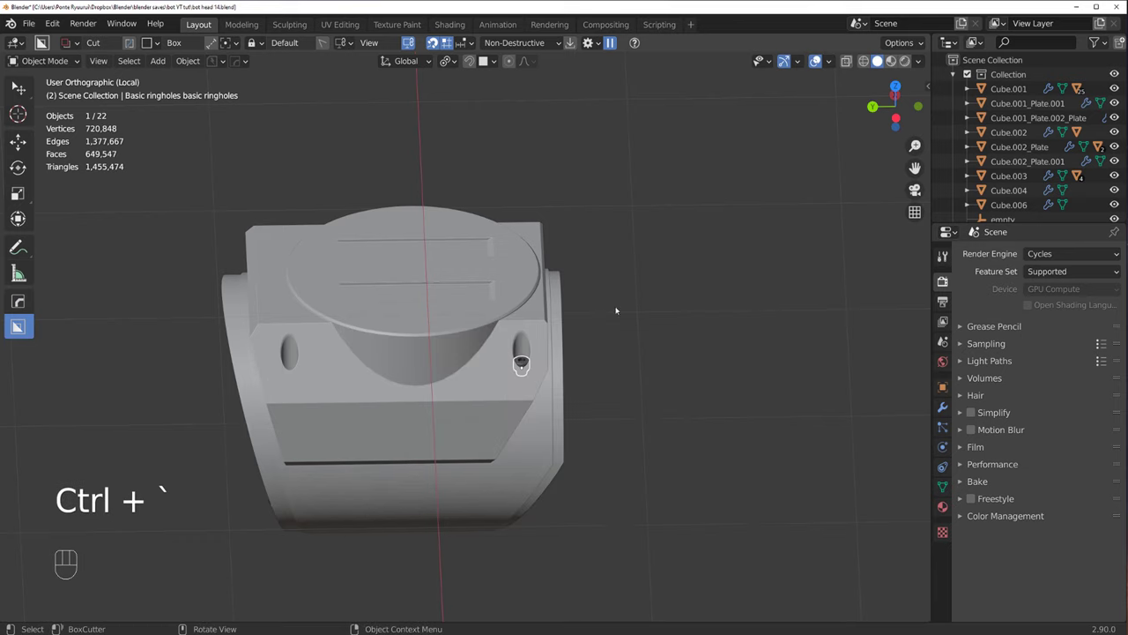
left_click_drag(520, 291, 499, 316)
key("KP_5")
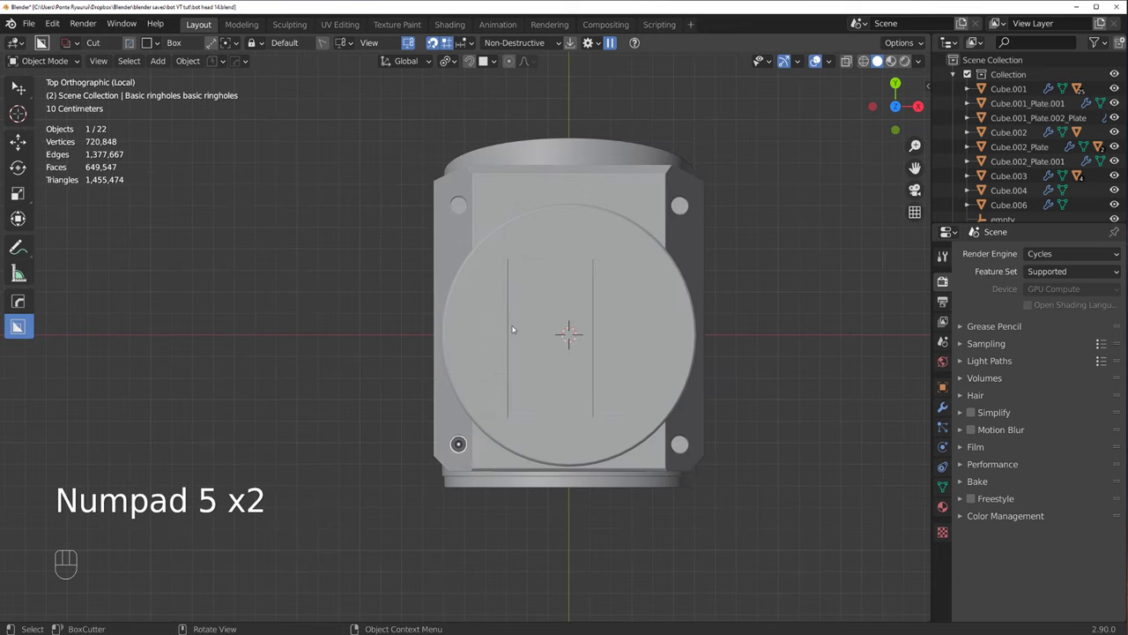
key("alt+d")
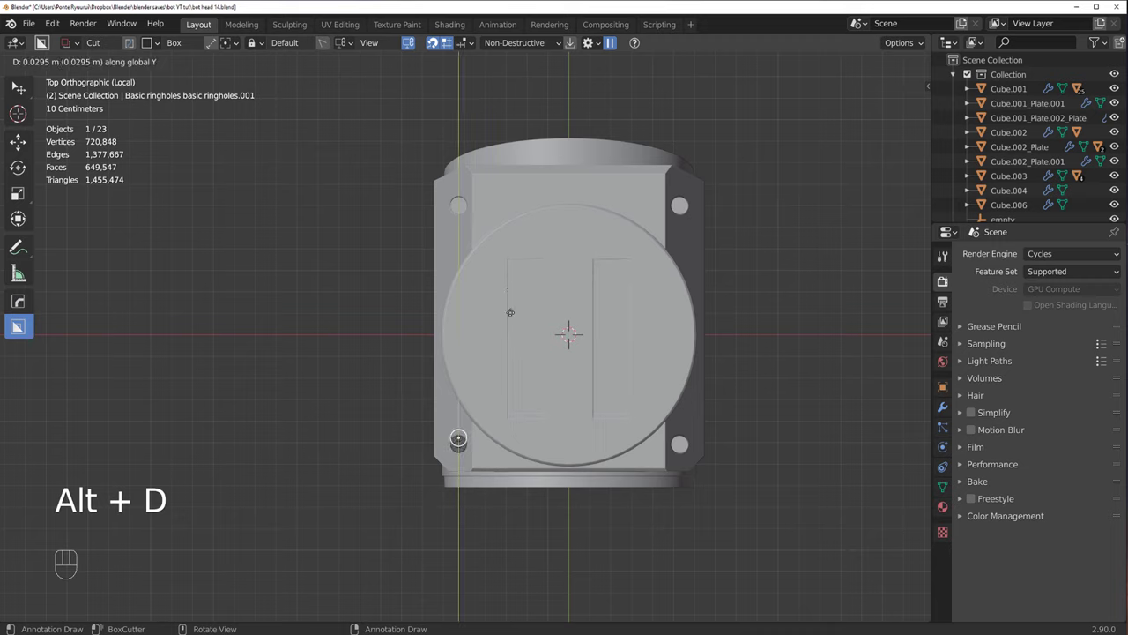
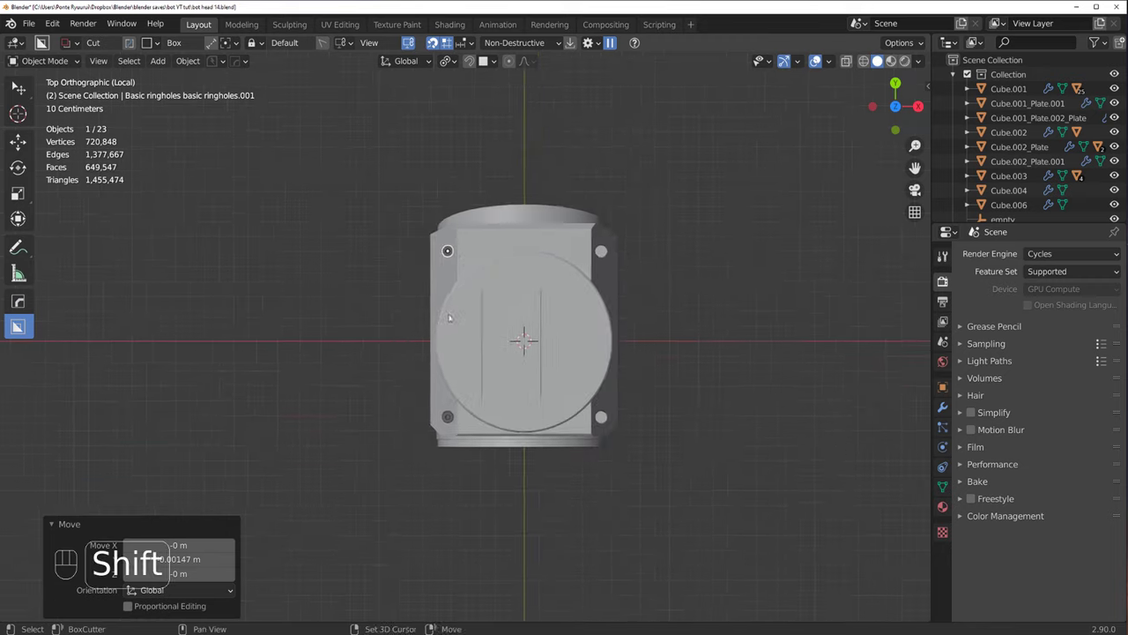
key("alt+x")
left_click(430, 331)
left_click(326, 296)
left_click_drag(371, 338, 515, 240)
left_click(324, 248)
middle_click(344, 274)
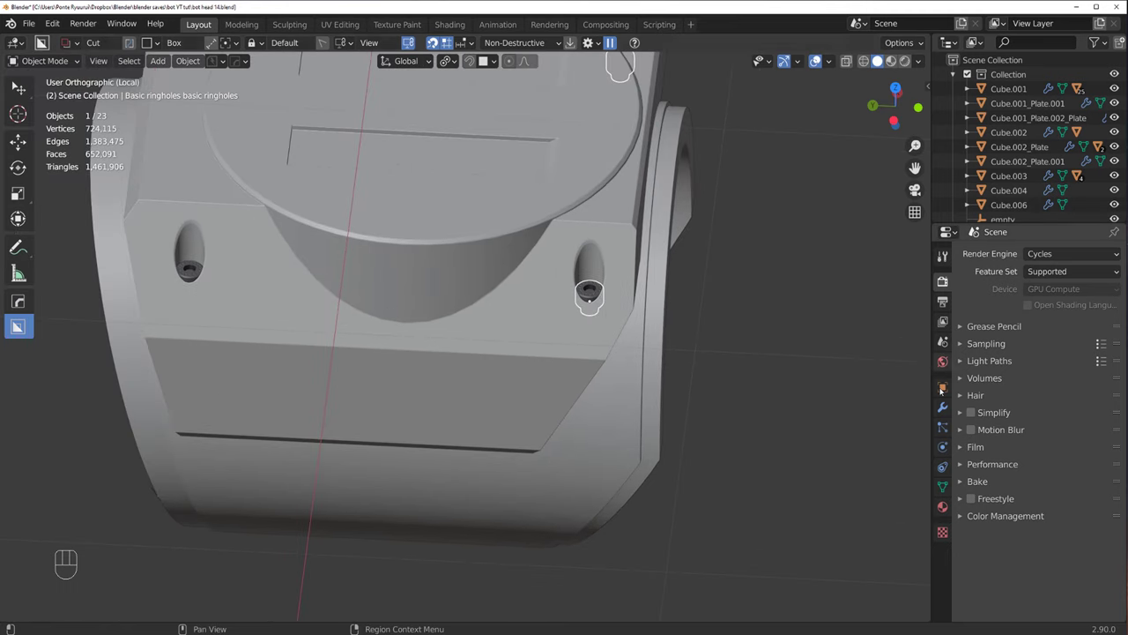
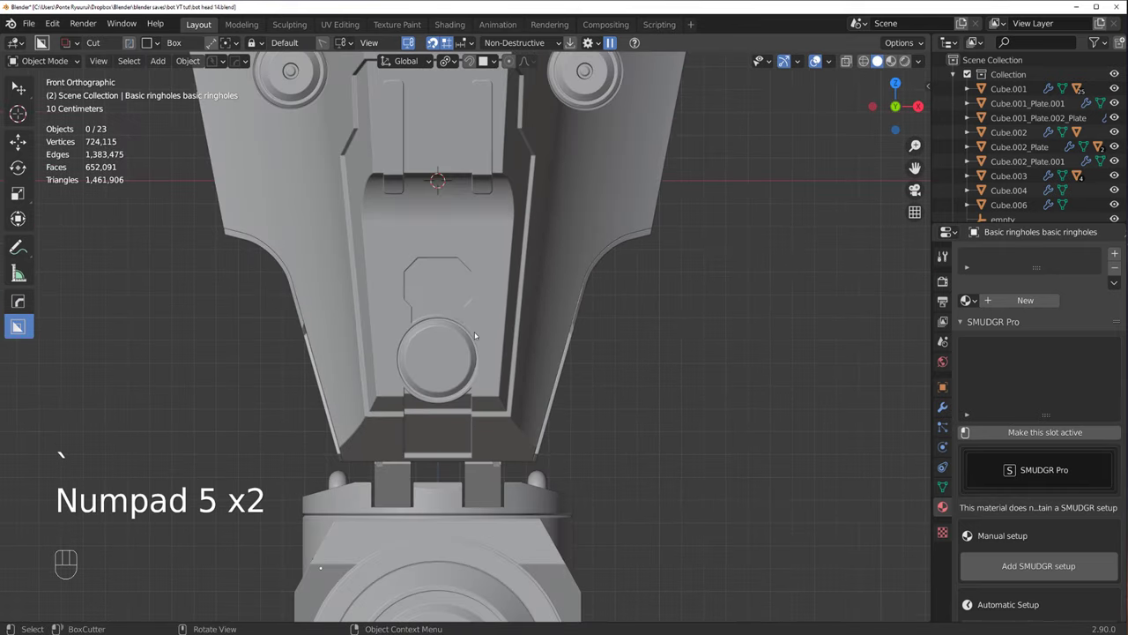
Step: Bevel the slot corner edges on Cube.001 in Edit Mode and return to Object Mode facing the socket
left_click_drag(495, 331, 531, 301)
left_click_drag(429, 350, 407, 346)
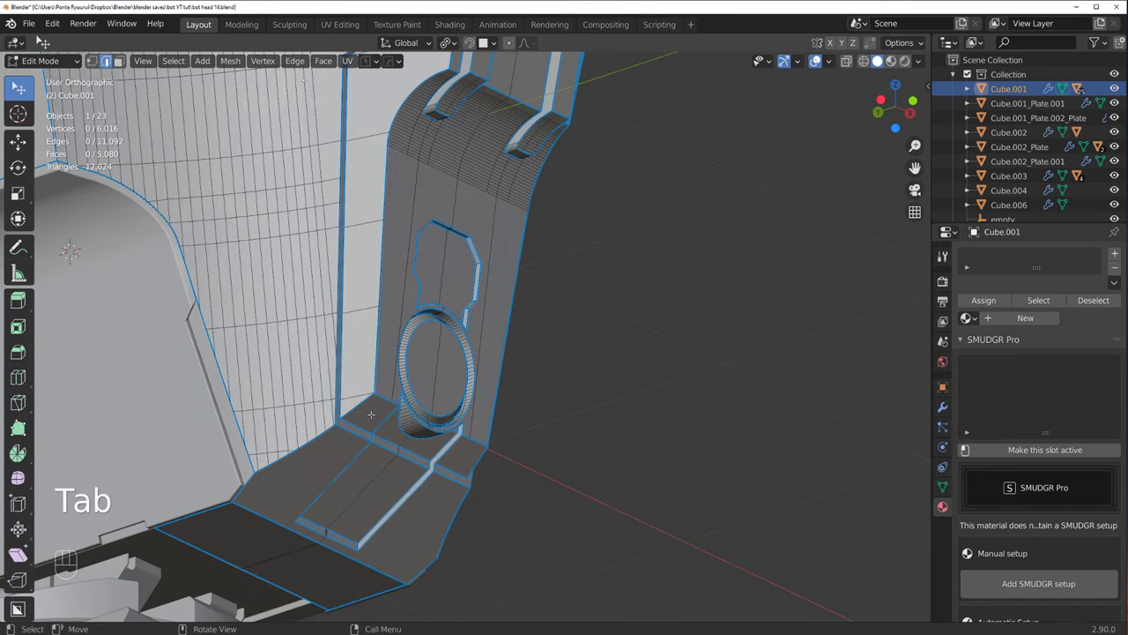
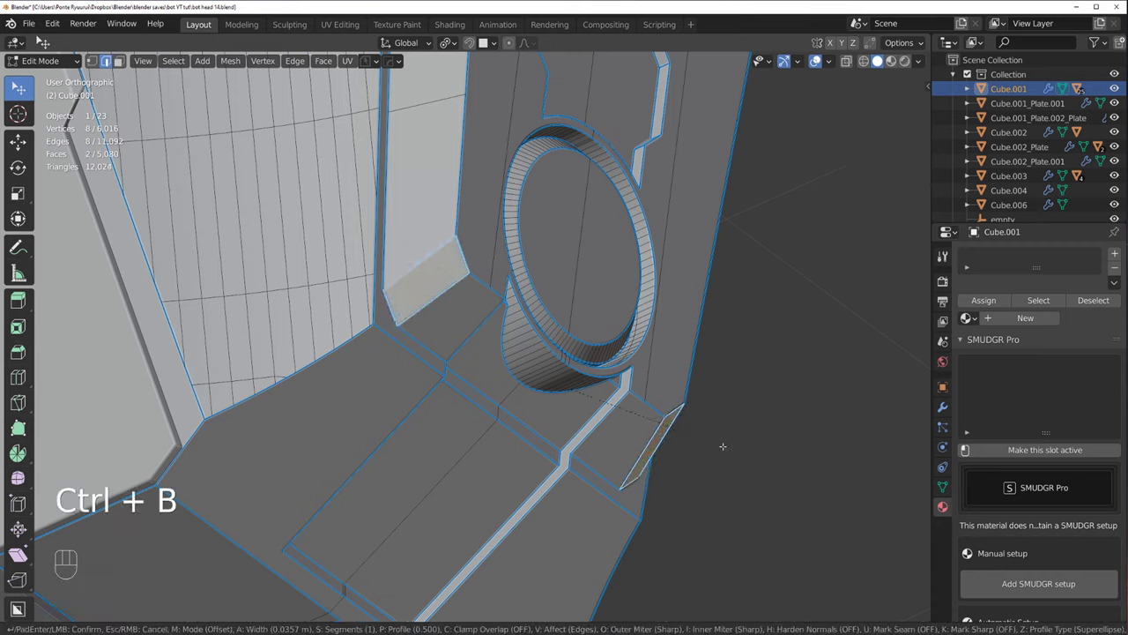
key("Tab")
left_click_drag(604, 330, 570, 366)
left_click_drag(575, 325, 534, 344)
left_click_drag(527, 334, 540, 334)
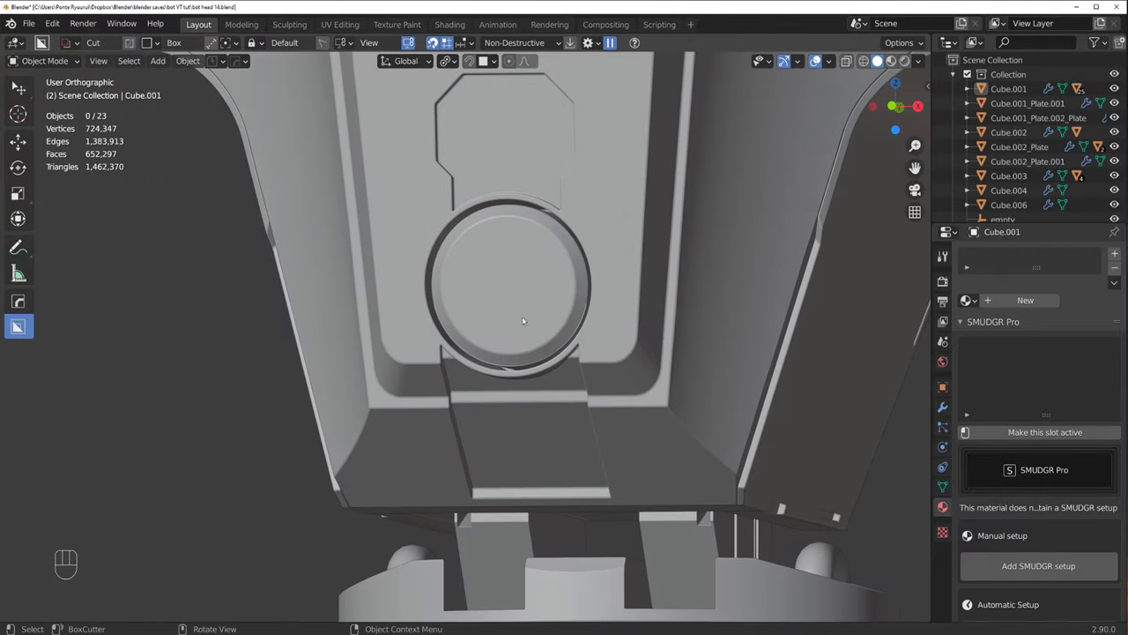
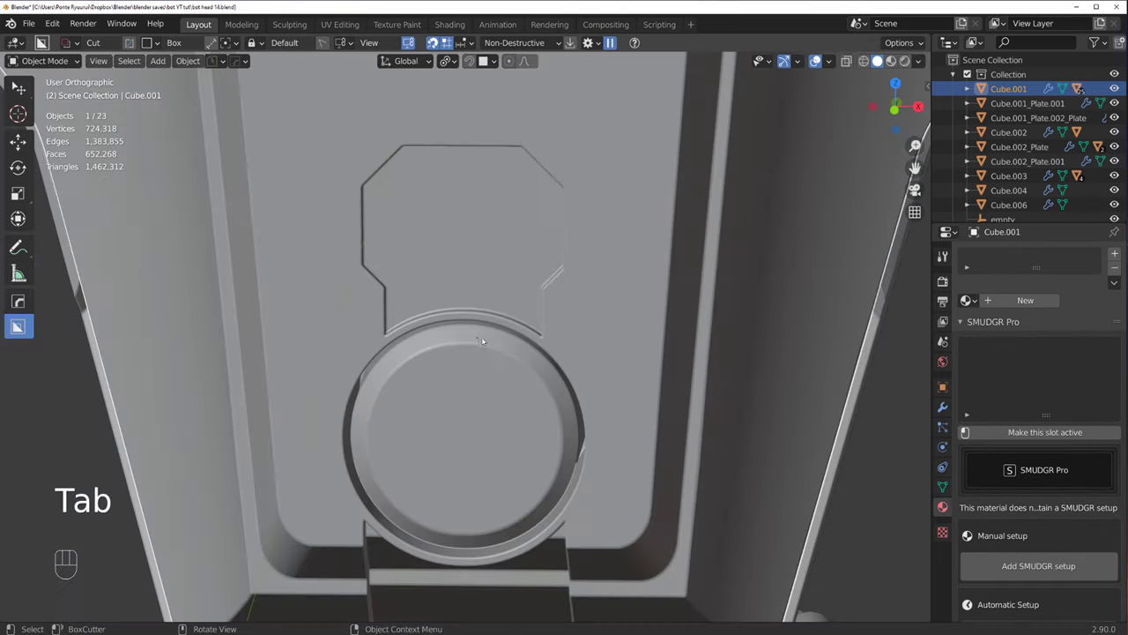
left_click_drag(496, 307, 499, 295)
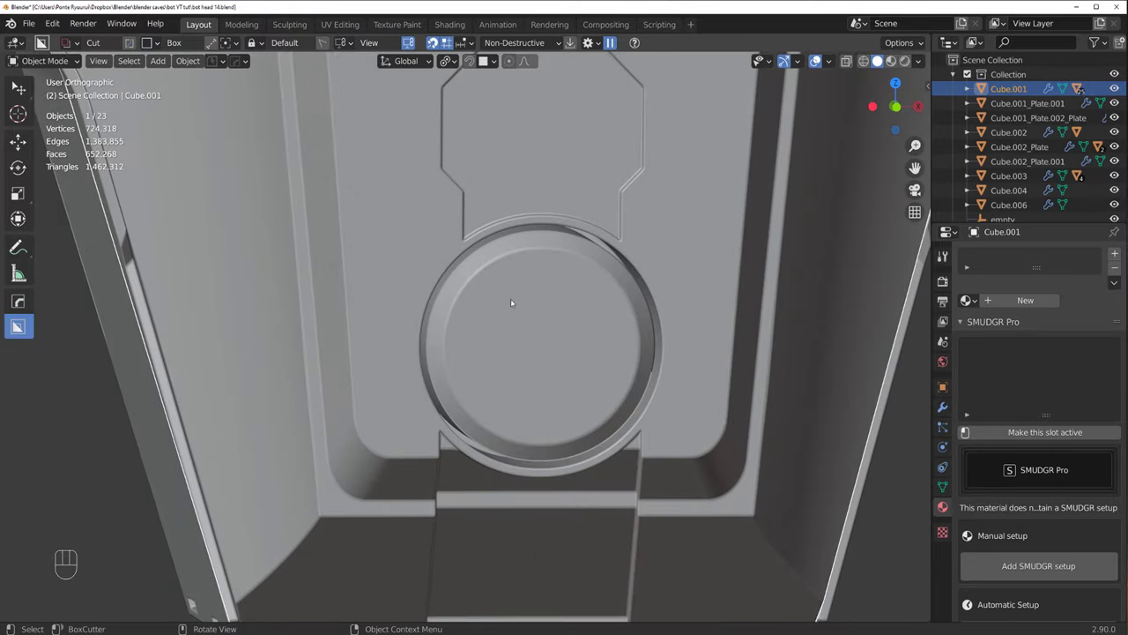
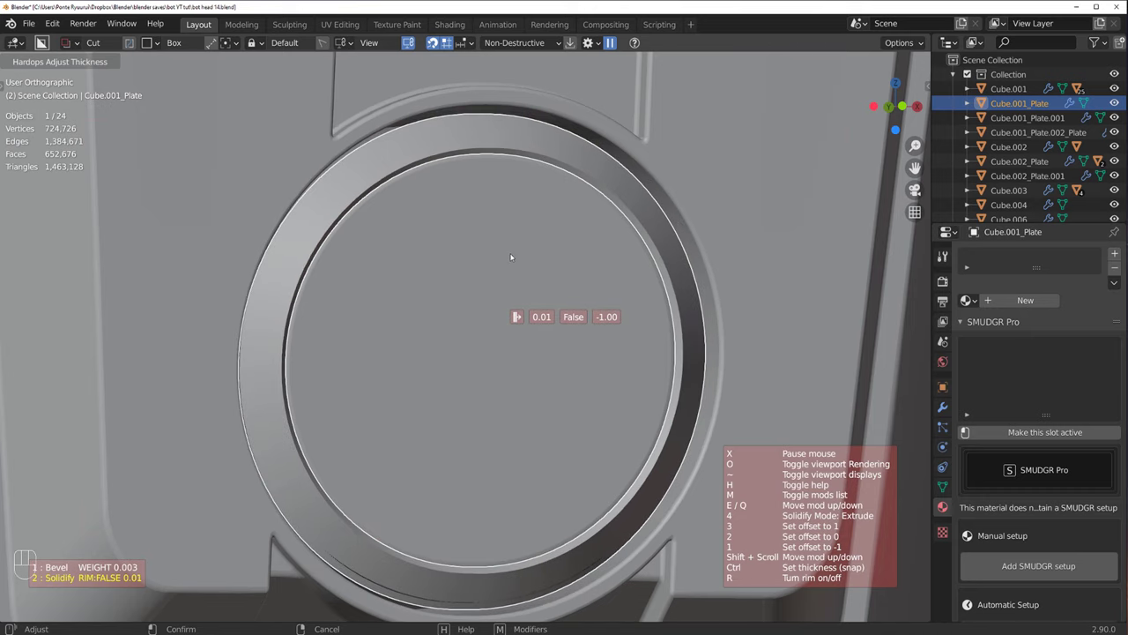
Step: Set the socket ring plate's Solidify thickness via the Hardops Q menu and inspect it
key("q")
left_click(764, 279)
left_click_drag(555, 293, 545, 274)
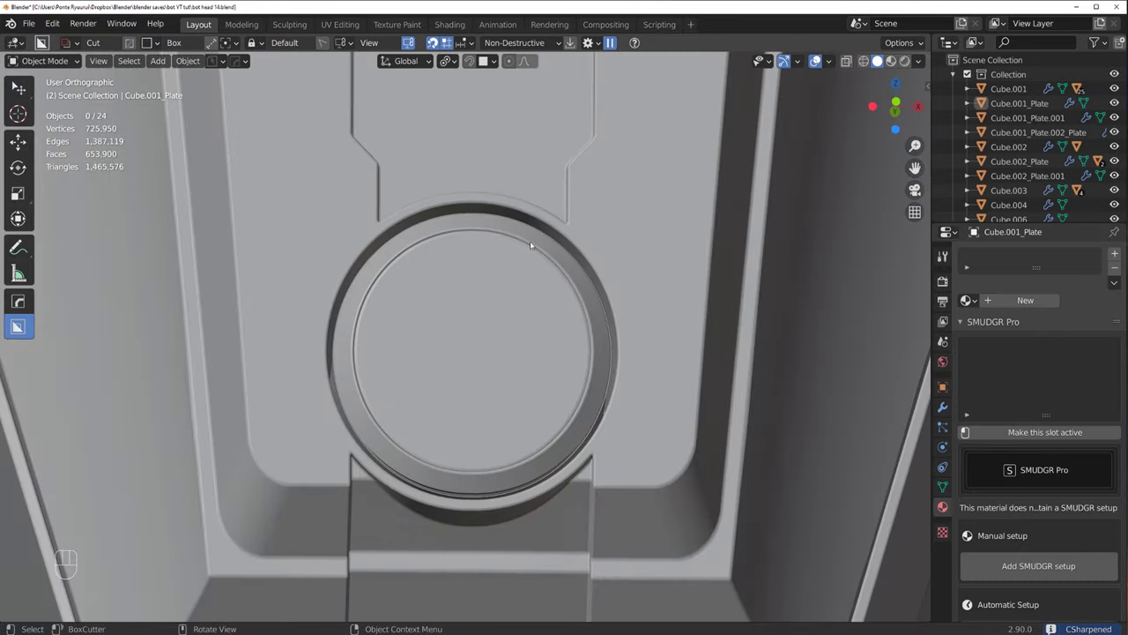
key("`")
key("`")
key("`")
key("`")
key("`")
Step: Isolate the ring plate in Local View and look at it straight from above
left_click_drag(363, 266, 364, 302)
left_click_drag(455, 245, 435, 166)
key("`")
key("/")
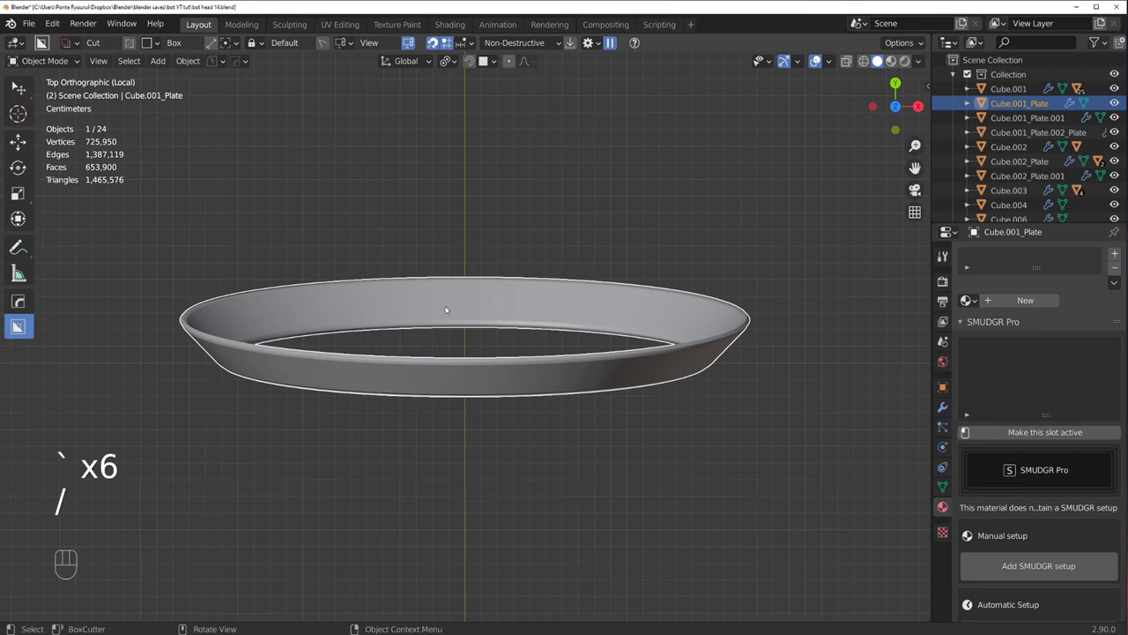
Step: Cut an Ngon notch across the ring's top inner edge with BoxCutter and bevel it with Hardops
key("d")
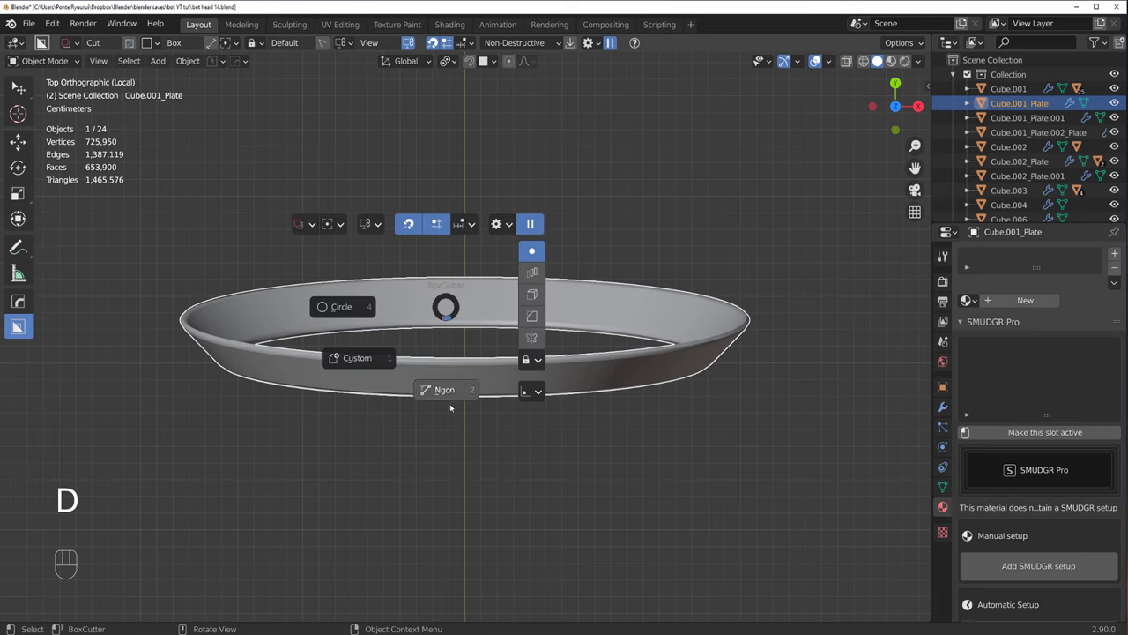
left_click_drag(397, 404, 481, 378)
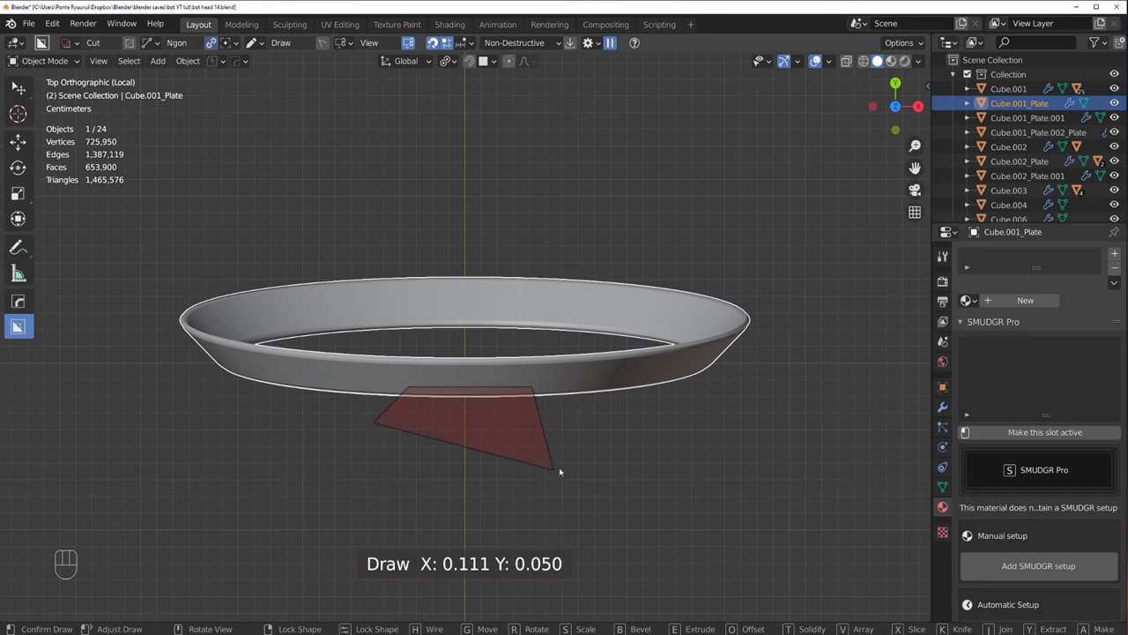
left_click_drag(529, 418, 533, 336)
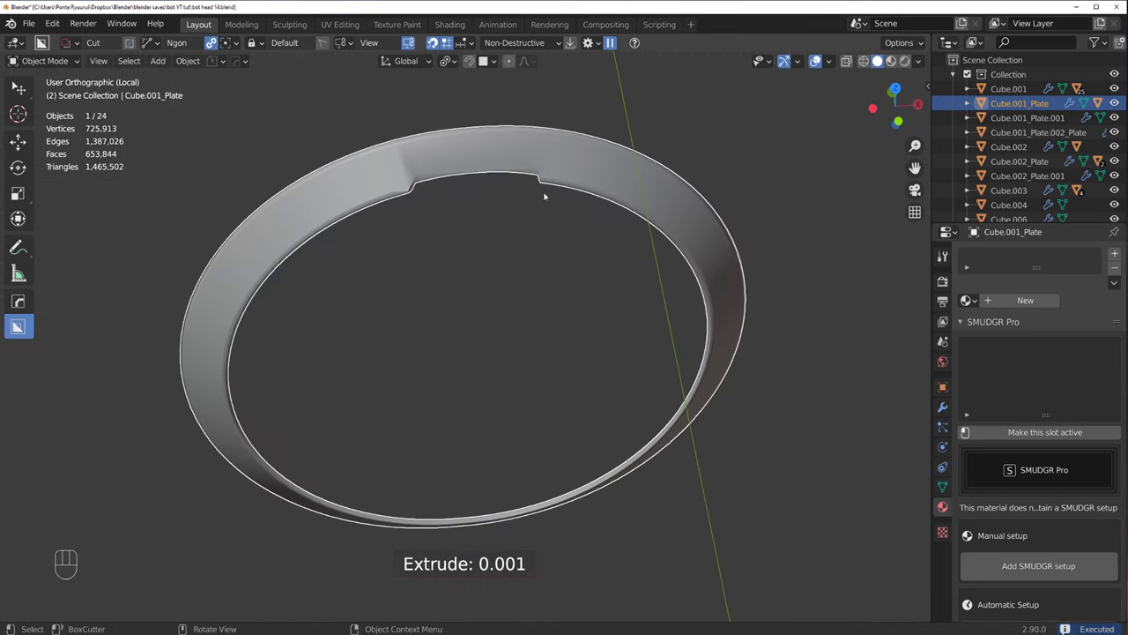
left_click(550, 178)
key("q")
middle_click(534, 227)
middle_click(471, 280)
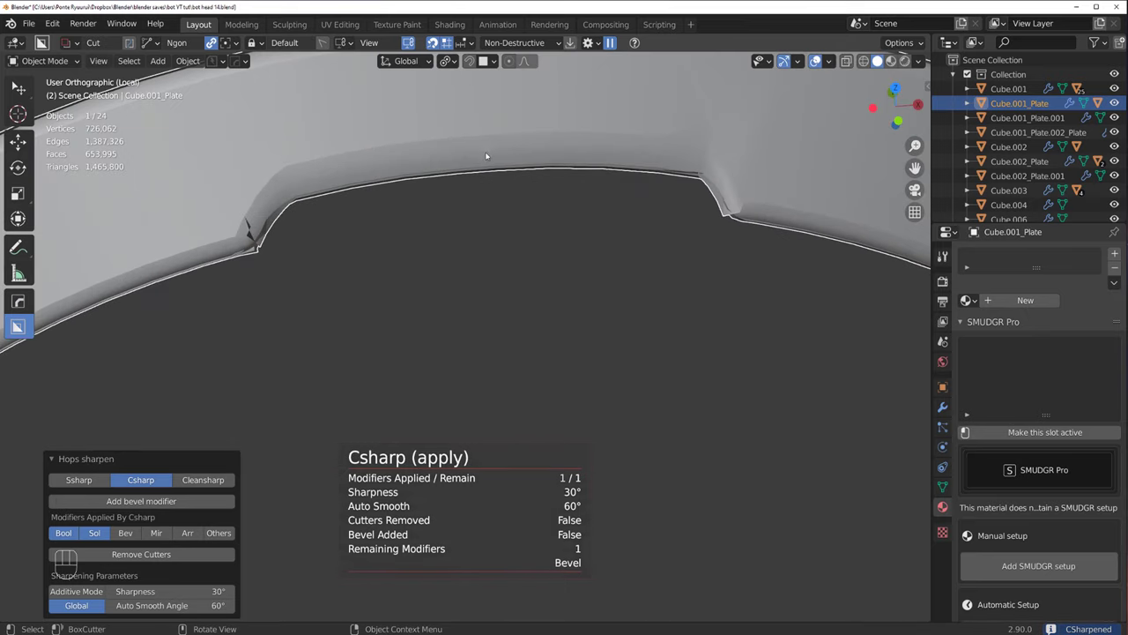
left_click(491, 149)
key("q")
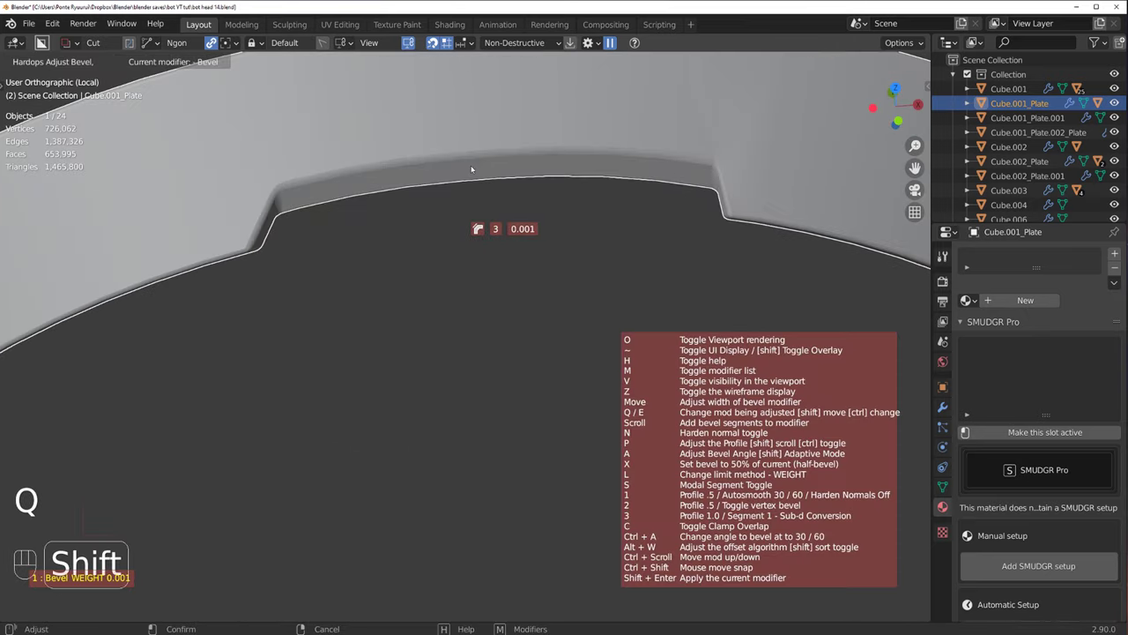
Step: Add extra loop cuts around the ring plate in Edit Mode
key("Tab")
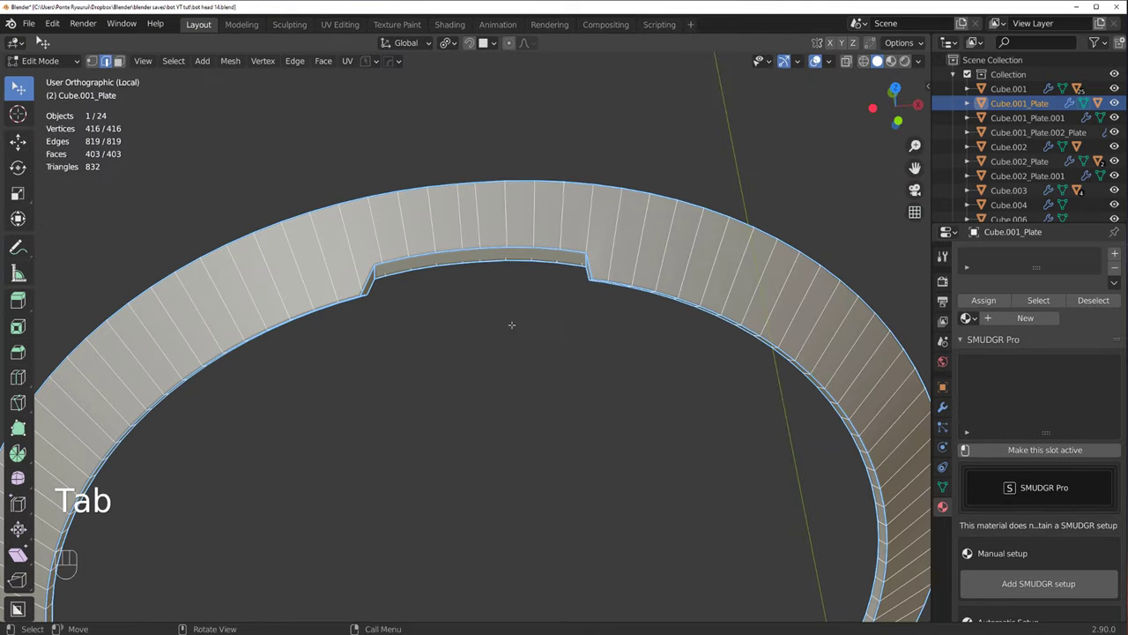
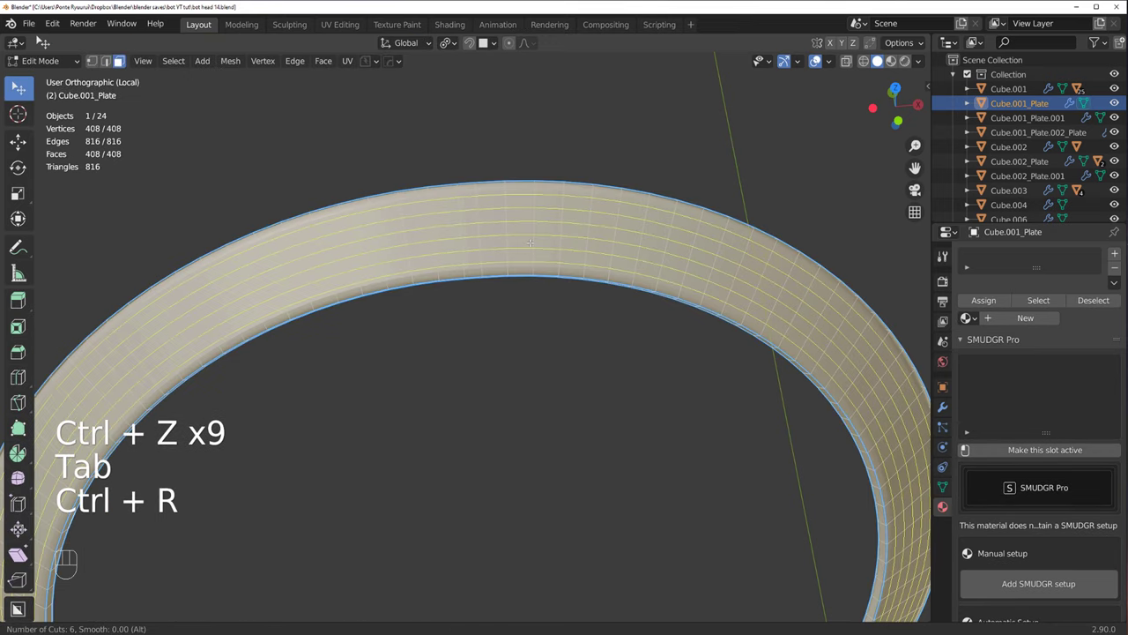
key("Tab")
key("`")
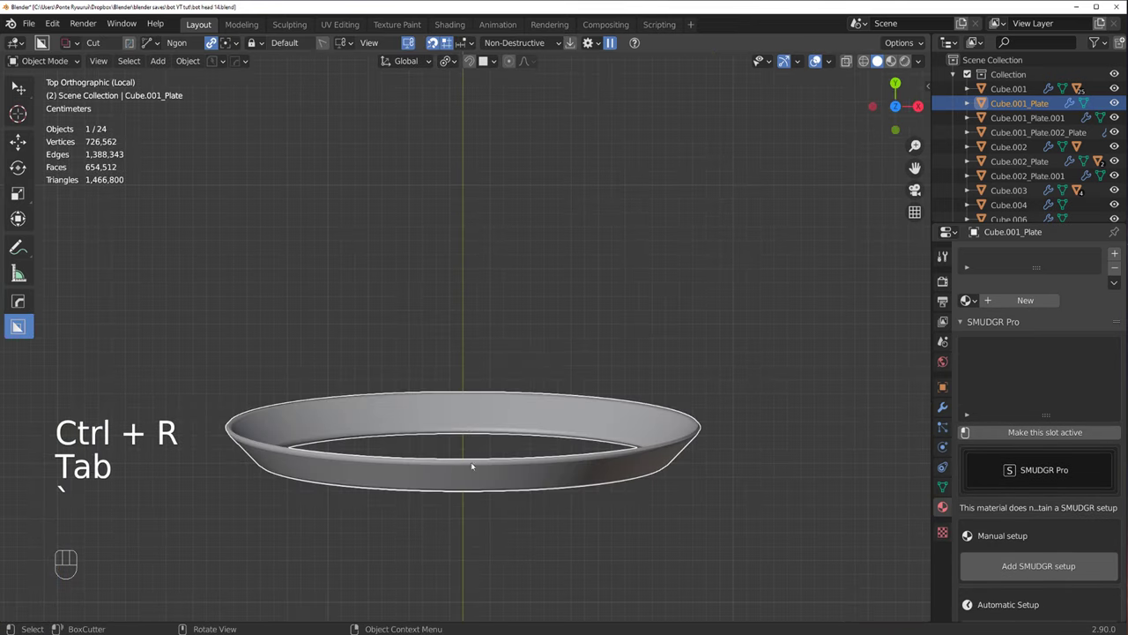
left_click_drag(479, 350, 474, 282)
Step: Redraw the notch cut on the ring's inner edge and mirror it across the ring with Hardops
key("ctrl+q")
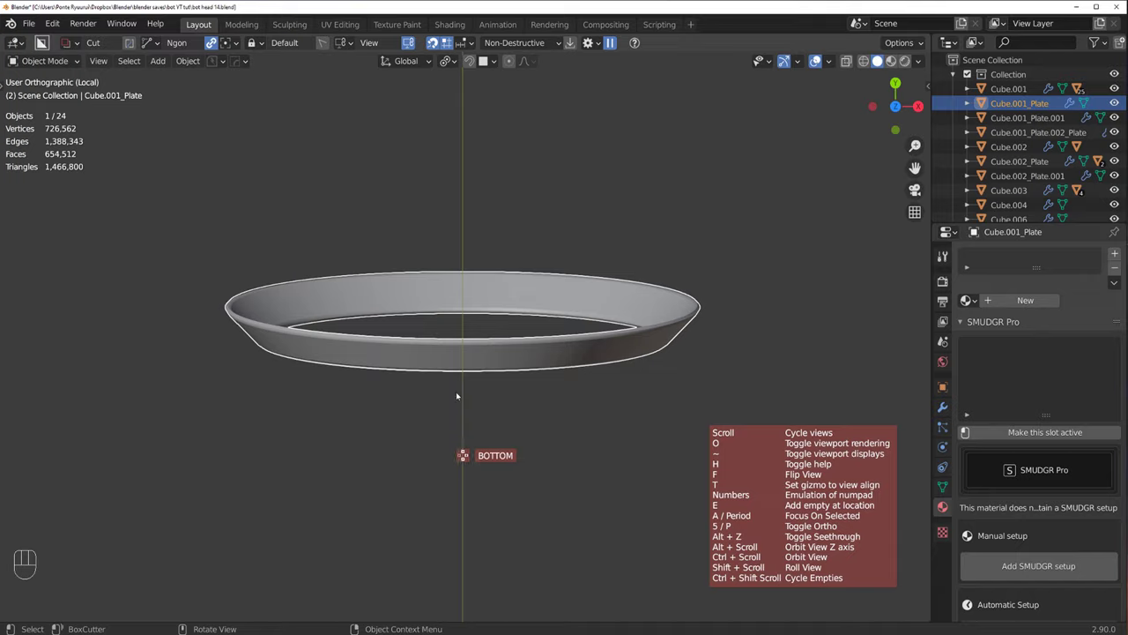
left_click_drag(423, 381, 470, 361)
left_click_drag(381, 407, 469, 355)
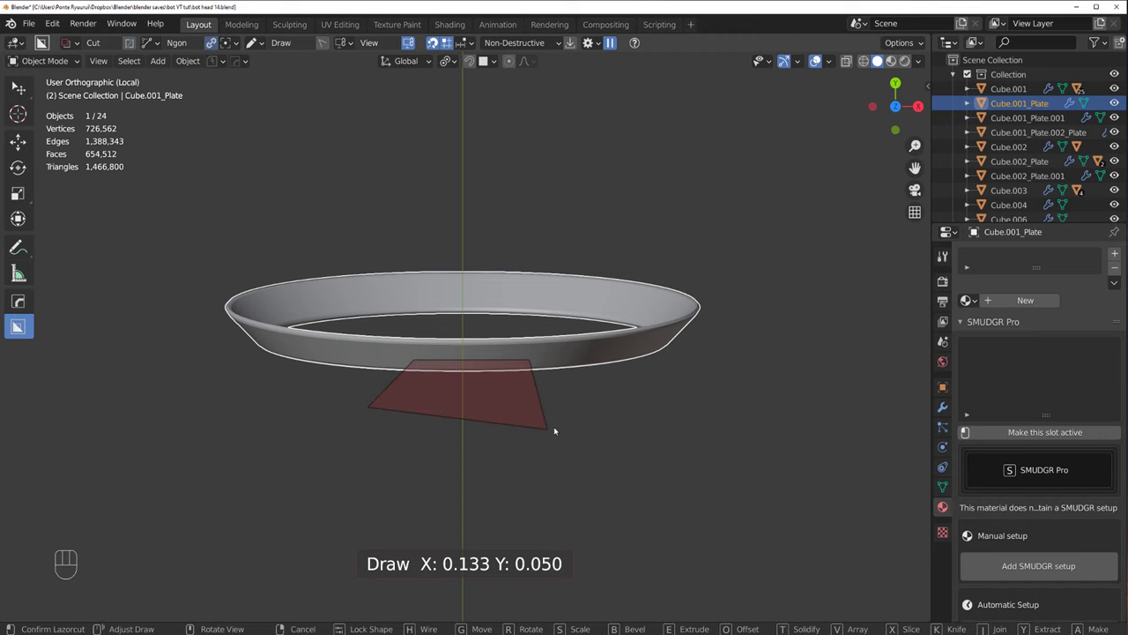
key("alt+x")
left_click(486, 340)
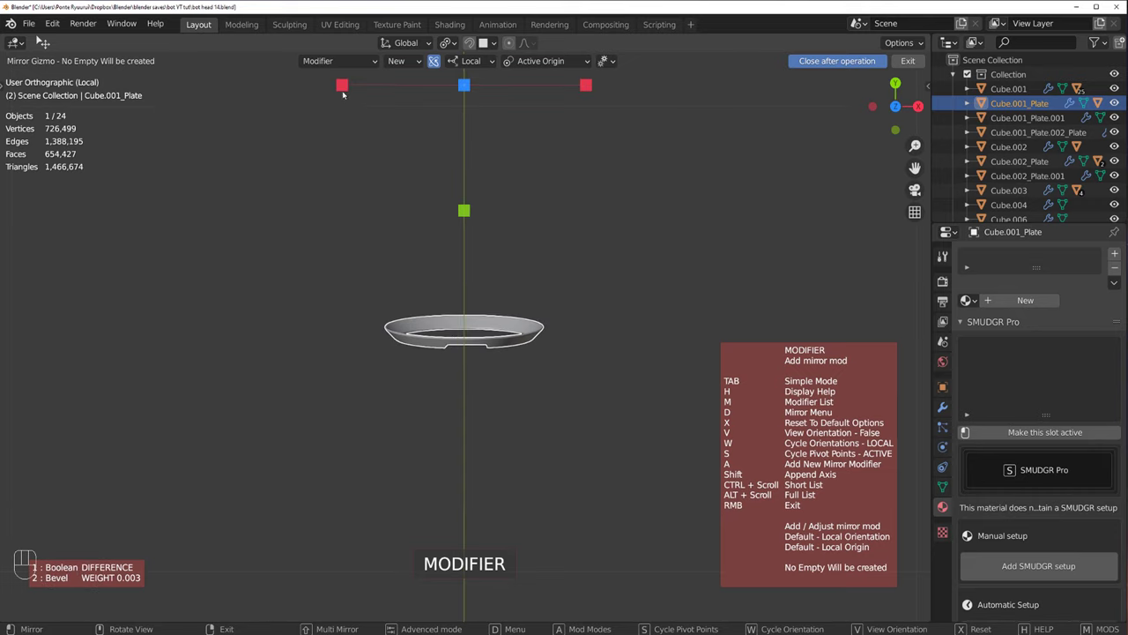
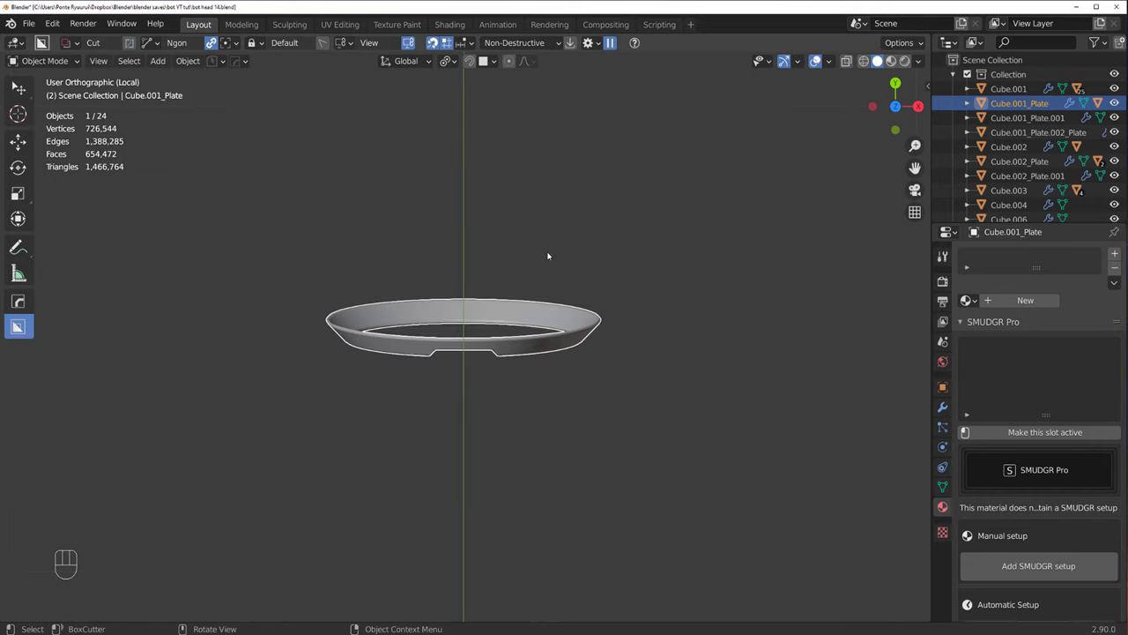
left_click(440, 300)
left_click_drag(389, 328, 444, 300)
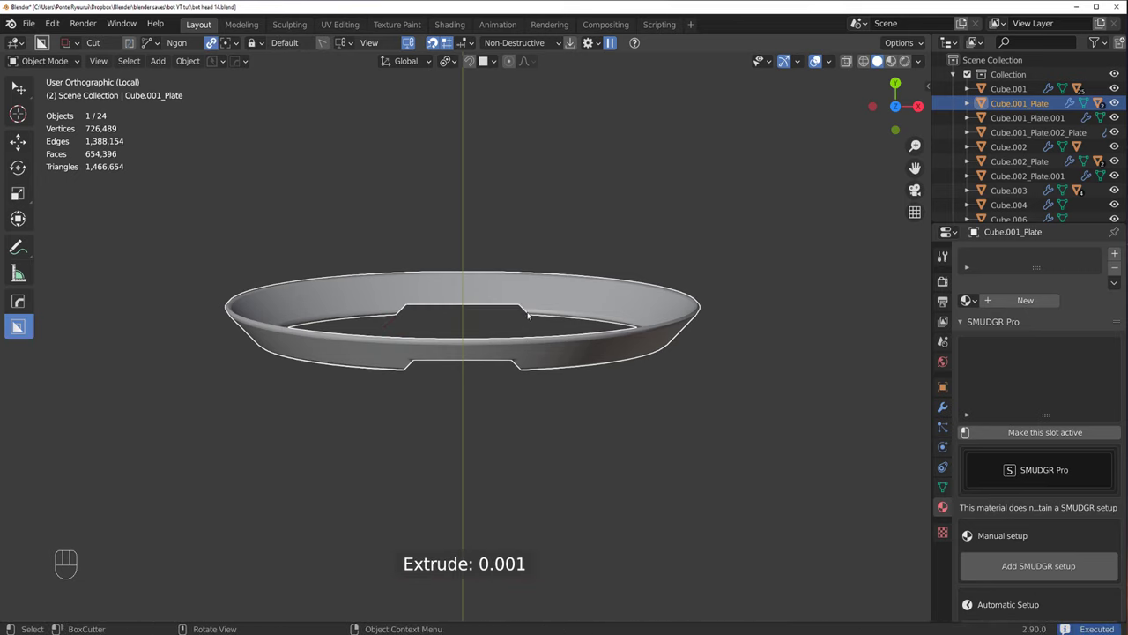
left_click(513, 285)
key("alt+x")
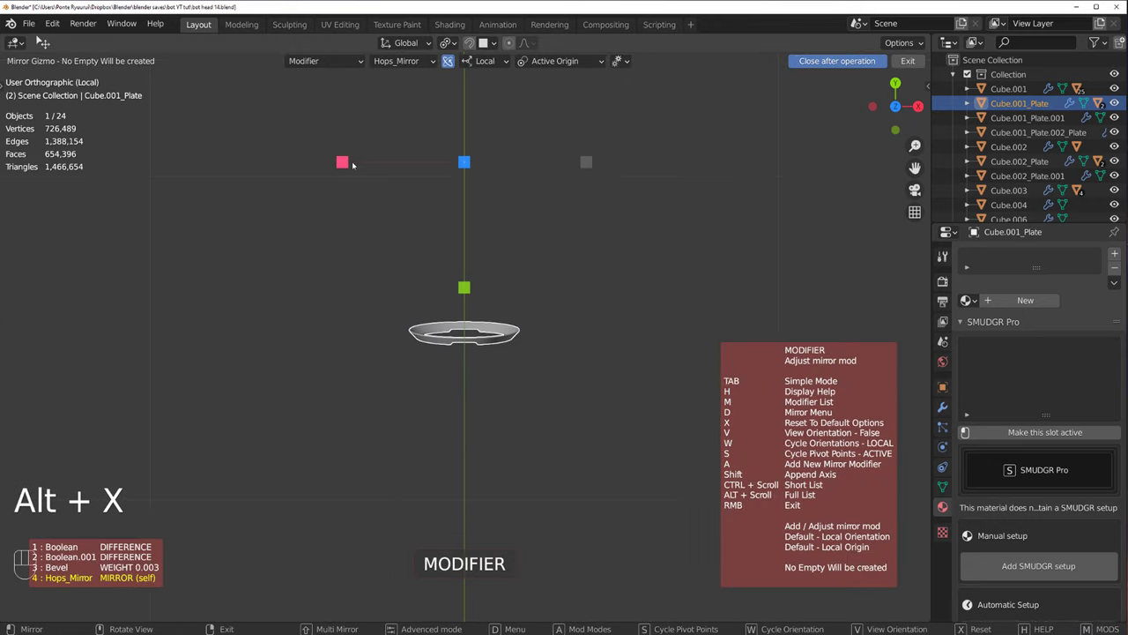
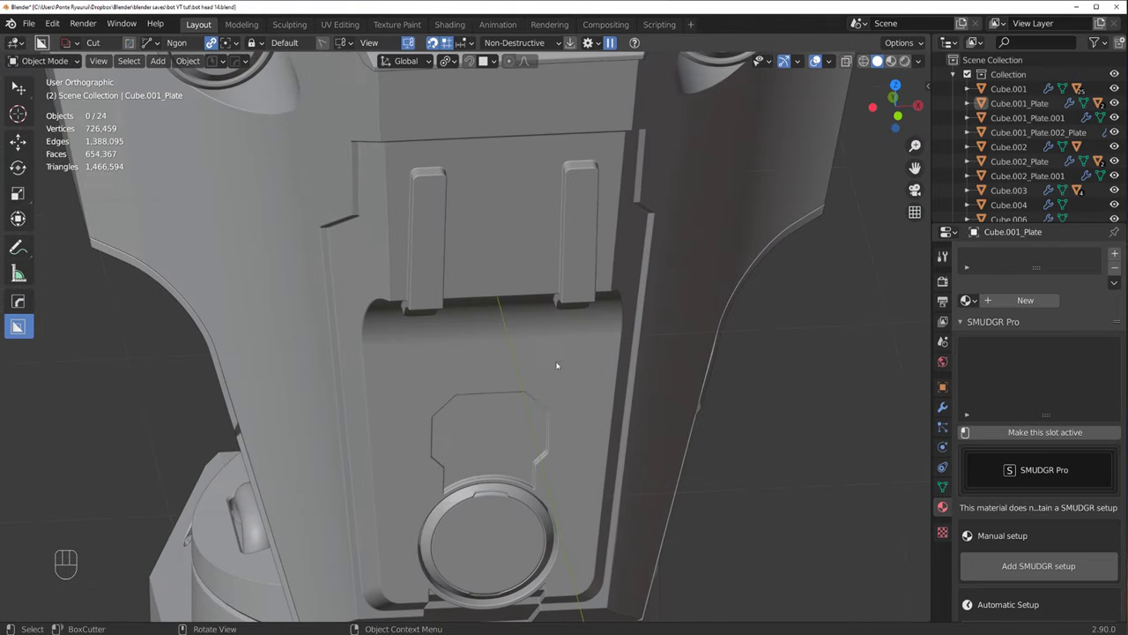
Step: Frame the socket ring from the front view ready for a side slot cut
middle_click(550, 250)
left_click_drag(554, 213, 554, 177)
left_click_drag(562, 230, 555, 218)
left_click_drag(522, 256, 512, 266)
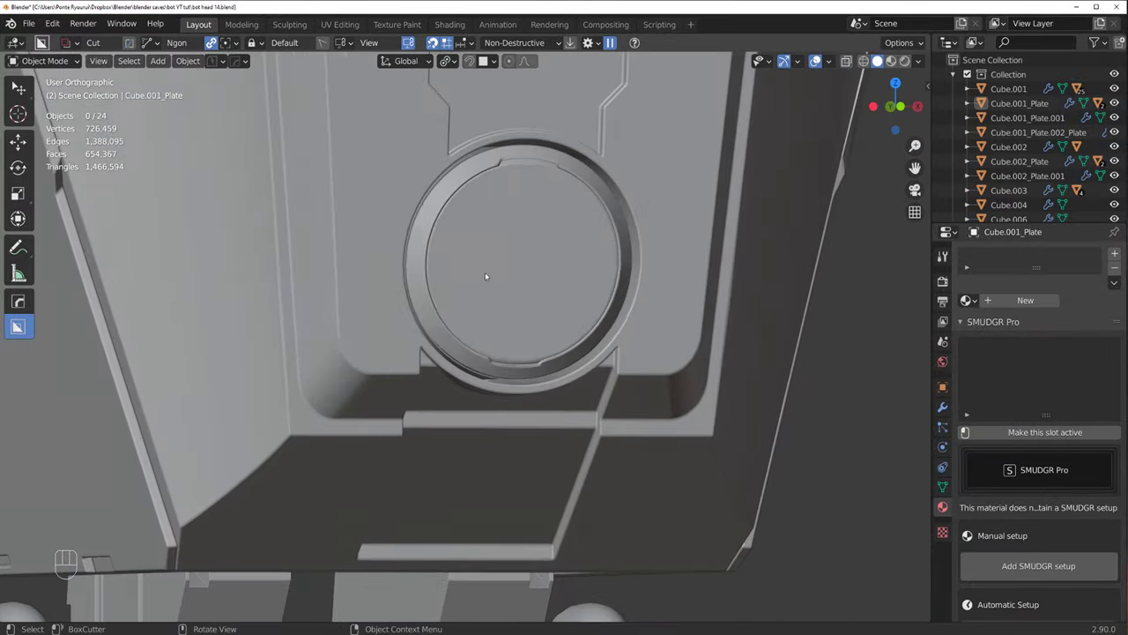
key("d")
left_click(404, 247)
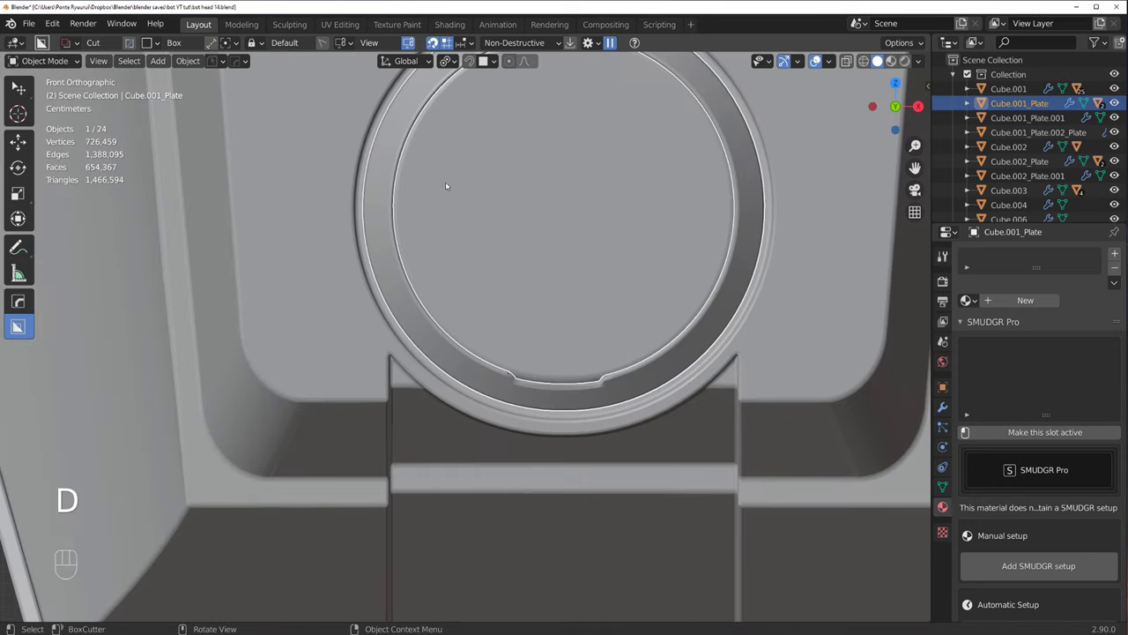
left_click(461, 222)
middle_click(486, 283)
left_click_drag(469, 297, 488, 294)
left_click_drag(474, 284, 478, 331)
Step: Try the Hardops mirror on the ring plate, then undo it and zoom to the ring's left edge
key("alt+x")
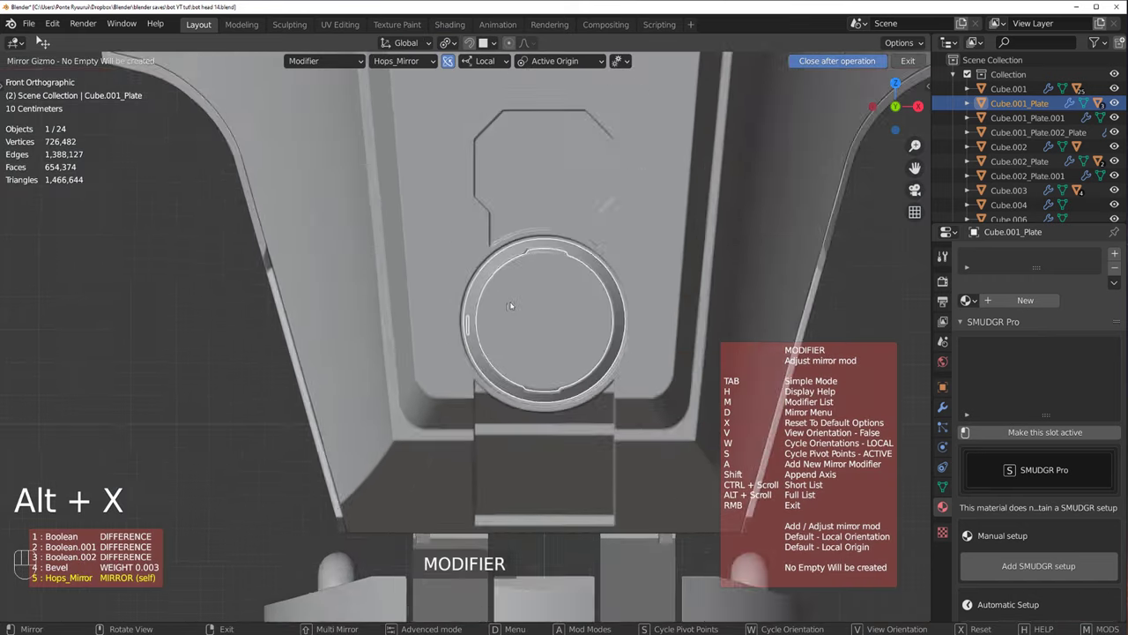
left_click(395, 81)
left_click(744, 281)
middle_click(567, 292)
left_click_drag(519, 277, 507, 254)
left_click_drag(529, 268, 520, 261)
left_click_drag(472, 295, 569, 347)
key("ctrl+z")
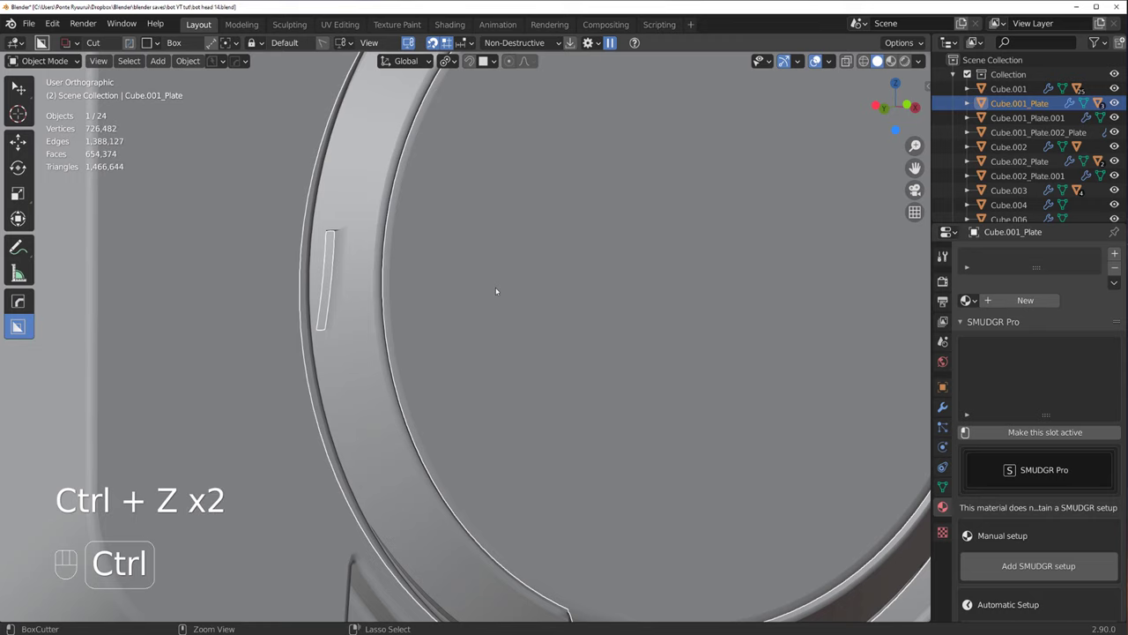
key("ctrl+z")
Step: Cut a thin BoxCutter box slot into the ring's left side and mirror it to the opposite side
left_click_drag(452, 294, 476, 299)
left_click_drag(453, 299, 455, 322)
left_click_drag(452, 317, 479, 344)
left_click(479, 344)
left_click(432, 271)
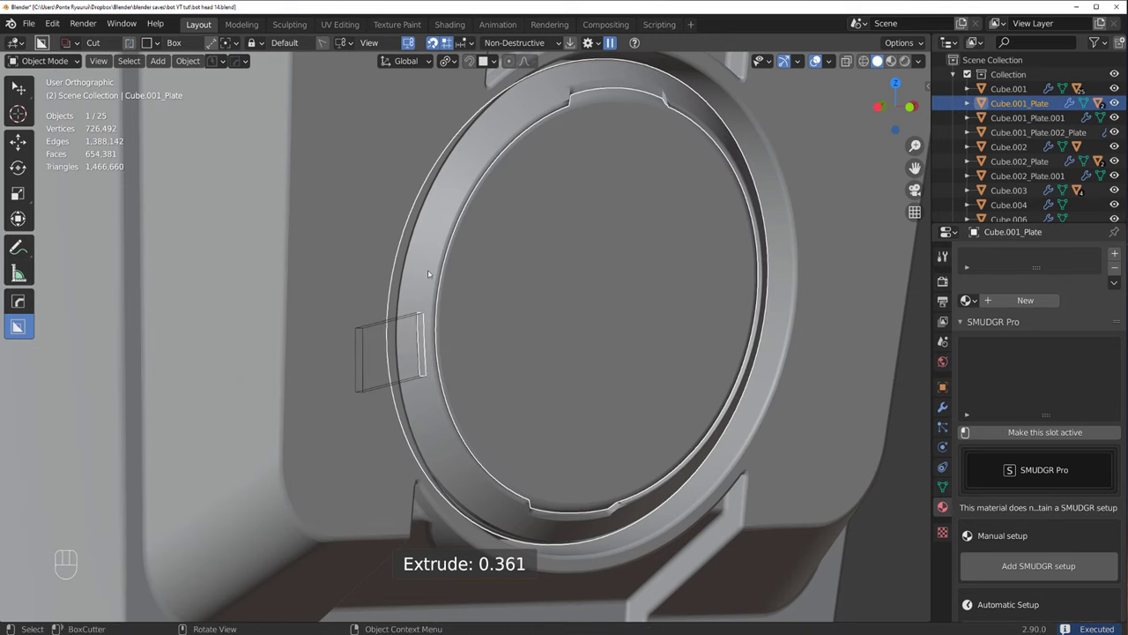
key("alt+x")
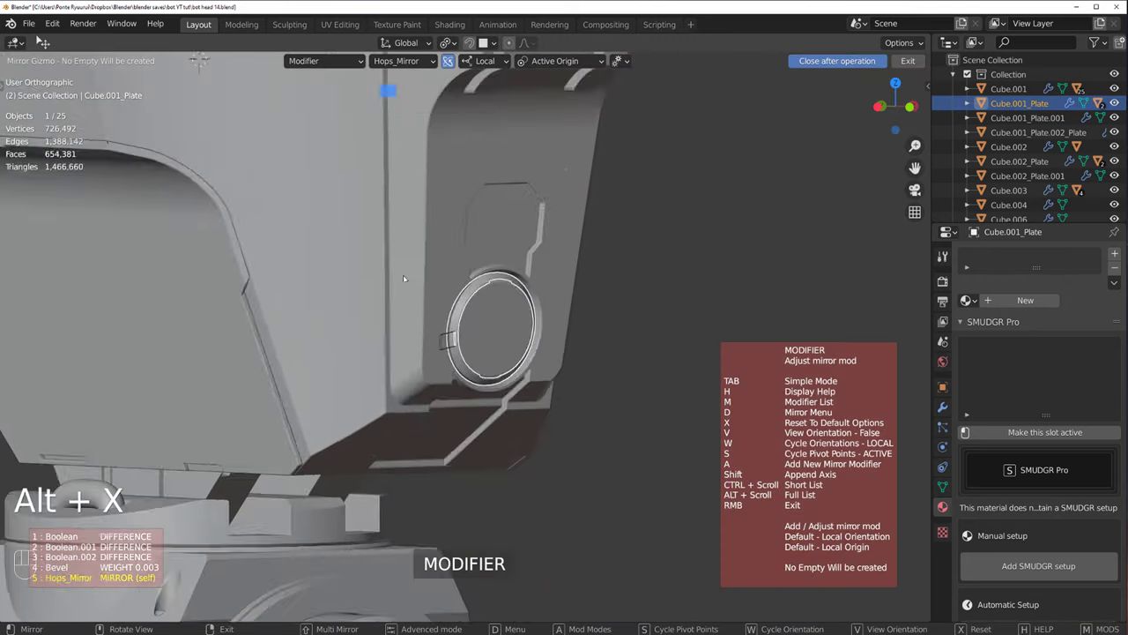
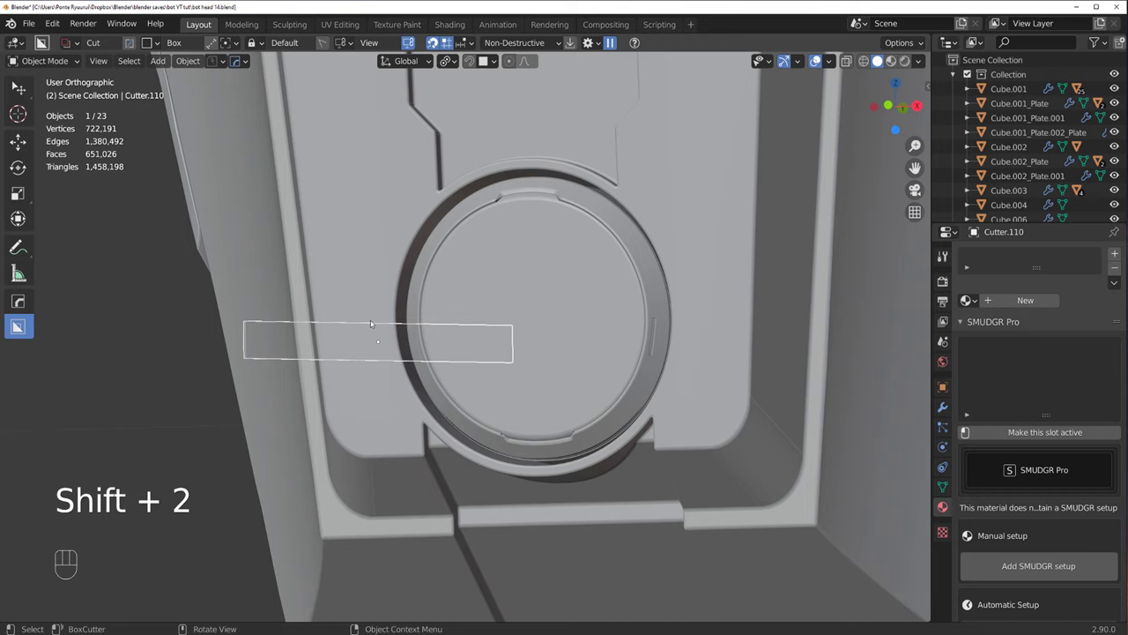
Step: Bring the head's side edge into a straight side view for cutting
key("h")
left_click_drag(529, 334, 541, 319)
key("`")
left_click_drag(530, 325, 642, 319)
key("`")
middle_click(573, 326)
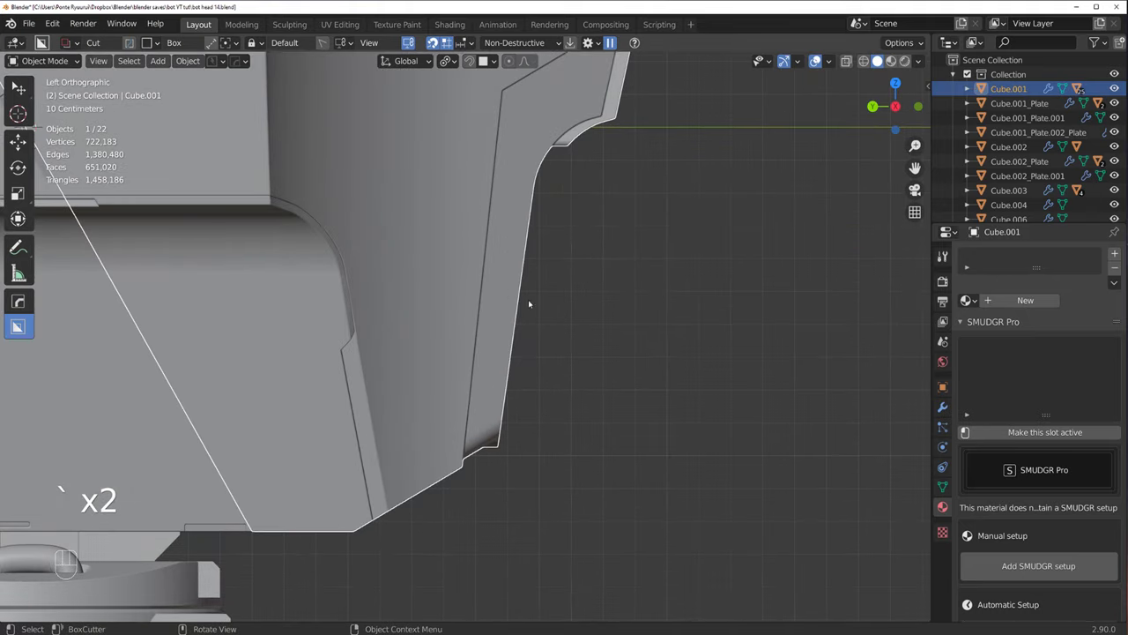
left_click_drag(538, 296, 466, 285)
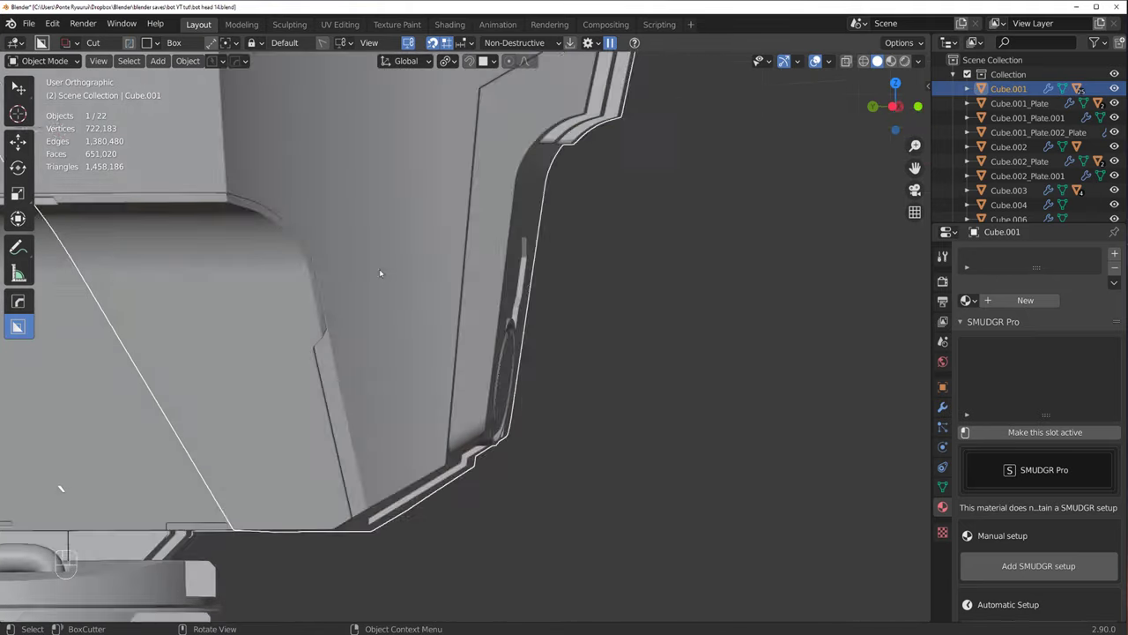
key("d")
left_click_drag(499, 260, 506, 339)
left_click_drag(523, 421, 511, 373)
Step: Switch the BoxCutter shape to Ngon for a freehand outline
key("`")
key("`")
key("`")
middle_click(535, 312)
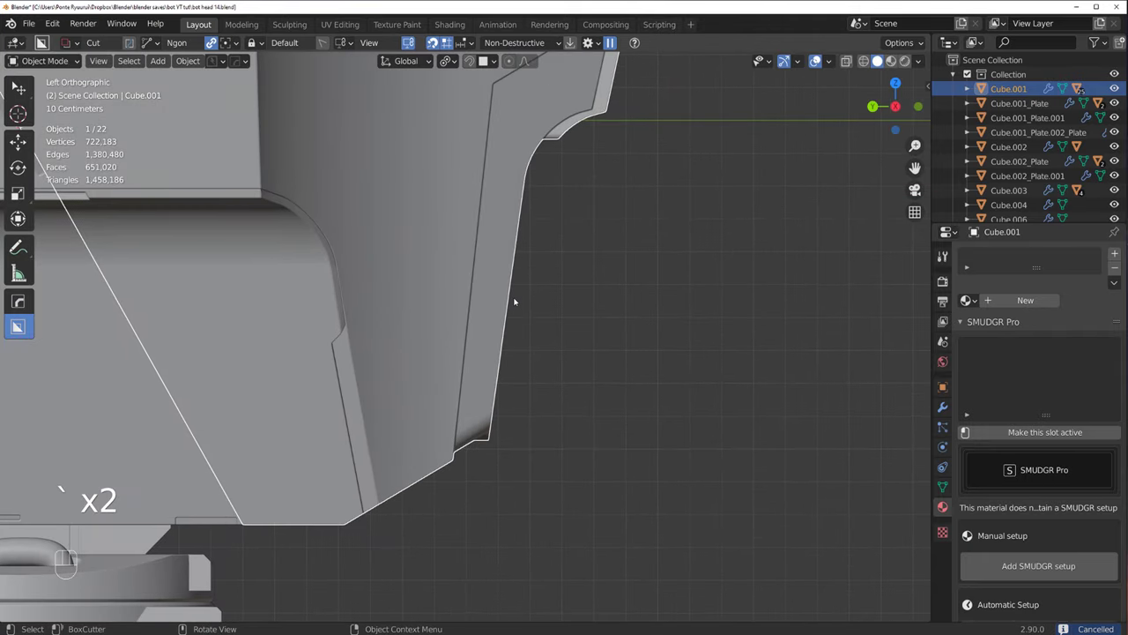
key("d")
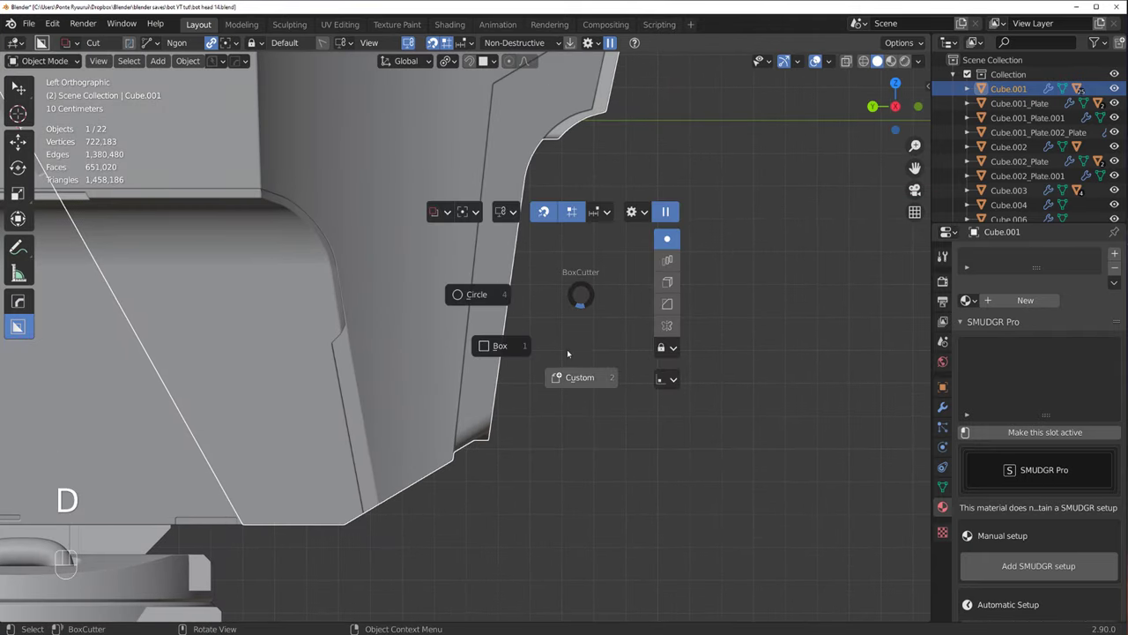
left_click_drag(575, 193, 501, 231)
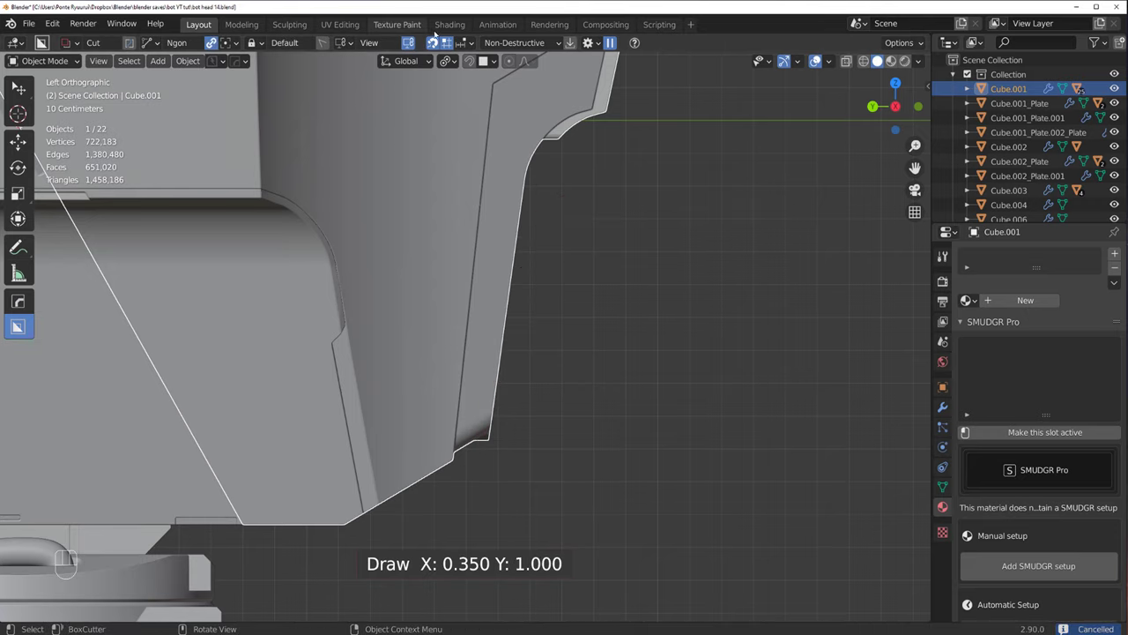
Step: Outline and cut the angled recess over the panel's side edge, then resharpen with Hardops
left_click_drag(444, 47, 593, 225)
left_click_drag(548, 241, 514, 330)
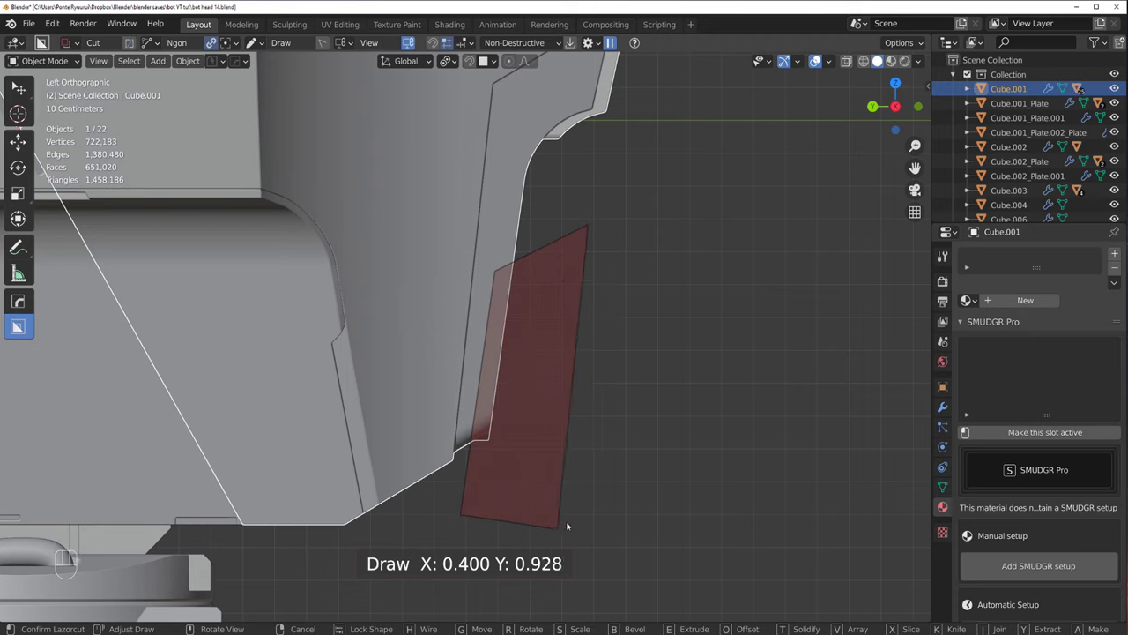
left_click_drag(465, 492, 697, 416)
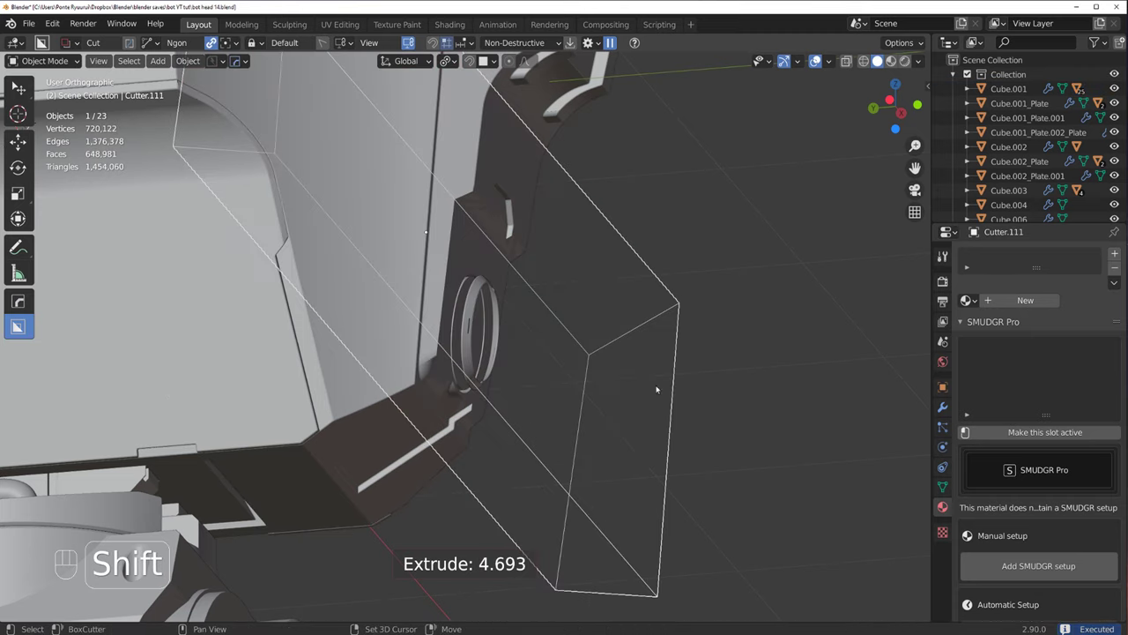
left_click_drag(572, 359, 606, 327)
left_click_drag(604, 320, 495, 358)
key("q")
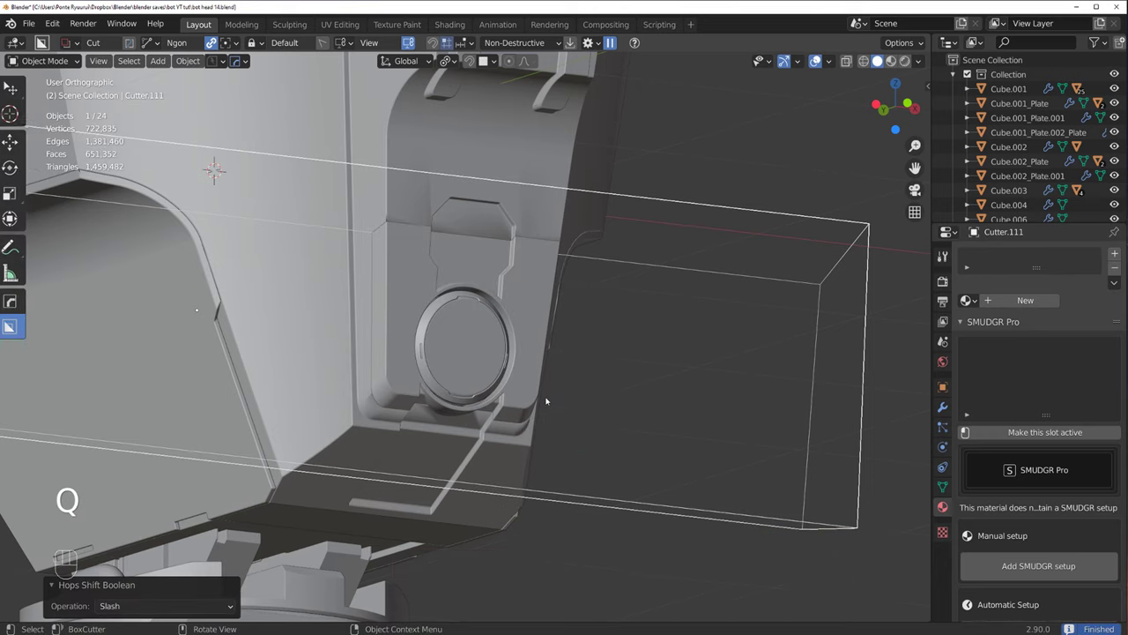
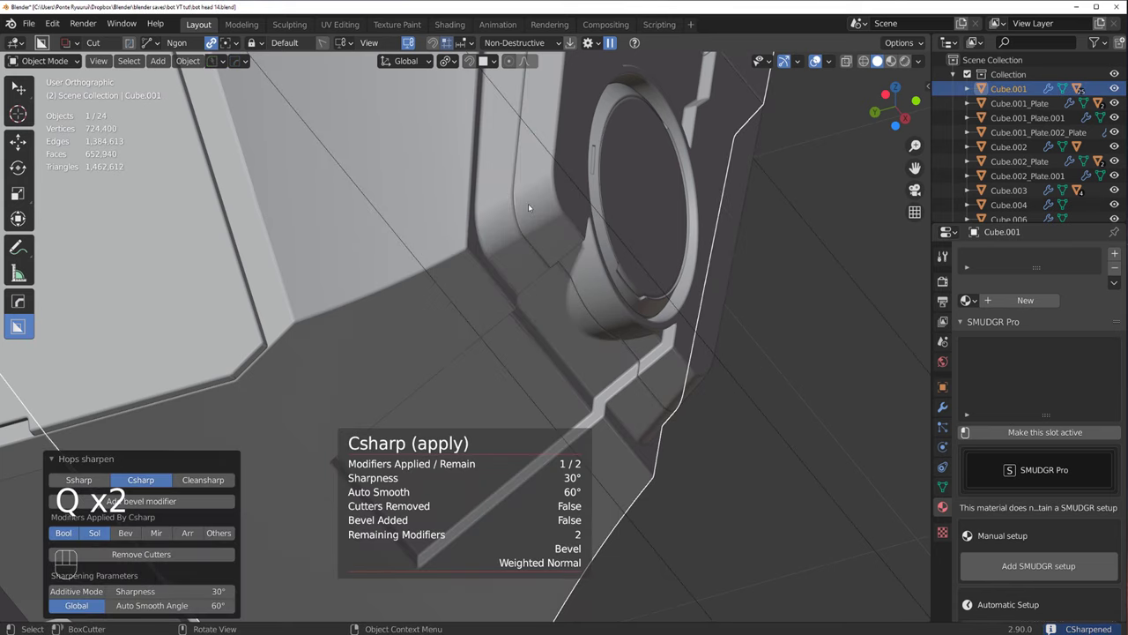
left_click_drag(543, 261, 518, 241)
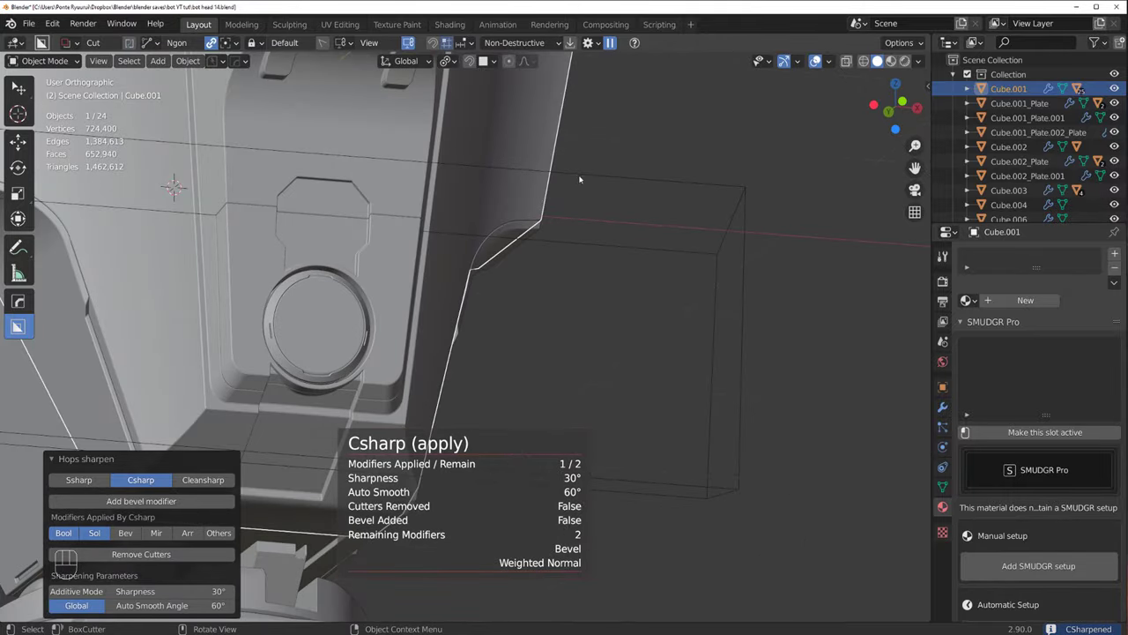
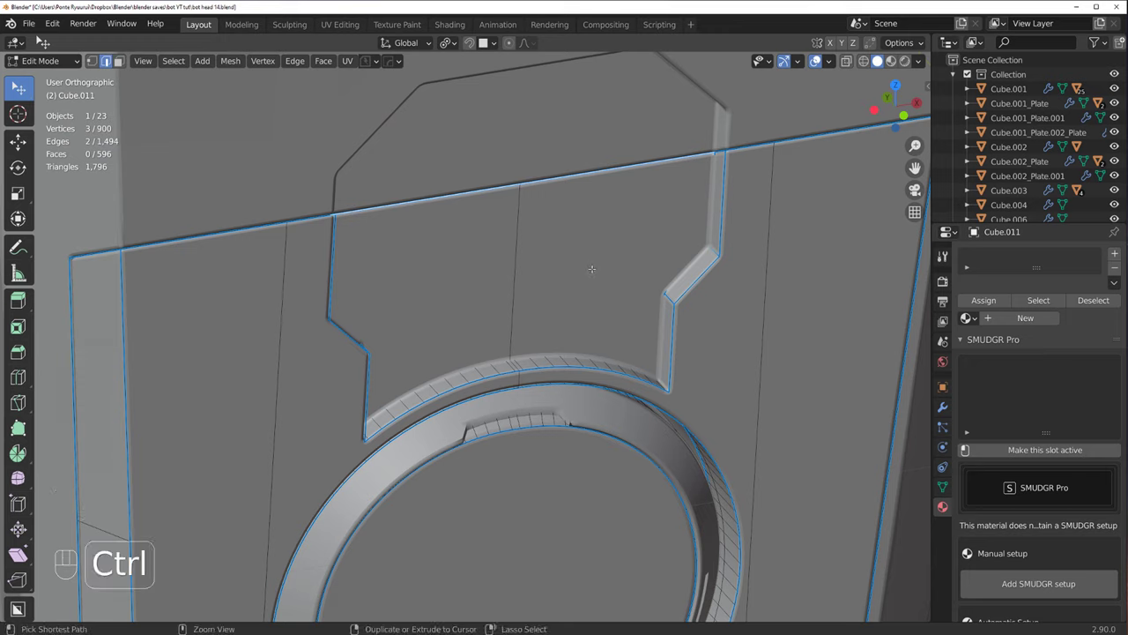
Step: Bevel the ledge edges across the octagonal insert with Ctrl+B and reapply the Hardops bevel adjust
key("ctrl+b")
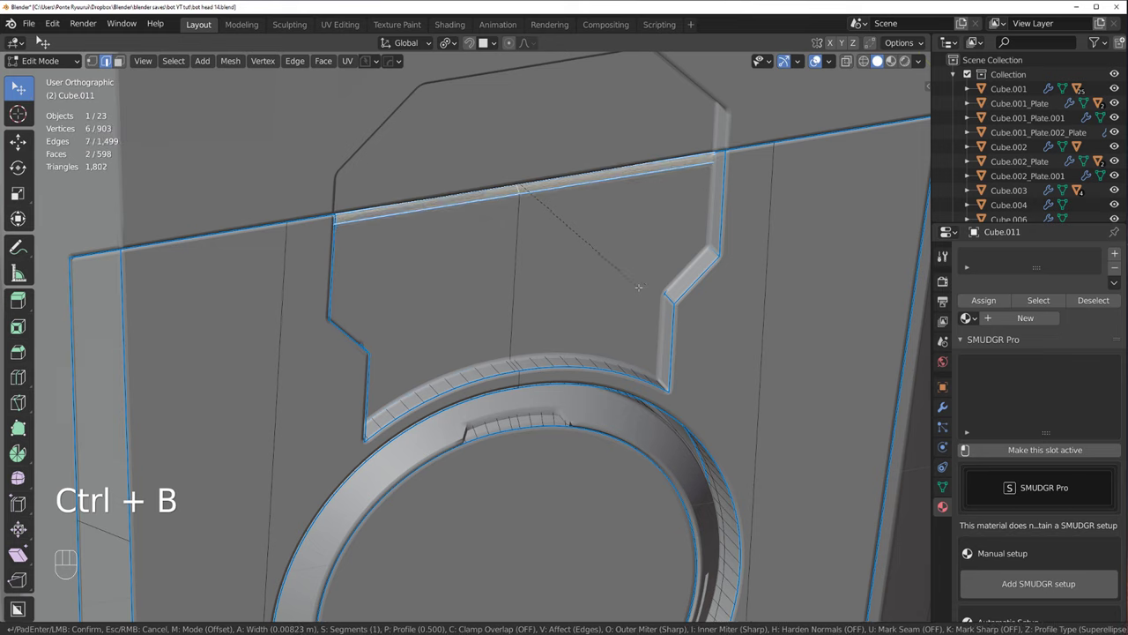
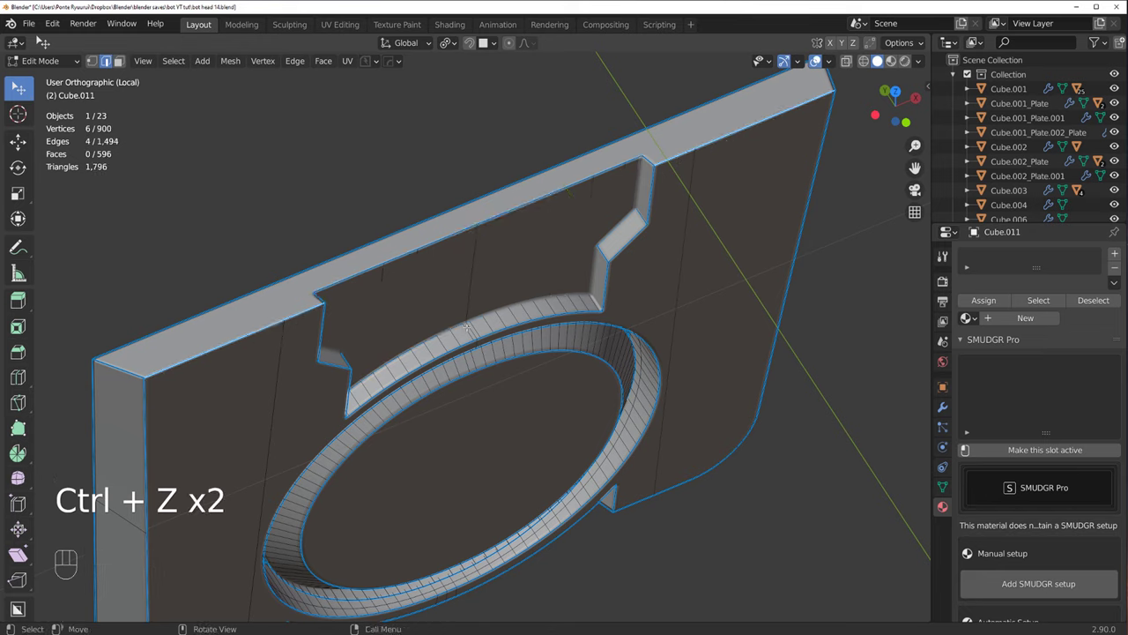
key("ctrl+b")
key("Tab")
key("/")
key("q")
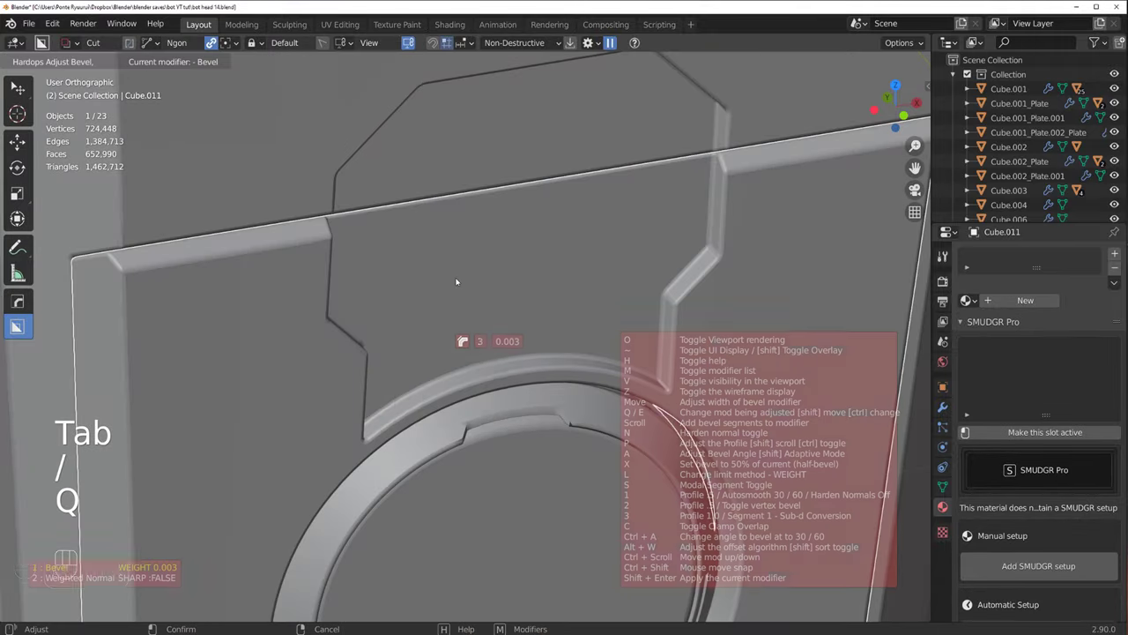
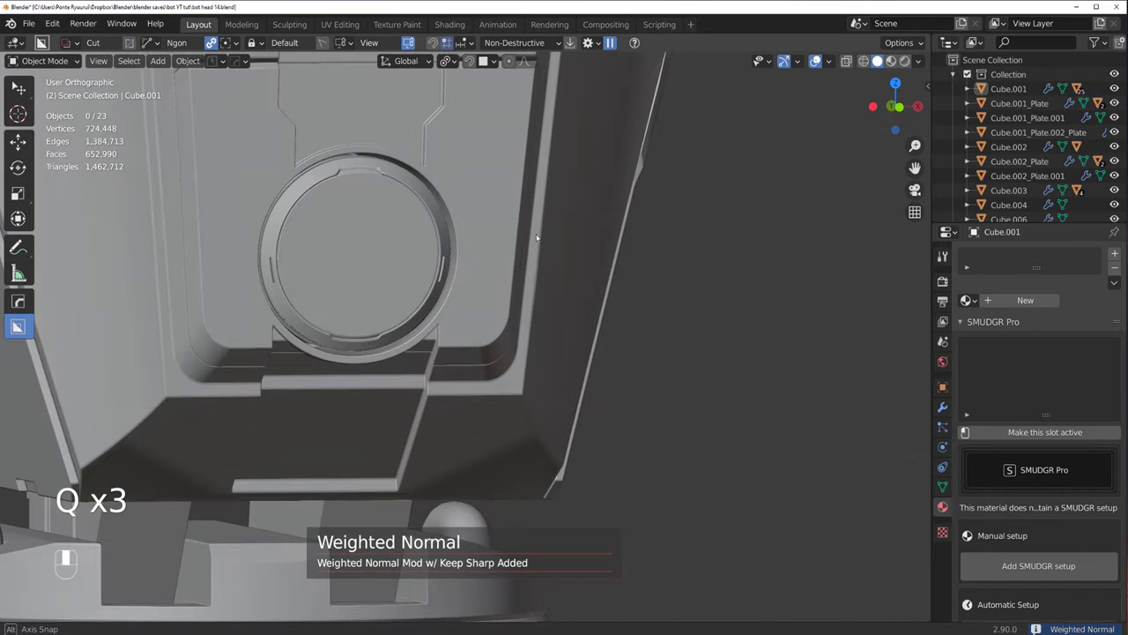
key("`")
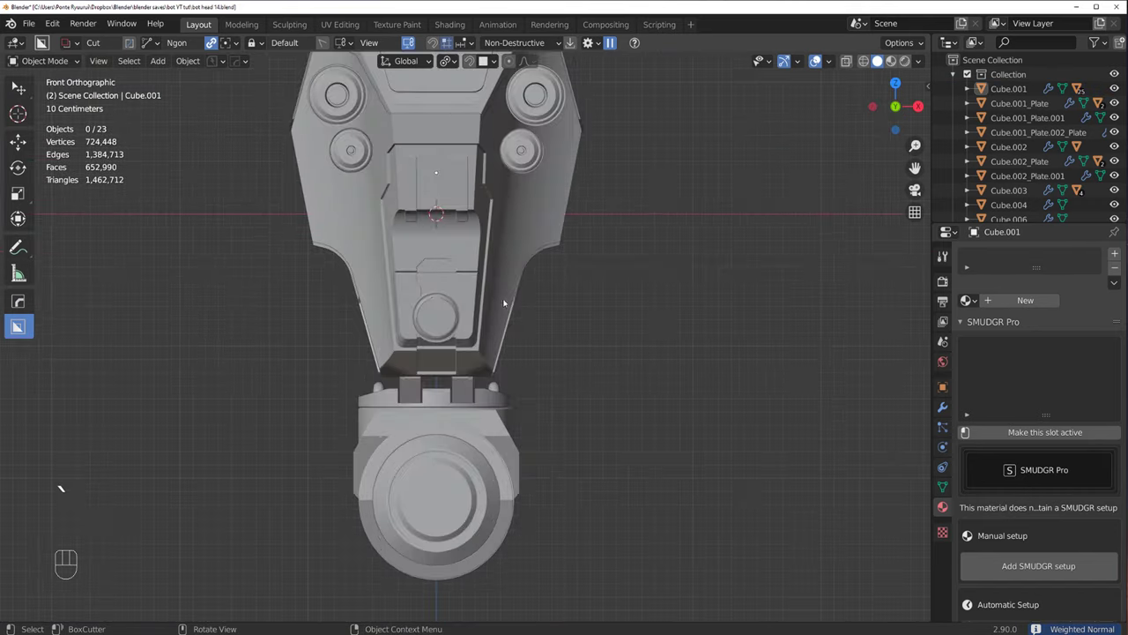
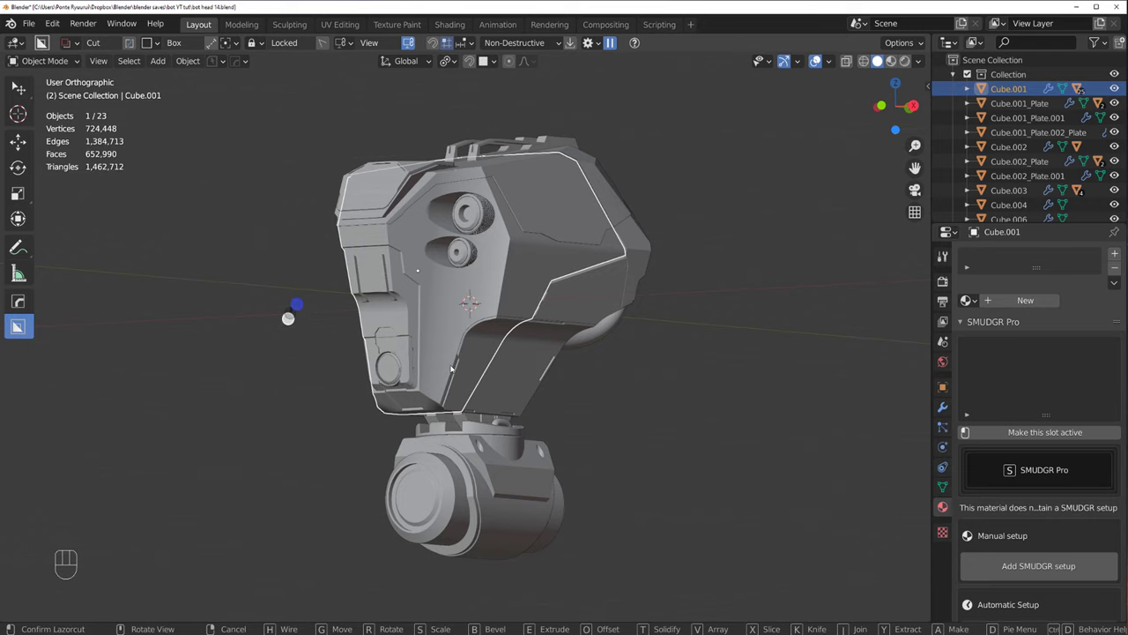
Step: Select Cube.001 at the upper panel and draw a thin BoxCutter box slot into it
left_click_drag(464, 370, 472, 372)
left_click(555, 305)
left_click_drag(557, 296, 654, 322)
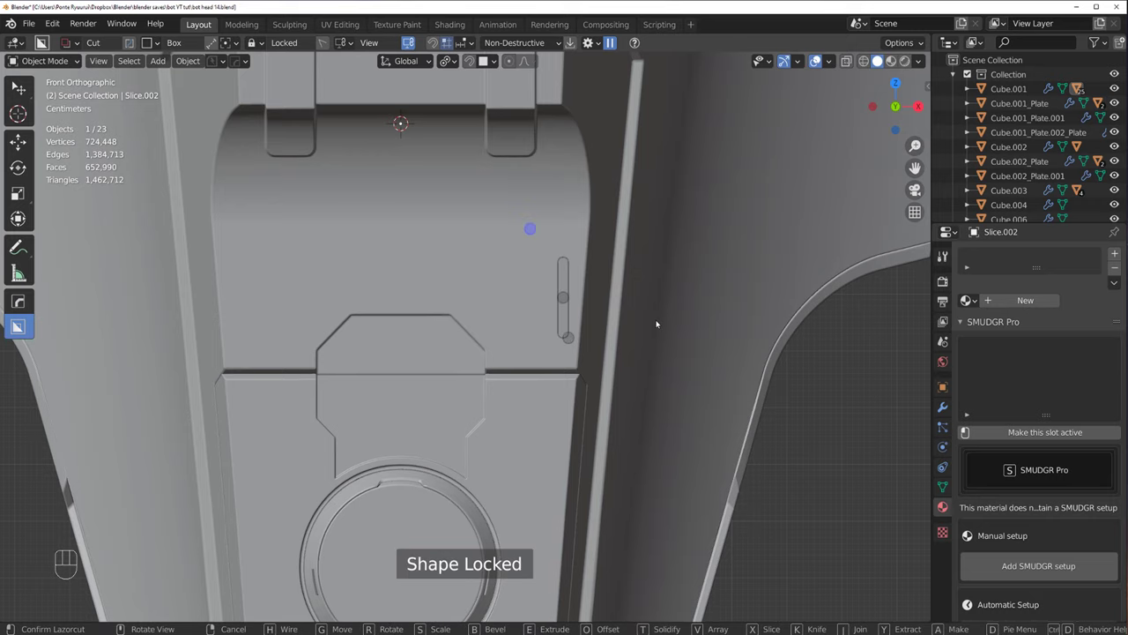
left_click(641, 328)
key("ctrl+z")
key("`")
key("shift+v")
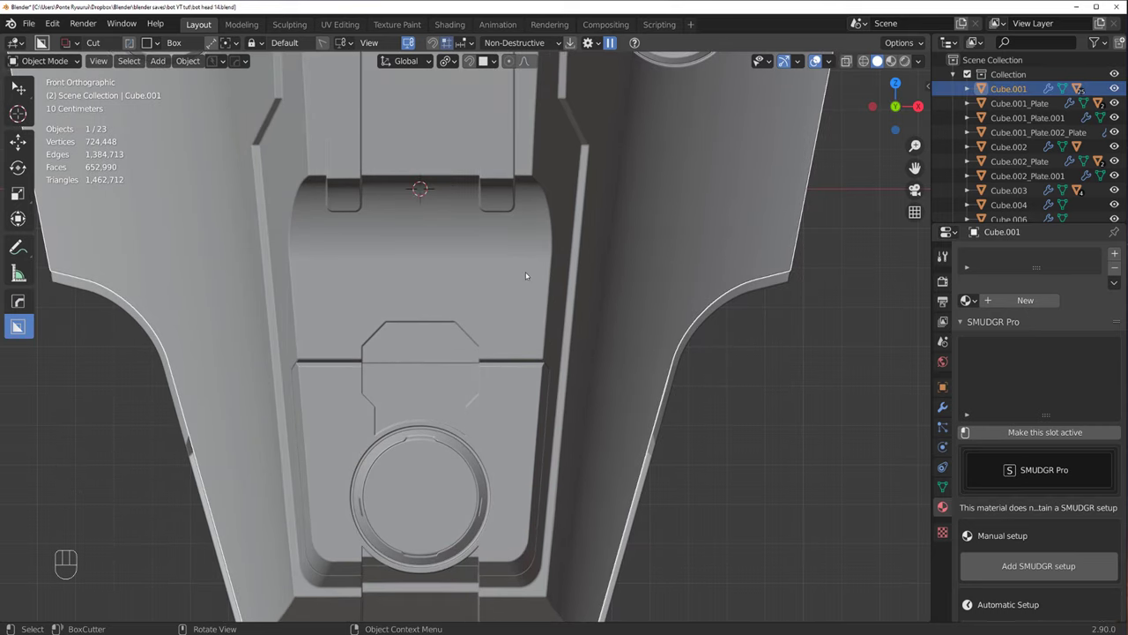
left_click_drag(533, 310, 528, 314)
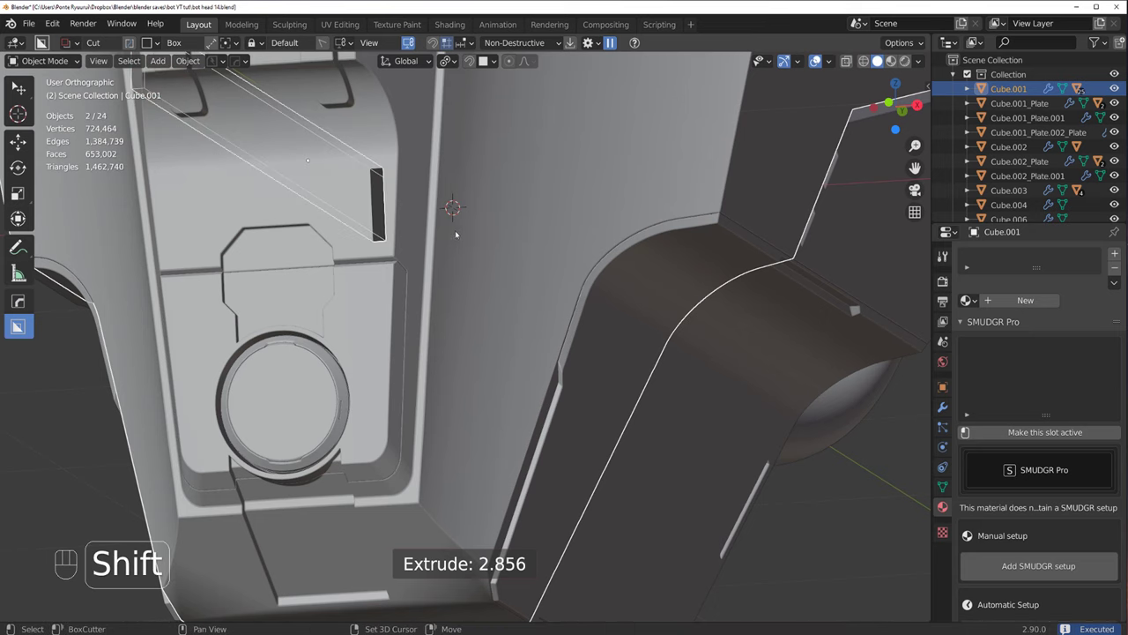
Step: Bevel, shrink and reposition the slot cutter on the panel, checking it from the front
left_click_drag(506, 318, 544, 348)
key("Tab")
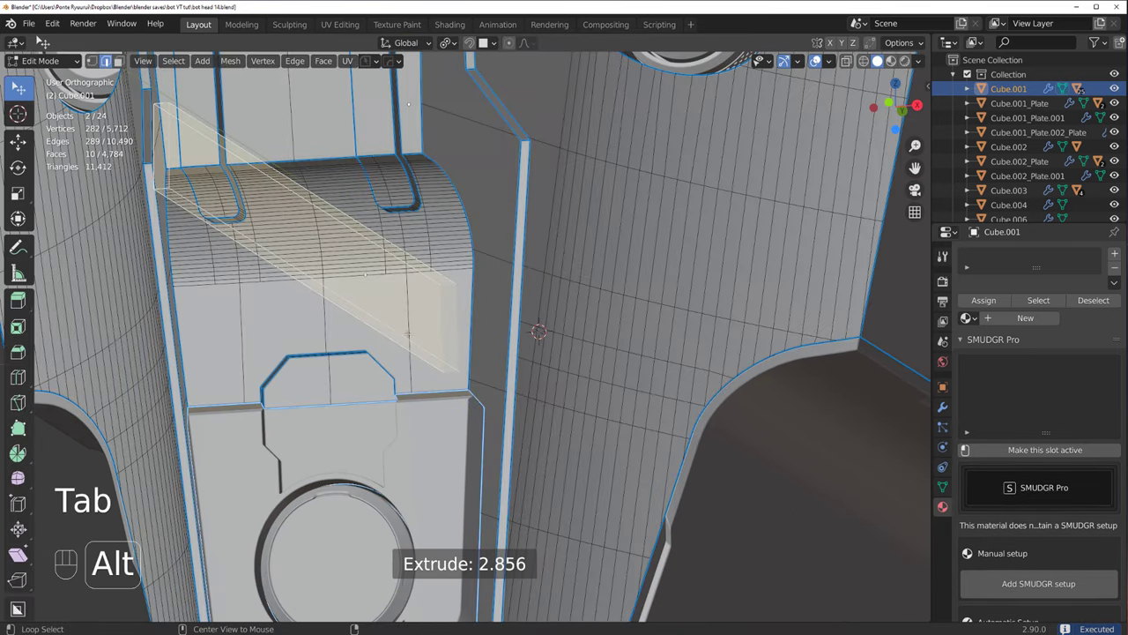
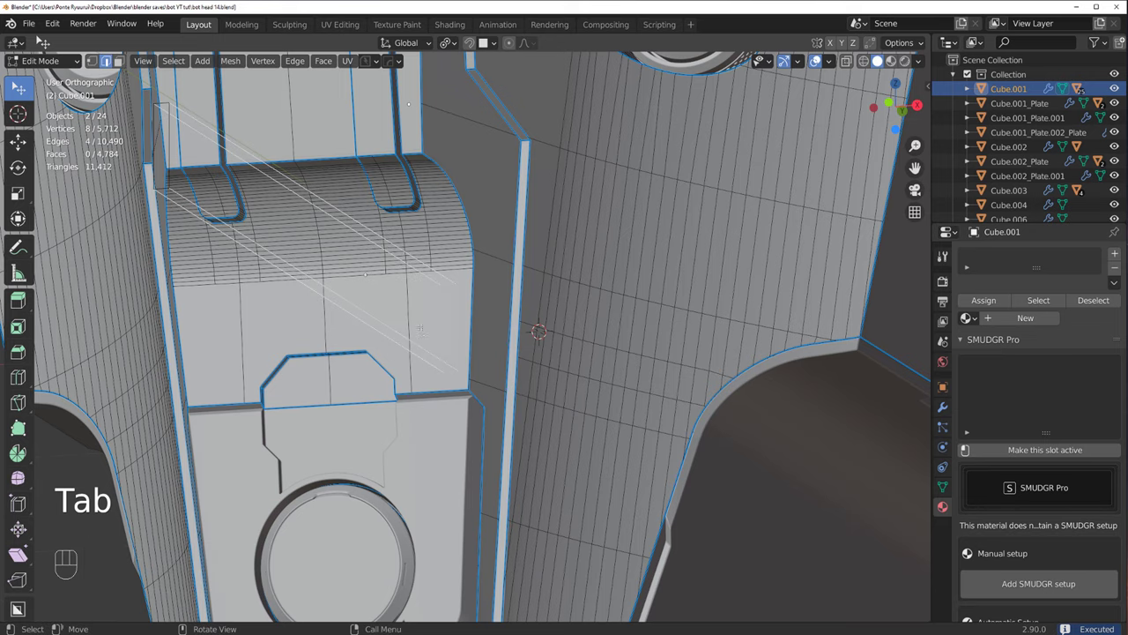
key("Tab")
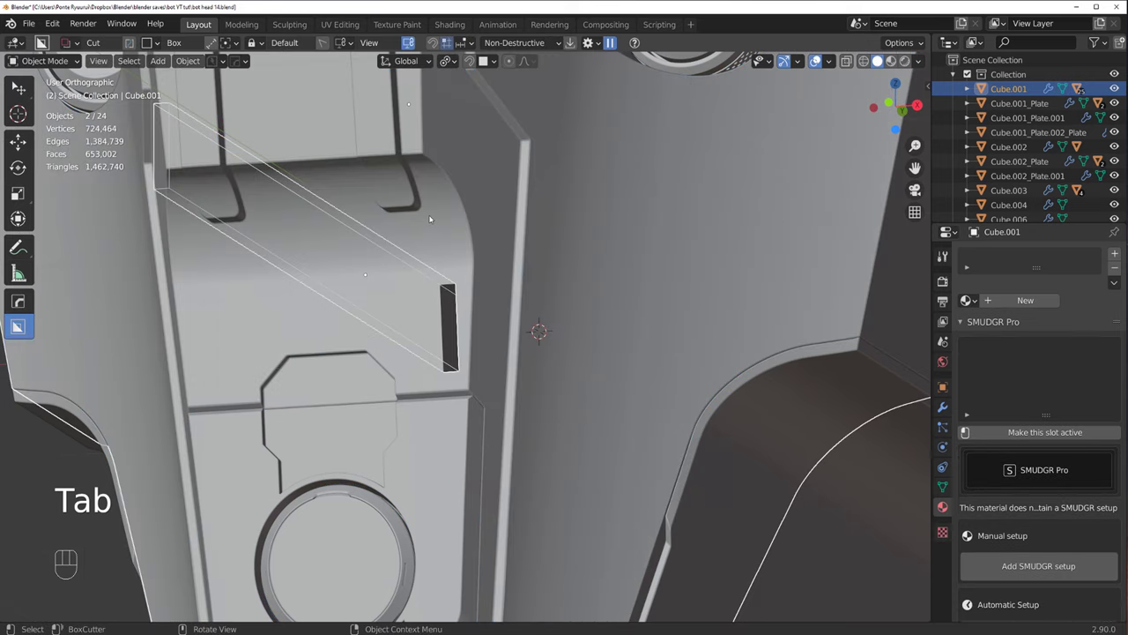
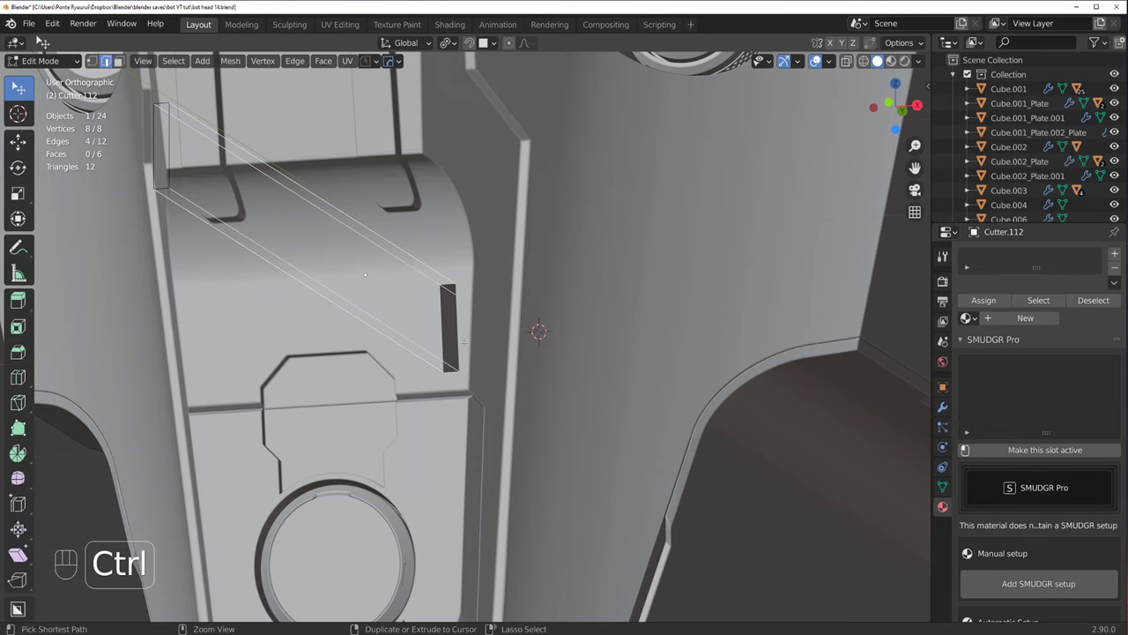
key("ctrl+b")
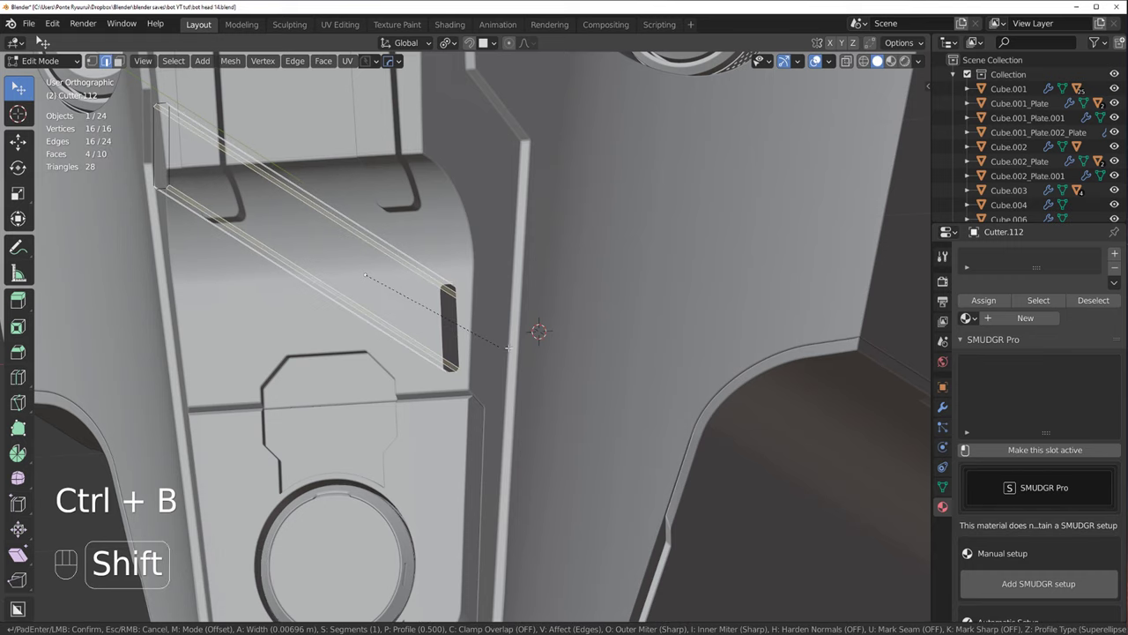
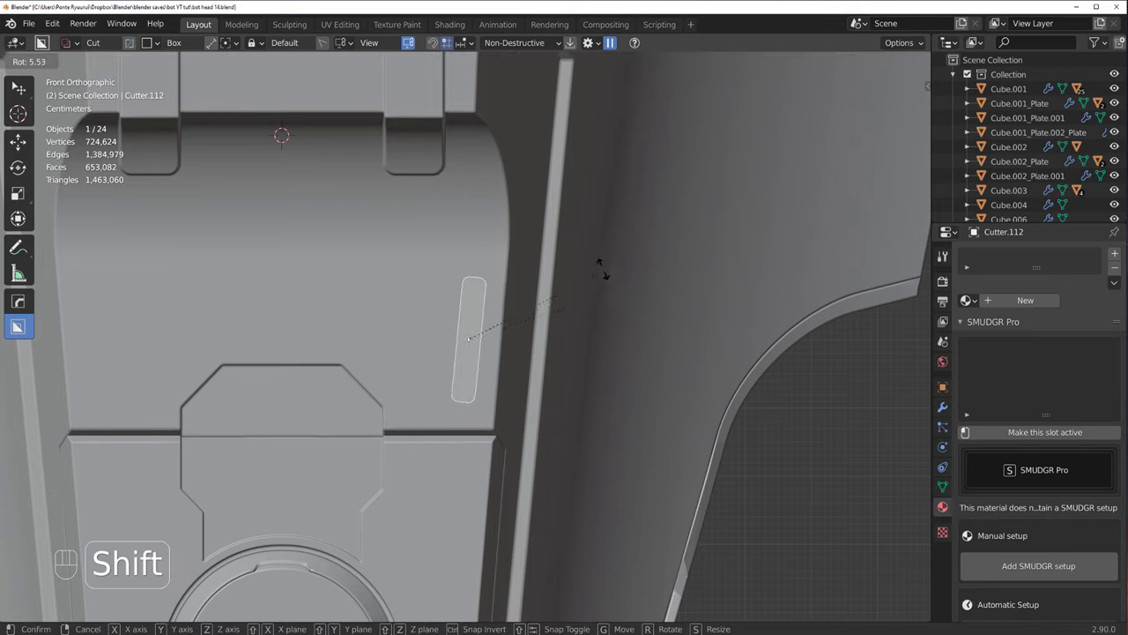
key("s")
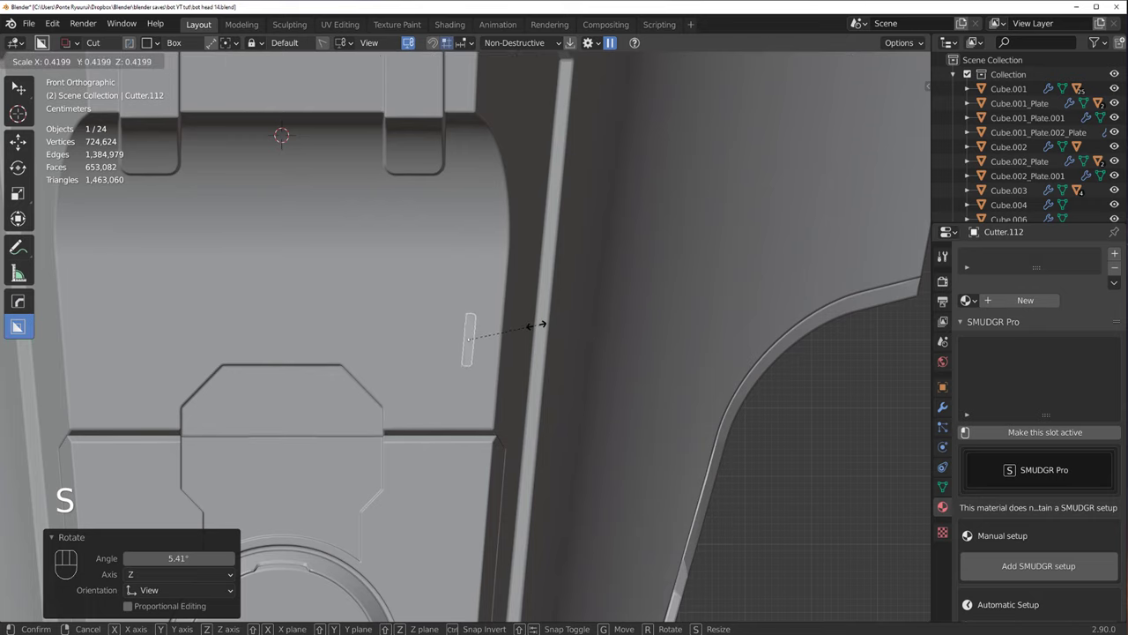
key("g")
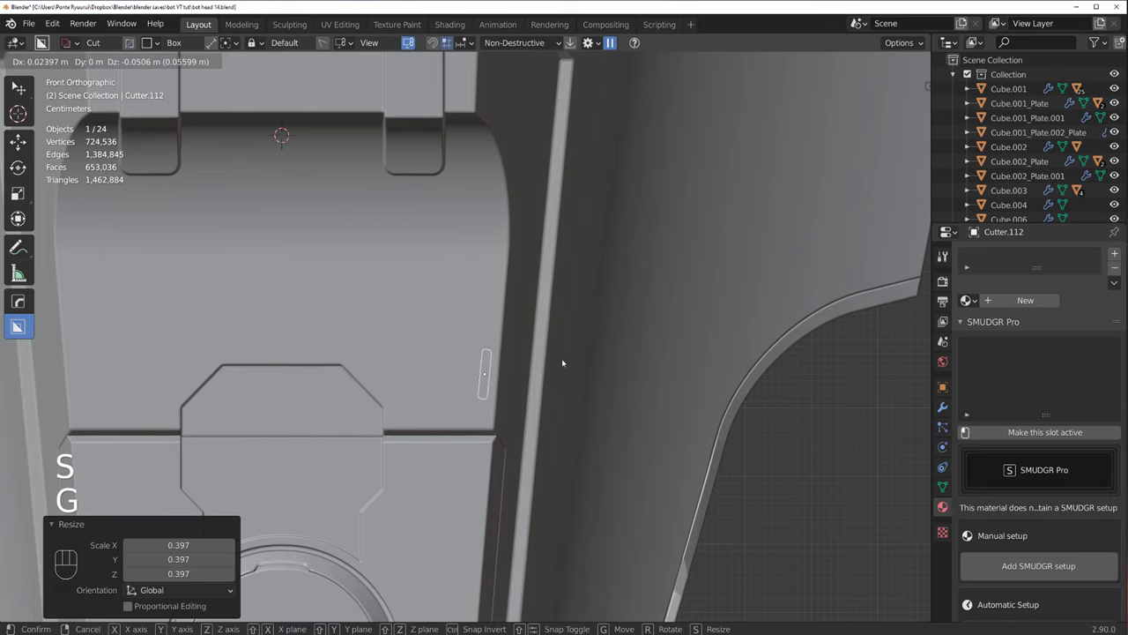
left_click_drag(539, 361, 512, 364)
left_click_drag(500, 358, 494, 351)
key("g")
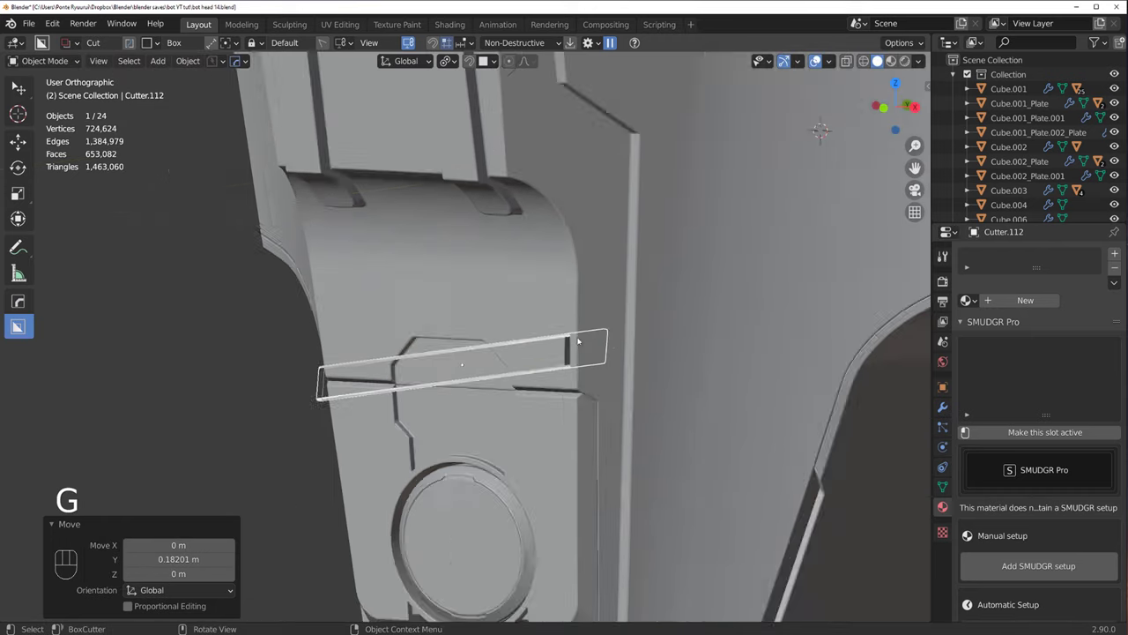
key("`")
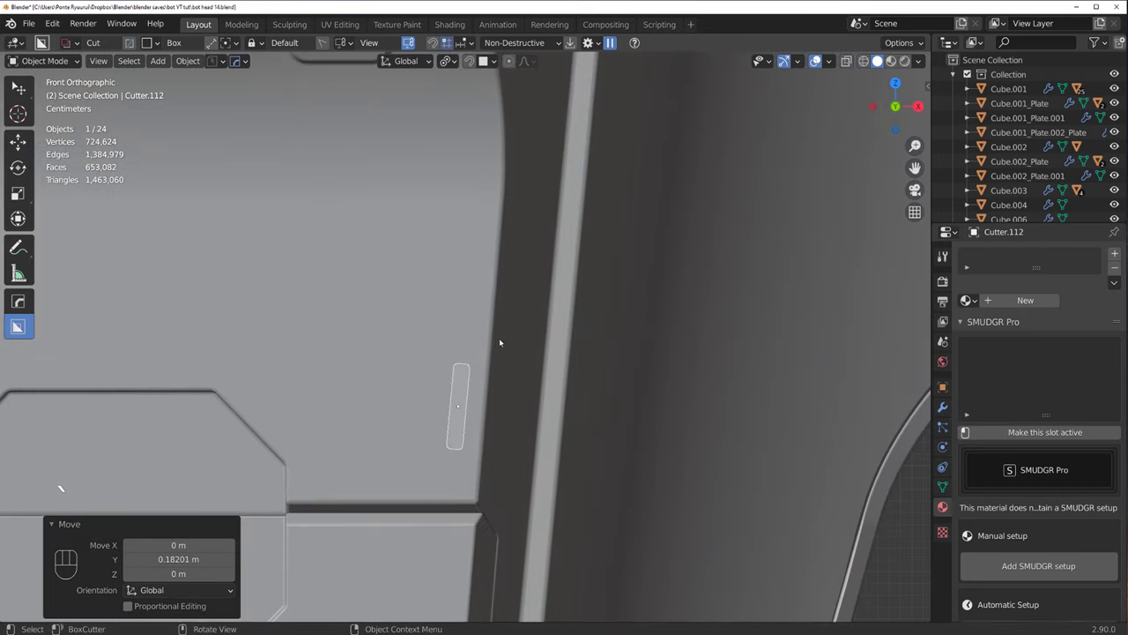
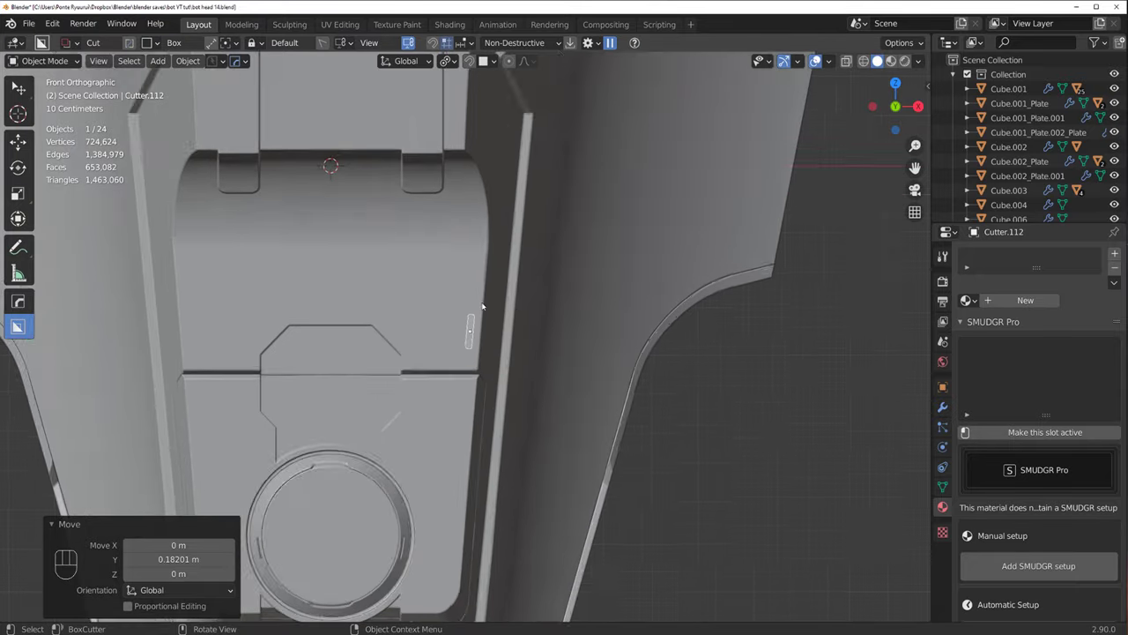
Step: Mirror the slot cut across the head with Alt+X, apply it, and bring up Hardops sharpening for the body
key("alt+x")
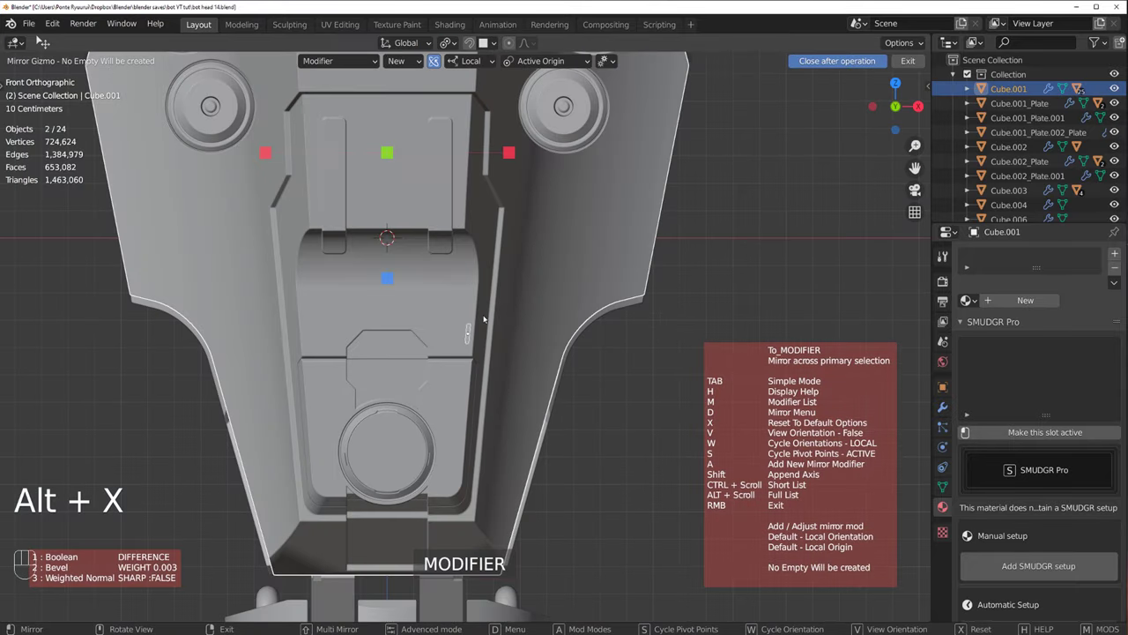
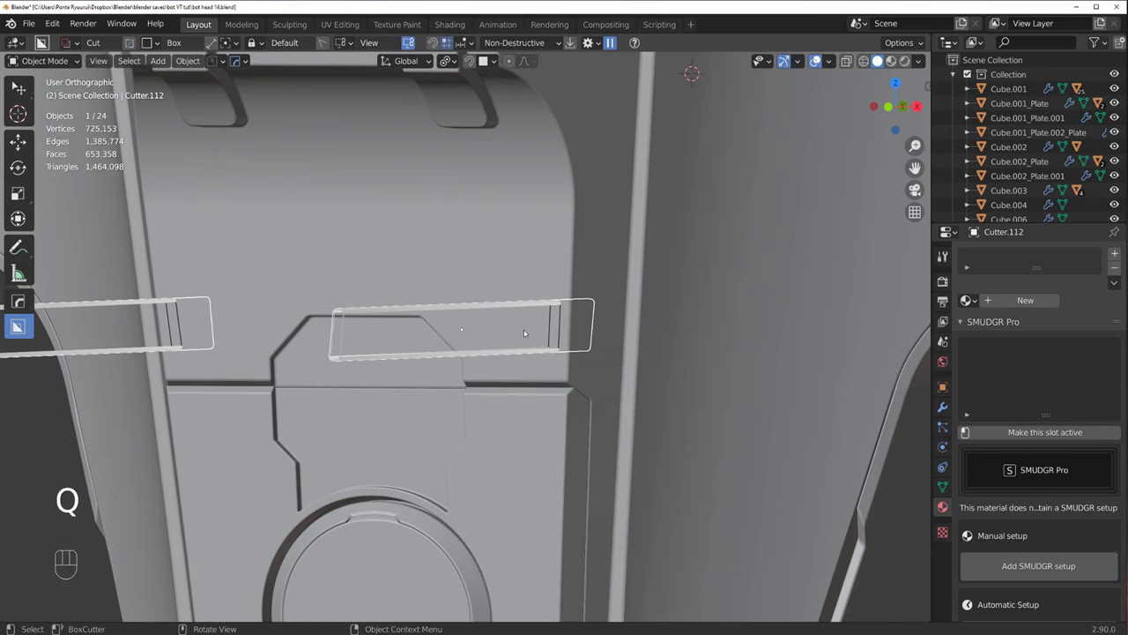
key("h")
left_click(511, 310)
key("q")
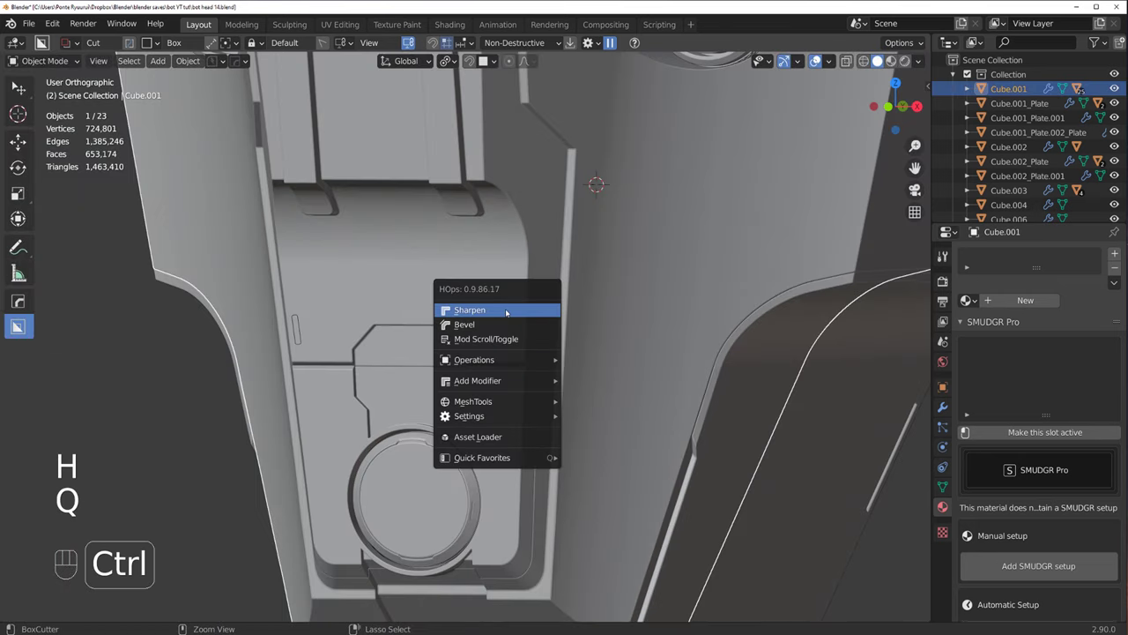
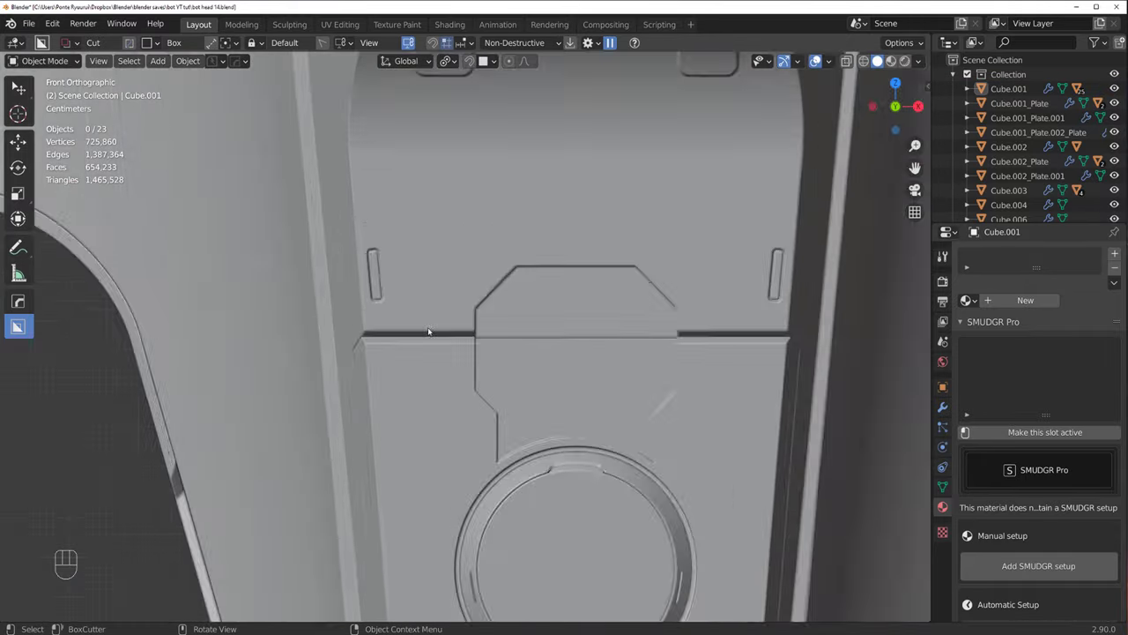
Step: Knife-cut tidy edges around the small slots in Edit Mode, then open the symmetry mirror gizmo
left_click_drag(516, 336, 578, 324)
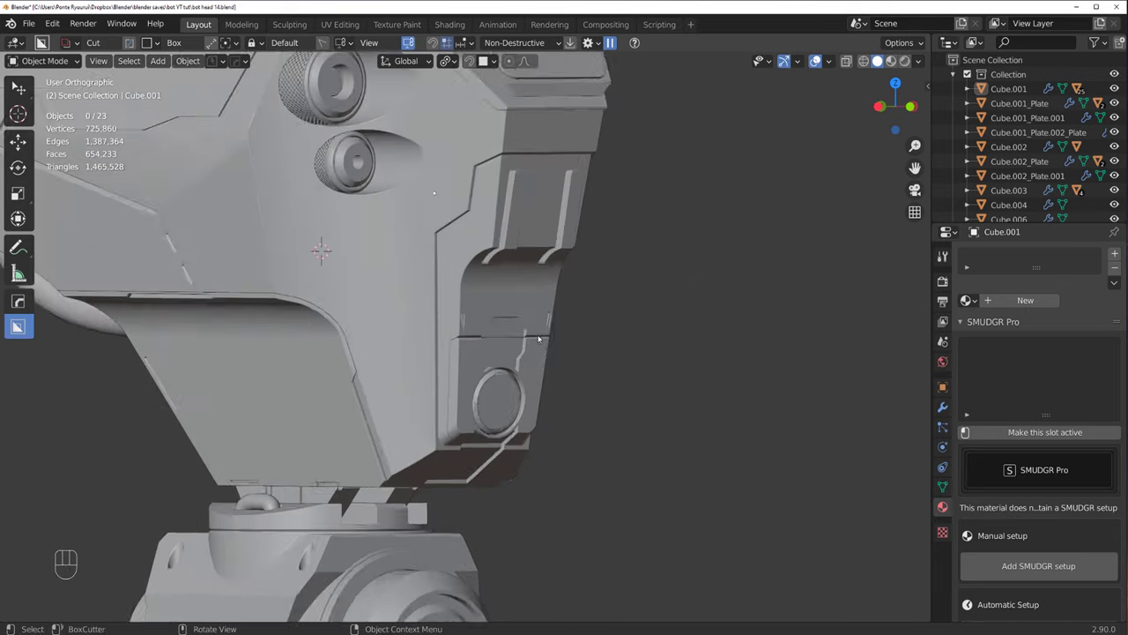
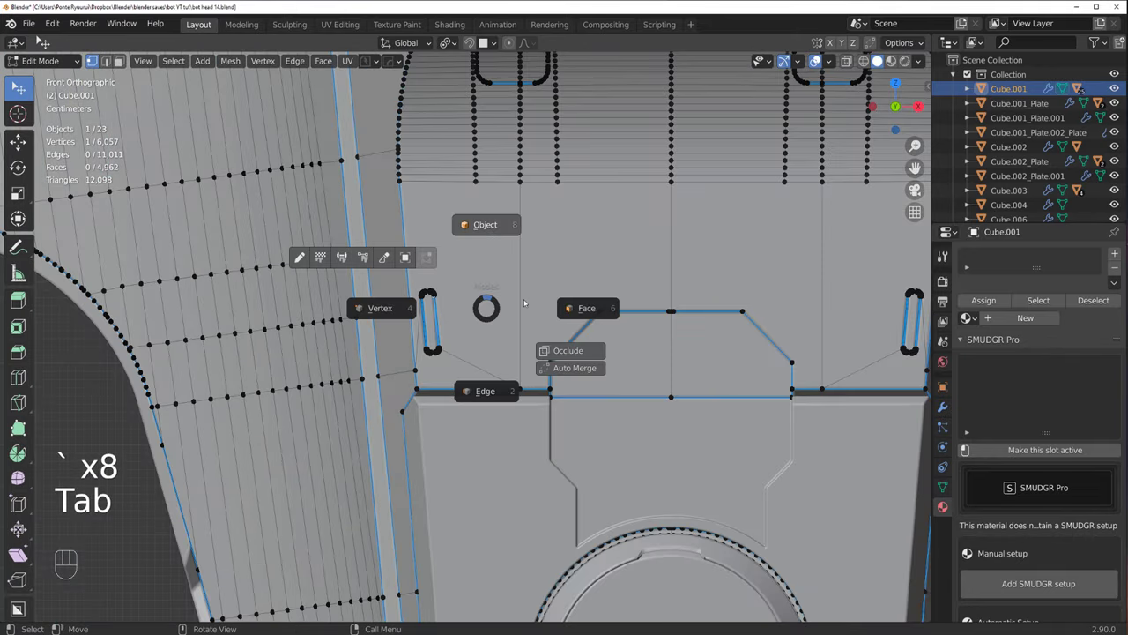
key("Tab")
key("k")
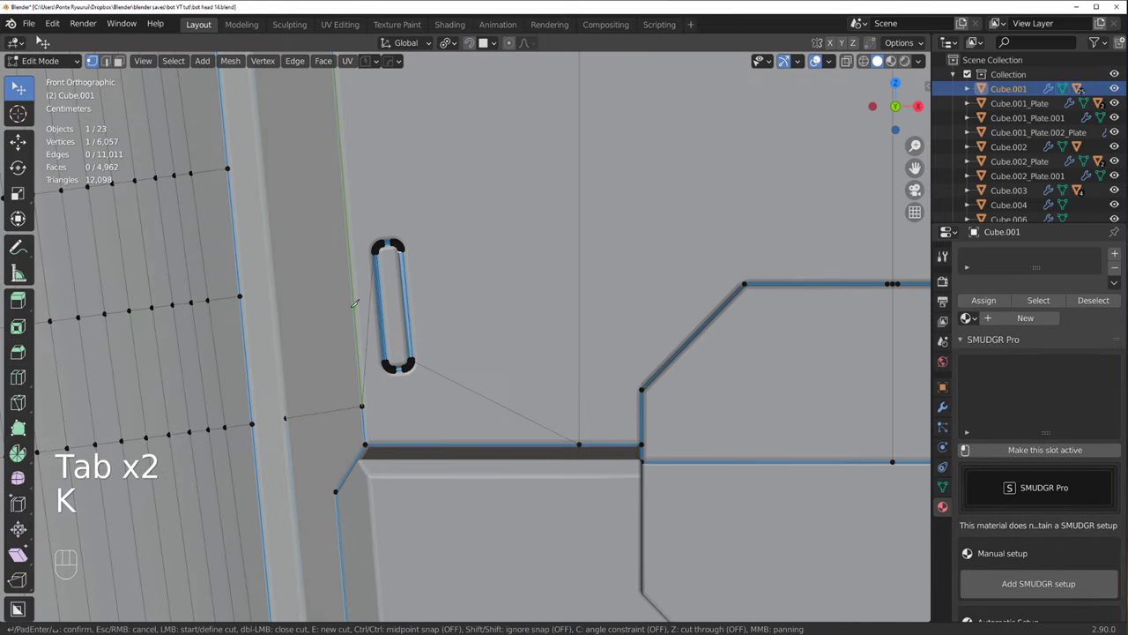
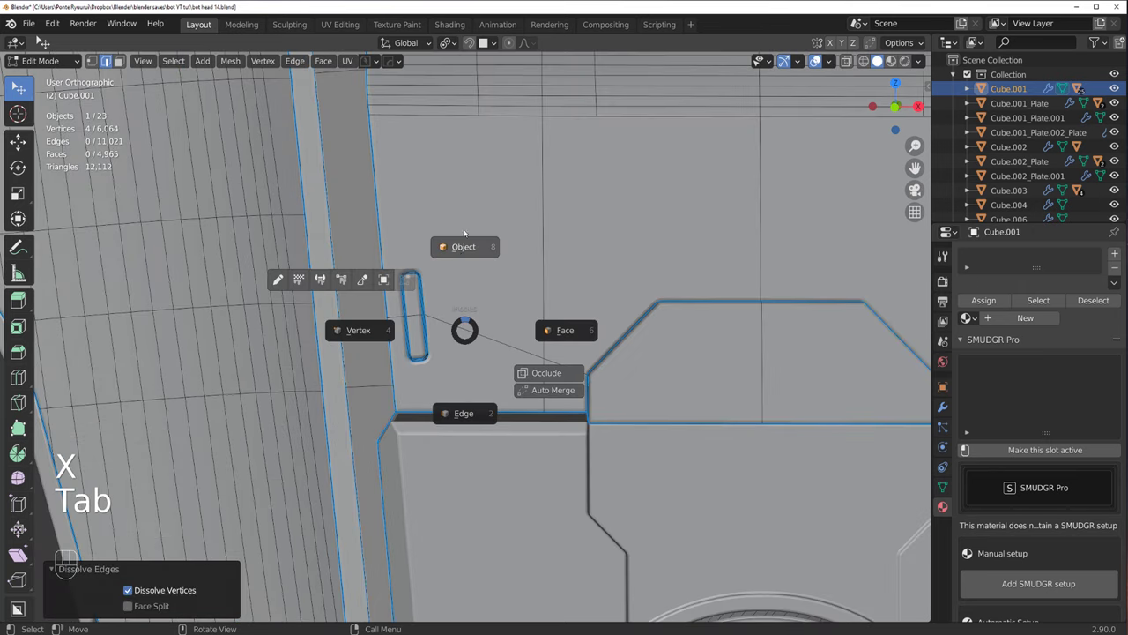
key("alt+x")
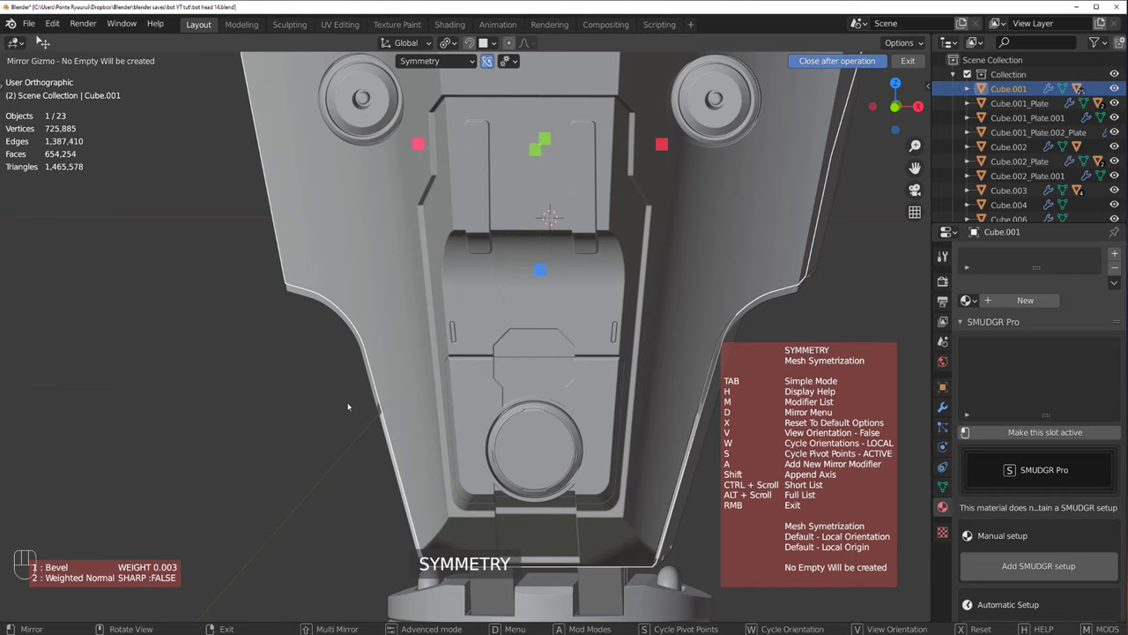
Step: Symmetrise the head mesh across its middle and enter Edit Mode on the side near the ear pods
left_click(349, 399)
middle_click(434, 377)
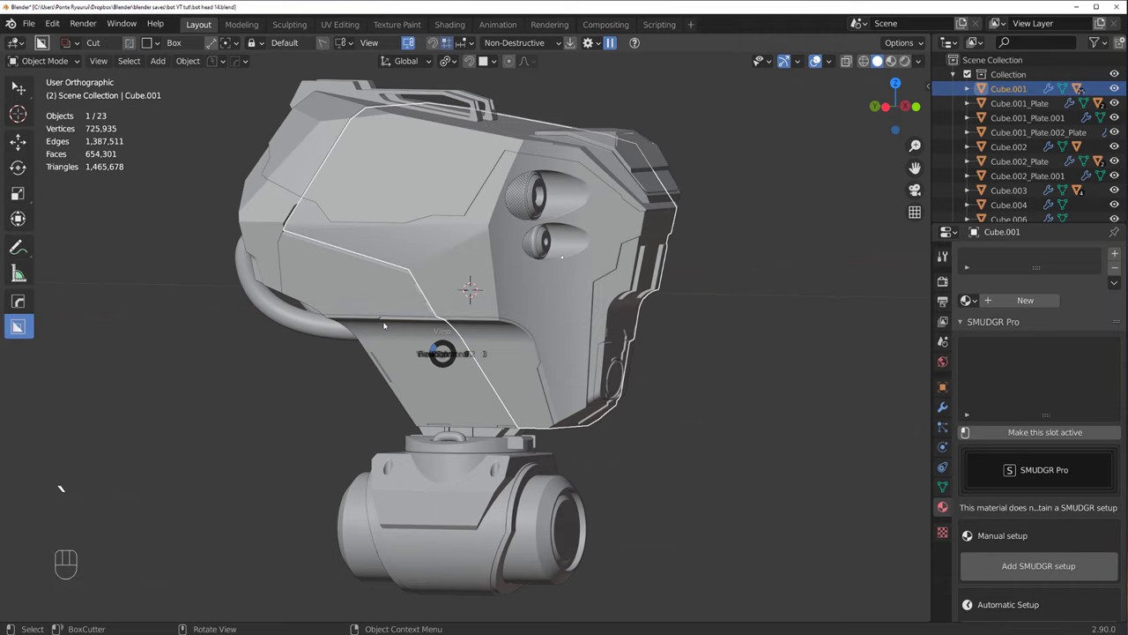
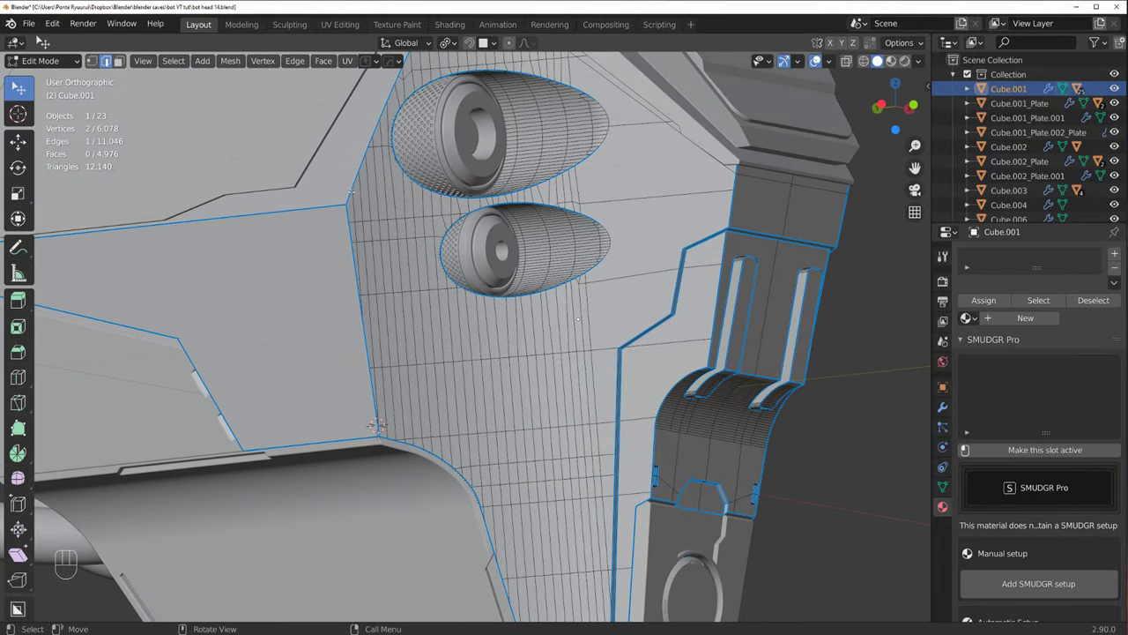
key("Tab")
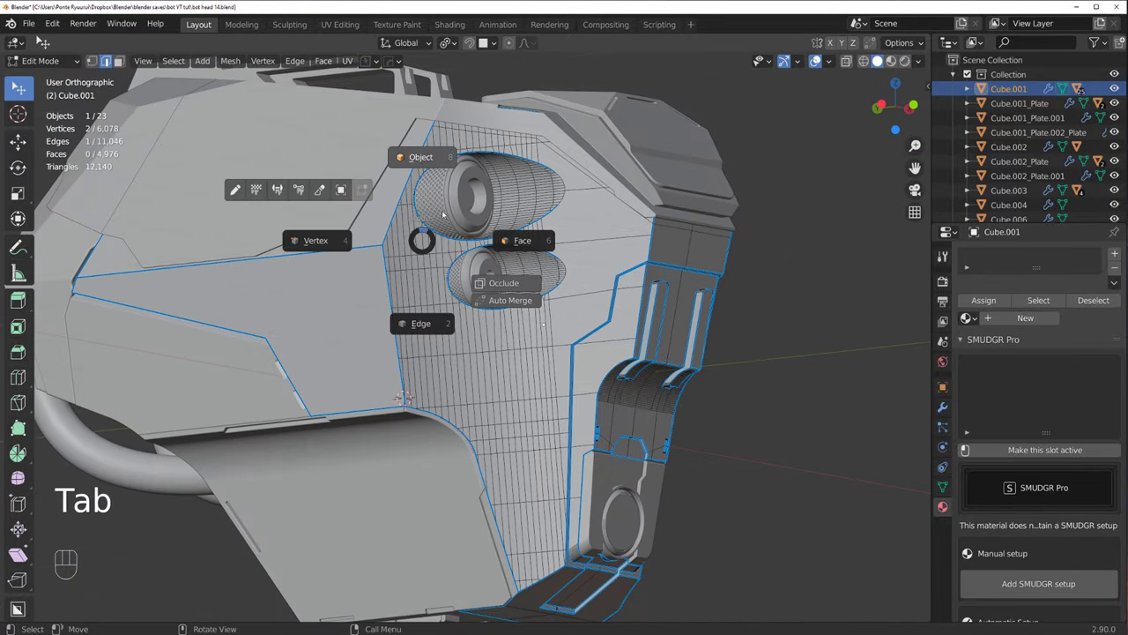
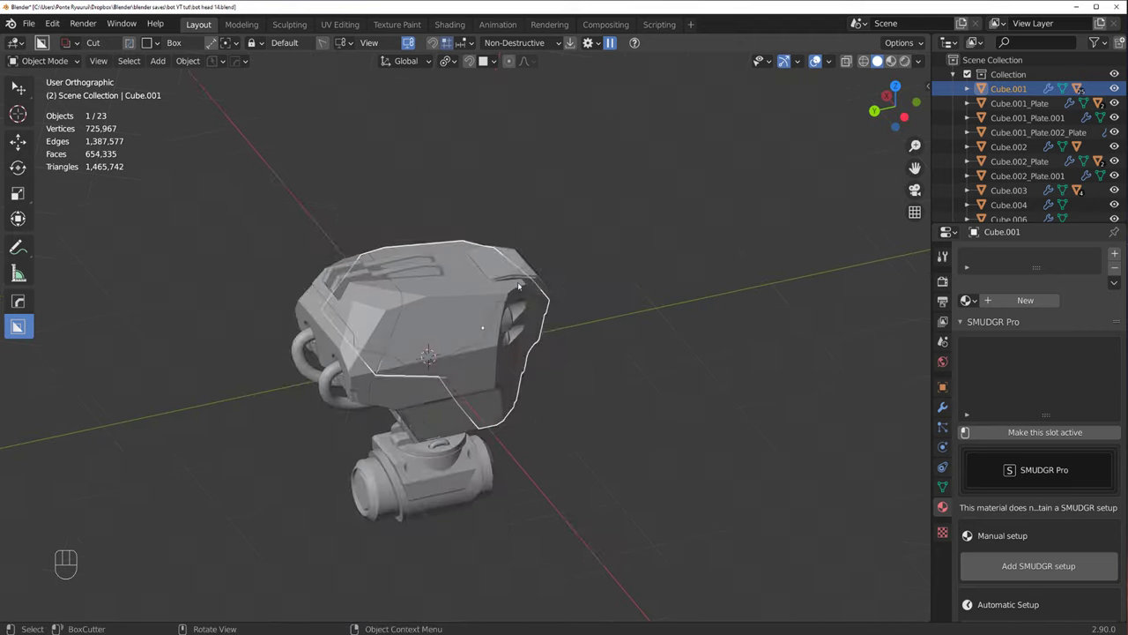
Step: Orbit and pan the view until the top panel of the head and its seam face the camera
left_click_drag(474, 259, 555, 236)
left_click_drag(515, 298, 528, 298)
left_click_drag(419, 304, 417, 319)
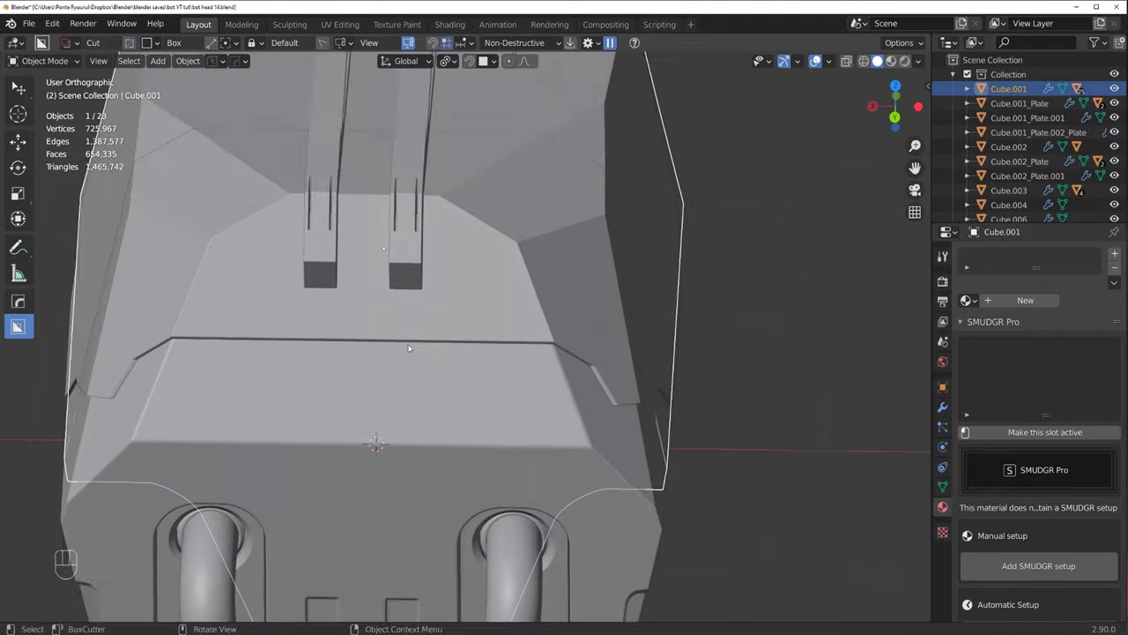
left_click_drag(515, 305, 548, 278)
left_click_drag(533, 294, 524, 297)
left_click_drag(508, 287, 449, 295)
left_click_drag(444, 346, 445, 352)
middle_click(464, 316)
left_click_drag(449, 275, 453, 282)
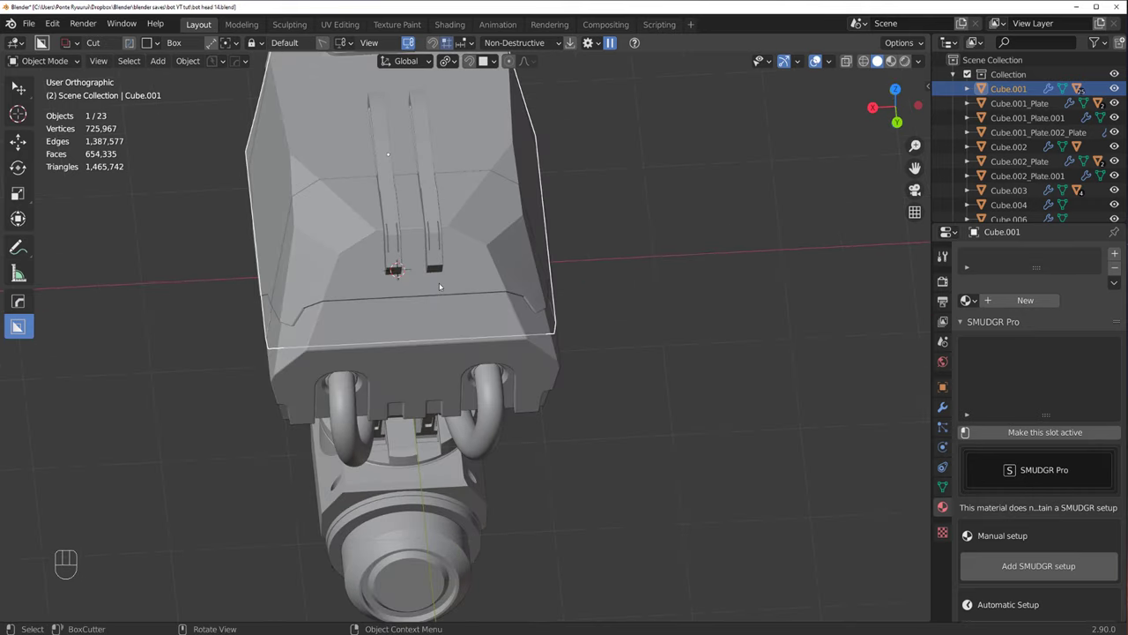
left_click_drag(452, 304, 467, 321)
middle_click(446, 325)
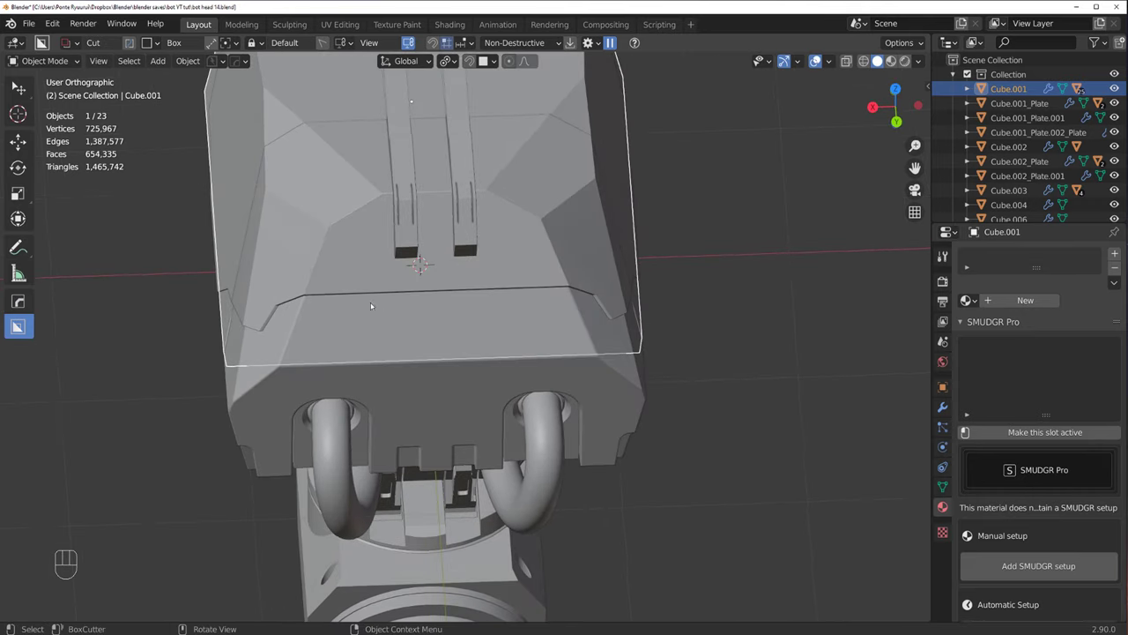
left_click_drag(434, 305, 427, 278)
left_click_drag(458, 291, 460, 347)
left_click_drag(401, 339, 385, 240)
left_click_drag(404, 274, 457, 288)
Step: Select the slice plate and drag a BoxCutter Box rectangle across the top panel seam
left_click(441, 266)
key("d")
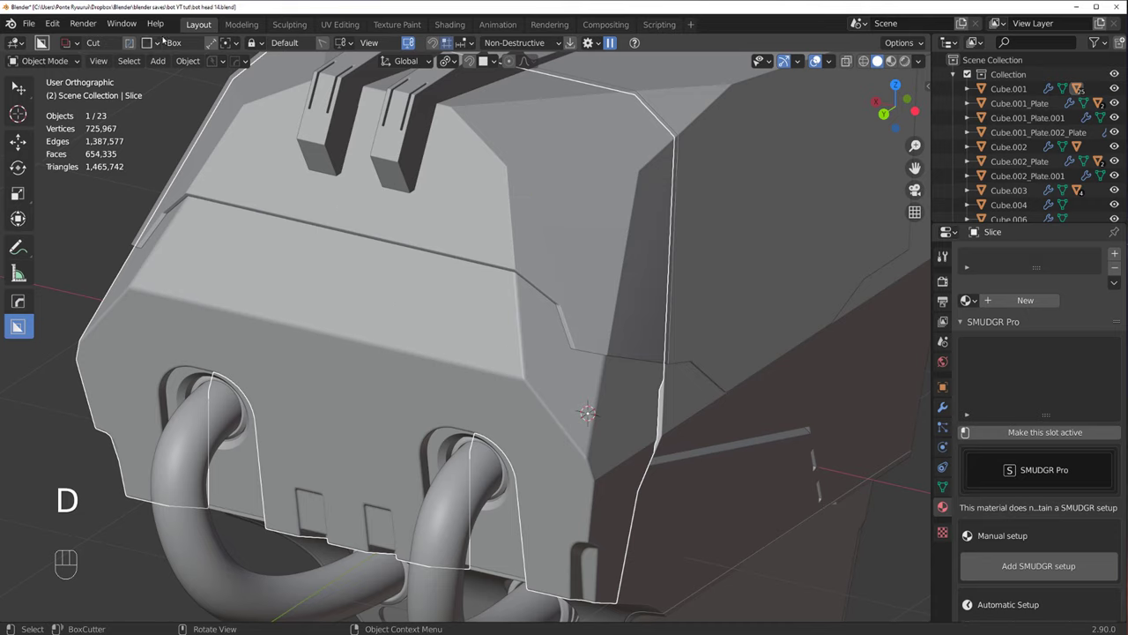
left_click(221, 43)
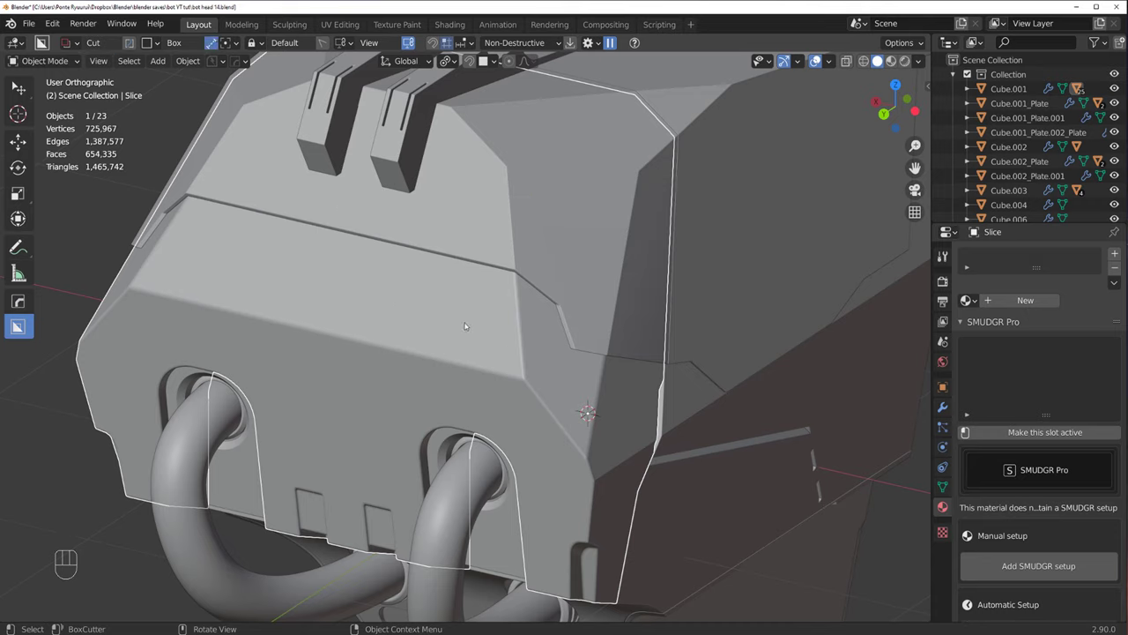
left_click_drag(453, 290, 399, 259)
left_click_drag(458, 285, 400, 245)
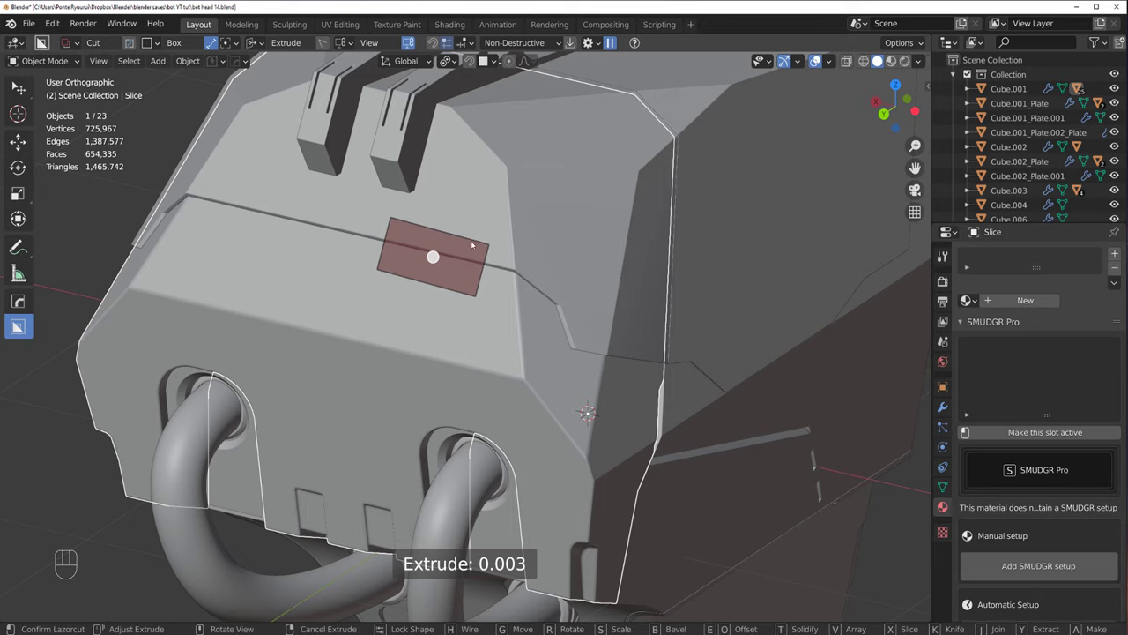
Step: Cancel the unfinished cut and reshape the recess as a rounded rectangle across the seam
left_click(475, 309)
key("/")
middle_click(330, 296)
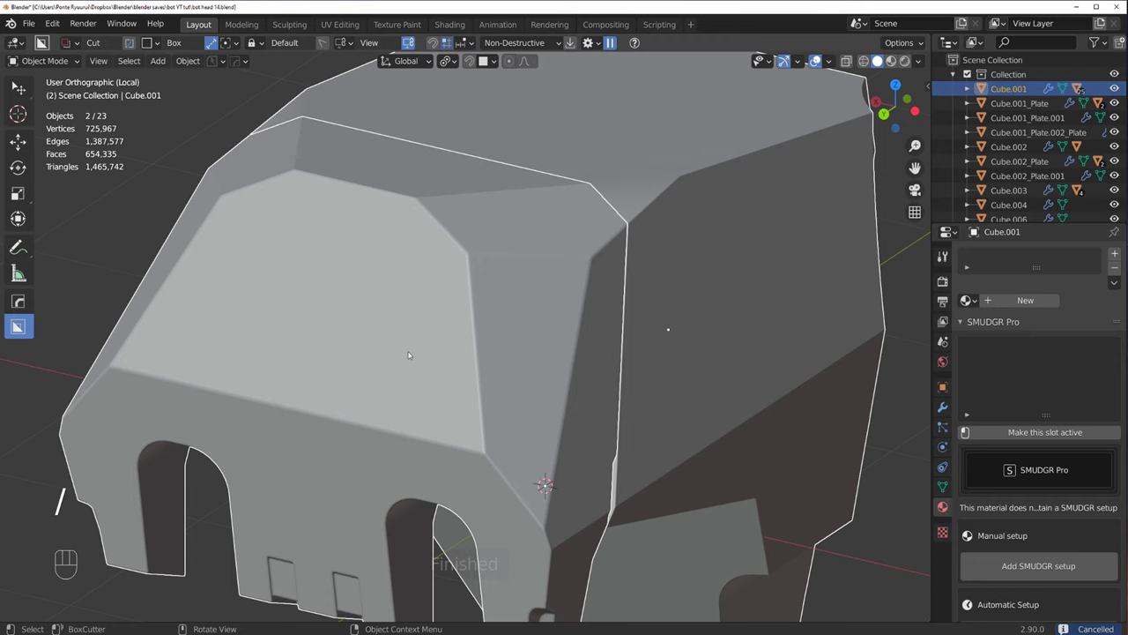
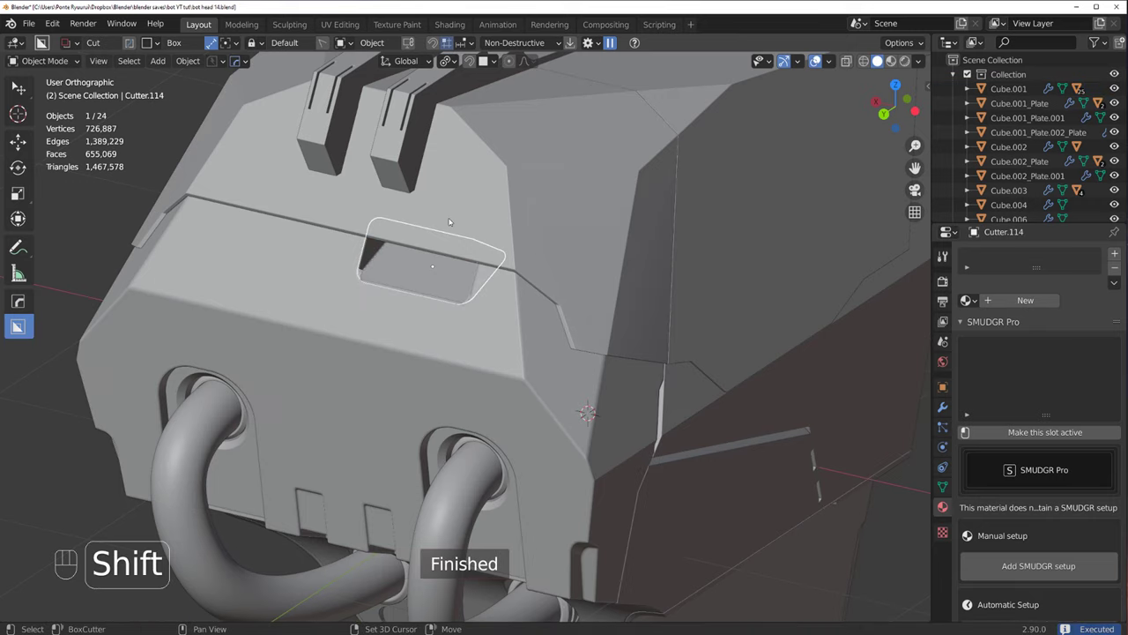
left_click_drag(427, 272, 425, 320)
left_click_drag(421, 285, 344, 277)
Step: Slide the recess cutter along Y, nudge it in Z, confirm, and start its Alt+X mirror
key("g")
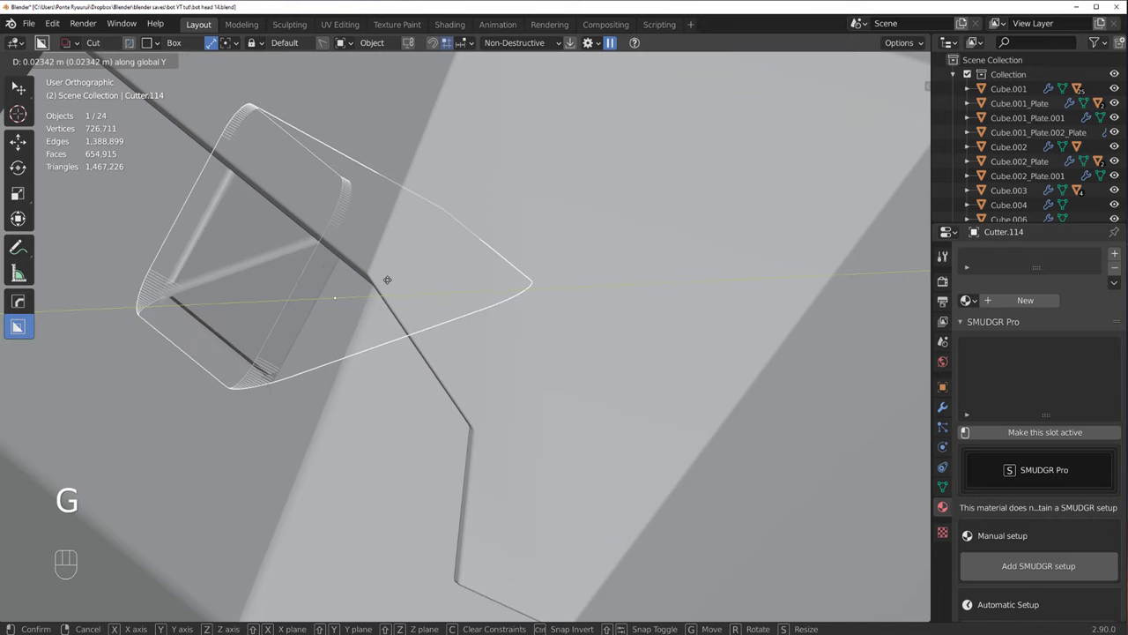
left_click_drag(376, 328, 486, 352)
middle_click(470, 340)
left_click_drag(411, 345, 314, 317)
key("g")
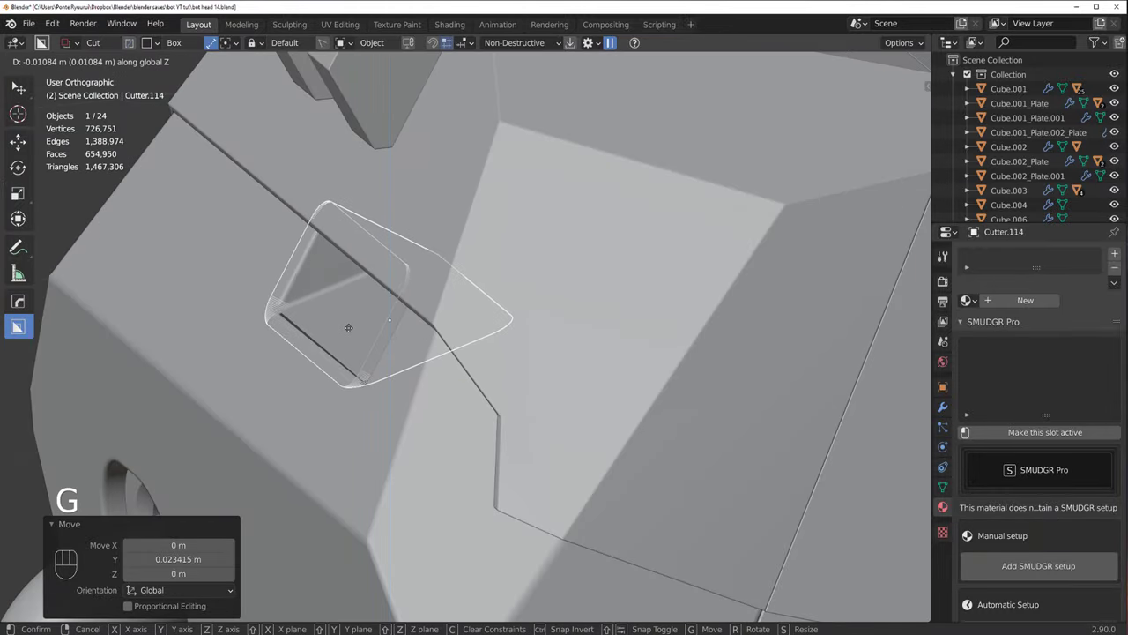
left_click(411, 369)
key("alt+x")
left_click_drag(486, 311, 551, 315)
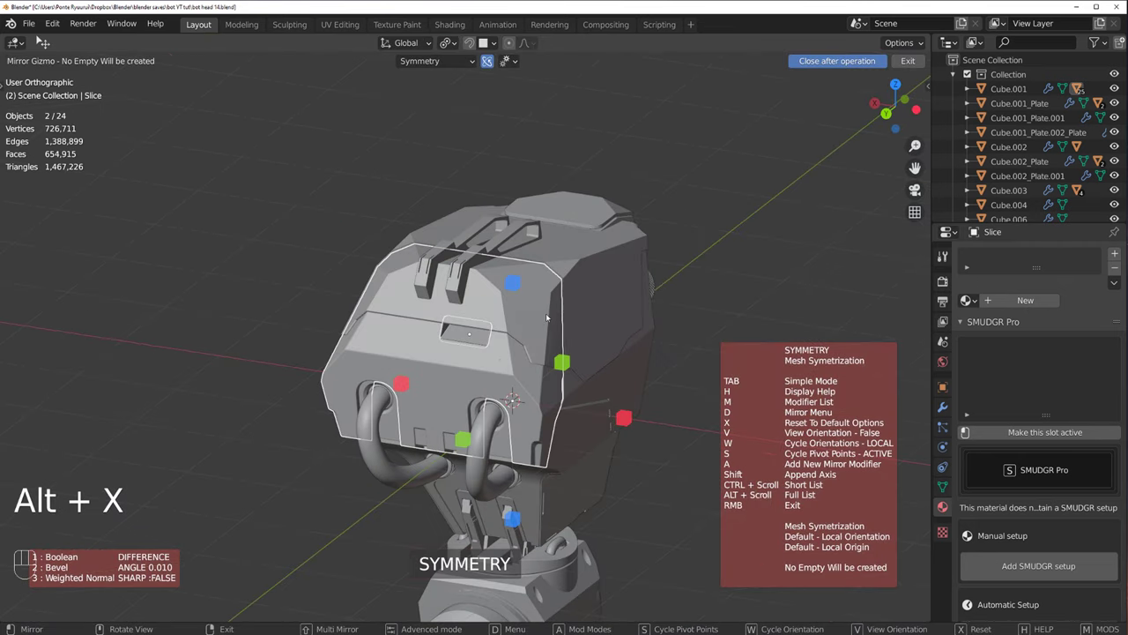
Step: Mirror the recess into a matching pair, shrink one cutter and slide it along X
left_click_drag(639, 419, 708, 341)
left_click_drag(610, 333, 602, 352)
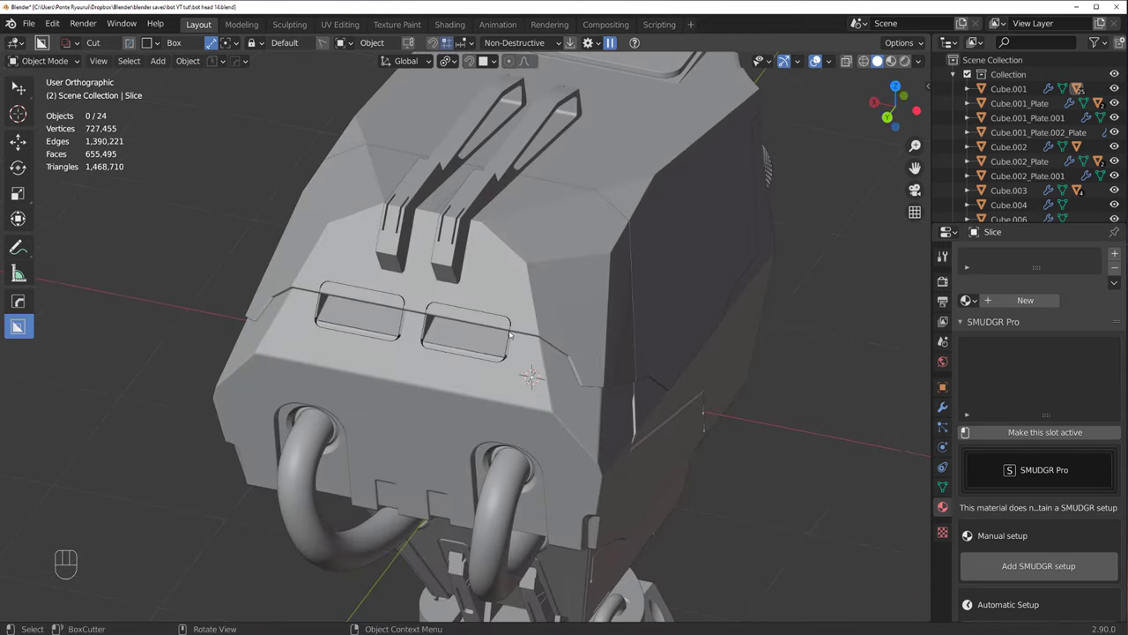
left_click(513, 320)
key("s")
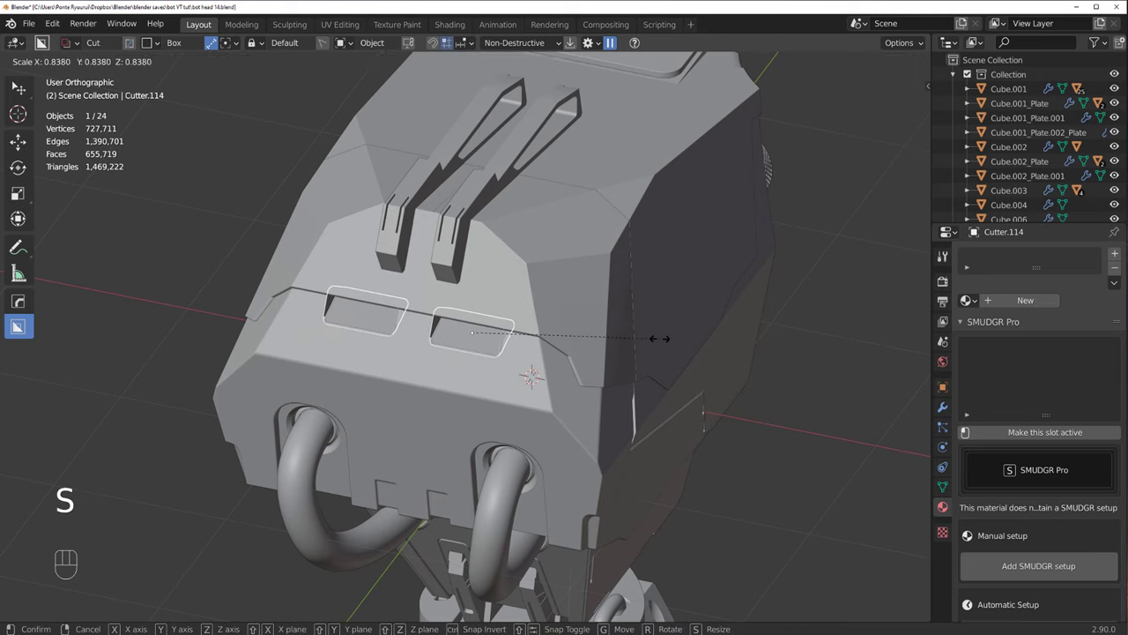
key("g")
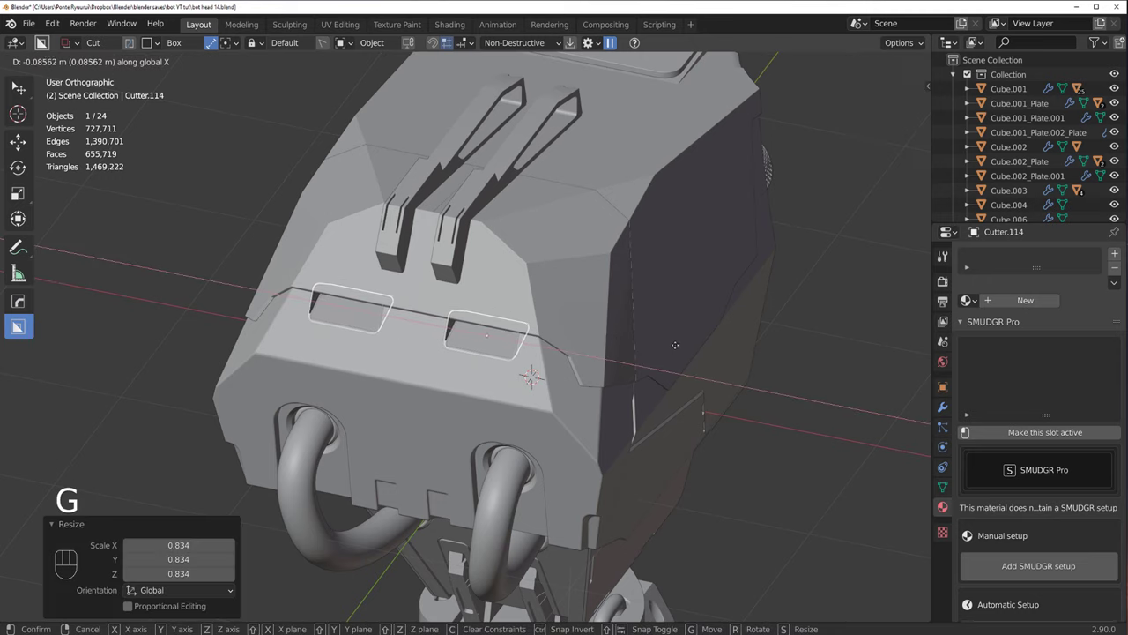
Step: Finish spacing the cutters, bring up the HardOps Q menu and isolate the slice plate for editing
middle_click(626, 333)
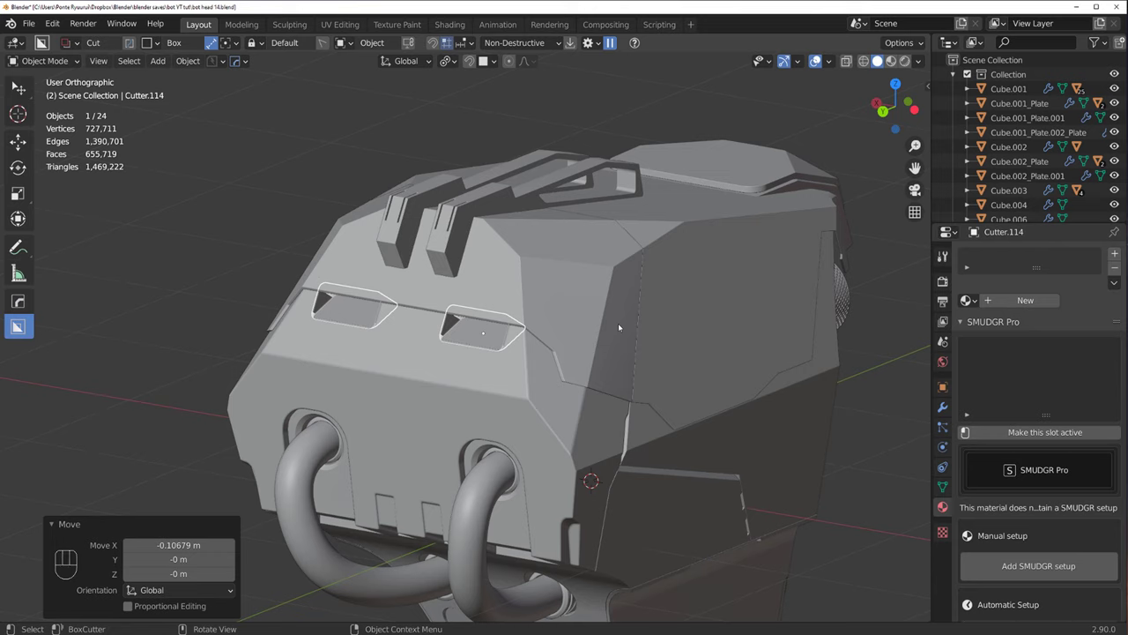
key("g")
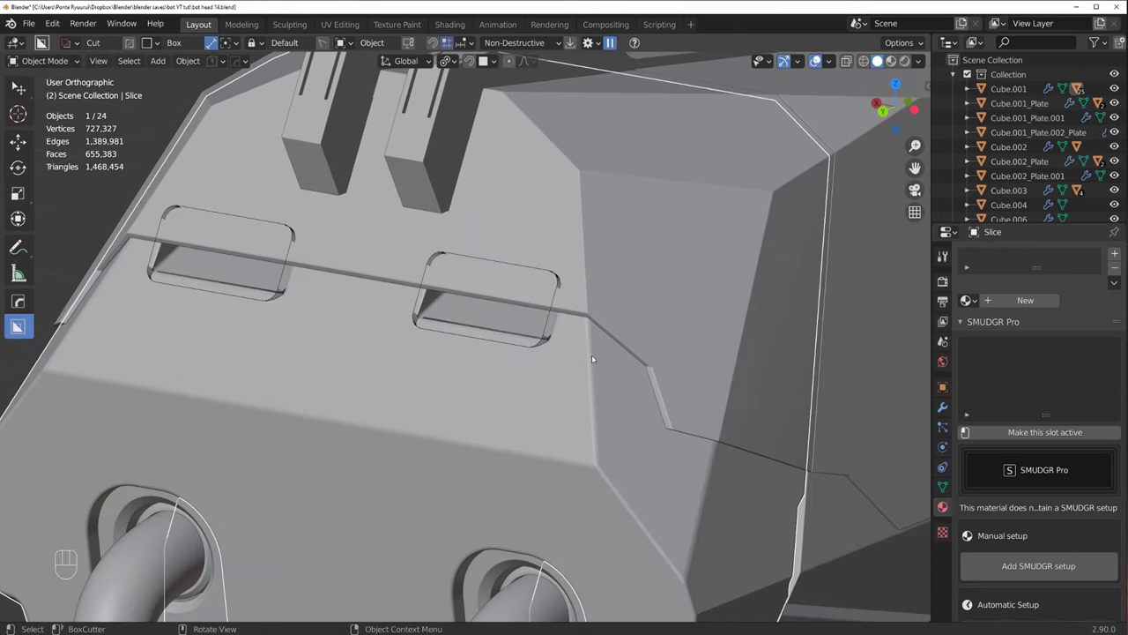
key("q")
key("q")
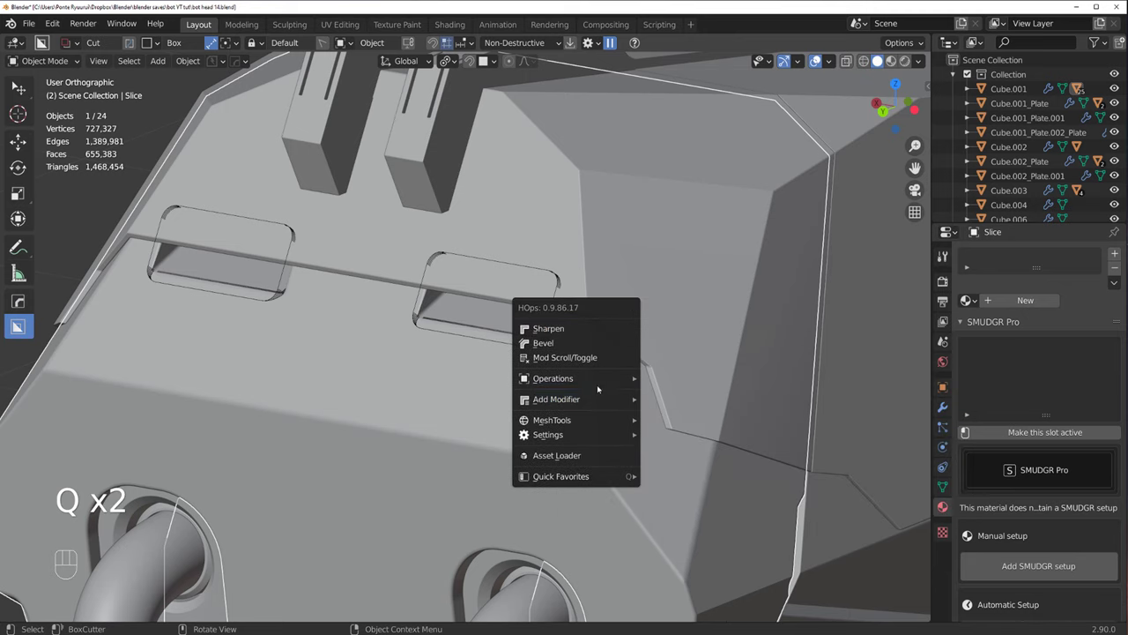
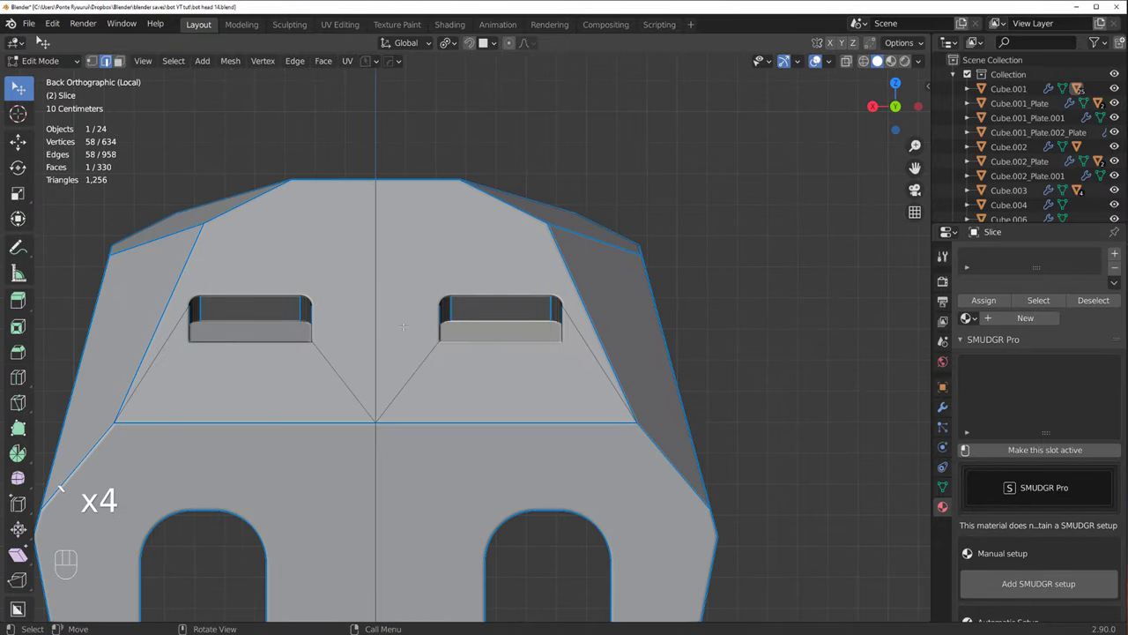
Step: Knife-cut across the slot faces and mark the slot corner edges sharp for bevelling
key("k")
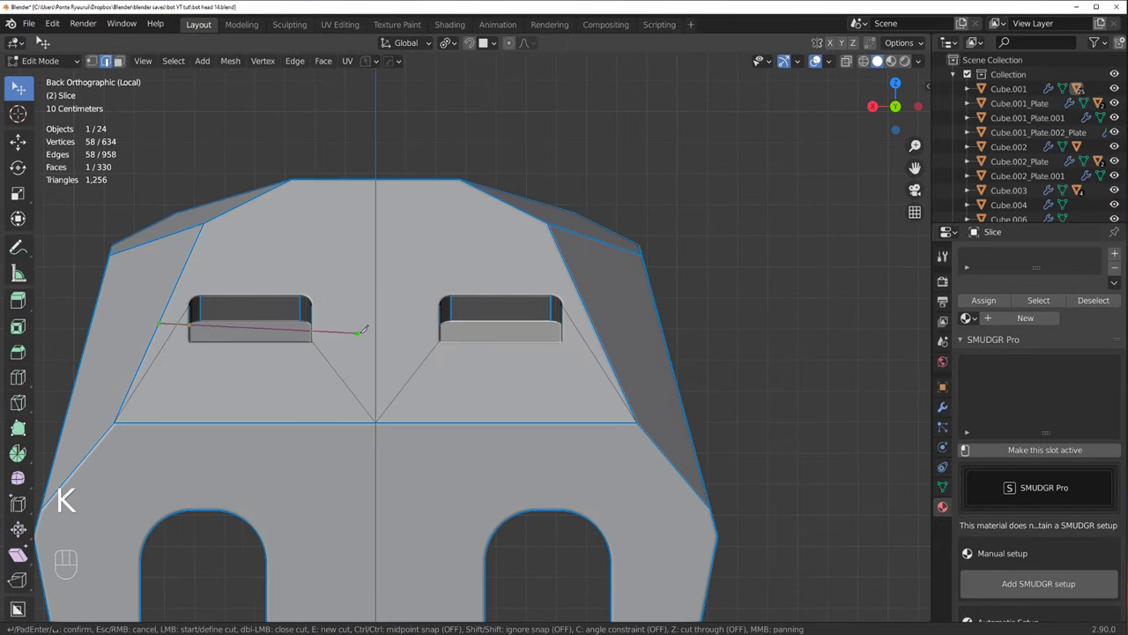
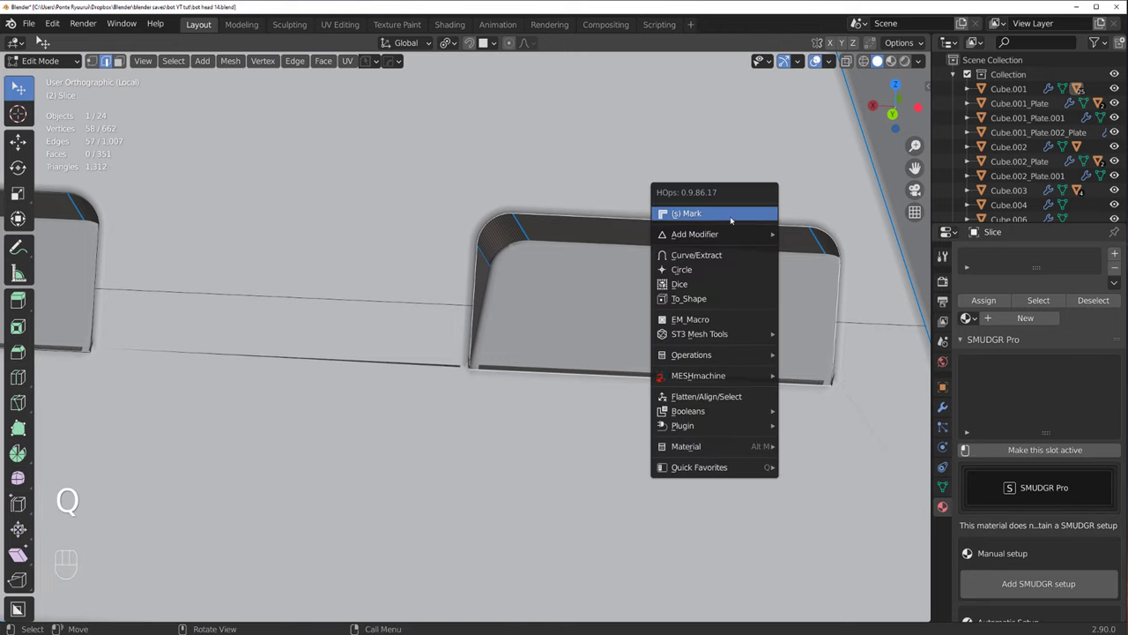
key("Tab")
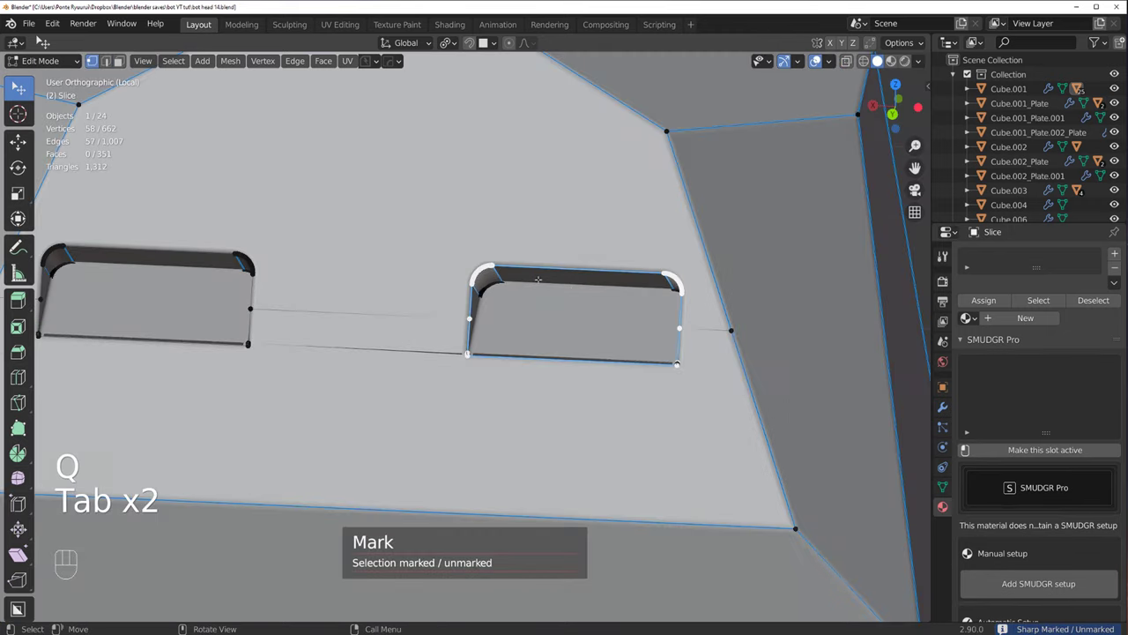
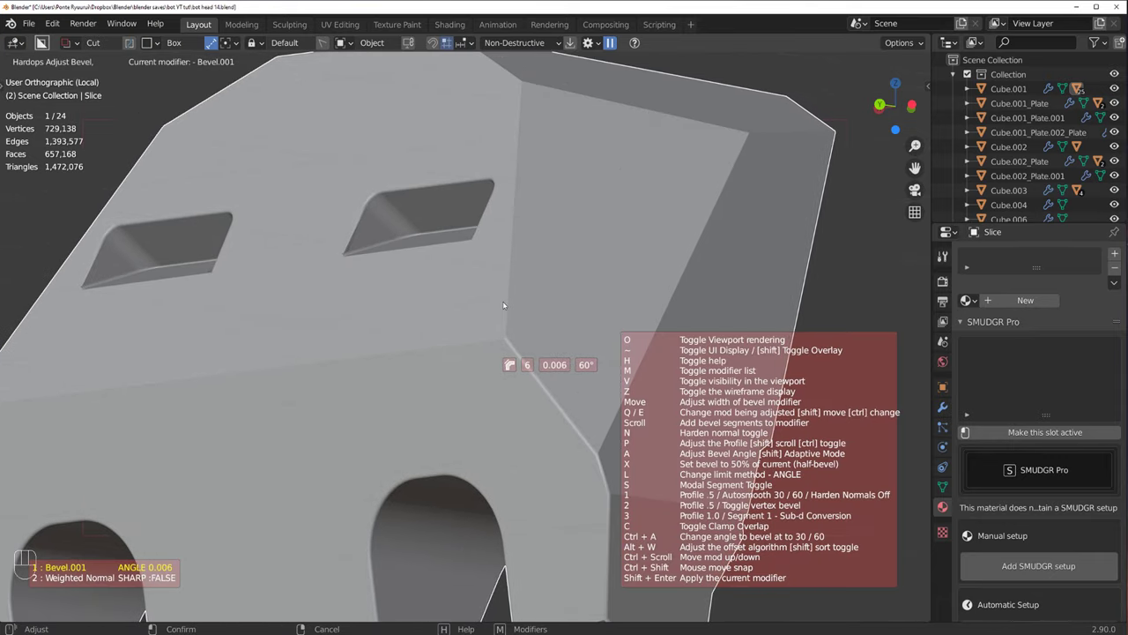
Step: Confirm the six-segment slot bevel and leave local view to show the whole head
middle_click(453, 280)
left_click(318, 360)
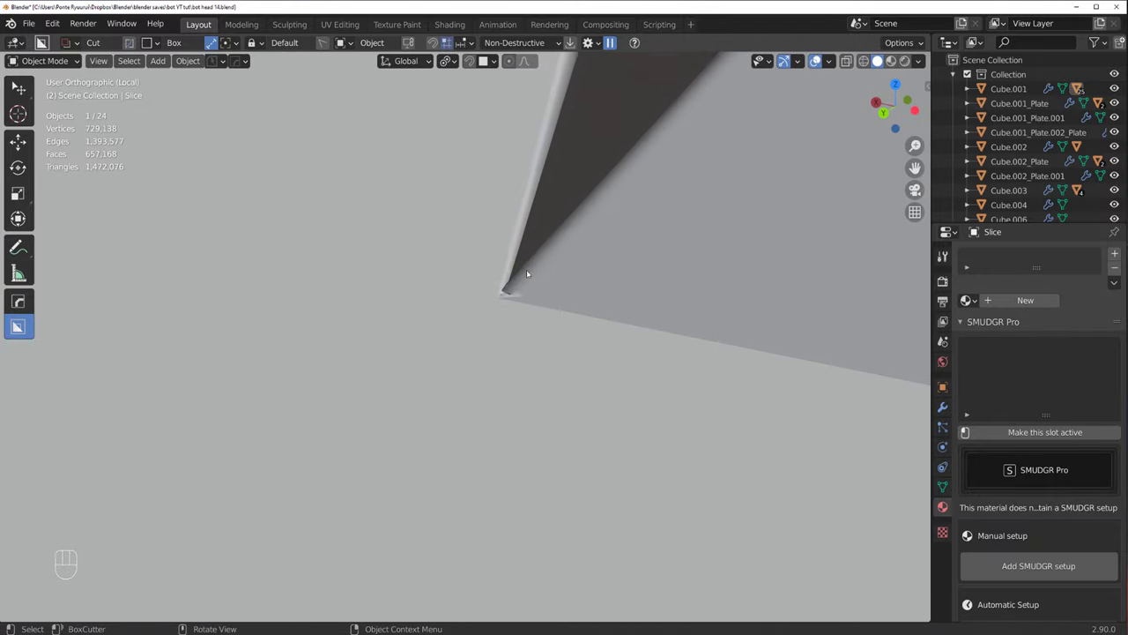
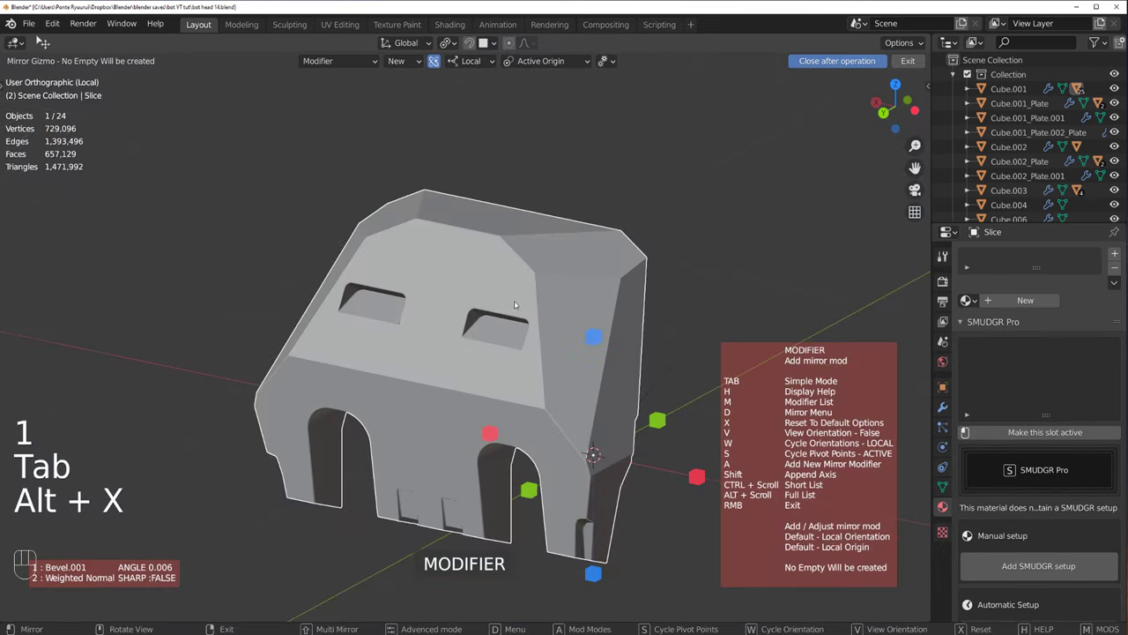
middle_click(704, 478)
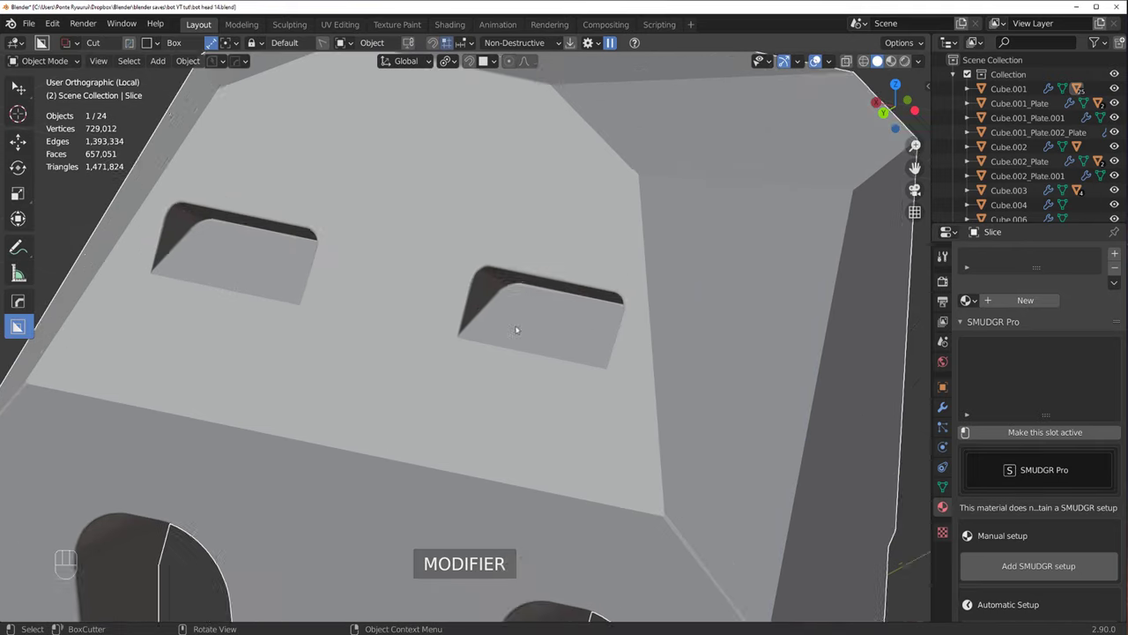
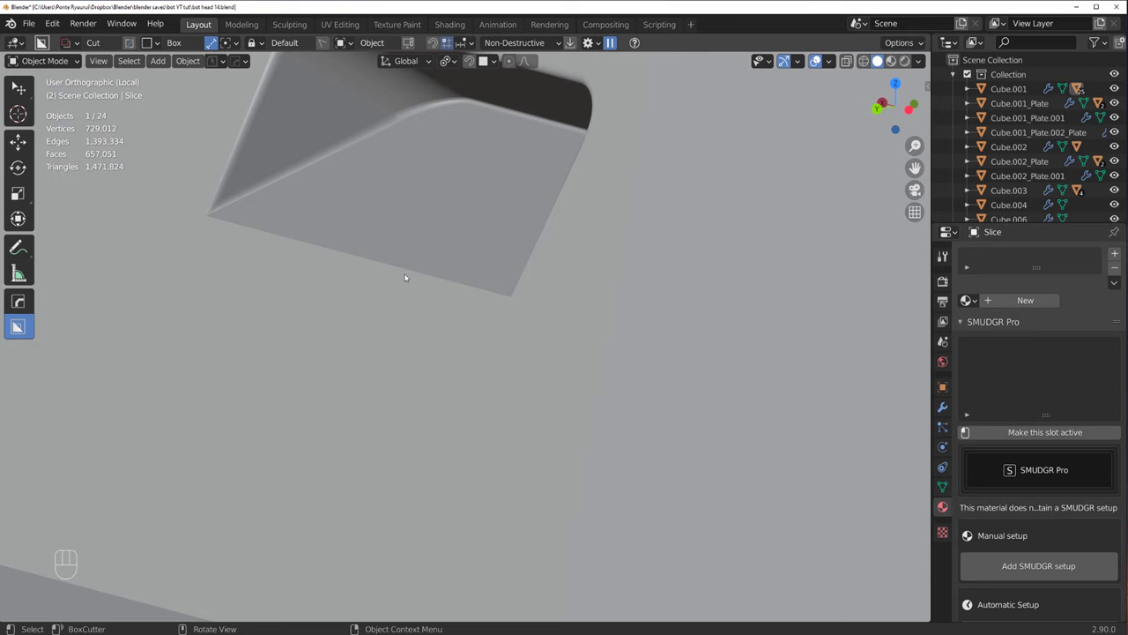
key("ctrl+`")
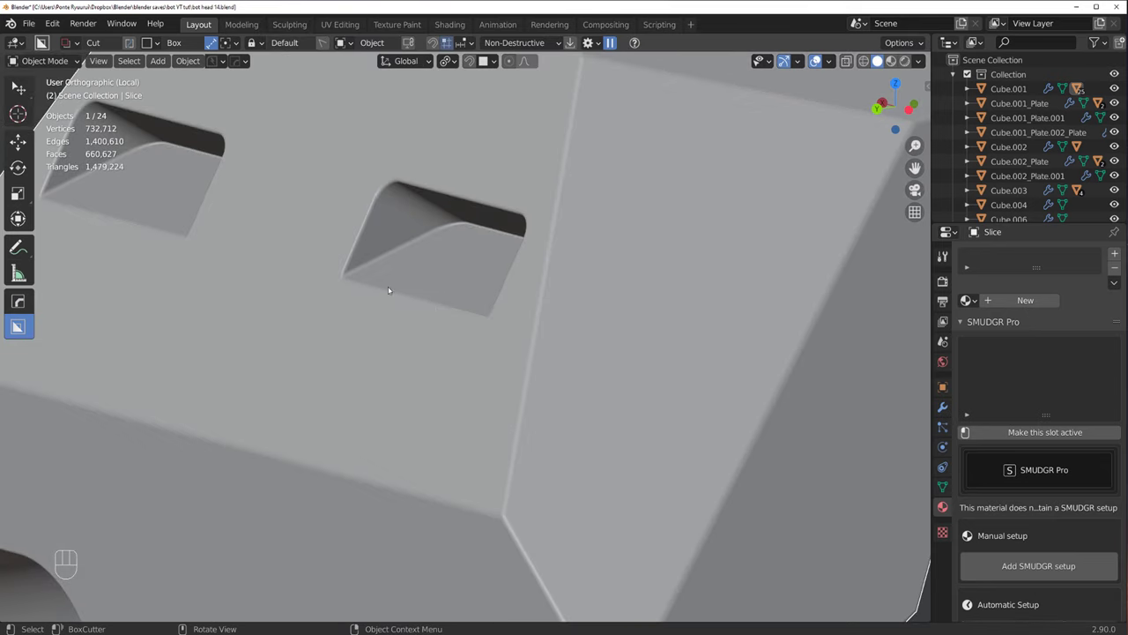
key("/")
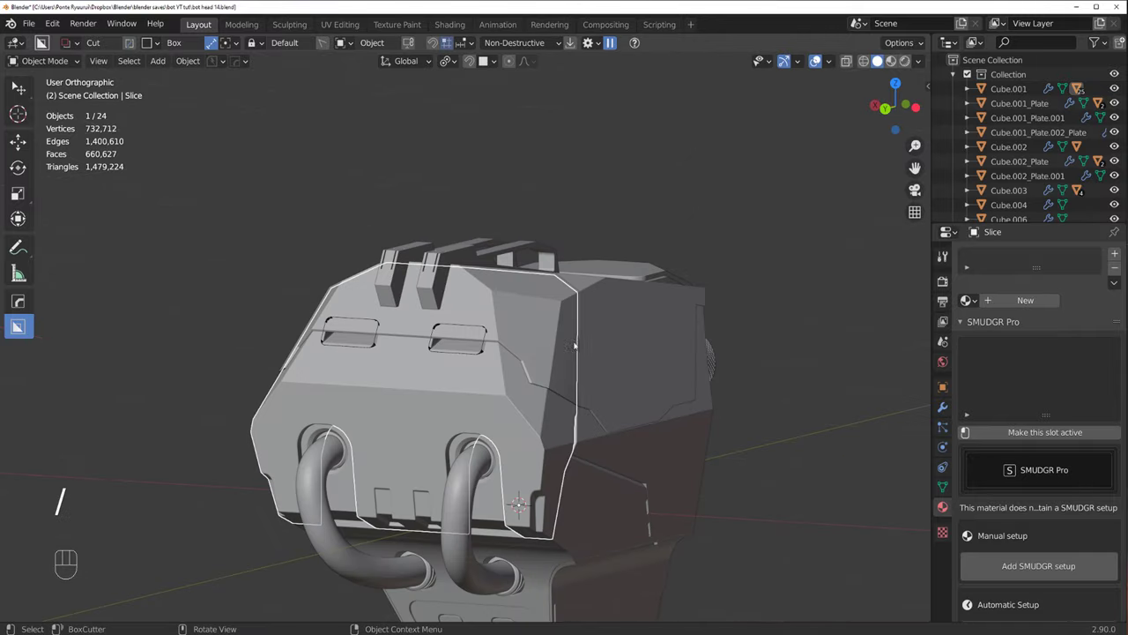
Step: Begin a new BoxCutter insert cutter in the INSERTS collection on the head's top
key("shift+2")
left_click_drag(515, 340, 518, 321)
key("h")
left_click_drag(558, 340, 558, 312)
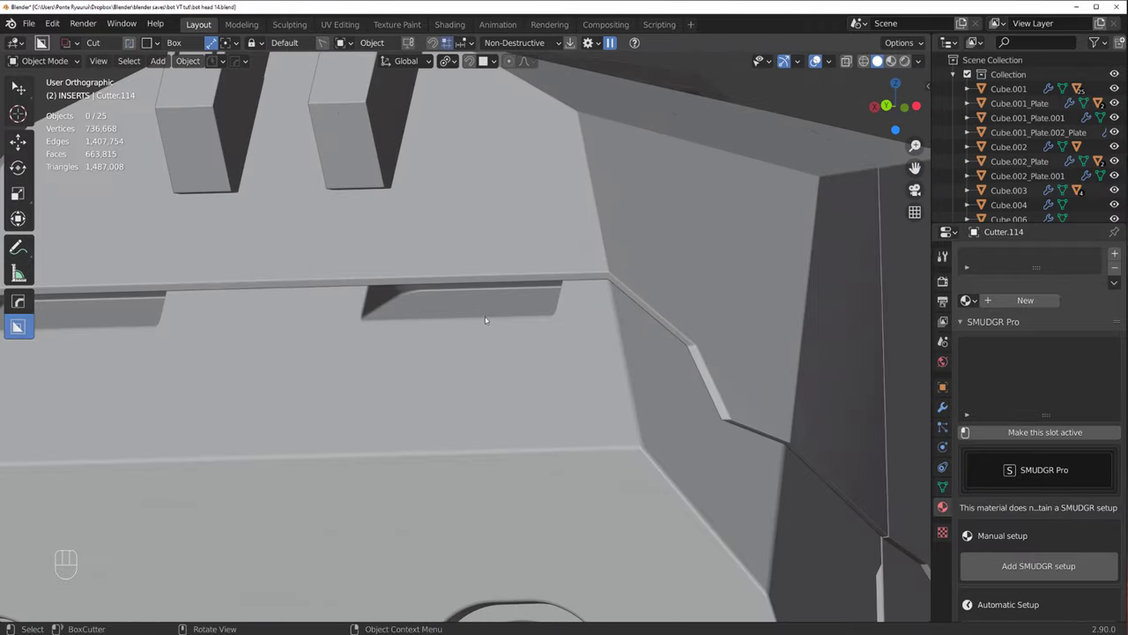
Step: Switch to a top-down view over the head and cancel a first unfinished cut
left_click_drag(524, 325, 502, 336)
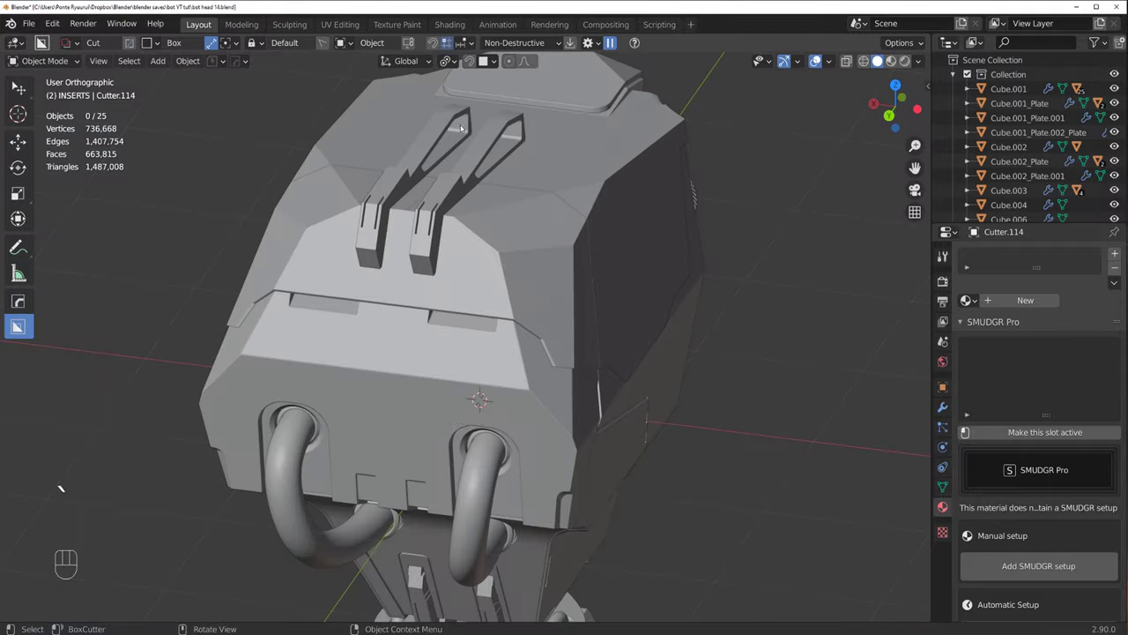
key("`")
middle_click(483, 321)
middle_click(409, 273)
key("d")
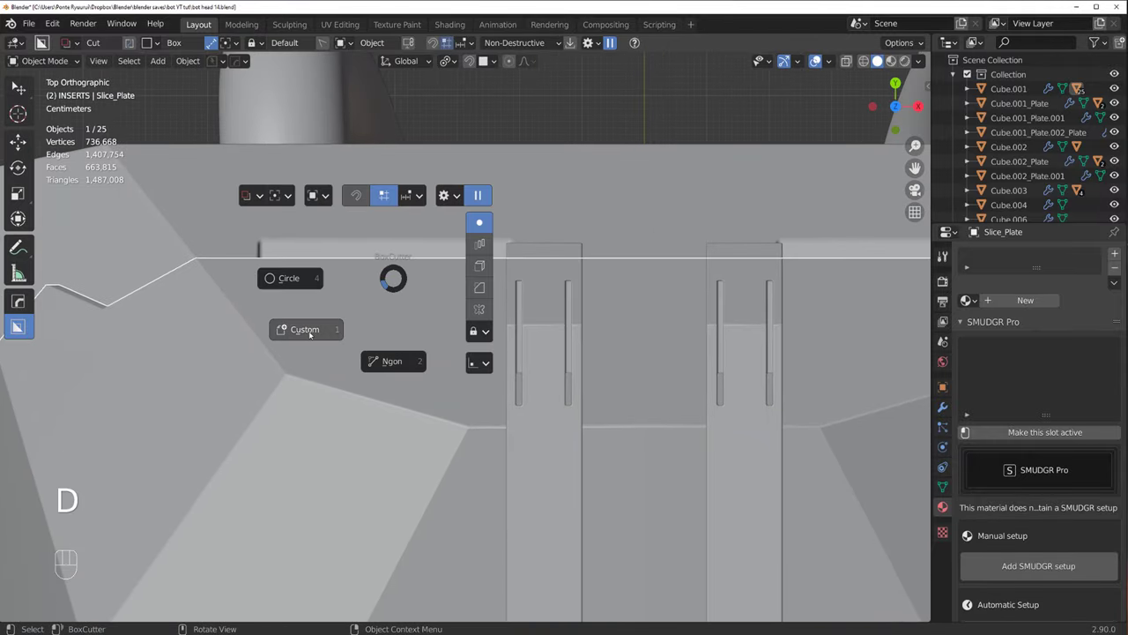
key("d")
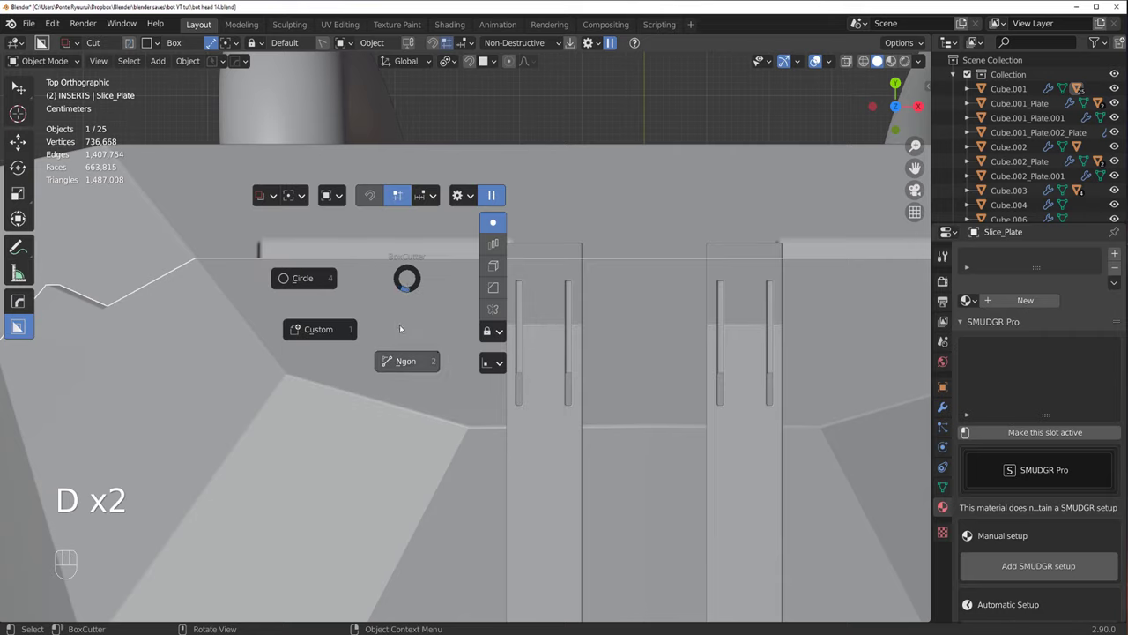
key("shift+v")
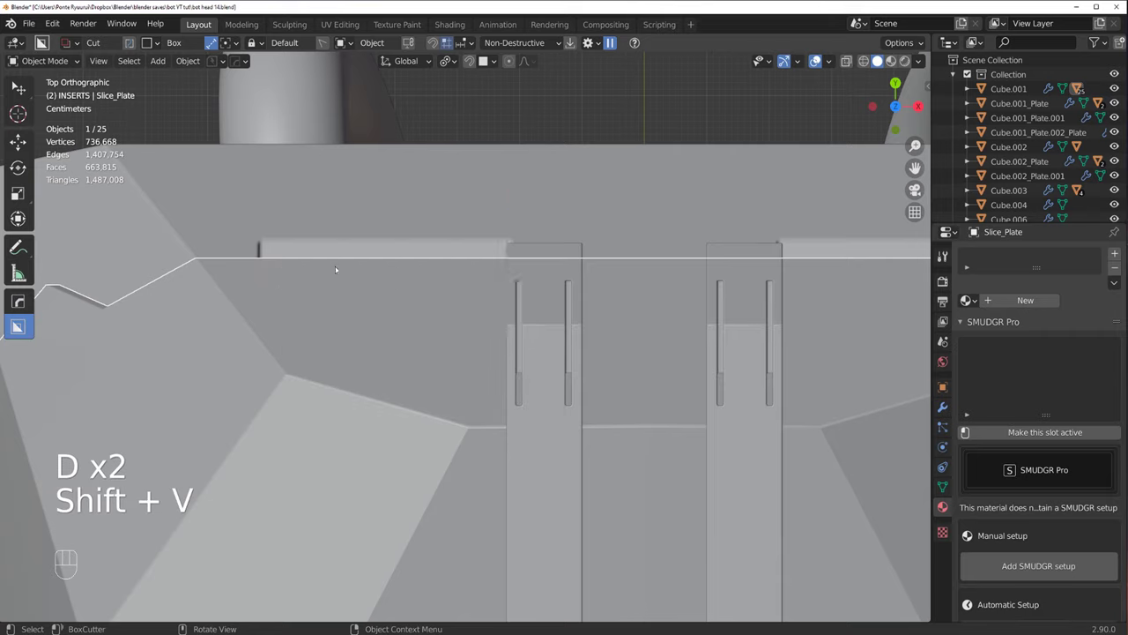
left_click_drag(347, 266, 432, 267)
key("d")
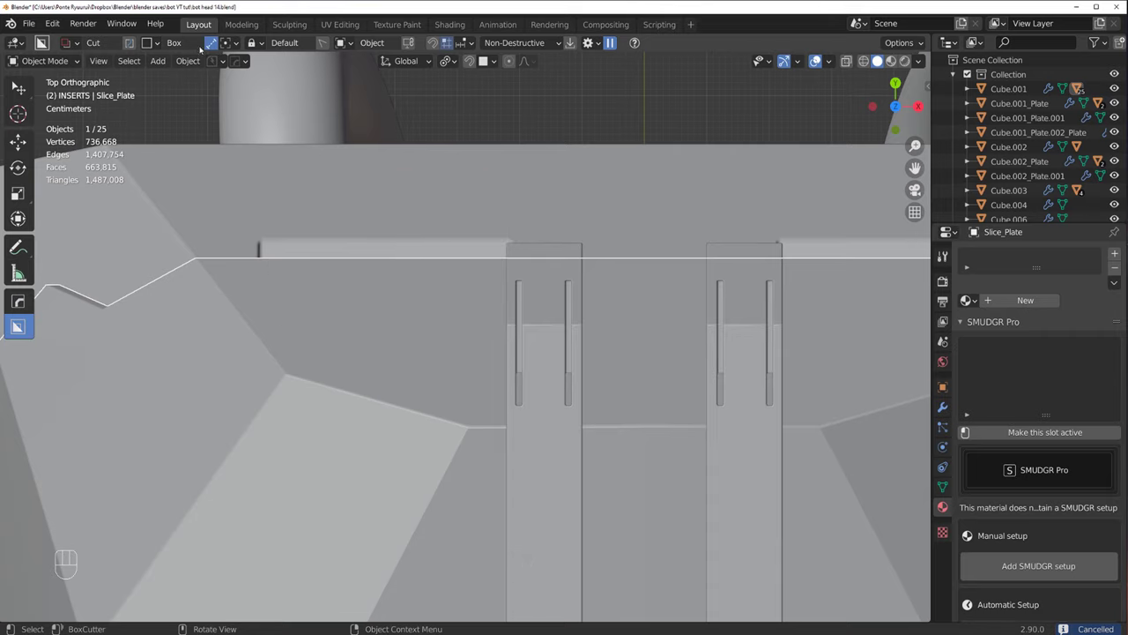
Step: With the rectangular box shape, cut two thin slots into the front edge plate
left_click(213, 47)
left_click_drag(254, 230, 331, 240)
left_click_drag(271, 235, 433, 269)
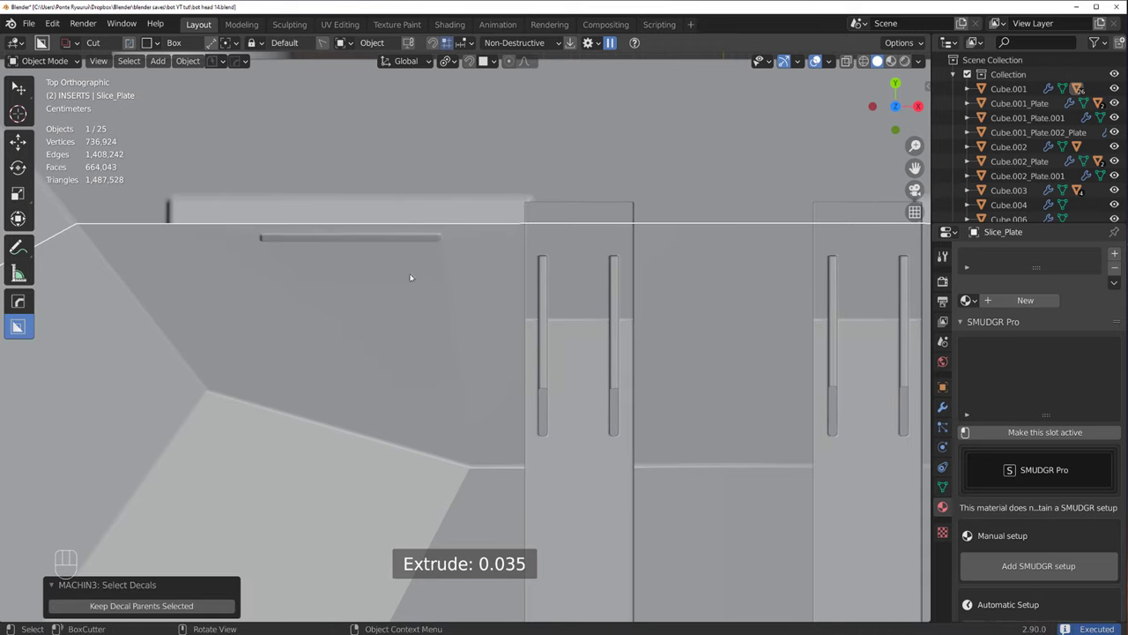
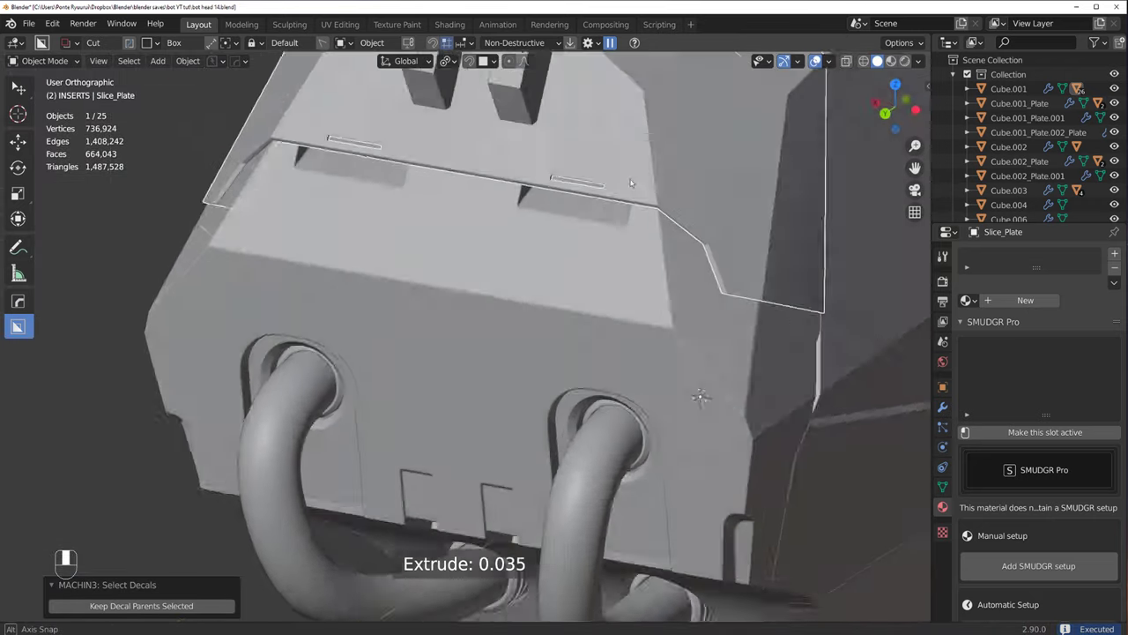
left_click_drag(597, 256, 530, 340)
Step: Select the slice piece and Sharpen its edges from the HardOps Q menu
left_click(518, 309)
key("q")
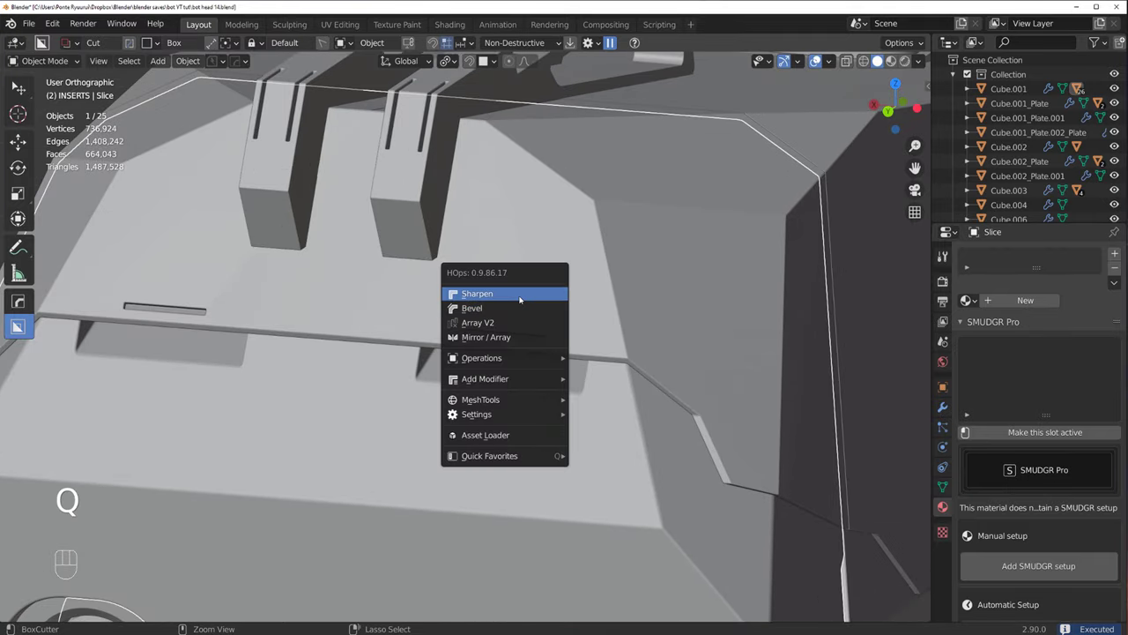
left_click_drag(544, 318, 465, 333)
middle_click(467, 317)
left_click(441, 308)
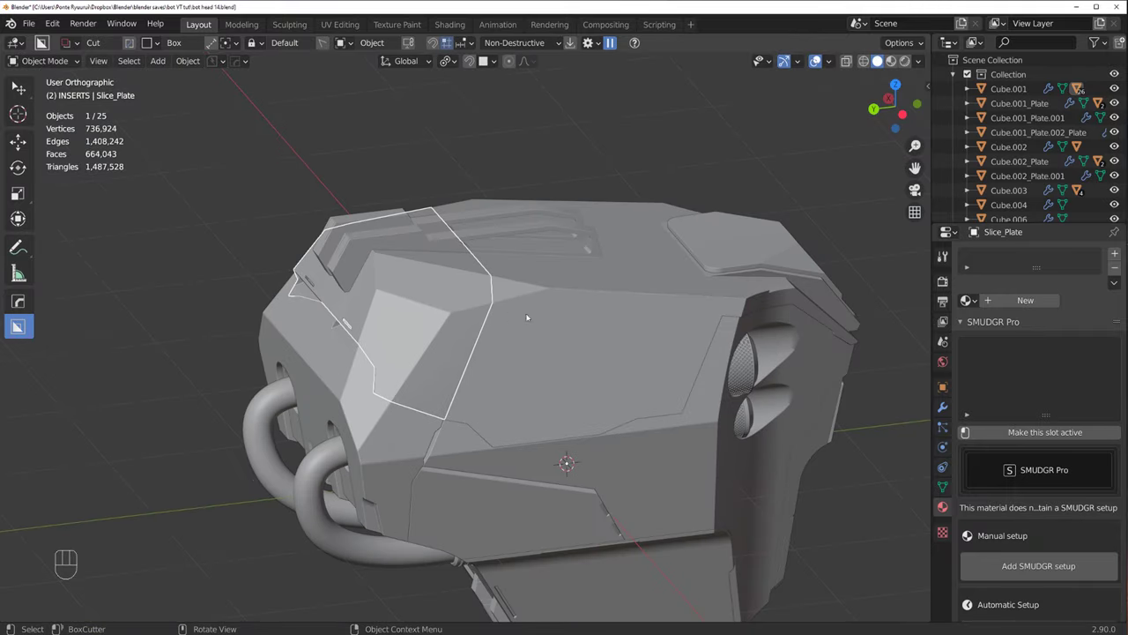
Step: Orbit back over the top plate and bring up the cutter shape choices for the next cut
left_click_drag(539, 315, 518, 306)
left_click_drag(517, 306, 472, 265)
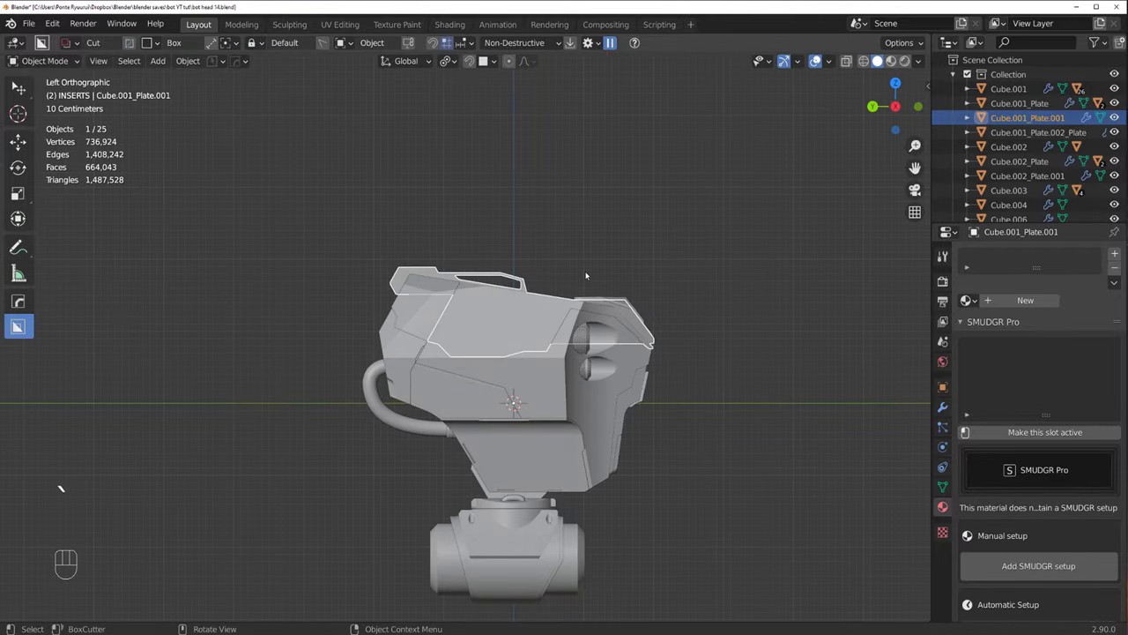
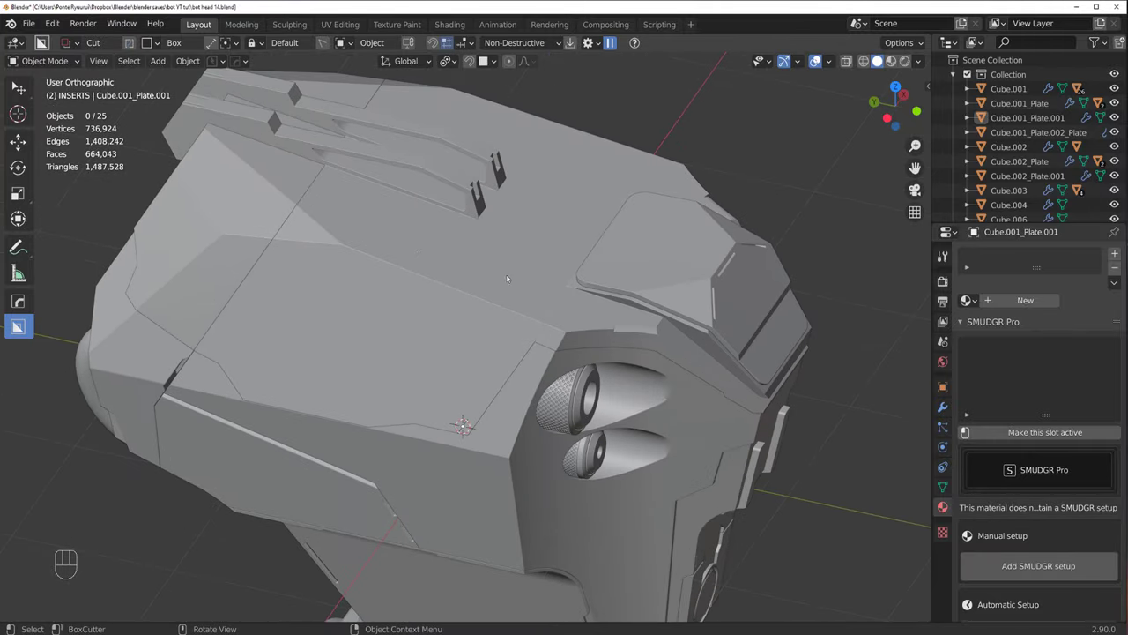
left_click_drag(487, 264, 597, 315)
key("`")
left_click_drag(477, 261, 436, 182)
key("d")
left_click_drag(373, 146, 386, 194)
key("d")
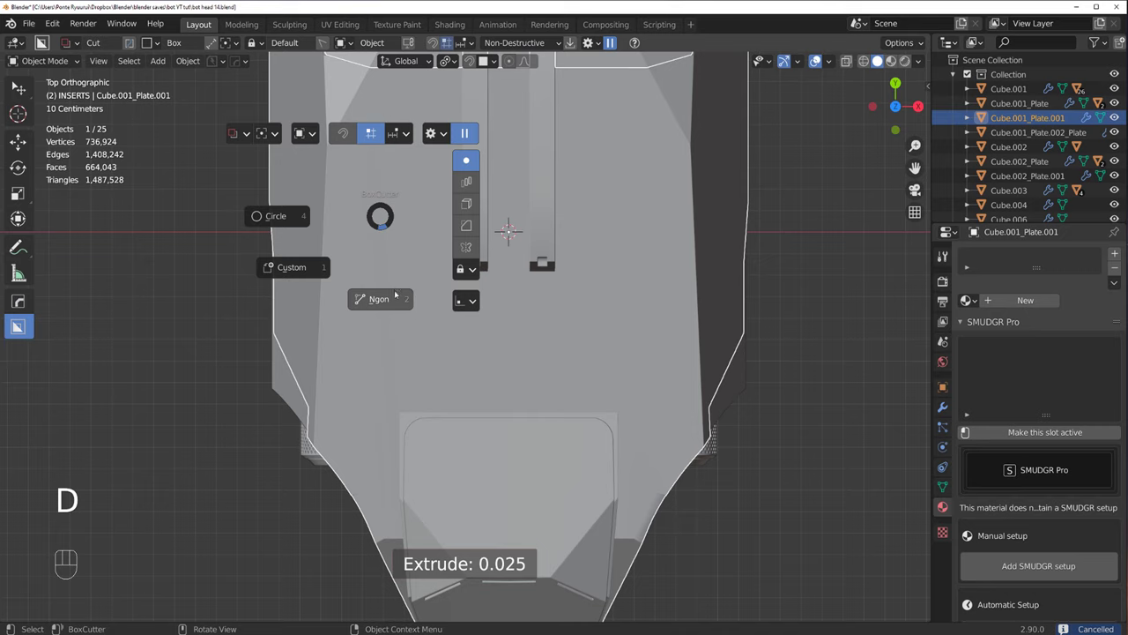
Step: Click out an Ngon outline on Cube.001_Plate.001 beside the fins and cut the angled recess
left_click_drag(351, 162, 342, 366)
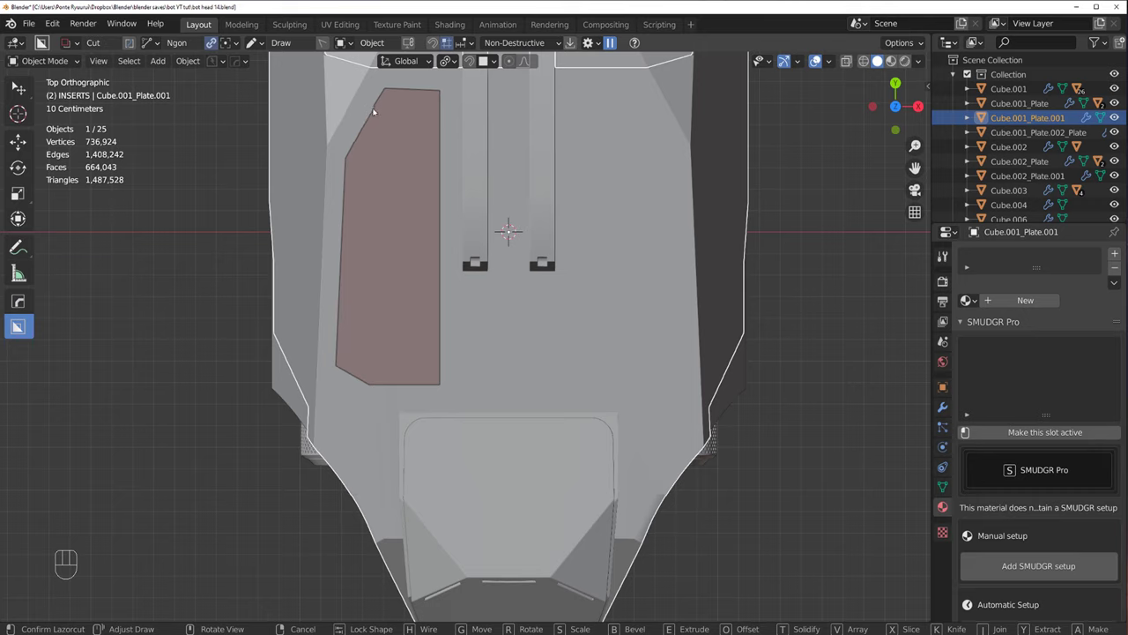
left_click_drag(370, 117, 349, 179)
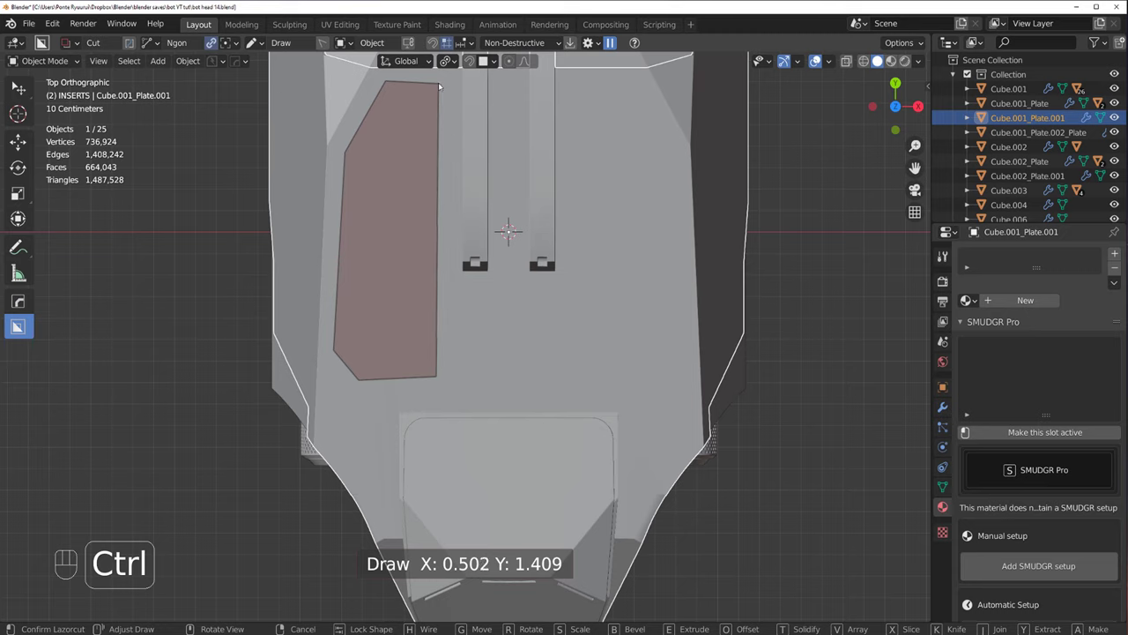
left_click_drag(464, 144, 483, 165)
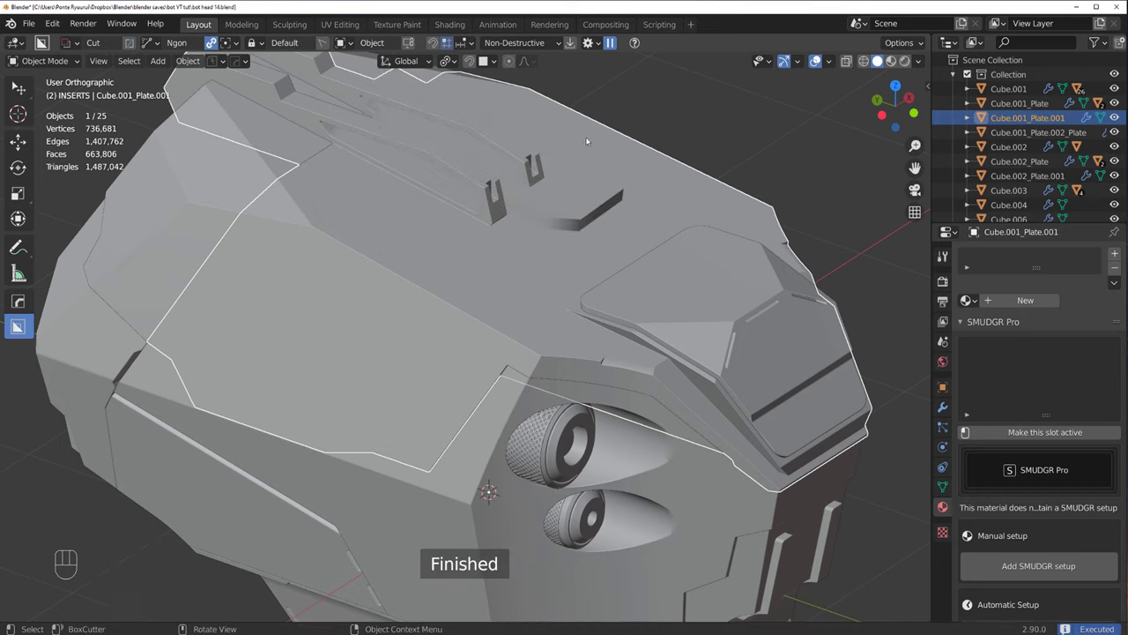
left_click_drag(569, 183, 583, 157)
Step: Step through the head's cutter modifiers, then move and scale the new Cutter.116 piece
left_click(549, 246)
key("q")
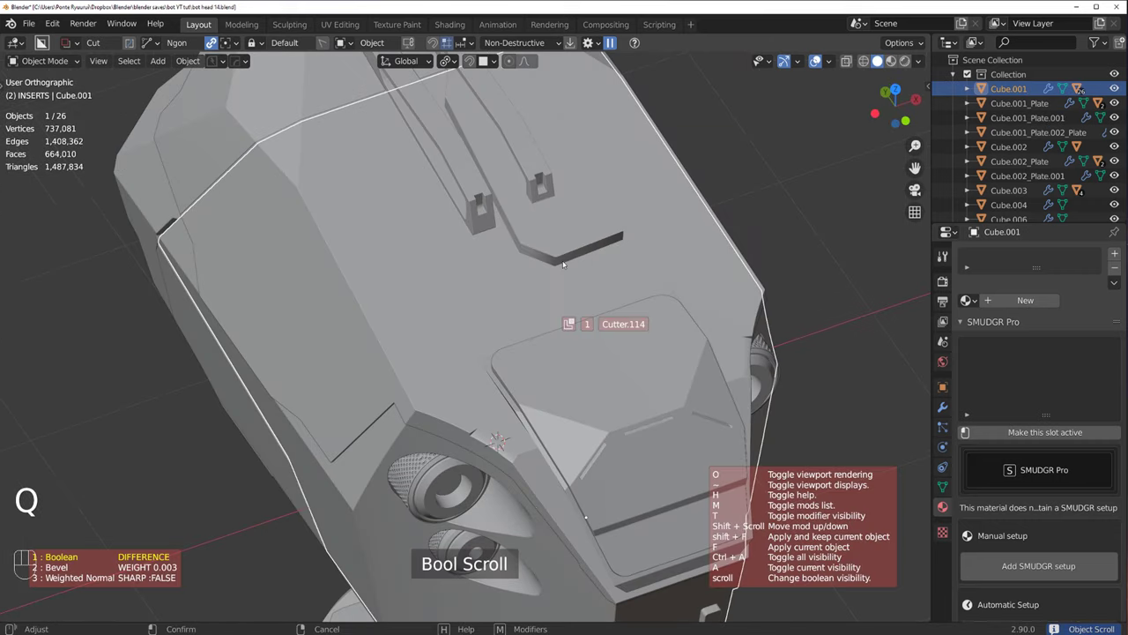
left_click(567, 262)
key("q")
key("g")
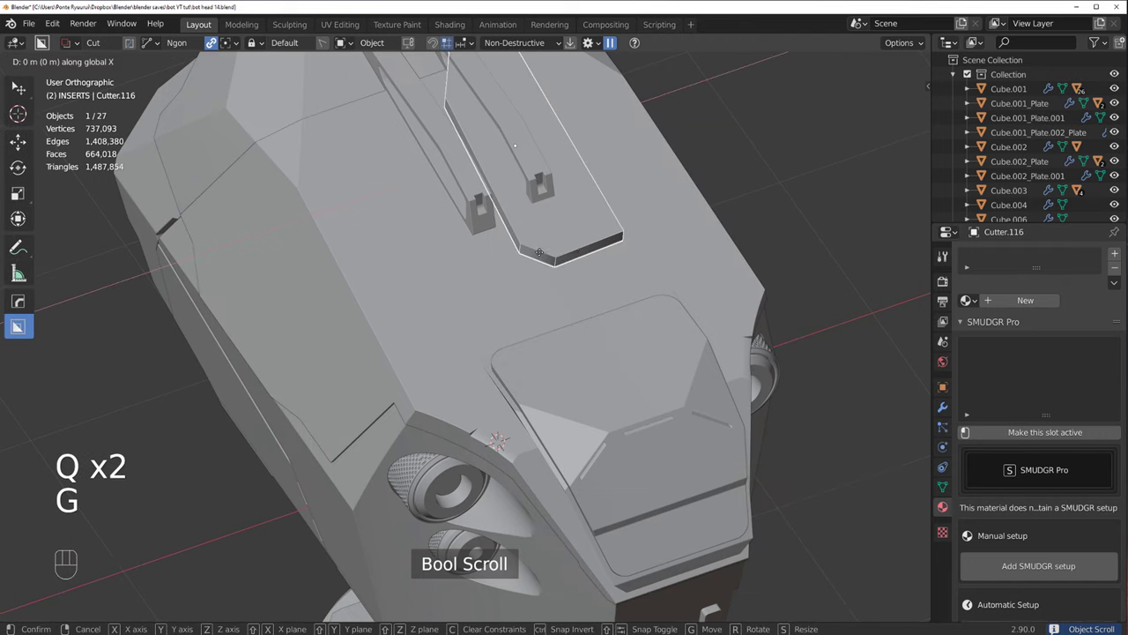
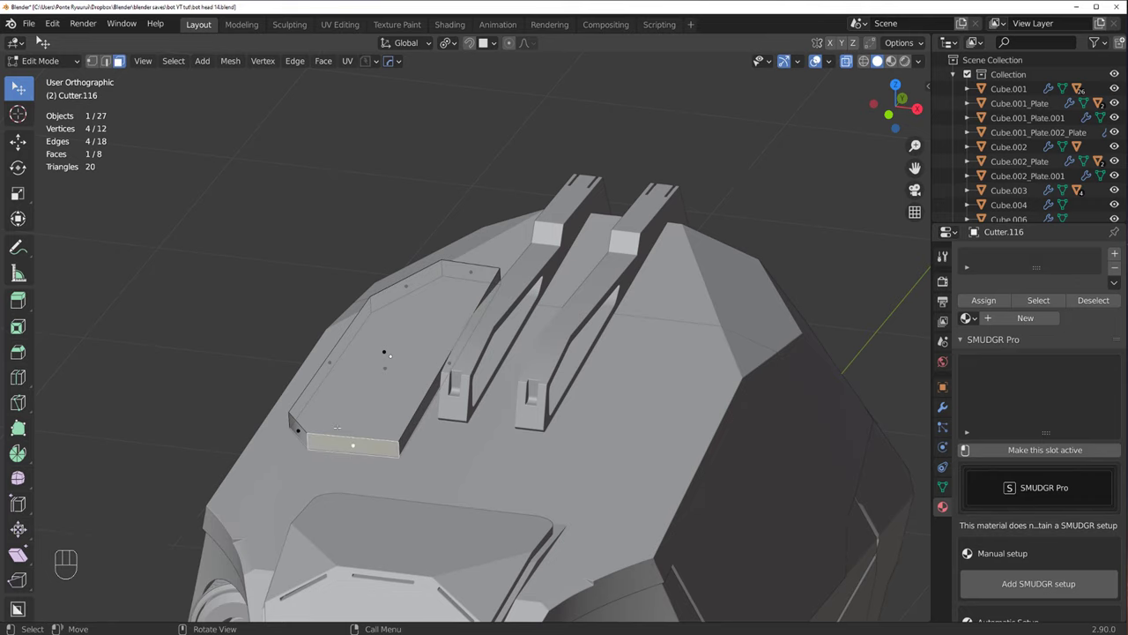
key("s")
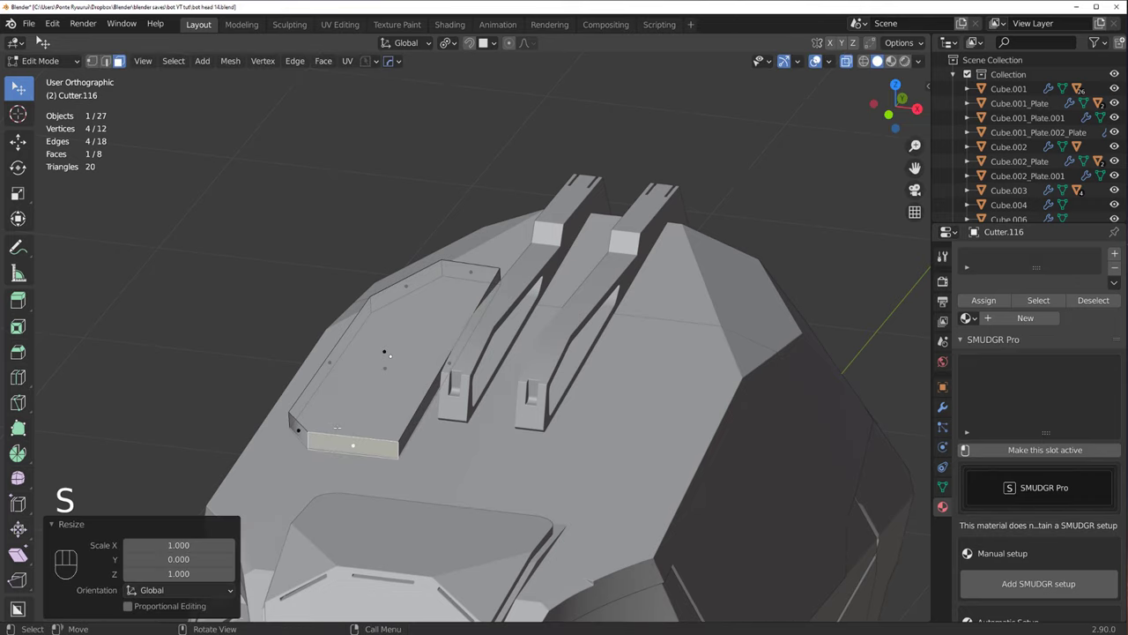
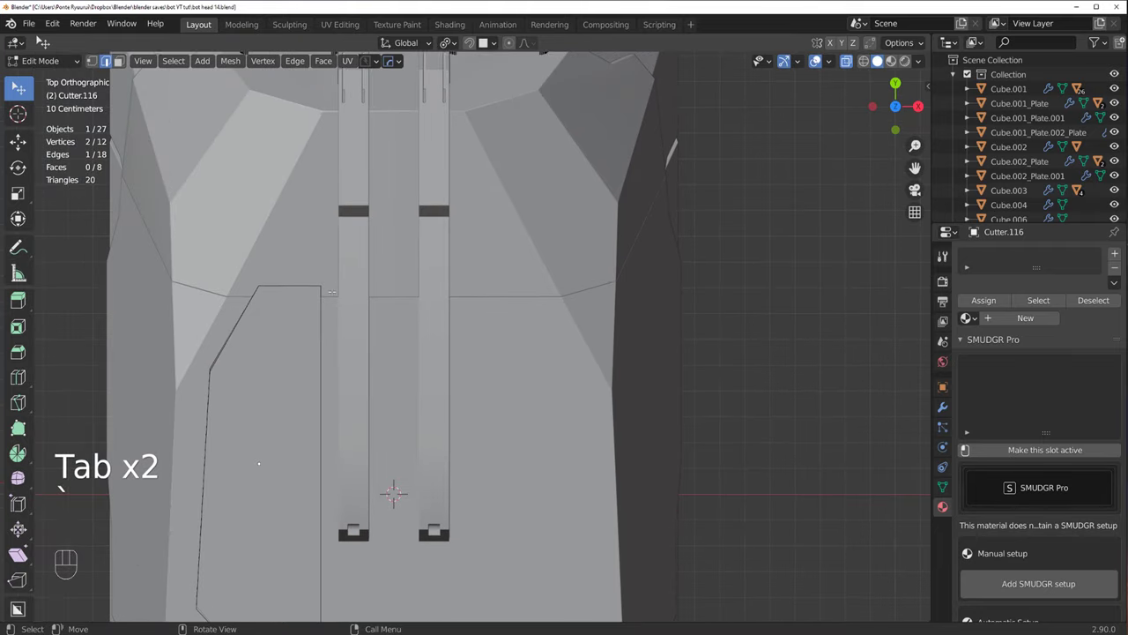
Step: Slide the cutter's vertices along X to meet the slot edges and return to Object Mode
key("g")
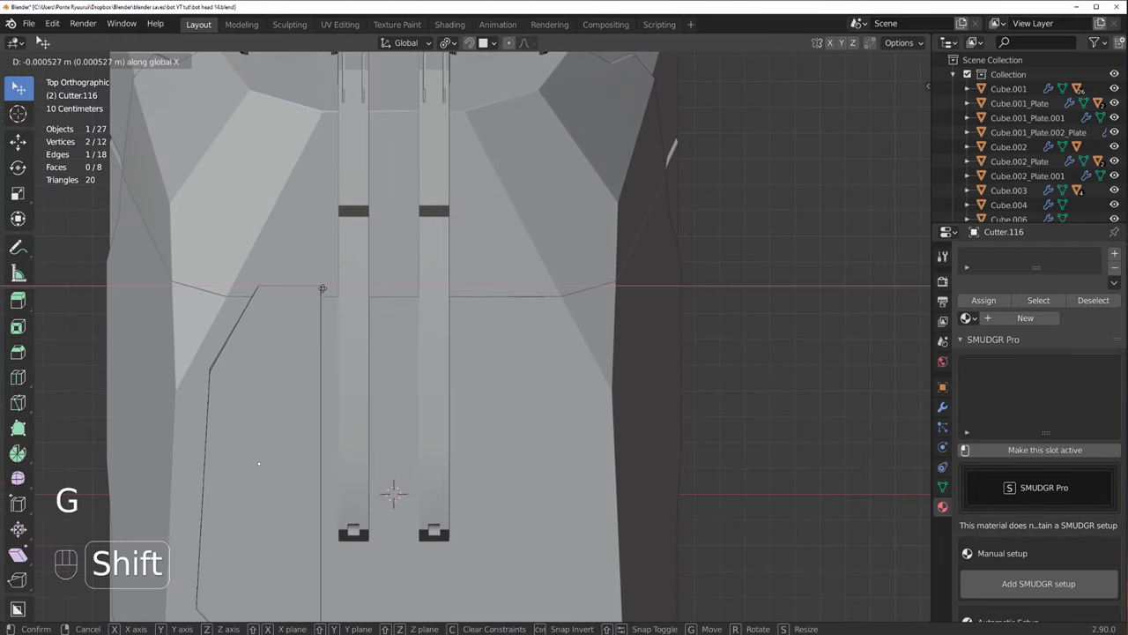
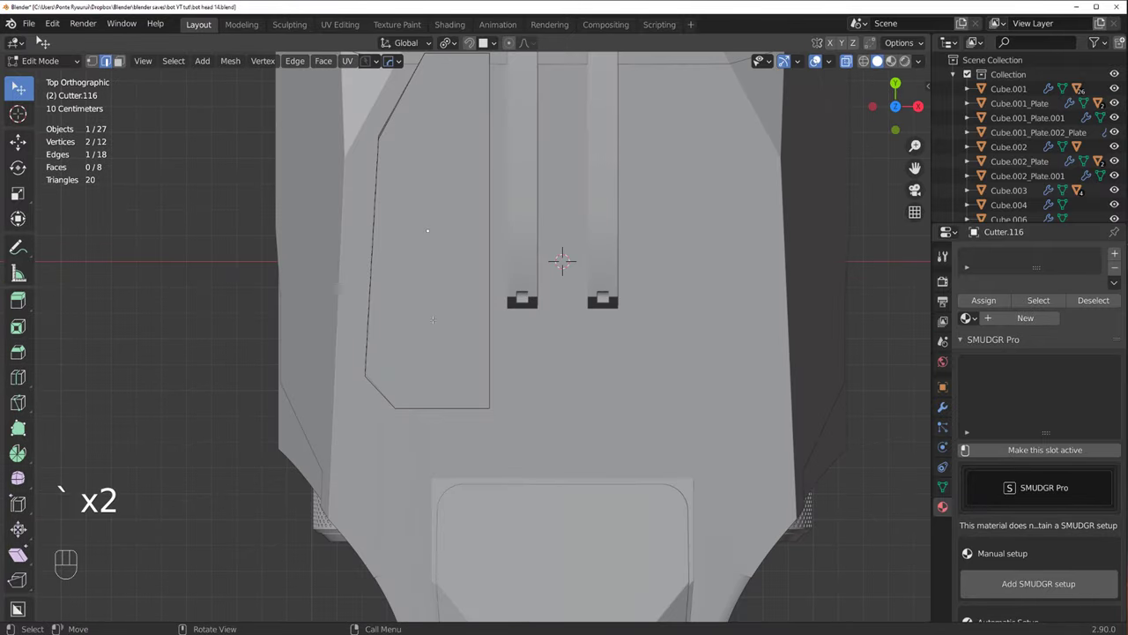
key("g")
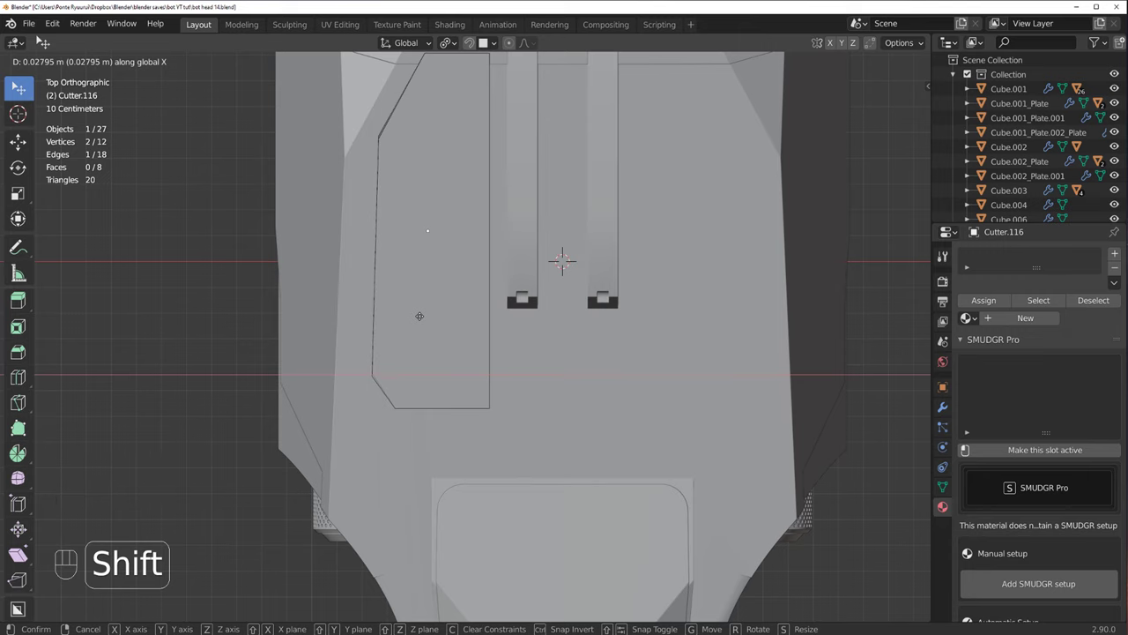
key("Tab")
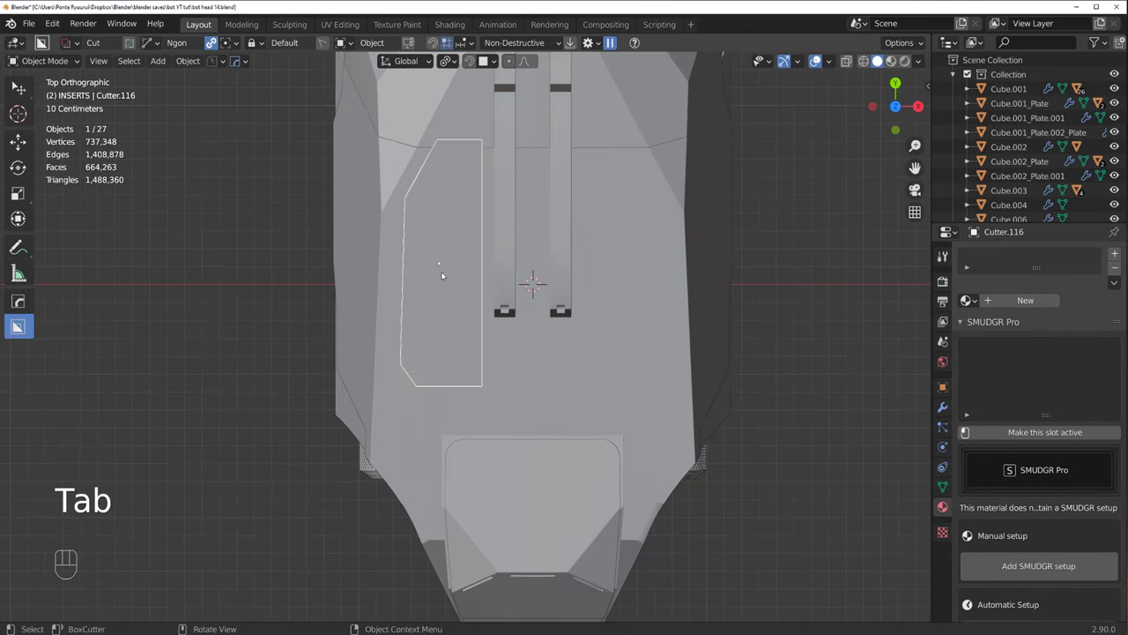
Step: Lazorcut angled notches into the panel insert outline, including its top corner
left_click_drag(440, 278, 424, 298)
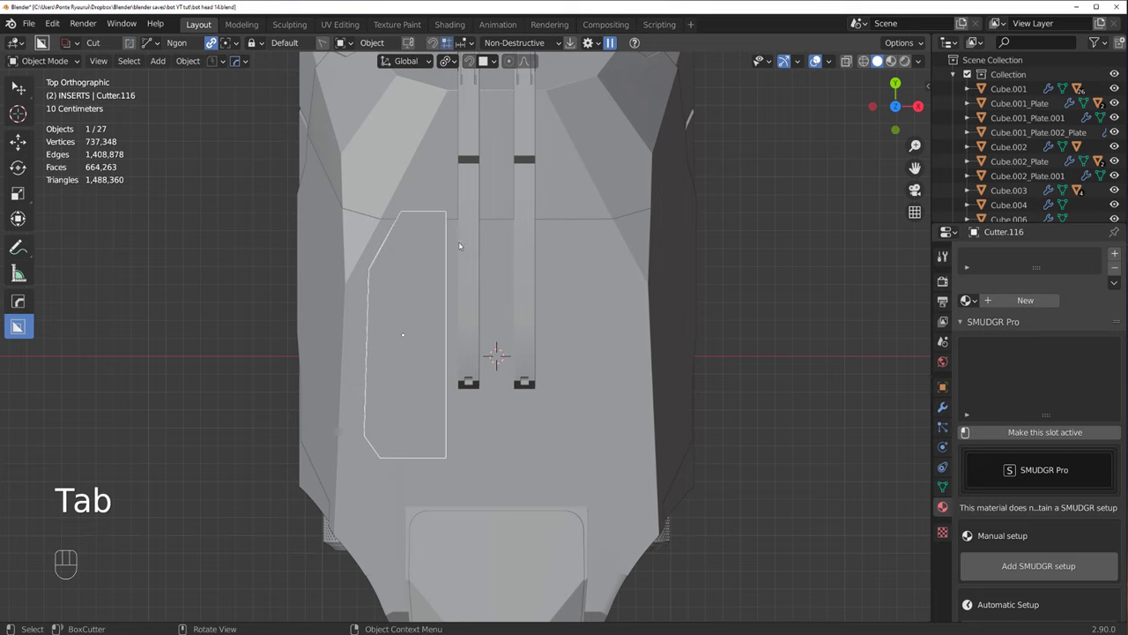
left_click_drag(473, 249, 448, 321)
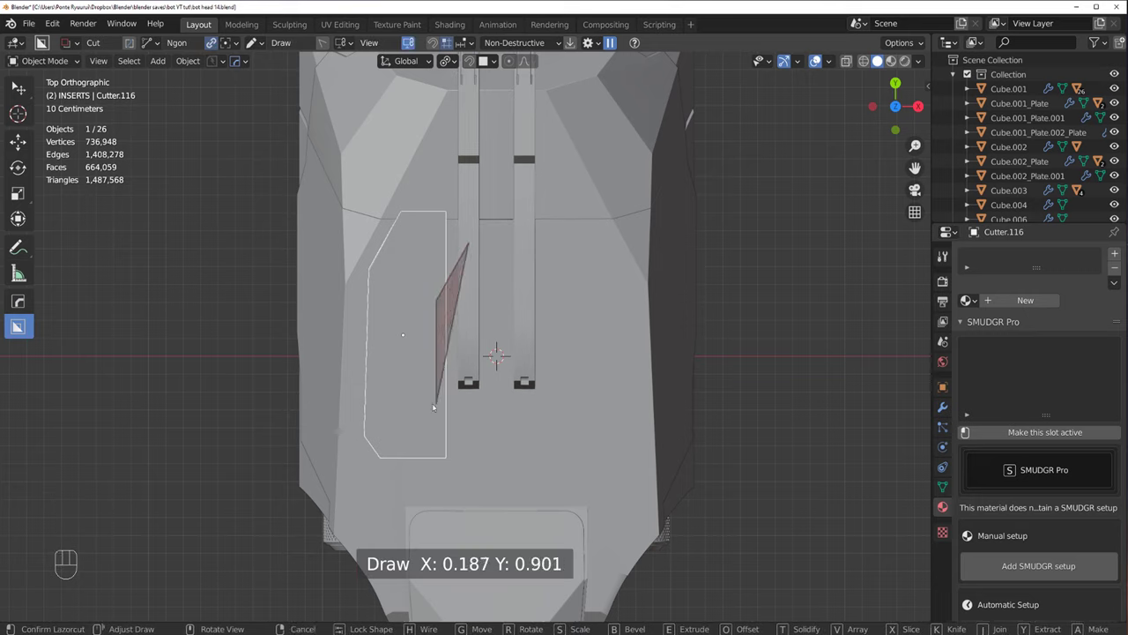
left_click(487, 444)
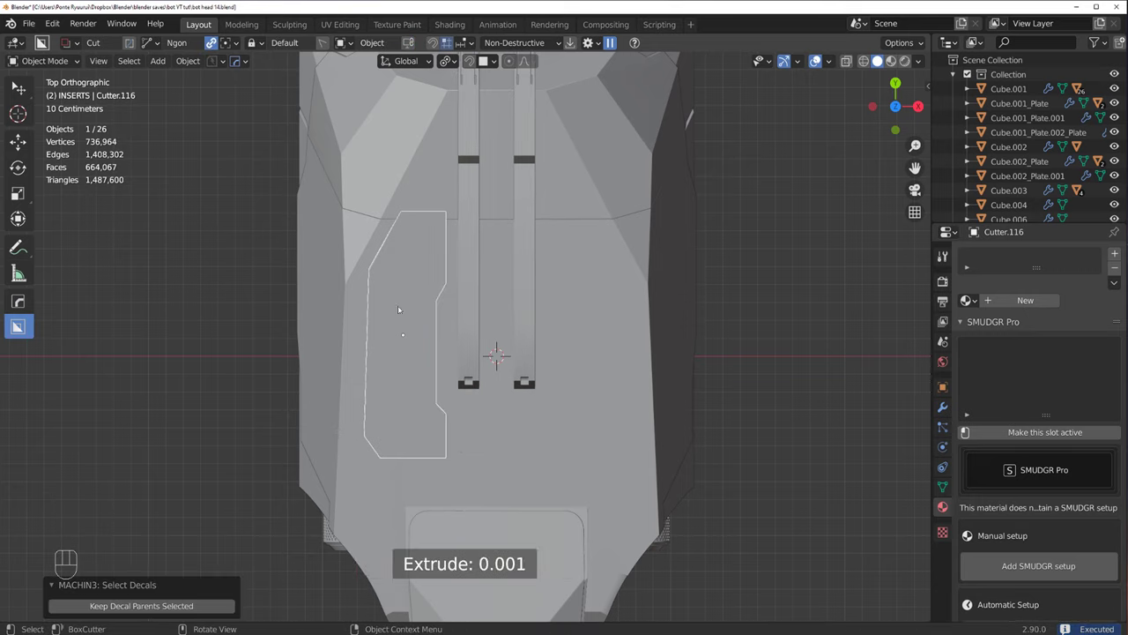
left_click_drag(421, 206, 408, 228)
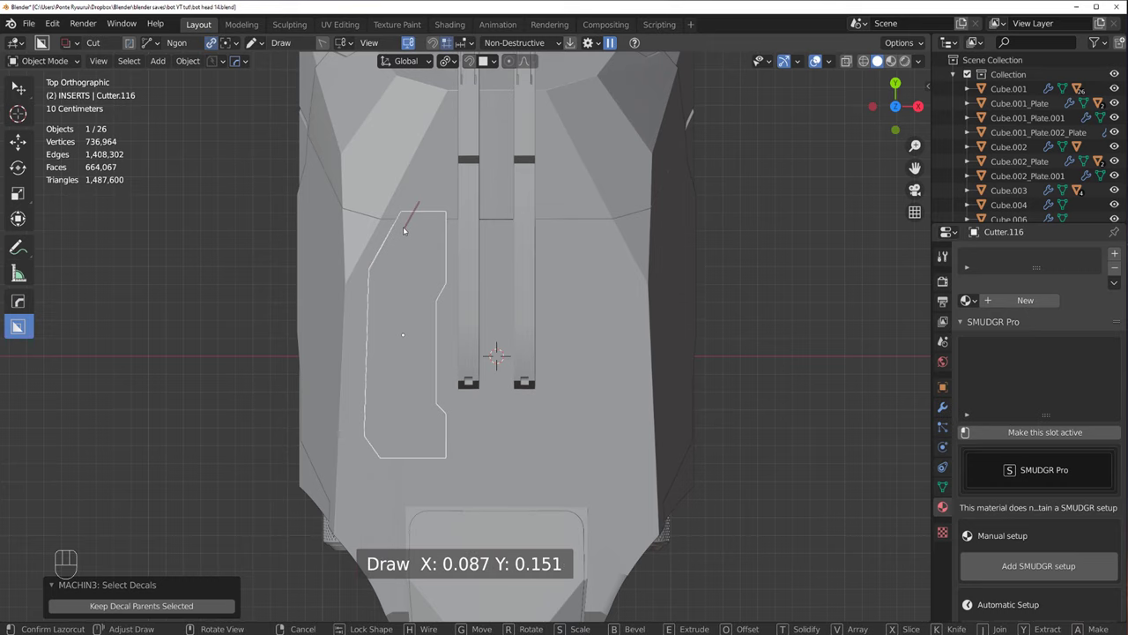
left_click_drag(412, 208, 367, 236)
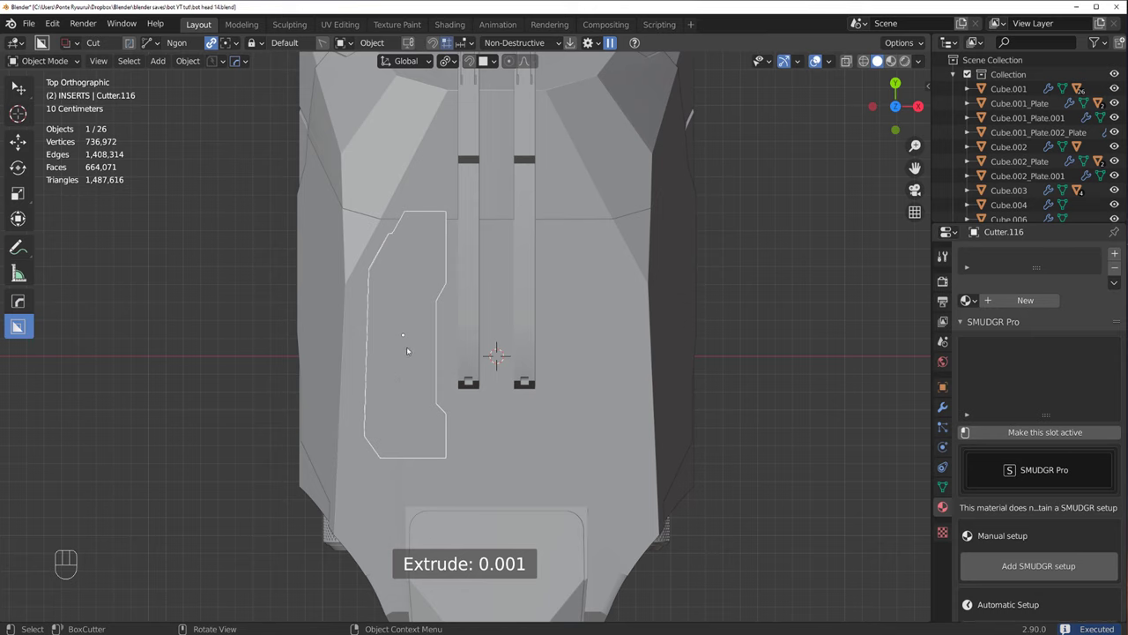
Step: Box-cut a thin groove along the panel's left side
middle_click(418, 241)
key("d")
left_click_drag(381, 280, 380, 391)
left_click_drag(427, 344, 400, 325)
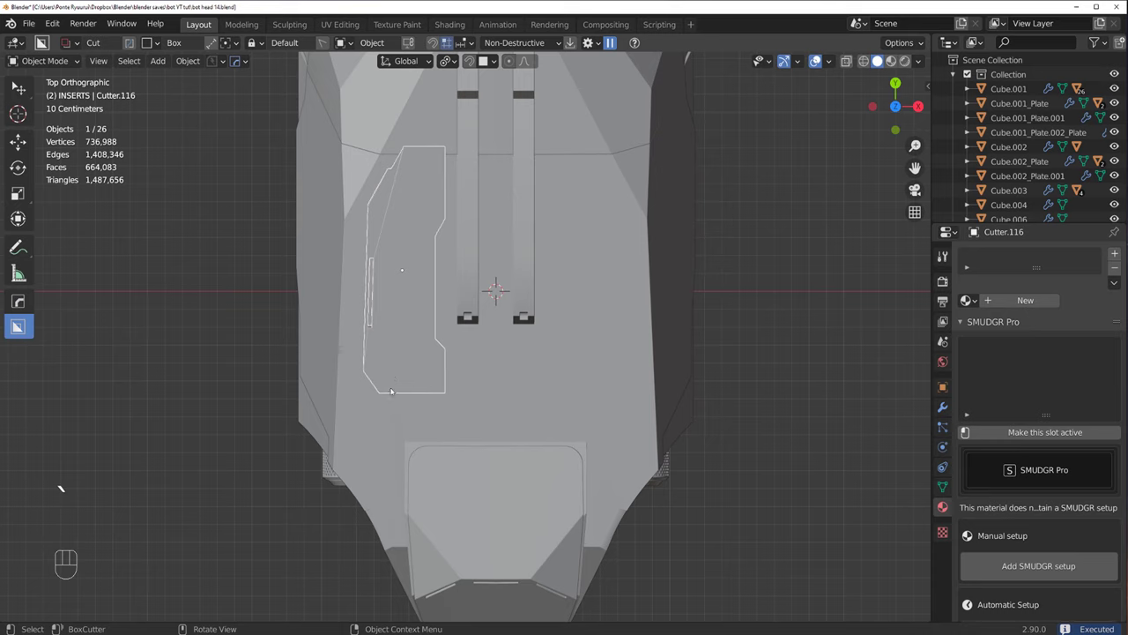
Step: Draw a long box cutter along the panel's edge and start lowering it along Z
key("`")
left_click_drag(405, 393, 404, 389)
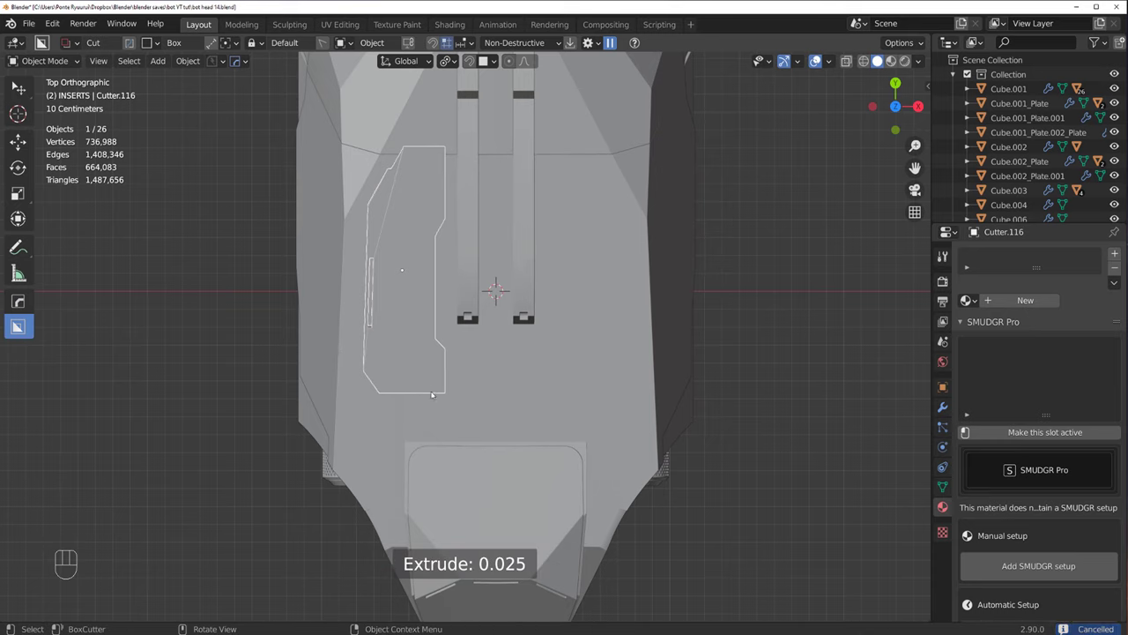
left_click_drag(441, 389, 358, 321)
left_click_drag(410, 292, 451, 233)
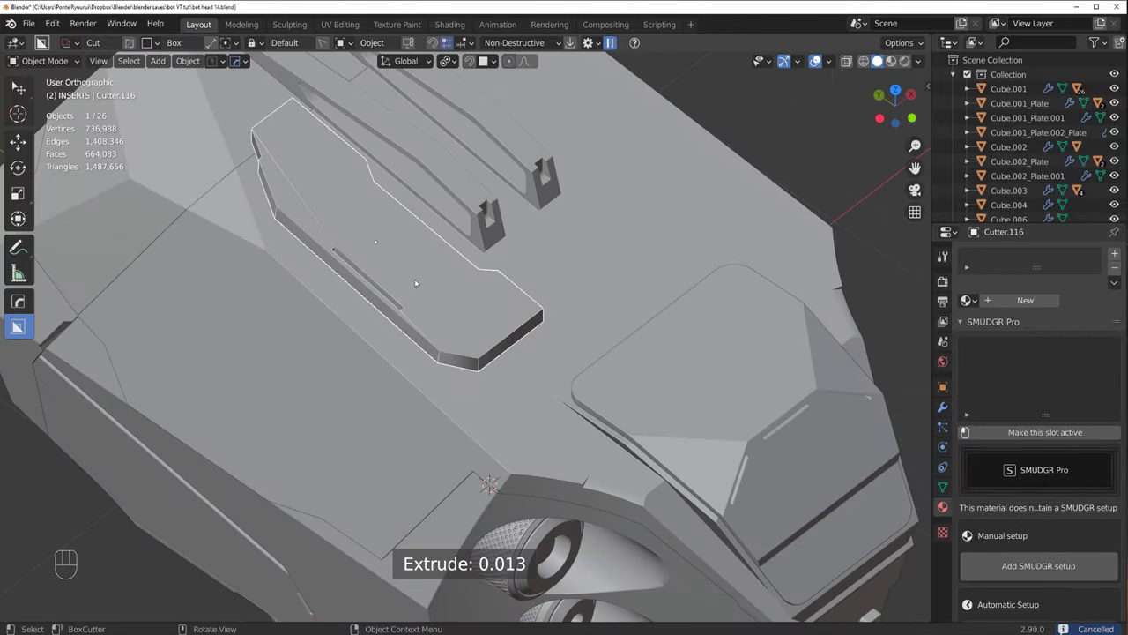
left_click_drag(463, 243, 495, 189)
left_click_drag(522, 209, 526, 211)
key("g")
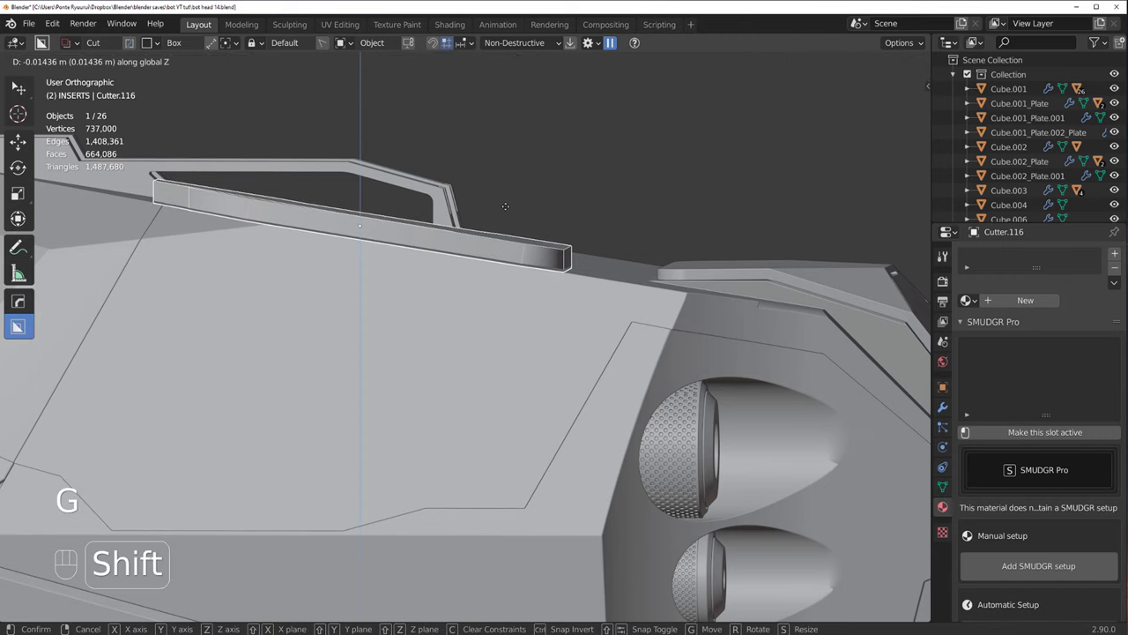
Step: Confirm the cutter depth, select Cube.001_Plate.001, isolate it and bring up the HOps Q menu
left_click(512, 257)
left_click(642, 264)
key("/")
left_click(630, 326)
key("q")
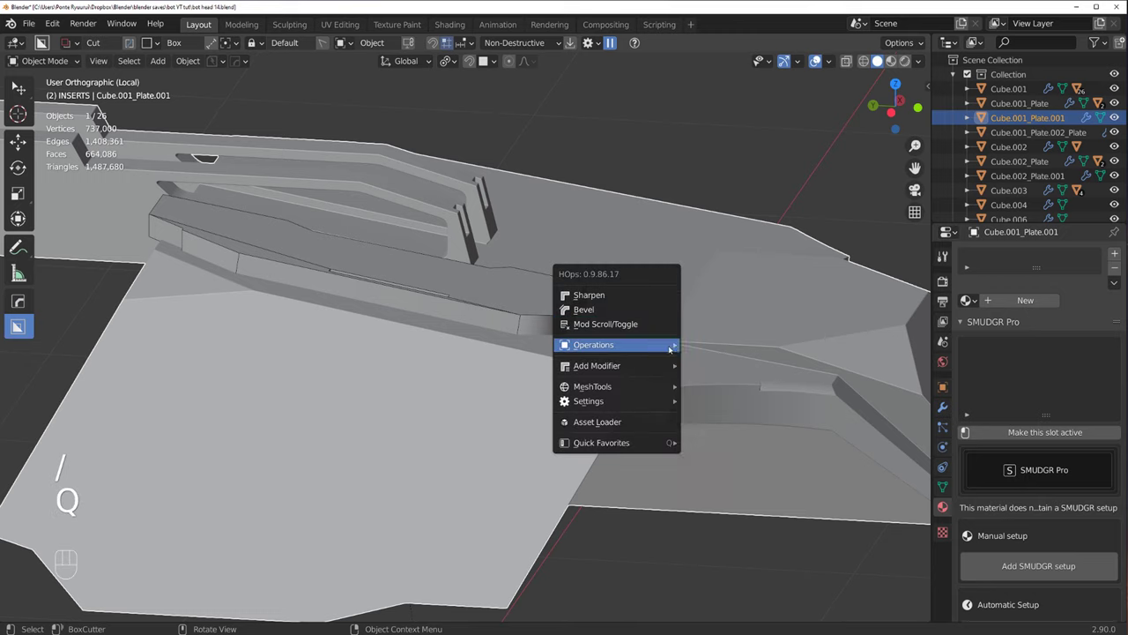
key("q")
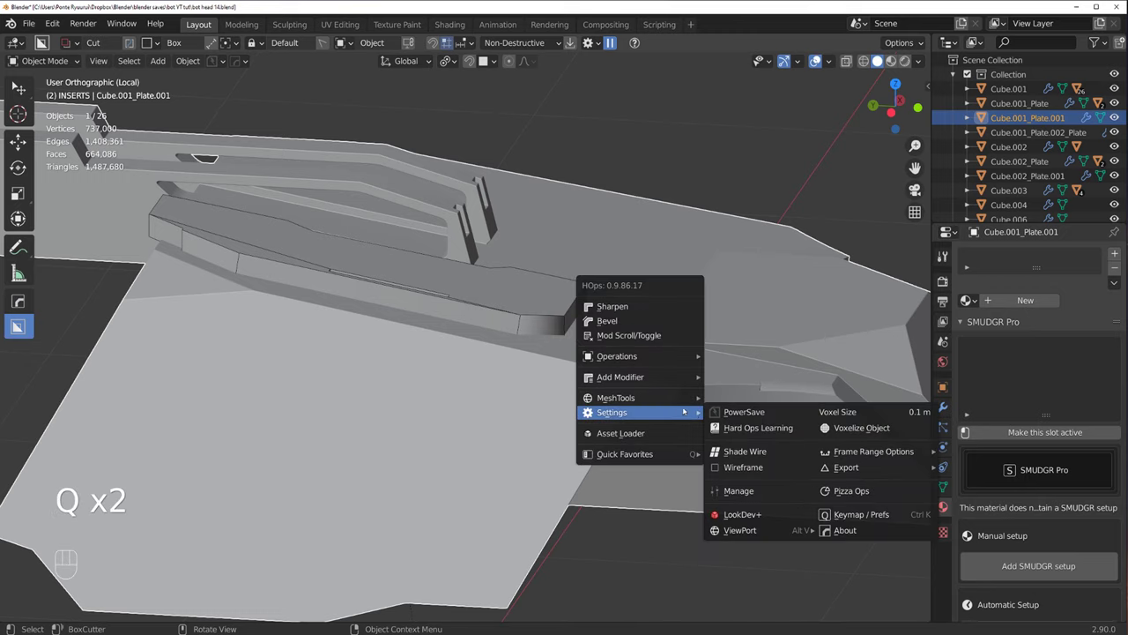
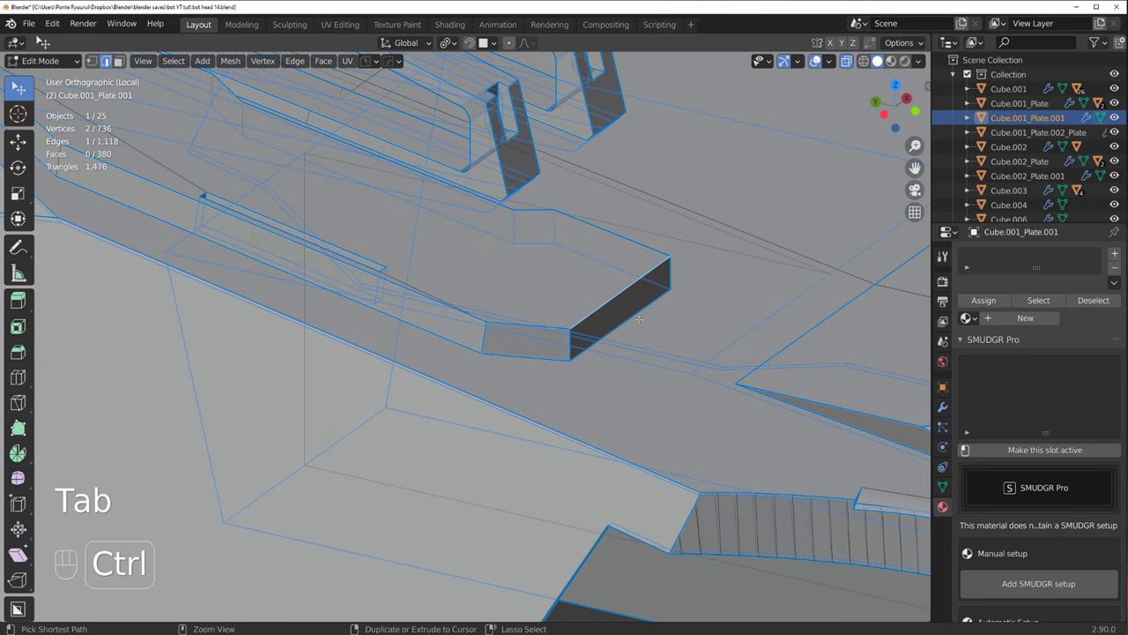
Step: Ctrl+B bevel the plate's front end edge with 15 segments and adjust its width
key("Tab")
key("ctrl+b")
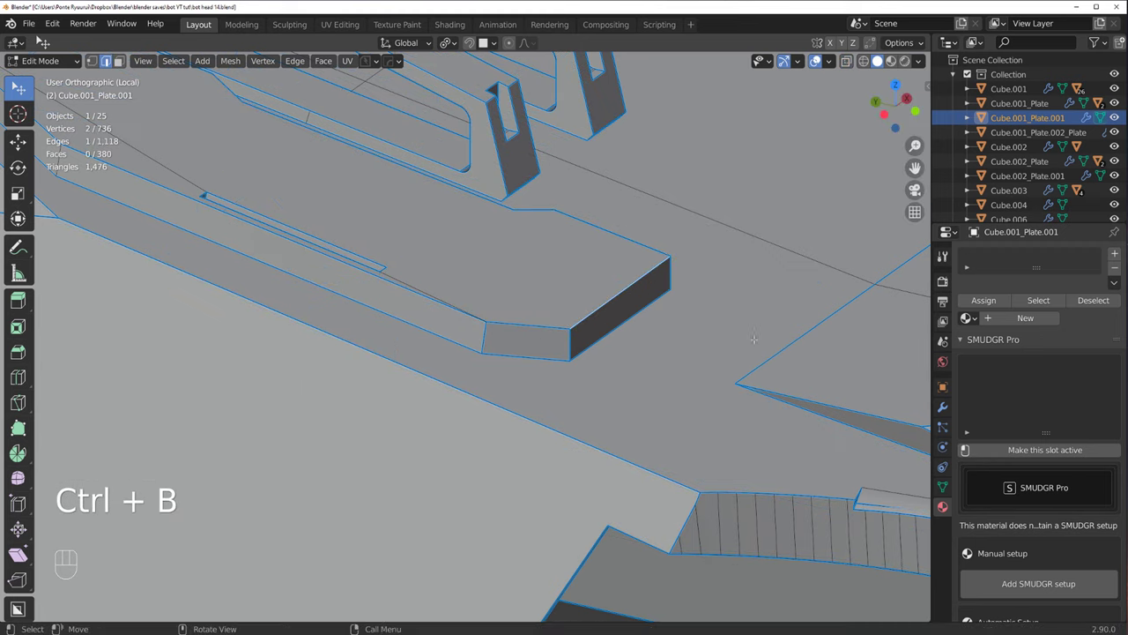
key("ctrl+b")
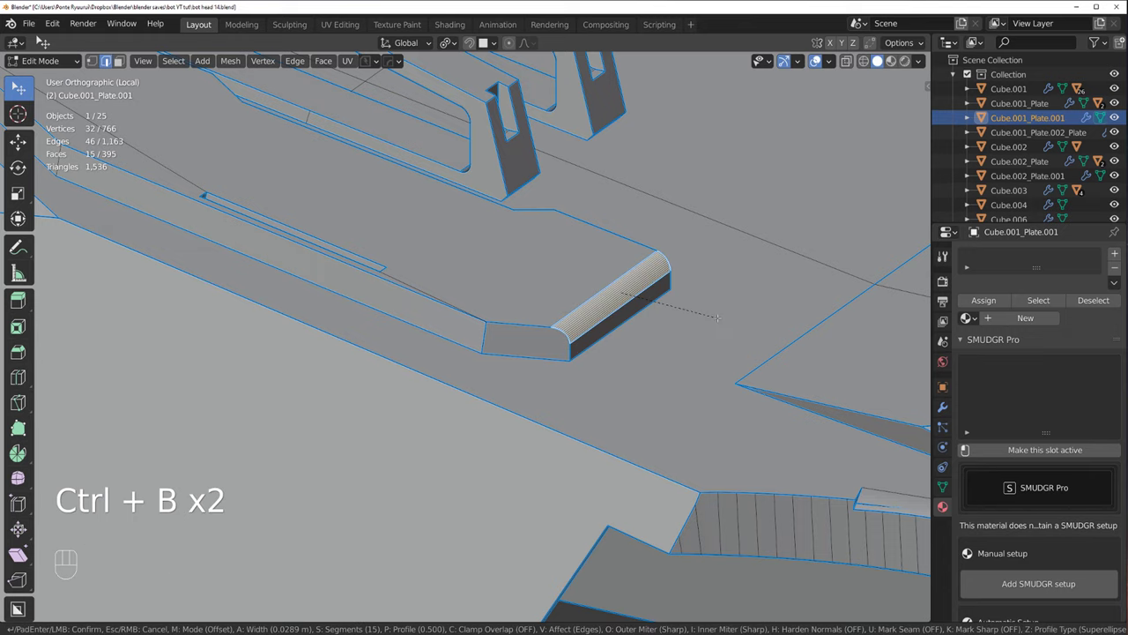
key("Tab")
left_click_drag(572, 281, 609, 297)
left_click_drag(465, 312, 436, 300)
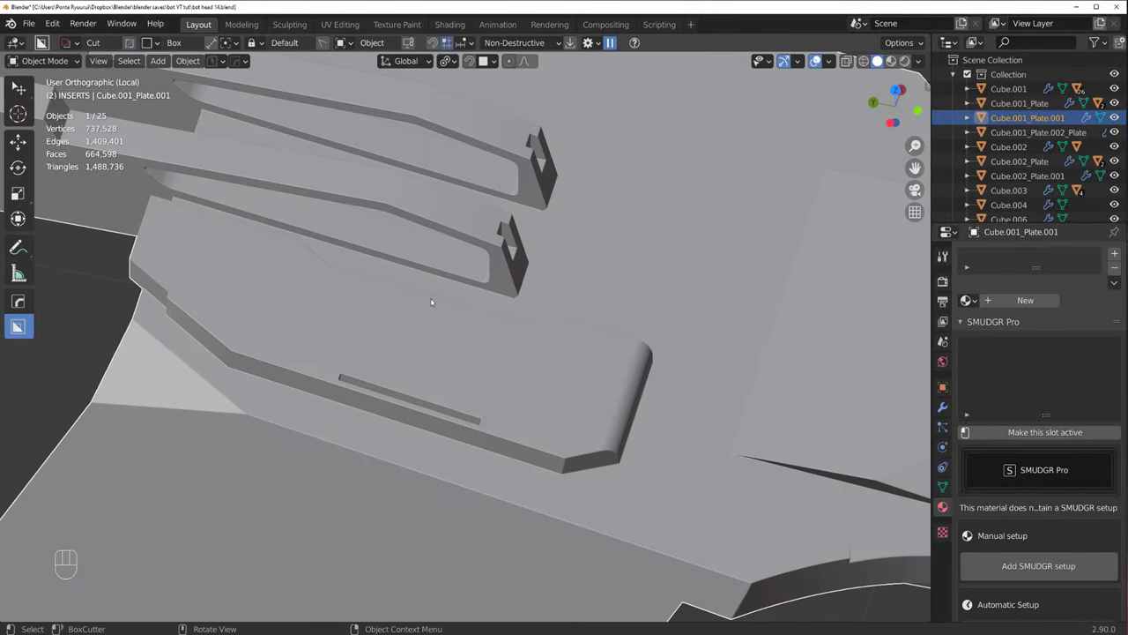
left_click_drag(432, 307, 330, 230)
key("Tab")
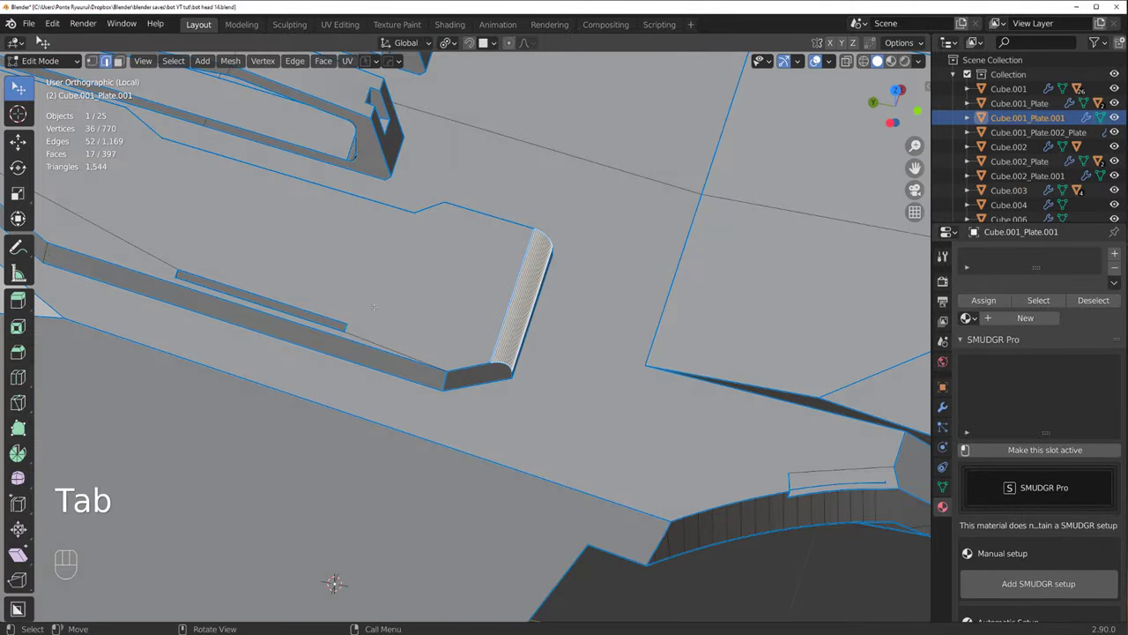
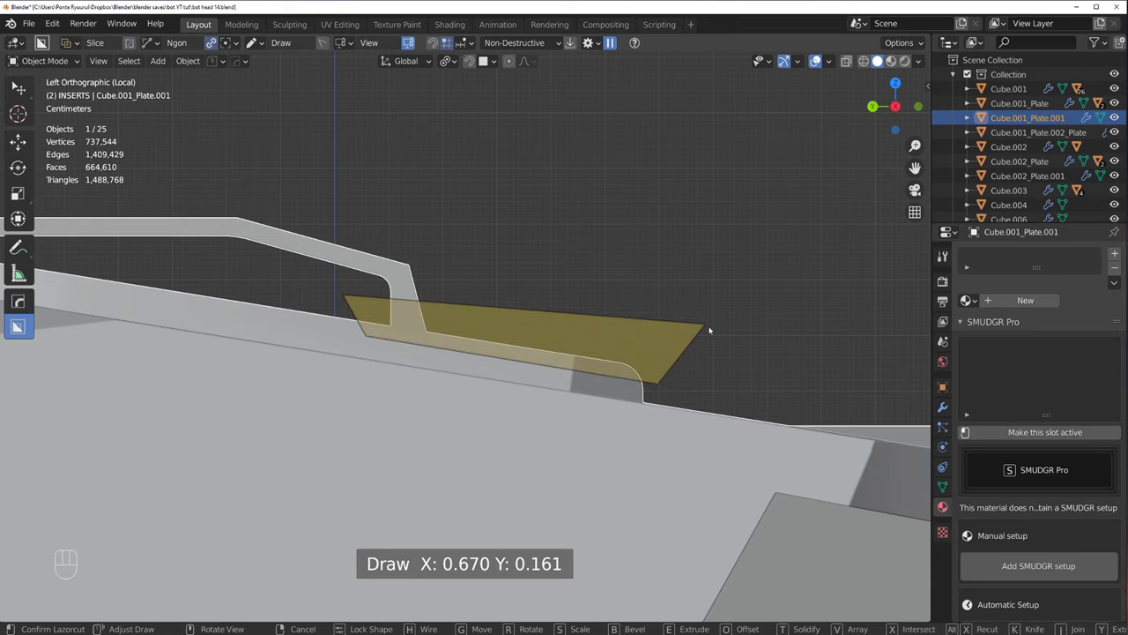
Step: Slice the rounded end off the plate in Left view and draw a box cutter over it
left_click_drag(661, 344, 663, 340)
left_click(663, 340)
left_click_drag(518, 399, 544, 381)
Step: Move the new cutter box into place through the plate, sliding it along X
key("g")
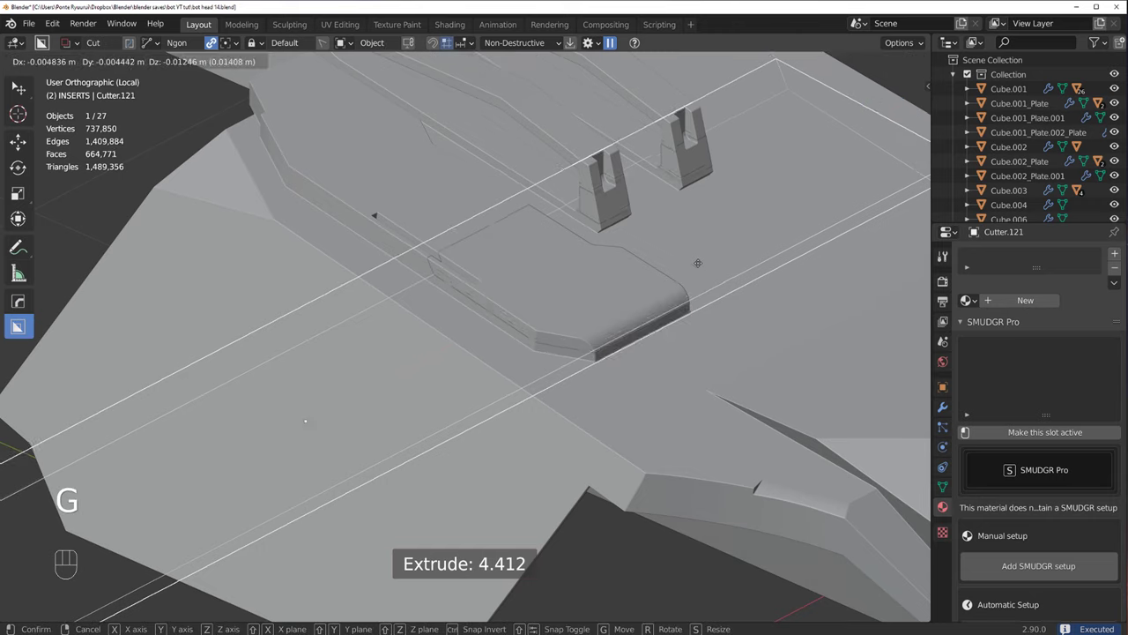
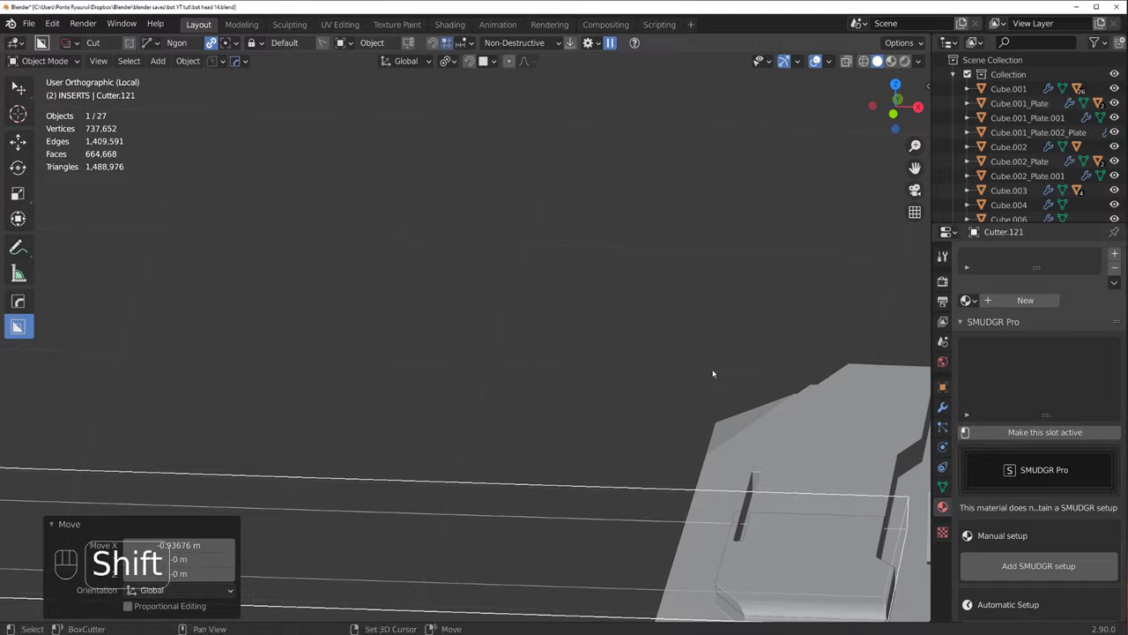
left_click_drag(414, 172, 441, 240)
middle_click(417, 238)
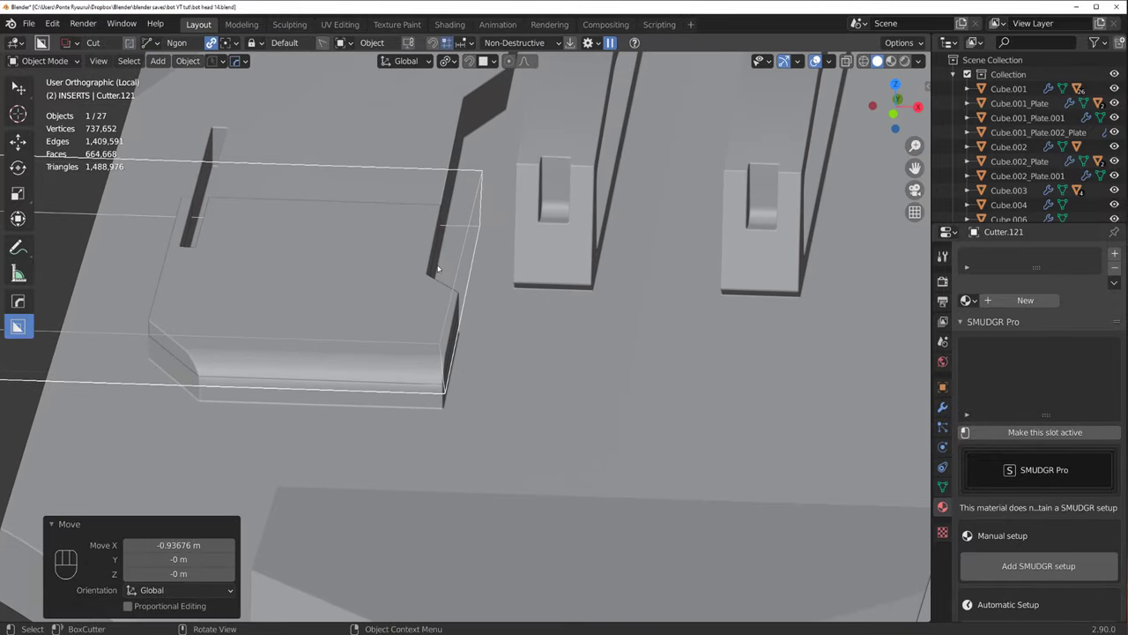
key("g")
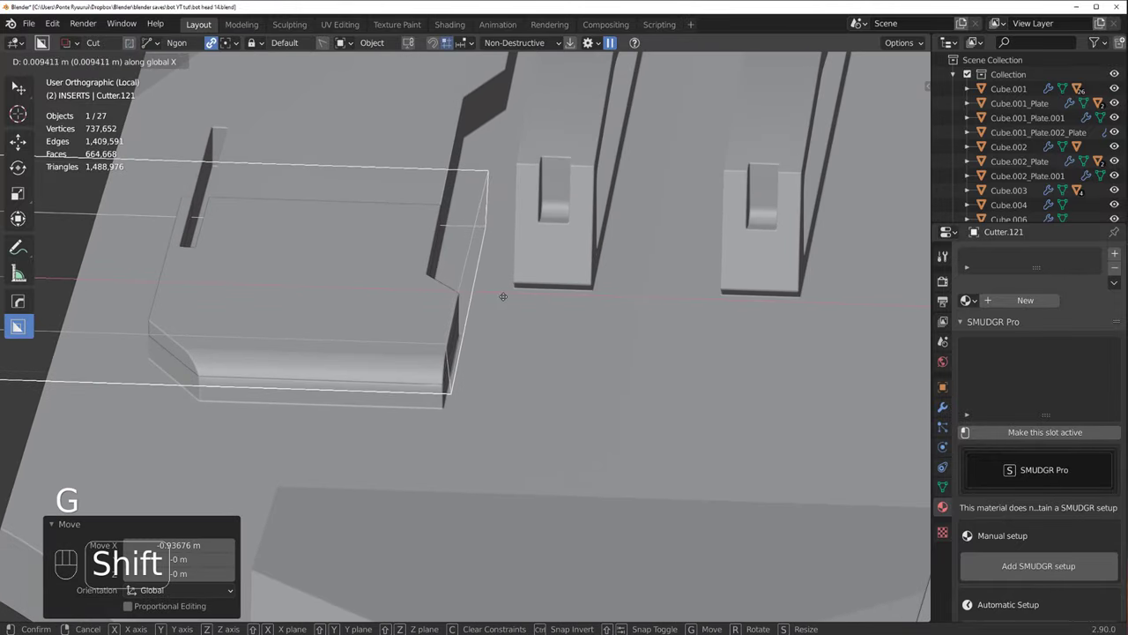
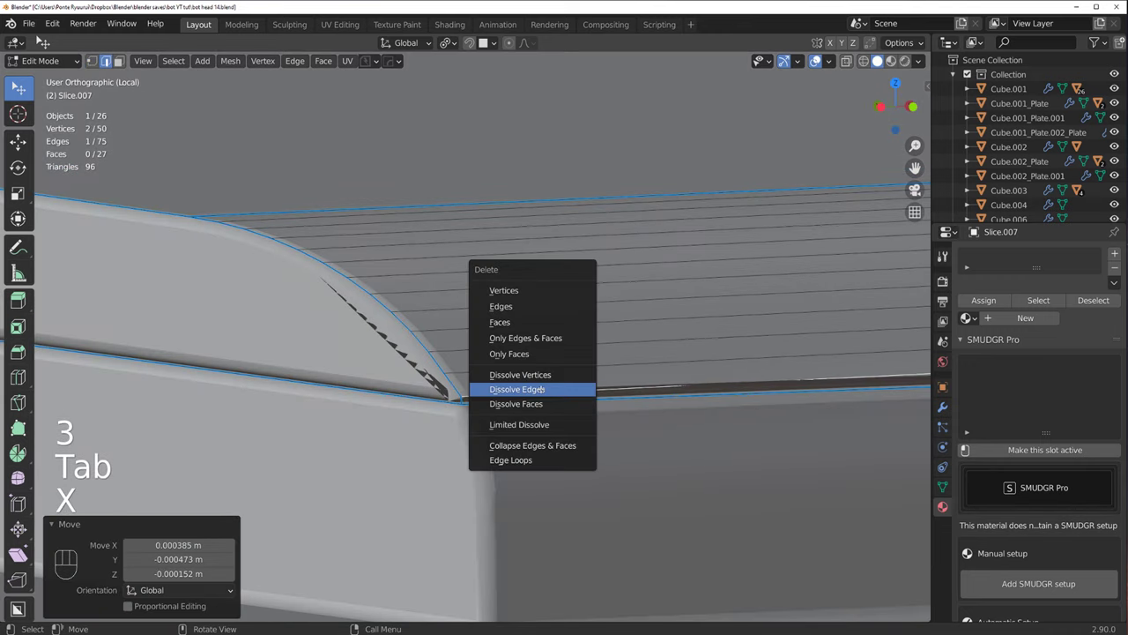
Step: Give the slice piece's outer edges a small bevel and confirm it
key("Tab")
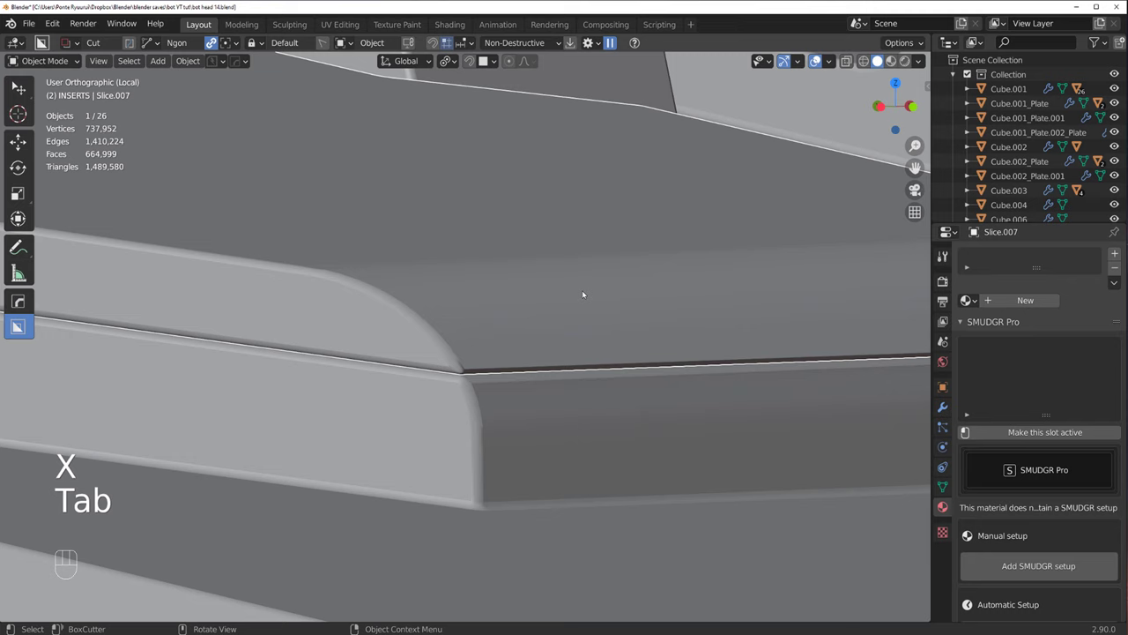
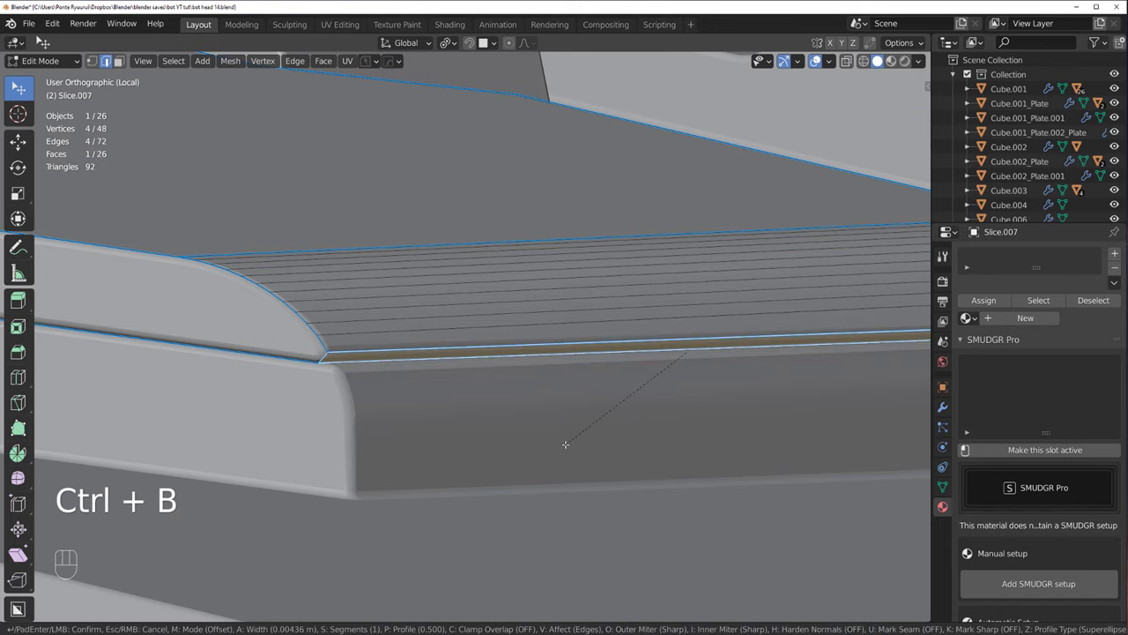
key("Tab")
key("q")
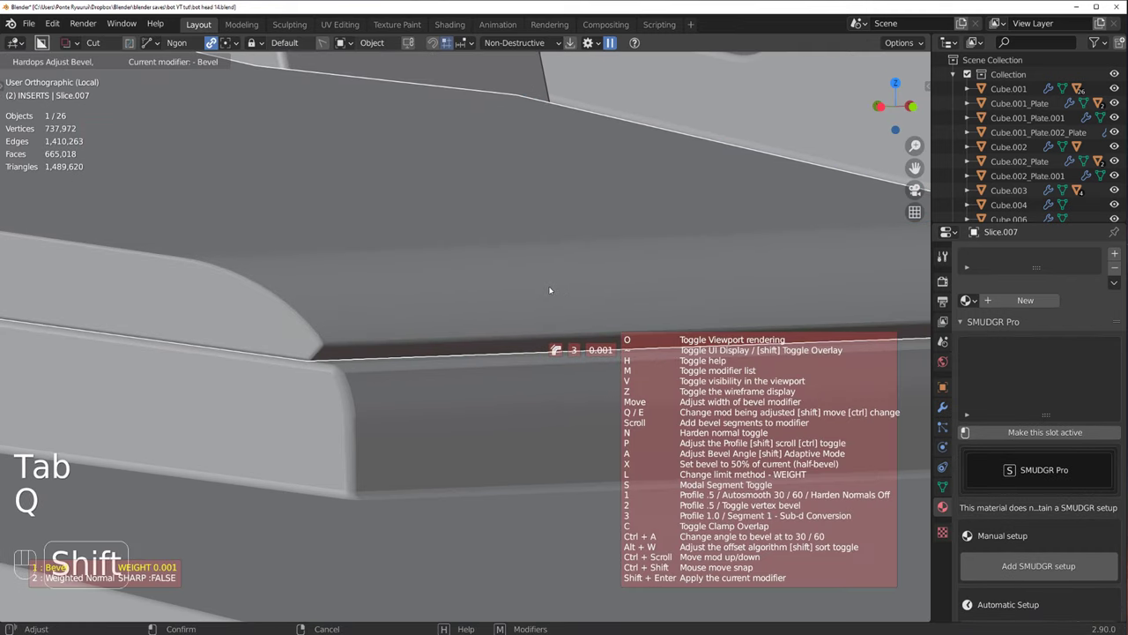
key("q")
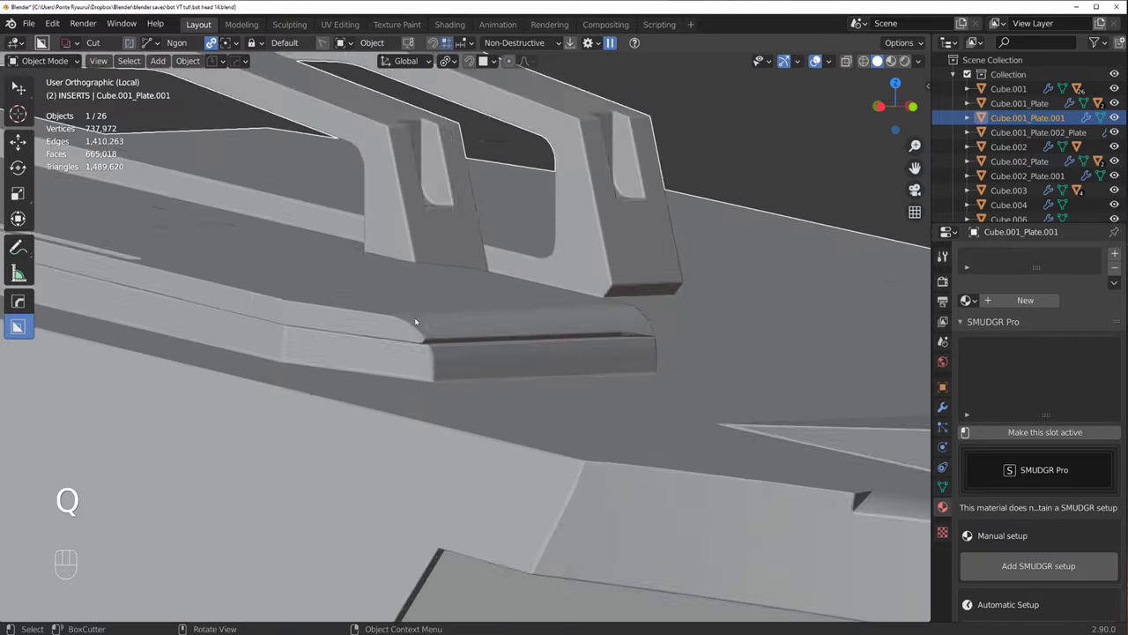
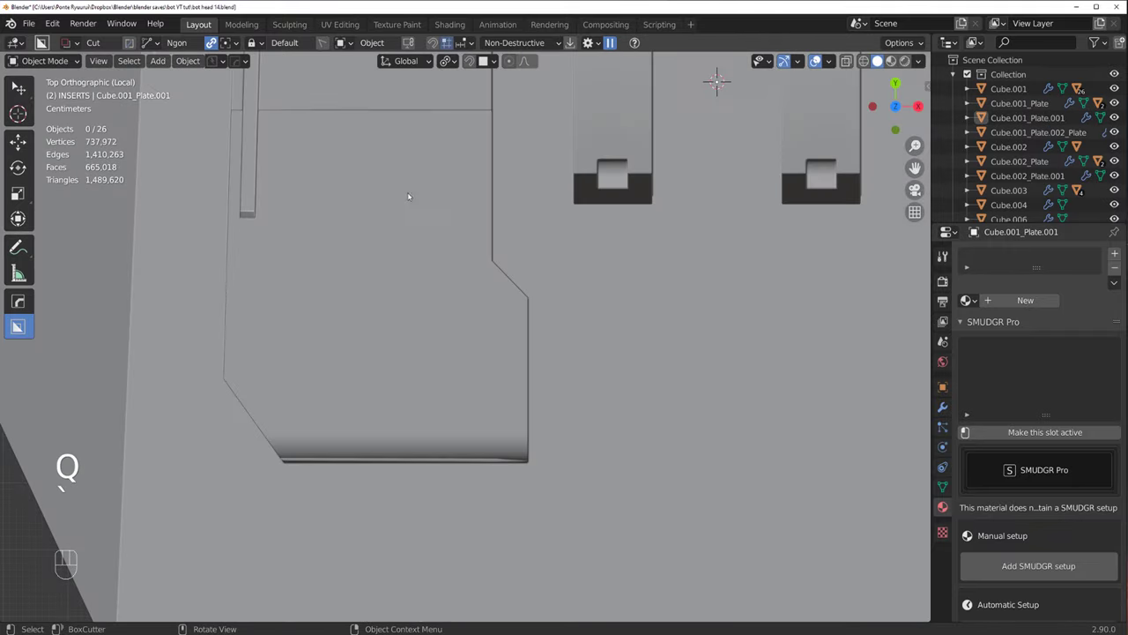
middle_click(417, 259)
Step: Cut an angled insert shape across the plate with BoxCutter in slice mode
key("d")
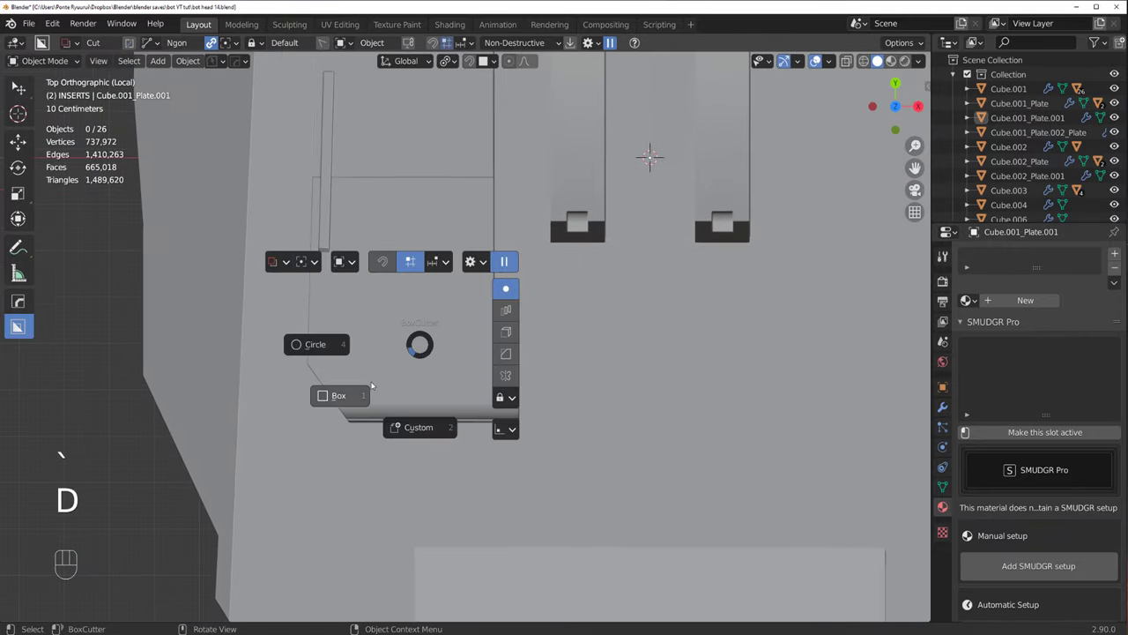
left_click_drag(389, 397, 412, 394)
left_click(423, 390)
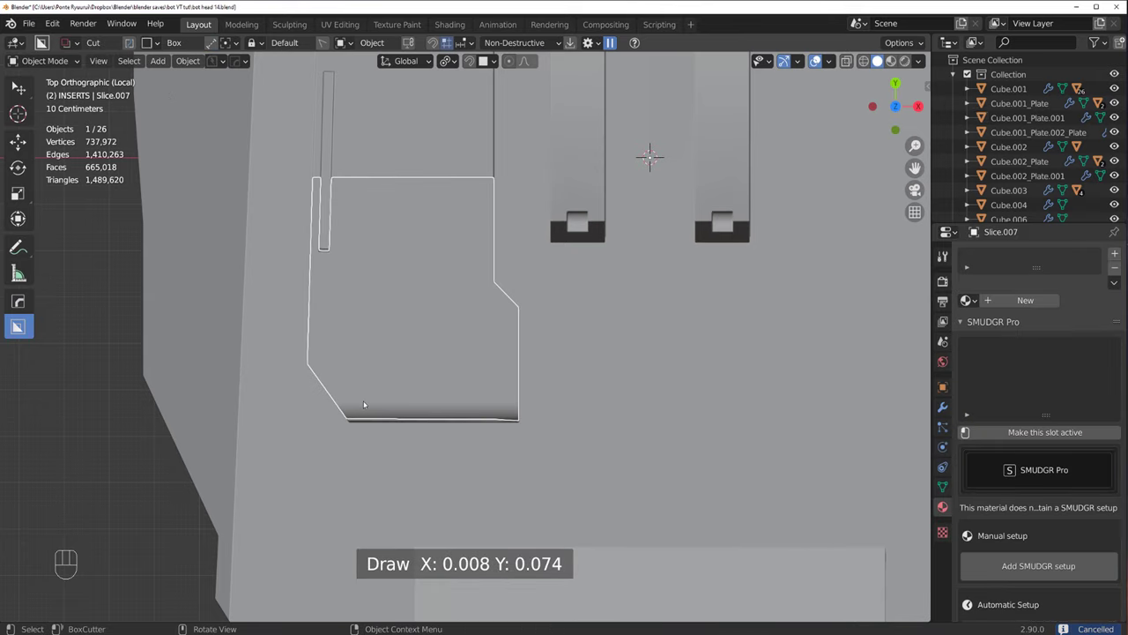
left_click_drag(377, 396, 426, 395)
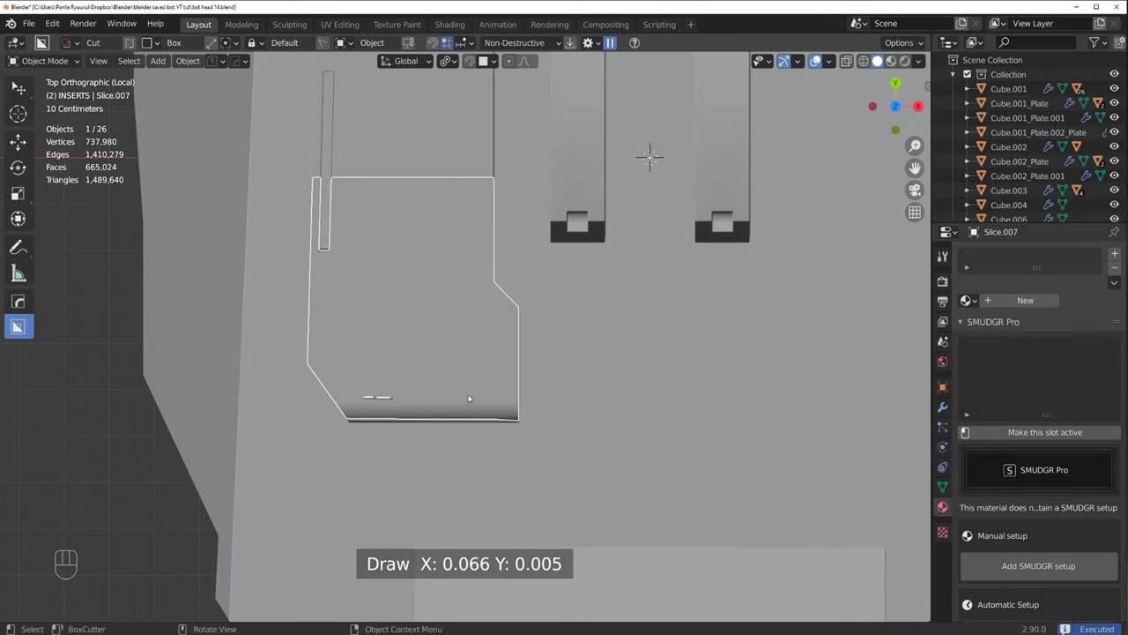
left_click_drag(479, 396, 510, 400)
left_click_drag(544, 361, 600, 276)
Step: Run HOps Sharpen on the cut plate, then dissolve a stray vertex in Edit Mode
left_click(523, 355)
key("q")
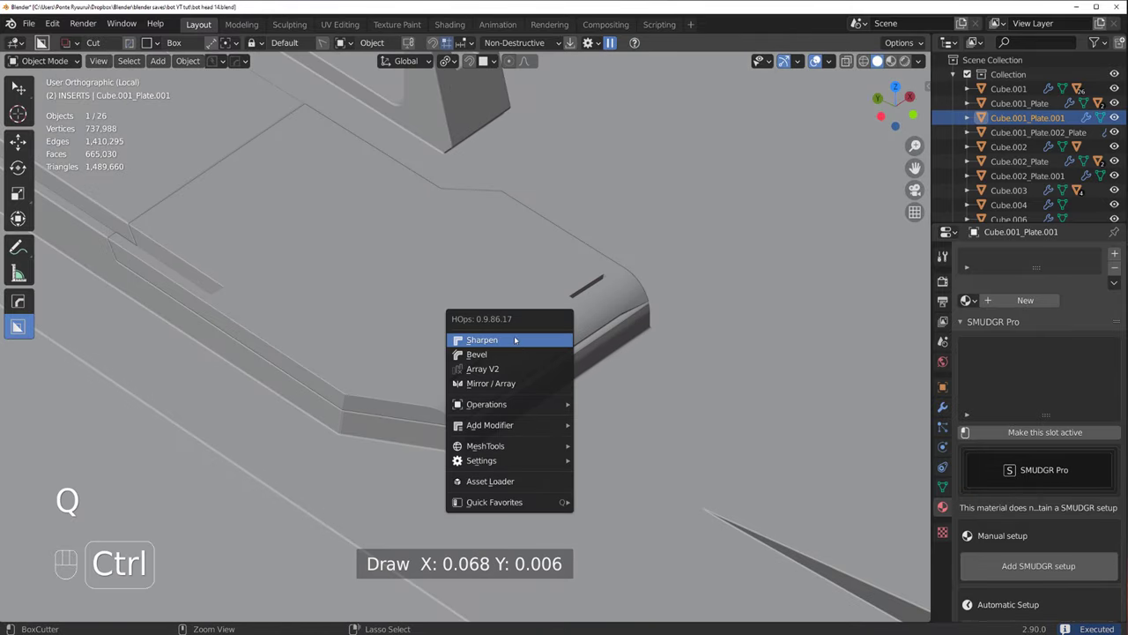
left_click_drag(511, 291, 476, 222)
left_click(492, 225)
key("q")
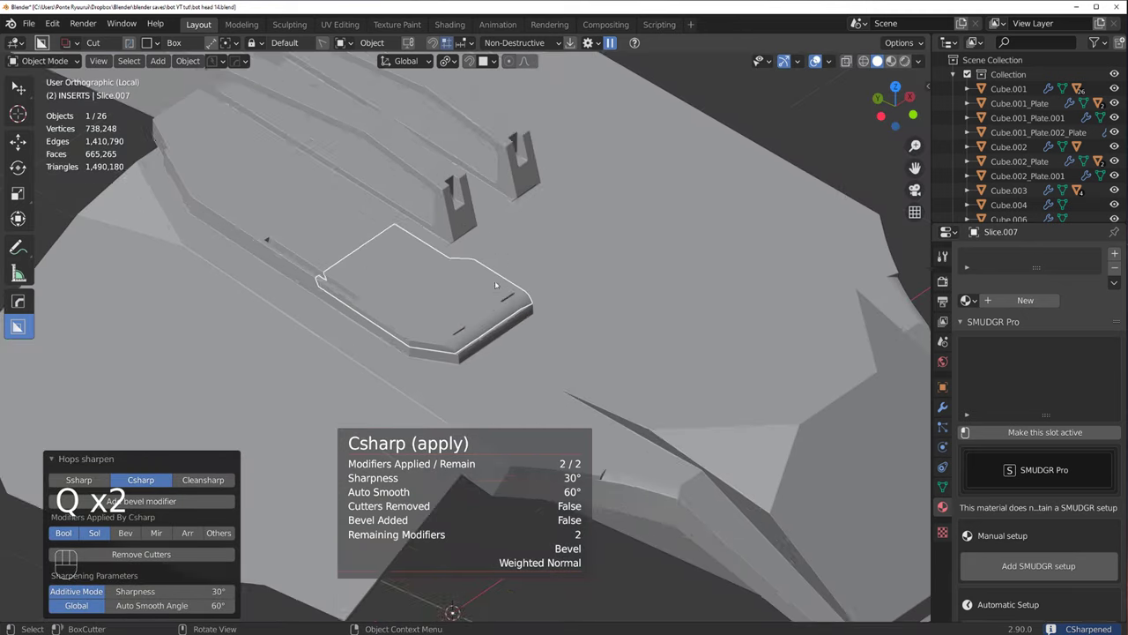
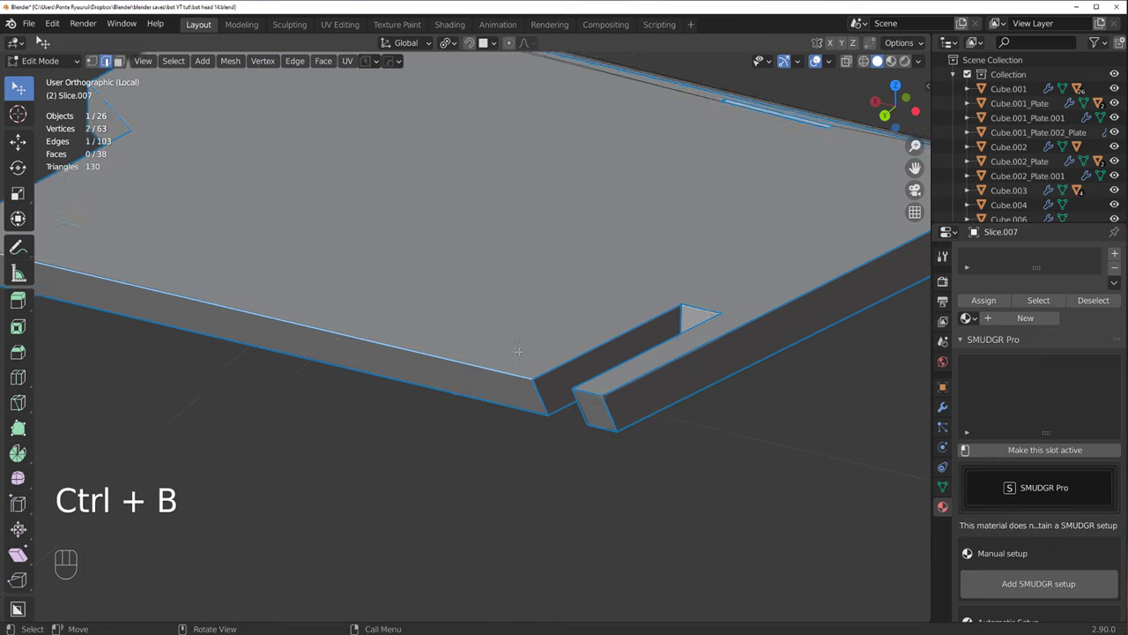
key("Tab")
key("3")
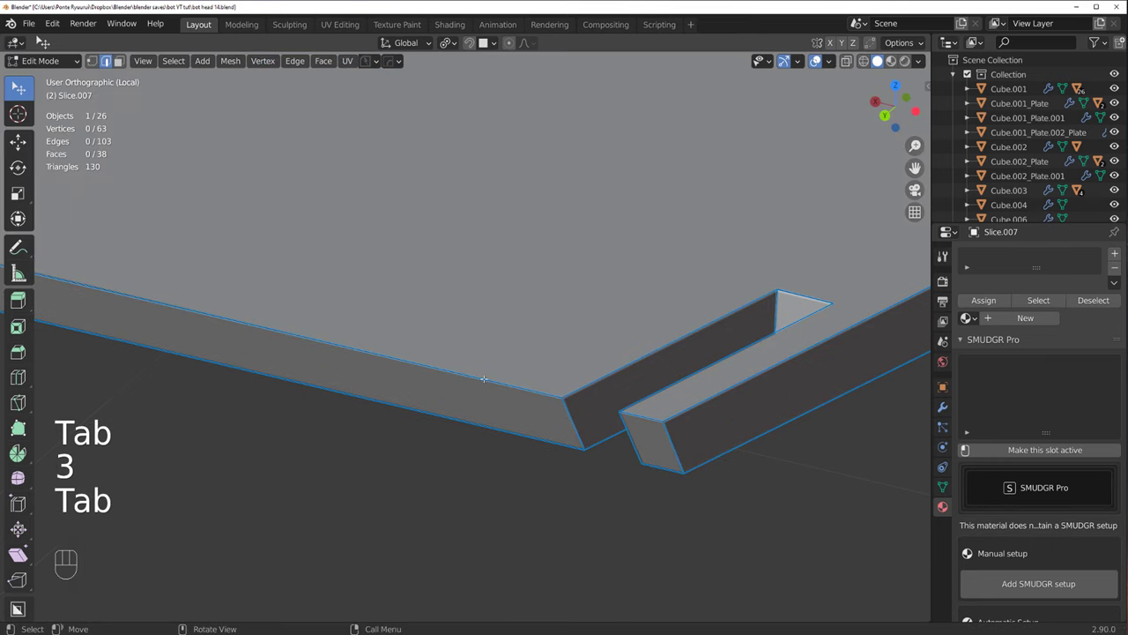
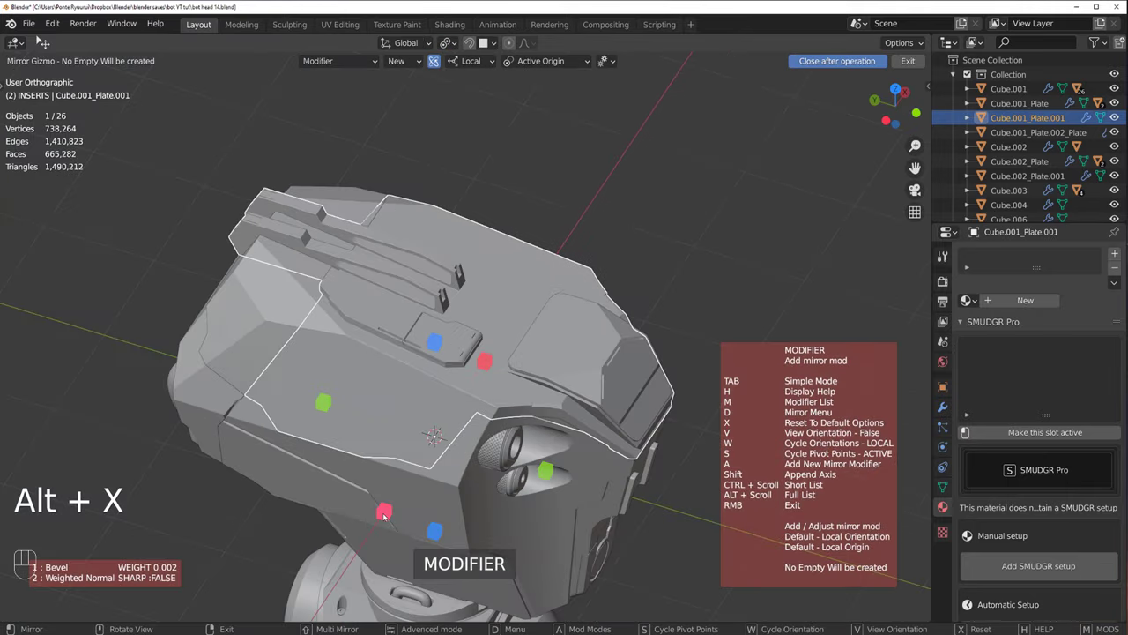
Step: Mirror Cube.001_Plate.001 with the HOps mirror gizmo so the insert repeats across the head
left_click_drag(388, 514, 461, 325)
left_click(511, 319)
key("alt+x")
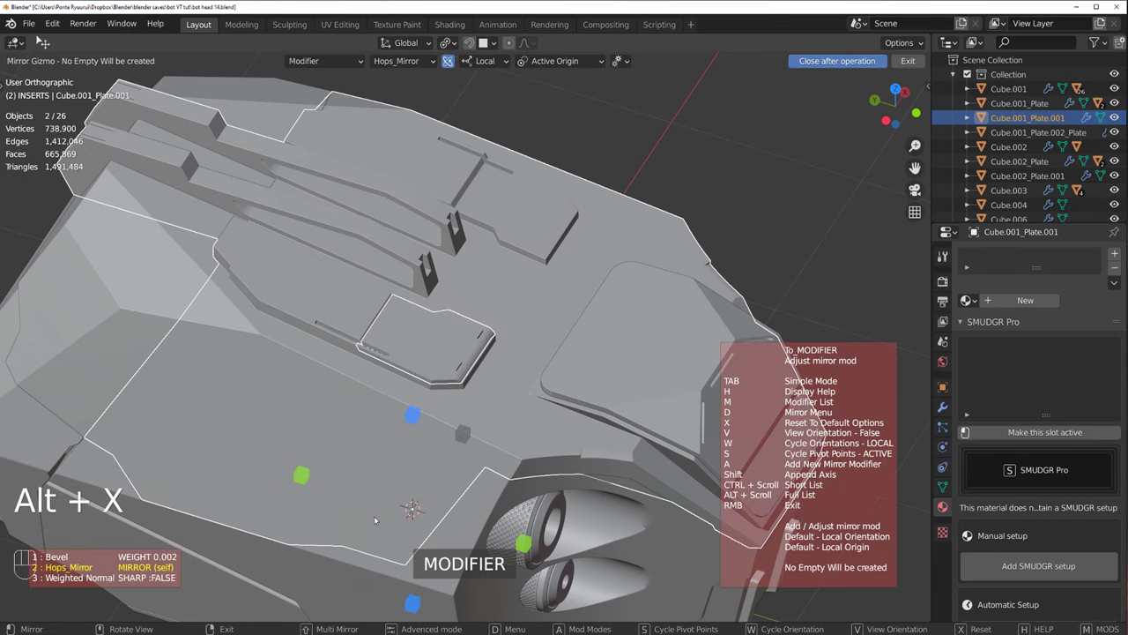
left_click(386, 525)
left_click(691, 238)
Step: Orbit around the head to check the mirrored insert on both sides
left_click_drag(635, 302, 696, 253)
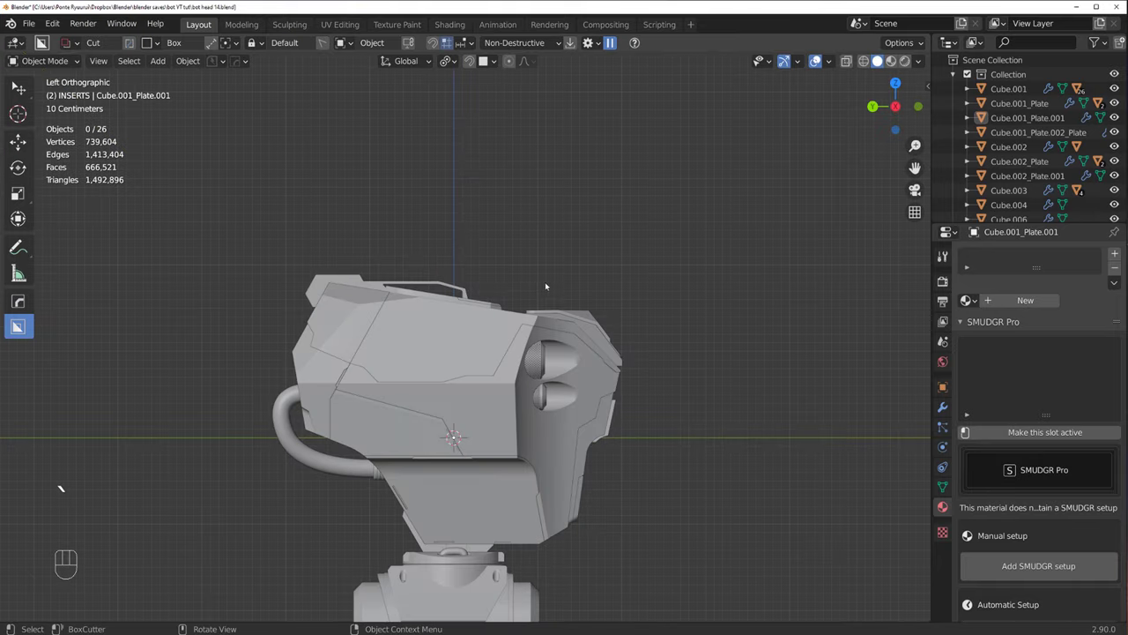
left_click_drag(534, 275, 485, 194)
left_click_drag(482, 273, 488, 323)
middle_click(506, 335)
left_click_drag(582, 338, 535, 318)
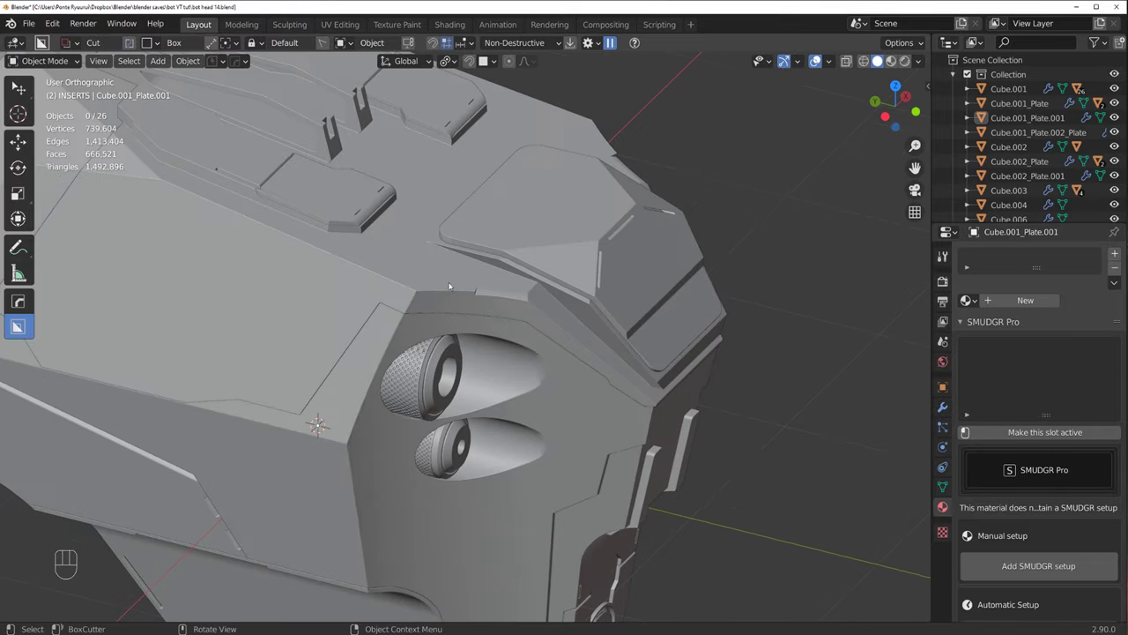
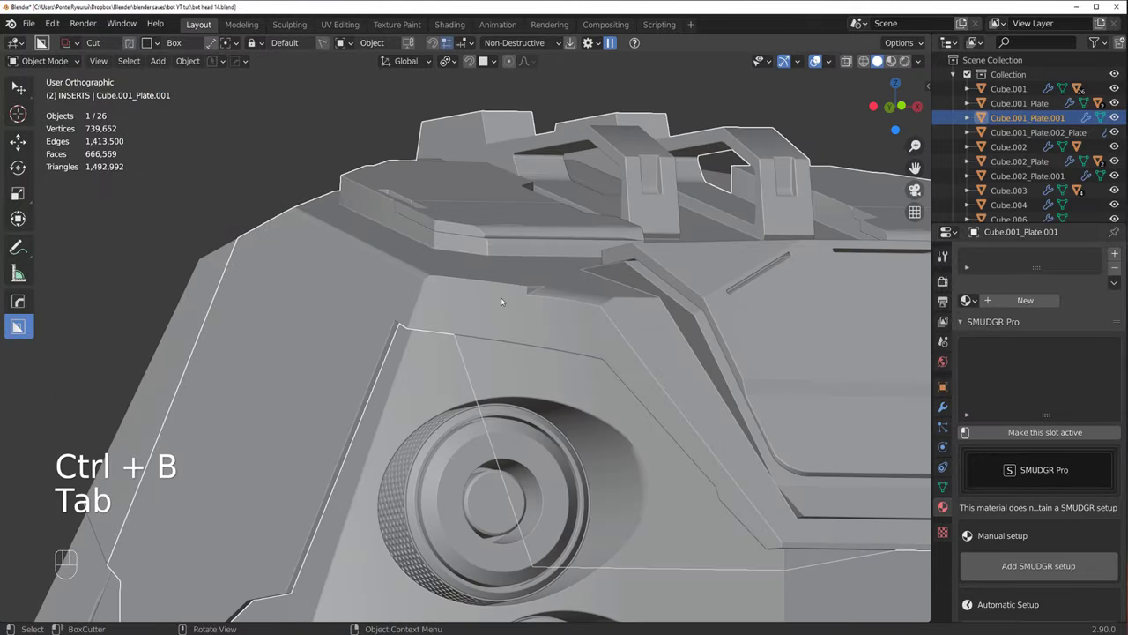
Step: Review Cube.001's Boolean and Bevel modifiers in the HOps Helper
key("q")
left_click_drag(515, 311, 519, 326)
key("ctrl+`")
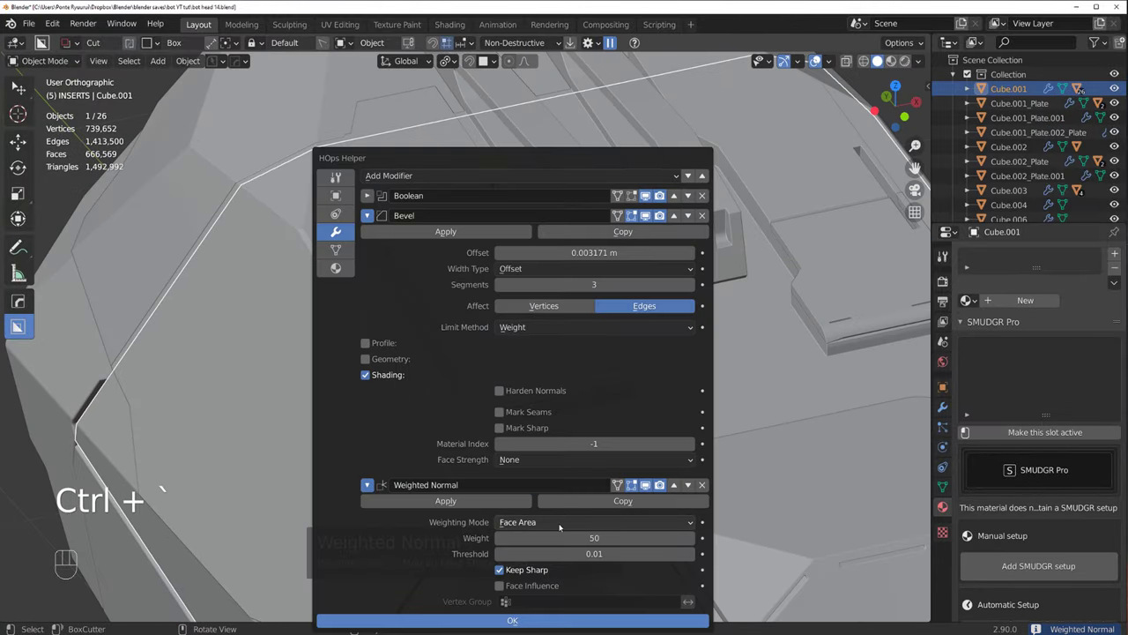
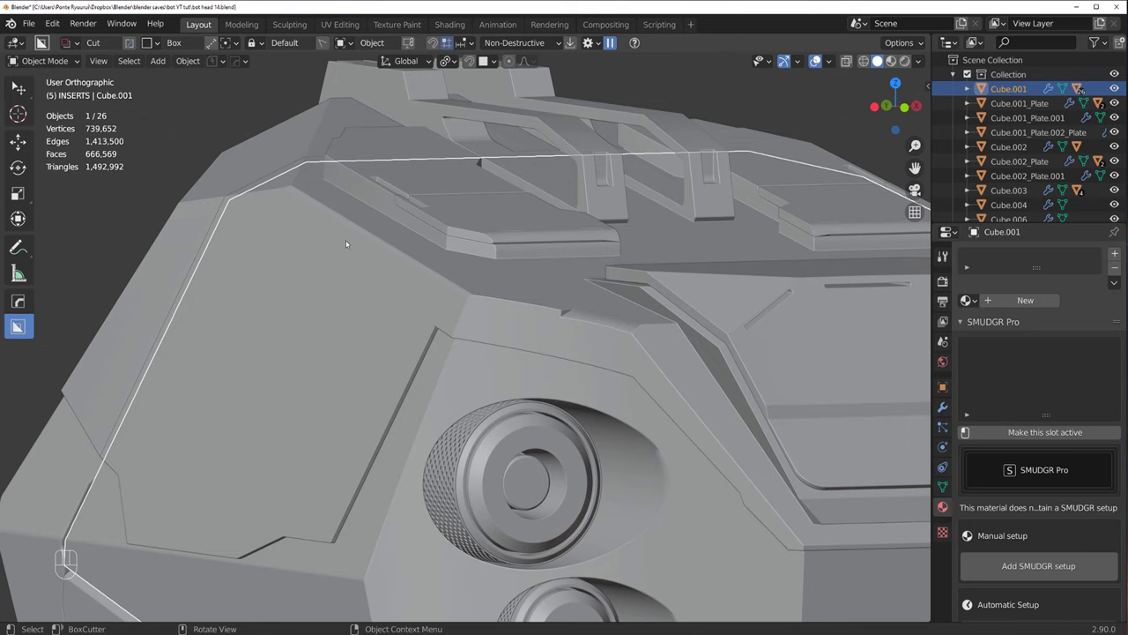
Step: Orbit to the angled slot beside the ear pod and enter Edit Mode on the head body
middle_click(449, 331)
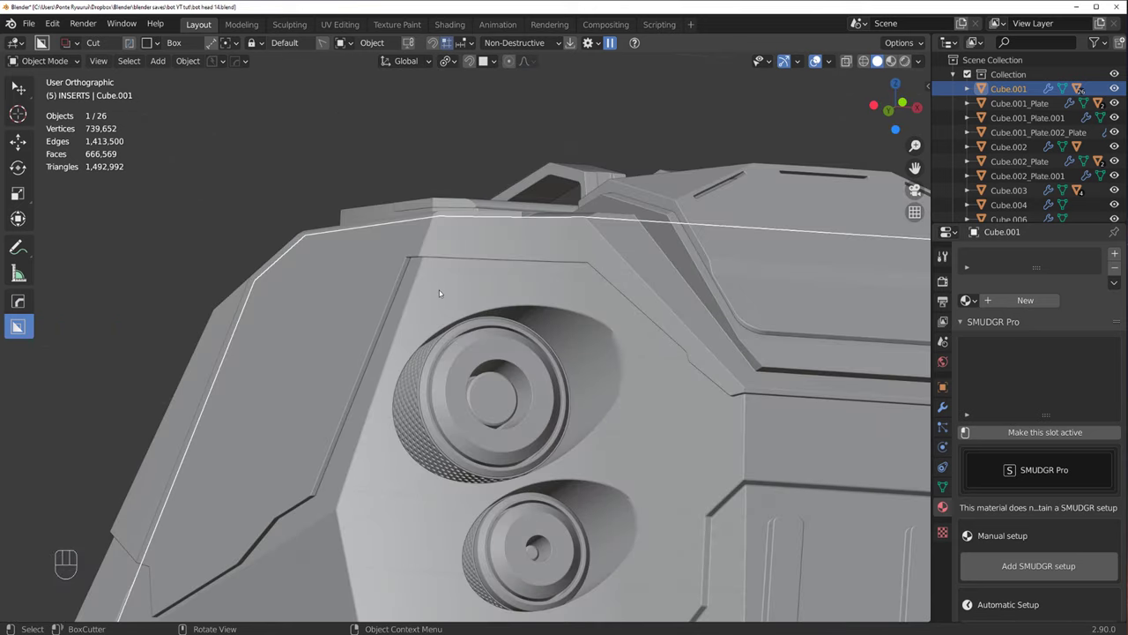
left_click_drag(382, 275, 451, 311)
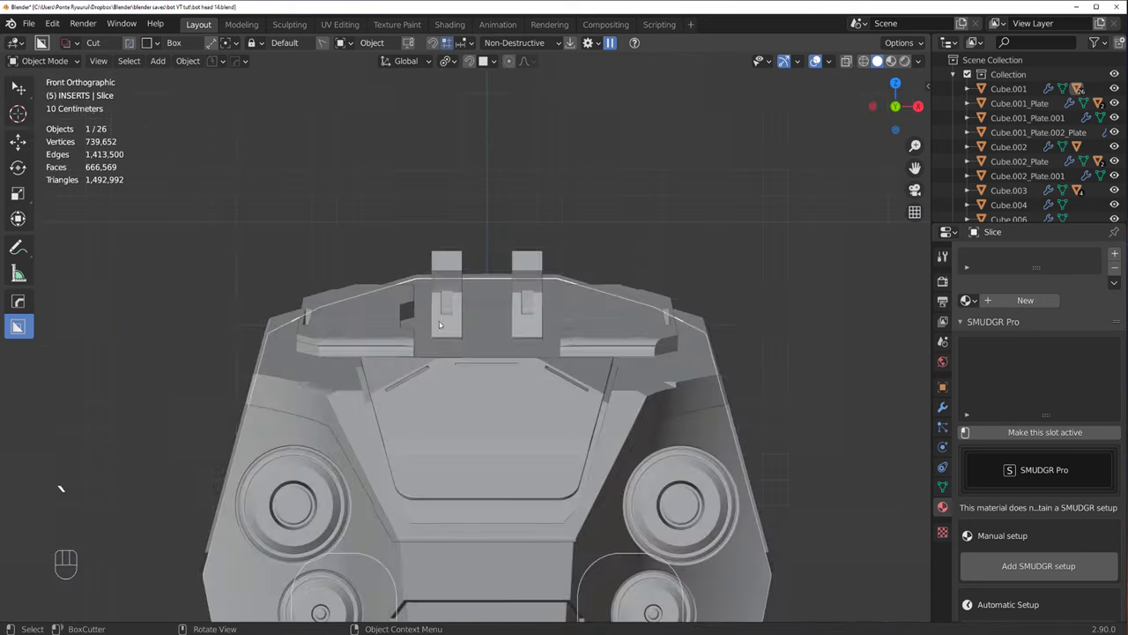
left_click_drag(318, 308, 279, 214)
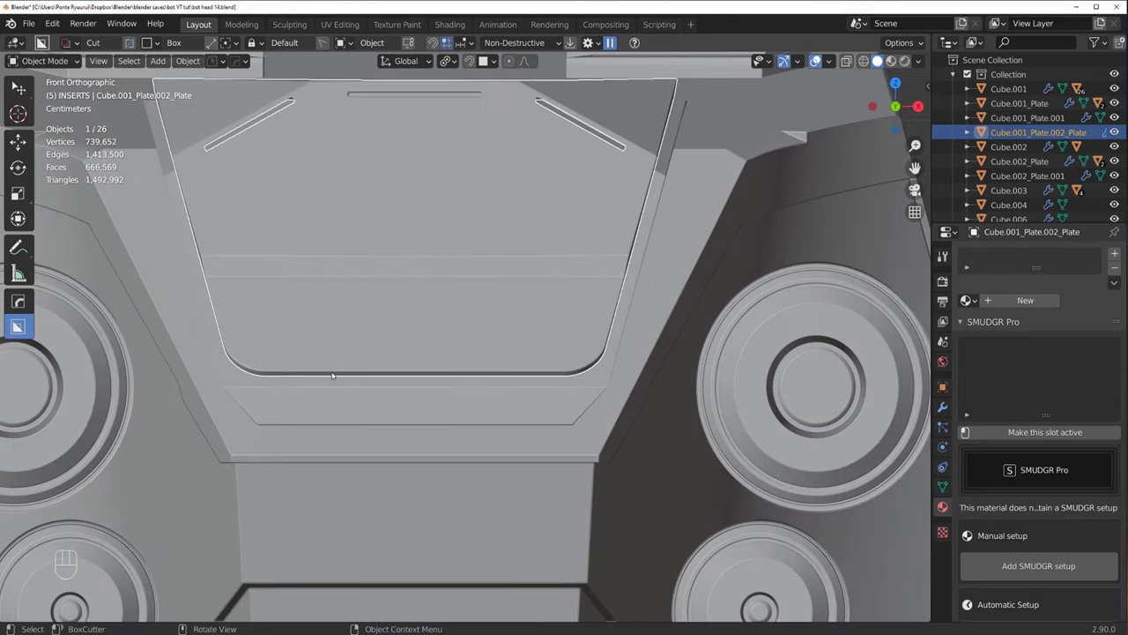
left_click_drag(490, 339, 506, 260)
left_click_drag(458, 205, 537, 198)
middle_click(517, 263)
left_click_drag(475, 333, 454, 330)
key("Tab")
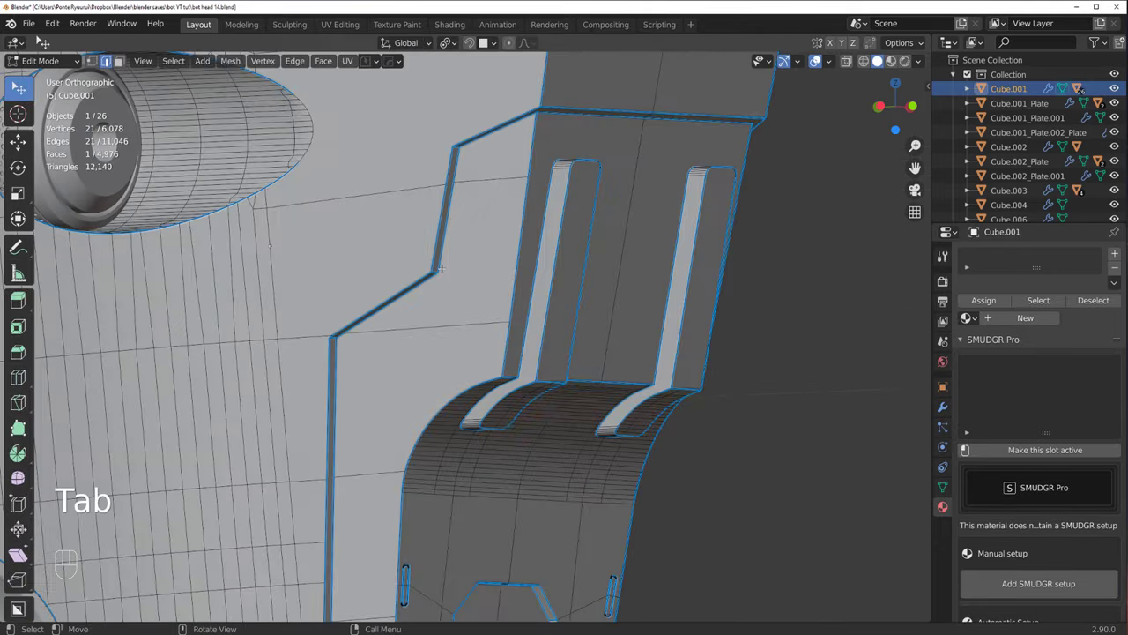
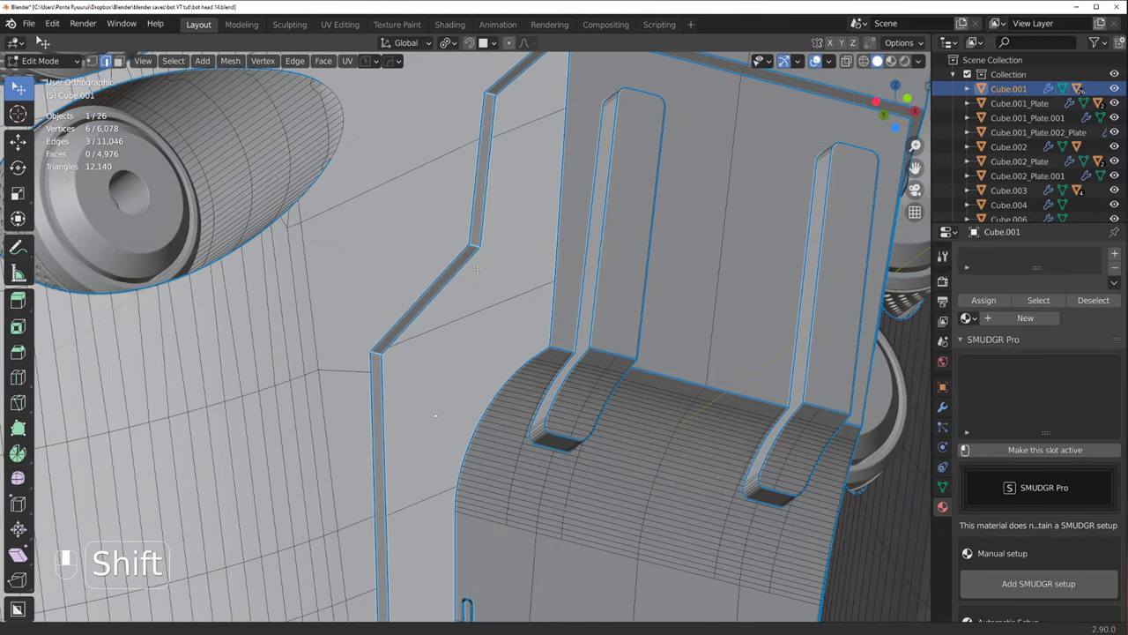
Step: Bevel the slot's corner edges with 12 segments, then return to Object Mode
key("ctrl+b")
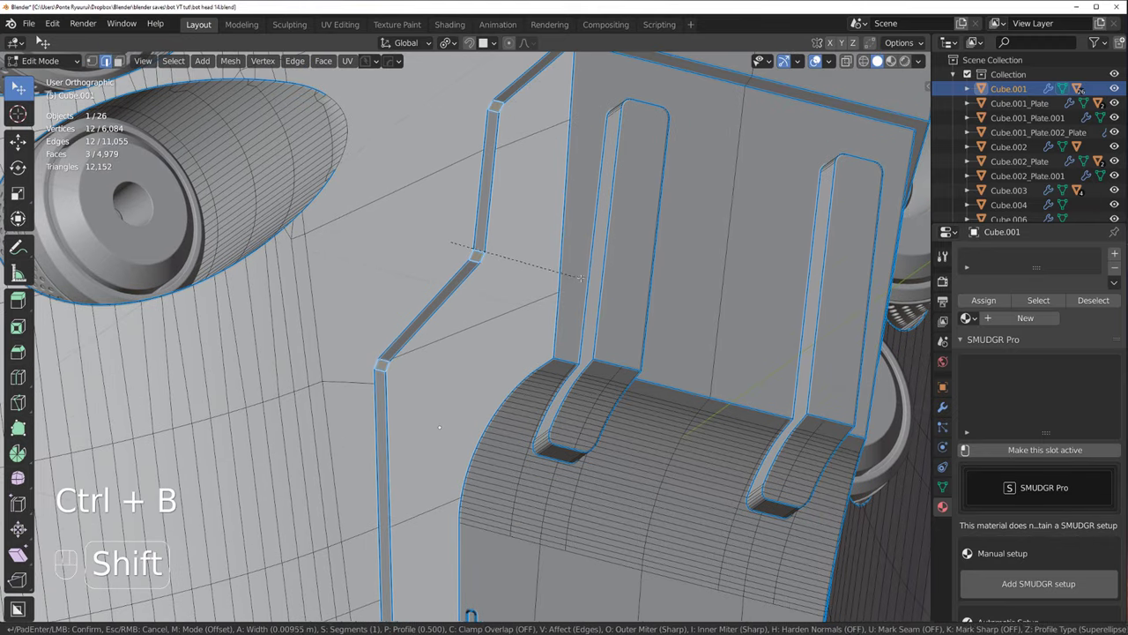
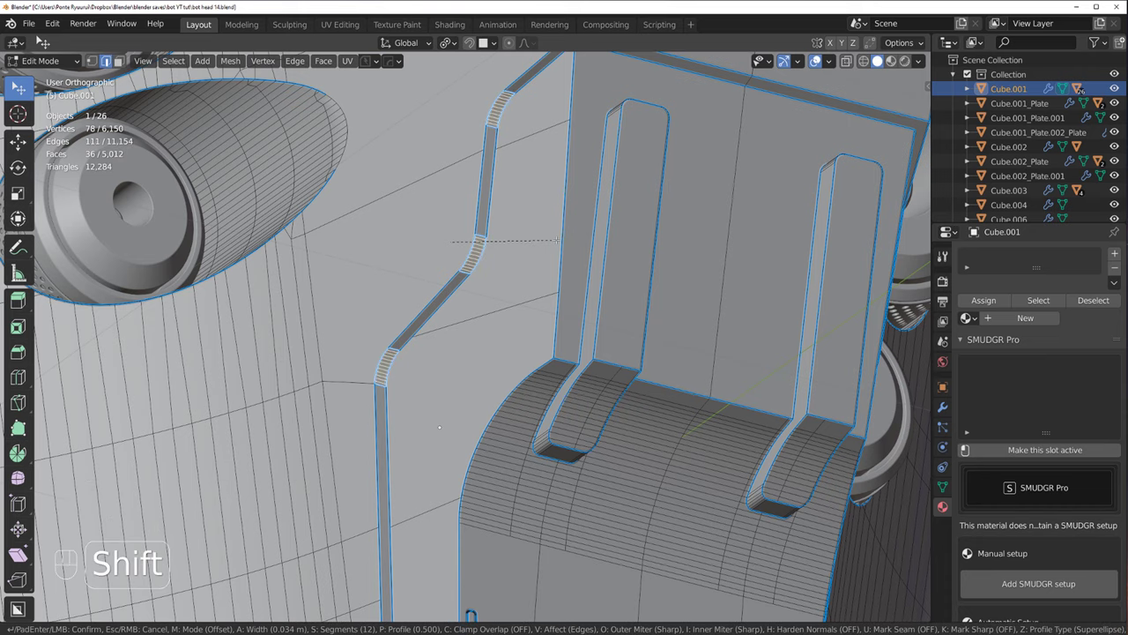
key("Tab")
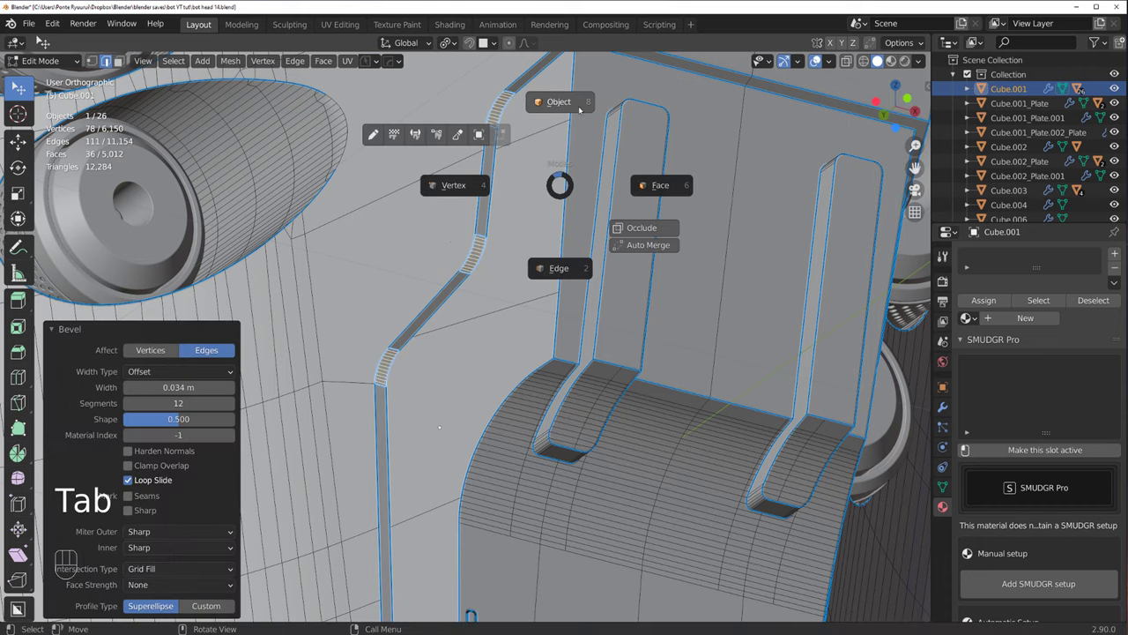
left_click(583, 107)
left_click_drag(551, 313, 571, 329)
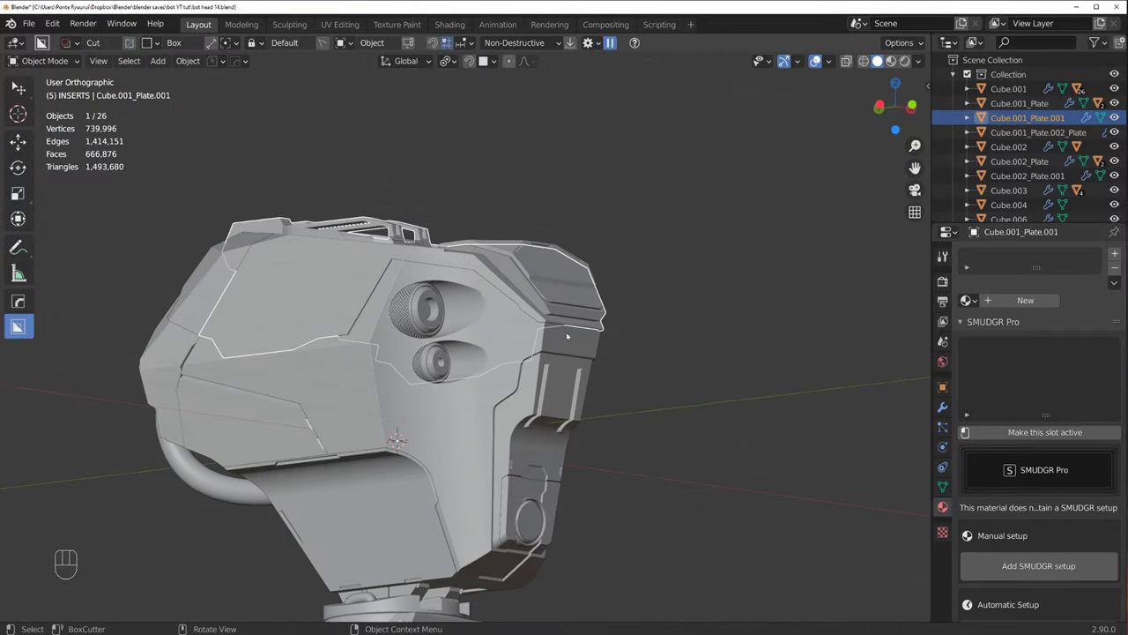
Step: Switch the HOps mirror to Mesh Symmetrize mode and select the head body Cube.001
key("alt+x")
left_click_drag(460, 396, 432, 397)
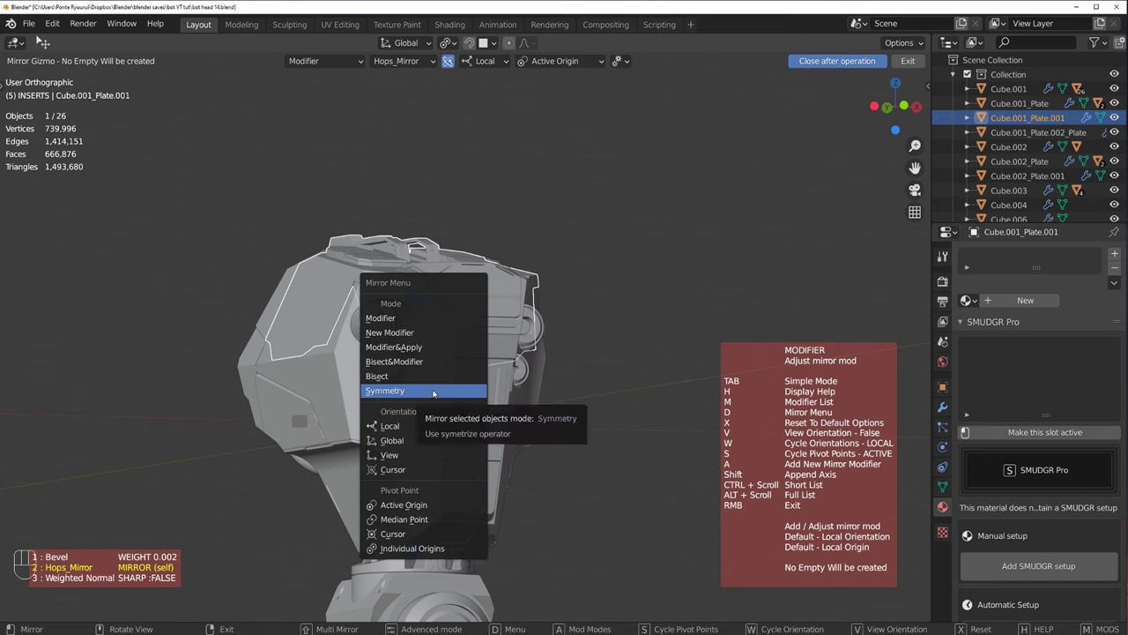
left_click(298, 422)
left_click_drag(441, 408, 458, 386)
key("alt+x")
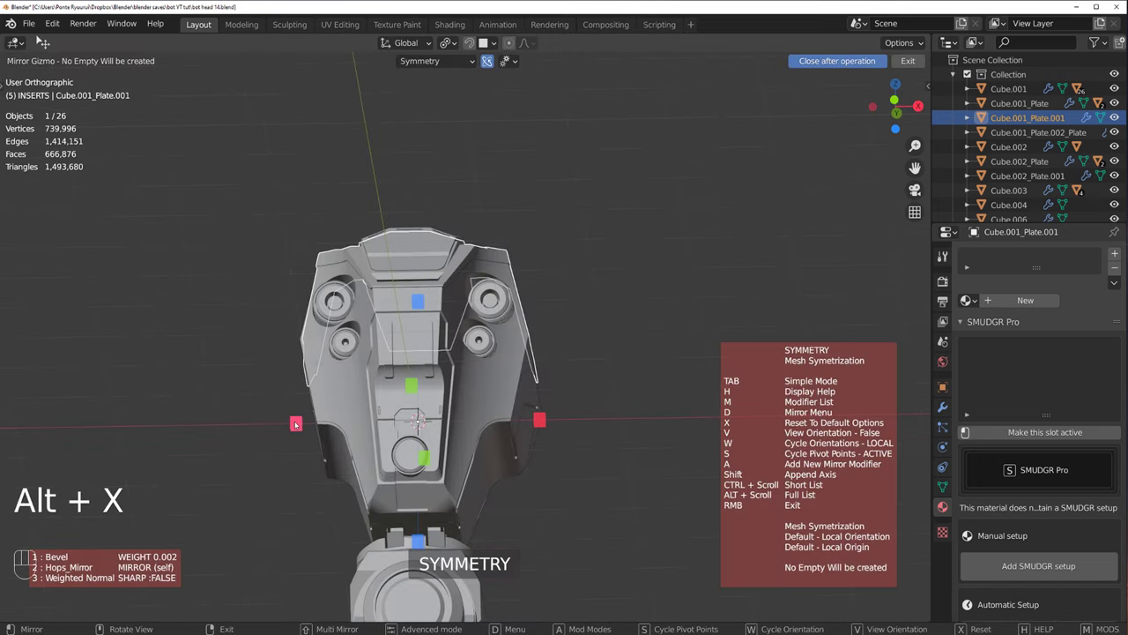
middle_click(429, 373)
left_click(413, 363)
left_click(420, 368)
Step: Symmetrize the head body across its X axis so the bevelled slot repeats, then check the side
key("alt+x")
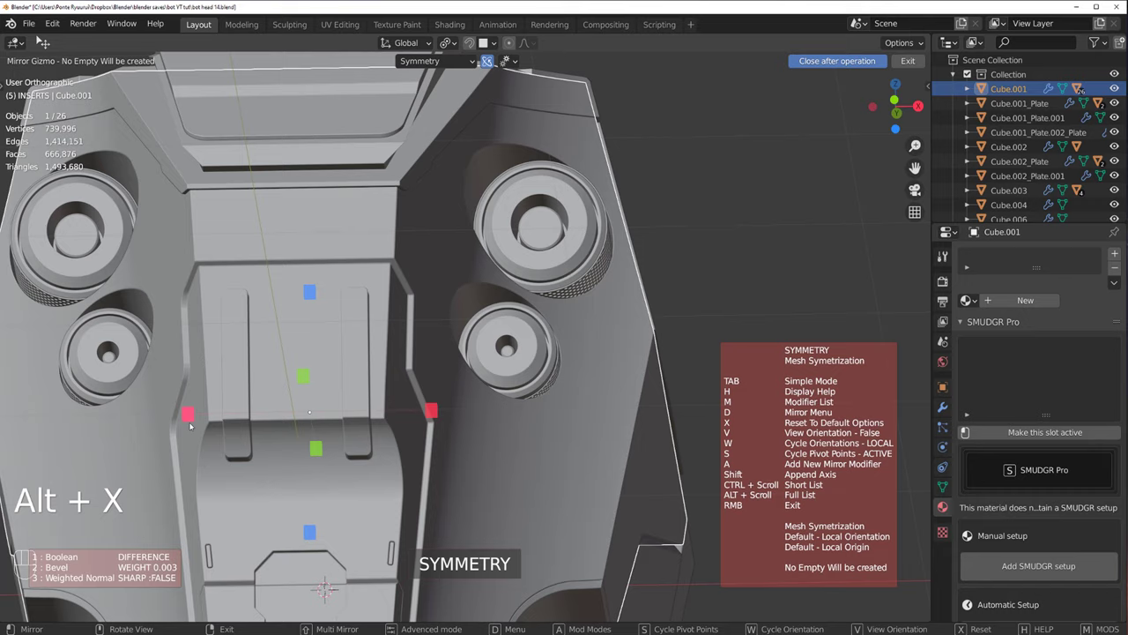
left_click_drag(373, 407, 485, 411)
middle_click(531, 350)
left_click_drag(523, 342, 655, 348)
left_click(674, 339)
left_click_drag(620, 336, 560, 320)
left_click_drag(602, 333, 501, 279)
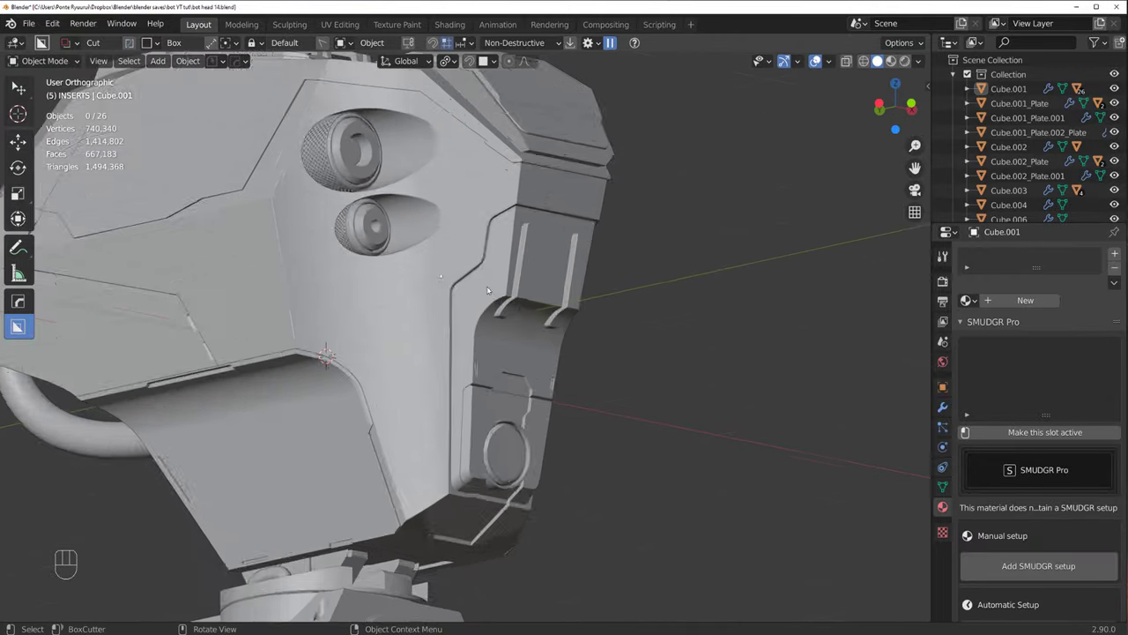
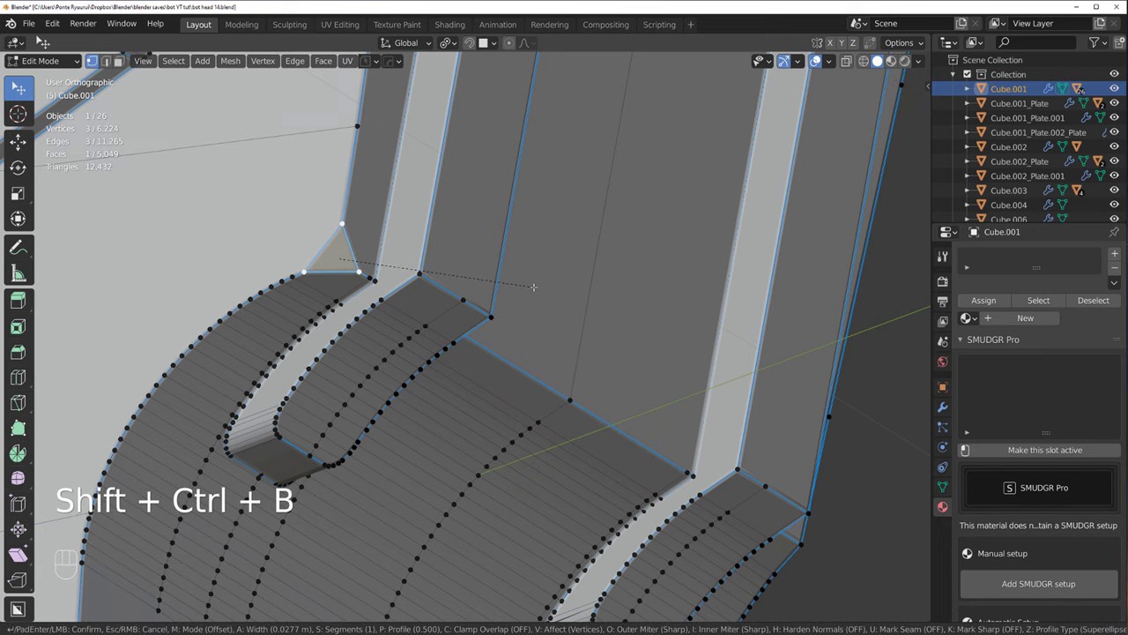
key("Tab")
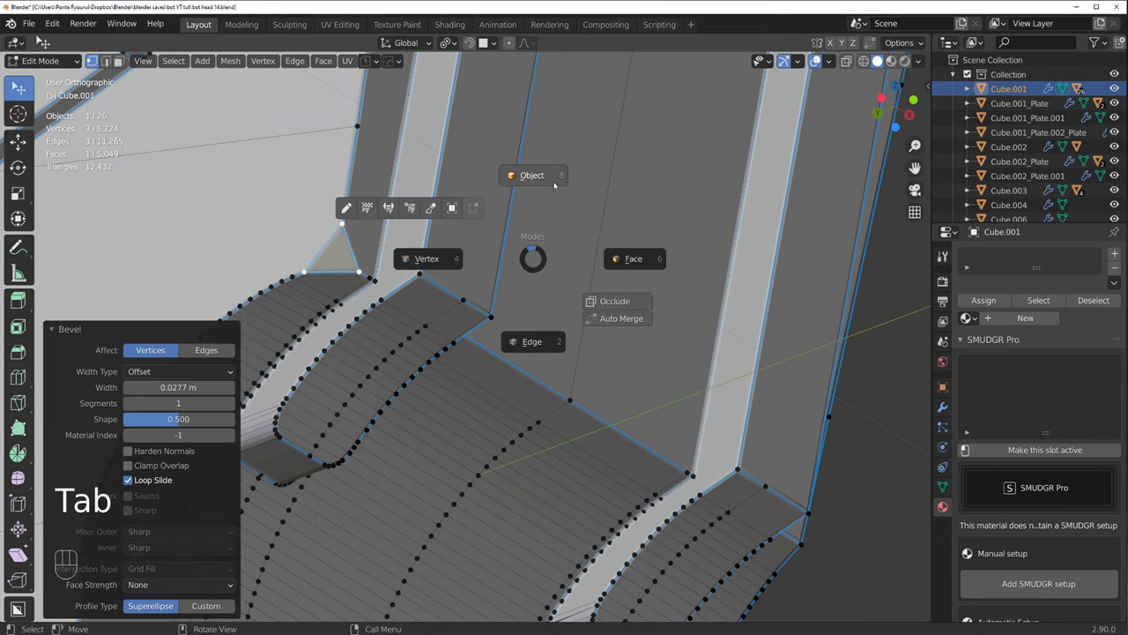
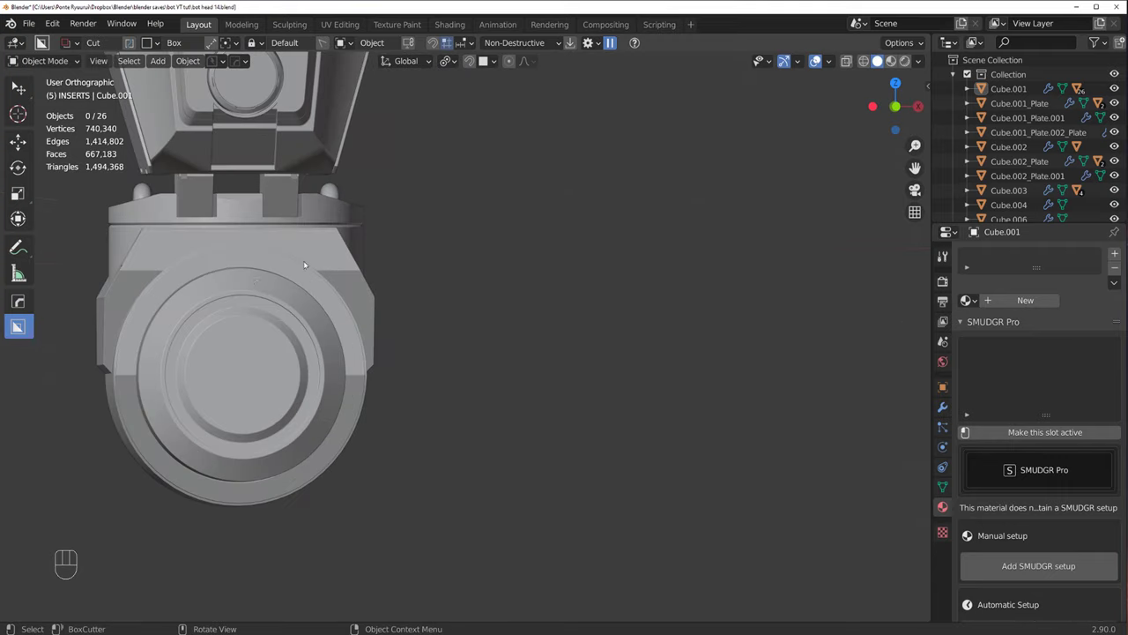
Step: Isolate the ear pod cylinder in local view and enter Edit Mode on it
left_click_drag(284, 303, 412, 307)
left_click(397, 353)
key("/")
key("/")
left_click_drag(448, 343, 476, 342)
key("/")
middle_click(518, 344)
key("Tab")
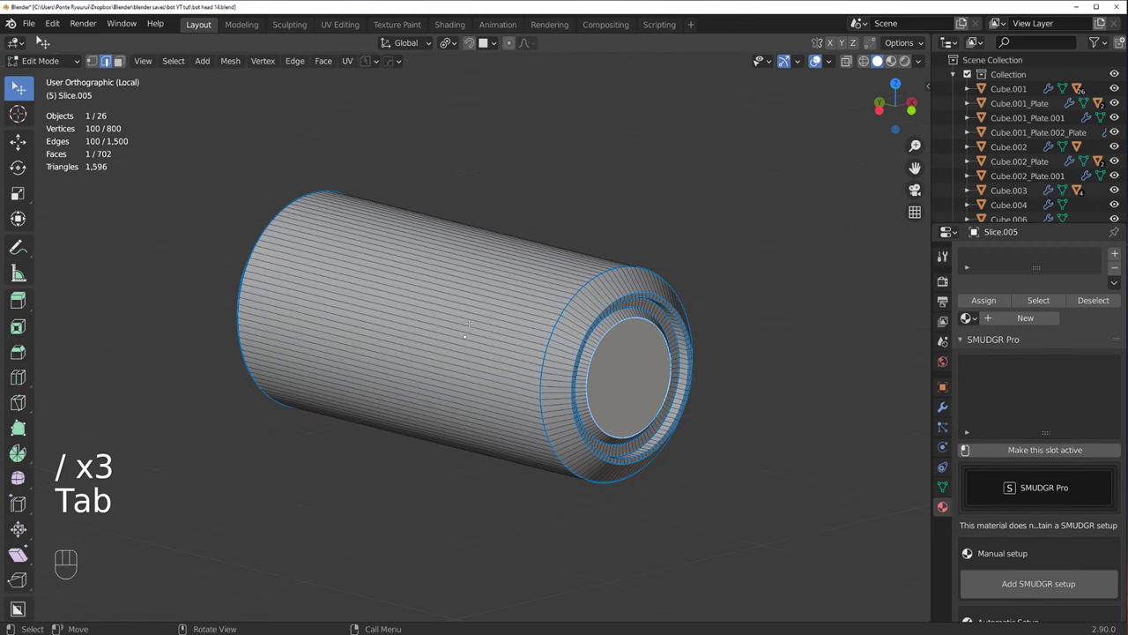
Step: Add an edge loop around the pod cylinder with Ctrl+R and check it from Object Mode
key("ctrl+r")
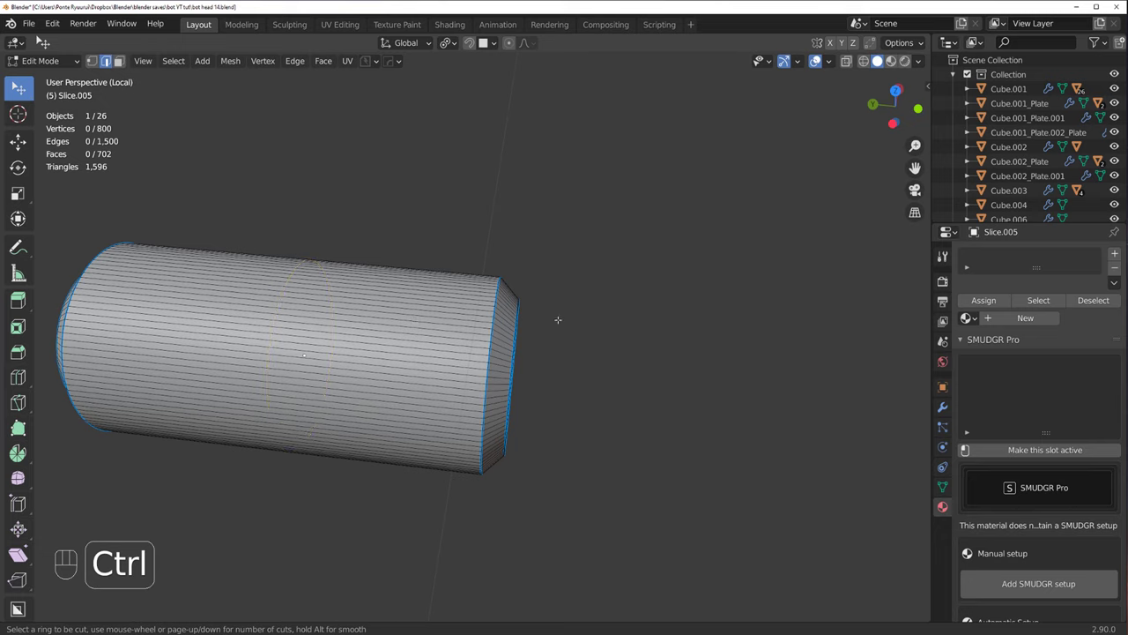
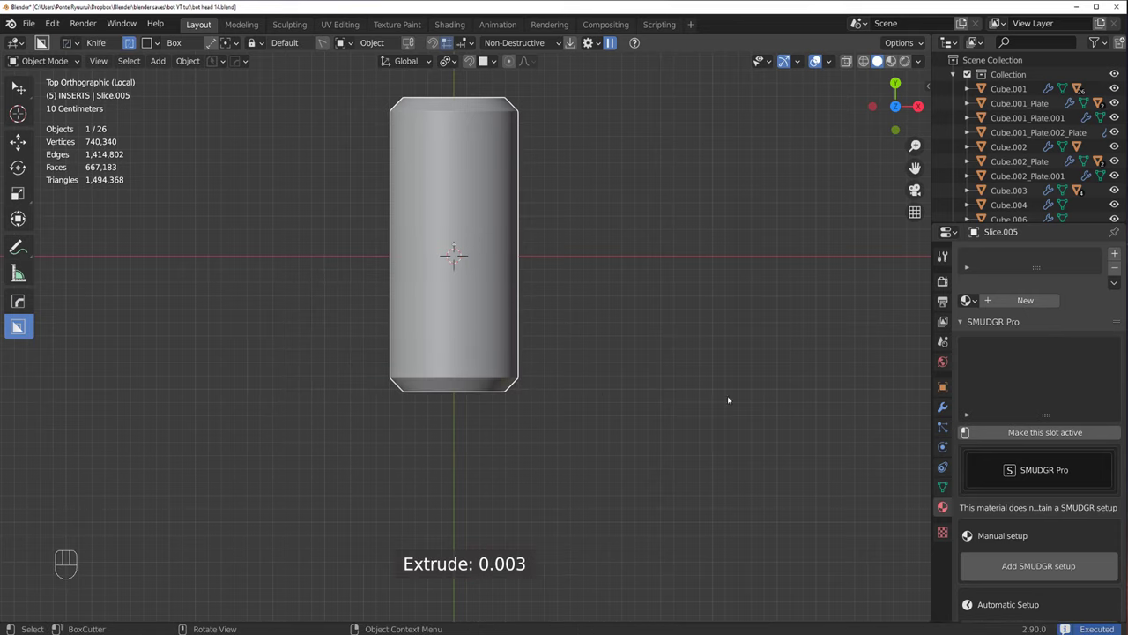
key("Tab")
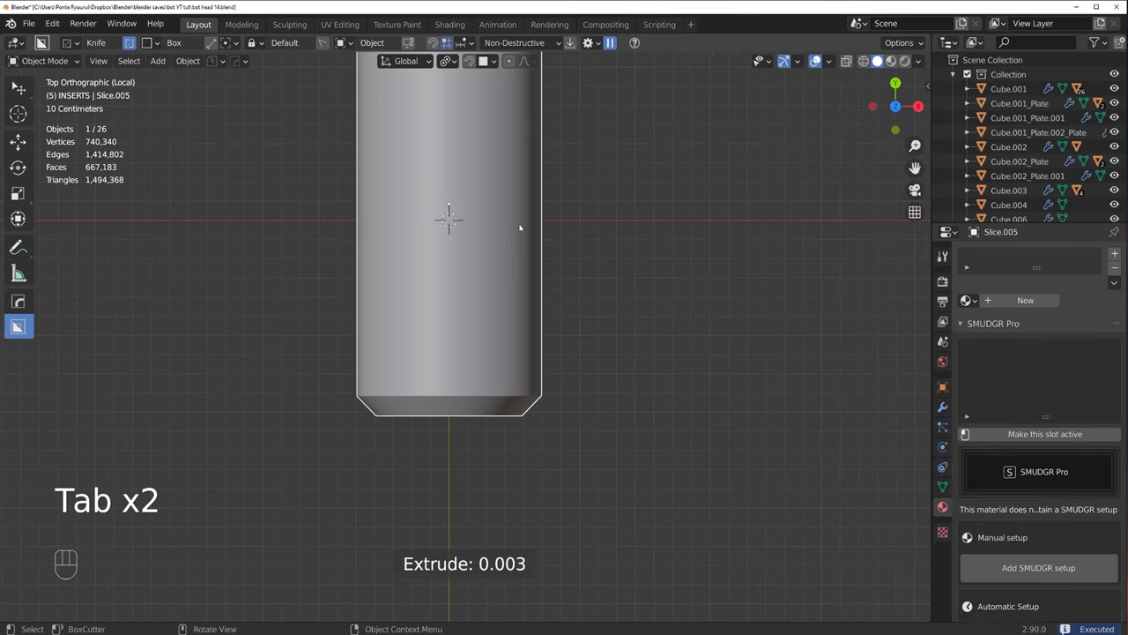
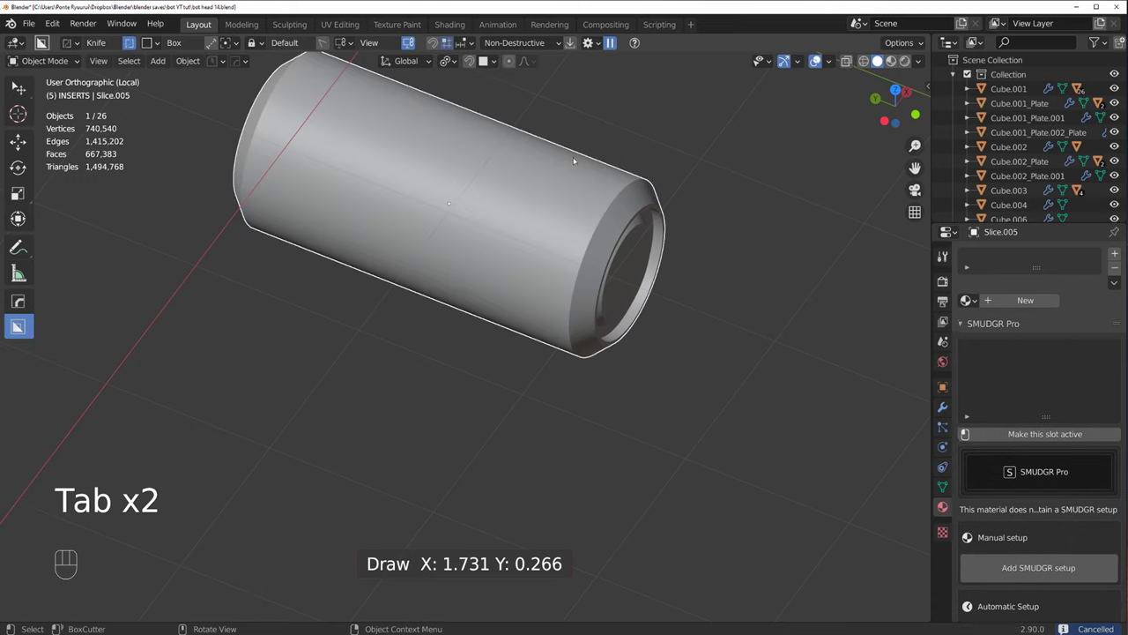
key("Tab")
left_click_drag(550, 258, 546, 314)
middle_click(555, 260)
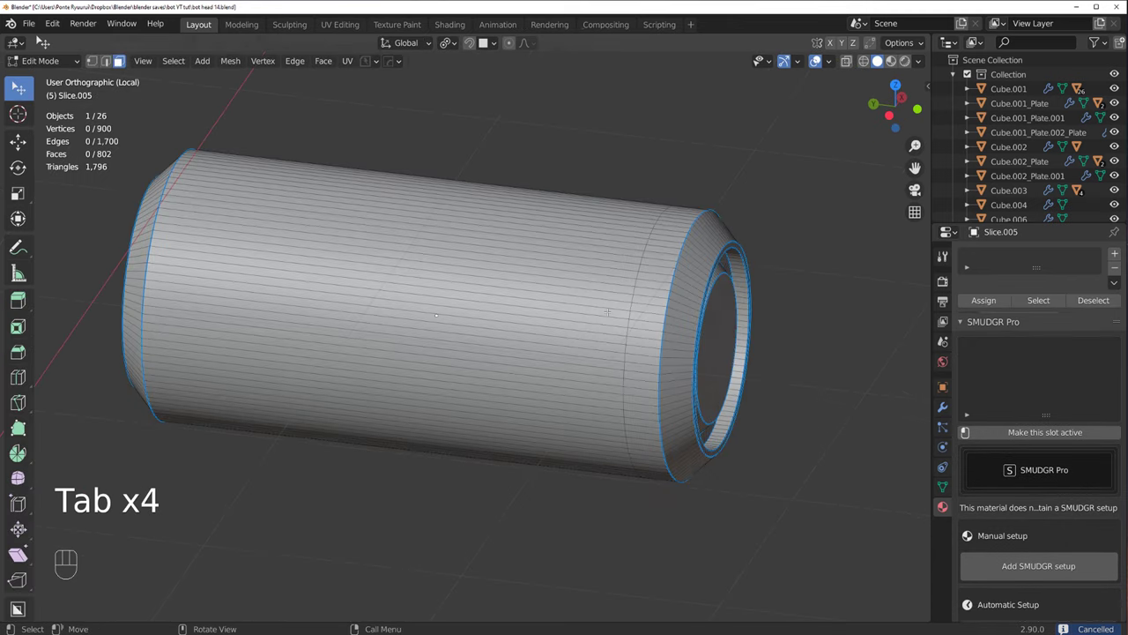
Step: Checker-deselect the pod's face ring and inset the remaining faces individually as knurled grooves
key("Tab")
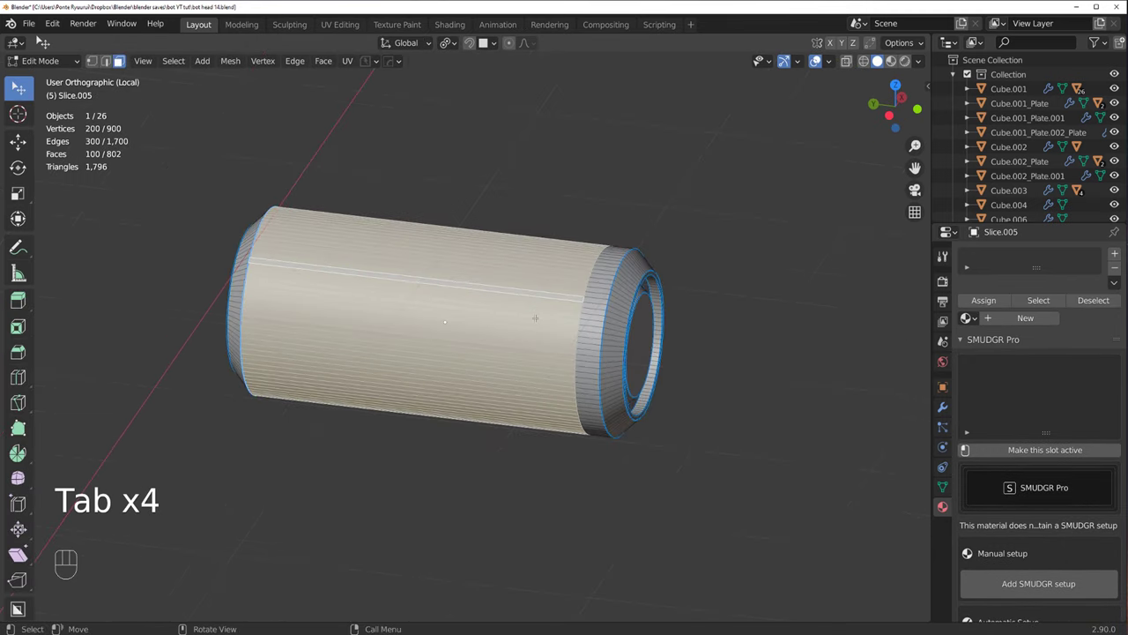
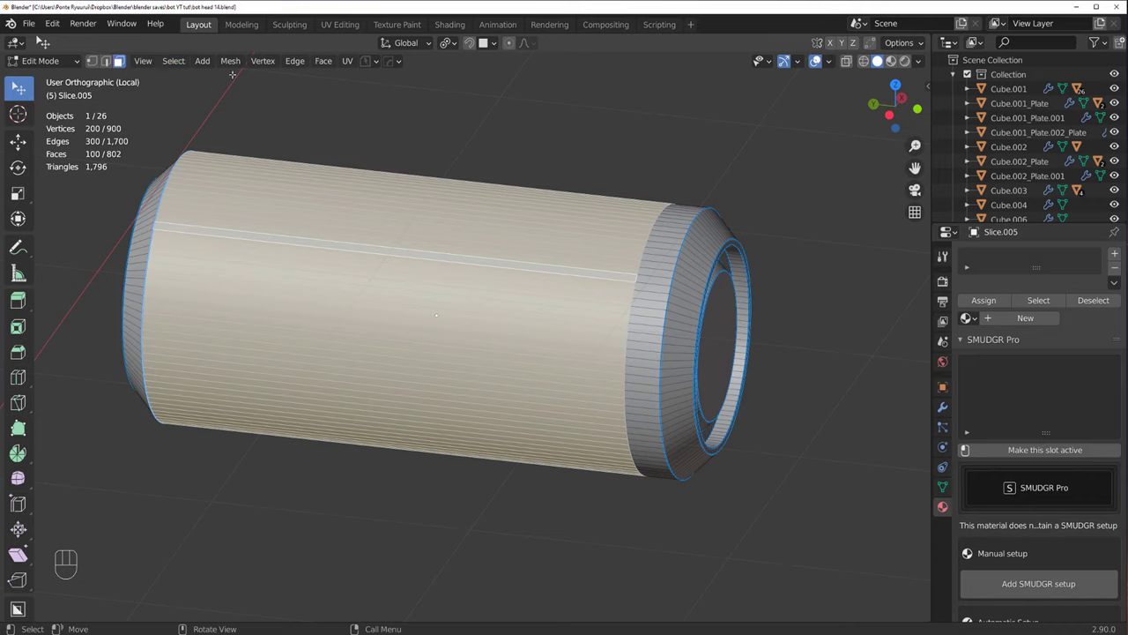
key("q")
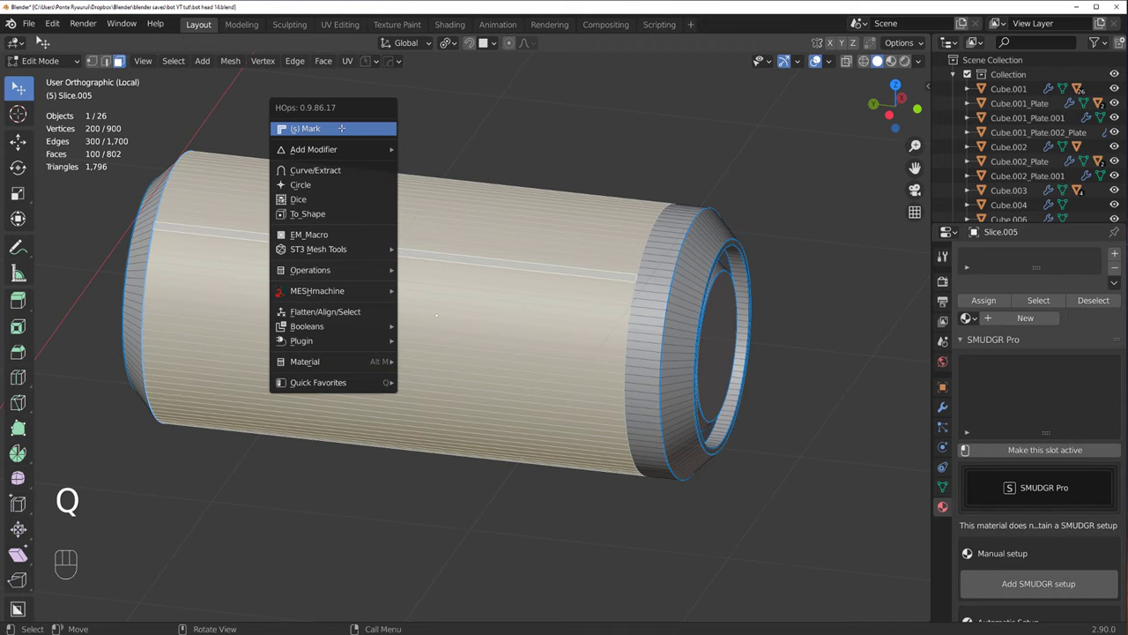
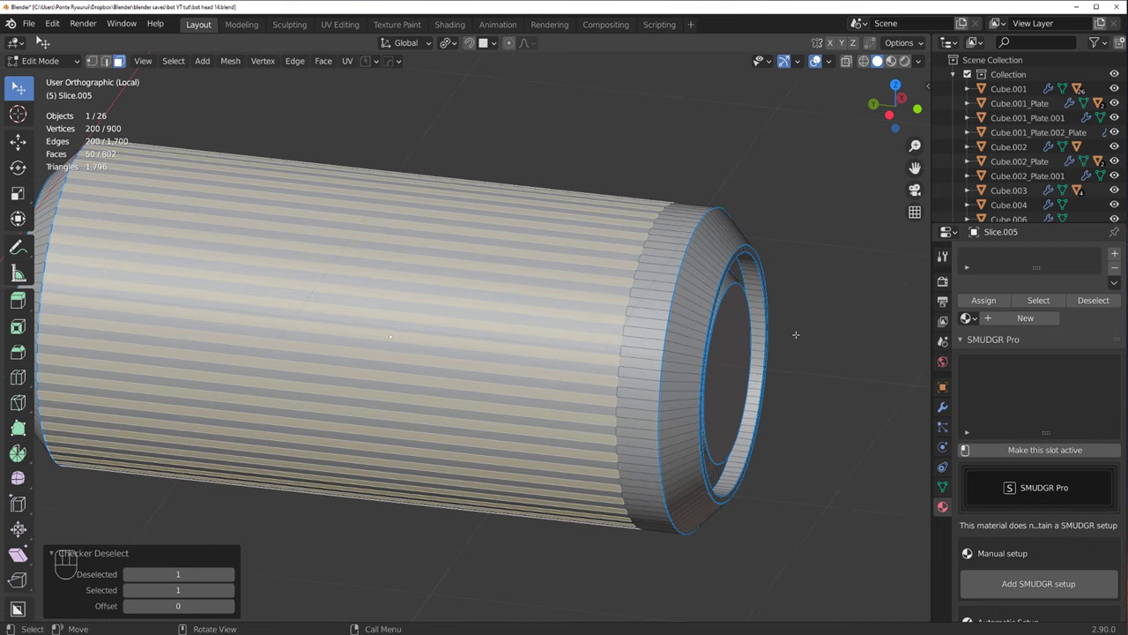
key("i")
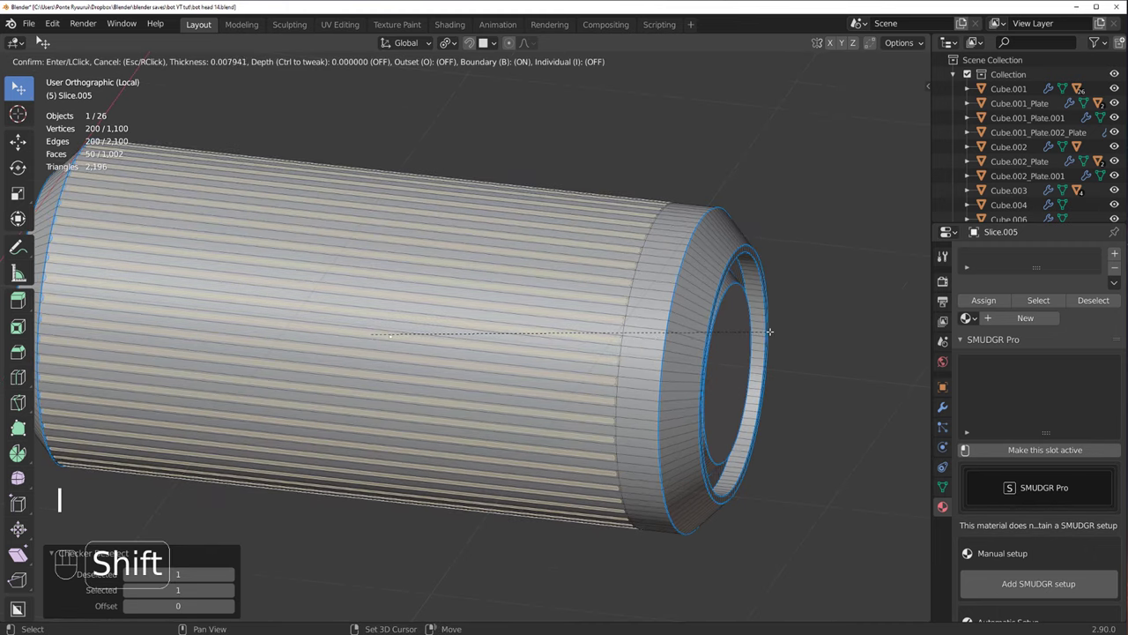
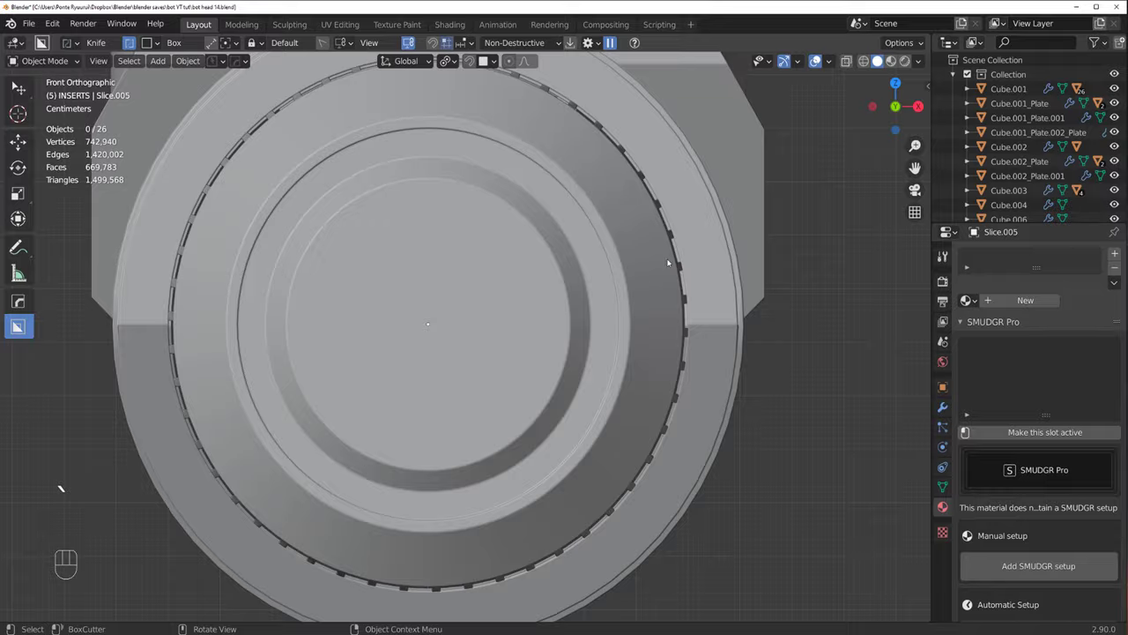
Step: Undo the last few edits and apply the pod's Bevel modifier in the HOps helper
left_click_drag(612, 320, 731, 316)
left_click_drag(693, 320, 714, 326)
left_click_drag(686, 322, 652, 298)
key("ctrl+z")
key("ctrl+z")
key("ctrl+z")
key("ctrl+z")
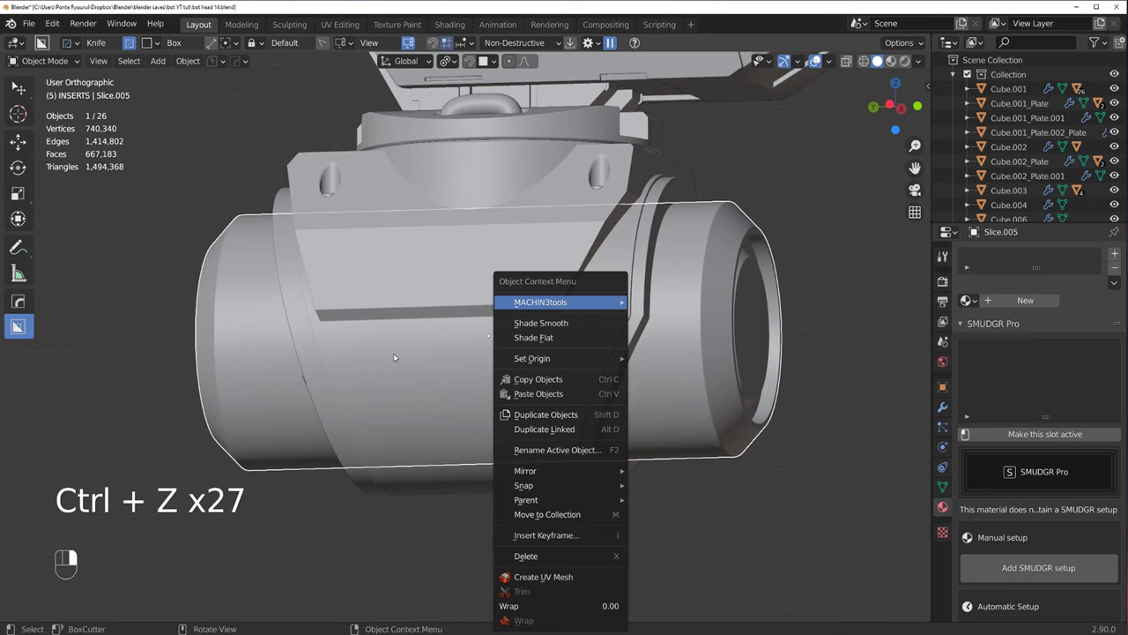
key("ctrl+`")
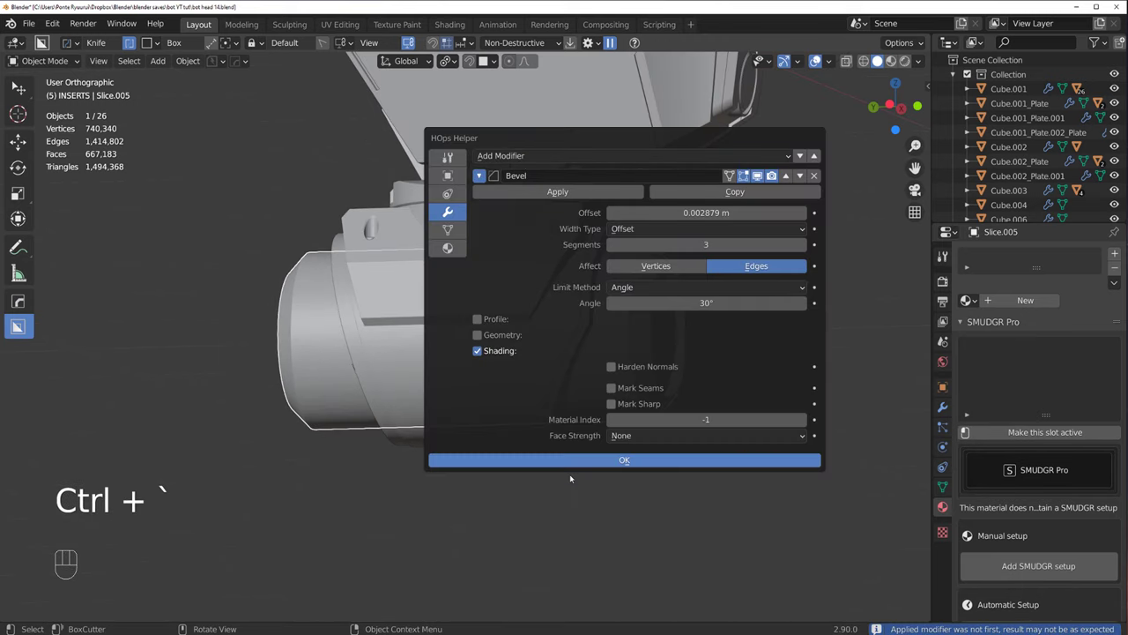
Step: Cut edge loops near both pod ends and bevel them into groove rings
key("Tab")
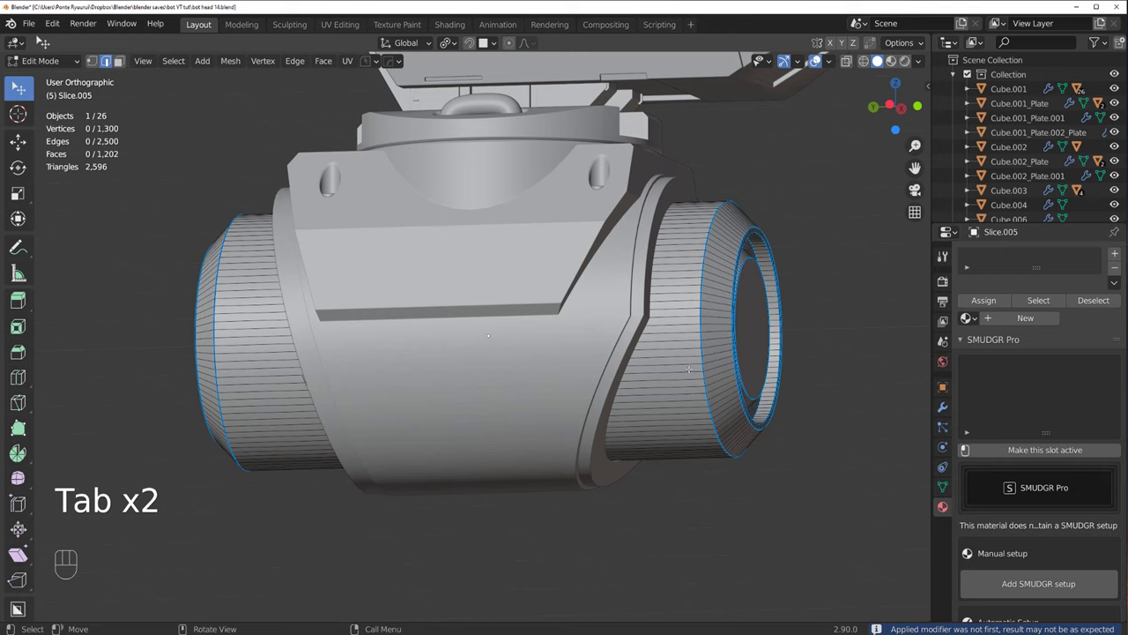
key("Tab")
key("ctrl+r")
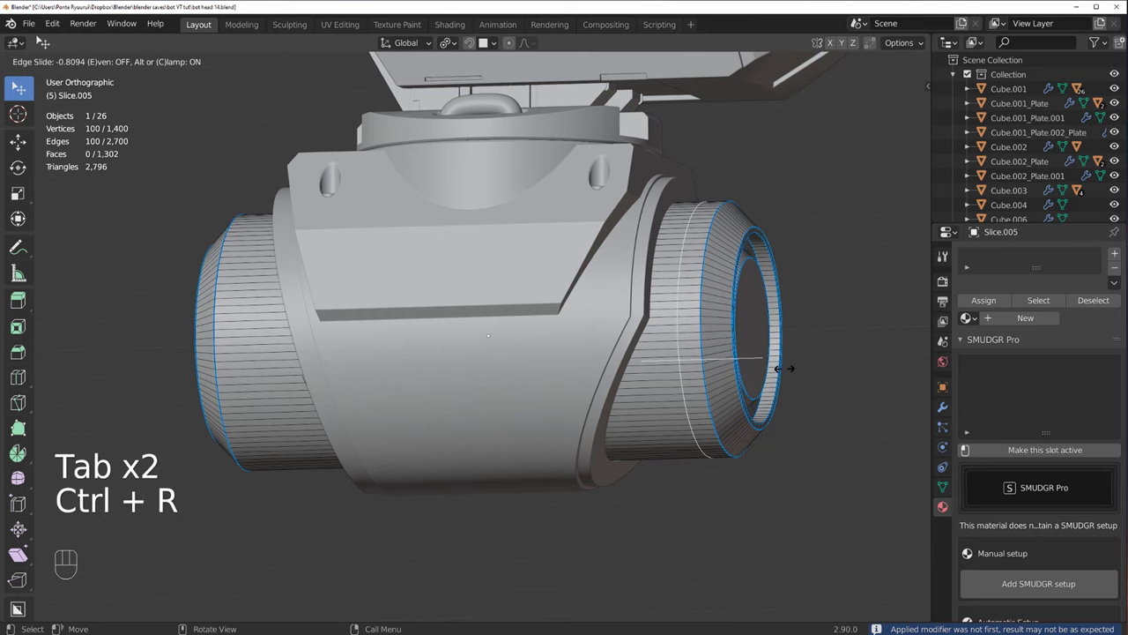
key("ctrl+r")
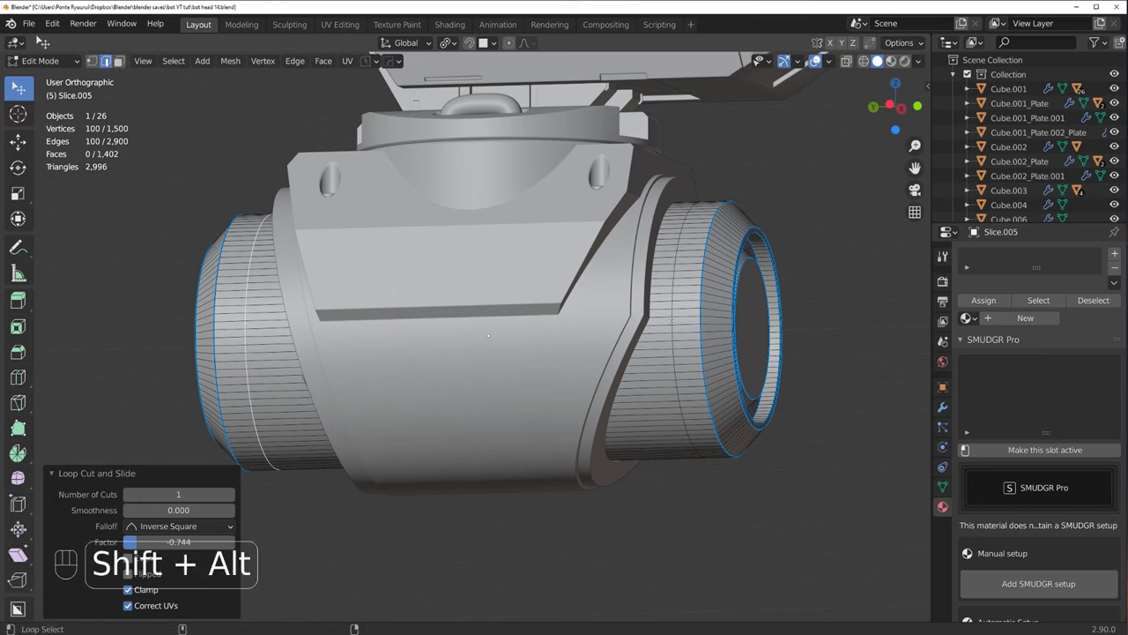
key("ctrl+b")
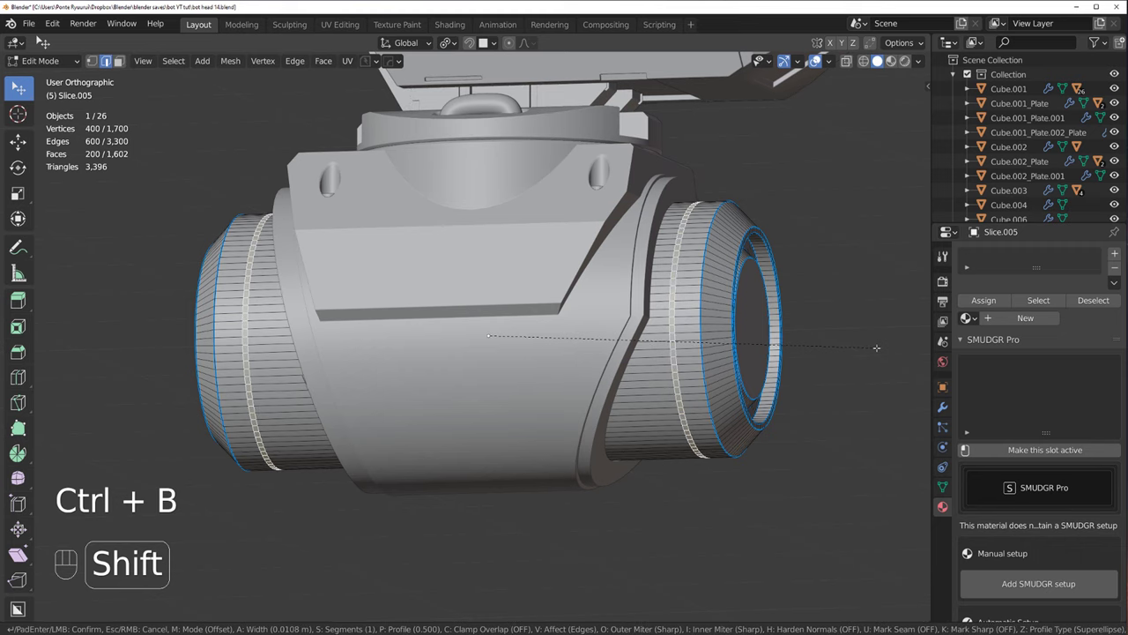